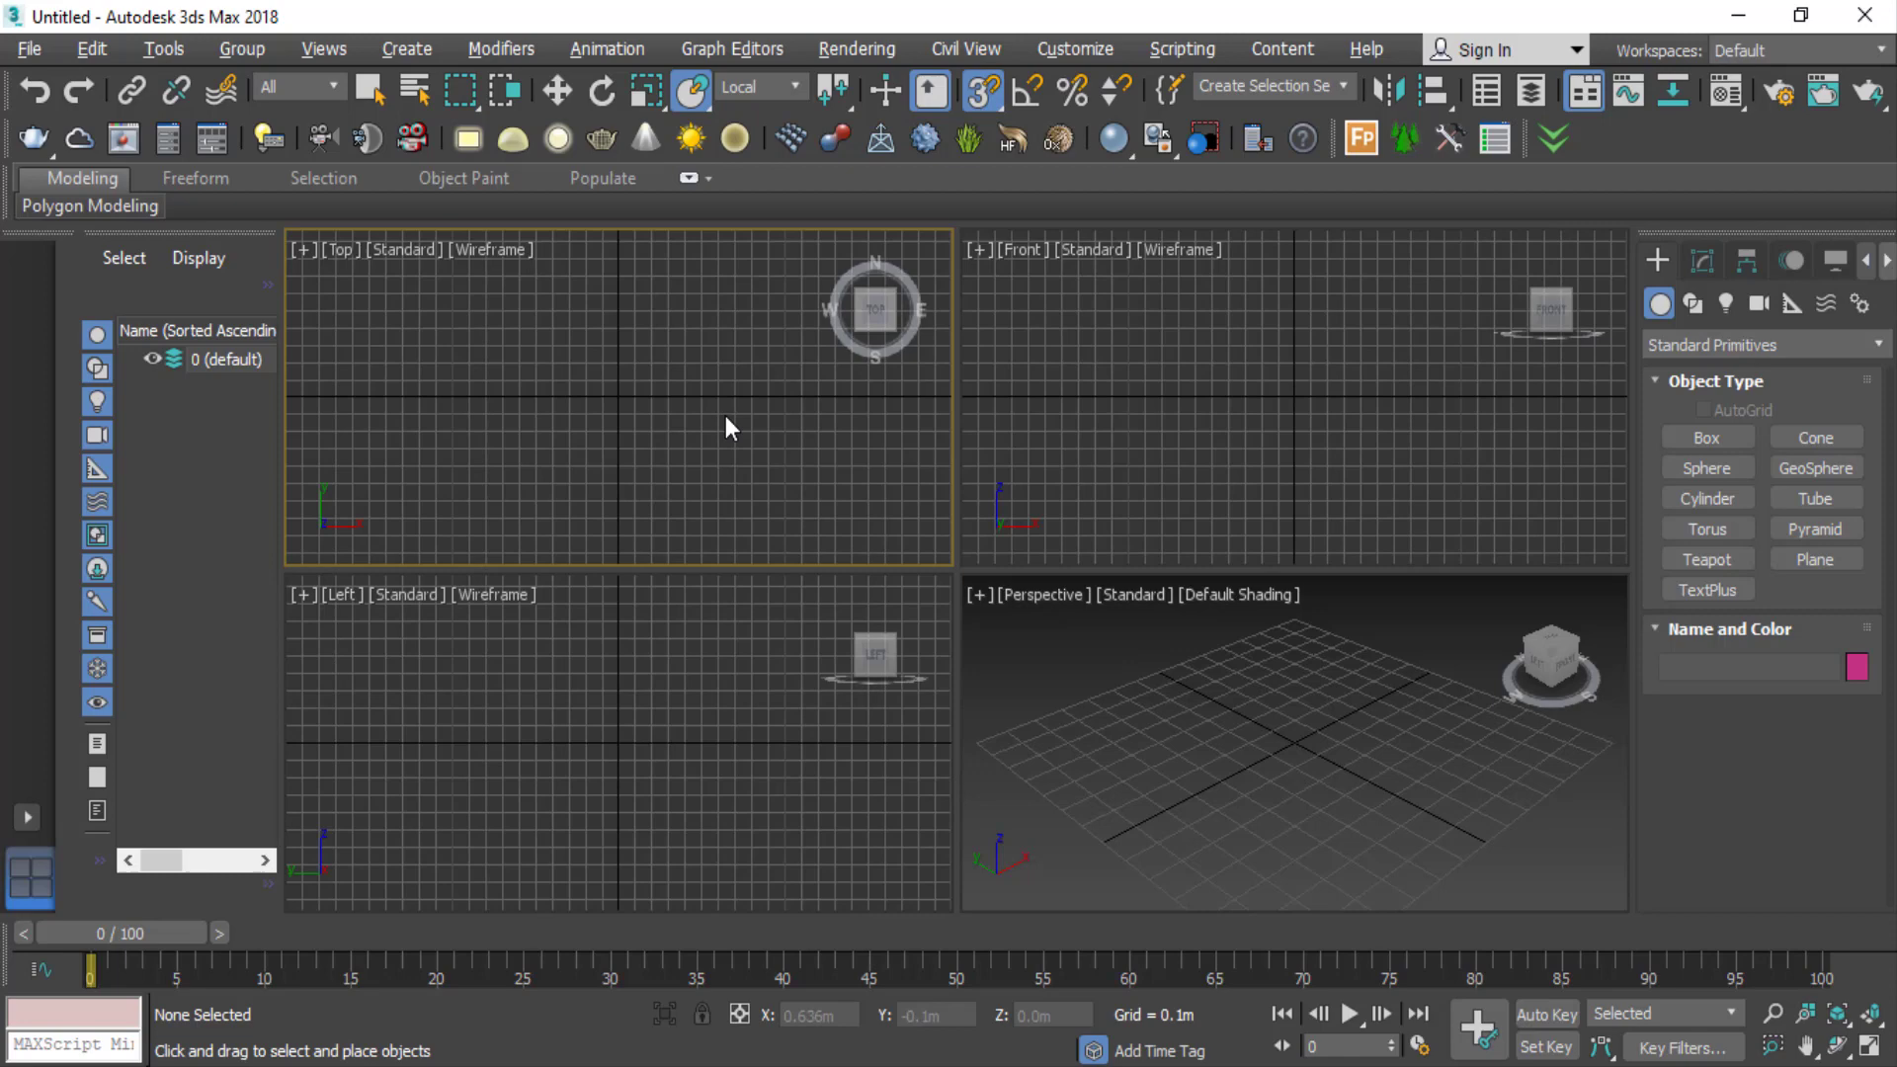
- Scroll the view while leaving the empty 3ds Max scene for the reference folder
scroll(down, 3)
scroll(up, 3)
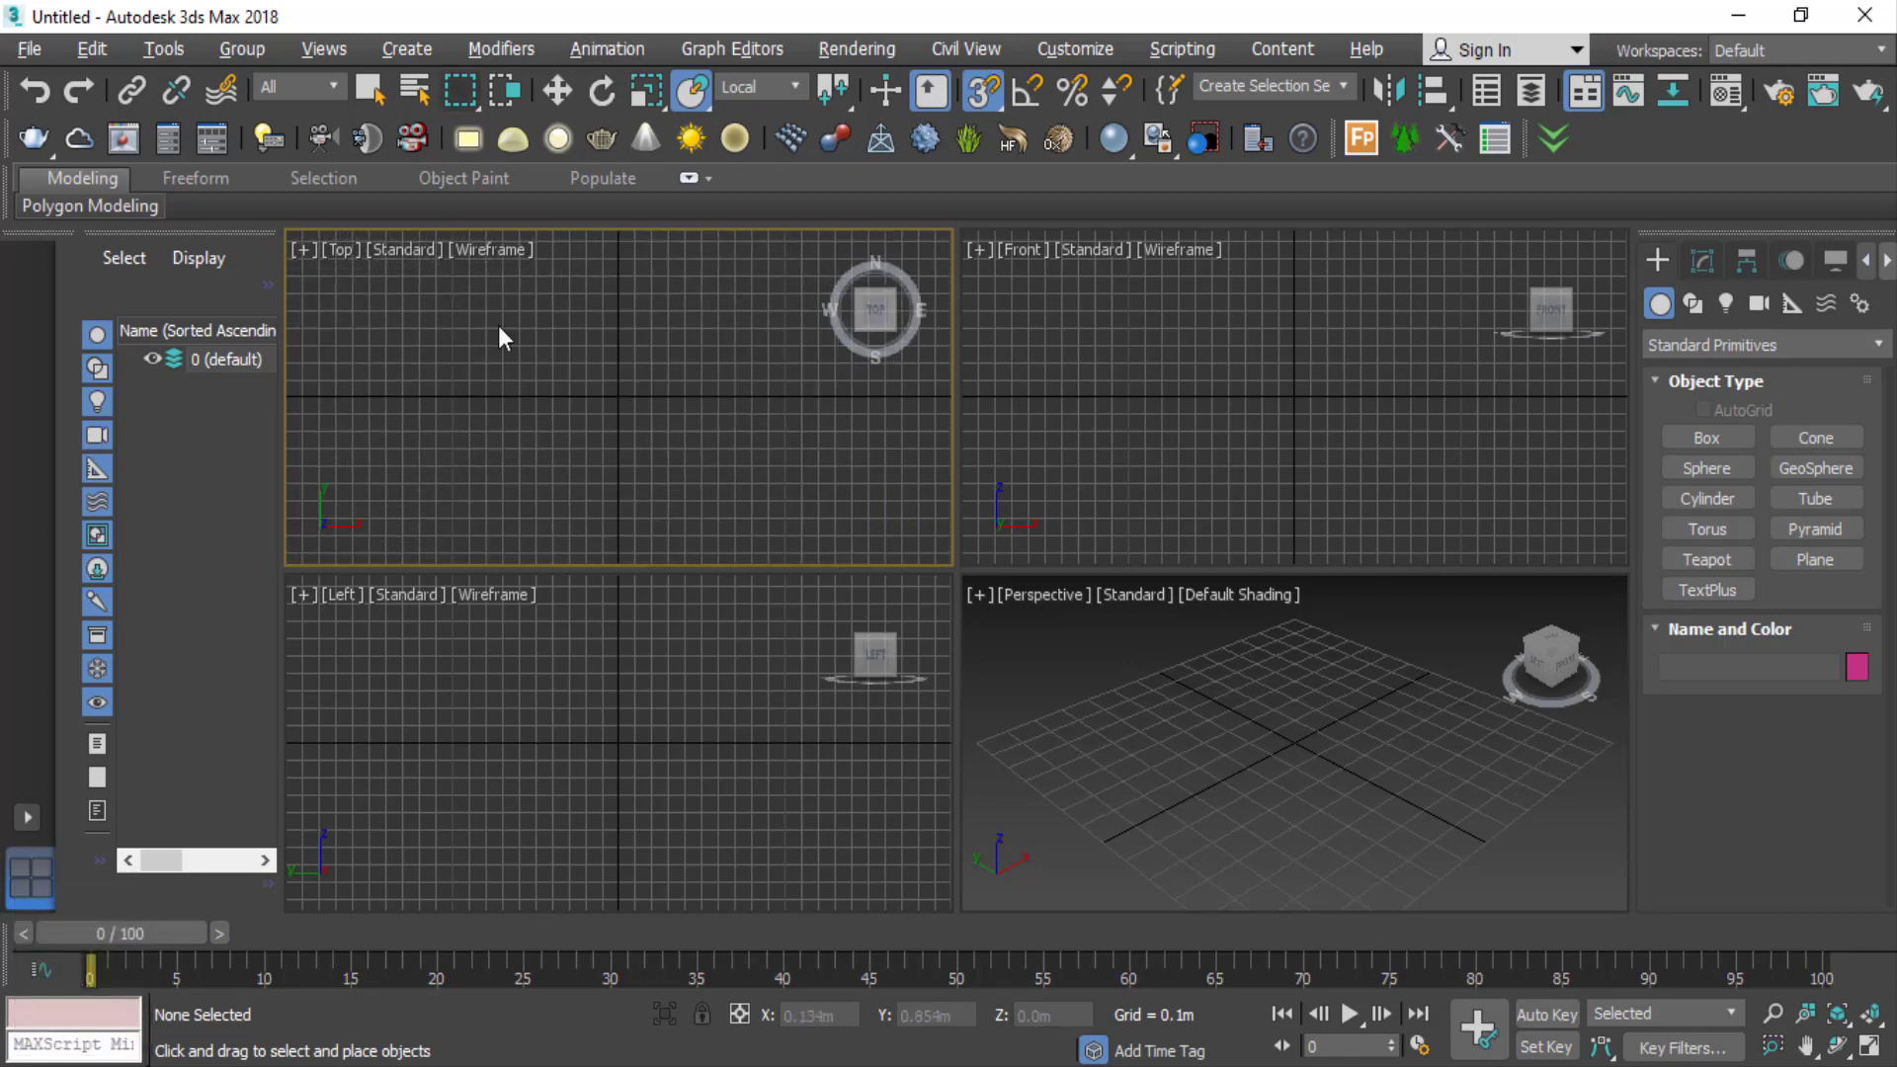
- Preview the white TV wall unit, Michigan living room, cornice-and-curtain and crown moulding reference pictures
click(725, 457)
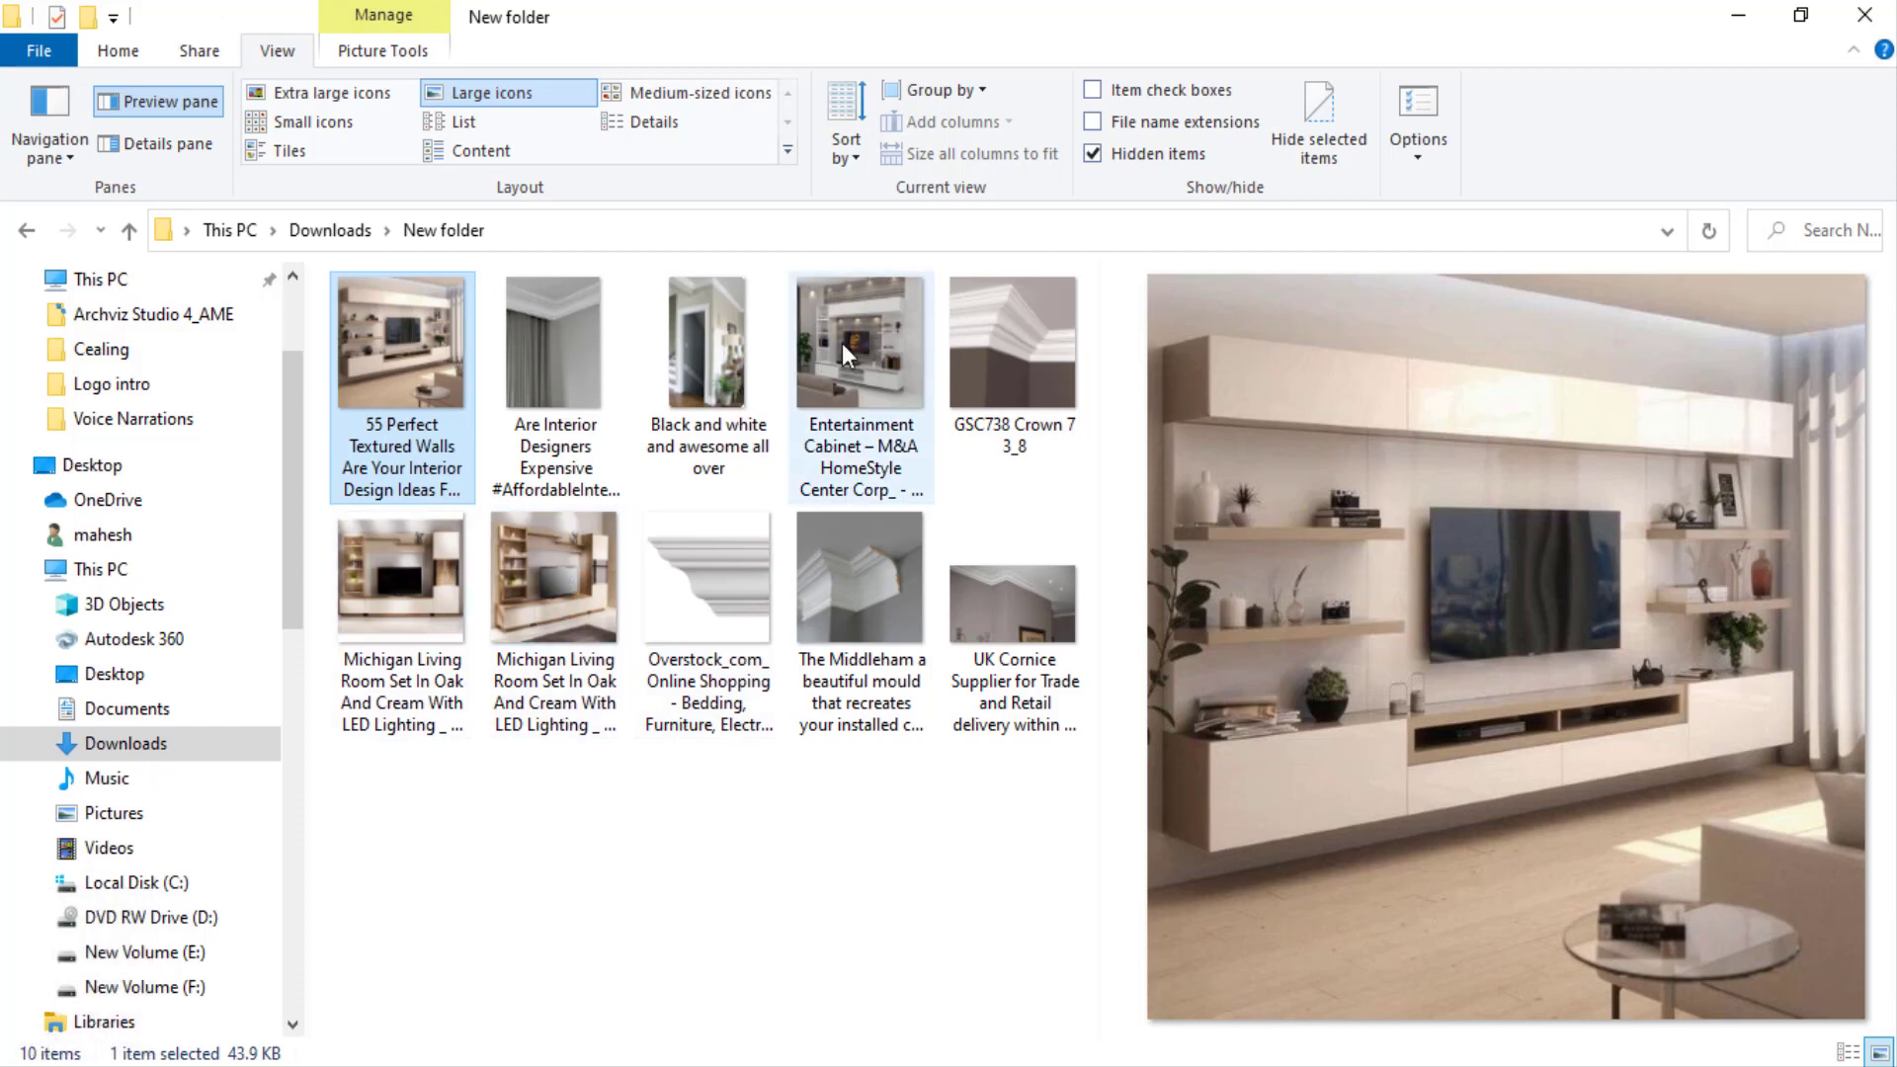
click(861, 345)
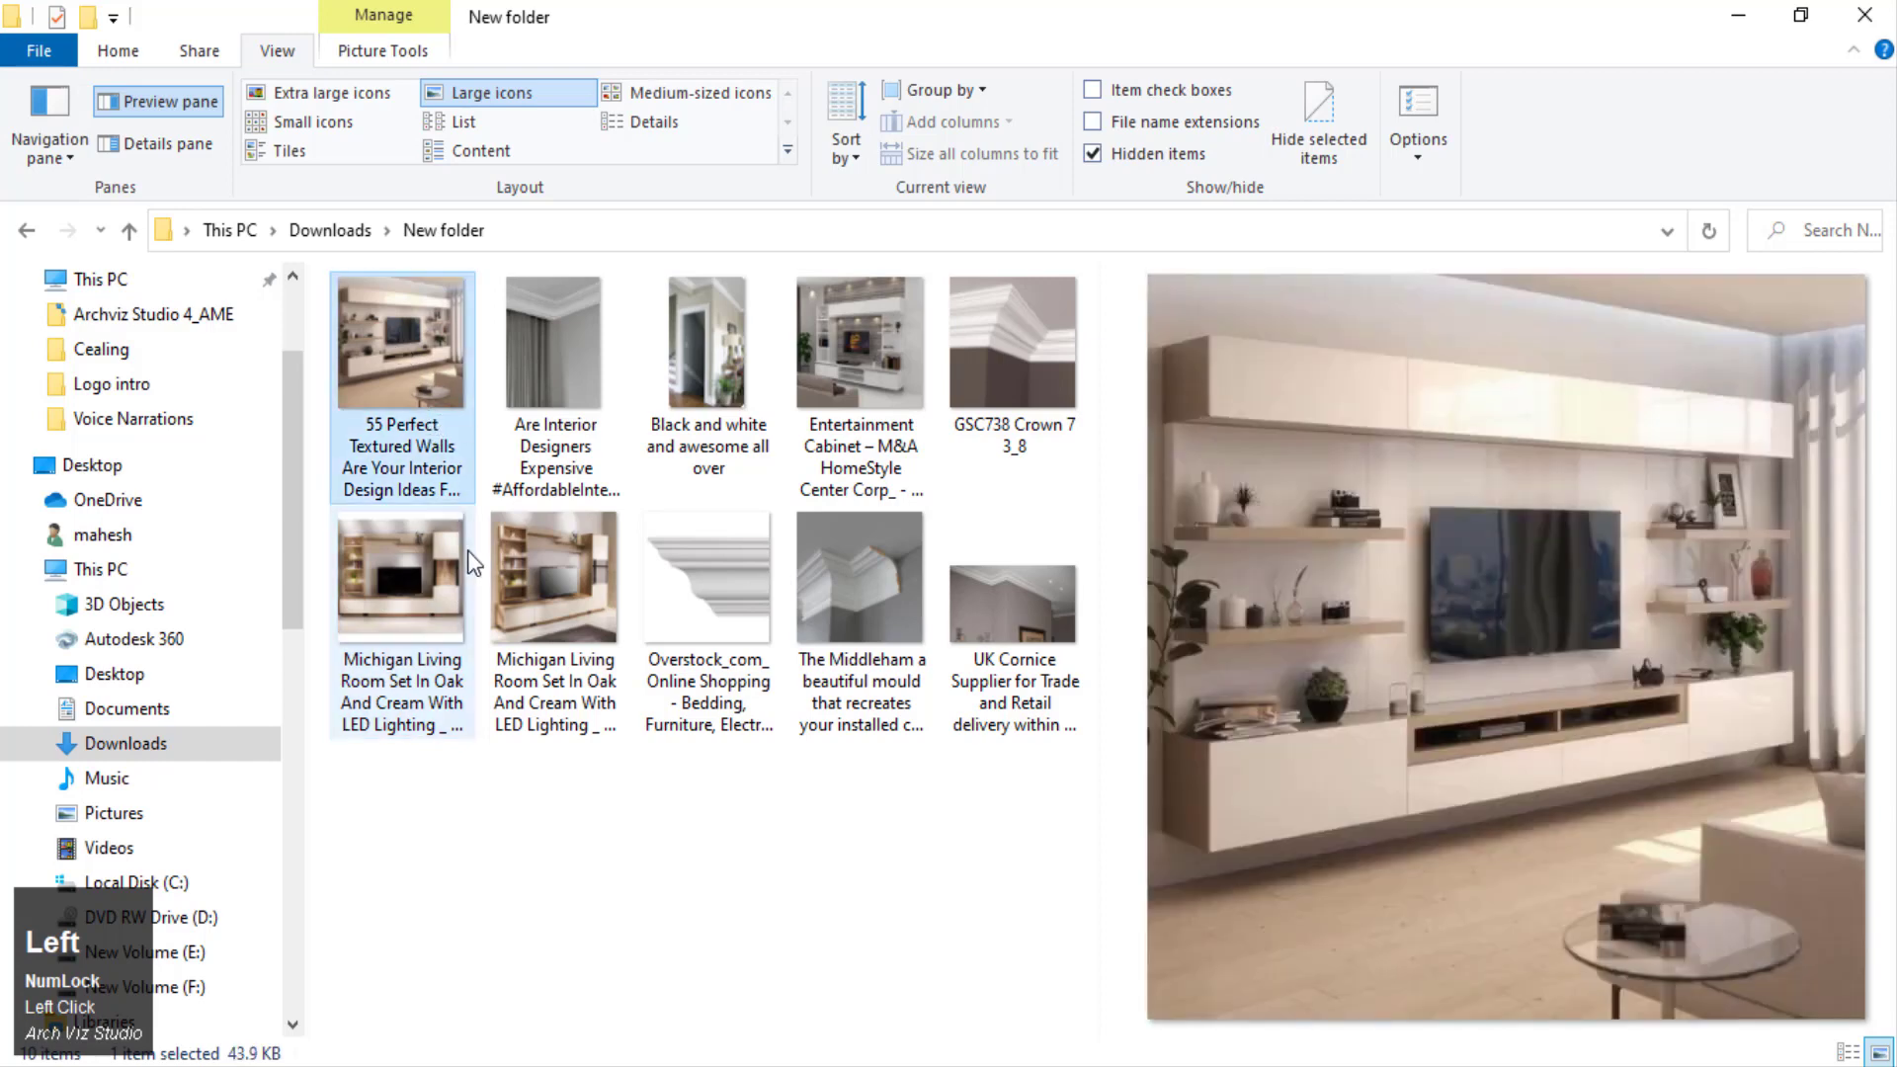
click(504, 896)
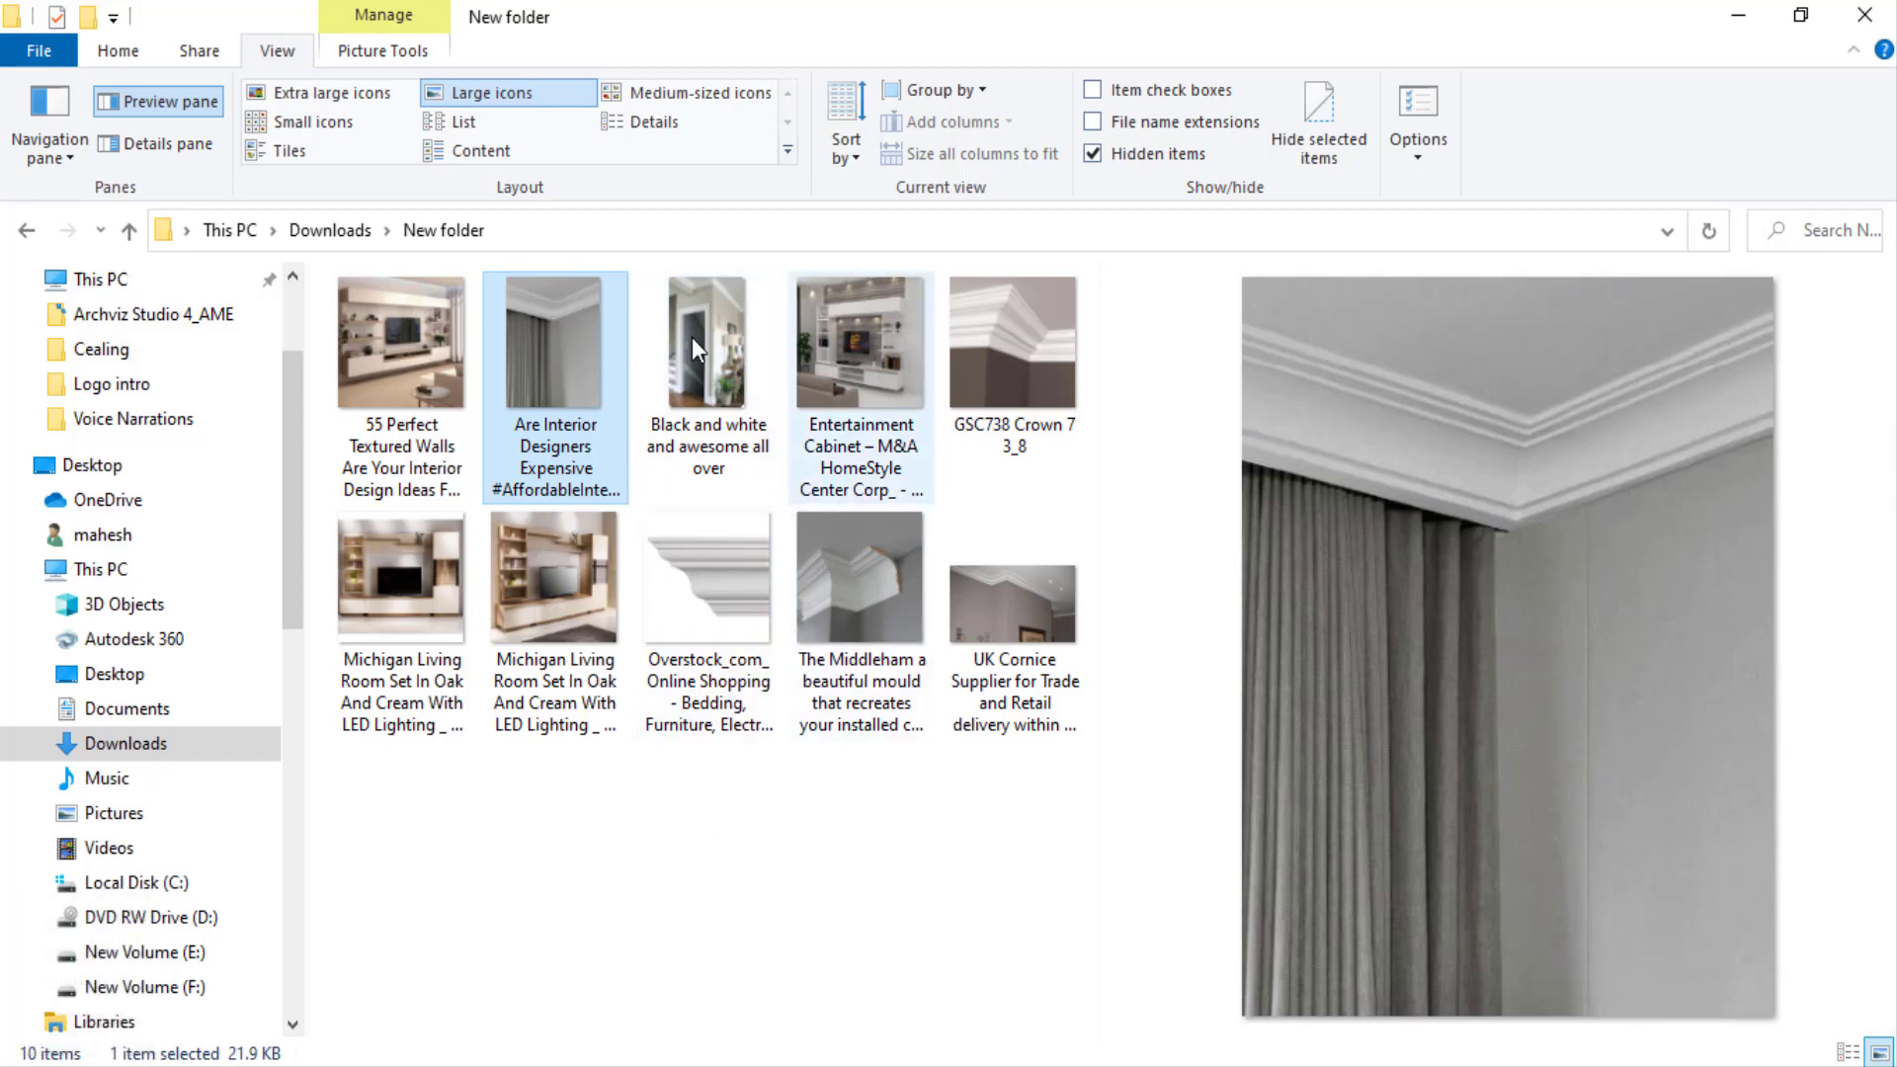
click(673, 304)
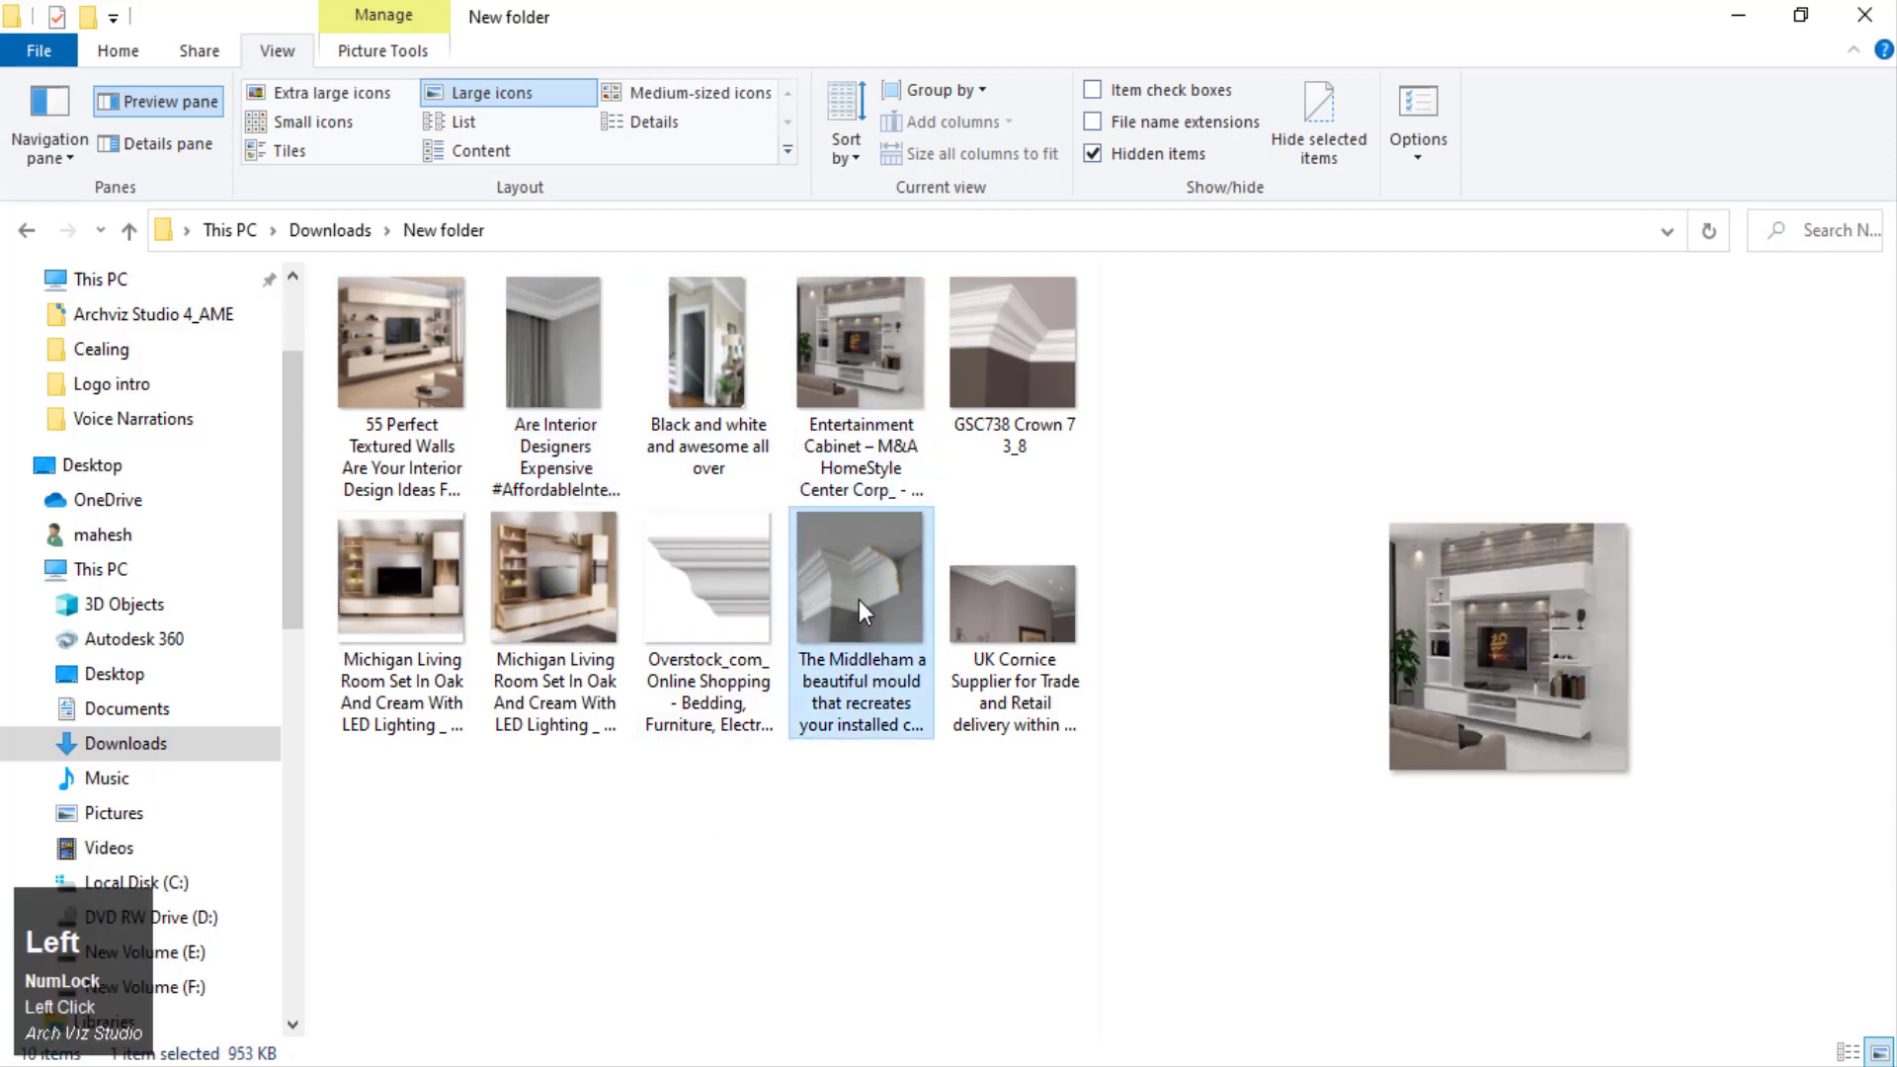
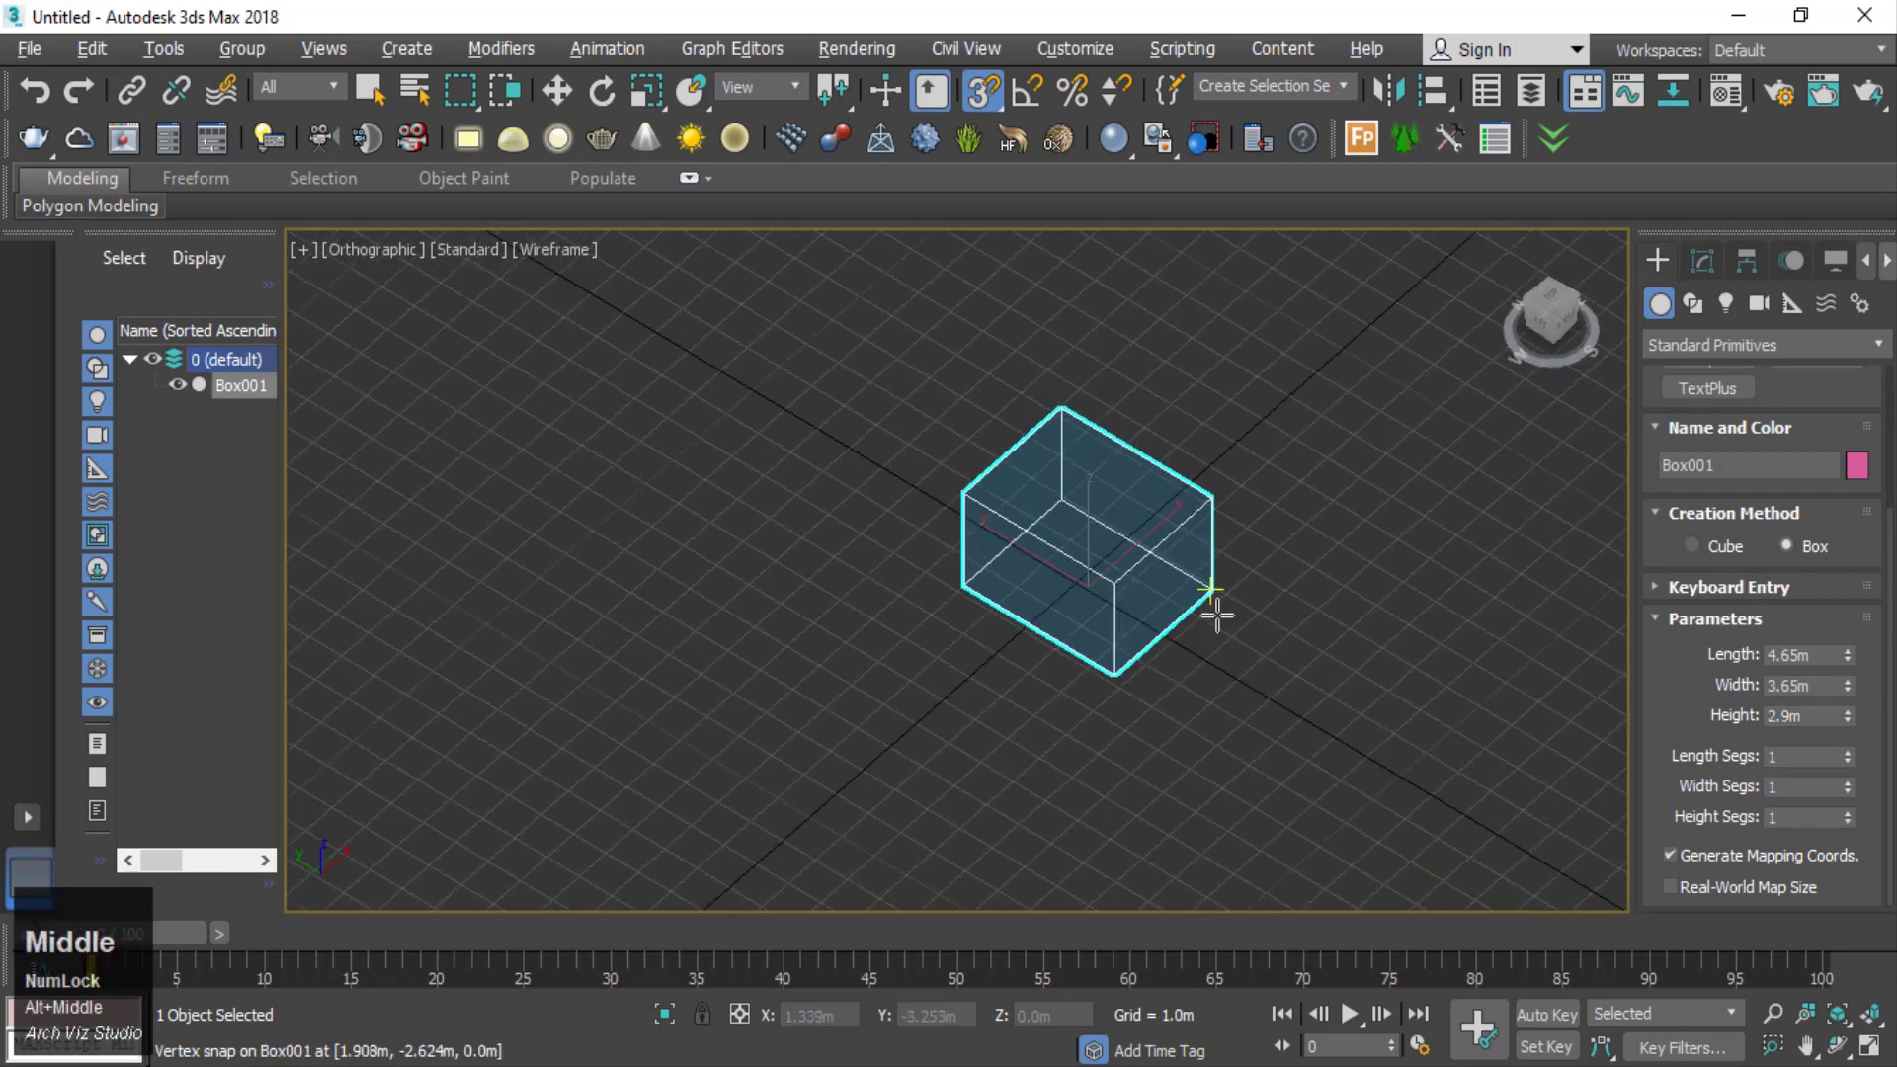
- Show the 4.65 × 3.65 × 2.9 m box shaded, stop drawing boxes and switch to Perspective view
key(F3)
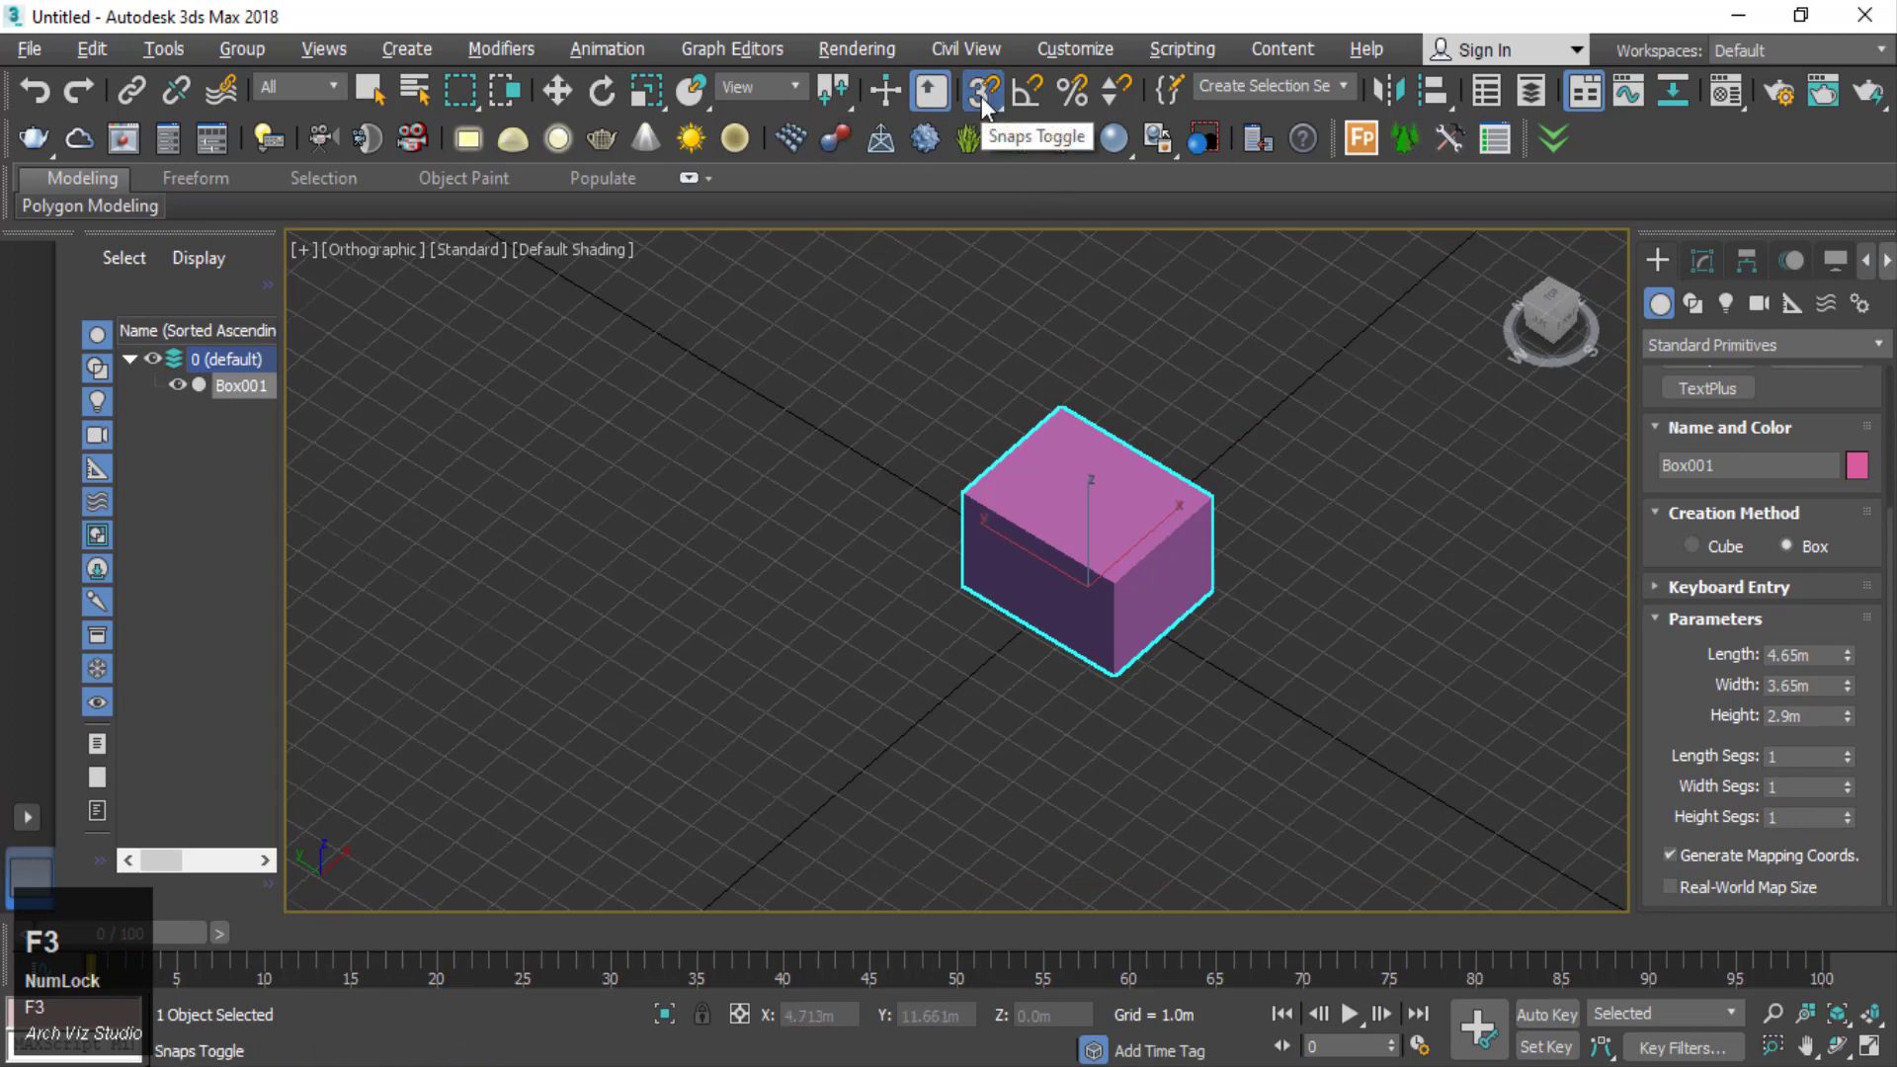
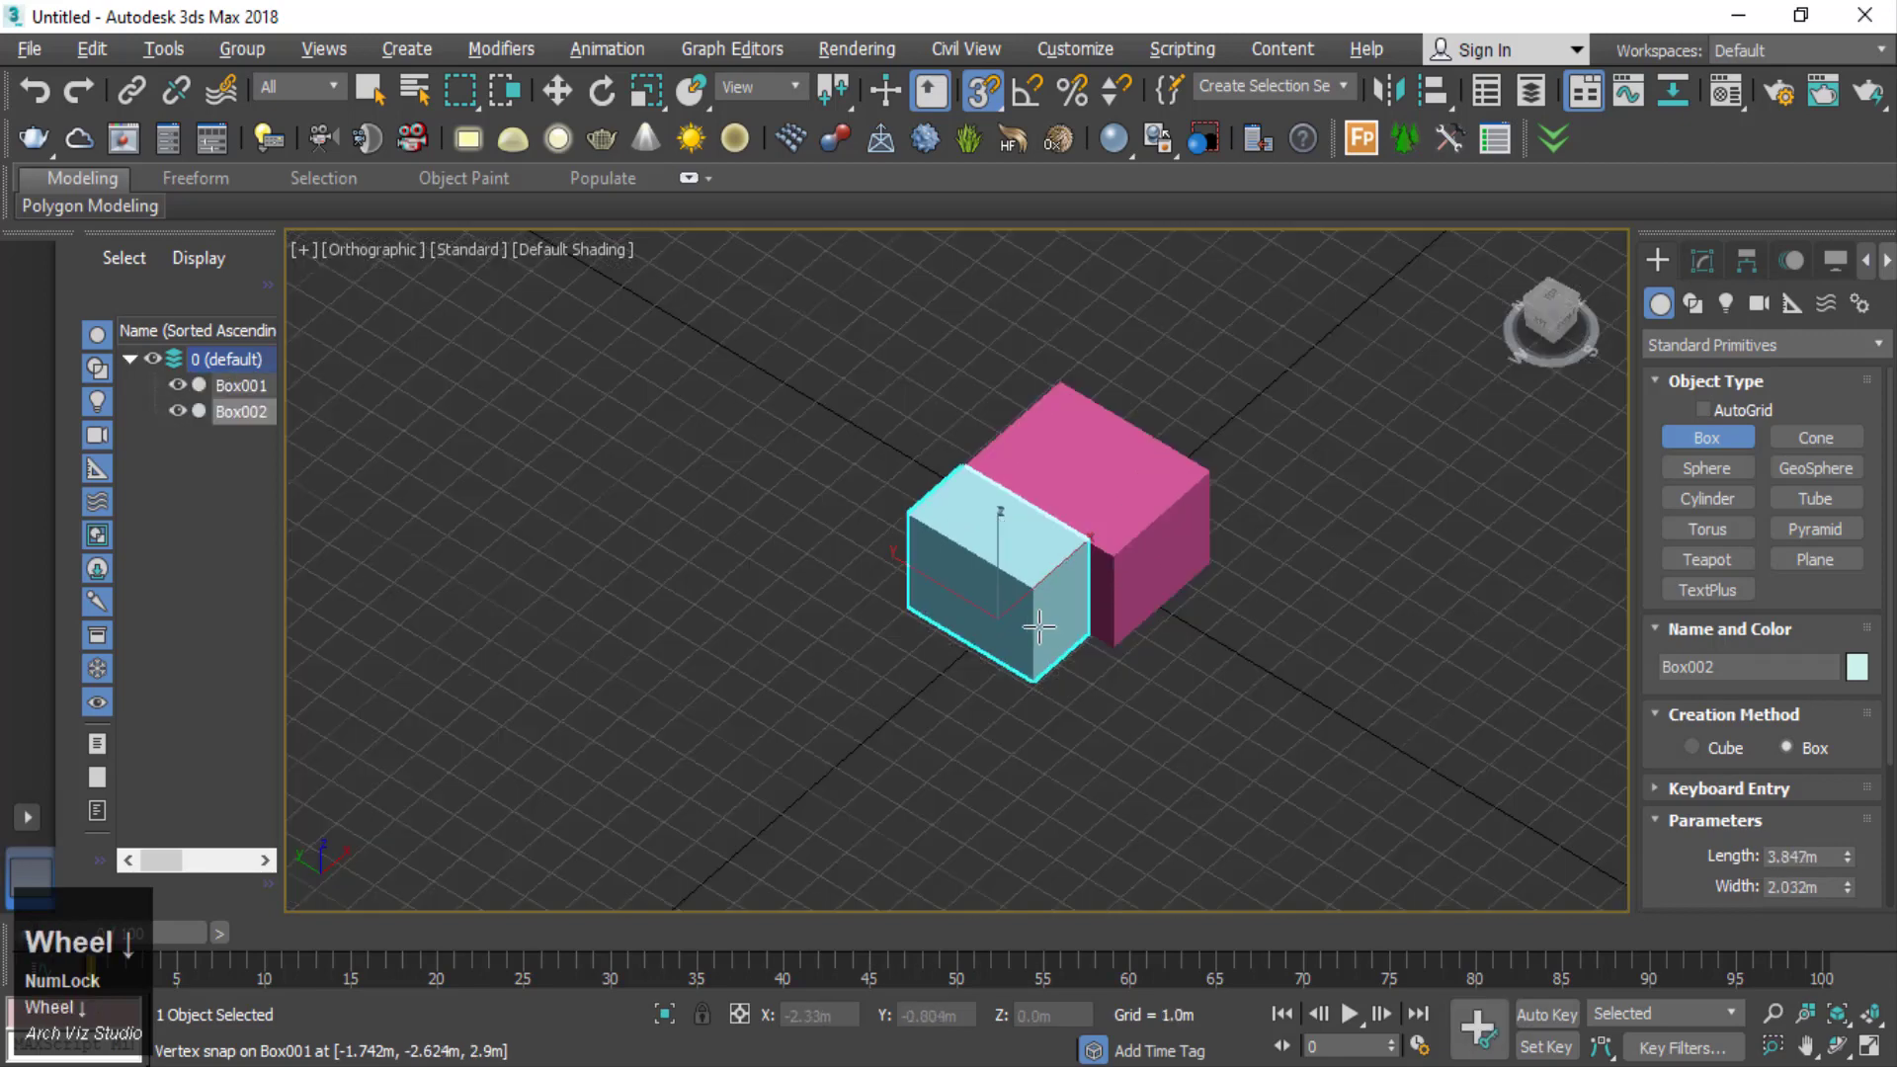
right_click(1164, 710)
double_click(1120, 748)
middle_click(1126, 768)
key(p)
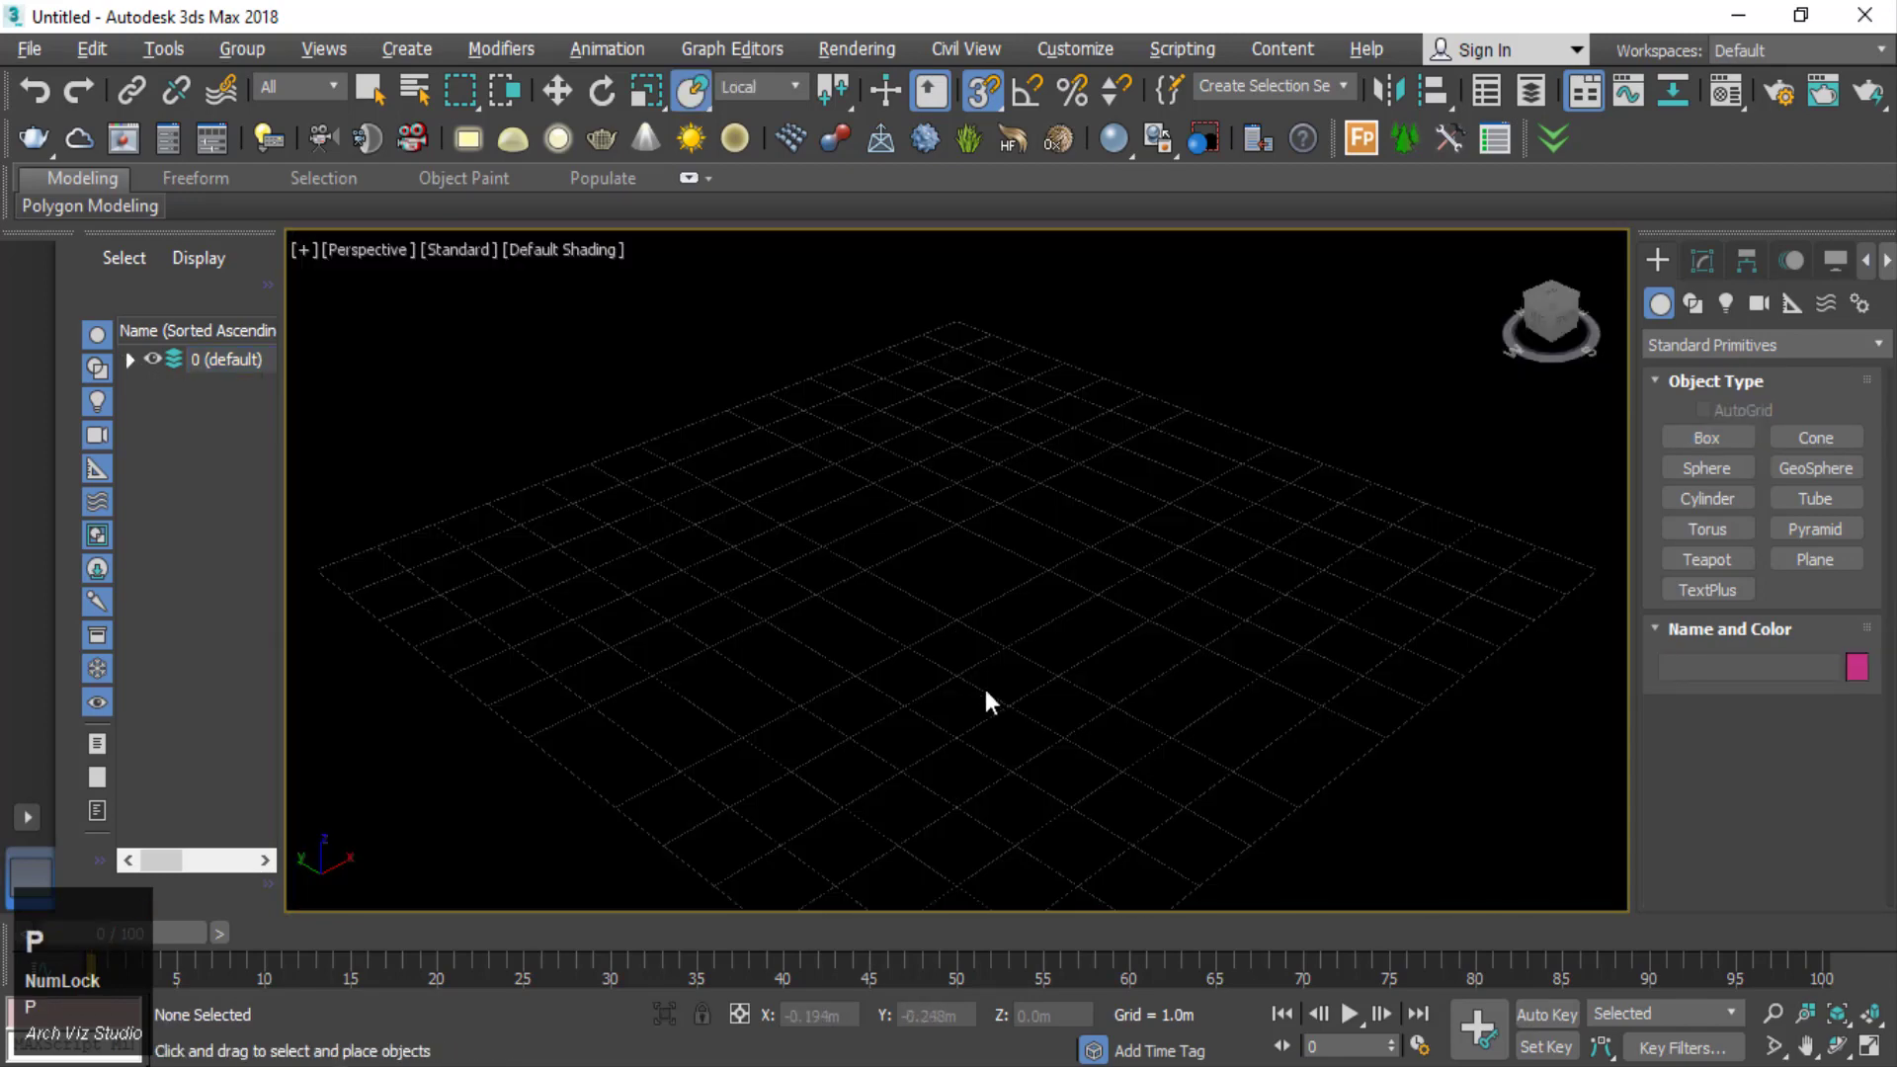
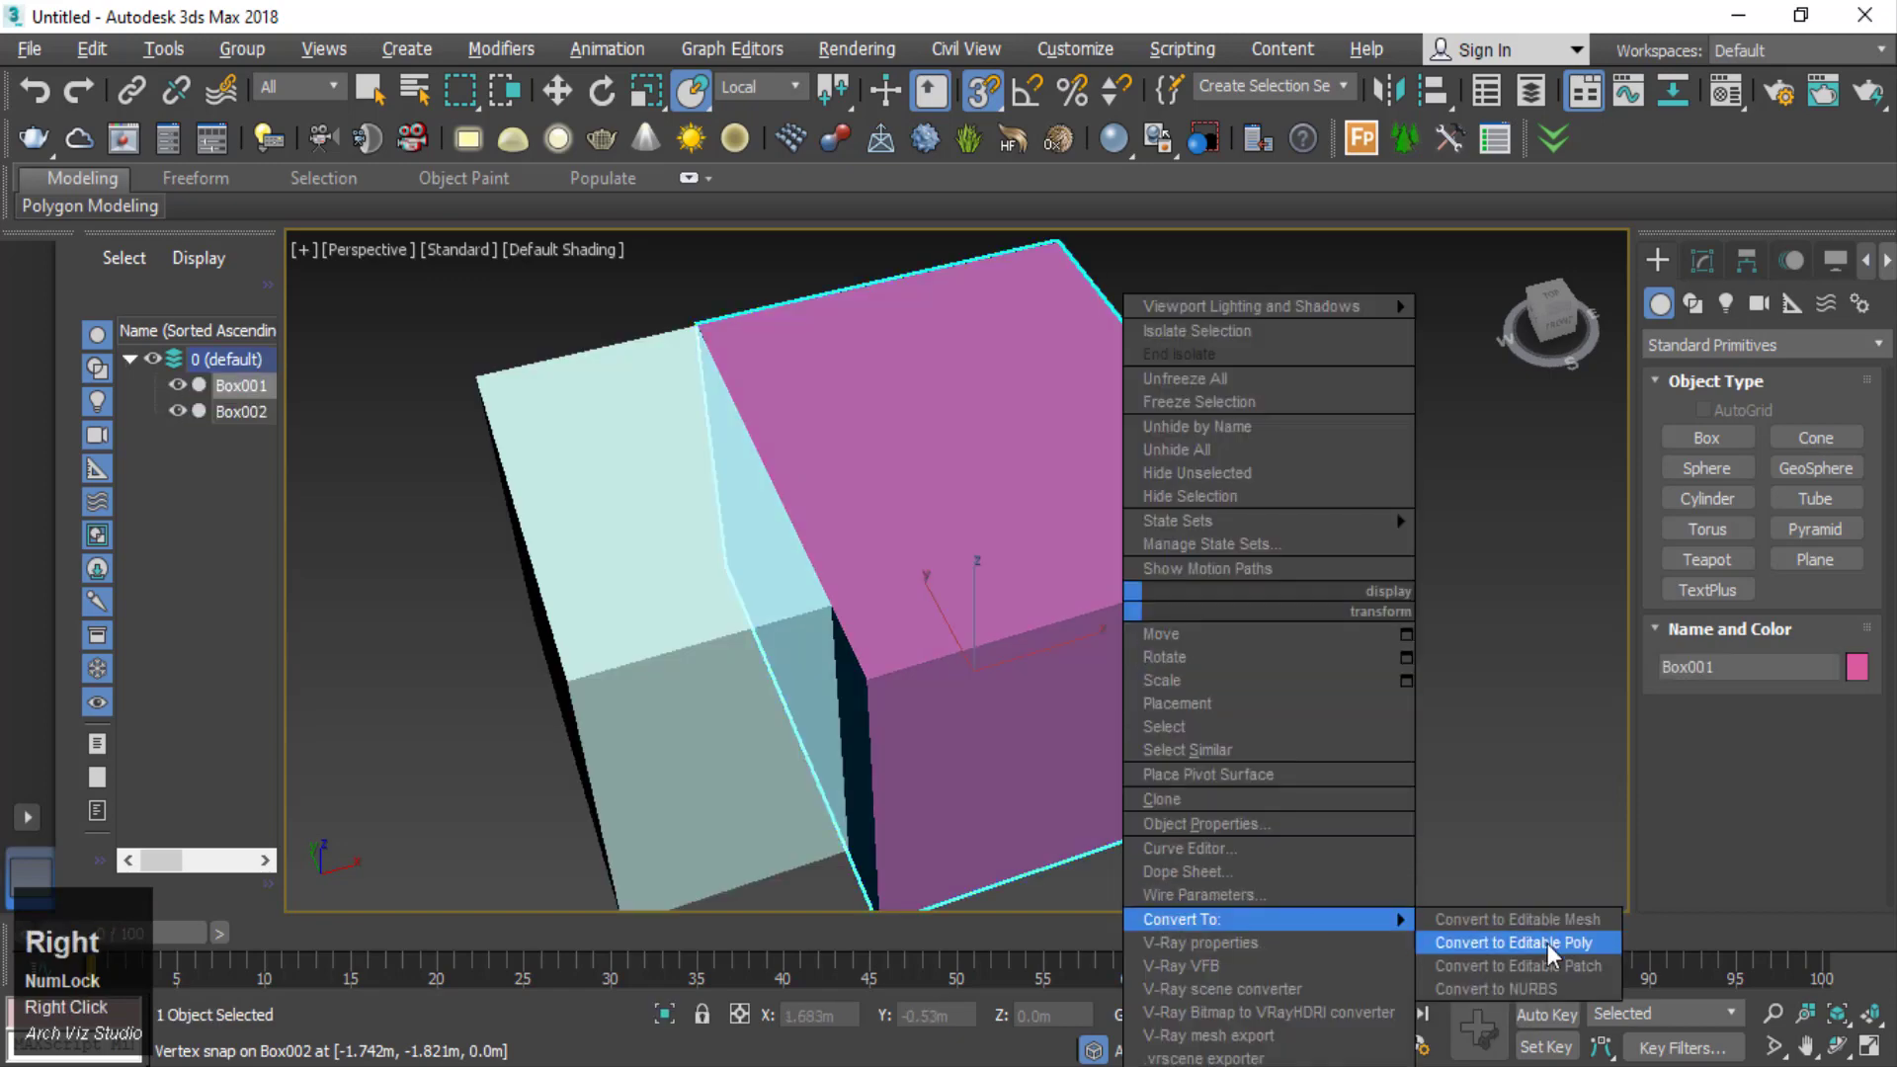
- Convert the pink box and the light blue box to Editable Poly objects
click(1576, 957)
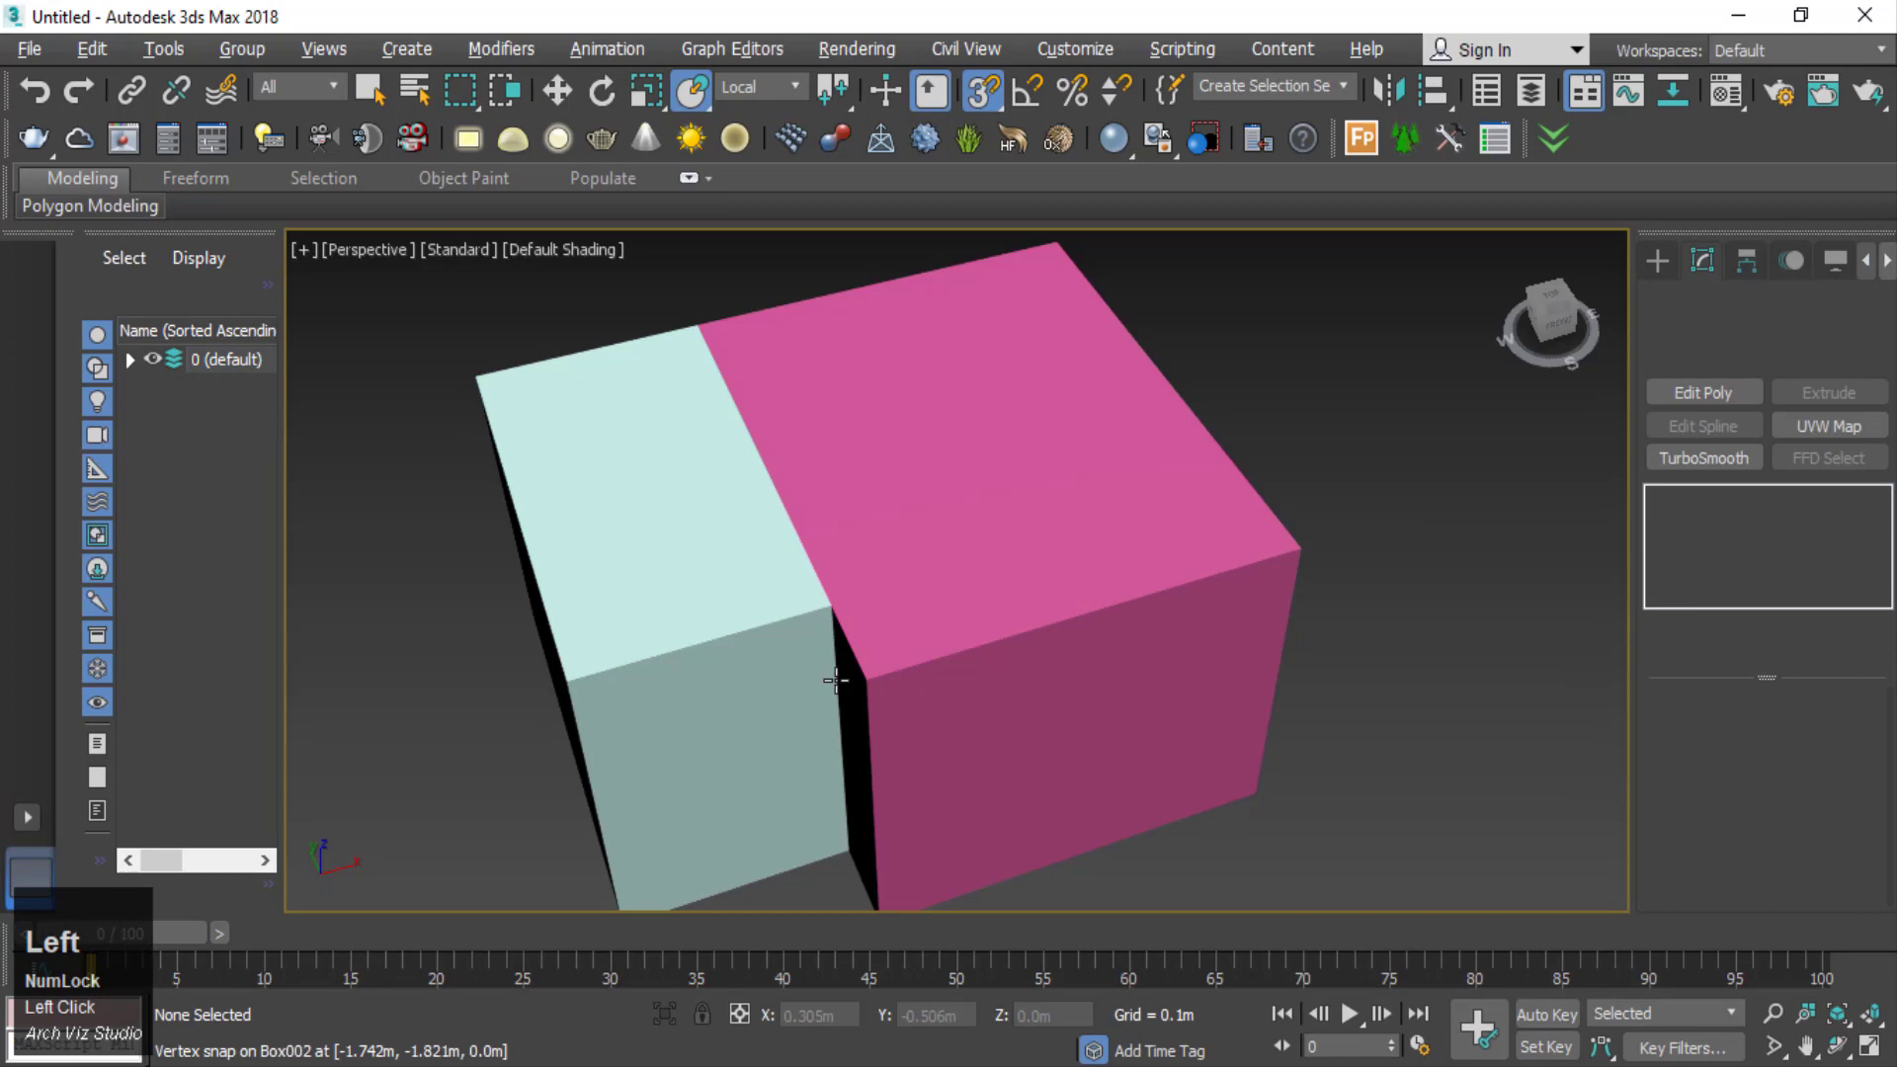
right_click(762, 680)
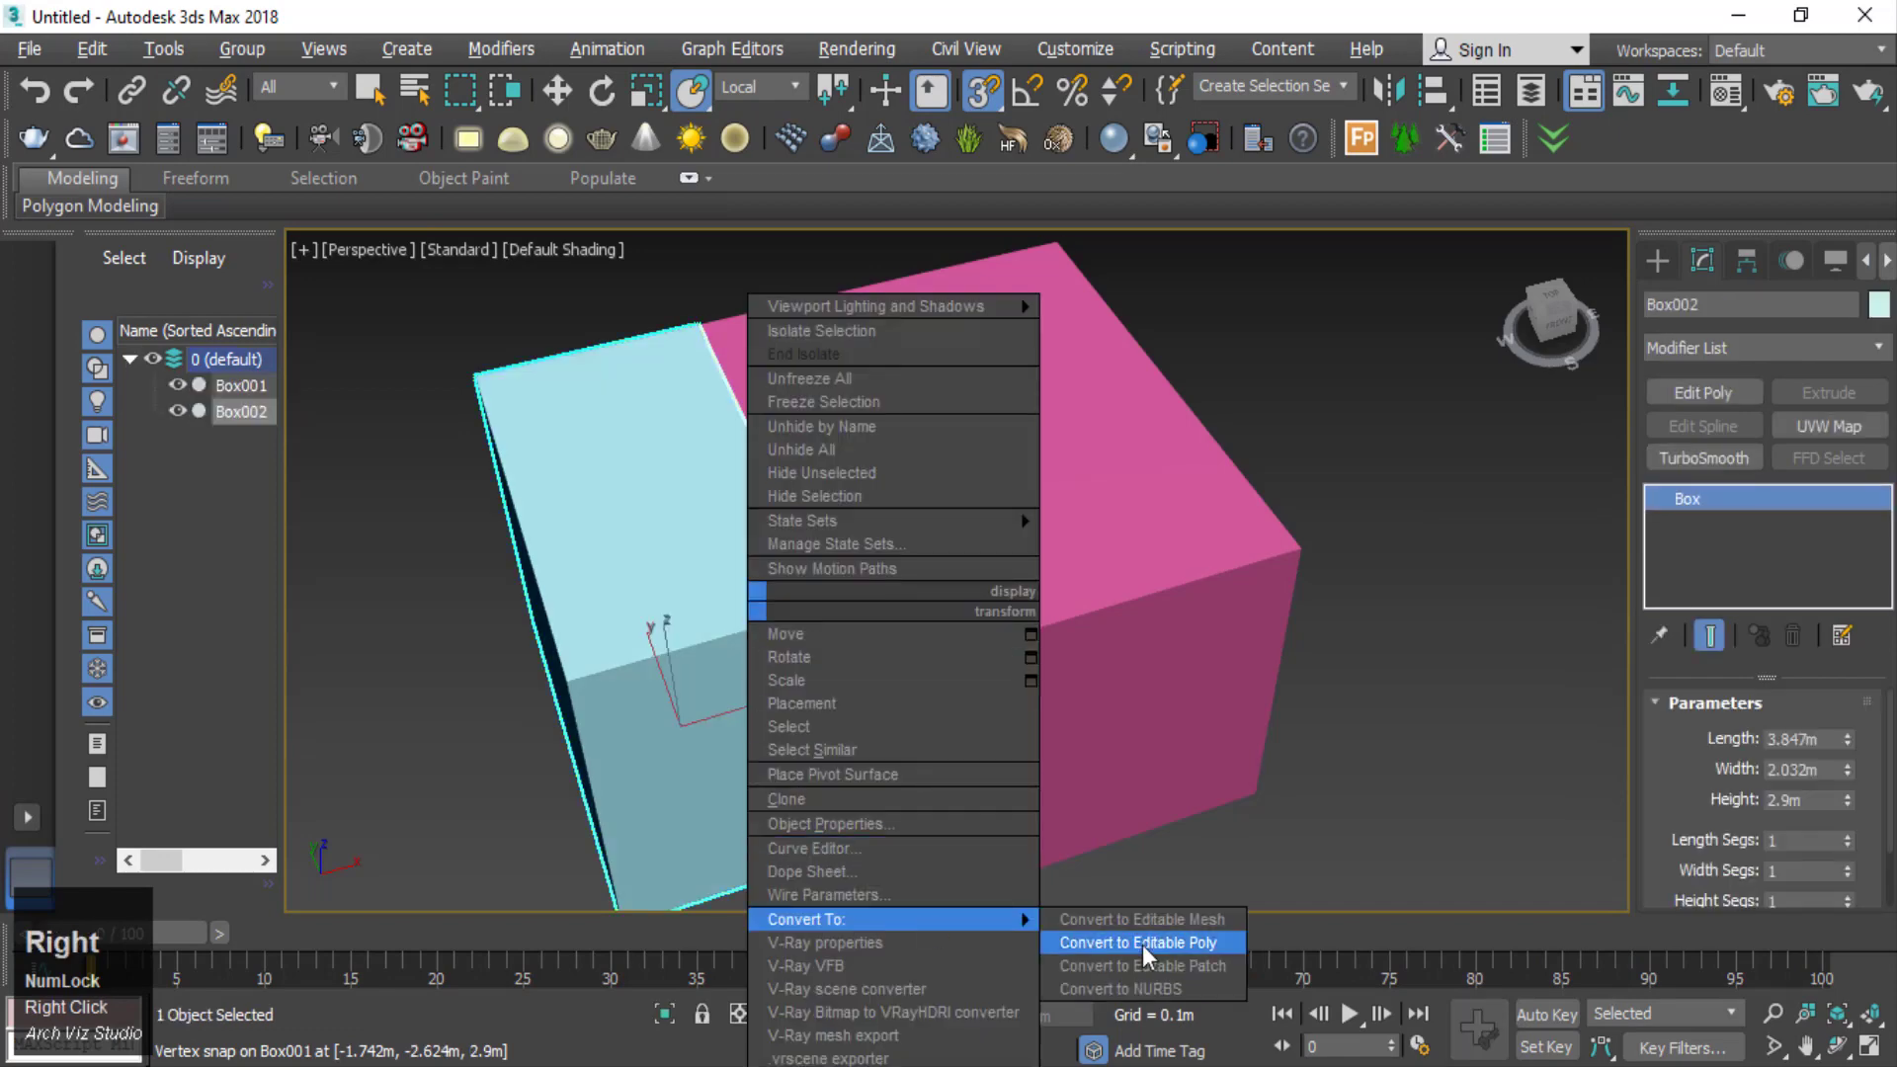
click(1152, 957)
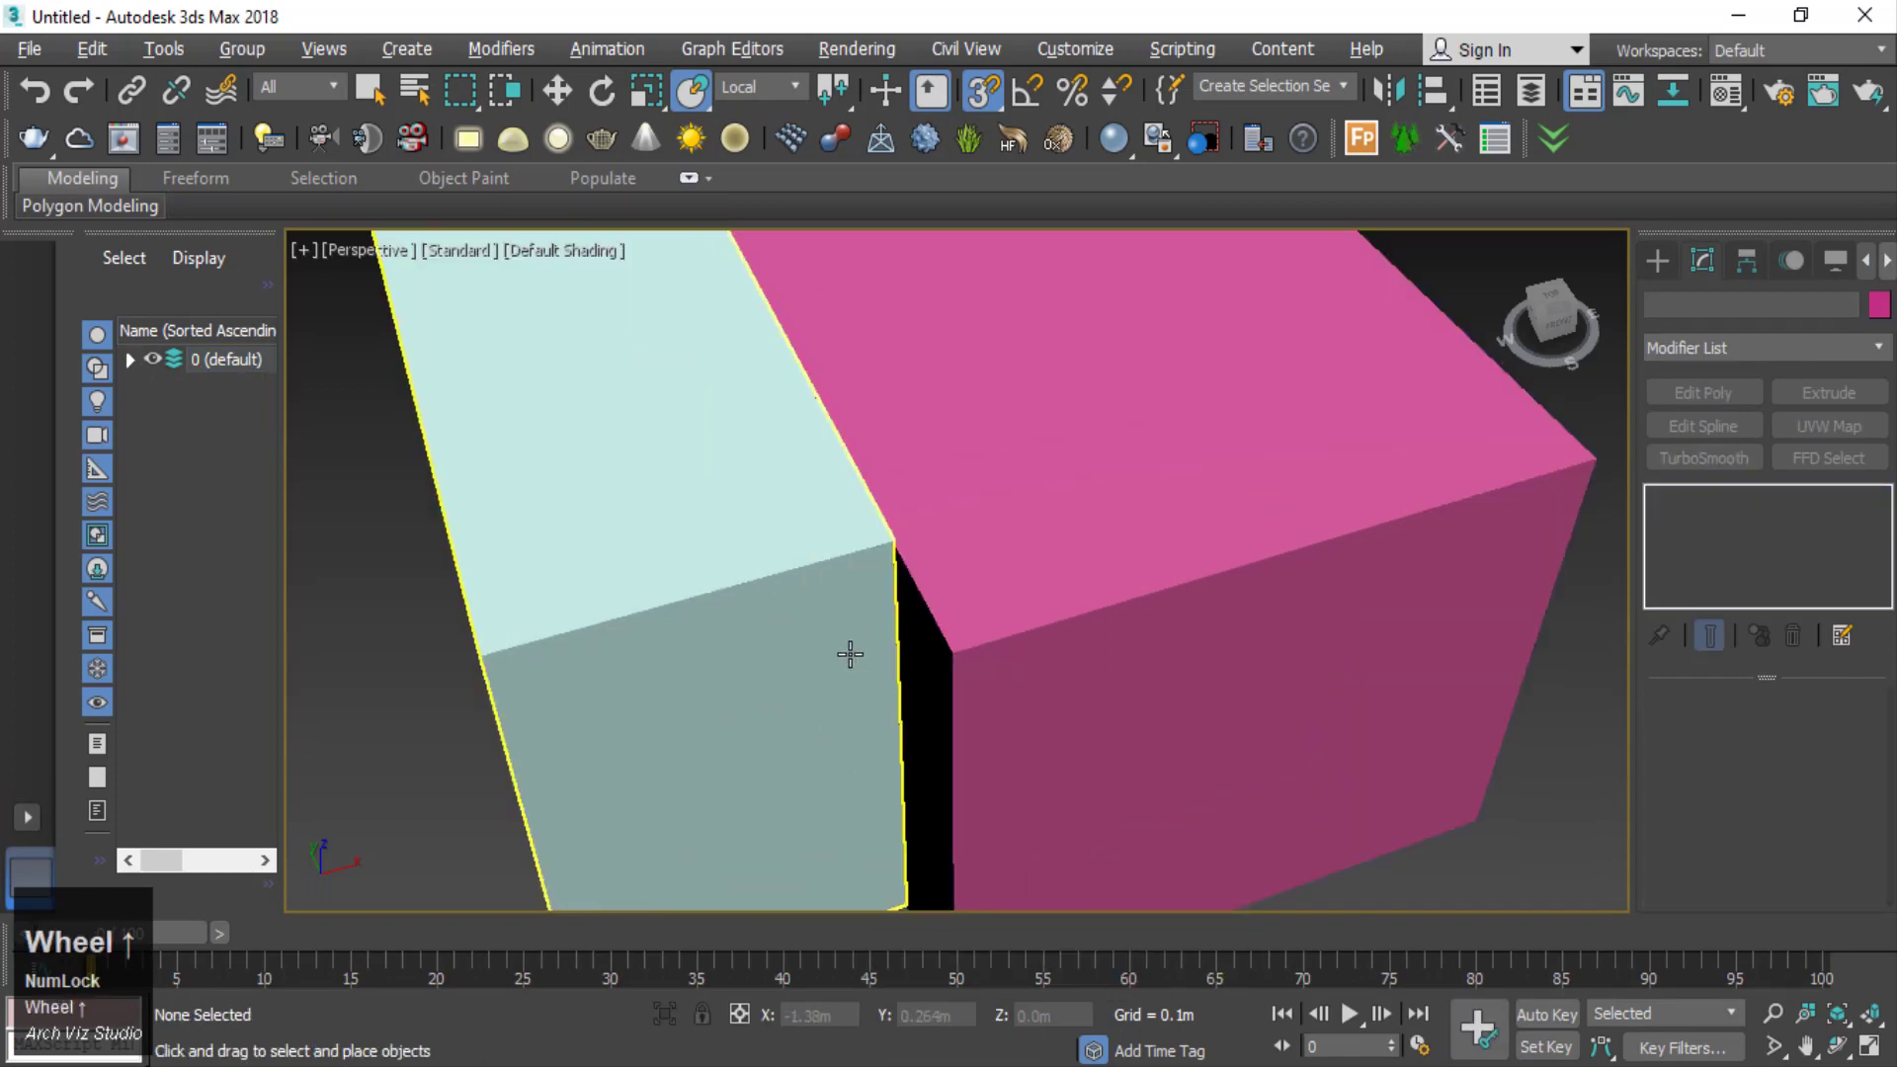
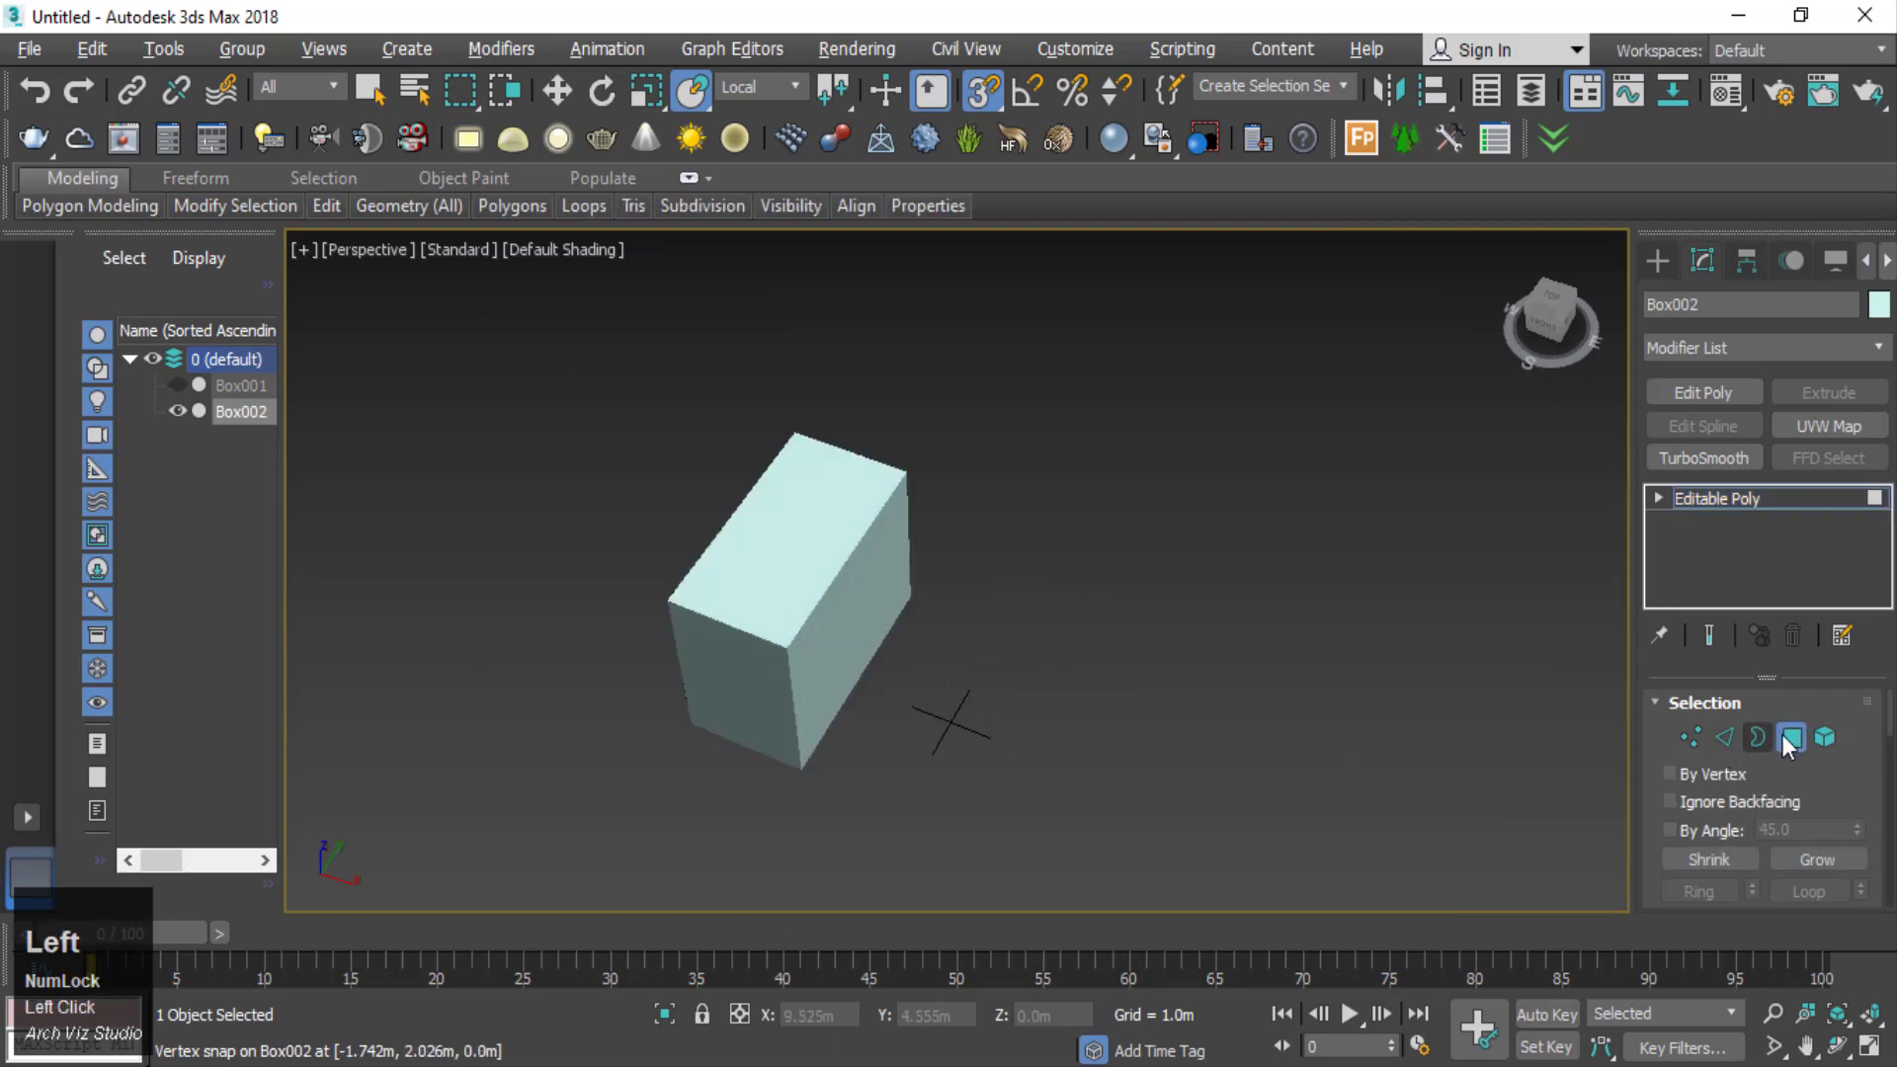
- Delete the side polygon of the light blue box and return to top-level object editing
scroll(up, 3)
right_click(1137, 550)
click(1082, 506)
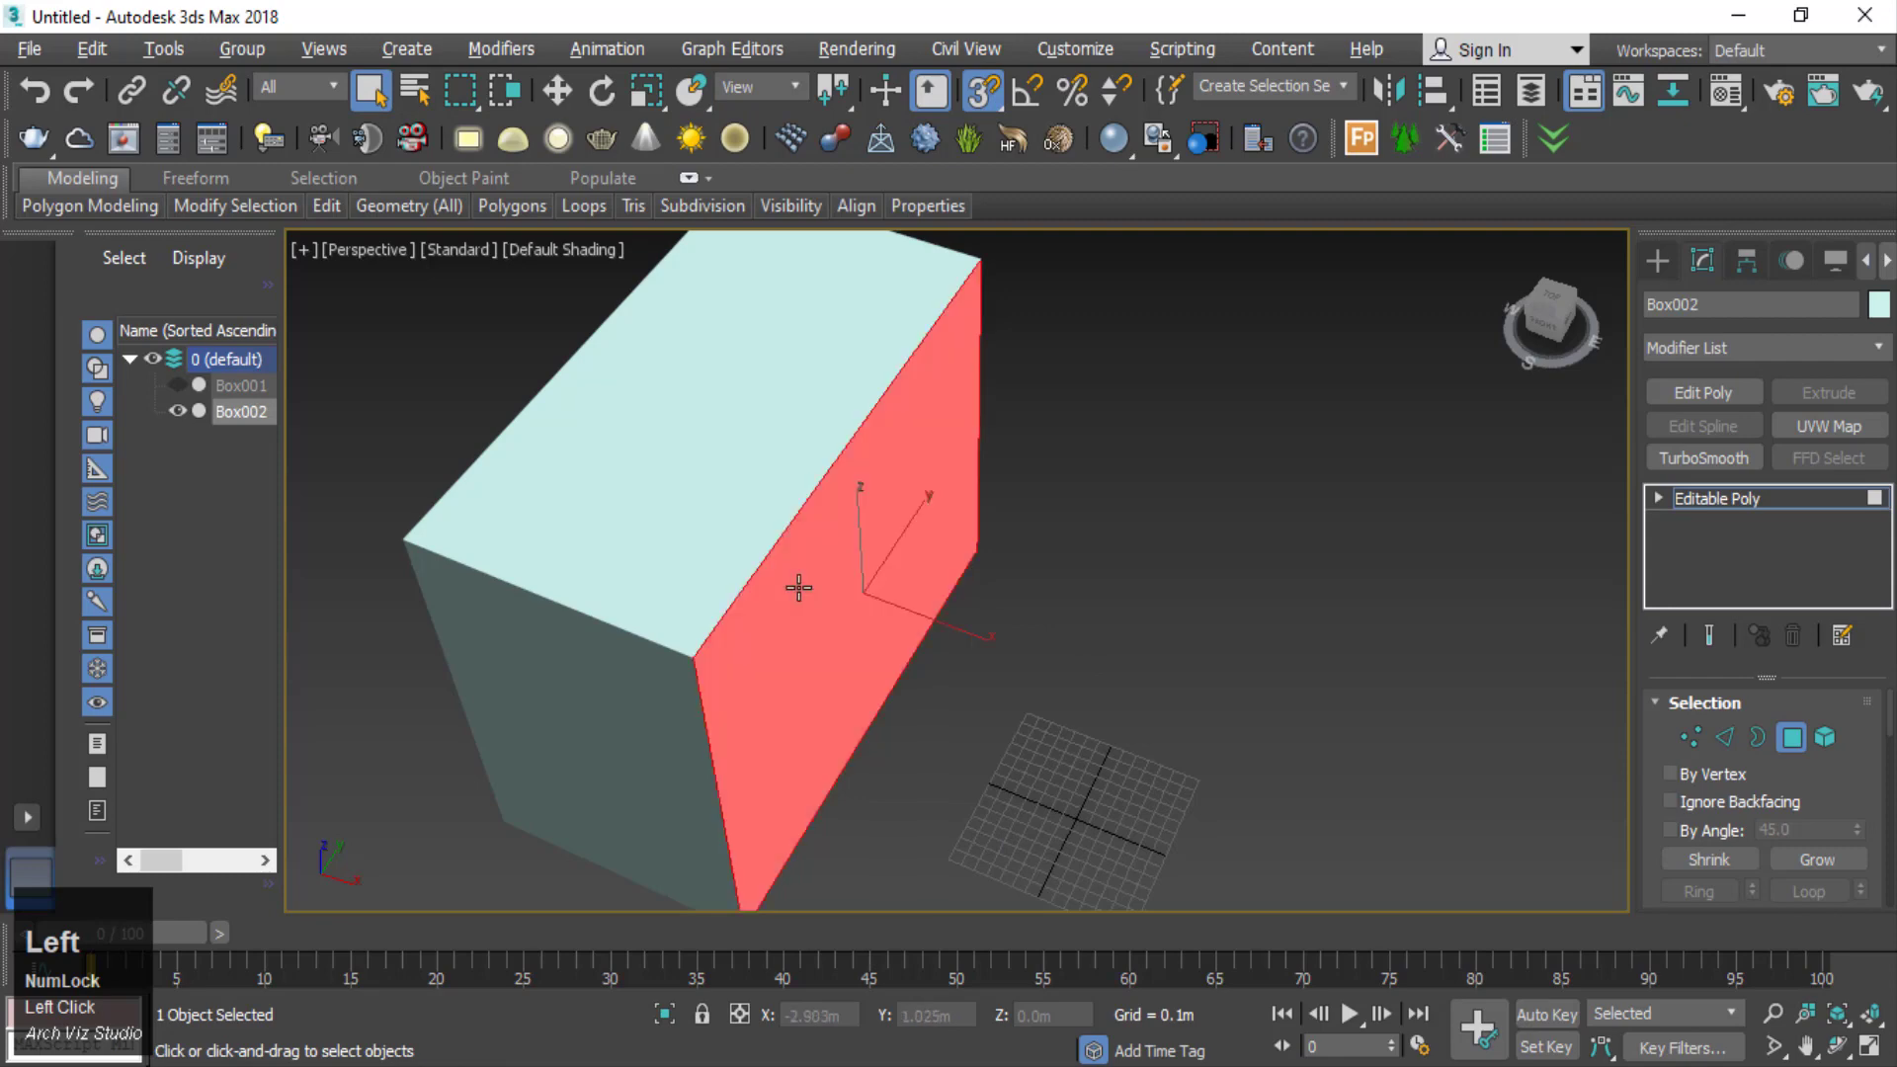
key(Delete)
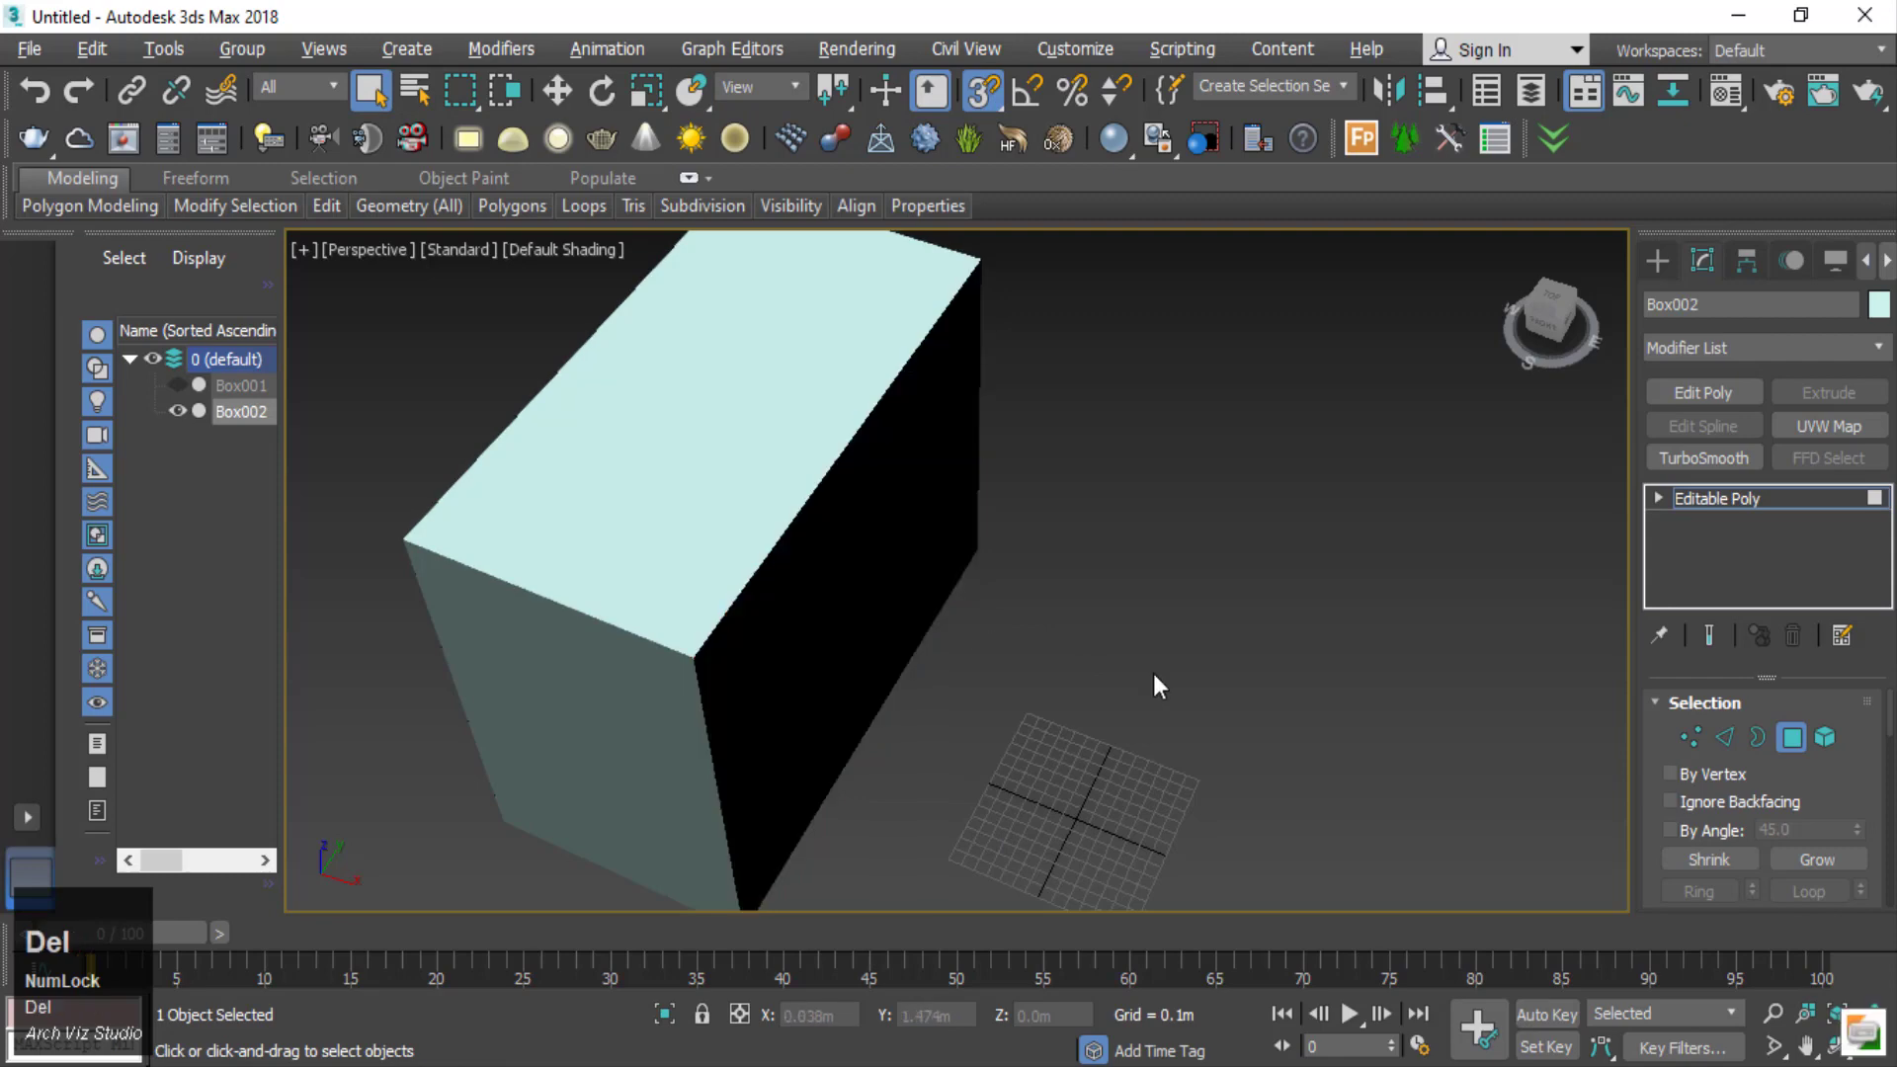
right_click(1095, 536)
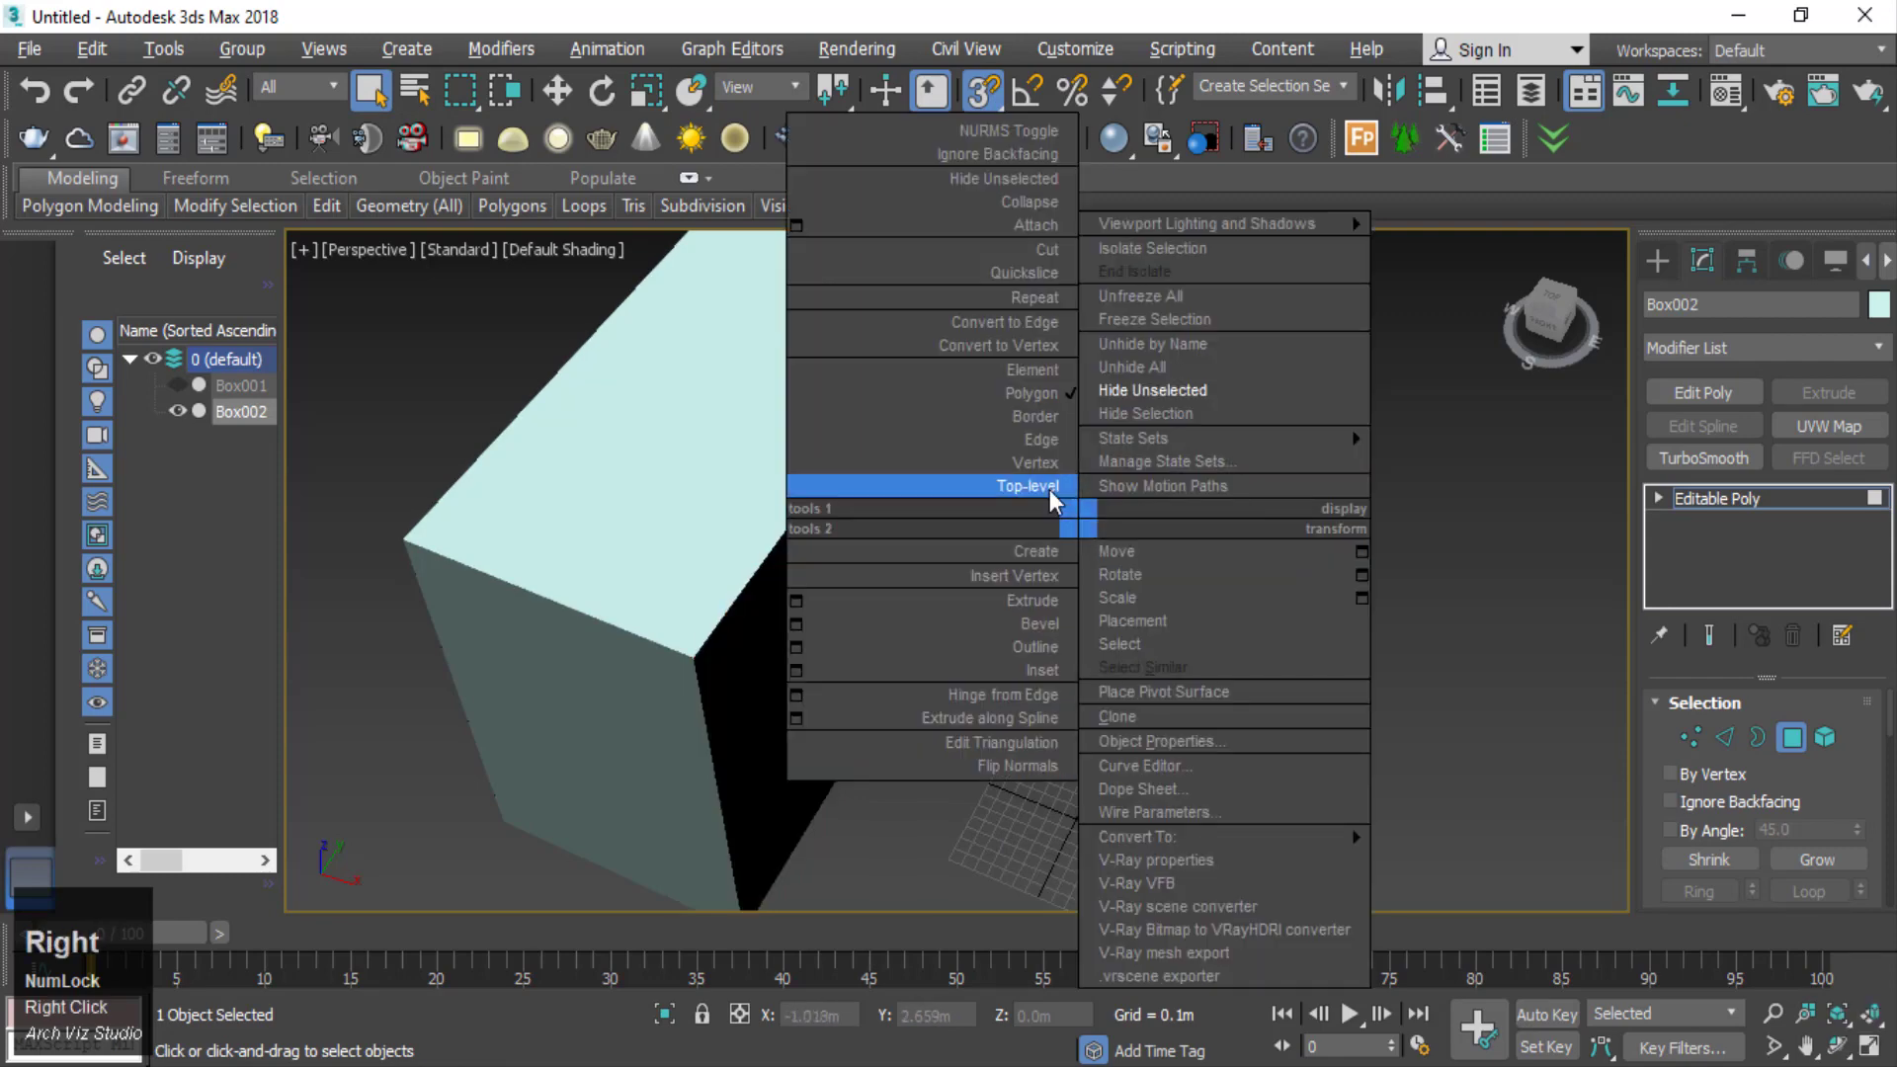
click(1575, 693)
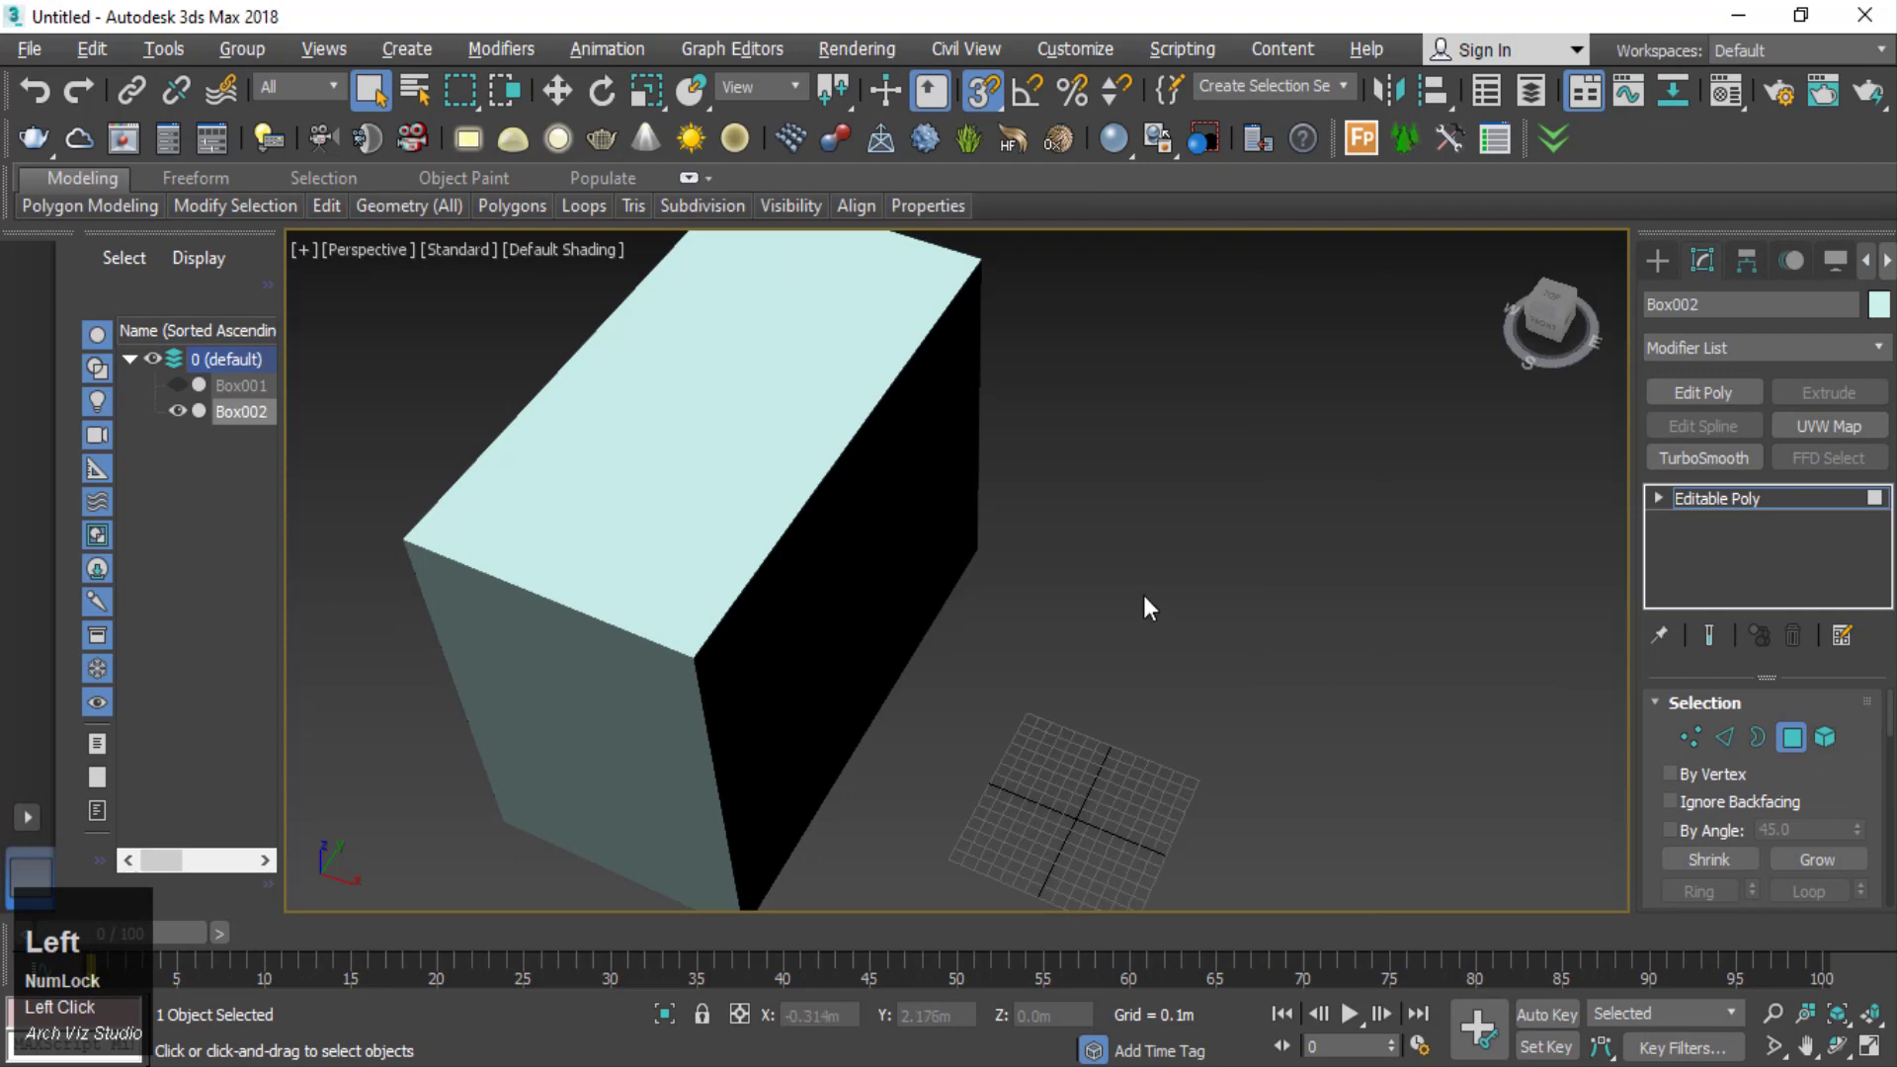
- Unhide the pink box so both boxes are visible in the scene again
right_click(1150, 573)
double_click(1110, 536)
right_click(1110, 536)
click(1179, 379)
scroll(down, 3)
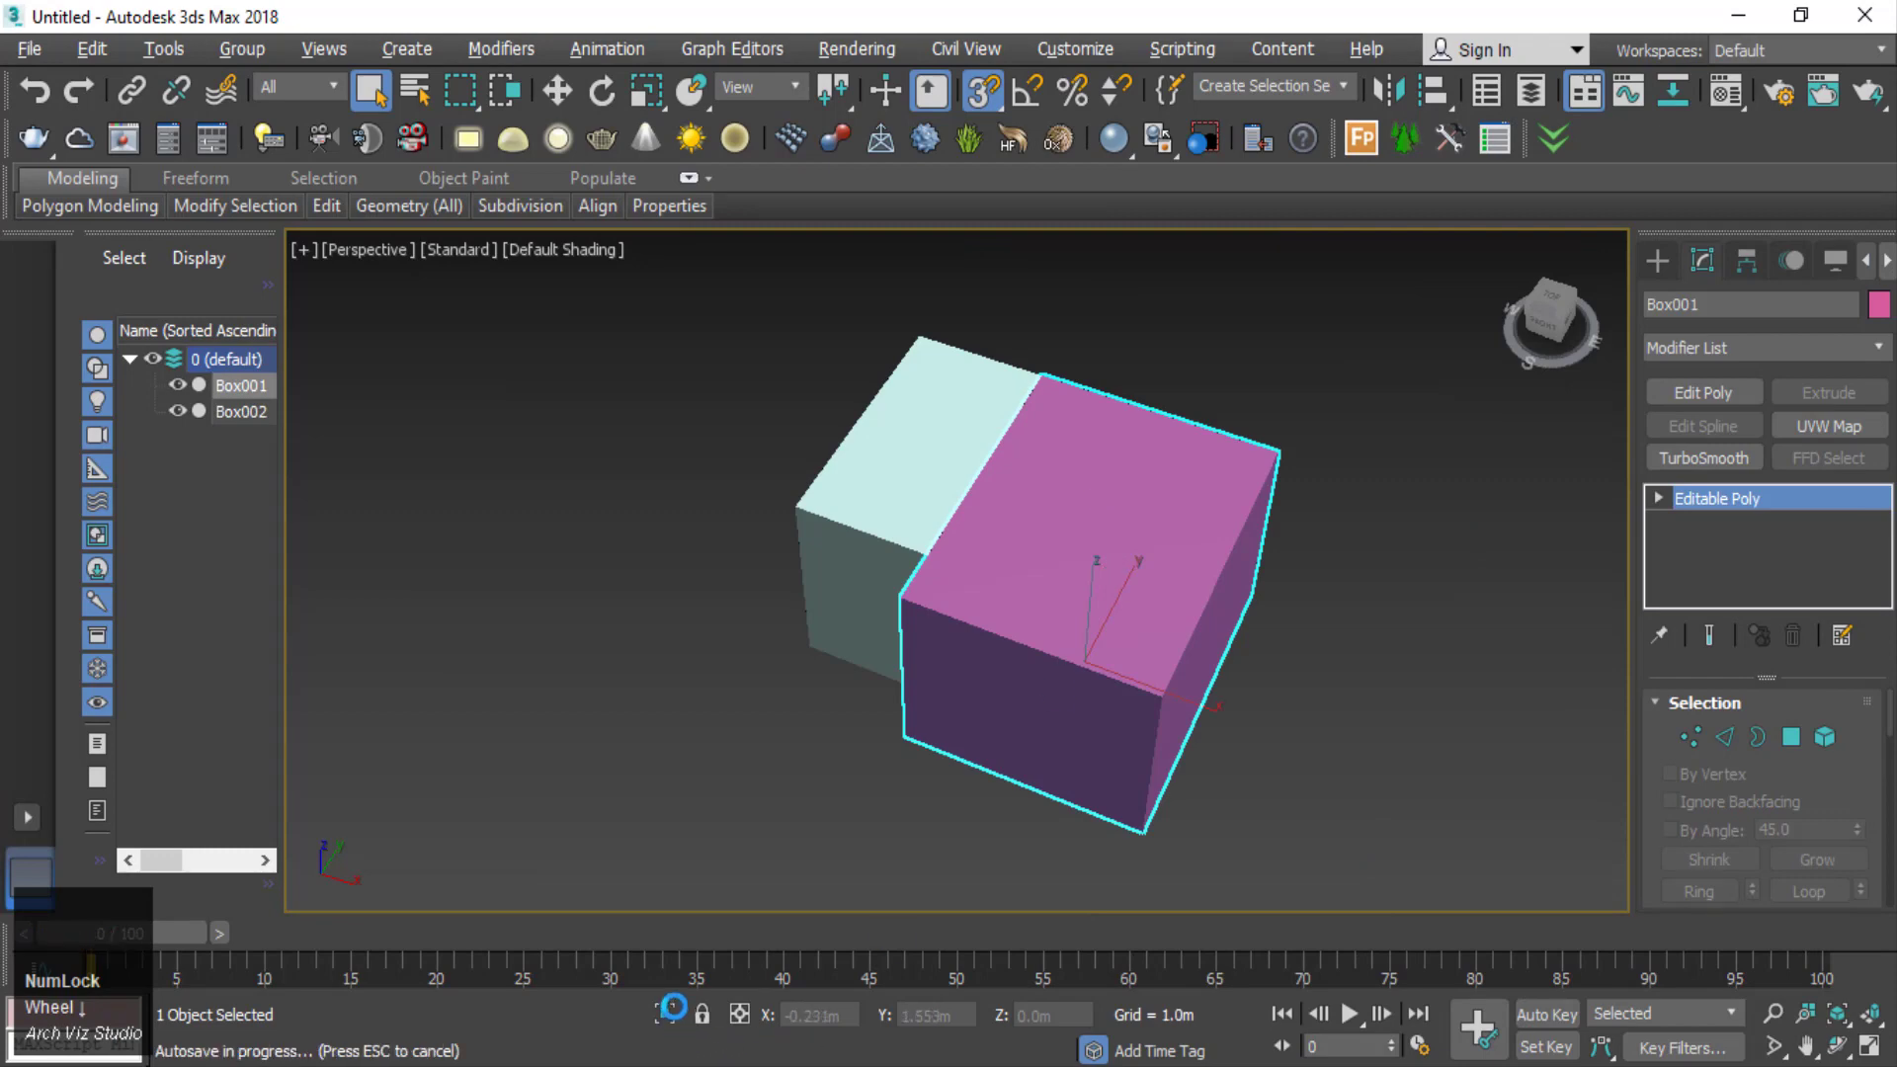
- Isolate the pink box and connect its edges with 2 segments, pinch -25, into a 3×3 grid
click(677, 1030)
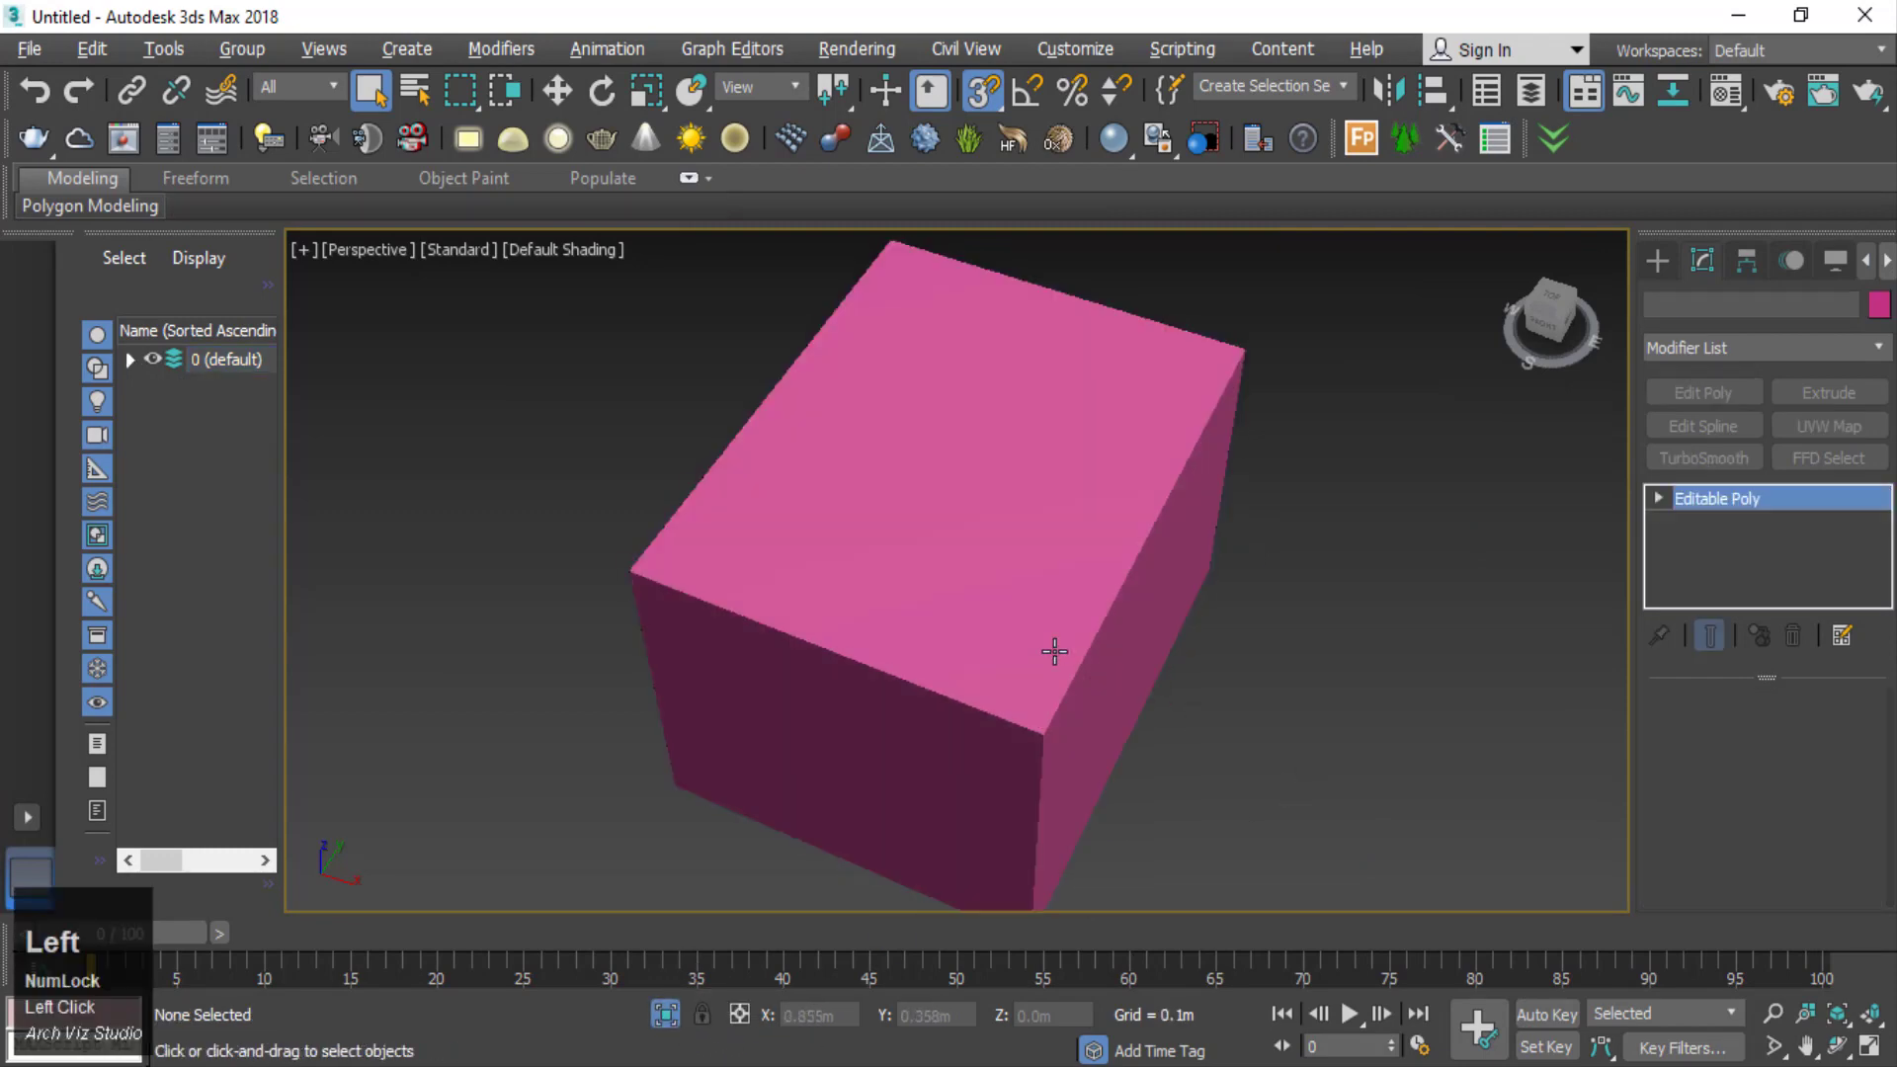
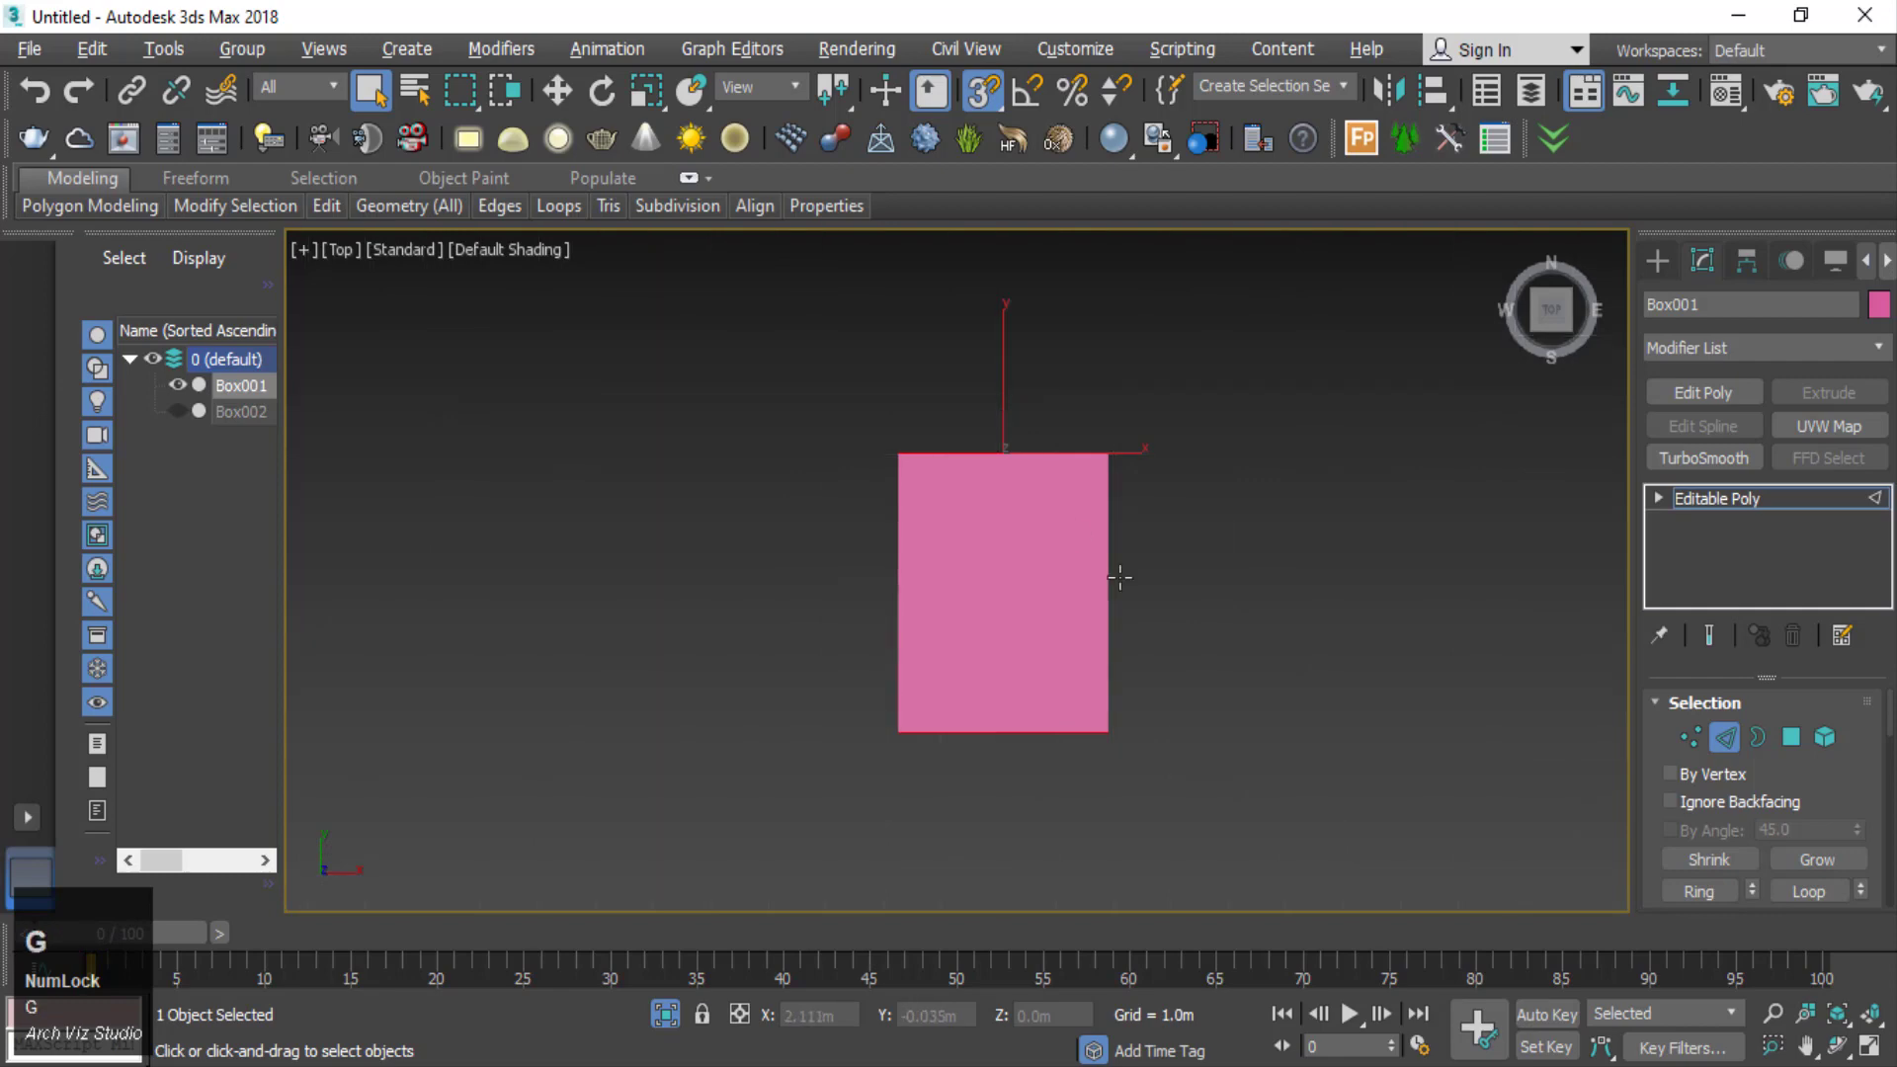
click(1800, 780)
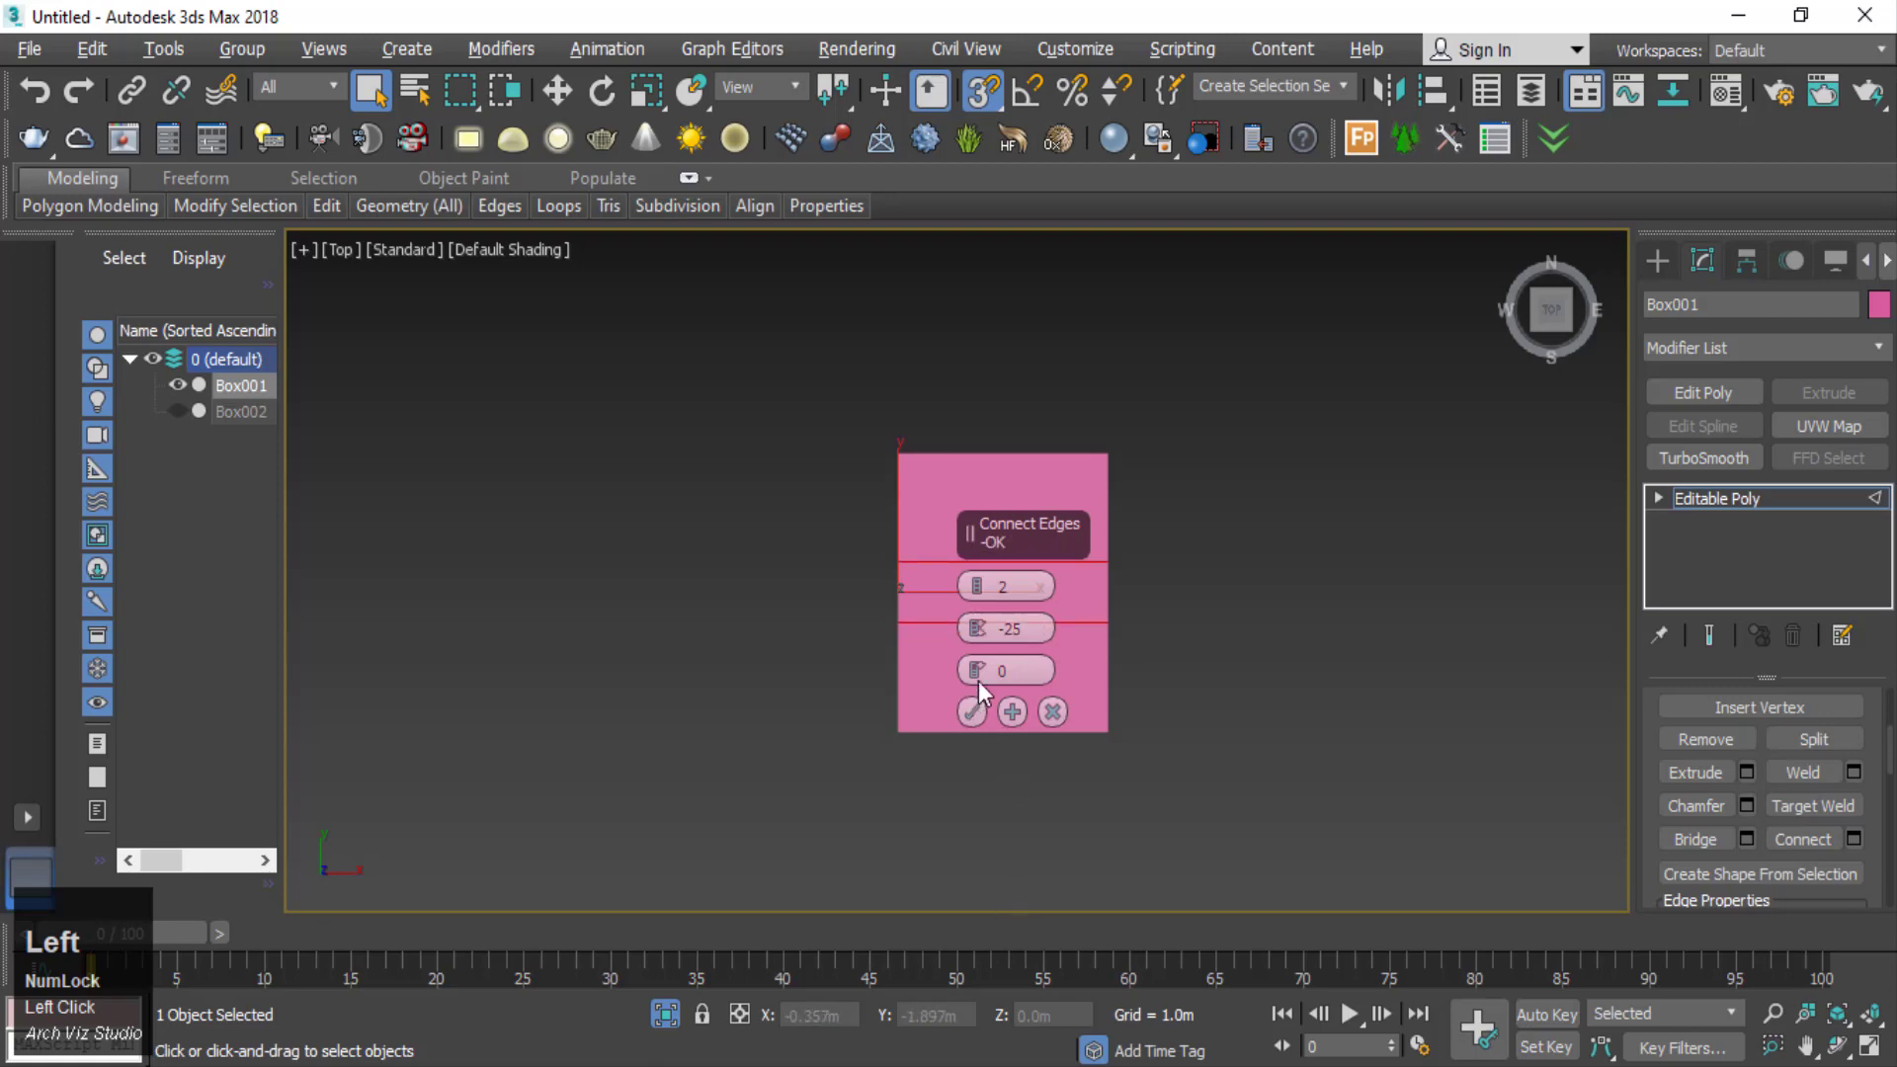
click(989, 635)
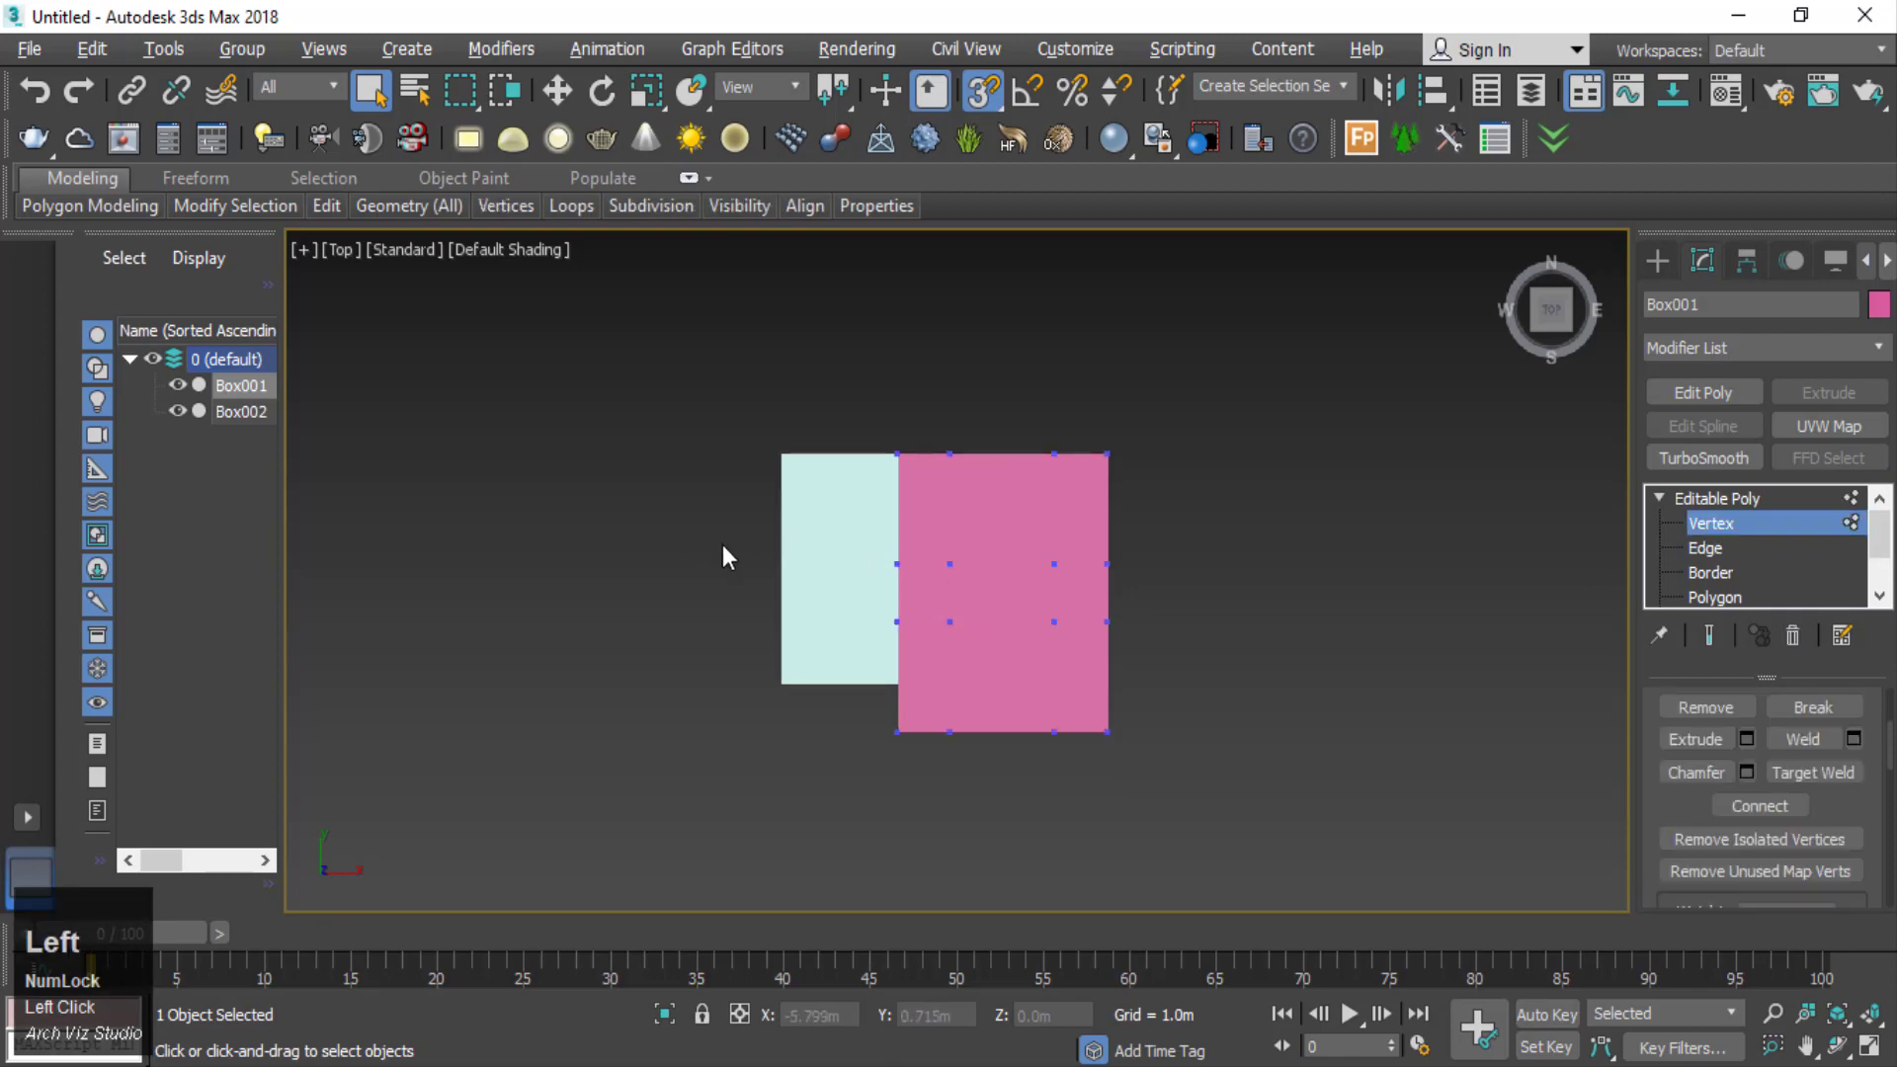
- Show edged faces, activate Select and Move, and view the isolated box in front wireframe
scroll(up, 3)
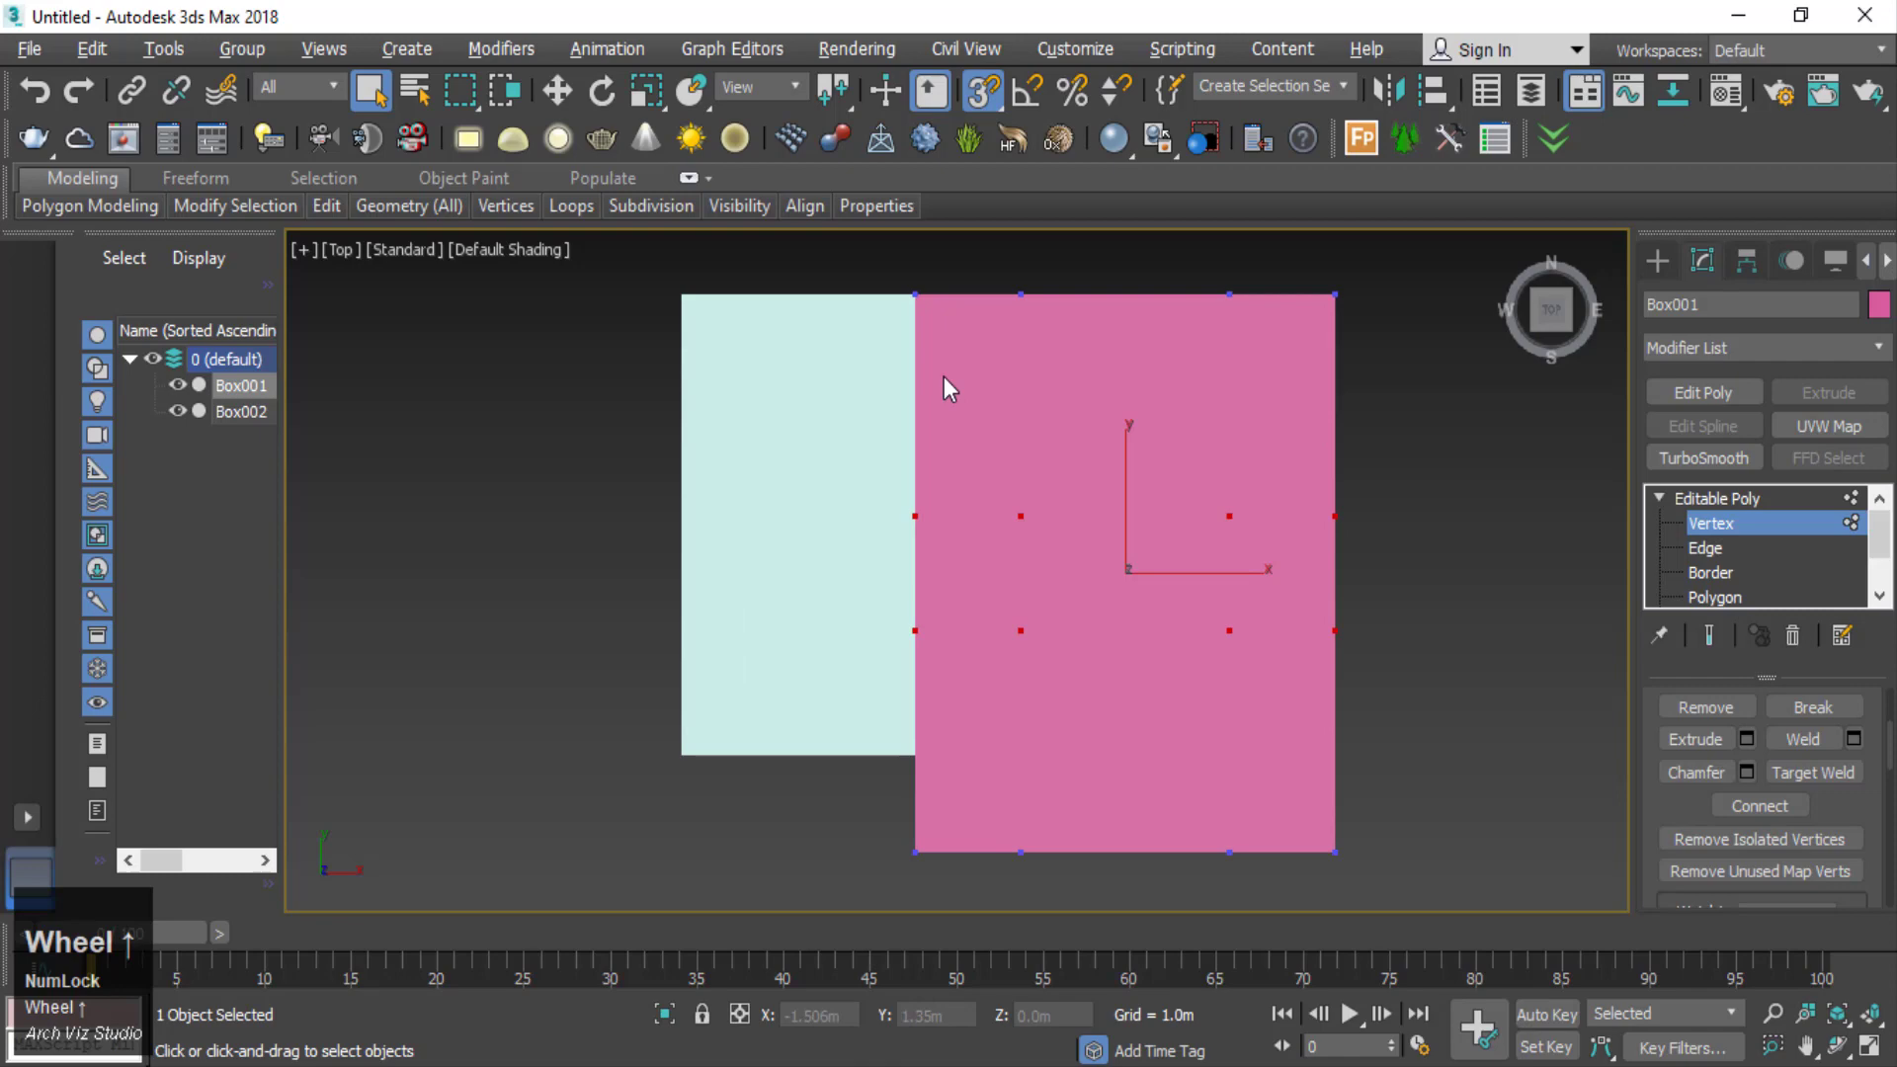
key(F4)
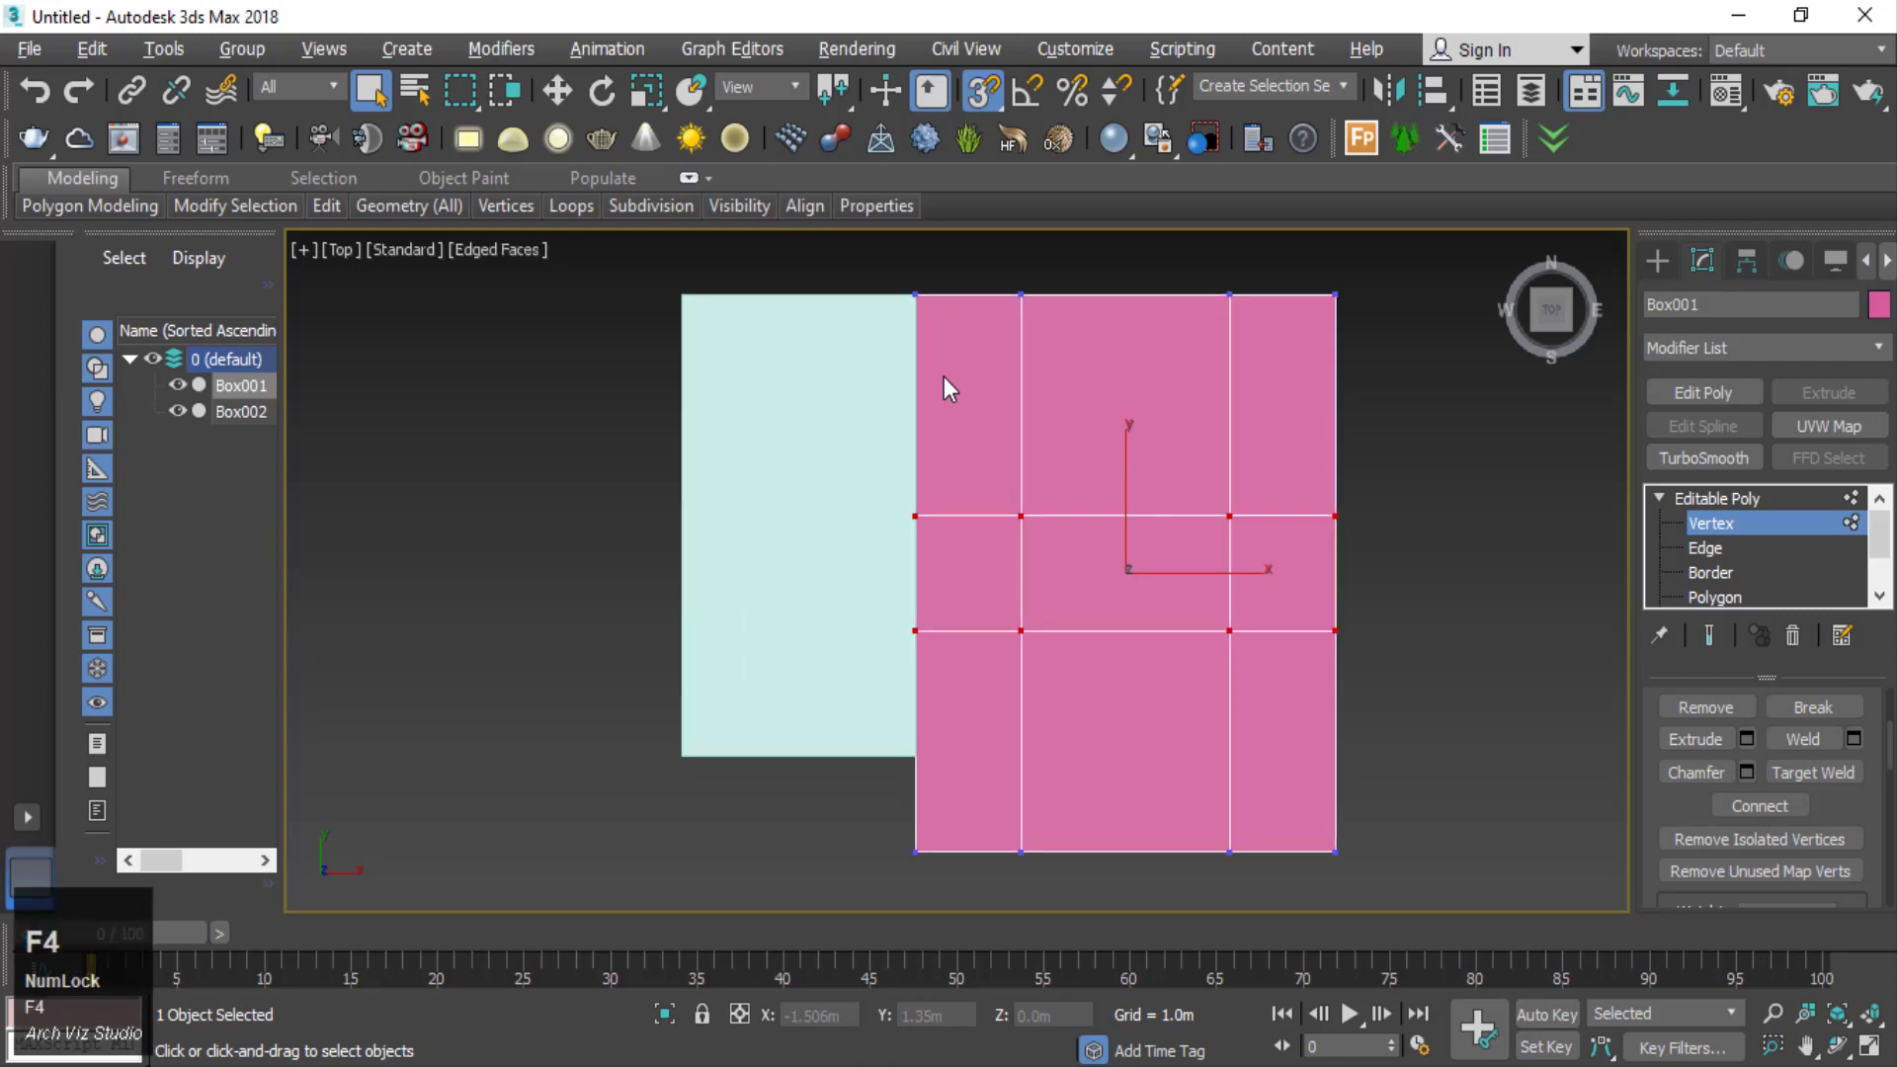
click(562, 92)
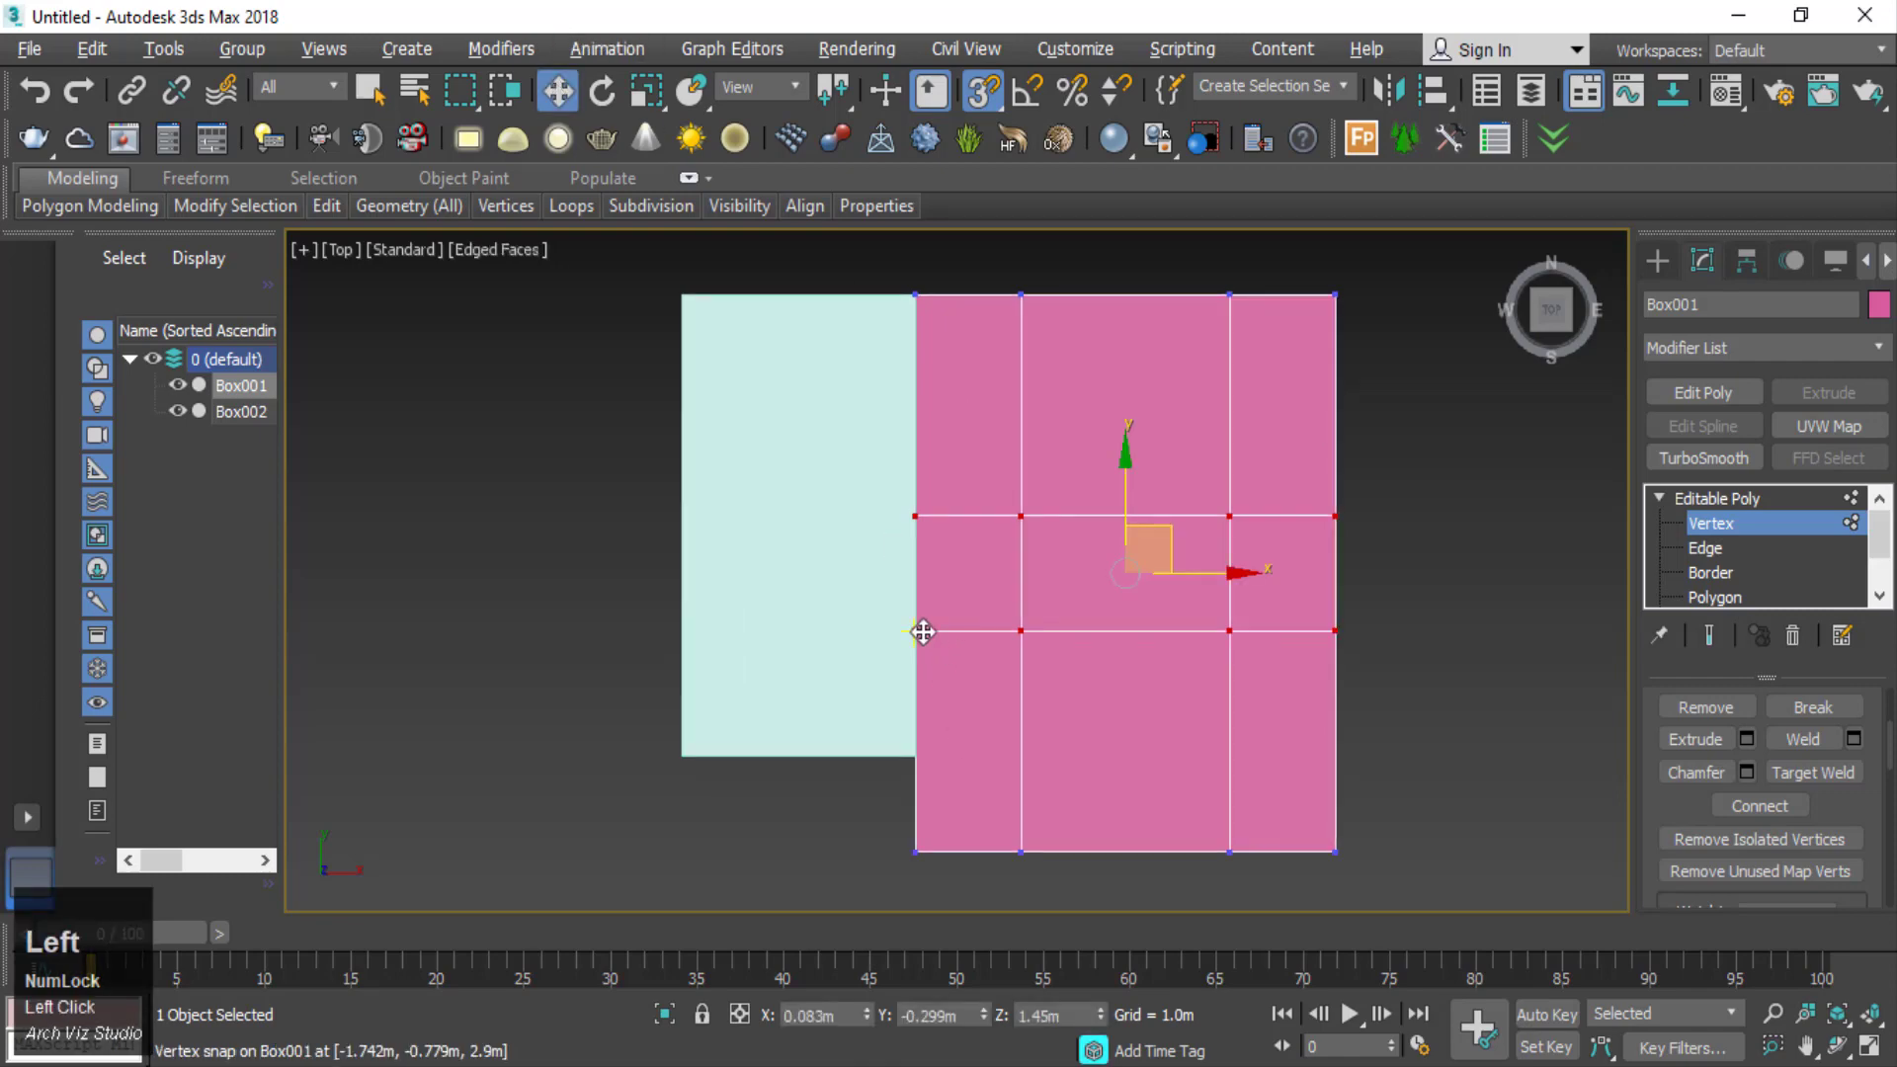
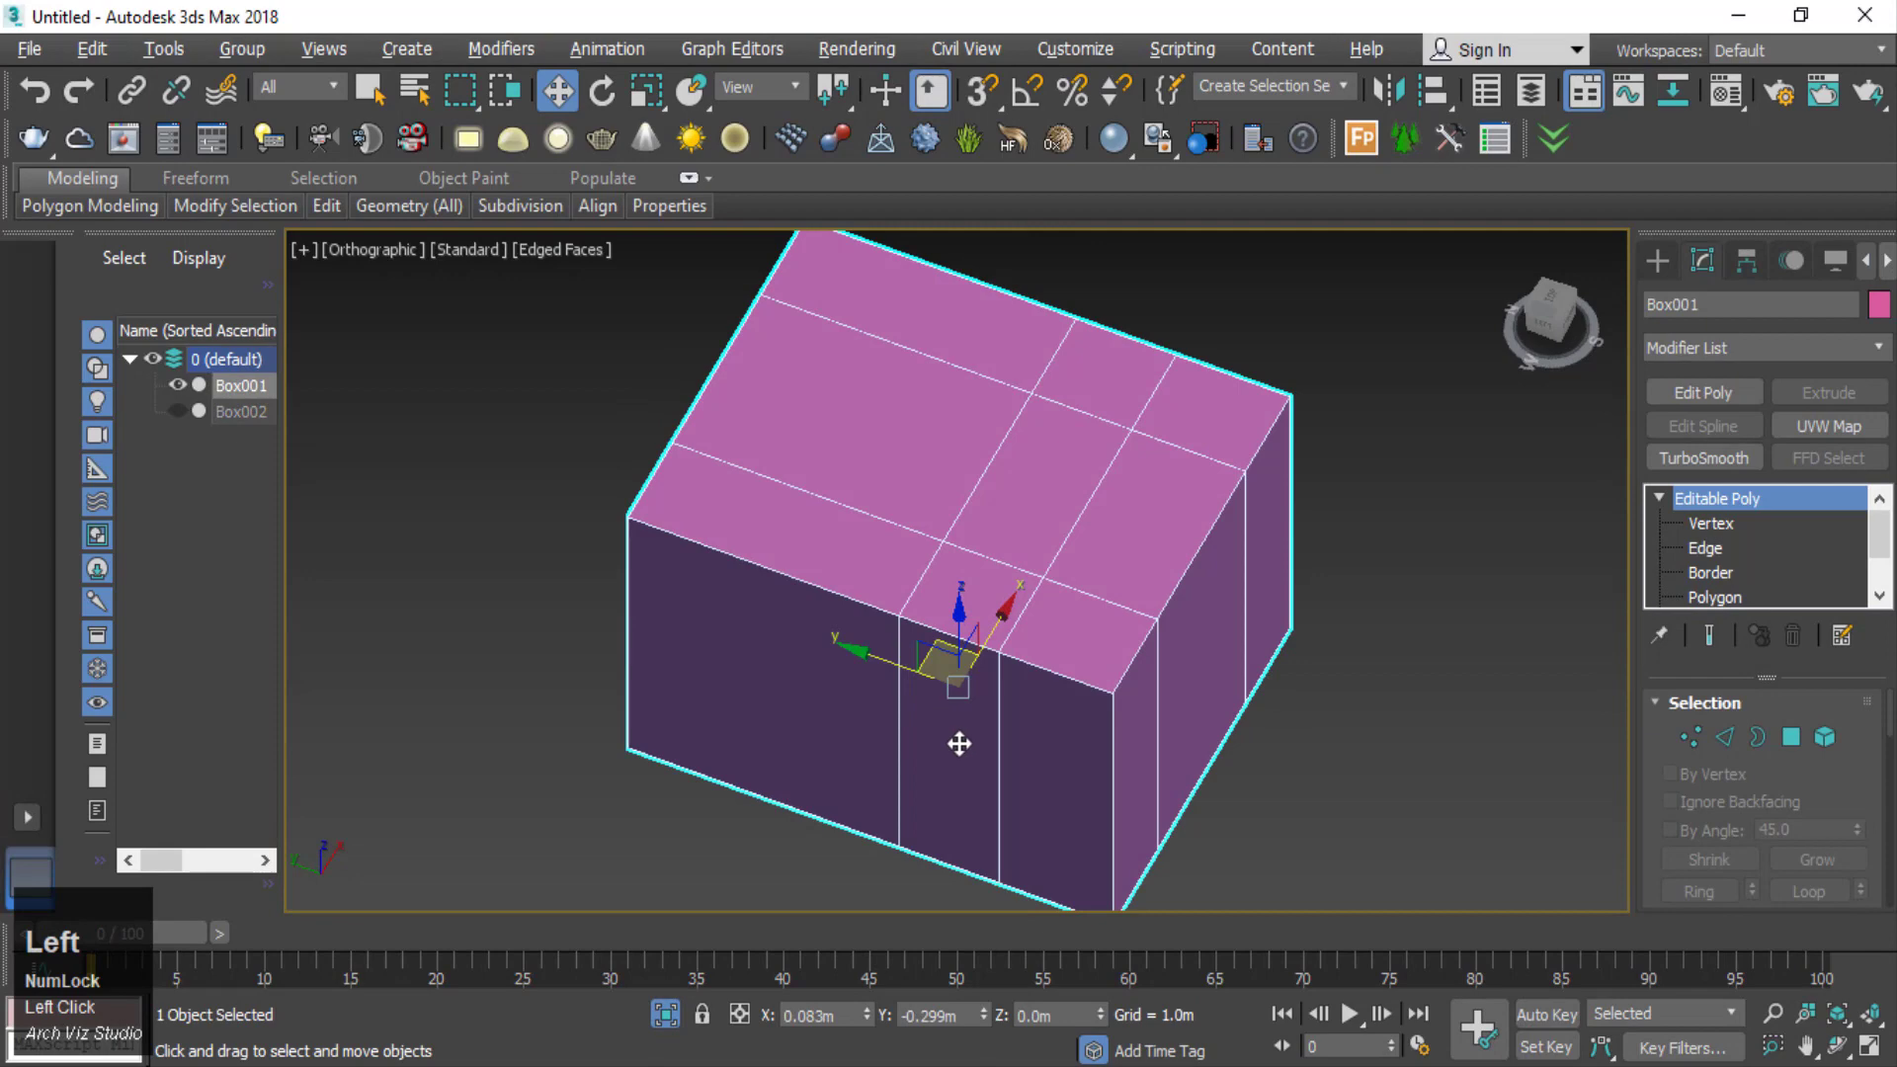
key(f)
scroll(down, 3)
key(g)
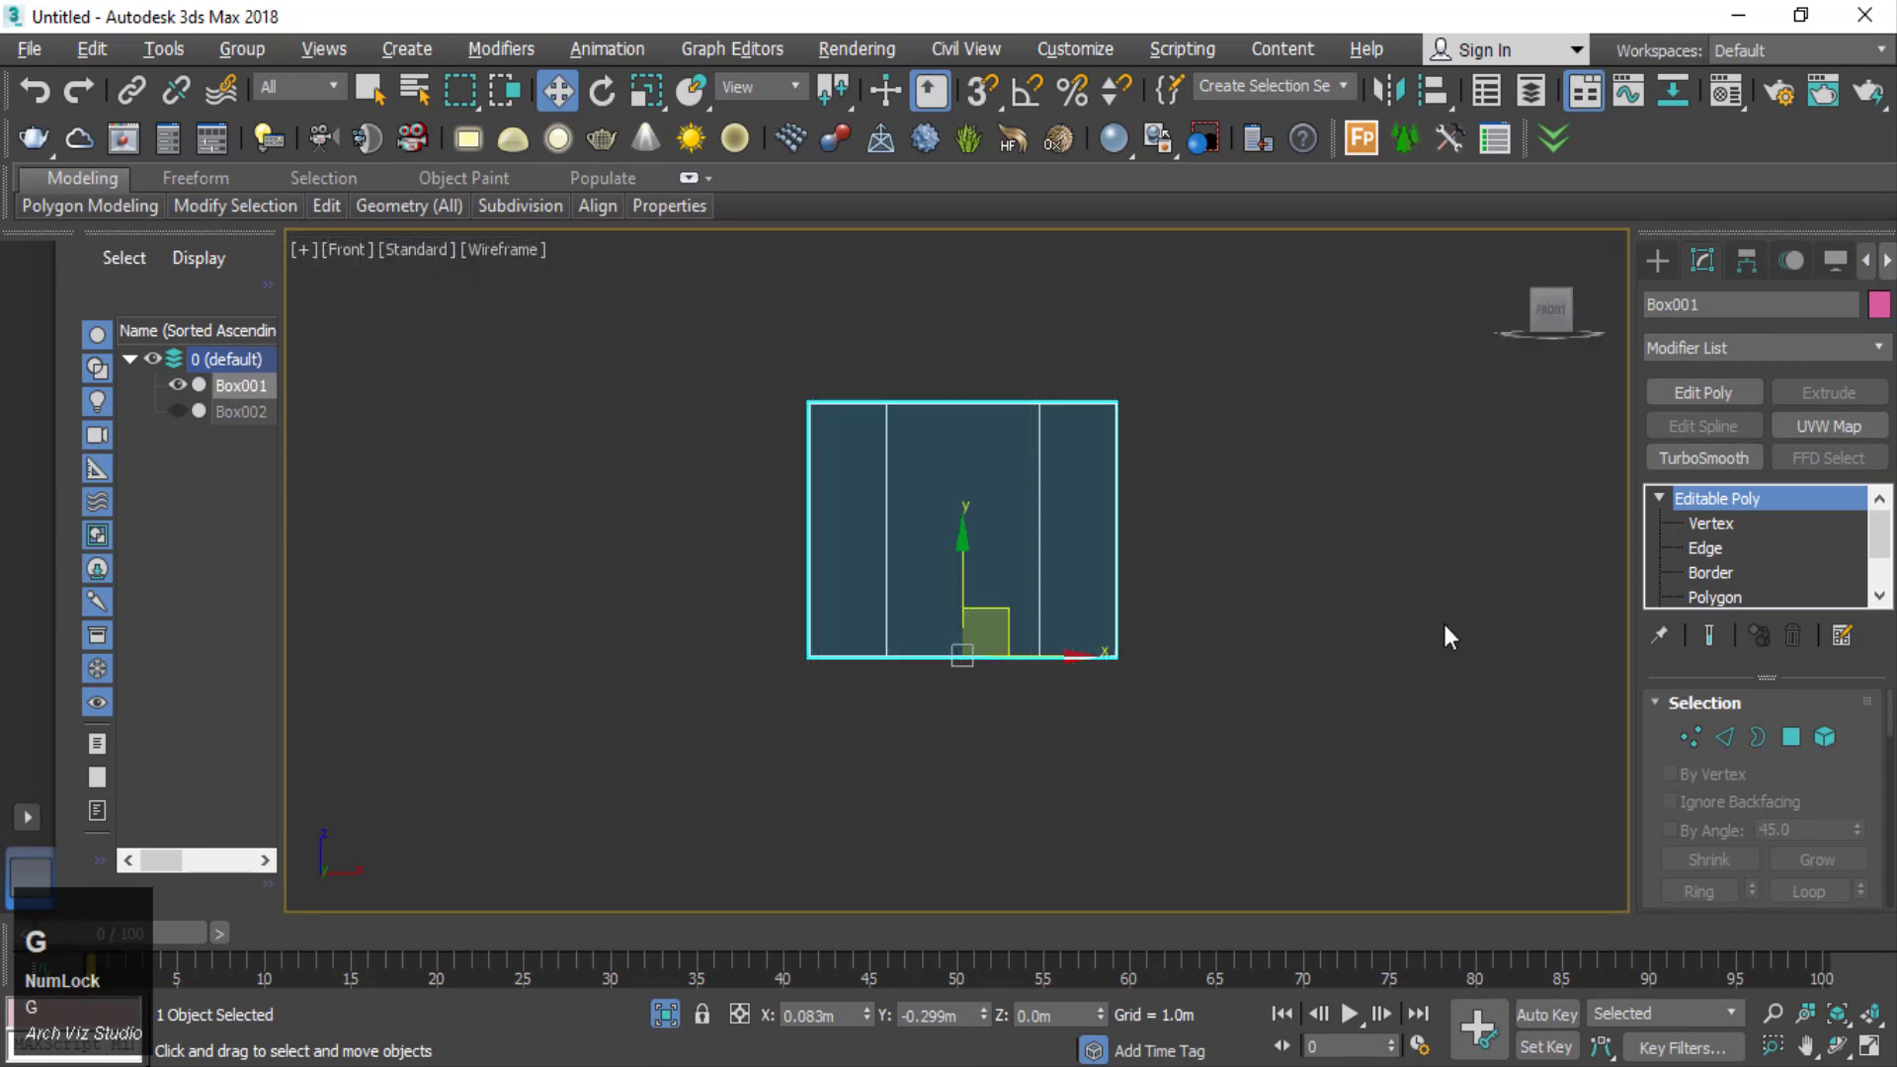
- Connect the front edges with 2 segments and a new pinch value
click(1736, 738)
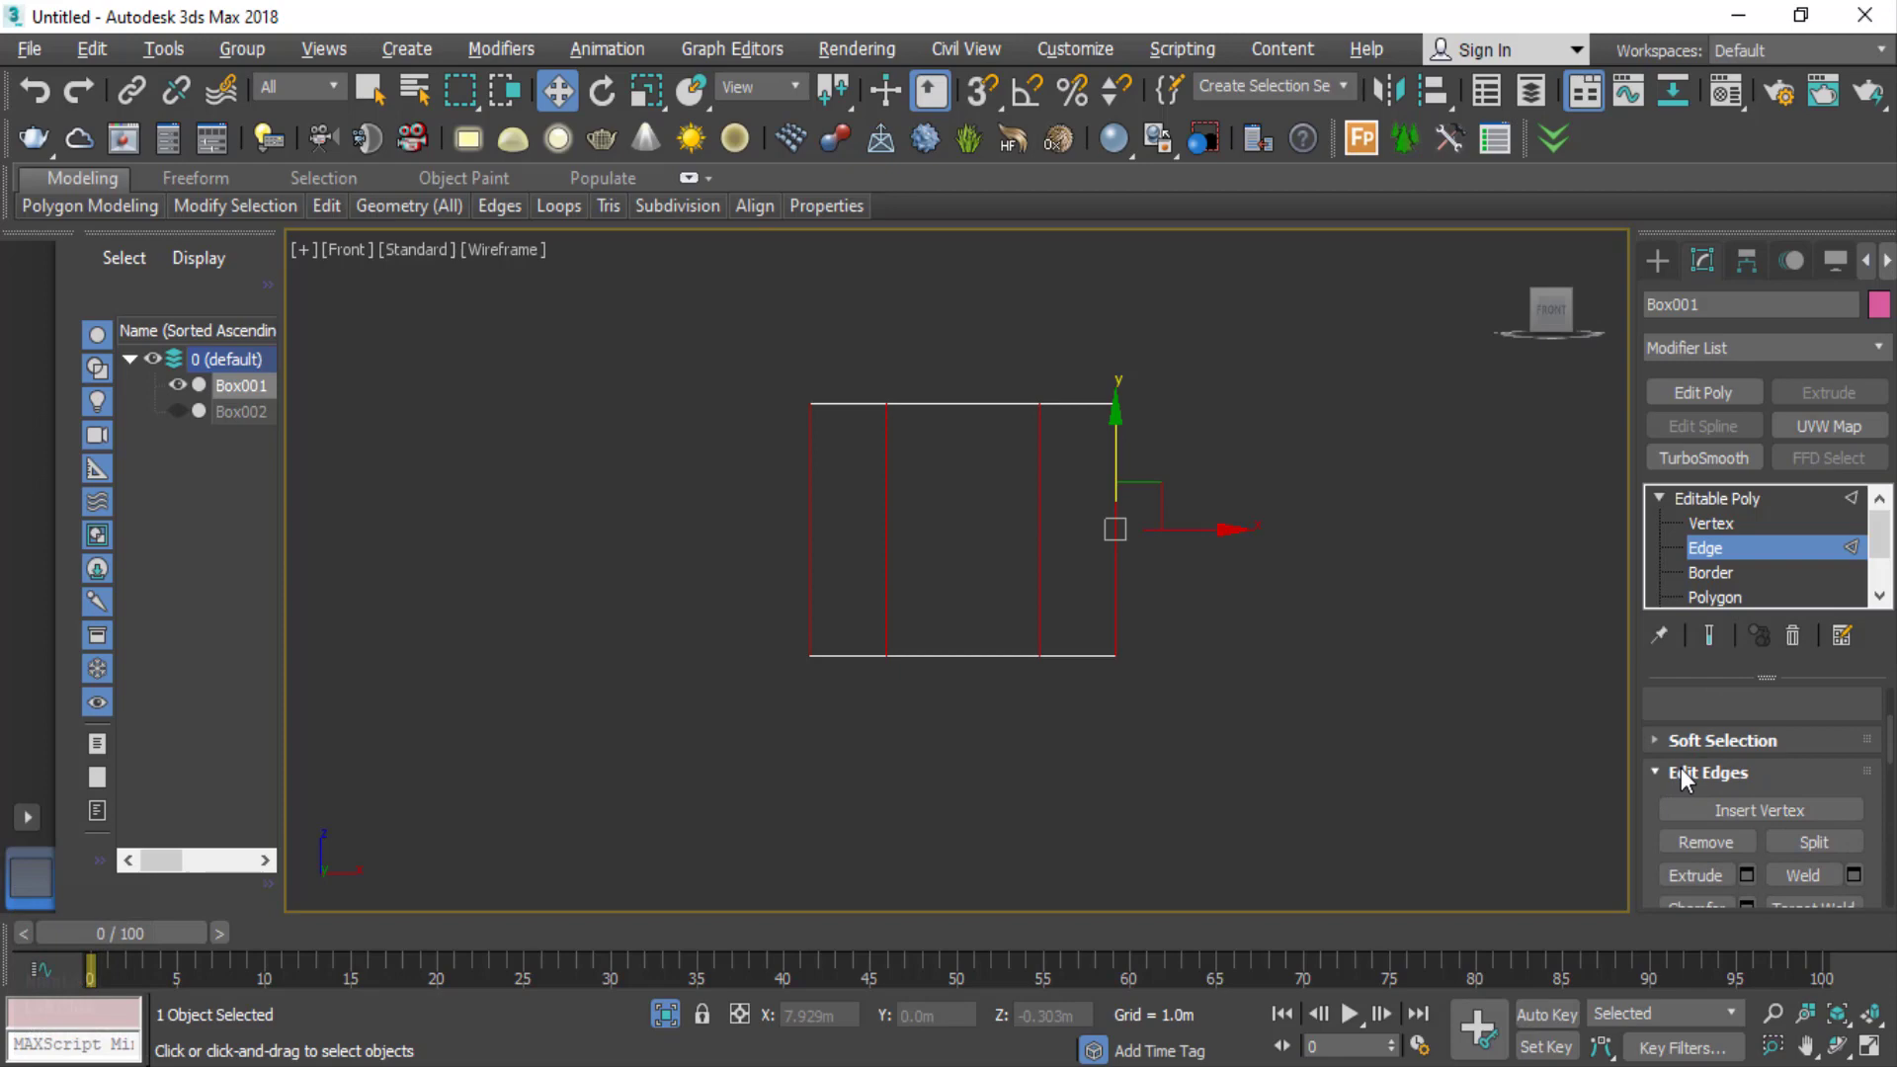
scroll(down, 3)
scroll(up, 3)
click(1860, 784)
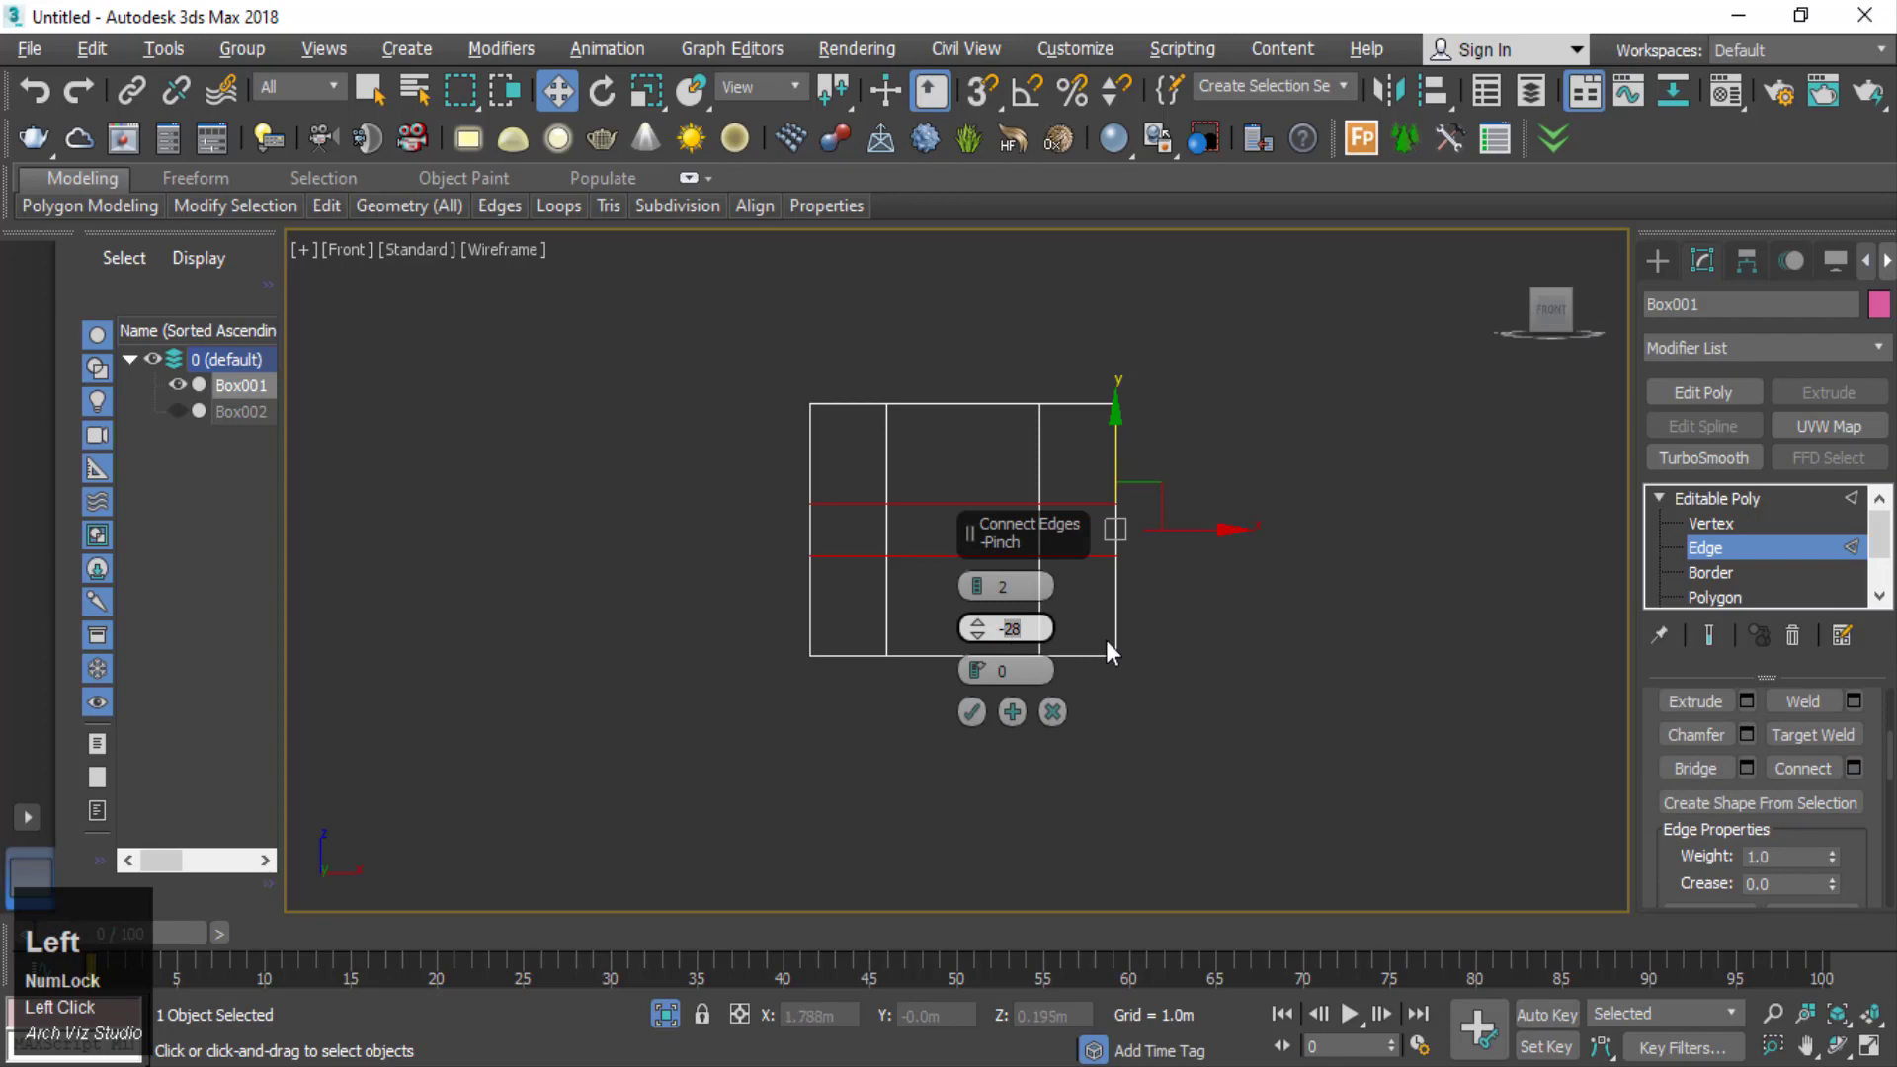
key(BackSpace)
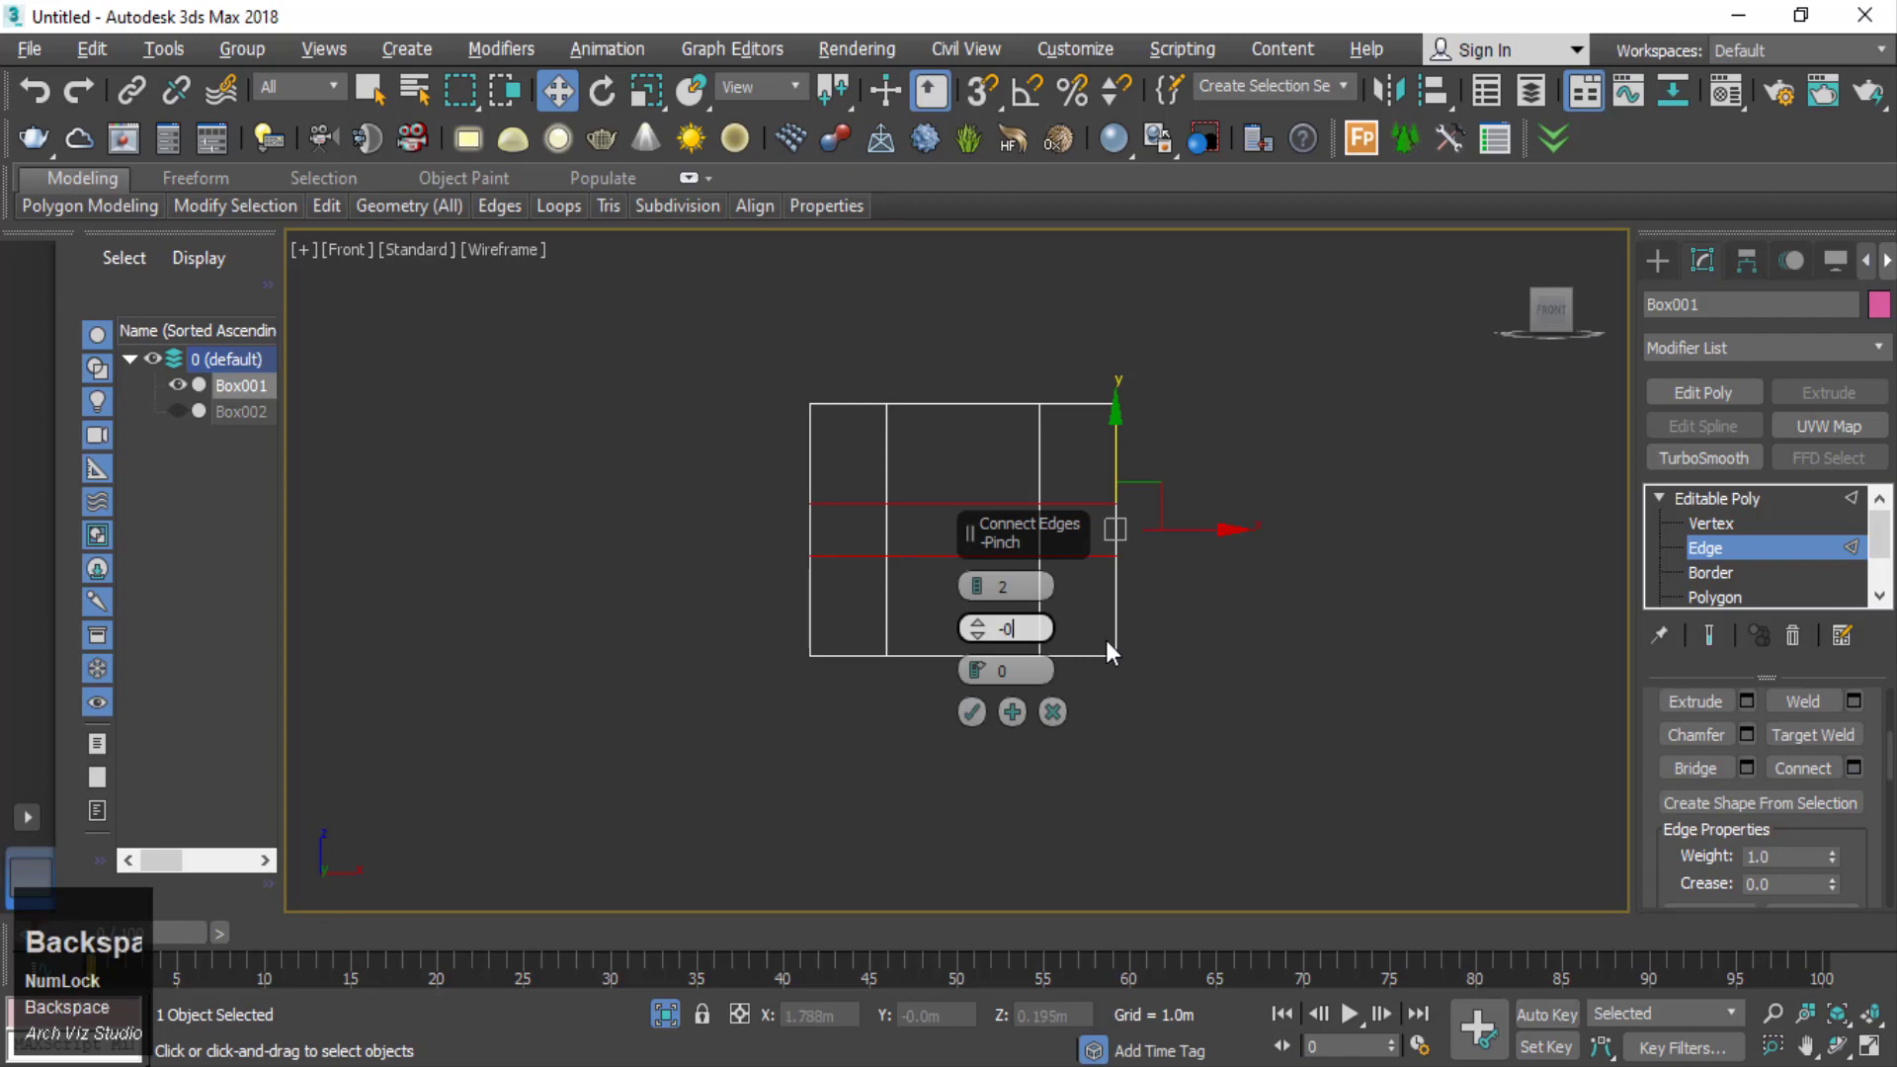
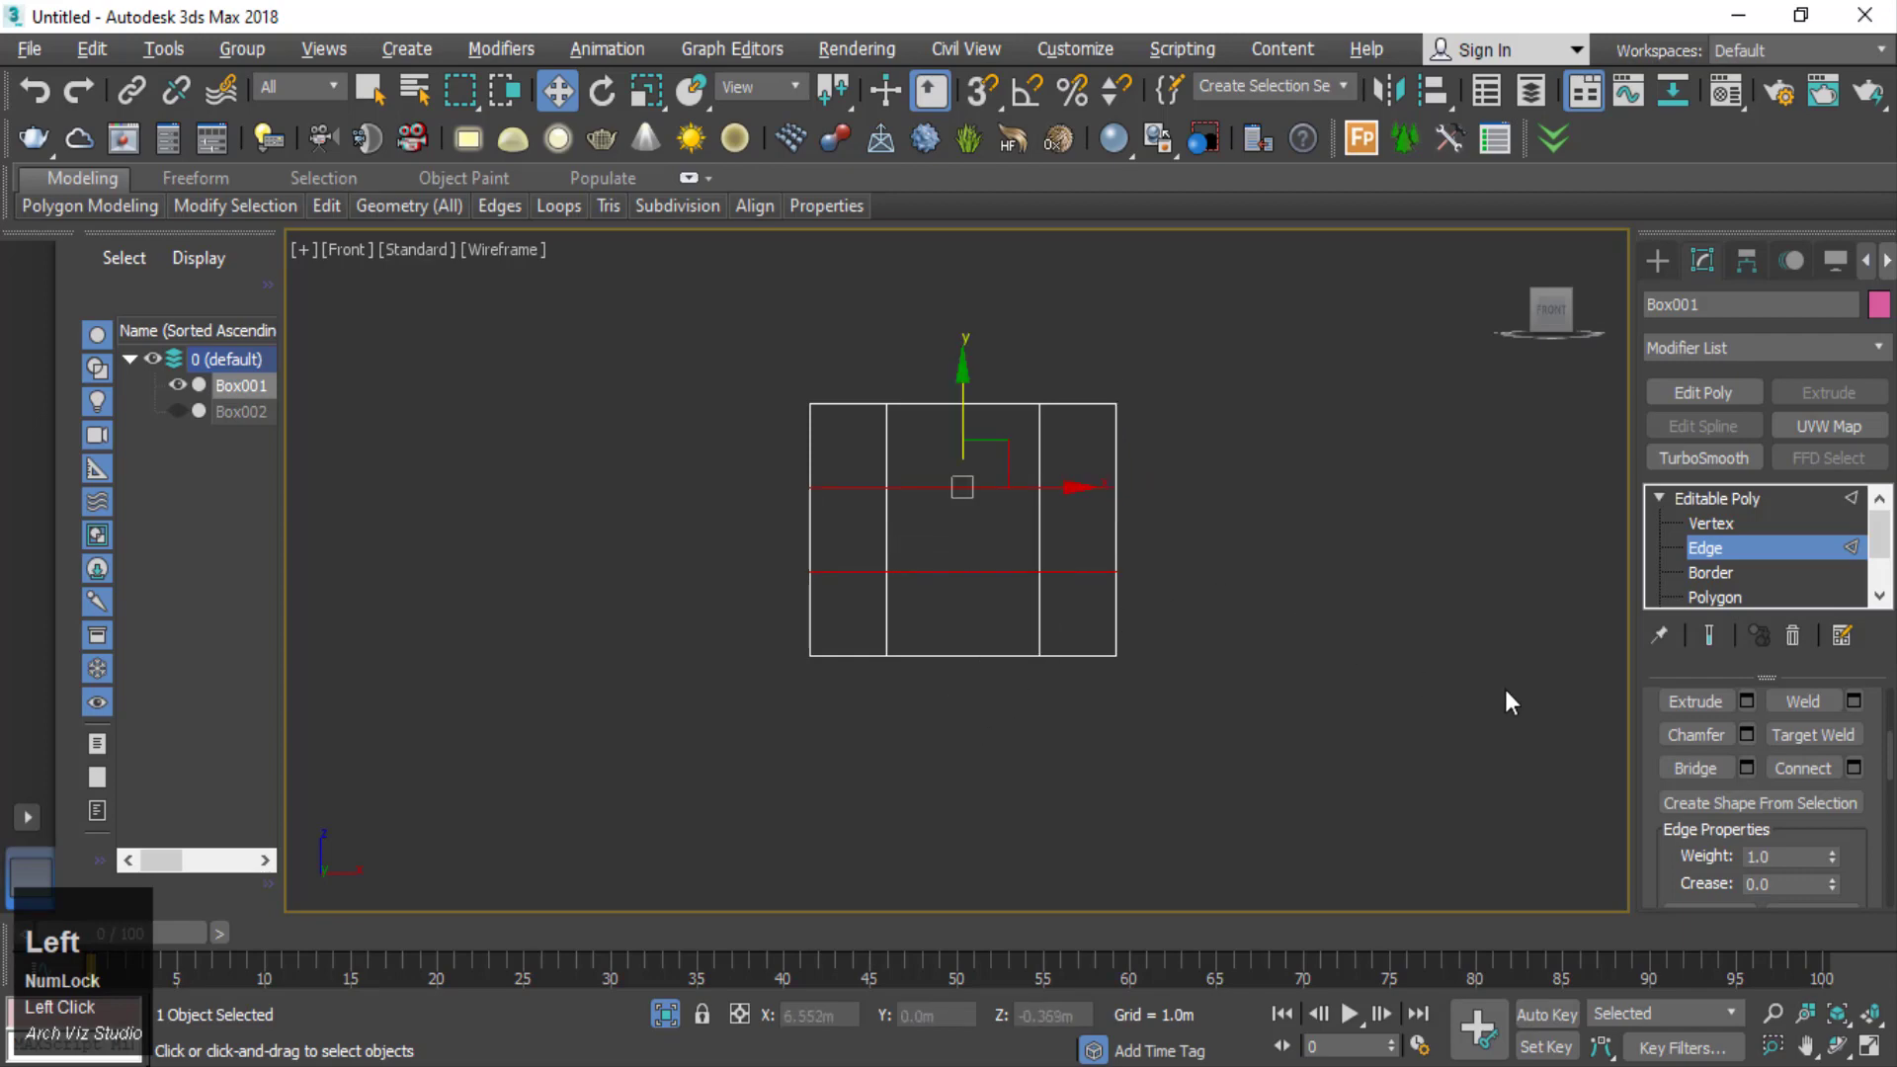
- Set the selected horizontal vertex row to a Z height of 2.2 m
key(1)
click(1032, 618)
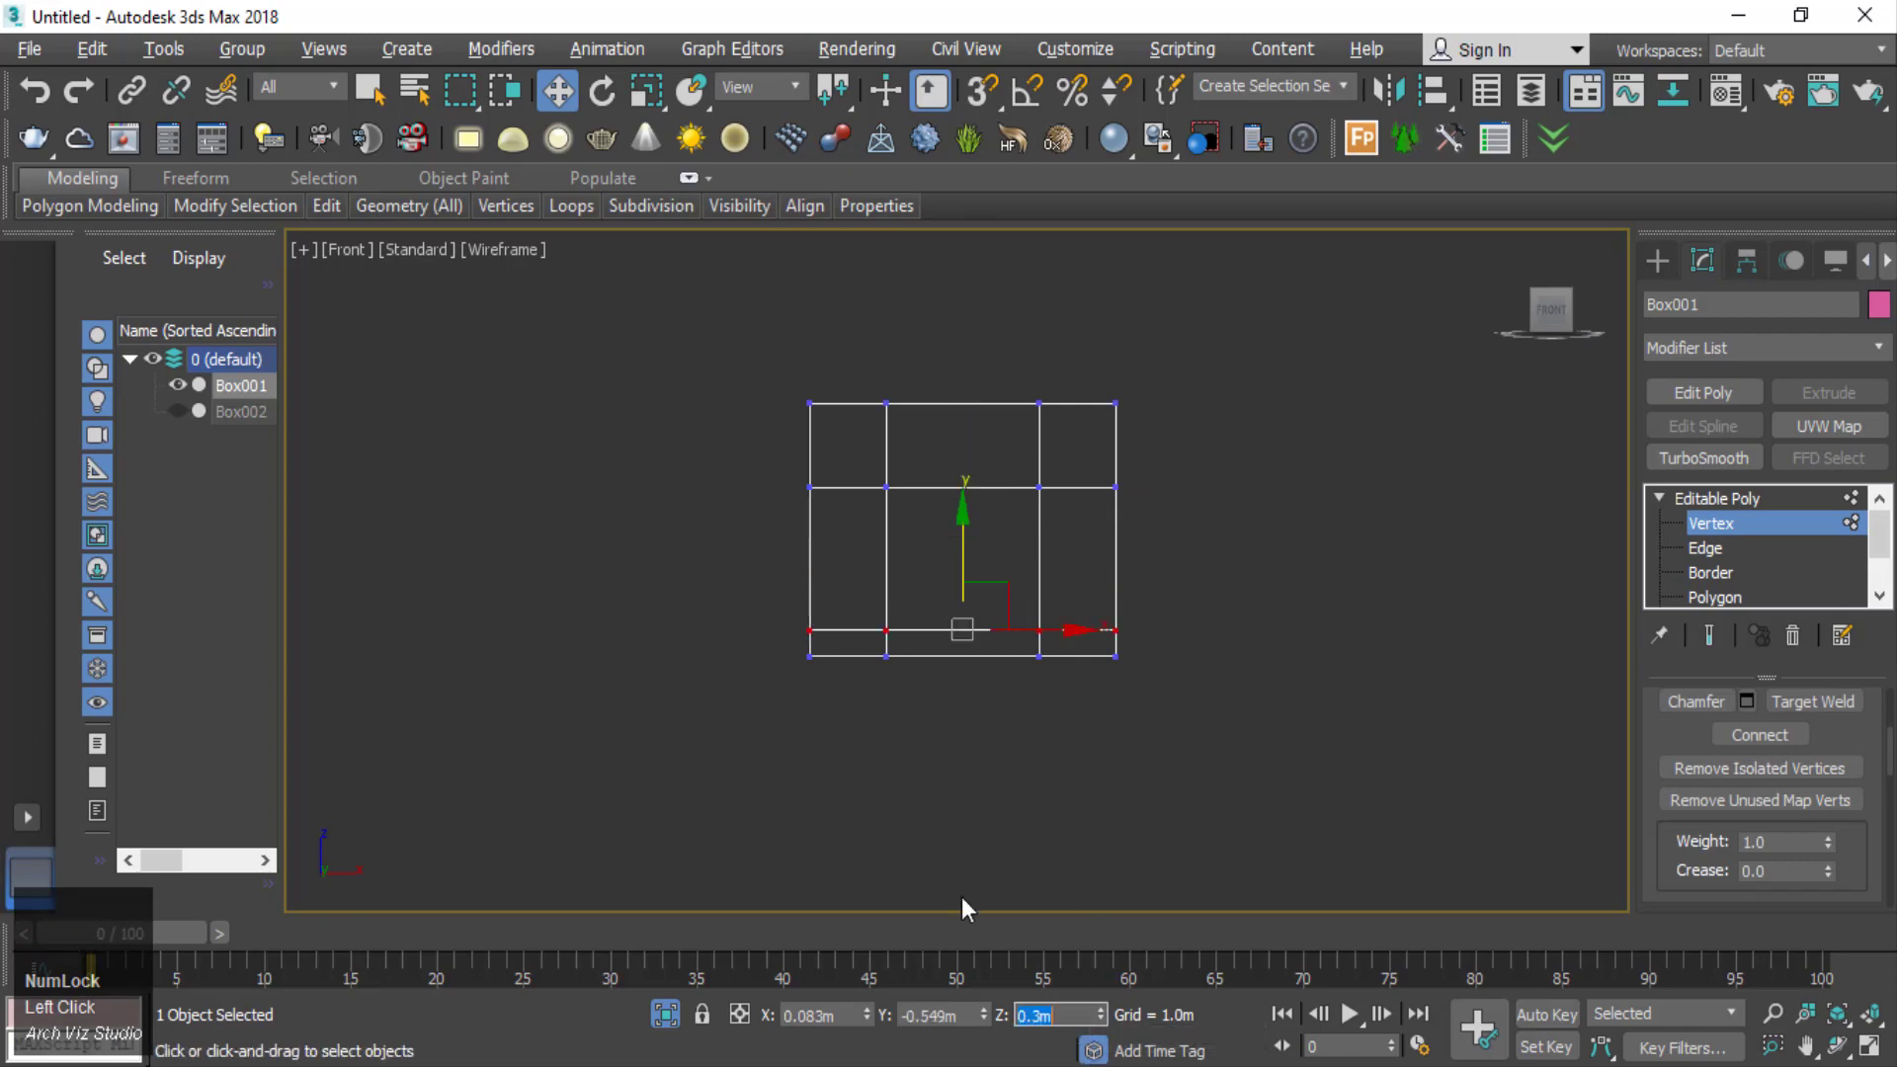
double_click(735, 454)
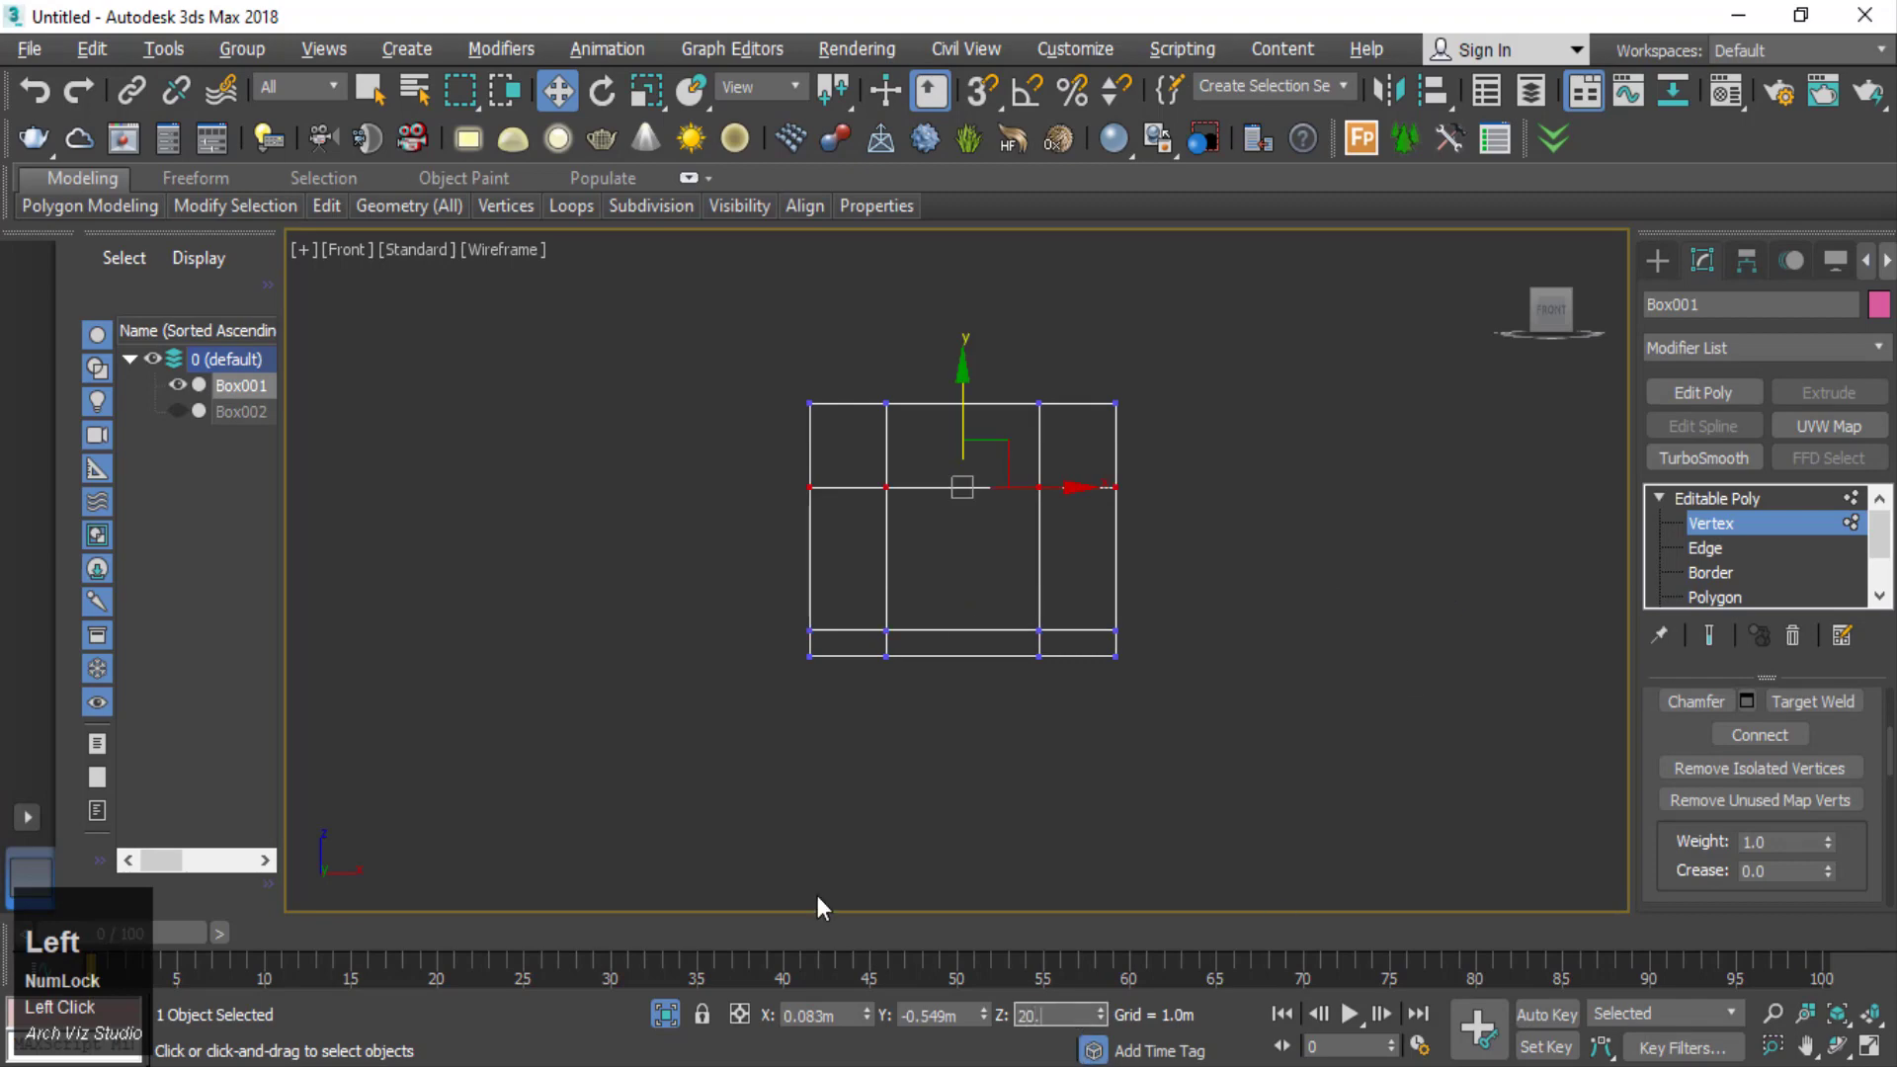
key(BackSpace)
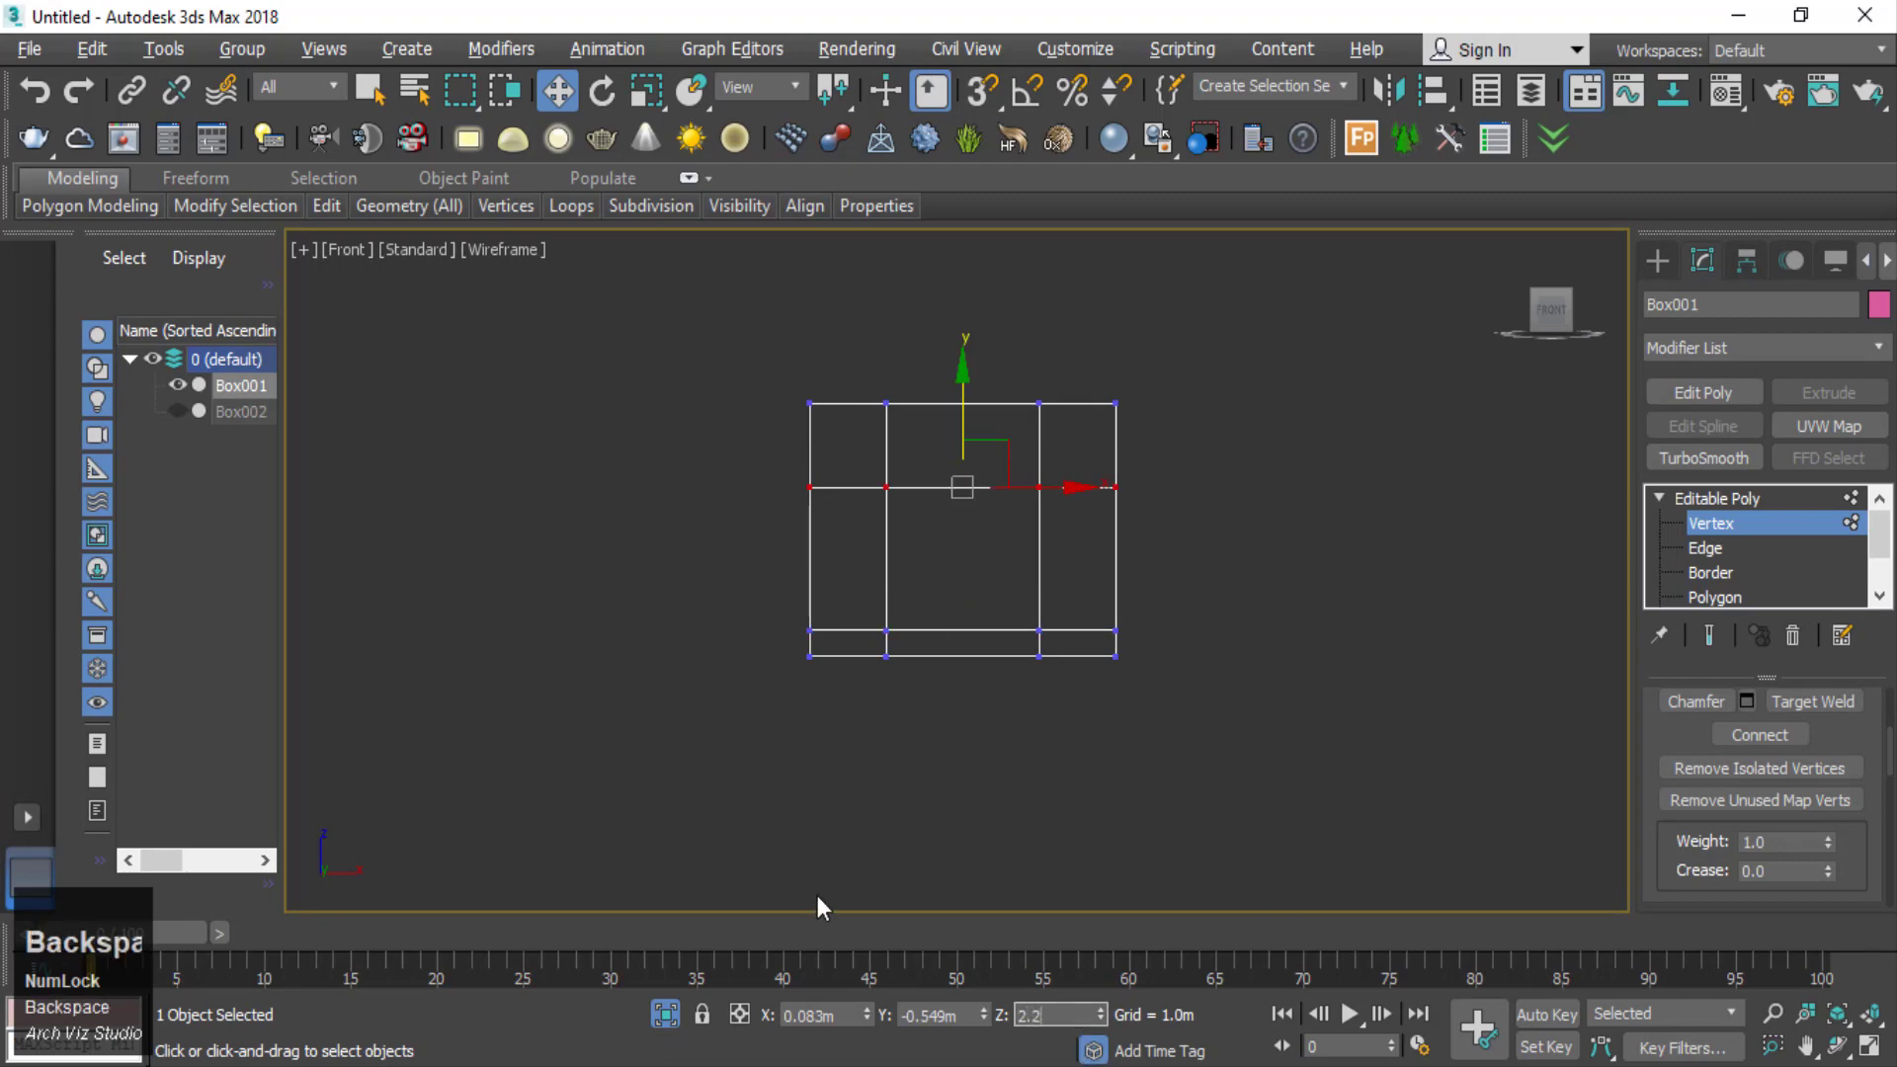
- Orbit to see the cabinet shaded with edged faces, then view it from the top
scroll(down, 3)
middle_click(905, 688)
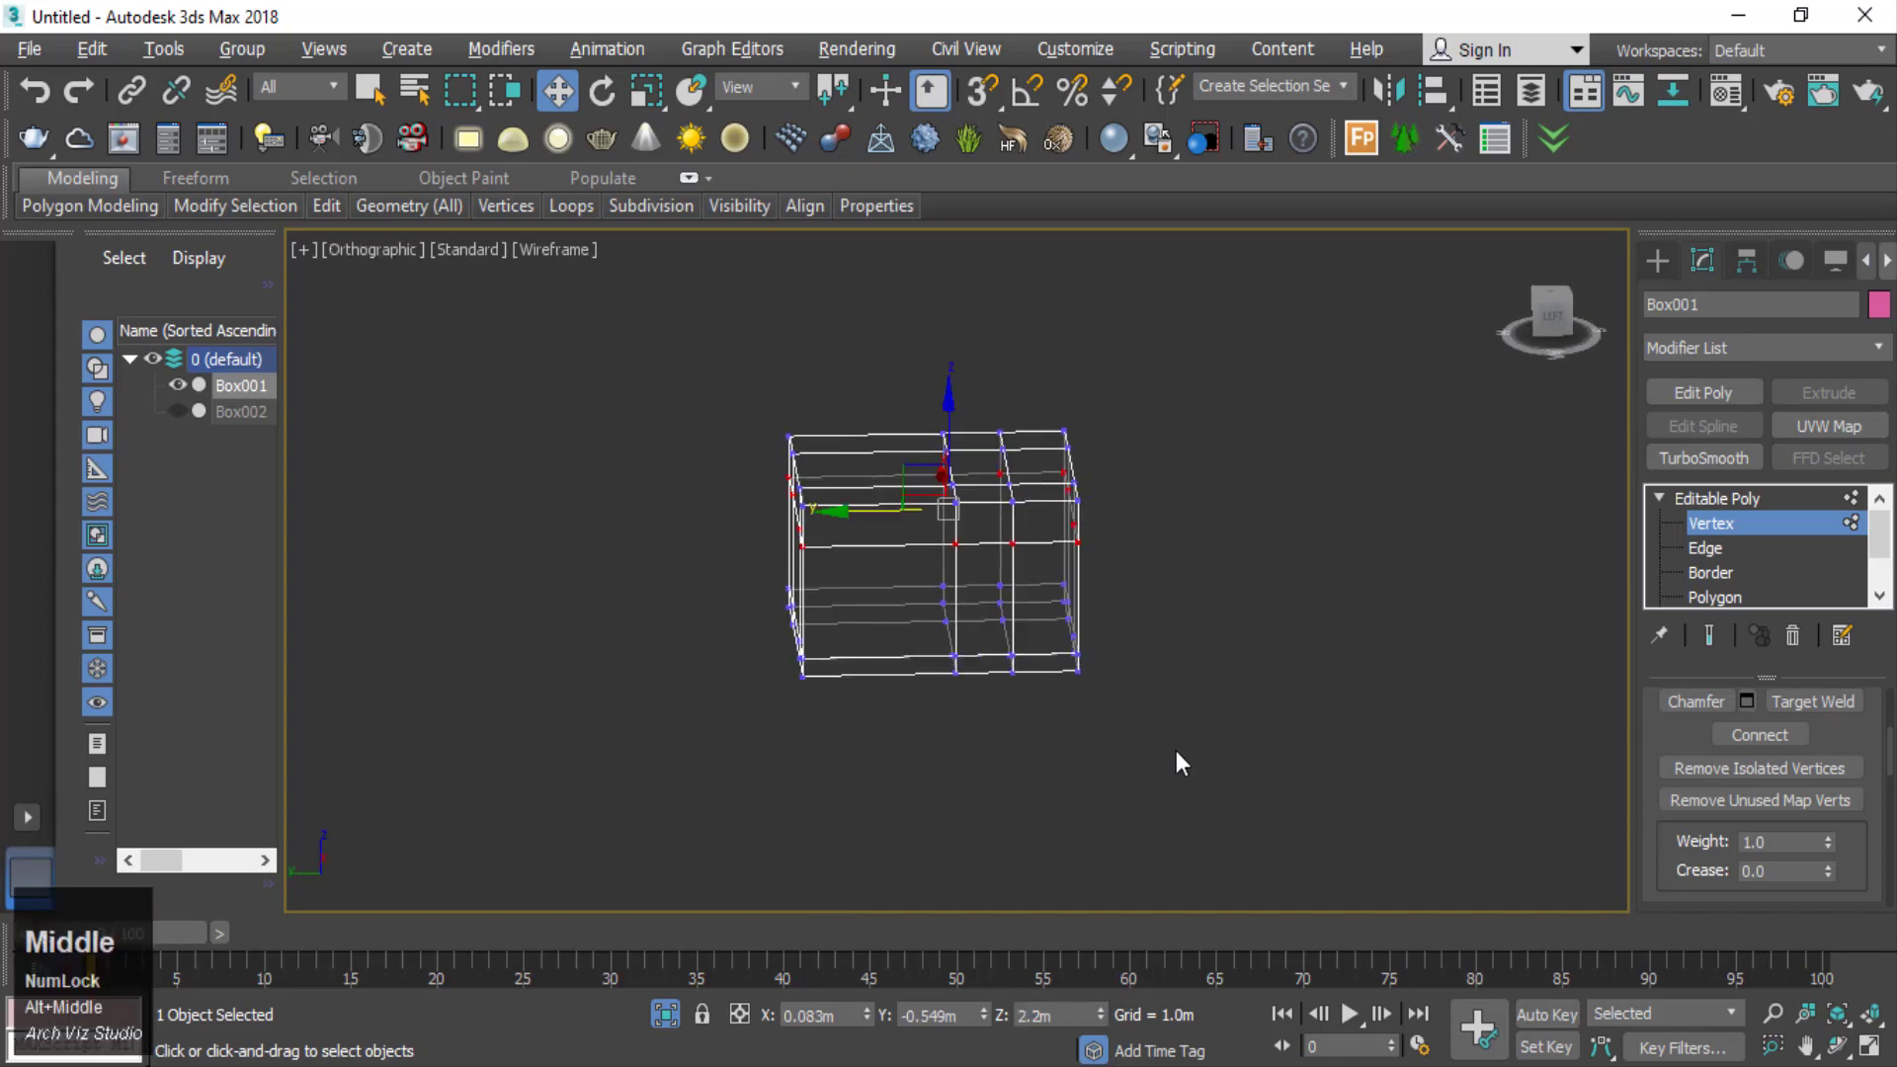
key(F3)
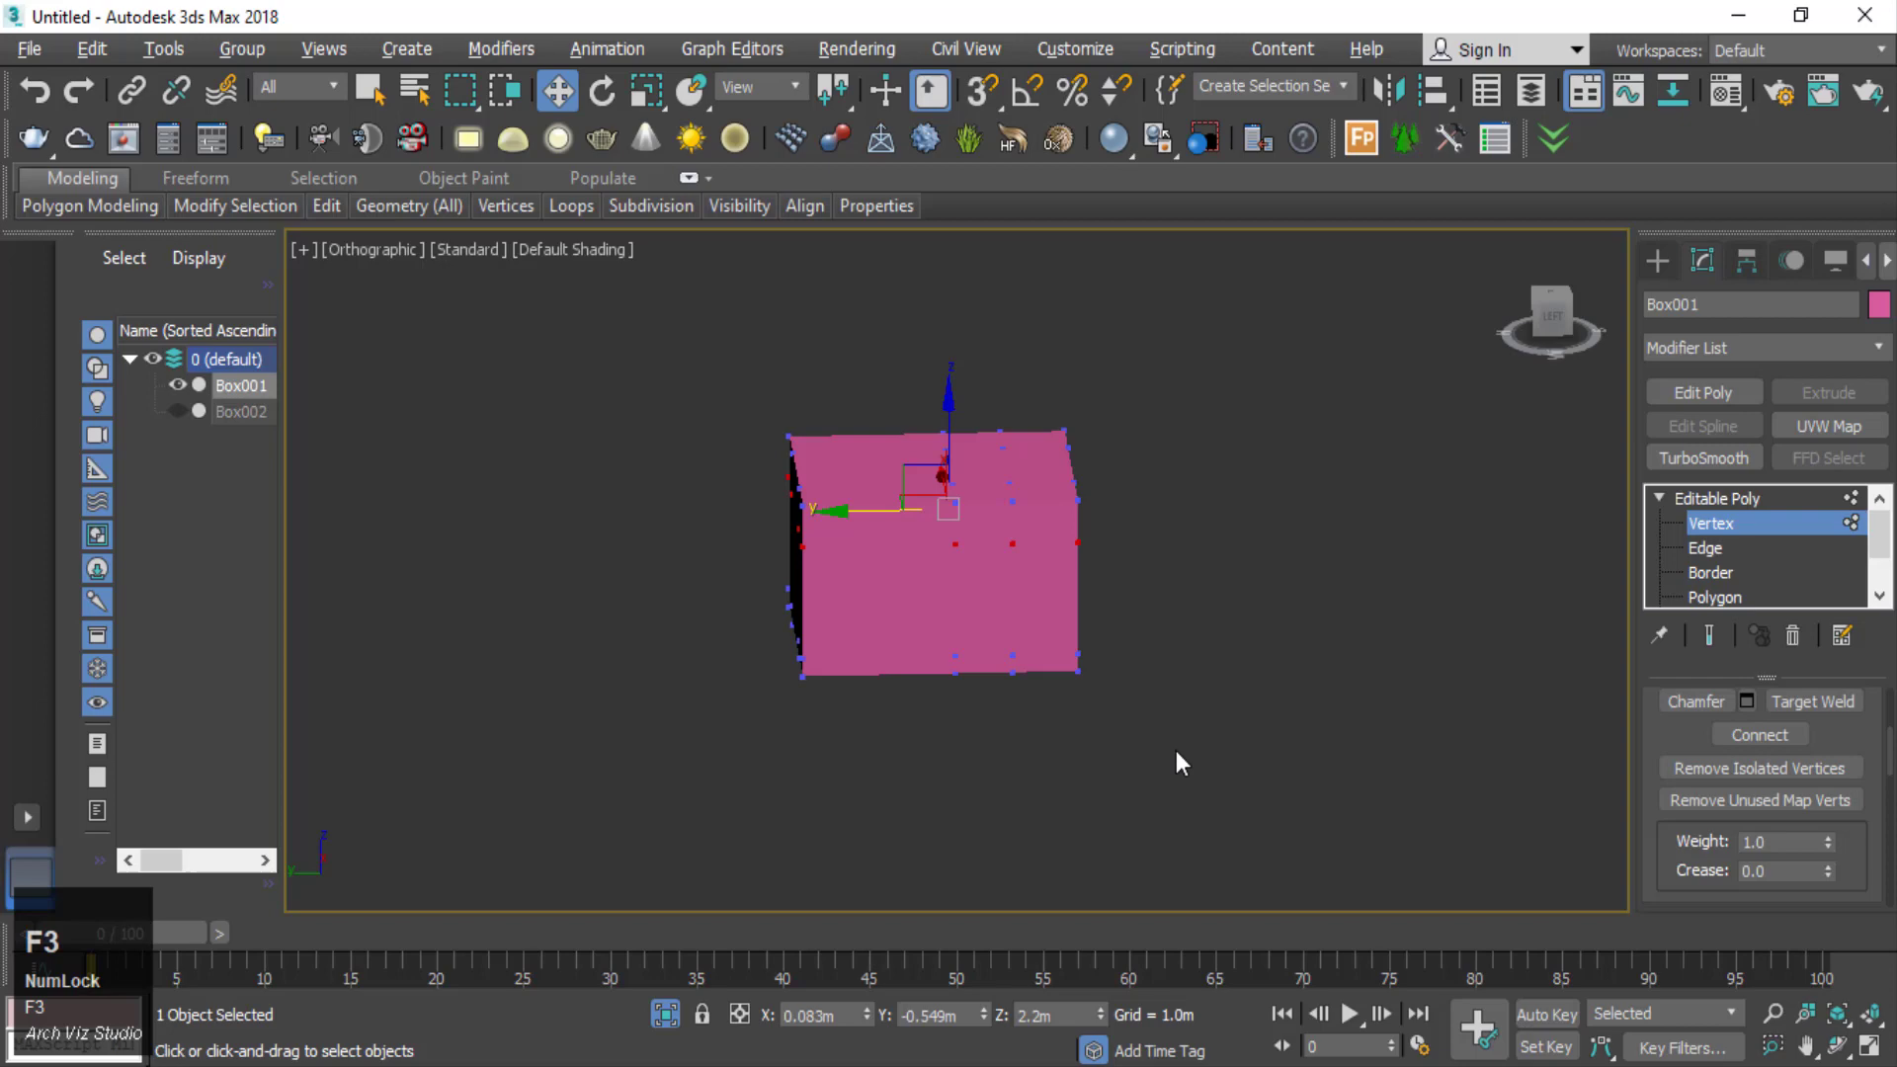
key(F4)
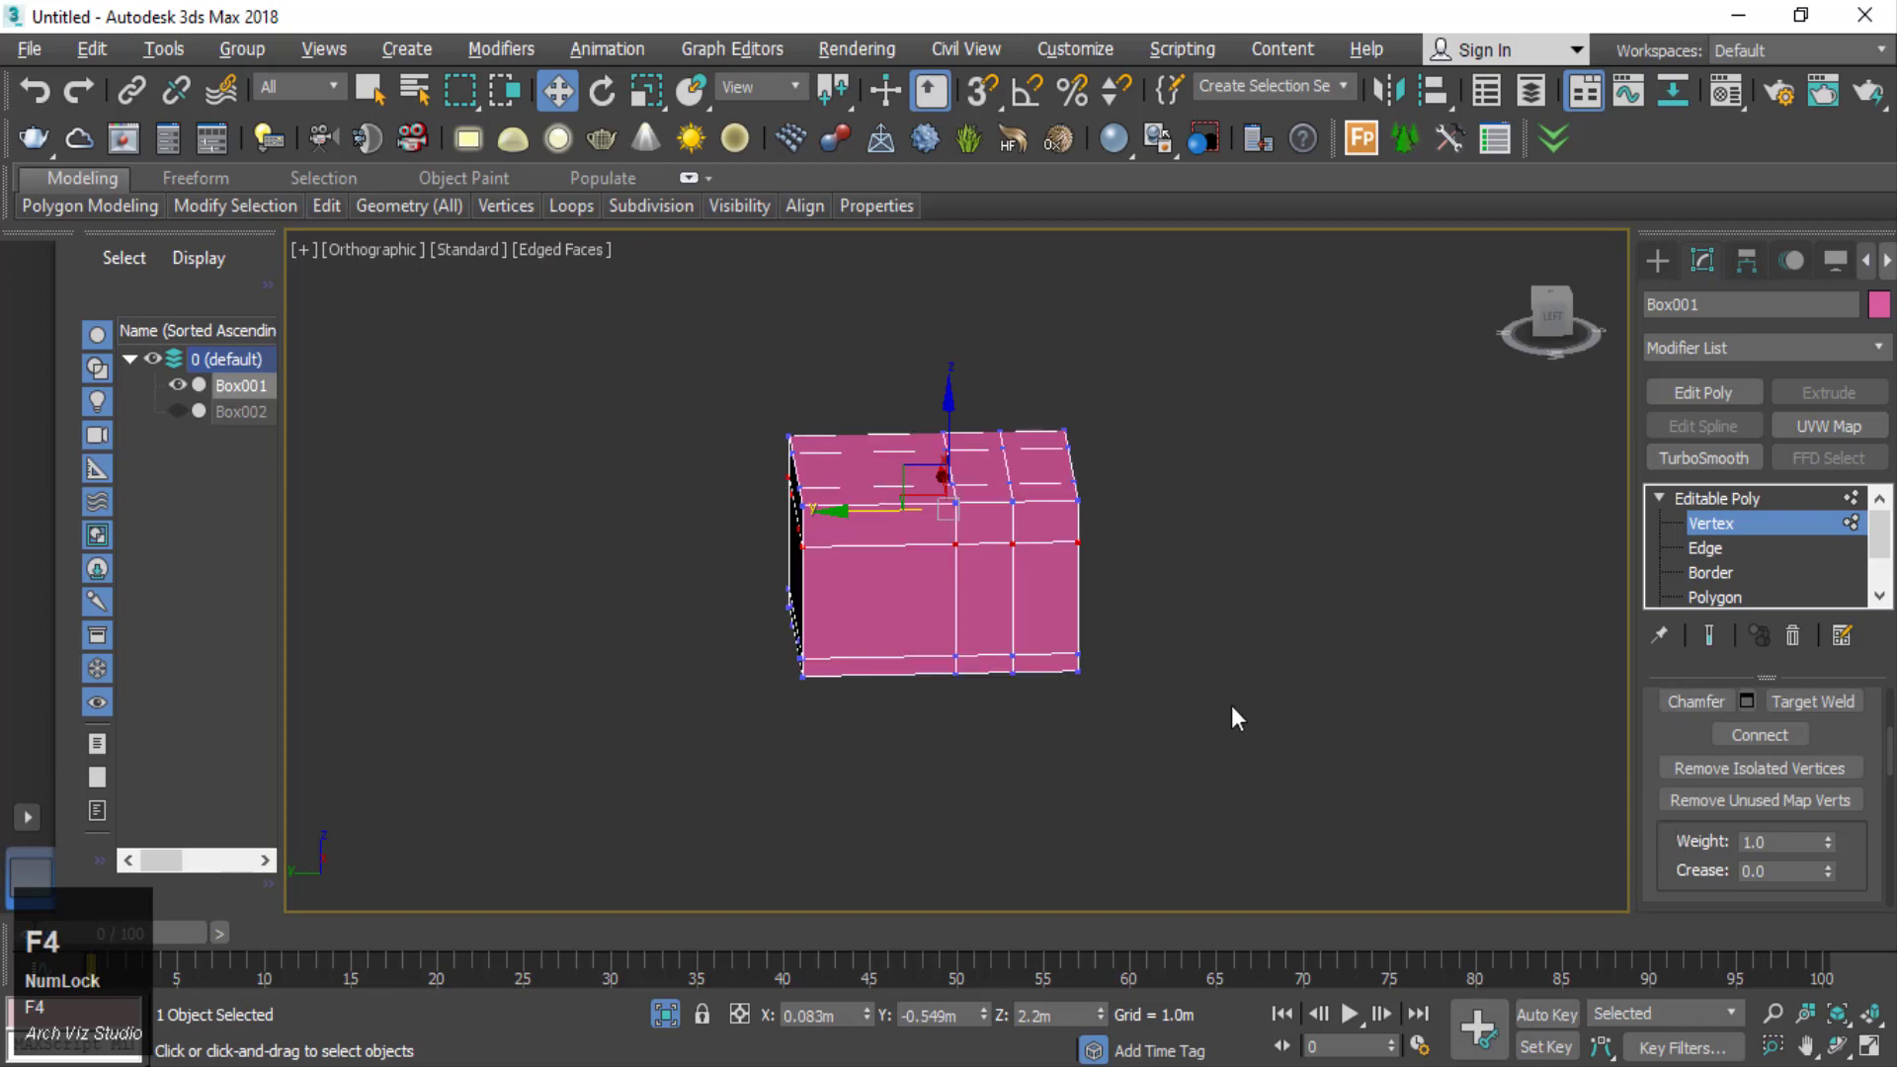
scroll(down, 3)
key(t)
scroll(down, 3)
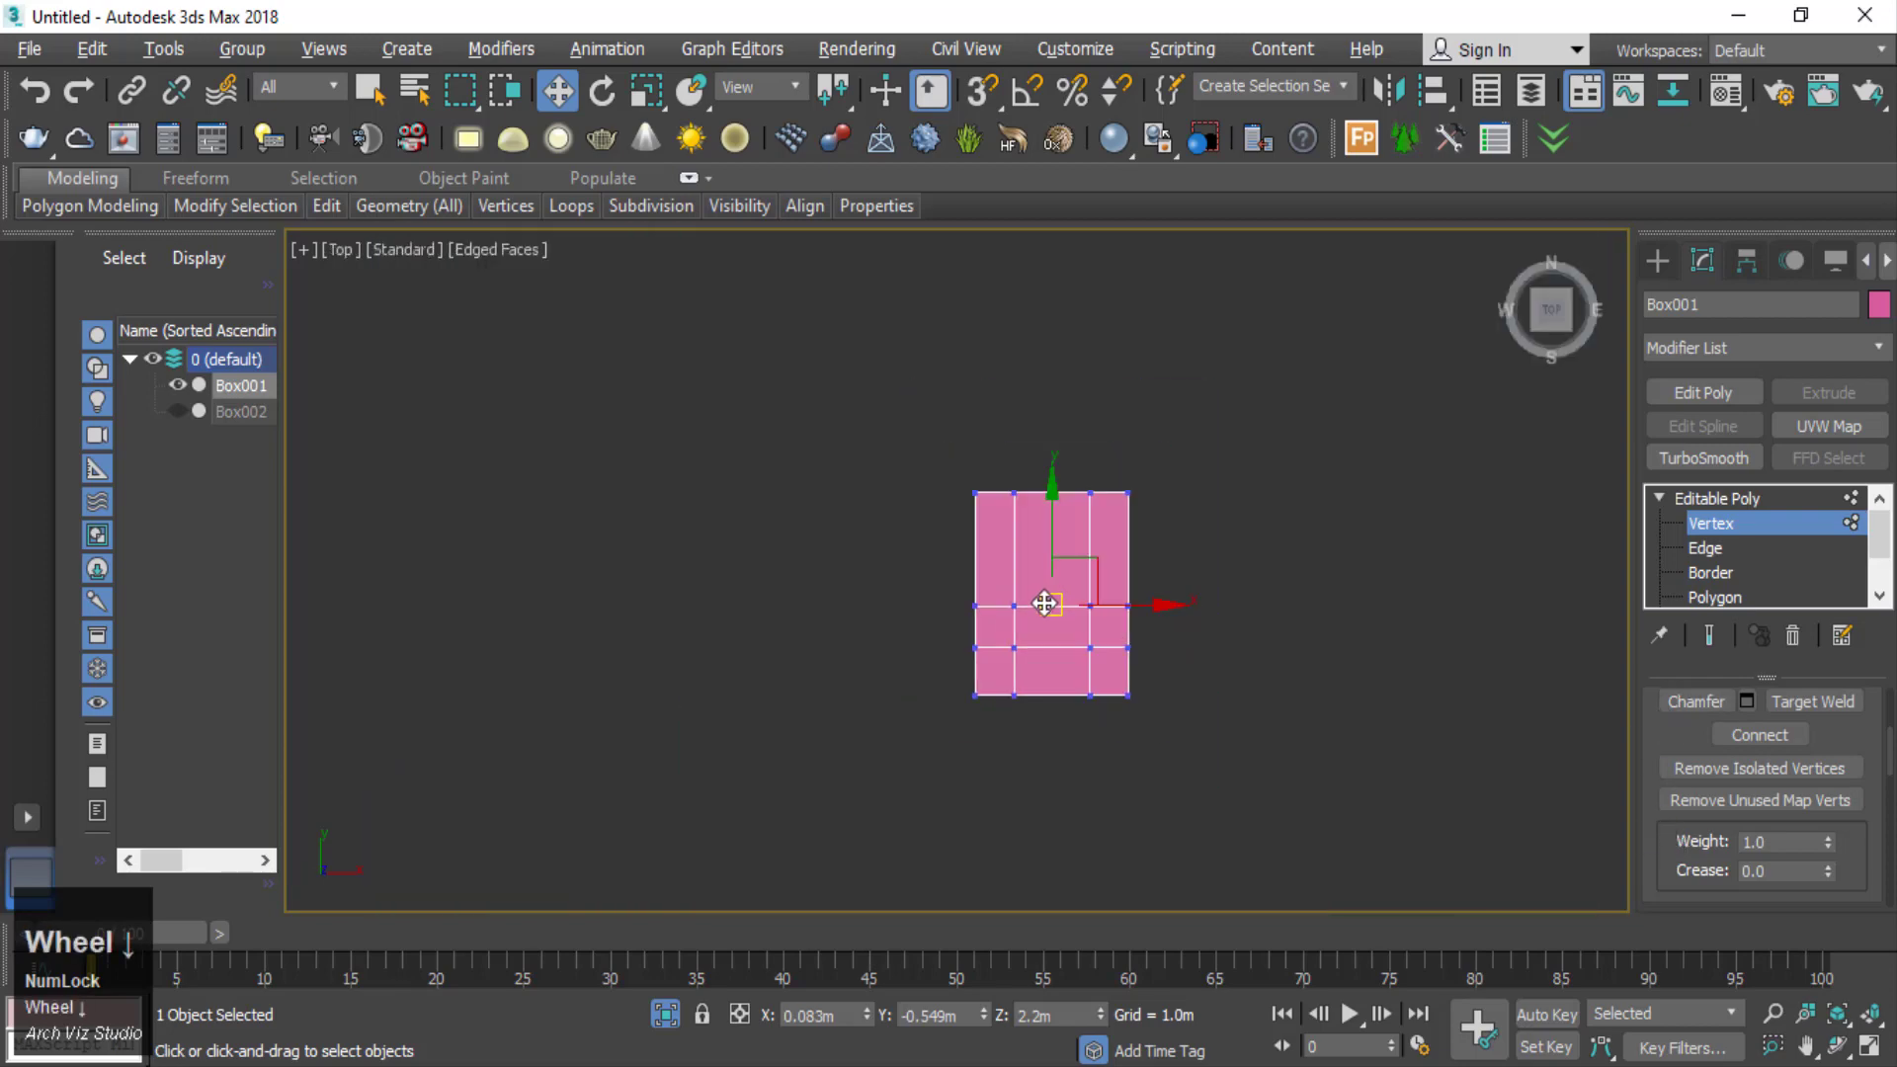
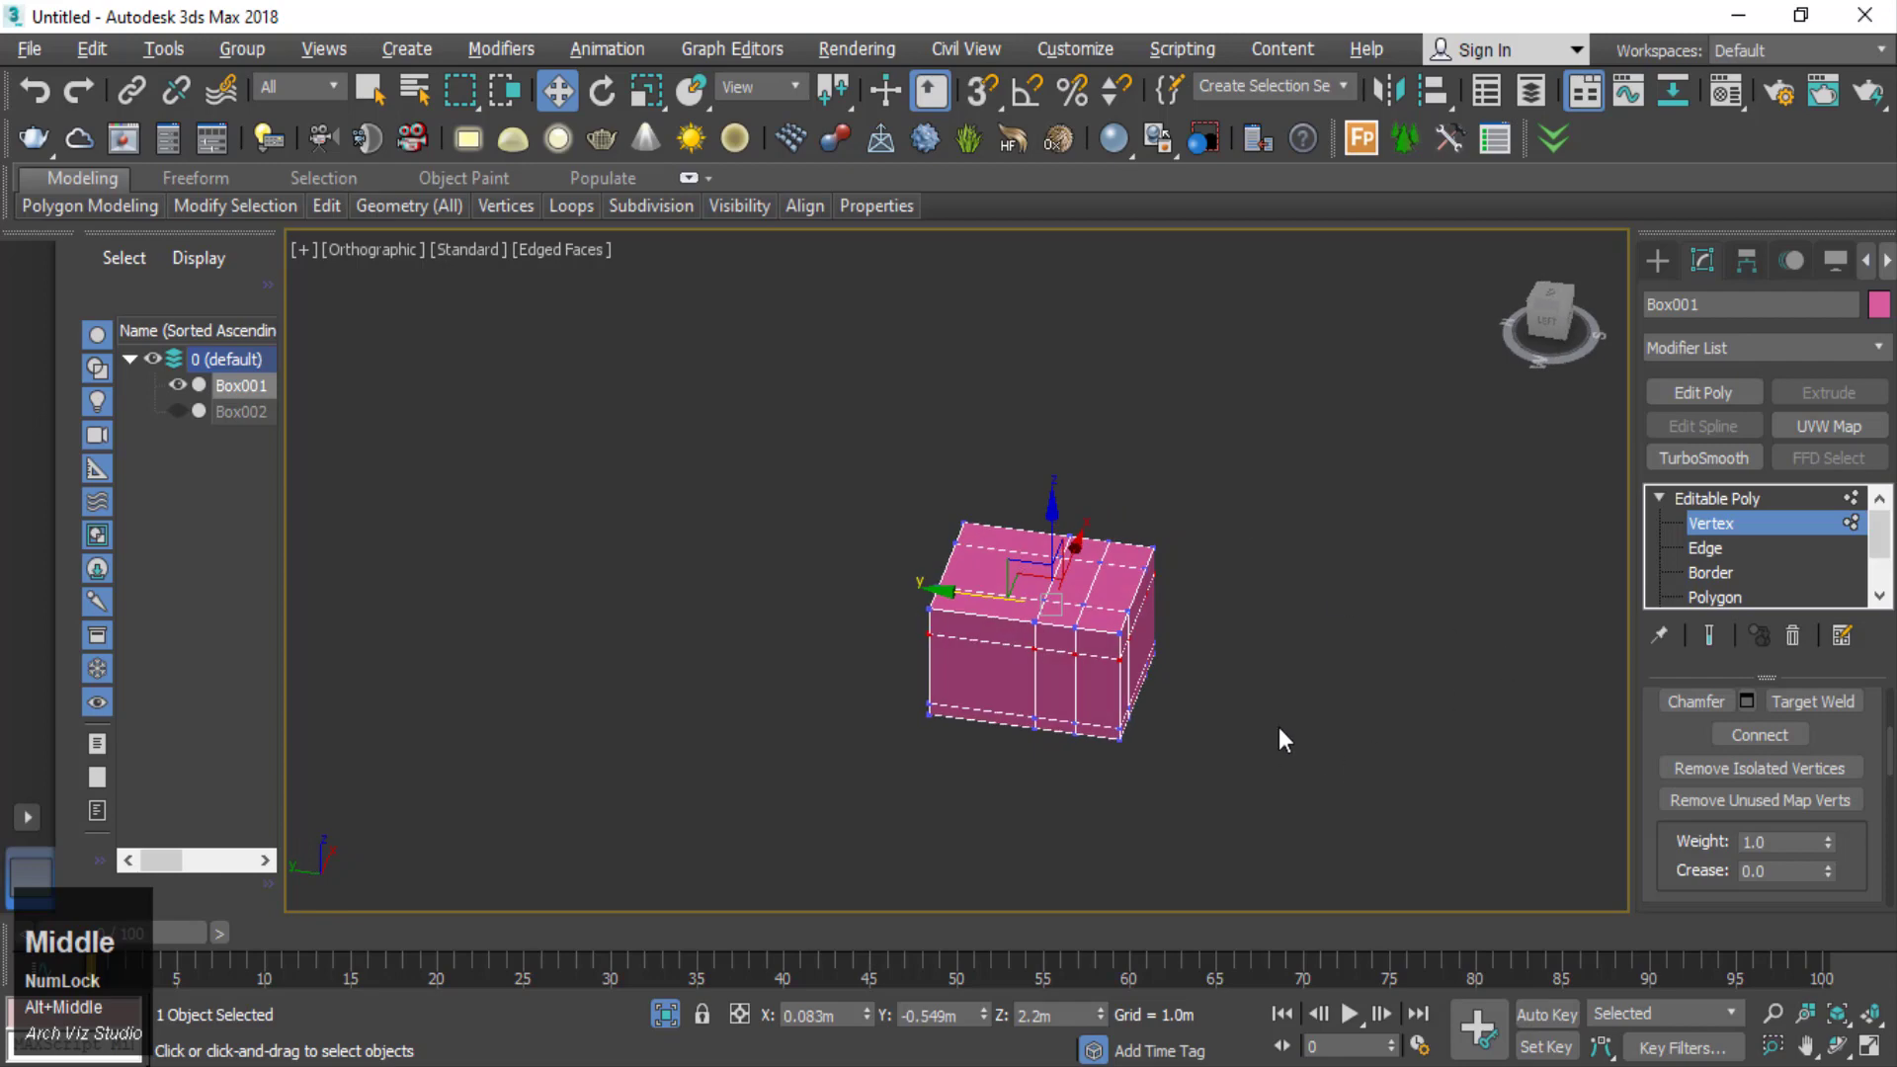
- In Polygon mode select the front centre faces of the cabinet
right_click(1278, 675)
click(1236, 584)
scroll(up, 3)
click(1804, 749)
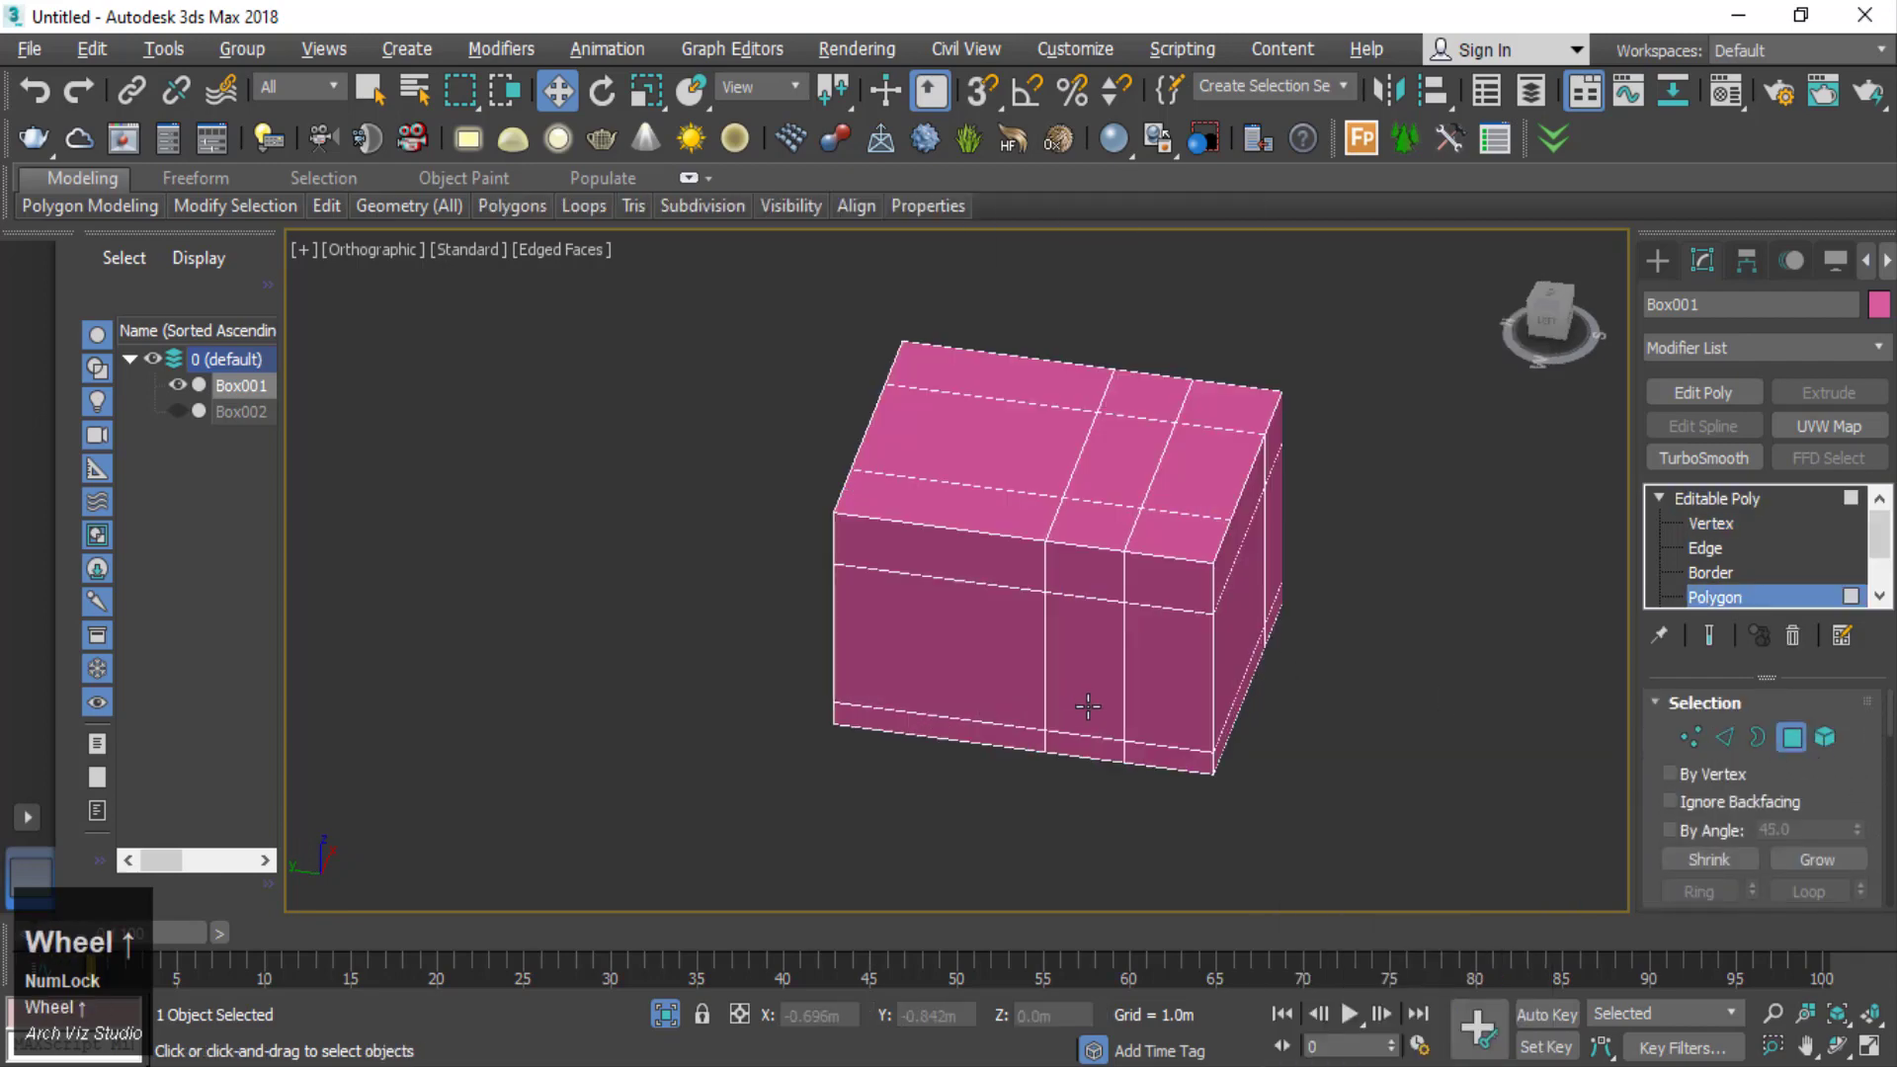
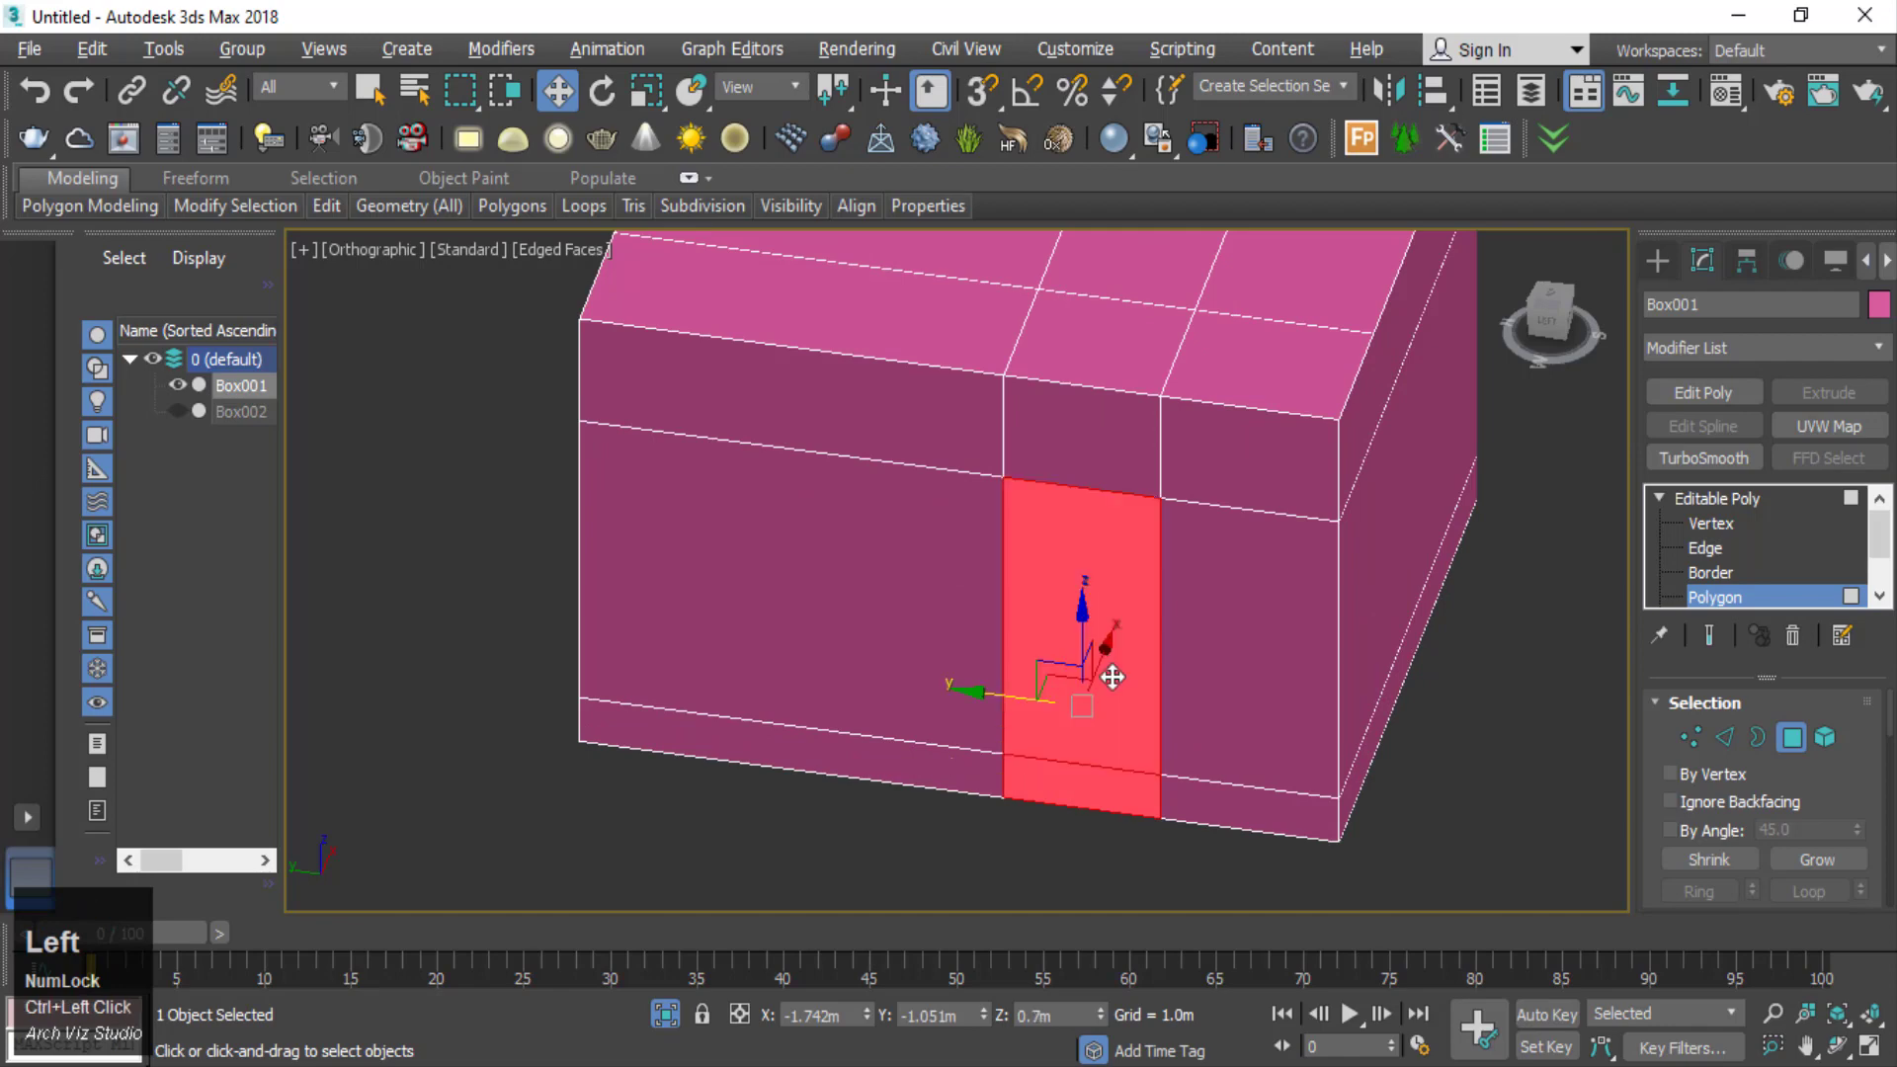
click(1863, 686)
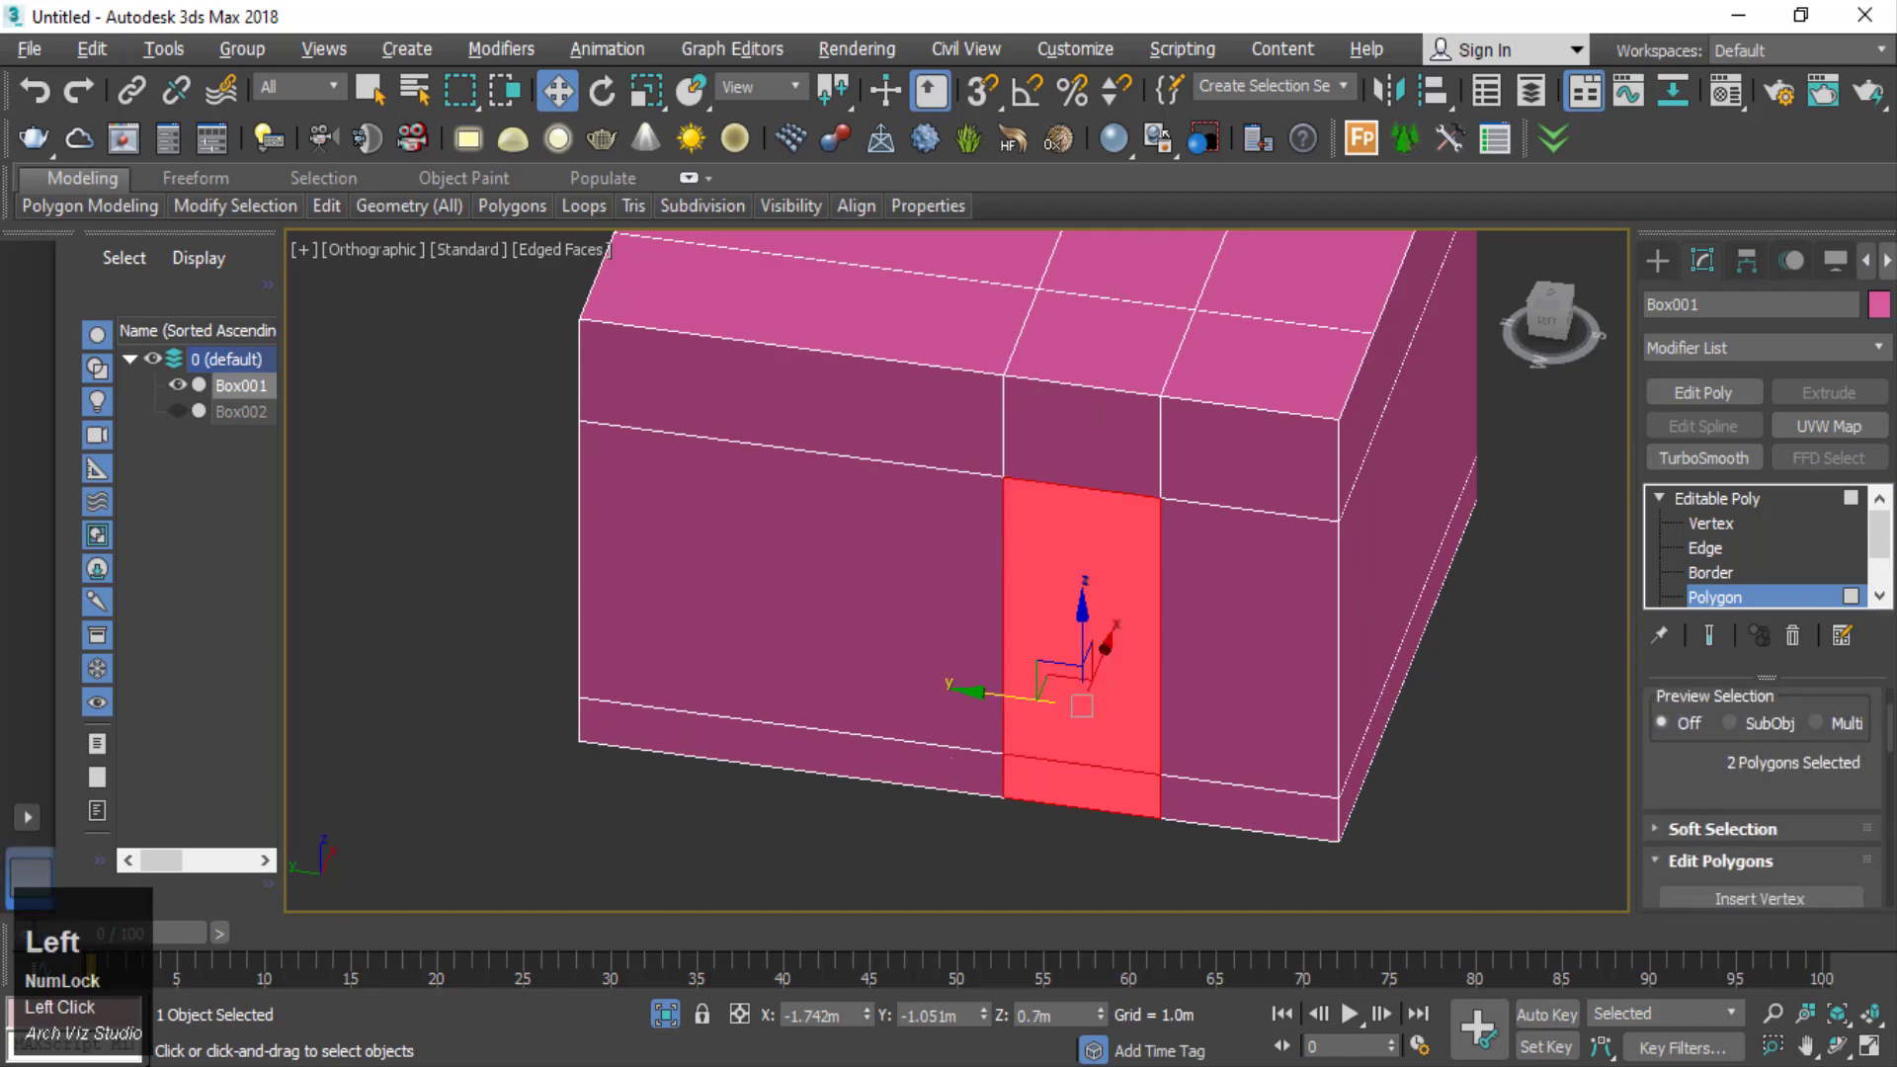
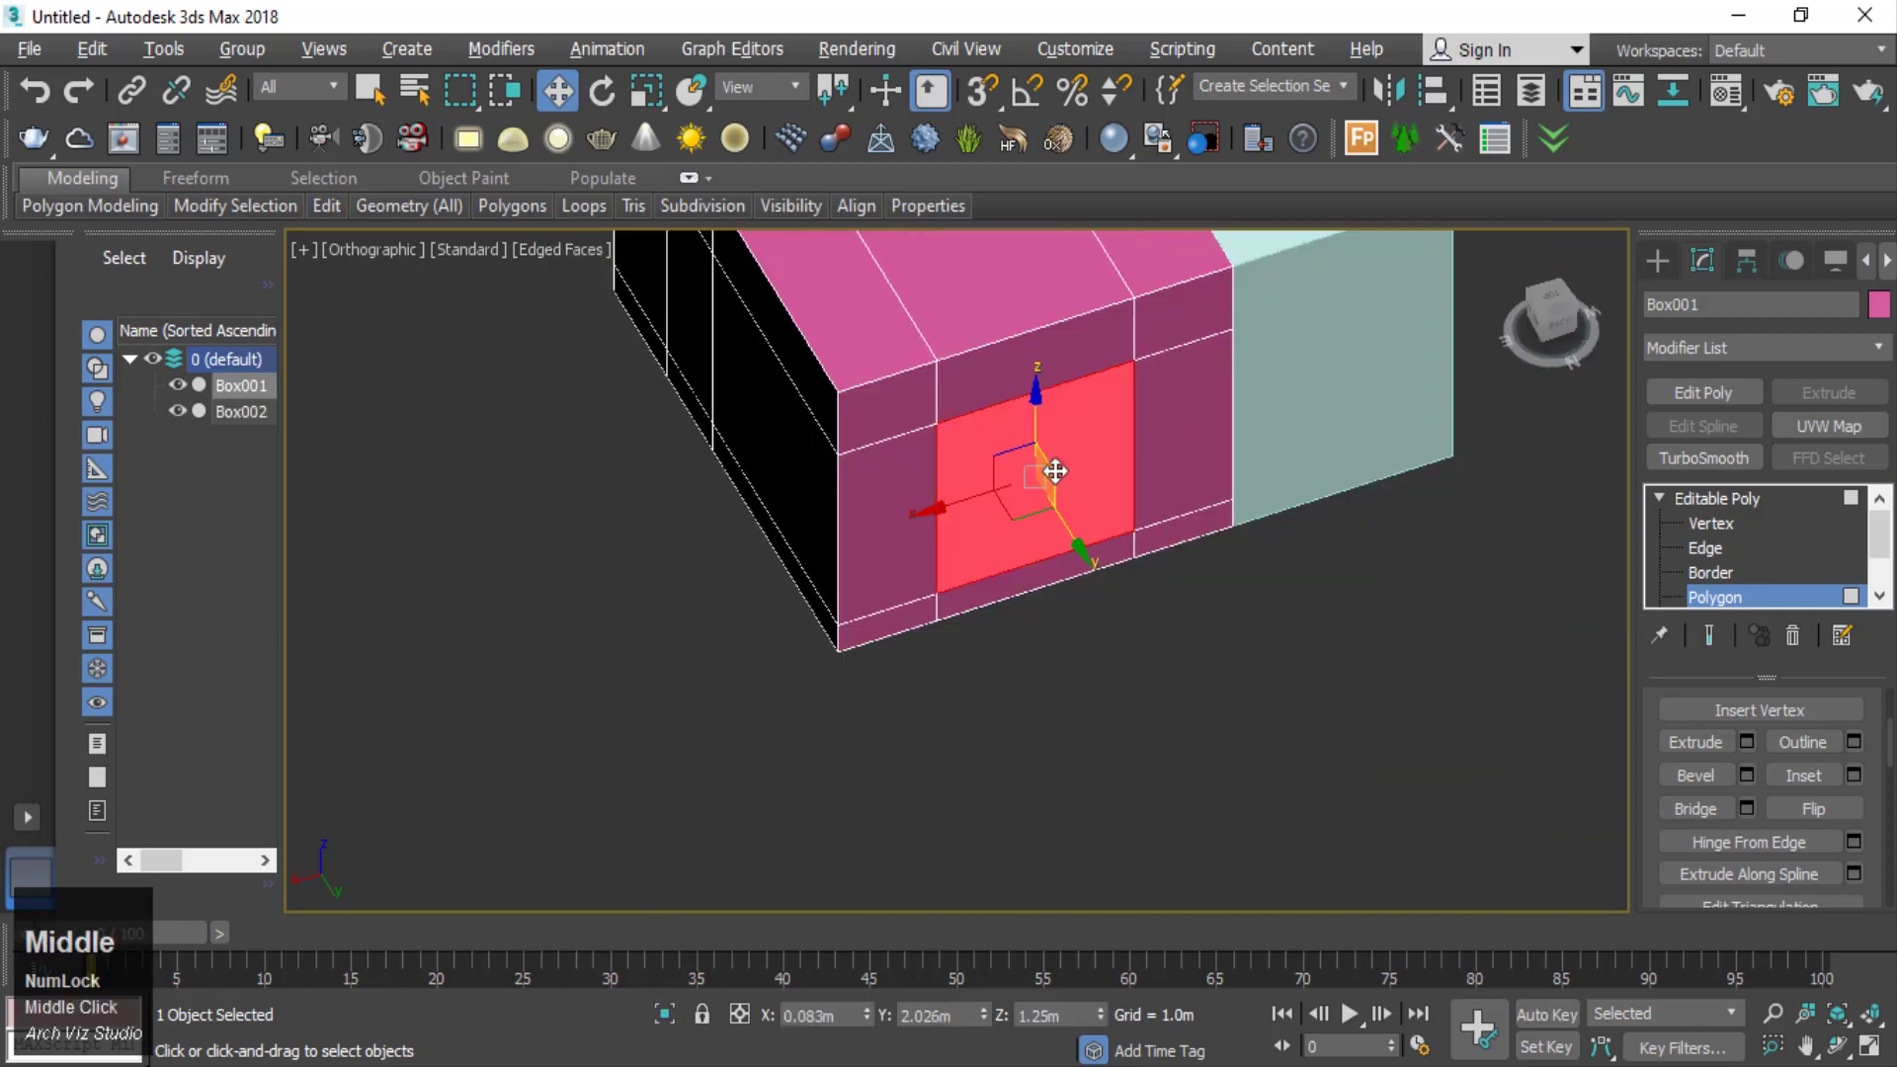
- Frame the cabinet in Perspective and detach the selected front face as a new object
scroll(up, 3)
scroll(down, 3)
middle_click(1123, 613)
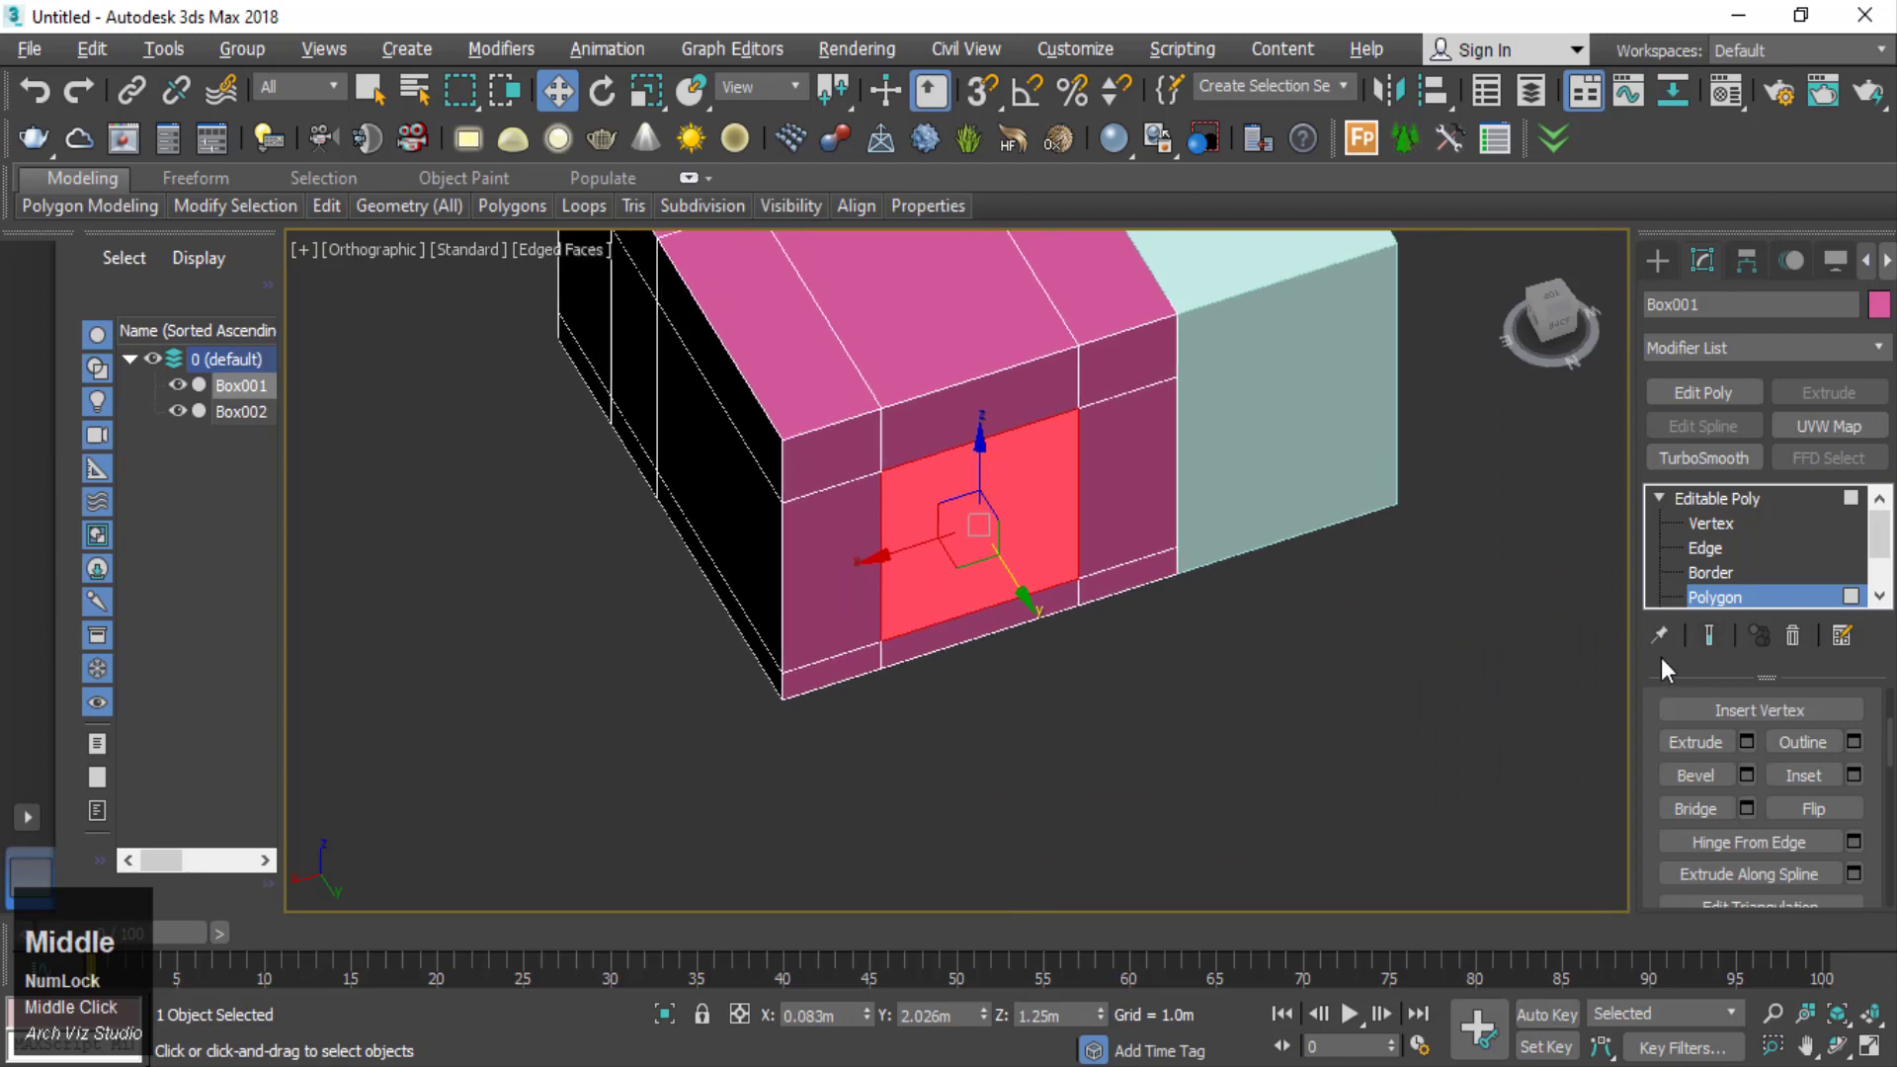
scroll(up, 3)
scroll(down, 3)
scroll(up, 3)
scroll(down, 3)
middle_click(1076, 769)
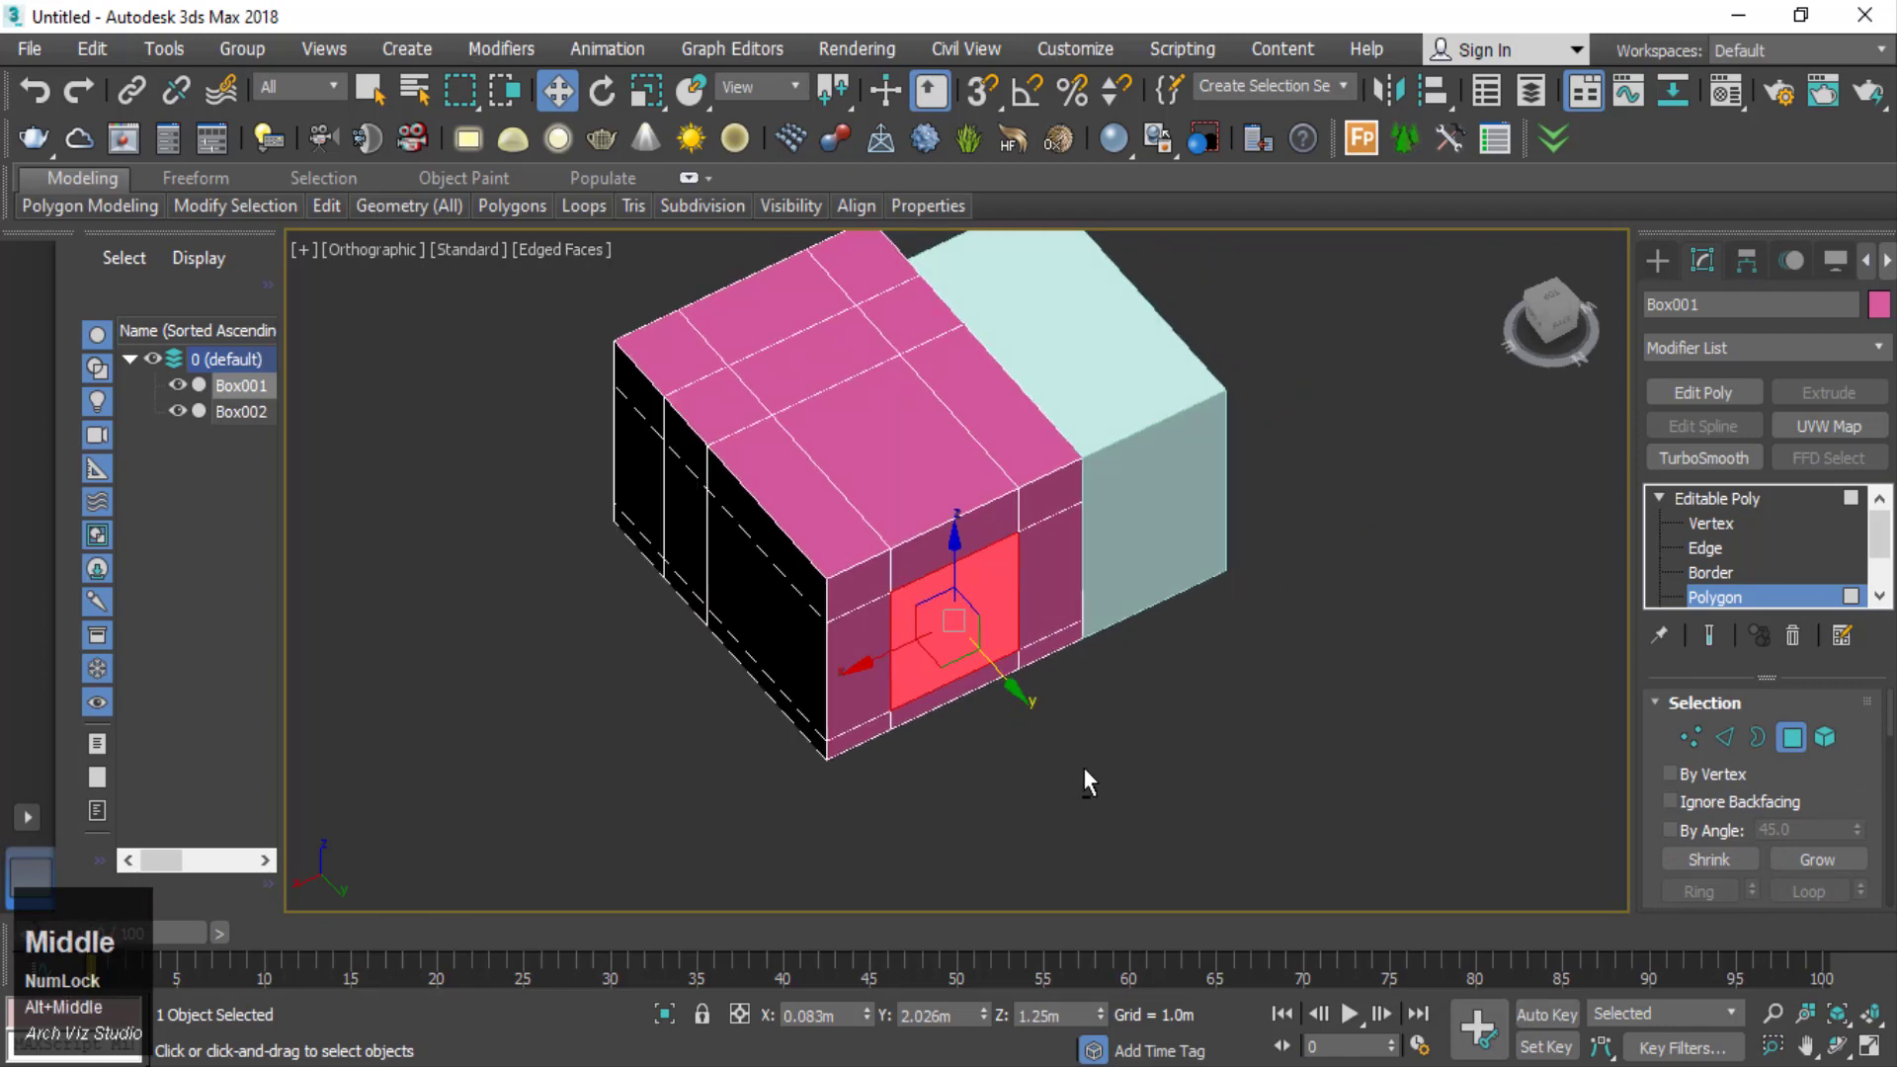
key(p)
click(1853, 781)
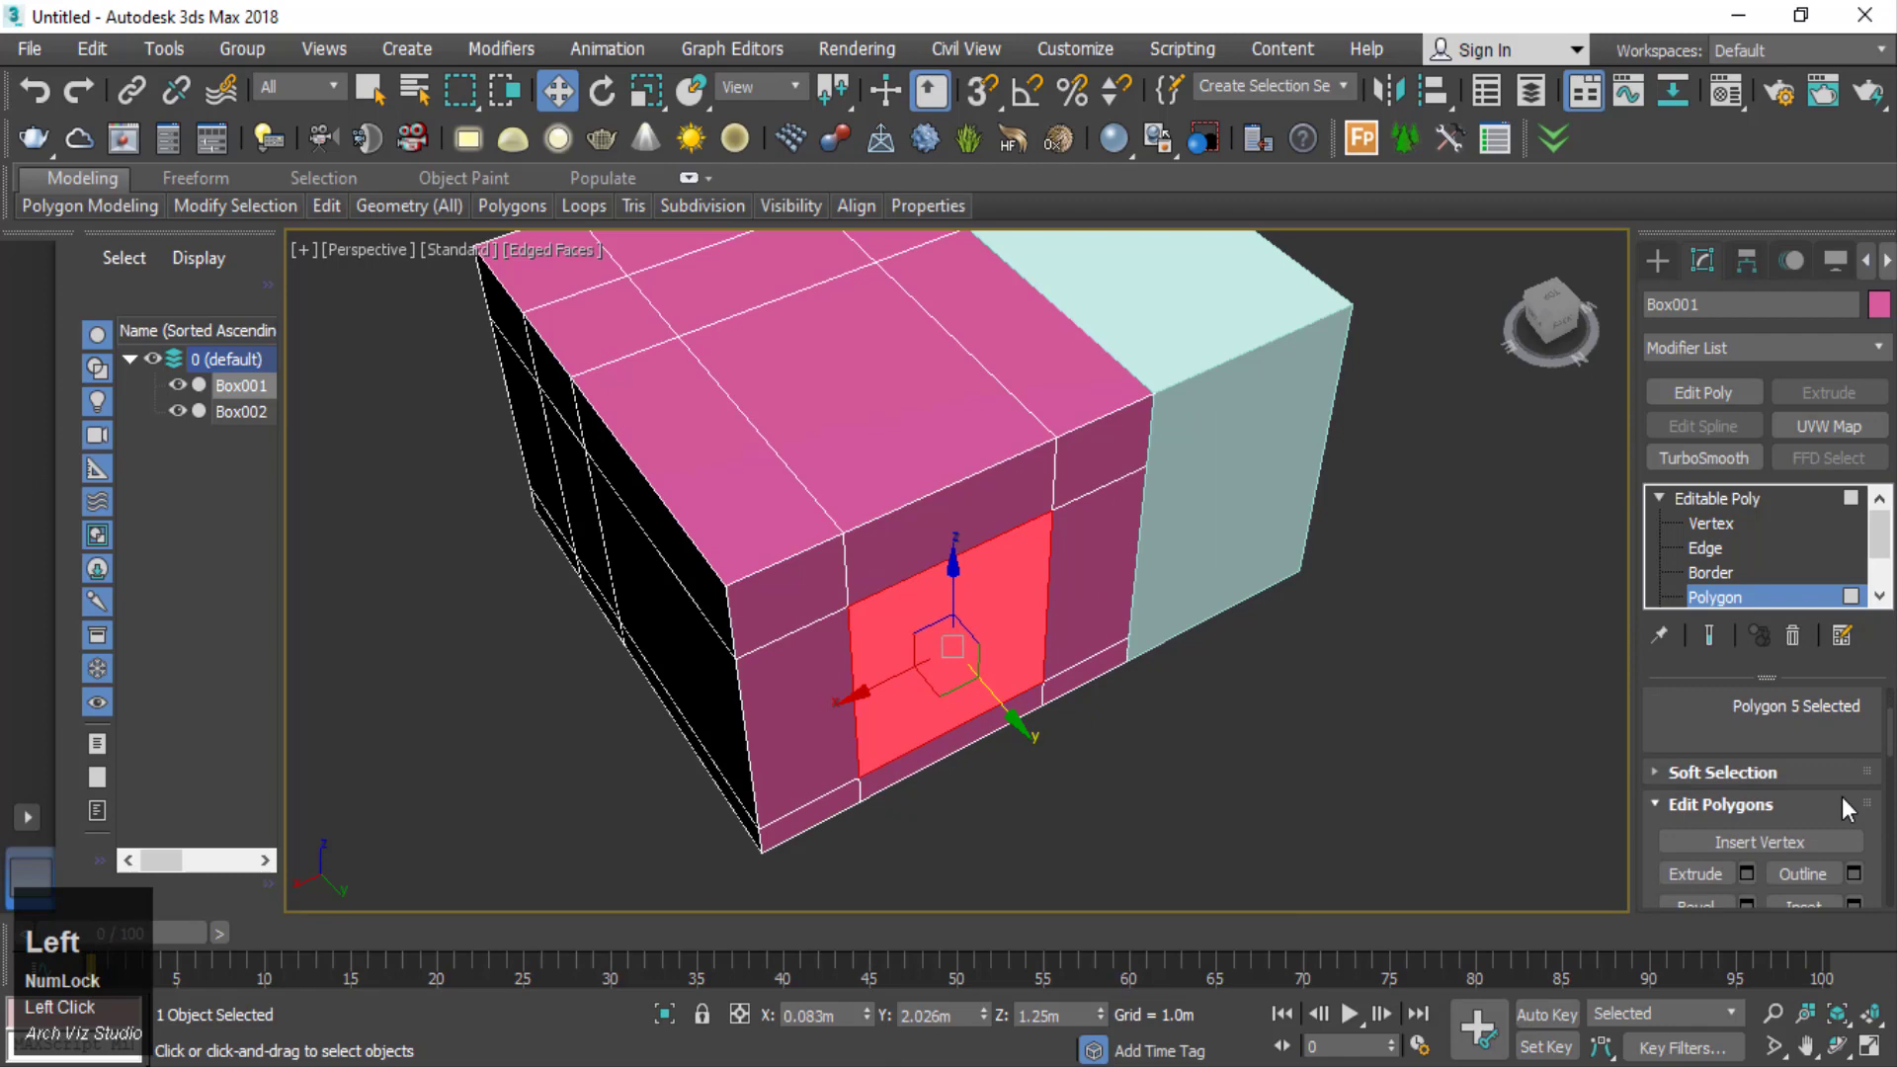
scroll(down, 3)
click(1825, 829)
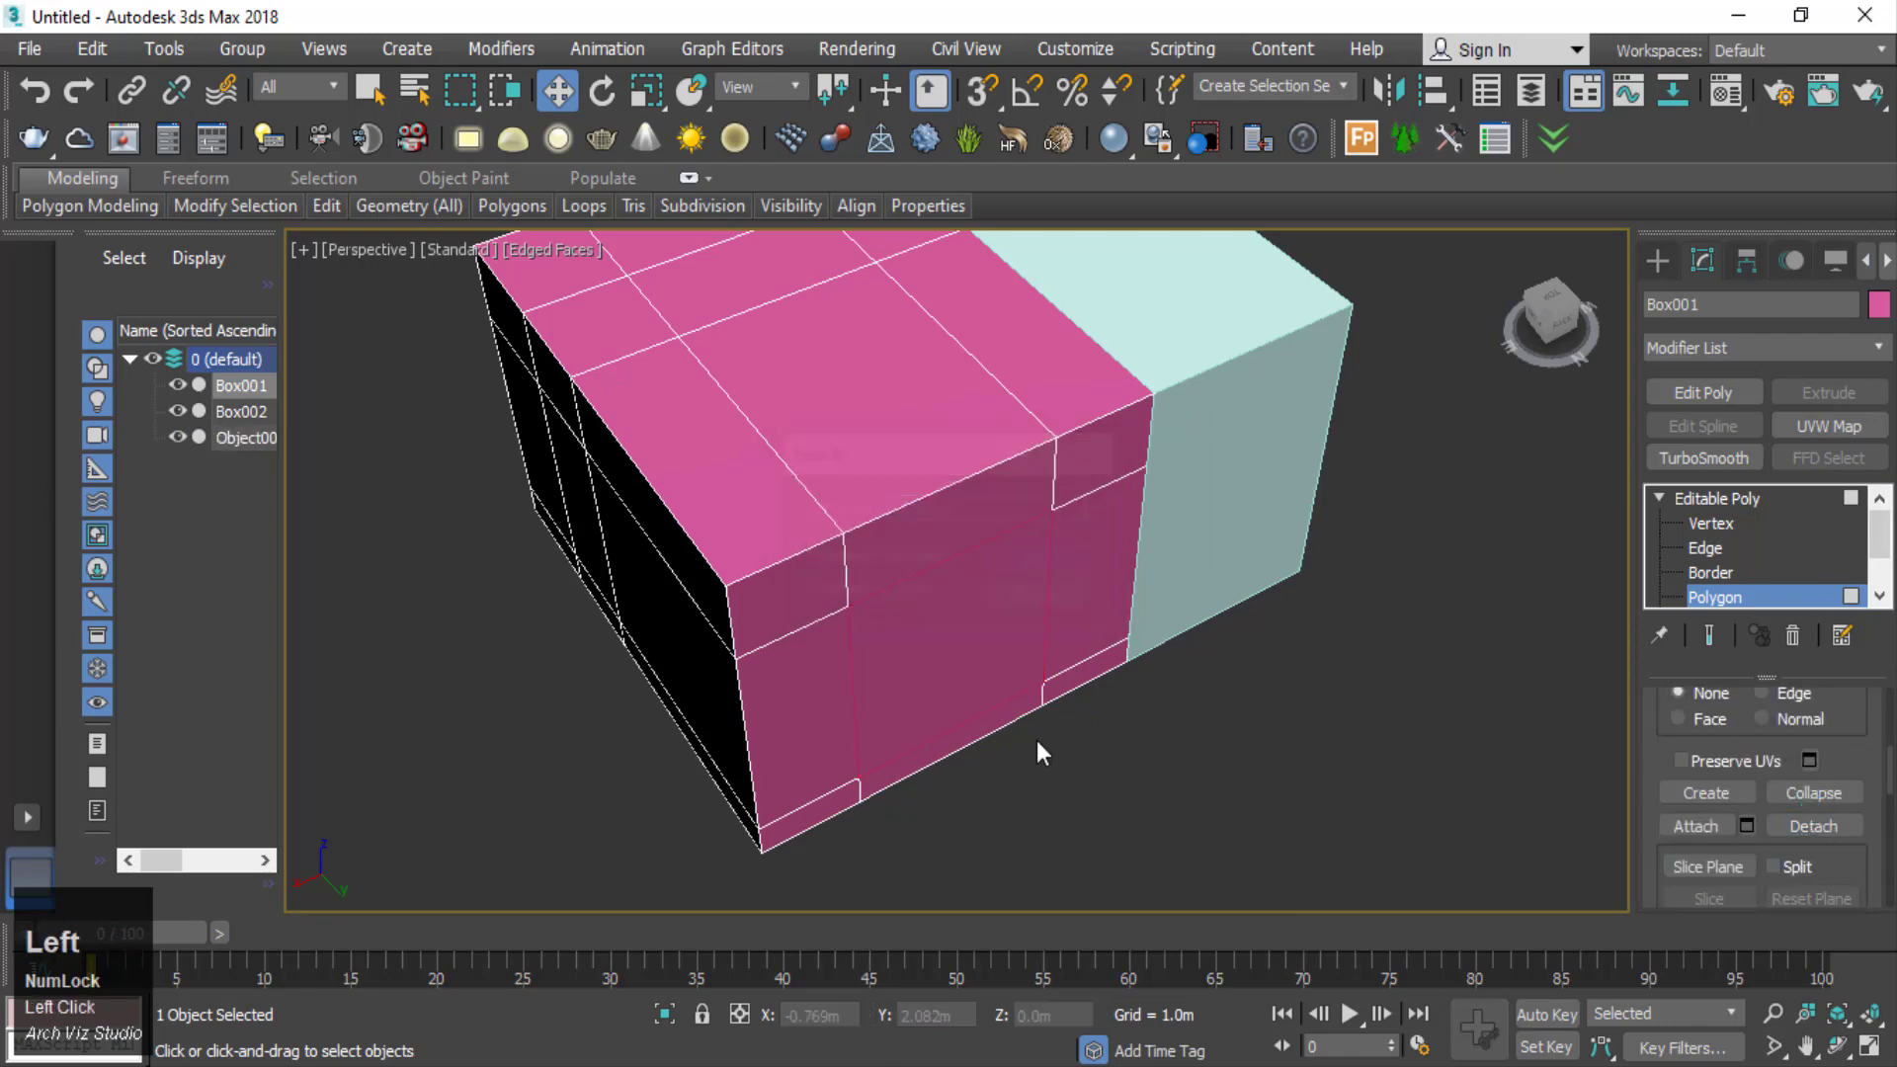
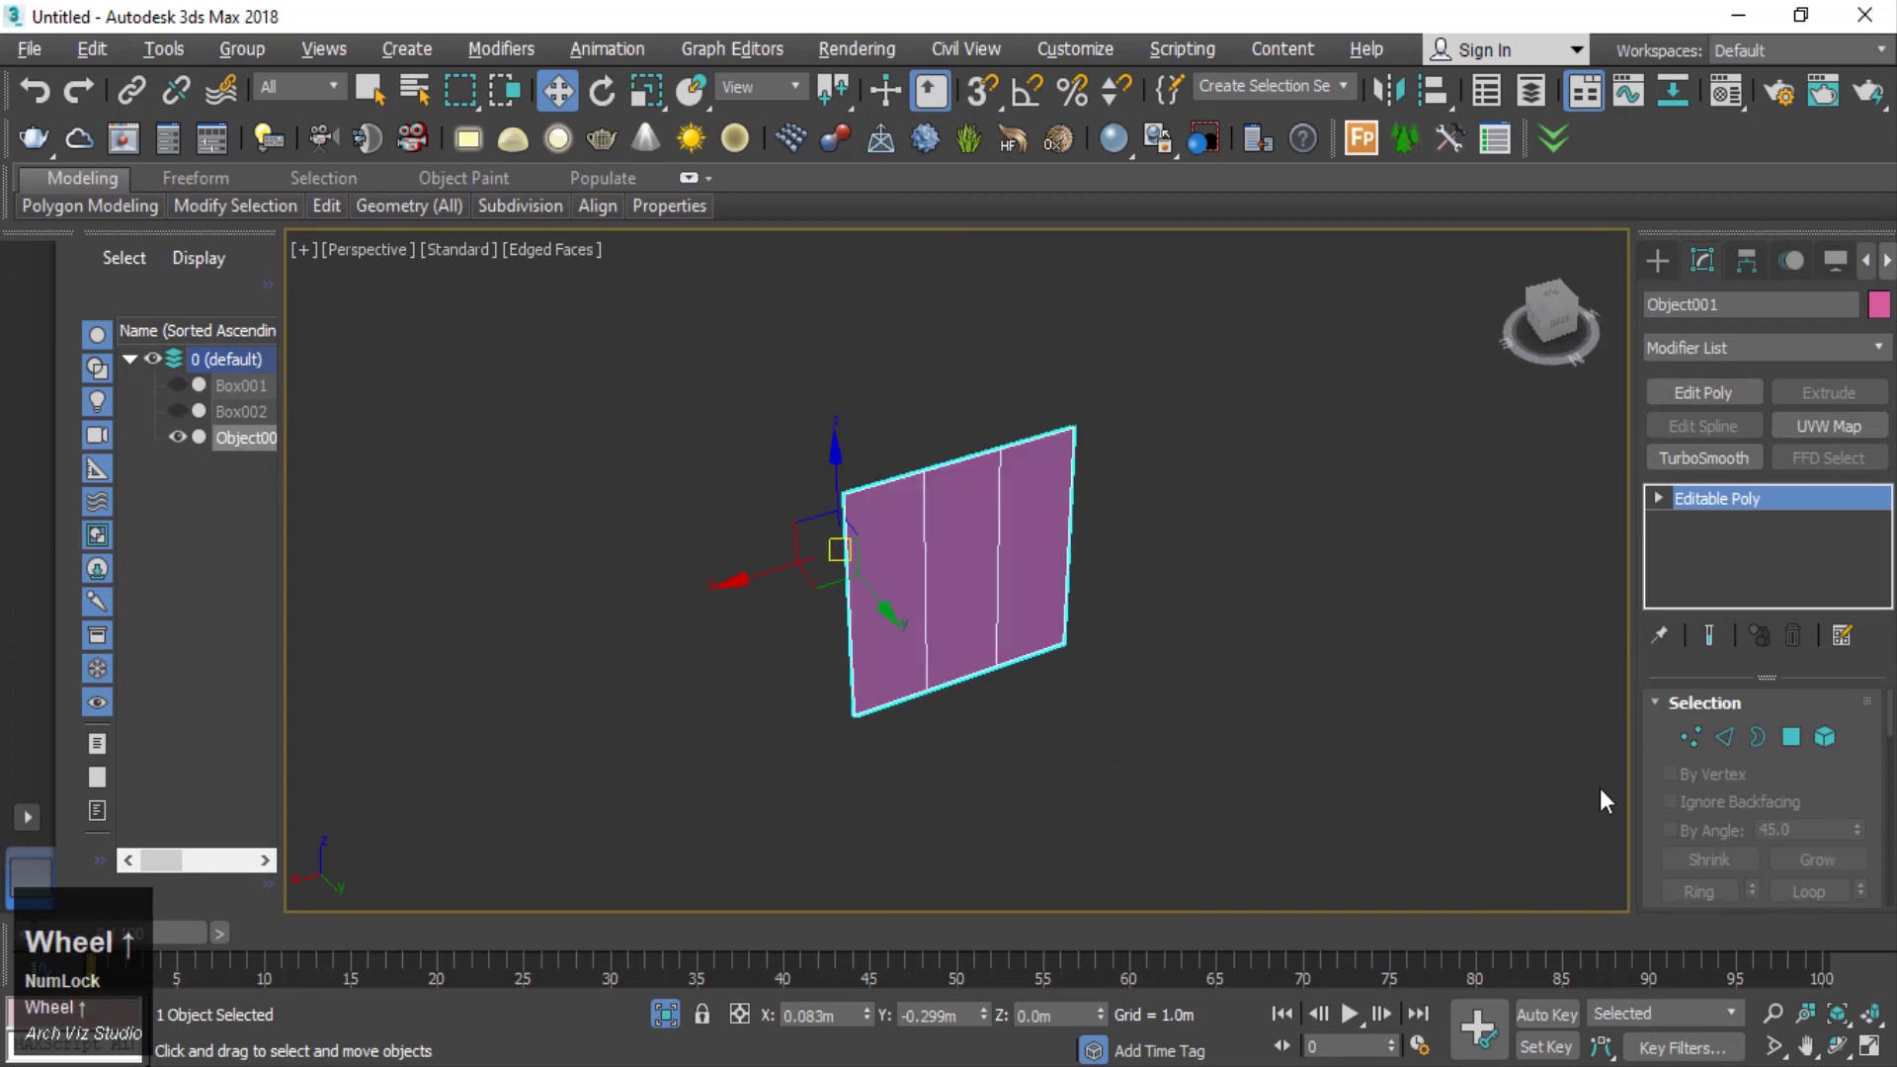
- Select the detached panel's edges and create a spline shape, Shape001, from them
click(1648, 692)
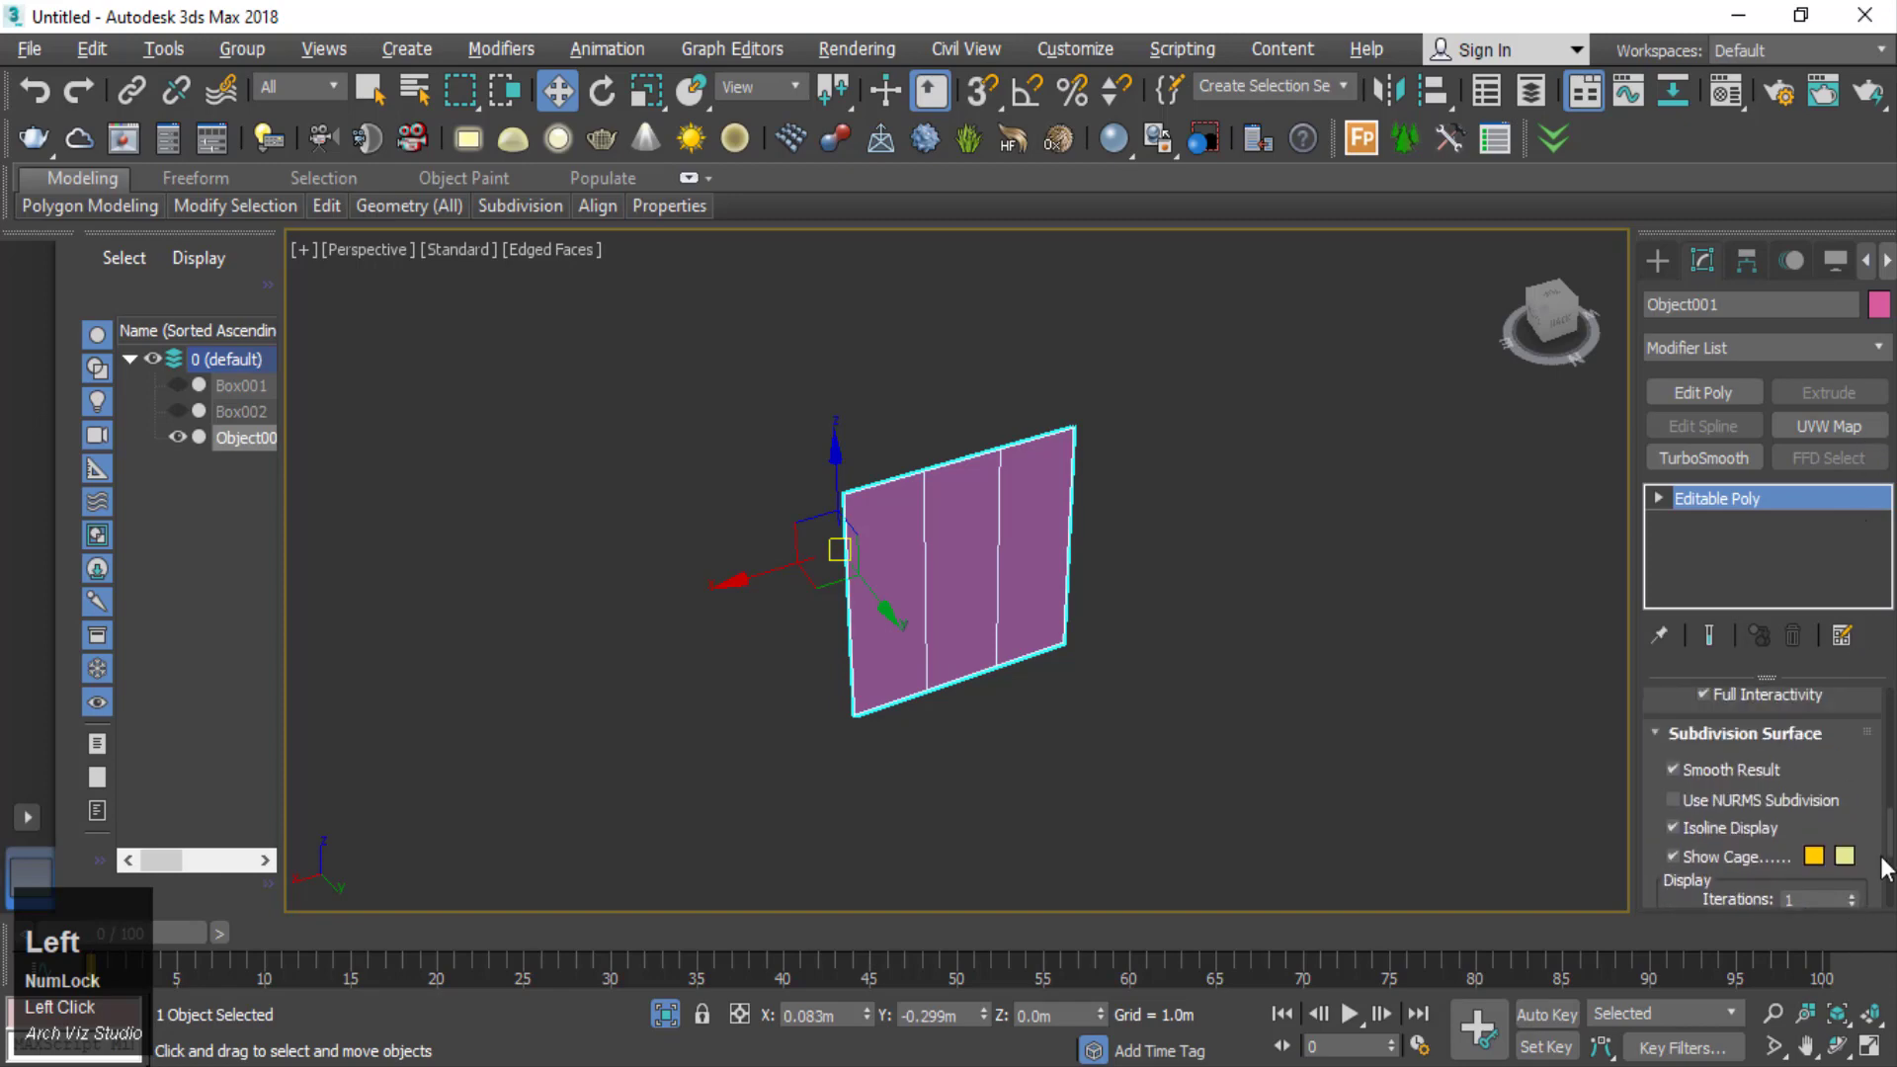
scroll(up, 3)
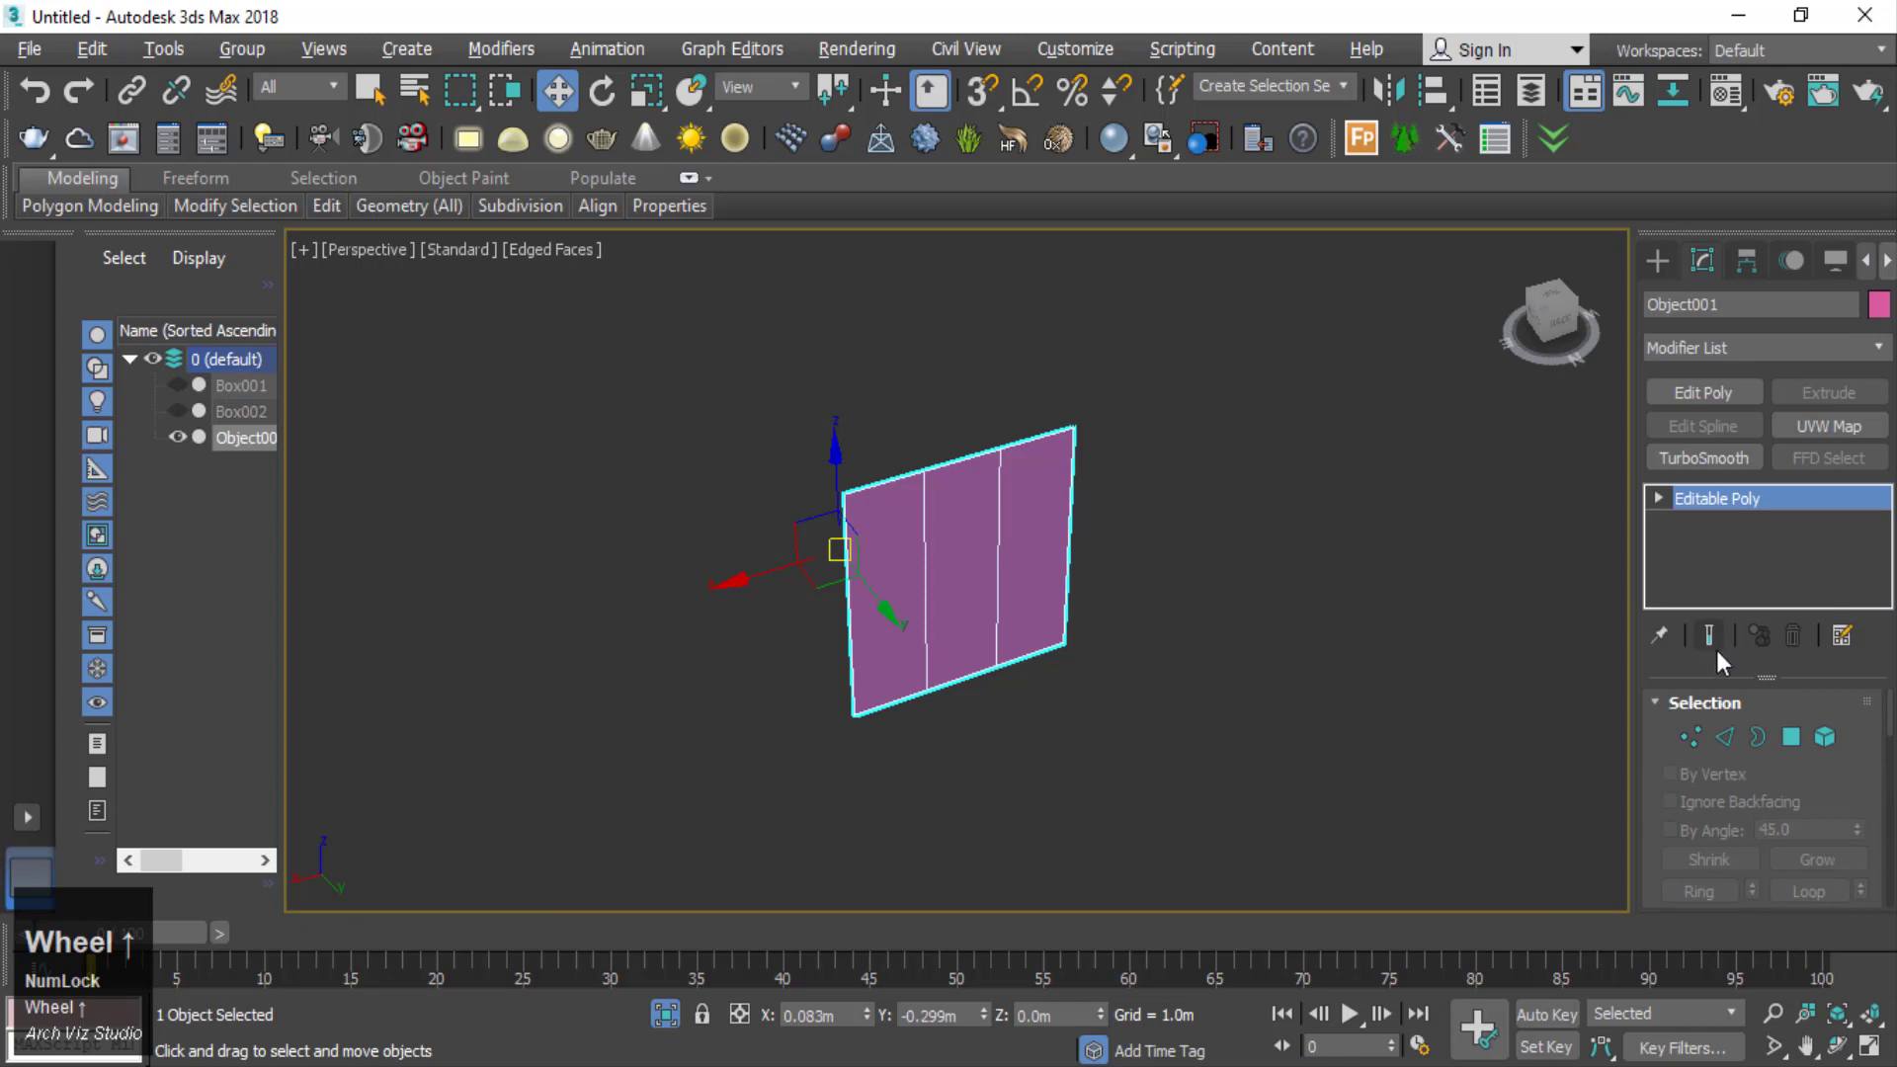
double_click(1741, 760)
scroll(up, 3)
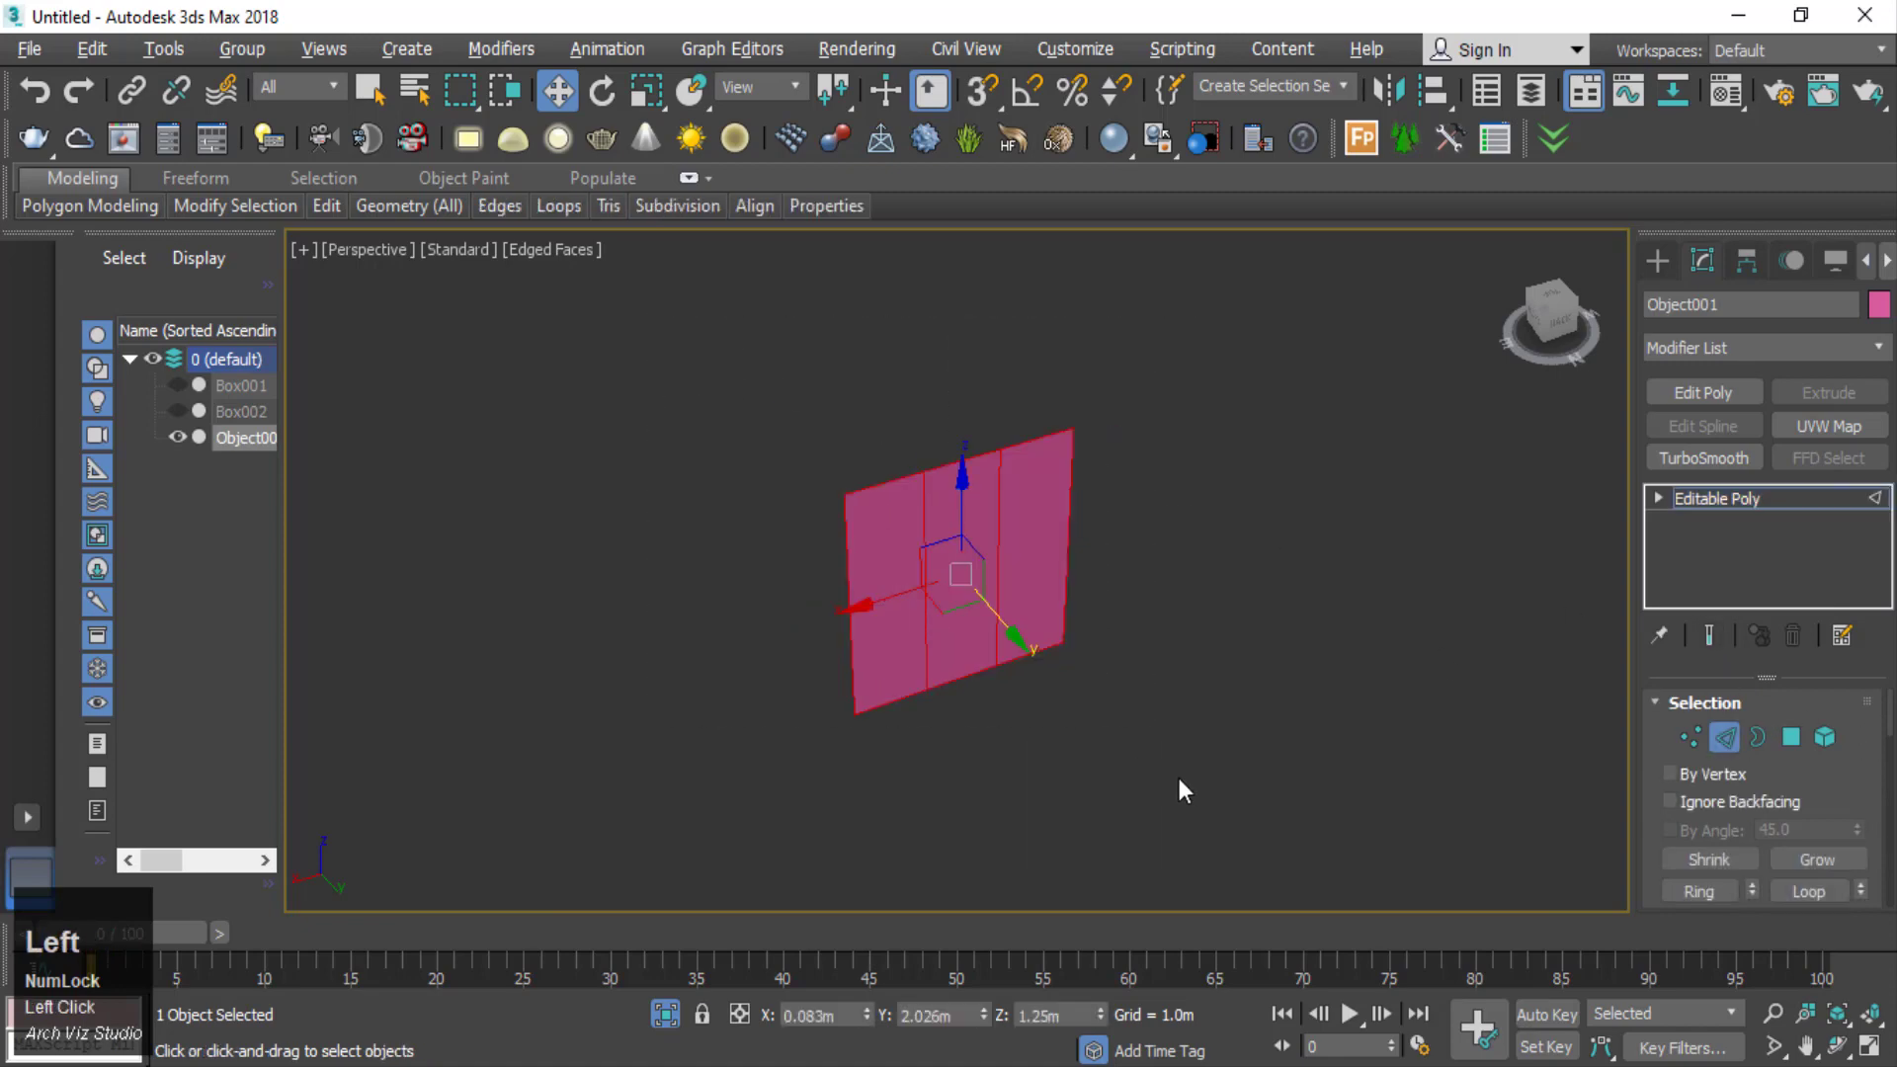
scroll(up, 3)
scroll(down, 3)
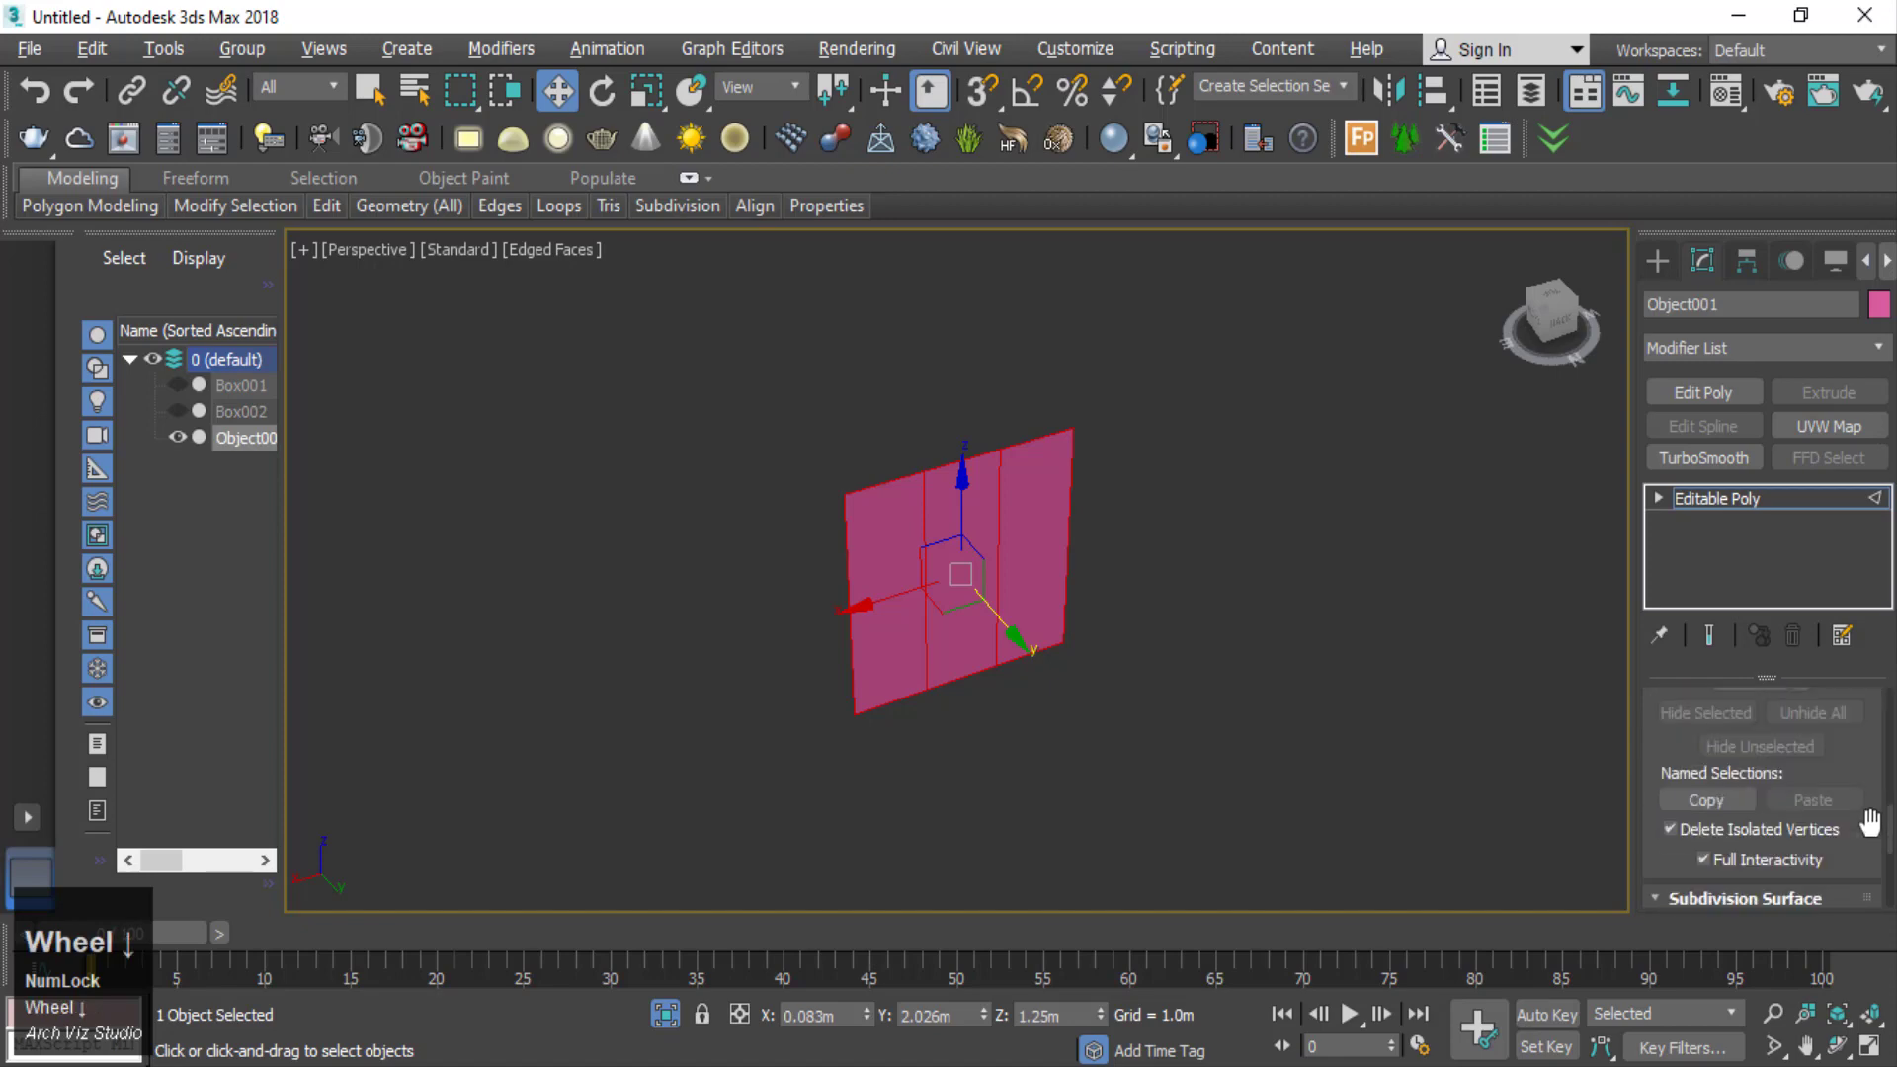
scroll(up, 3)
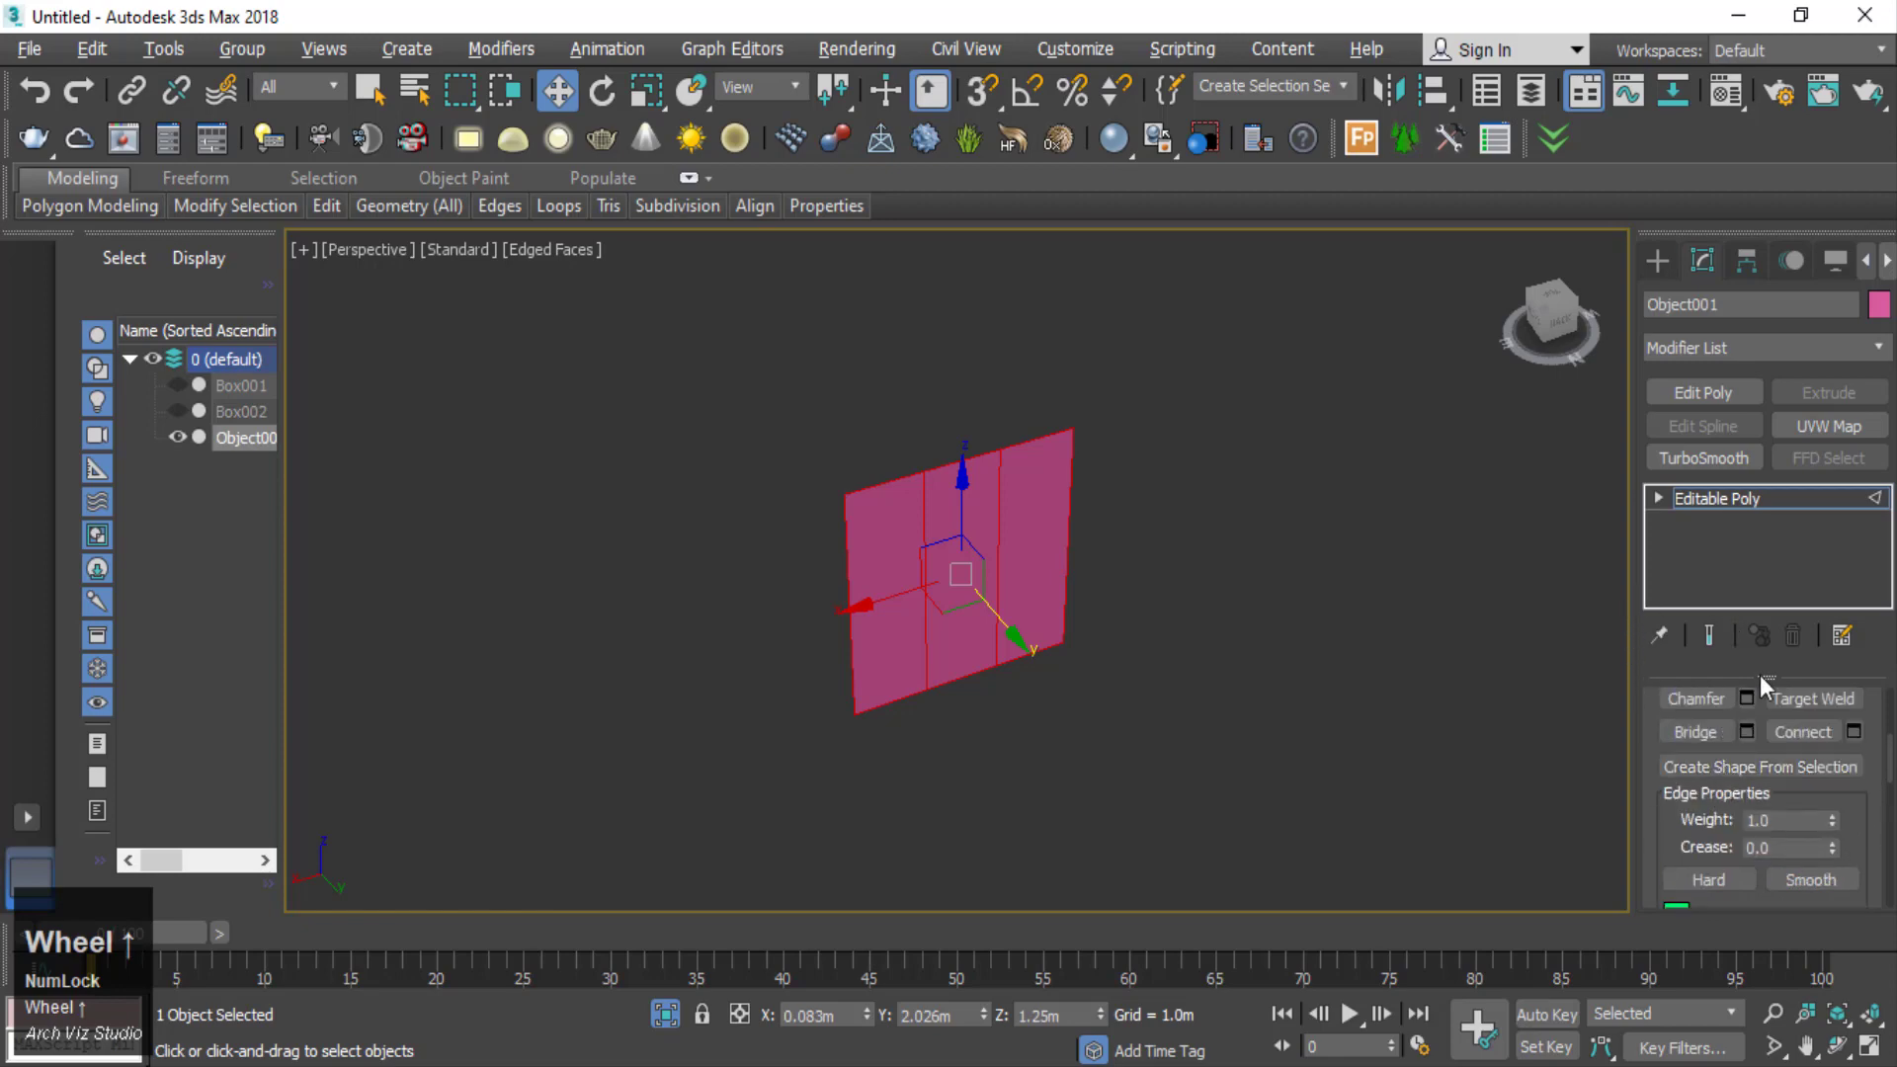
scroll(up, 3)
click(1787, 776)
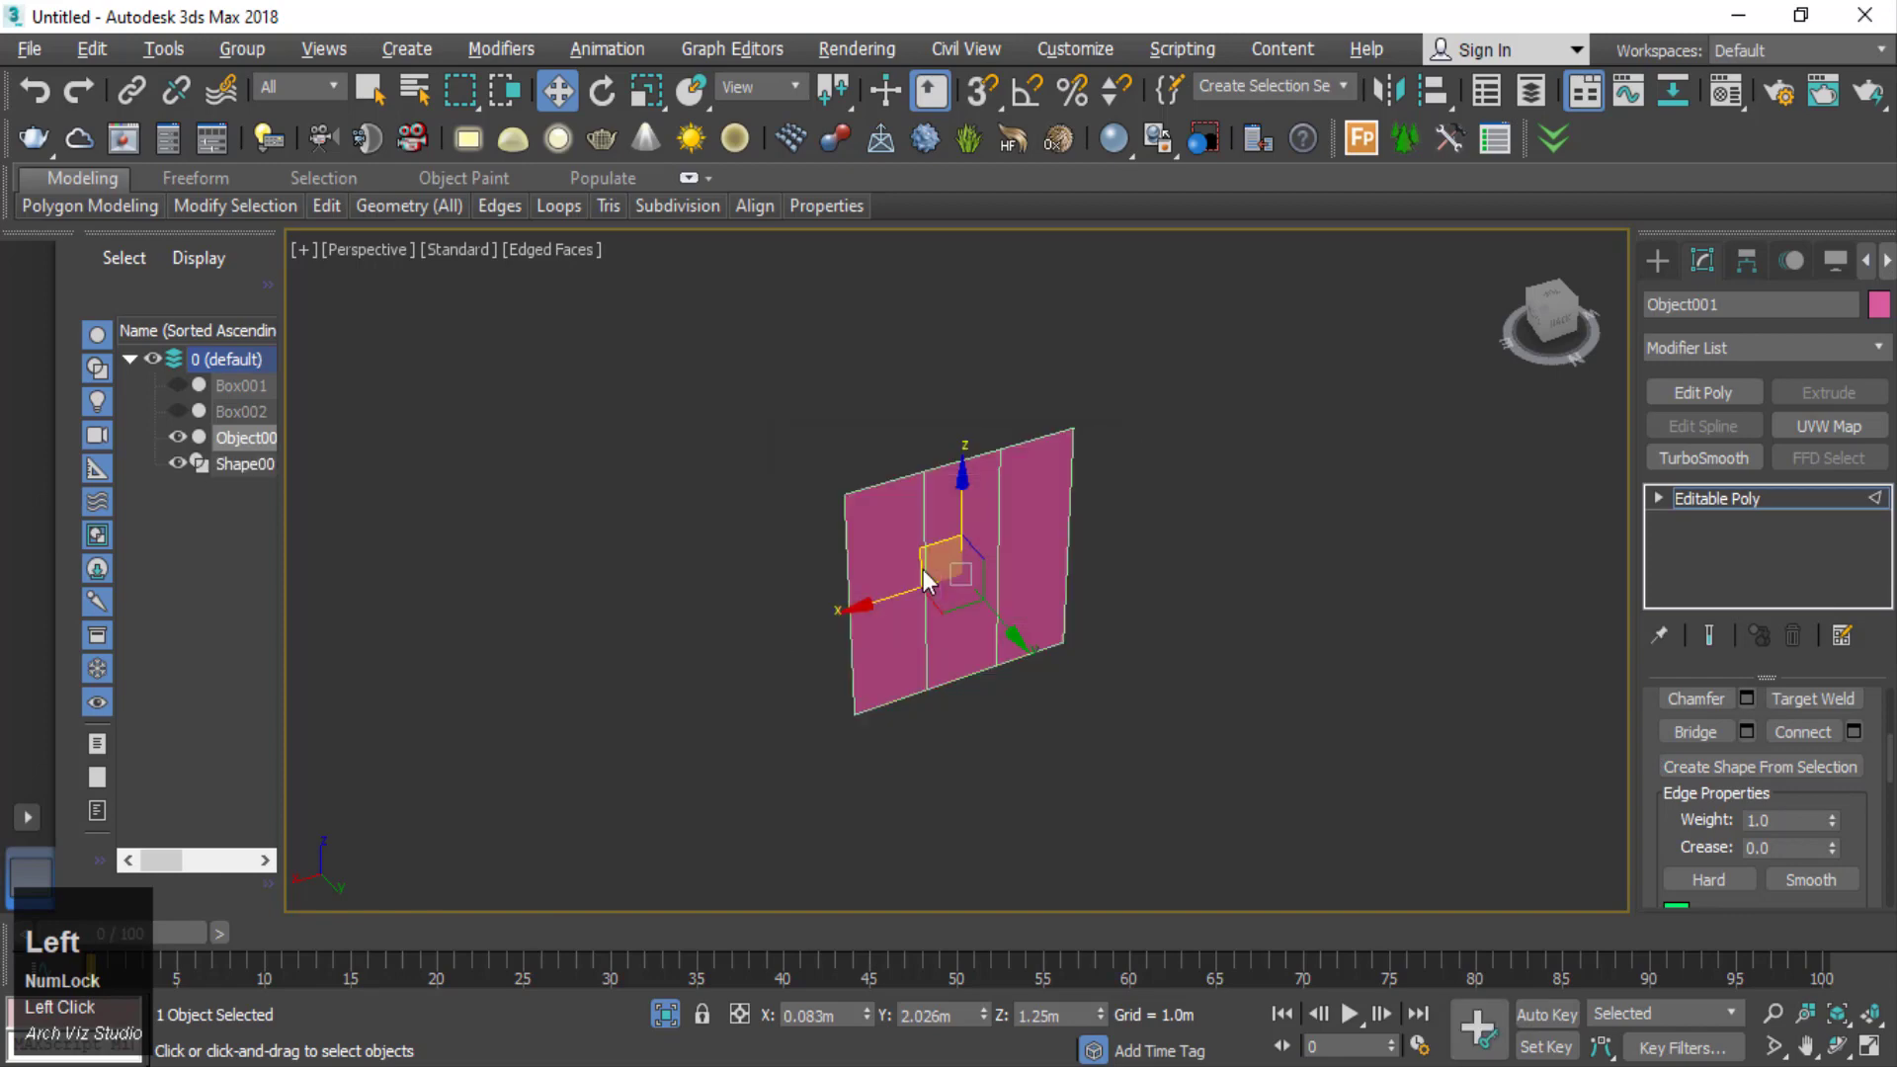
- Select the new Shape001 spline object in the viewport
scroll(up, 3)
right_click(1224, 503)
double_click(1174, 458)
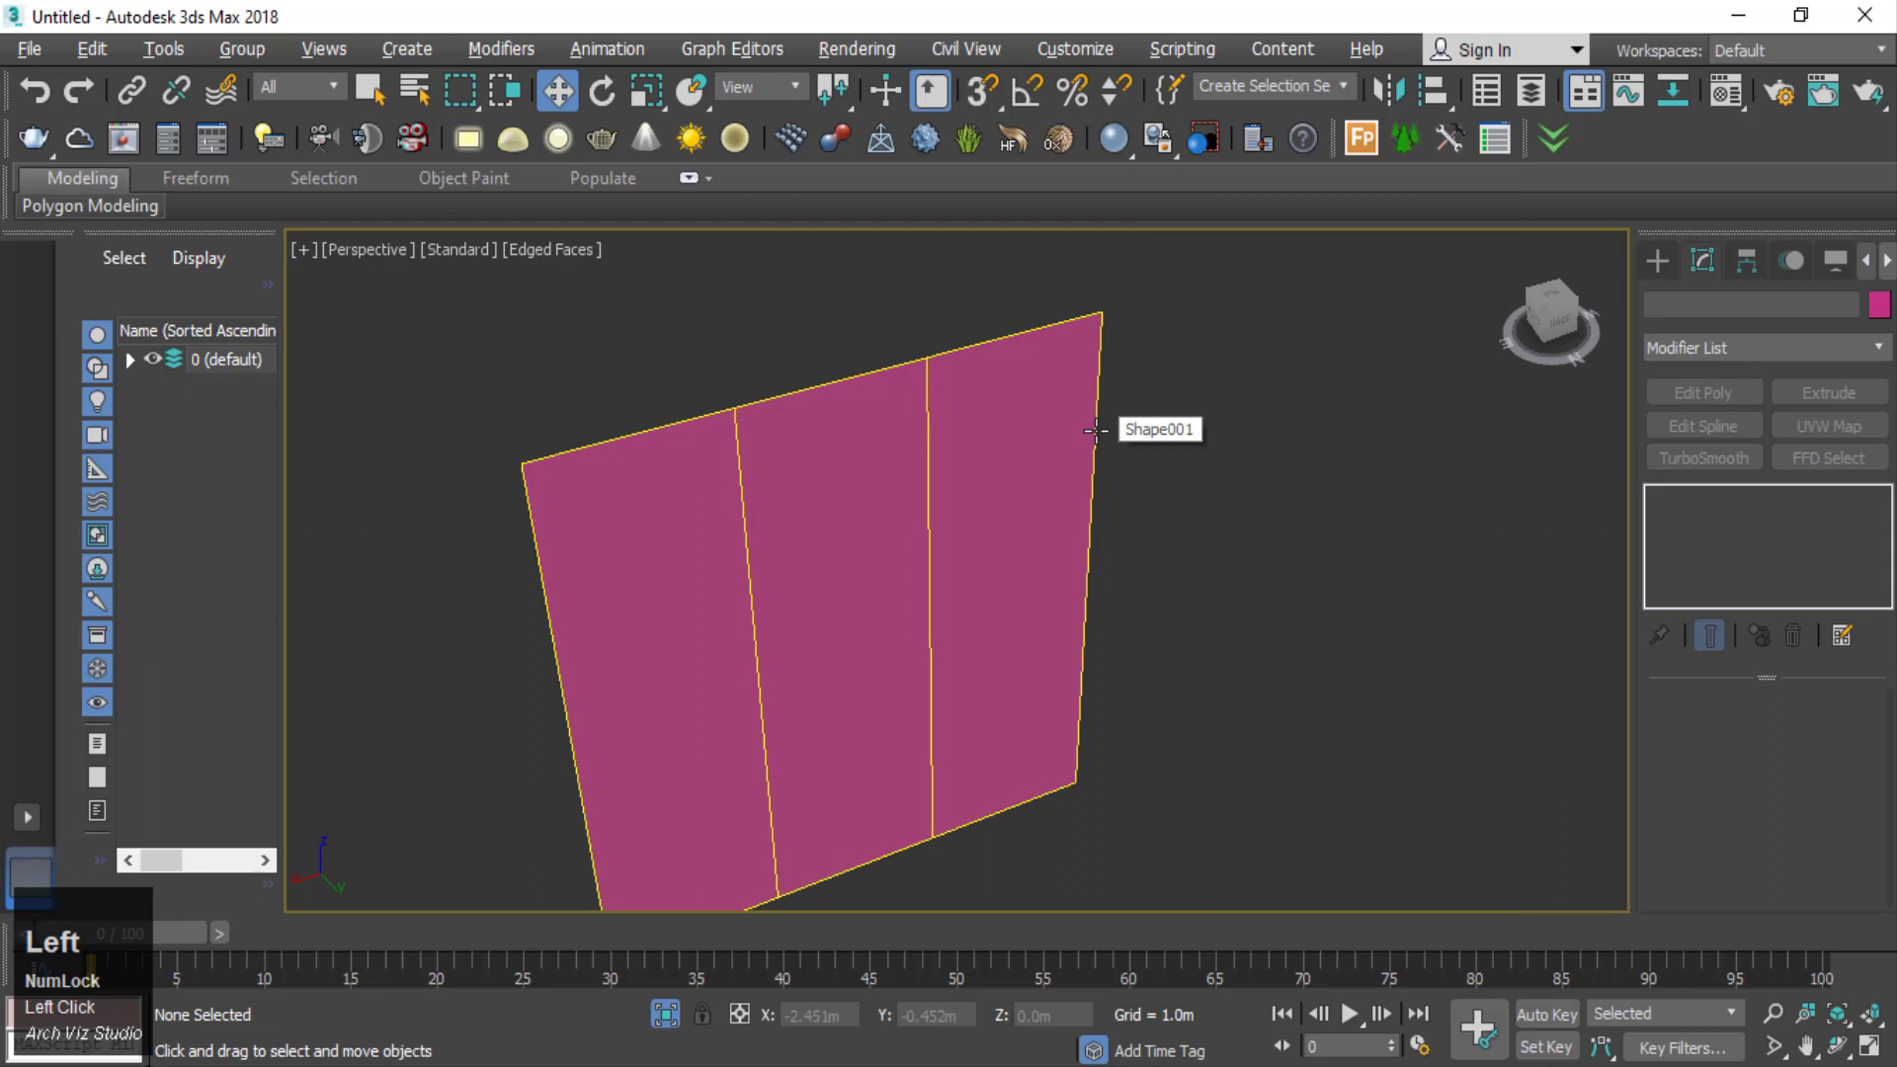
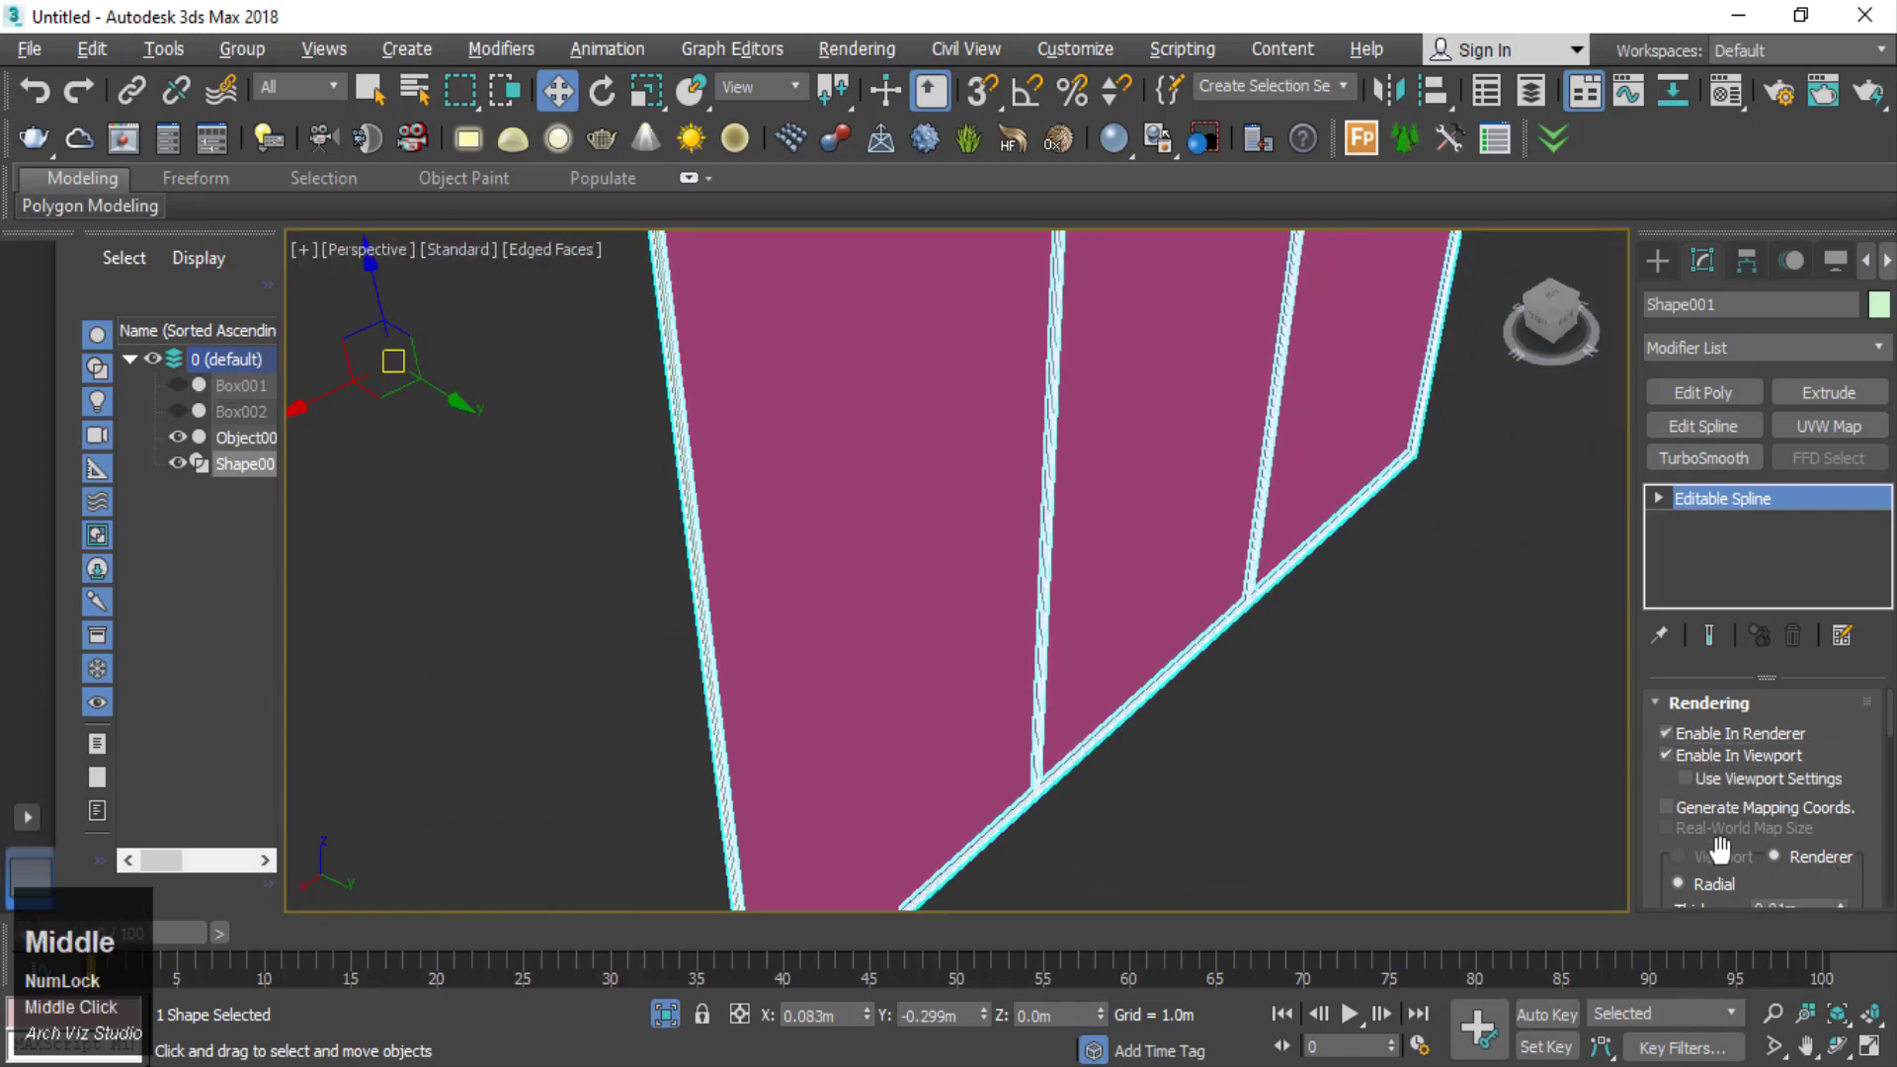
- Enable viewport rendering of Shape001 with a Rectangular profile of 0.05 m length and 0.034 m width
click(1658, 819)
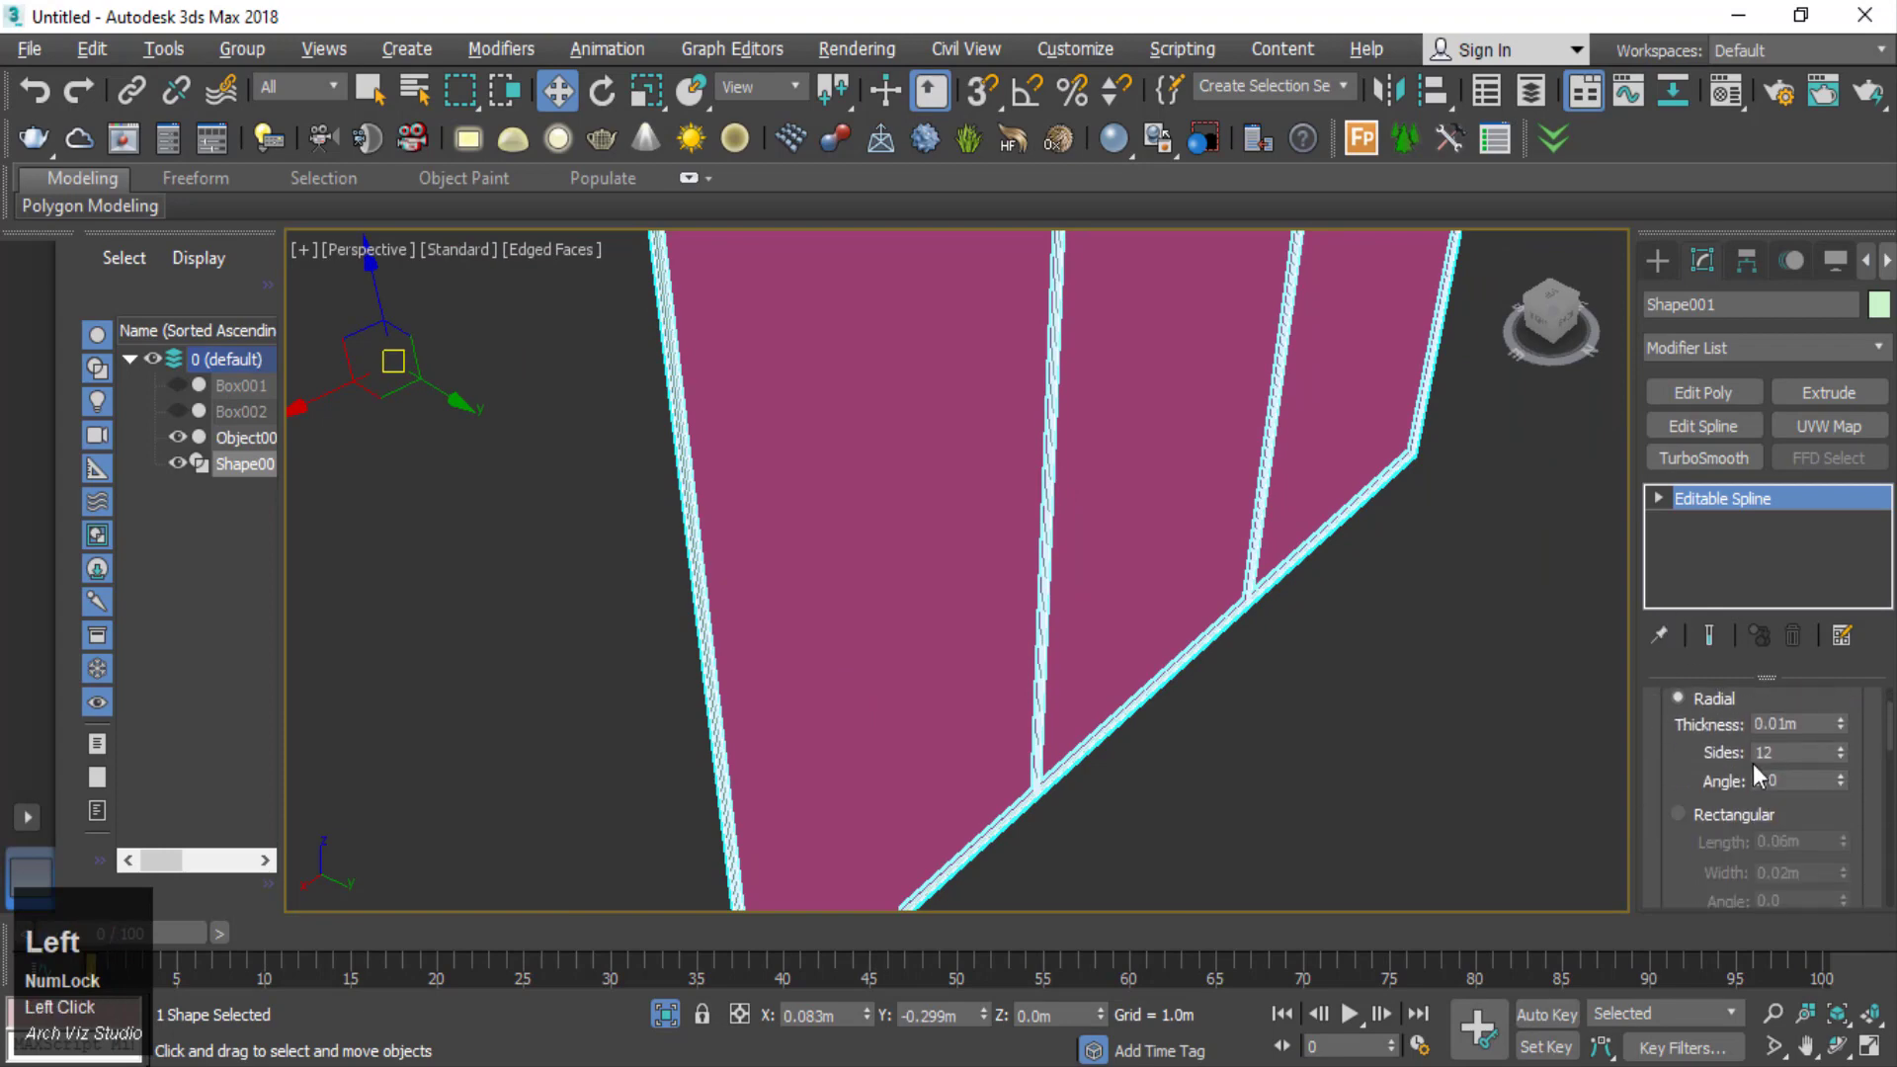
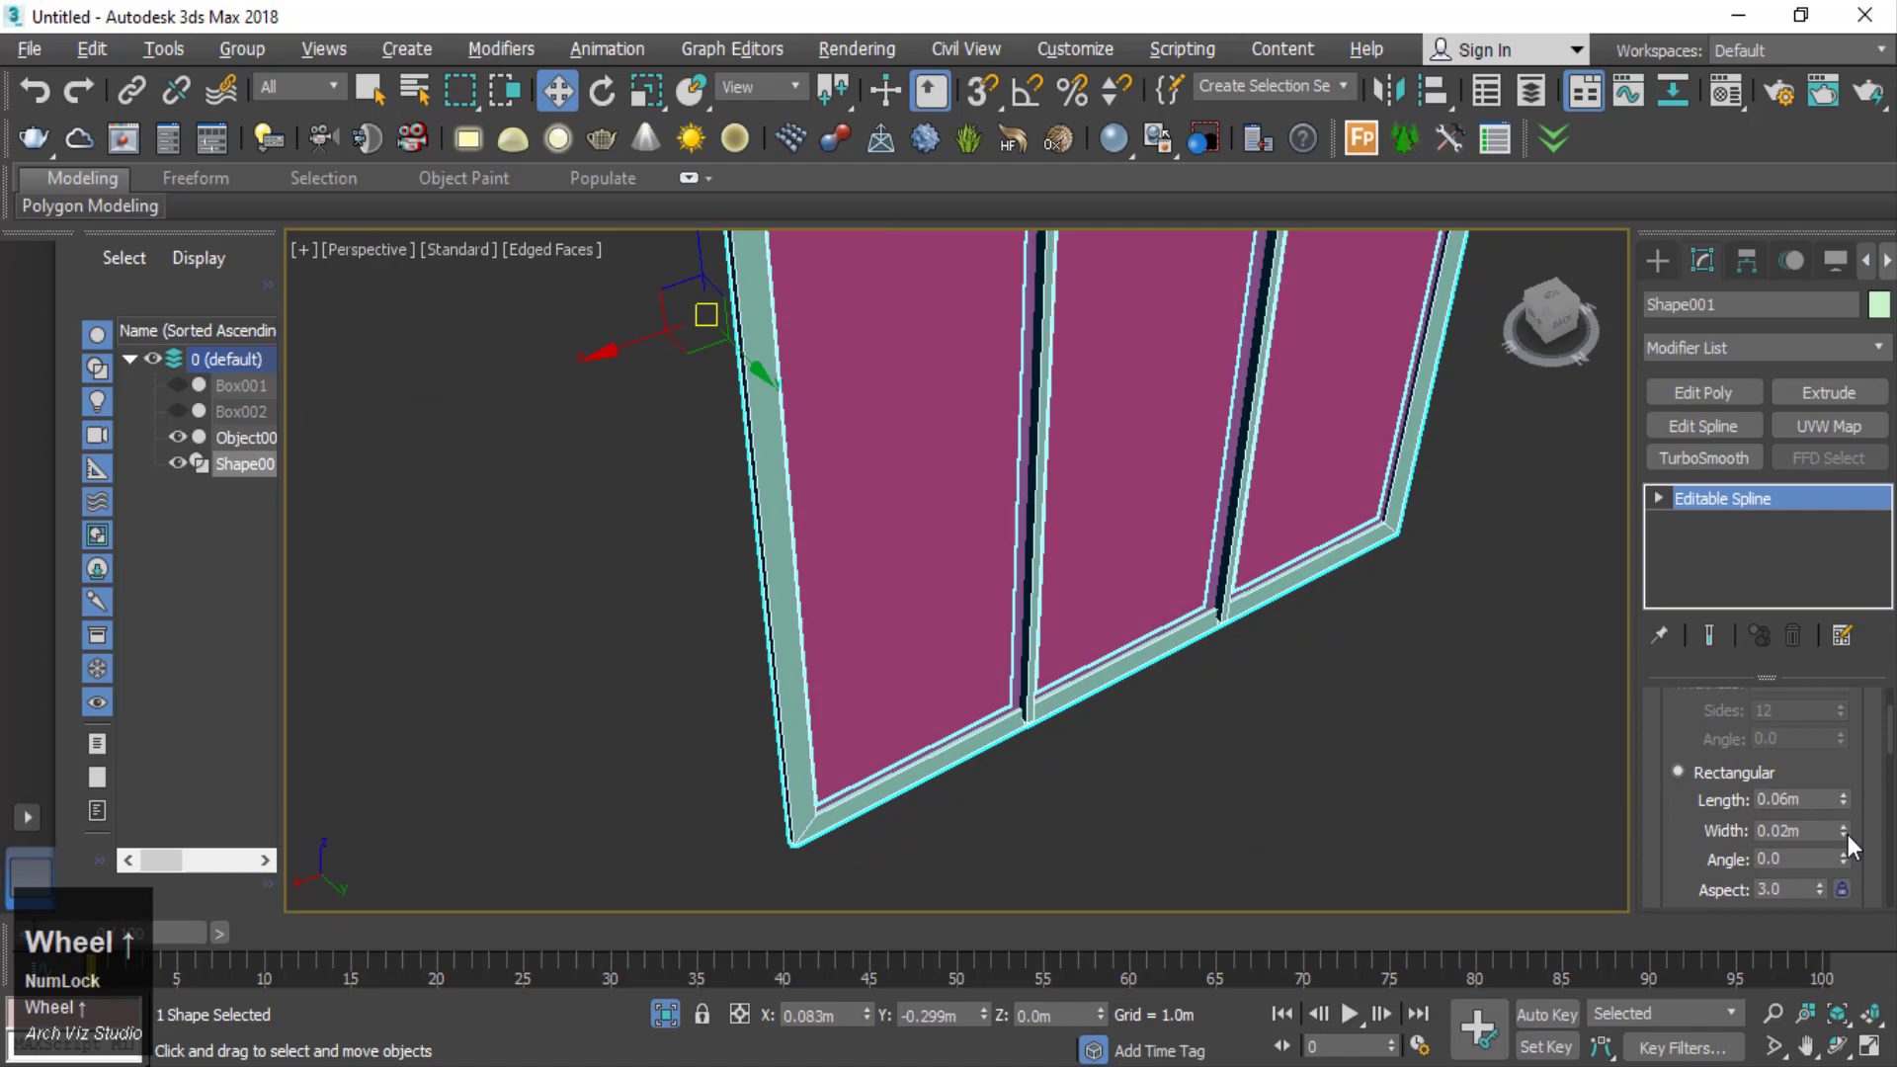
click(1853, 843)
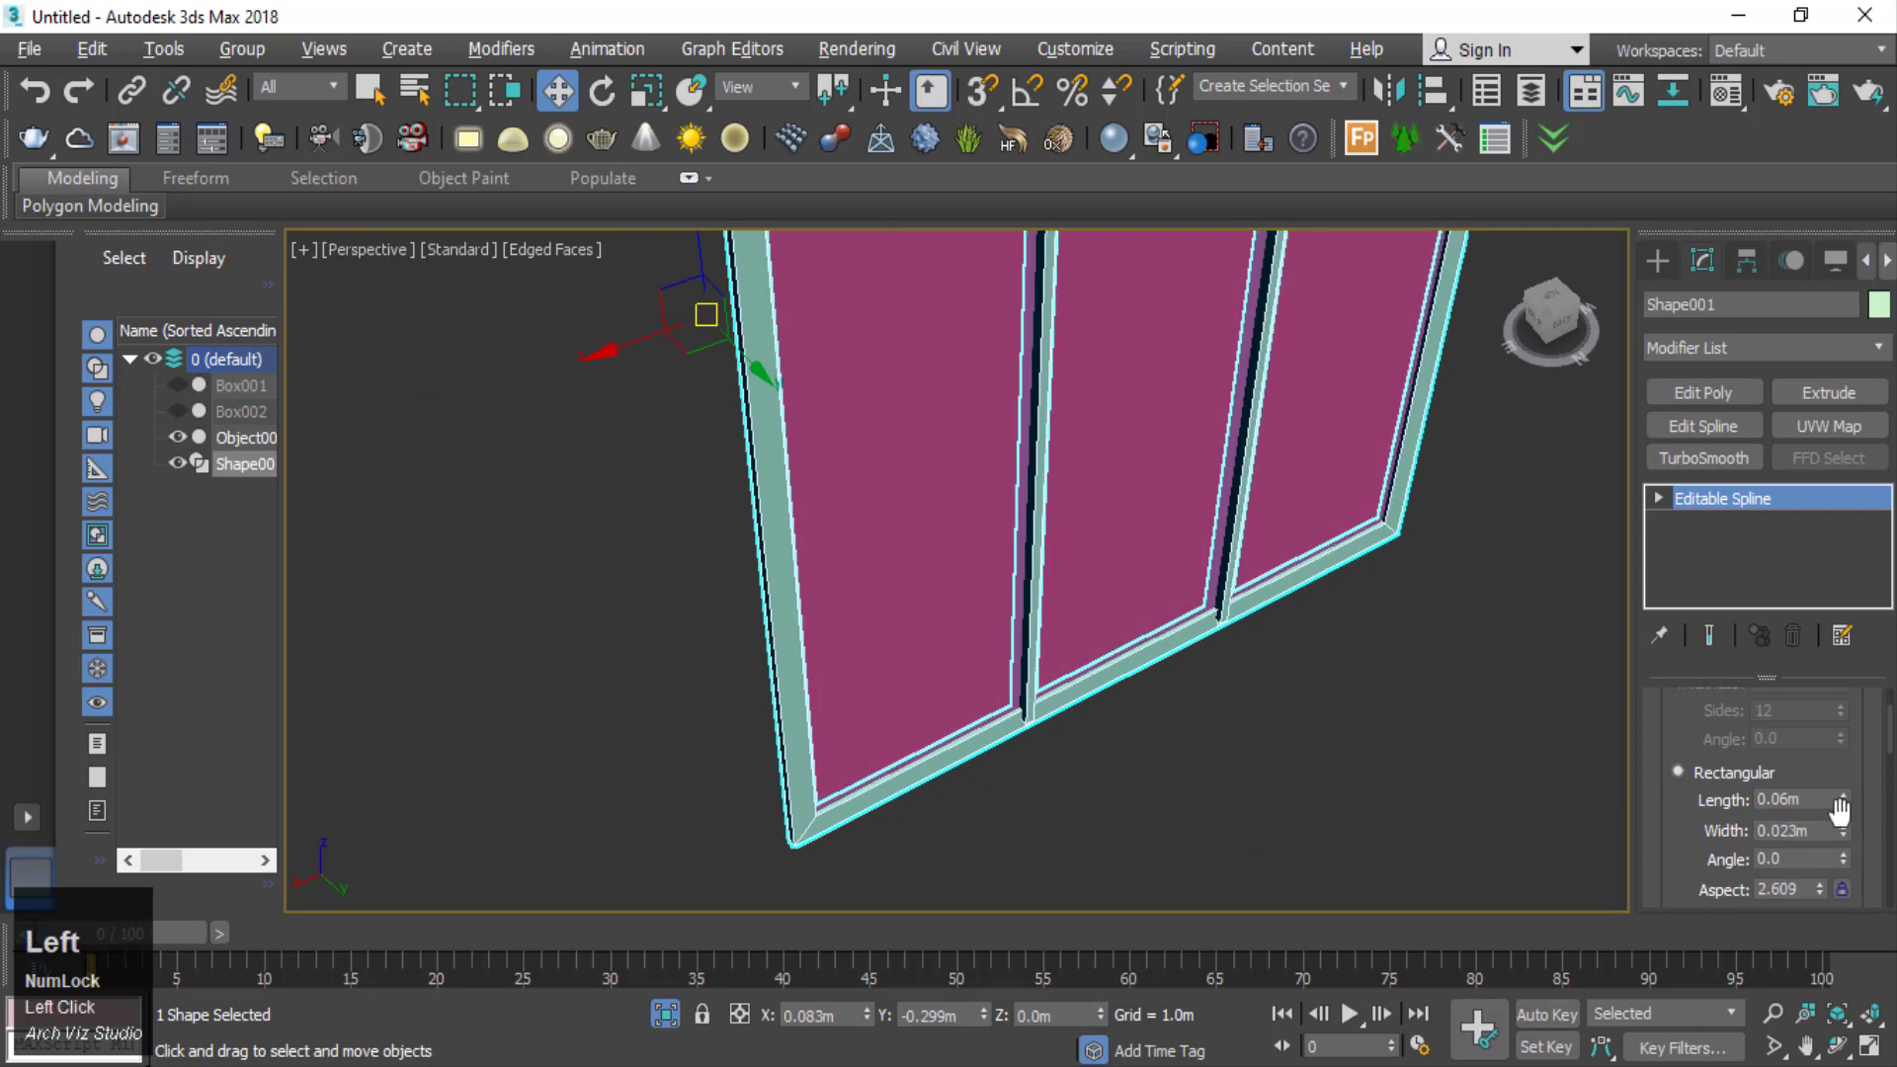
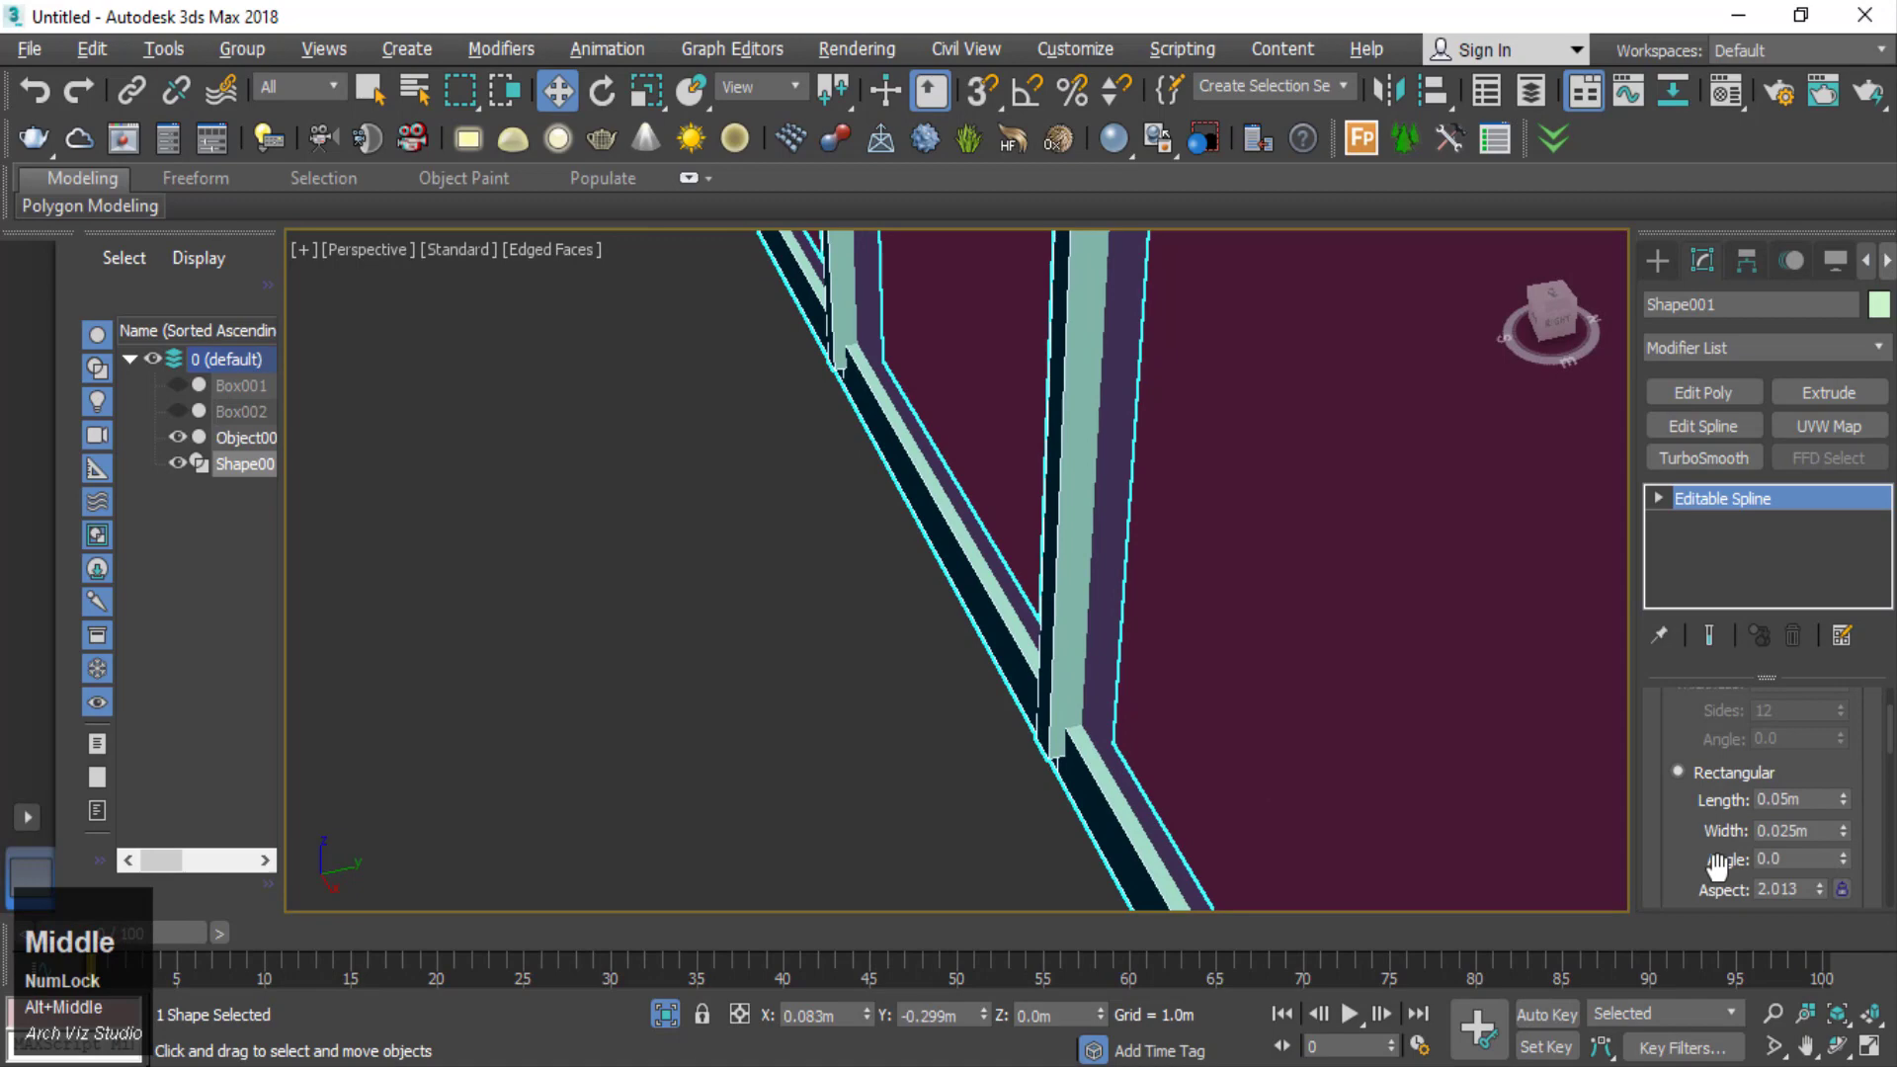
click(1707, 839)
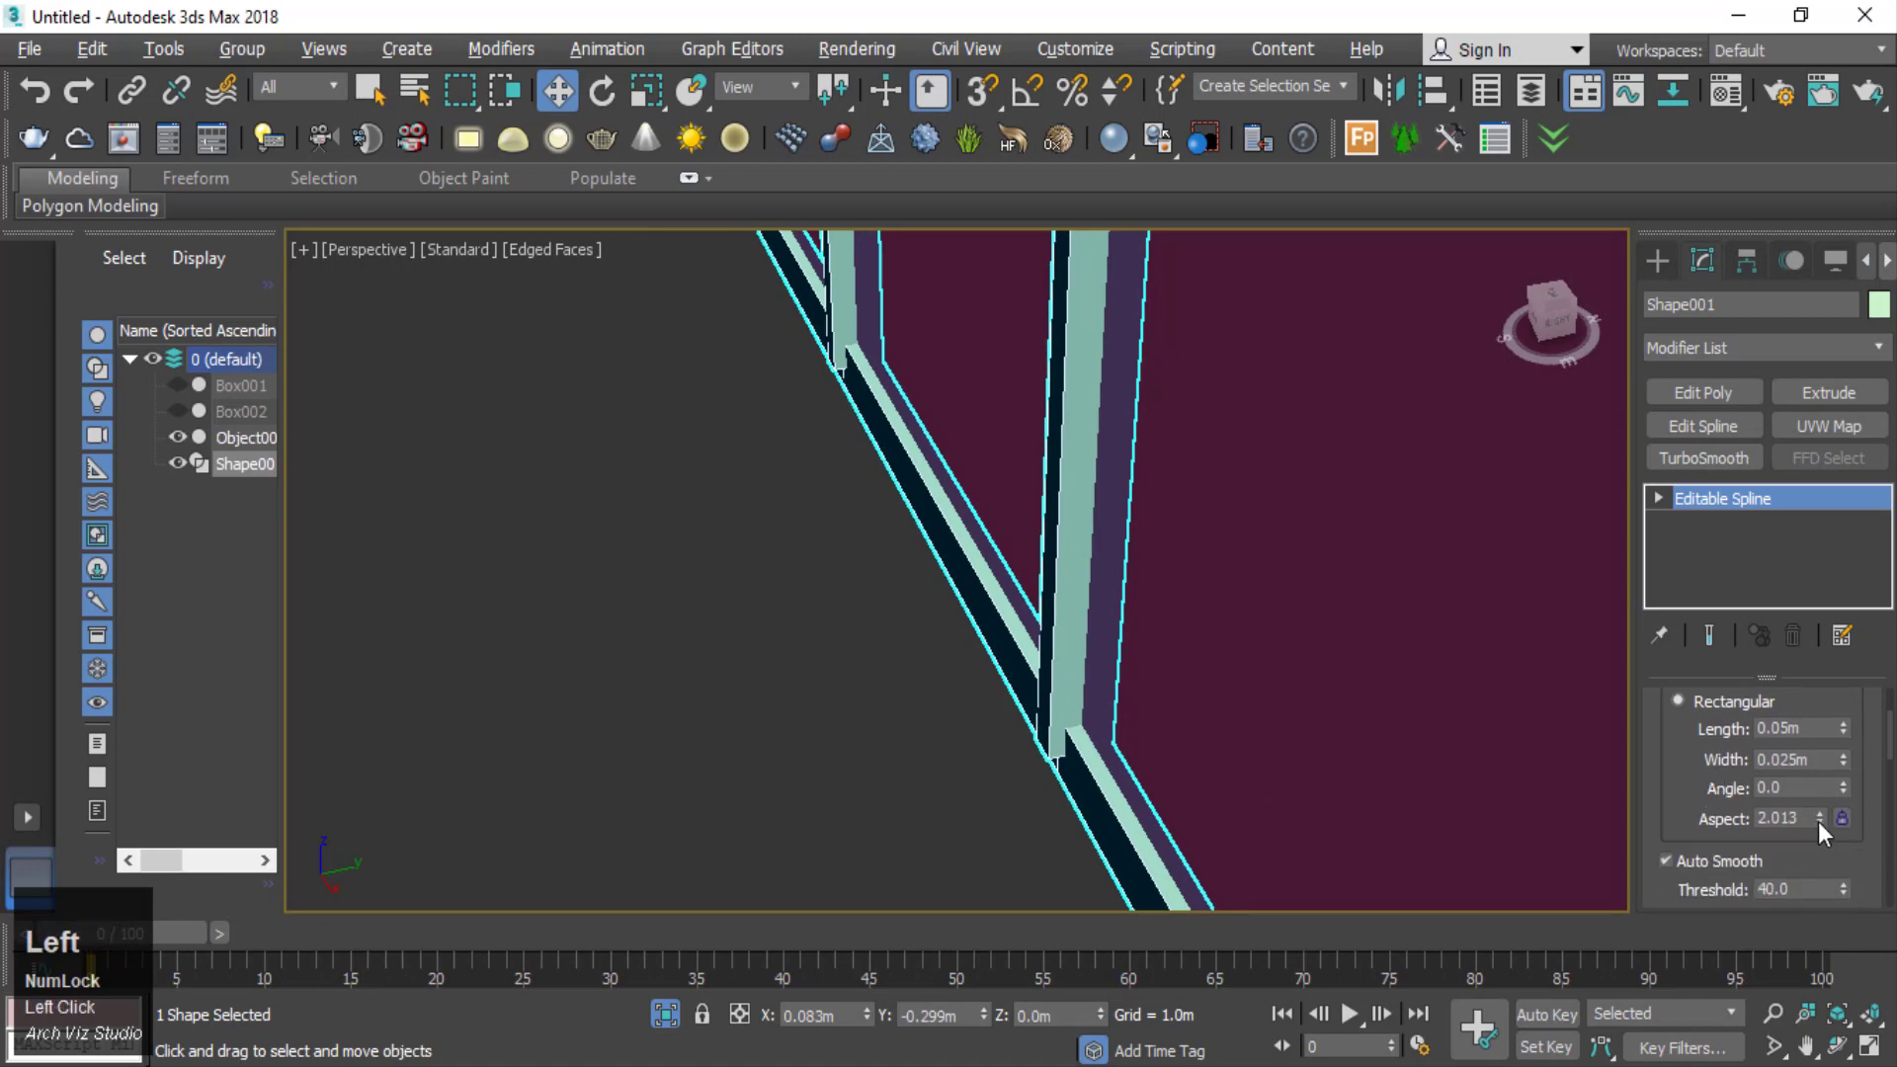
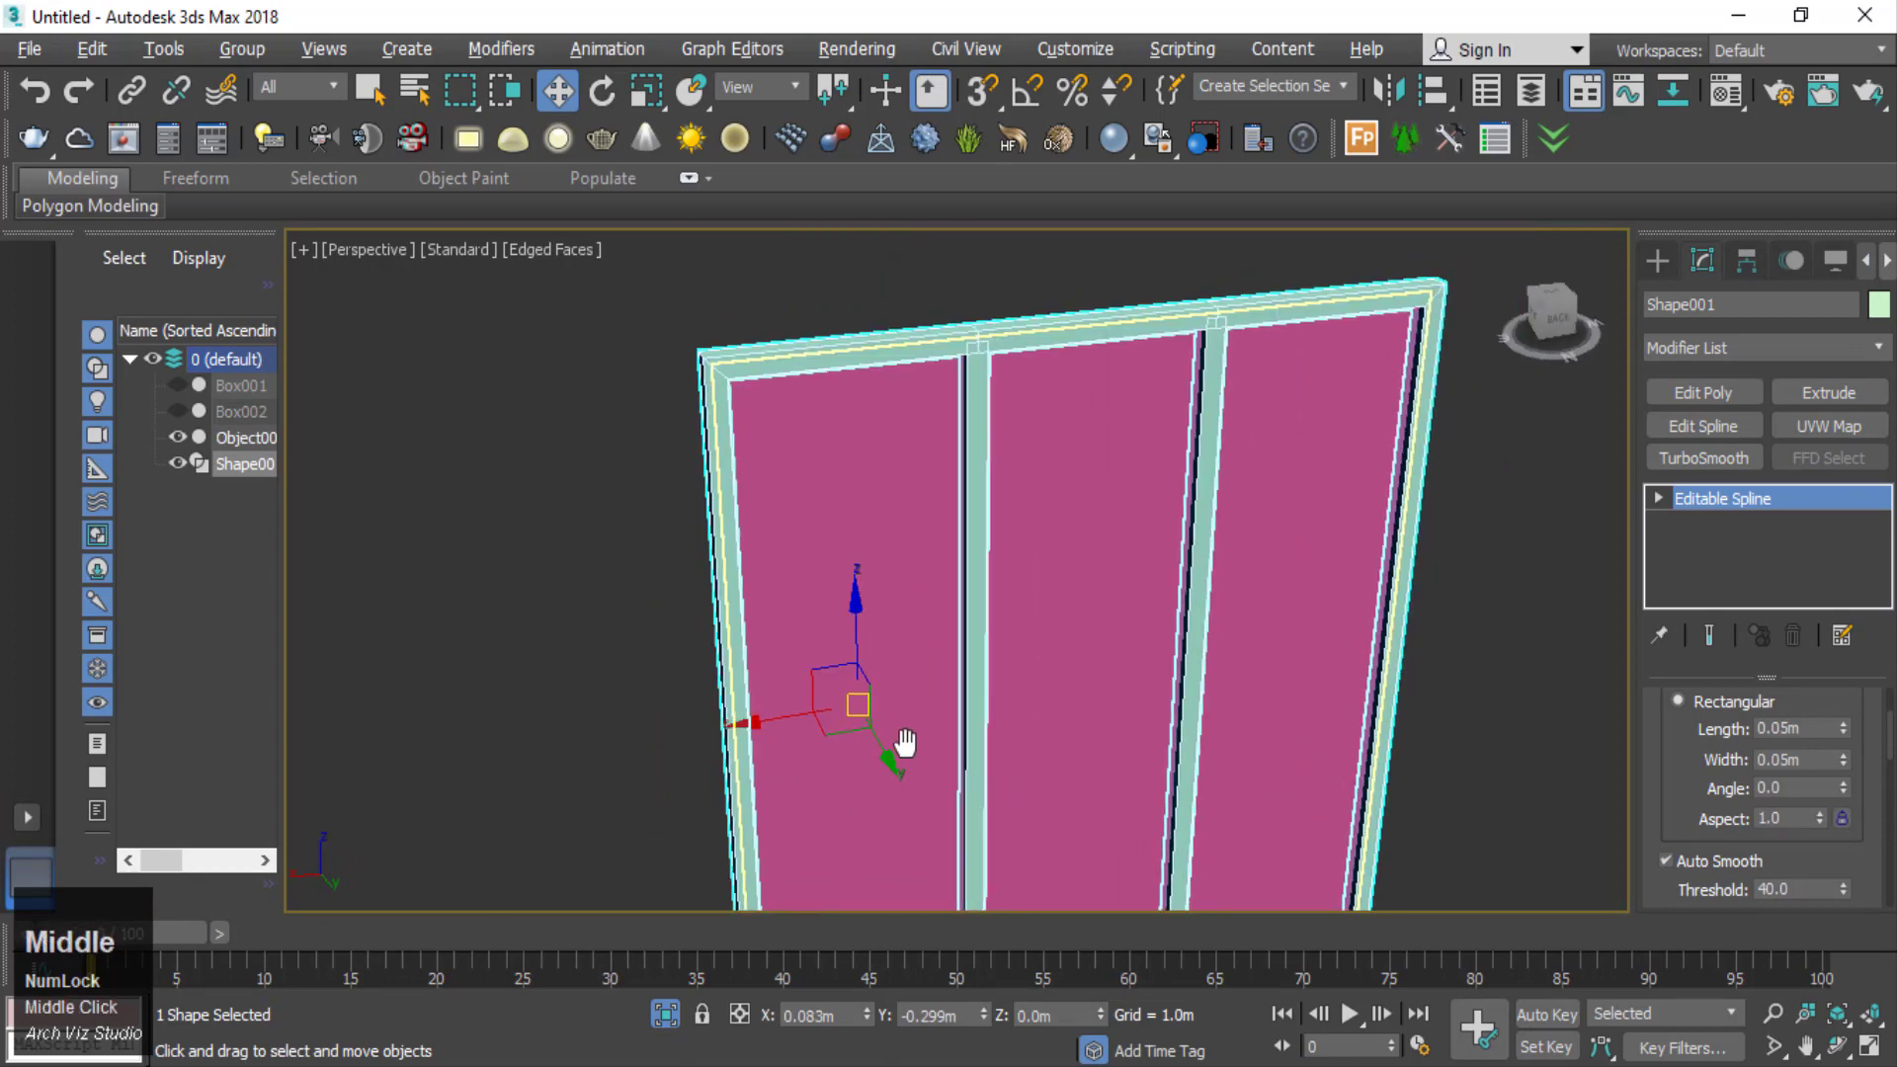
click(1854, 773)
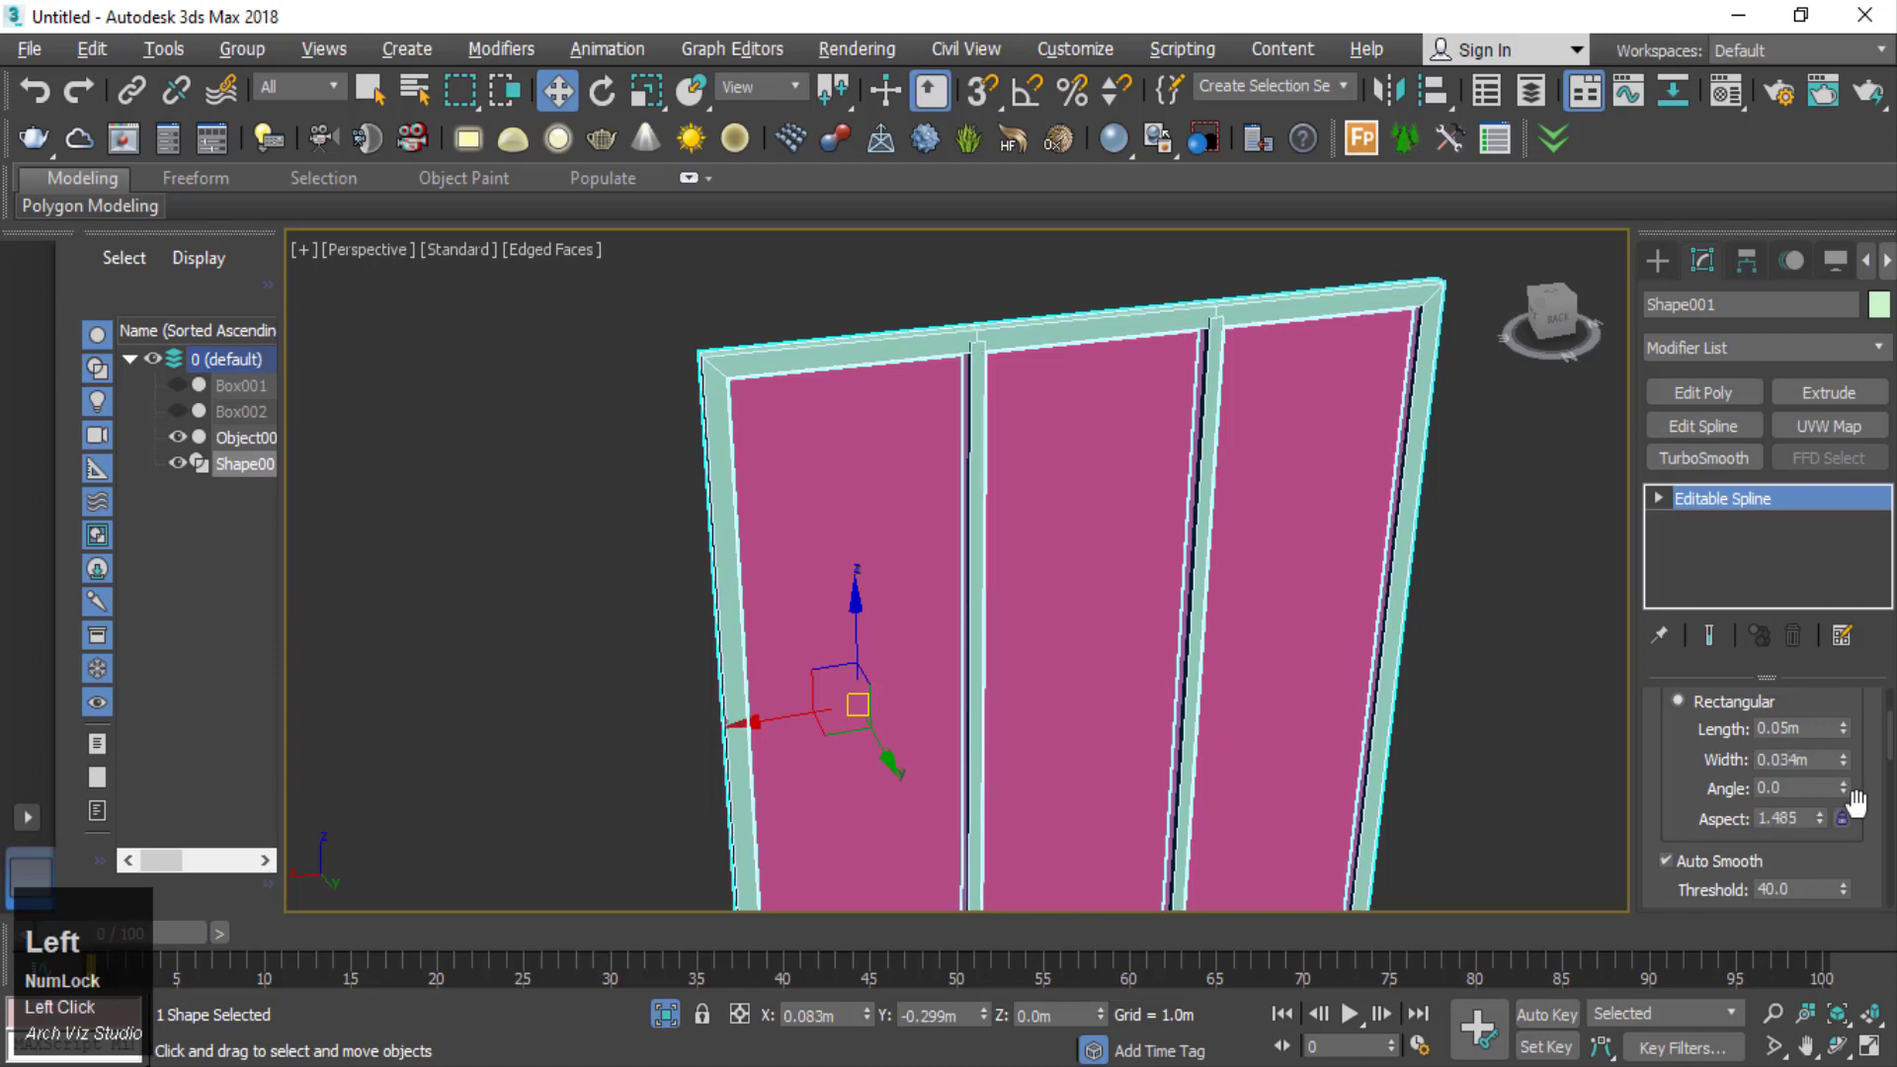
key(ctrl+z)
click(1853, 810)
scroll(down, 3)
click(1696, 800)
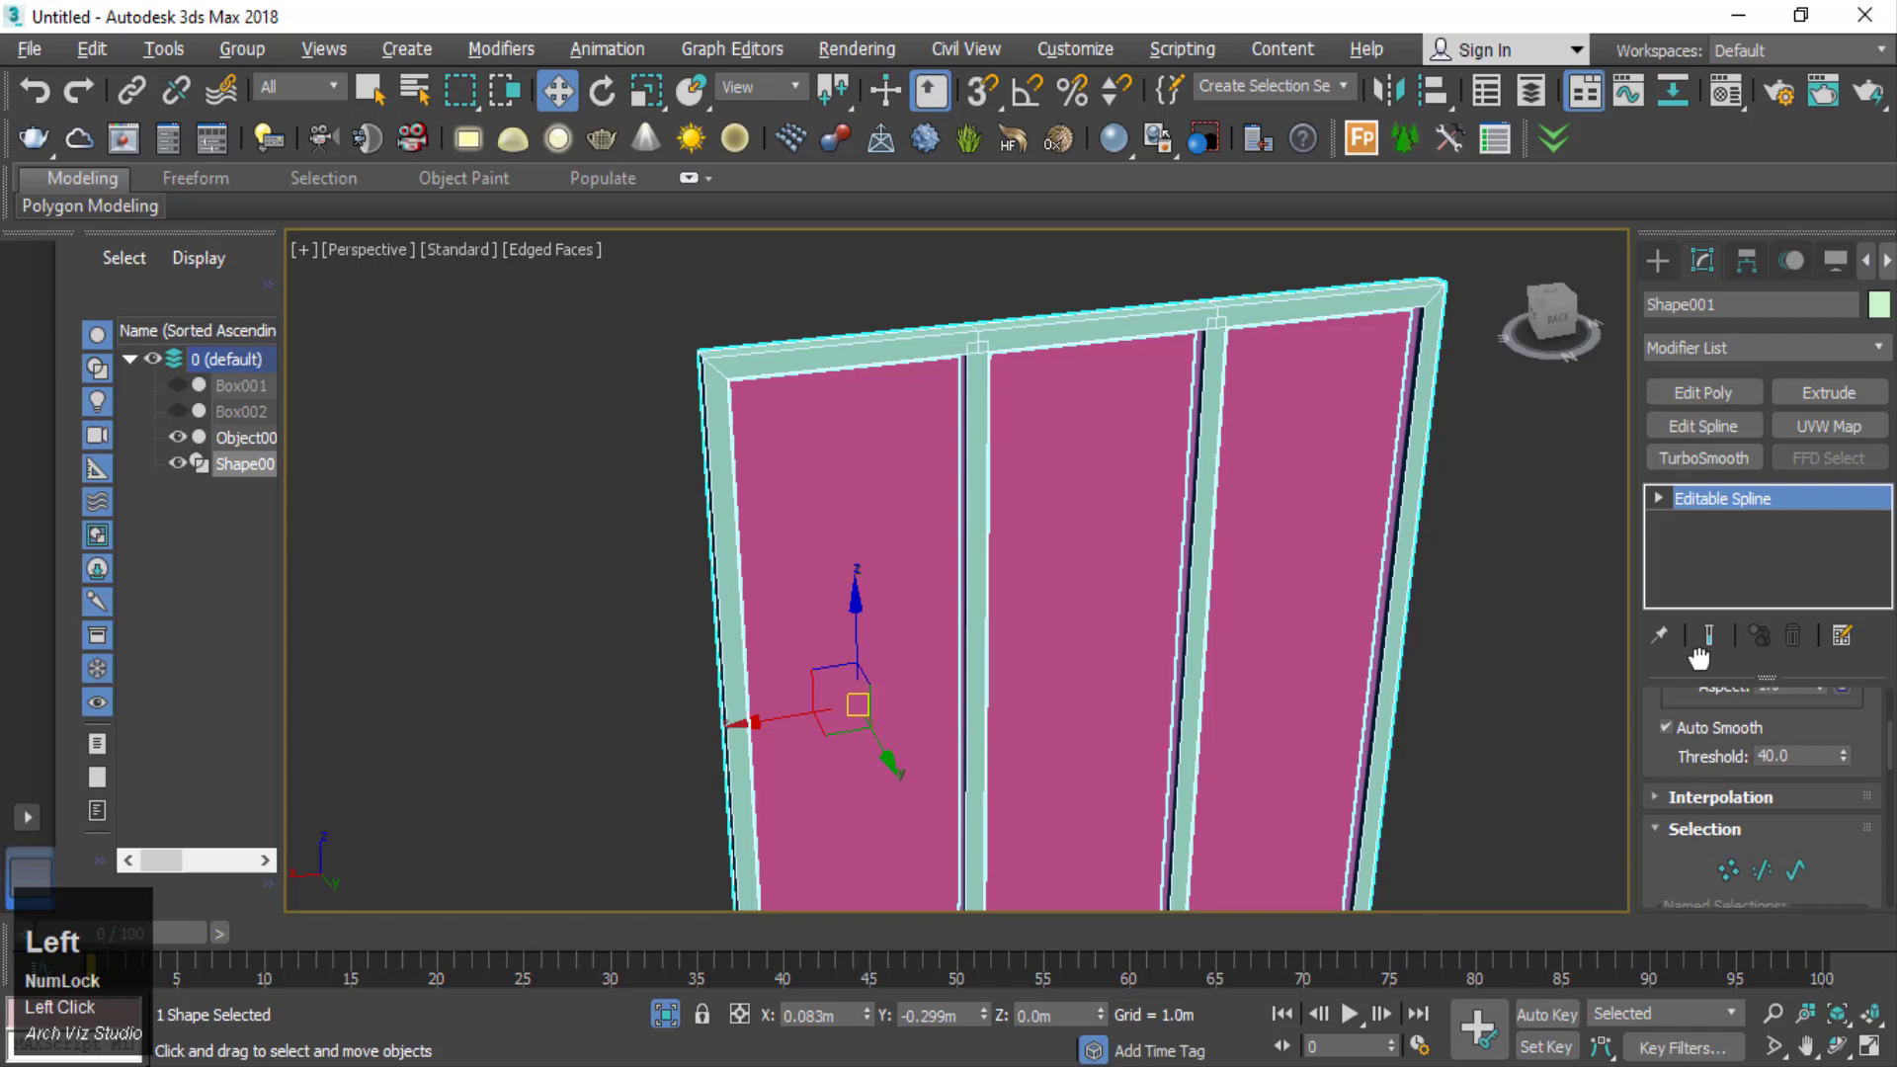
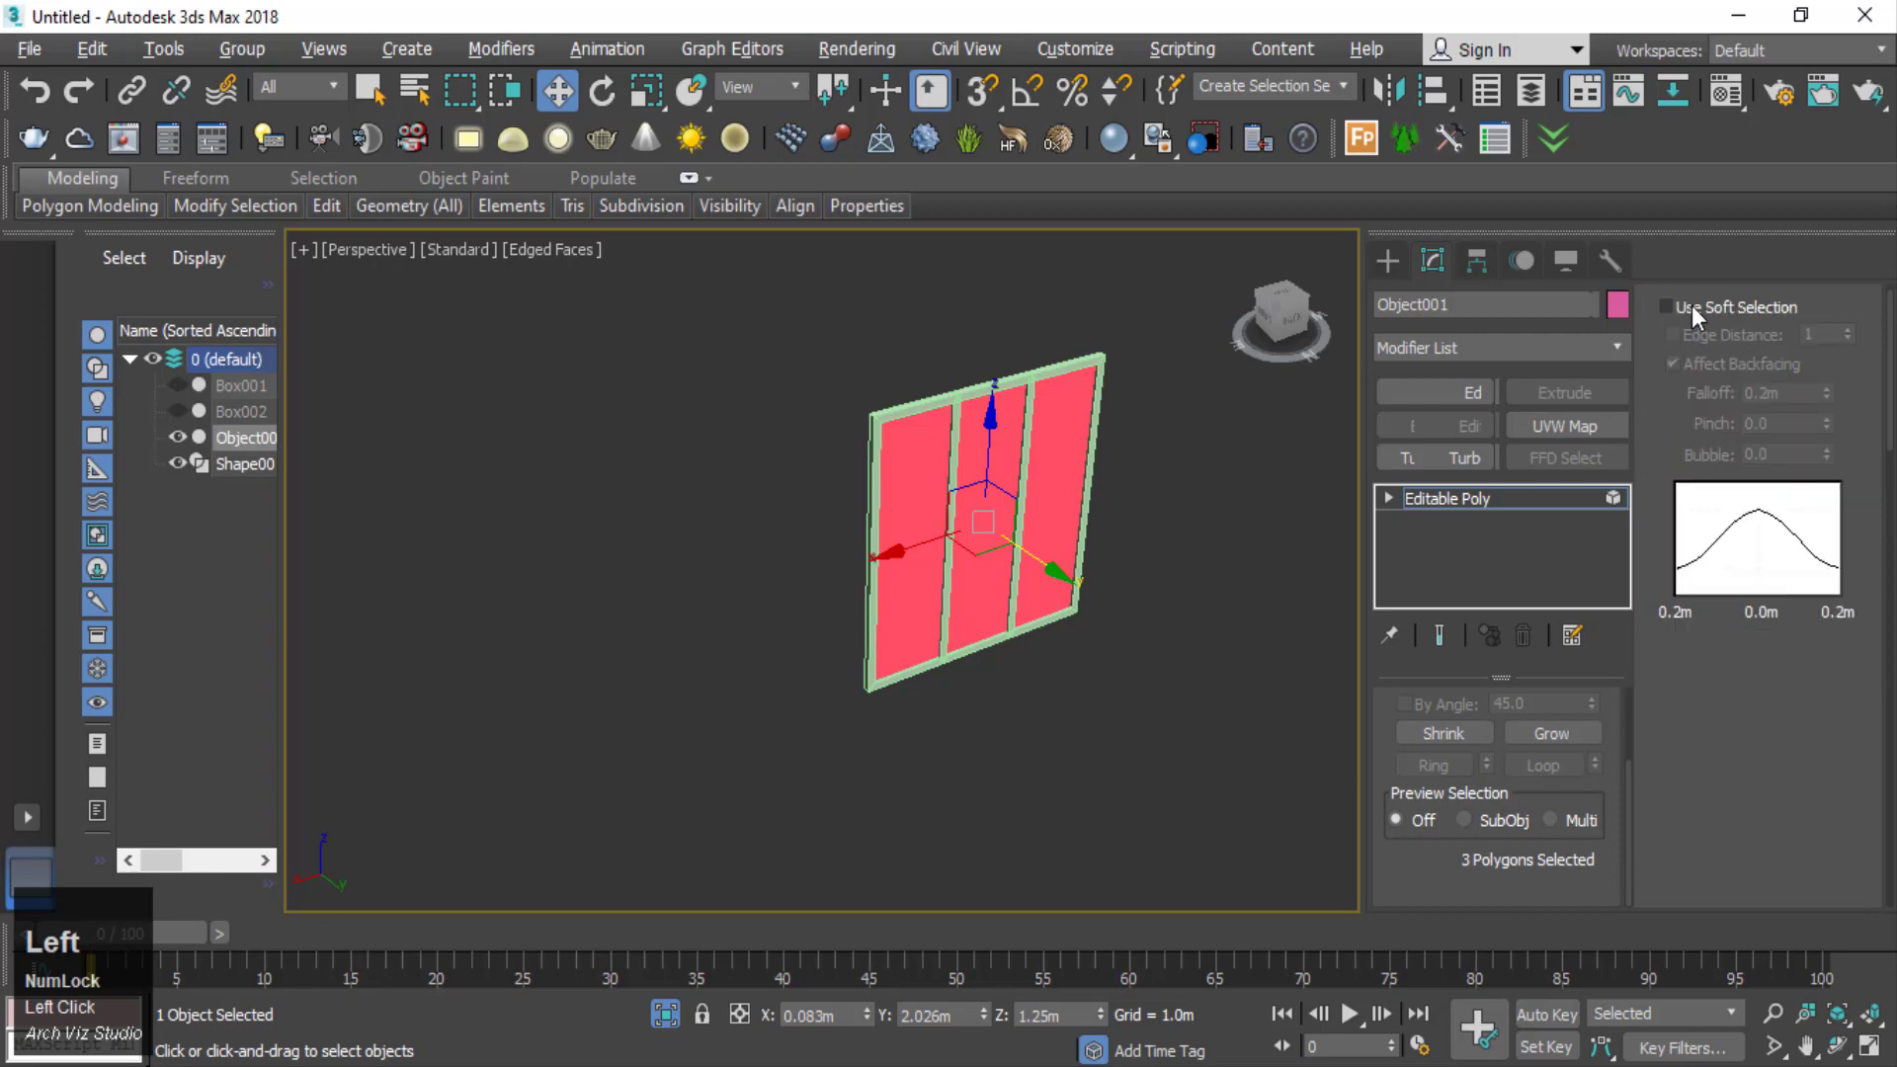
- Select Object001, leaving the previous face-editing state with nothing selected
scroll(up, 3)
click(1740, 316)
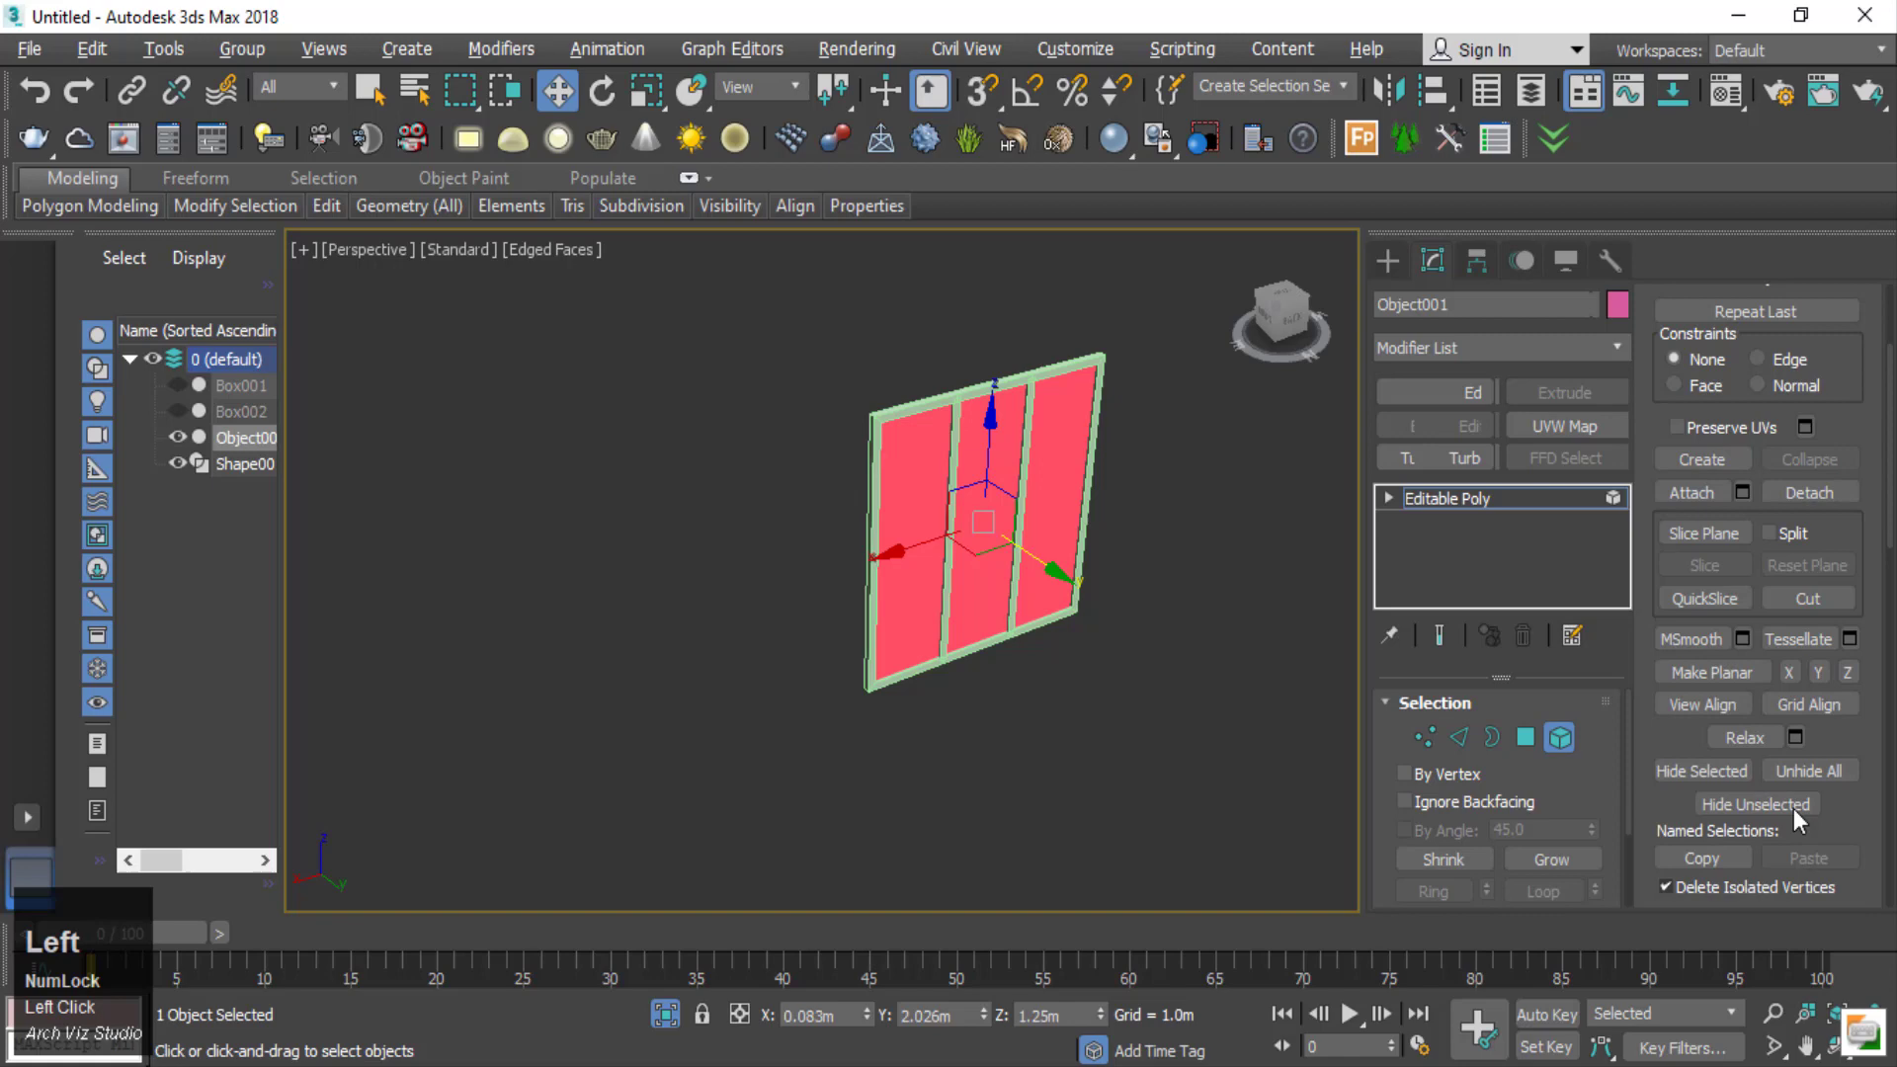
scroll(up, 3)
scroll(down, 3)
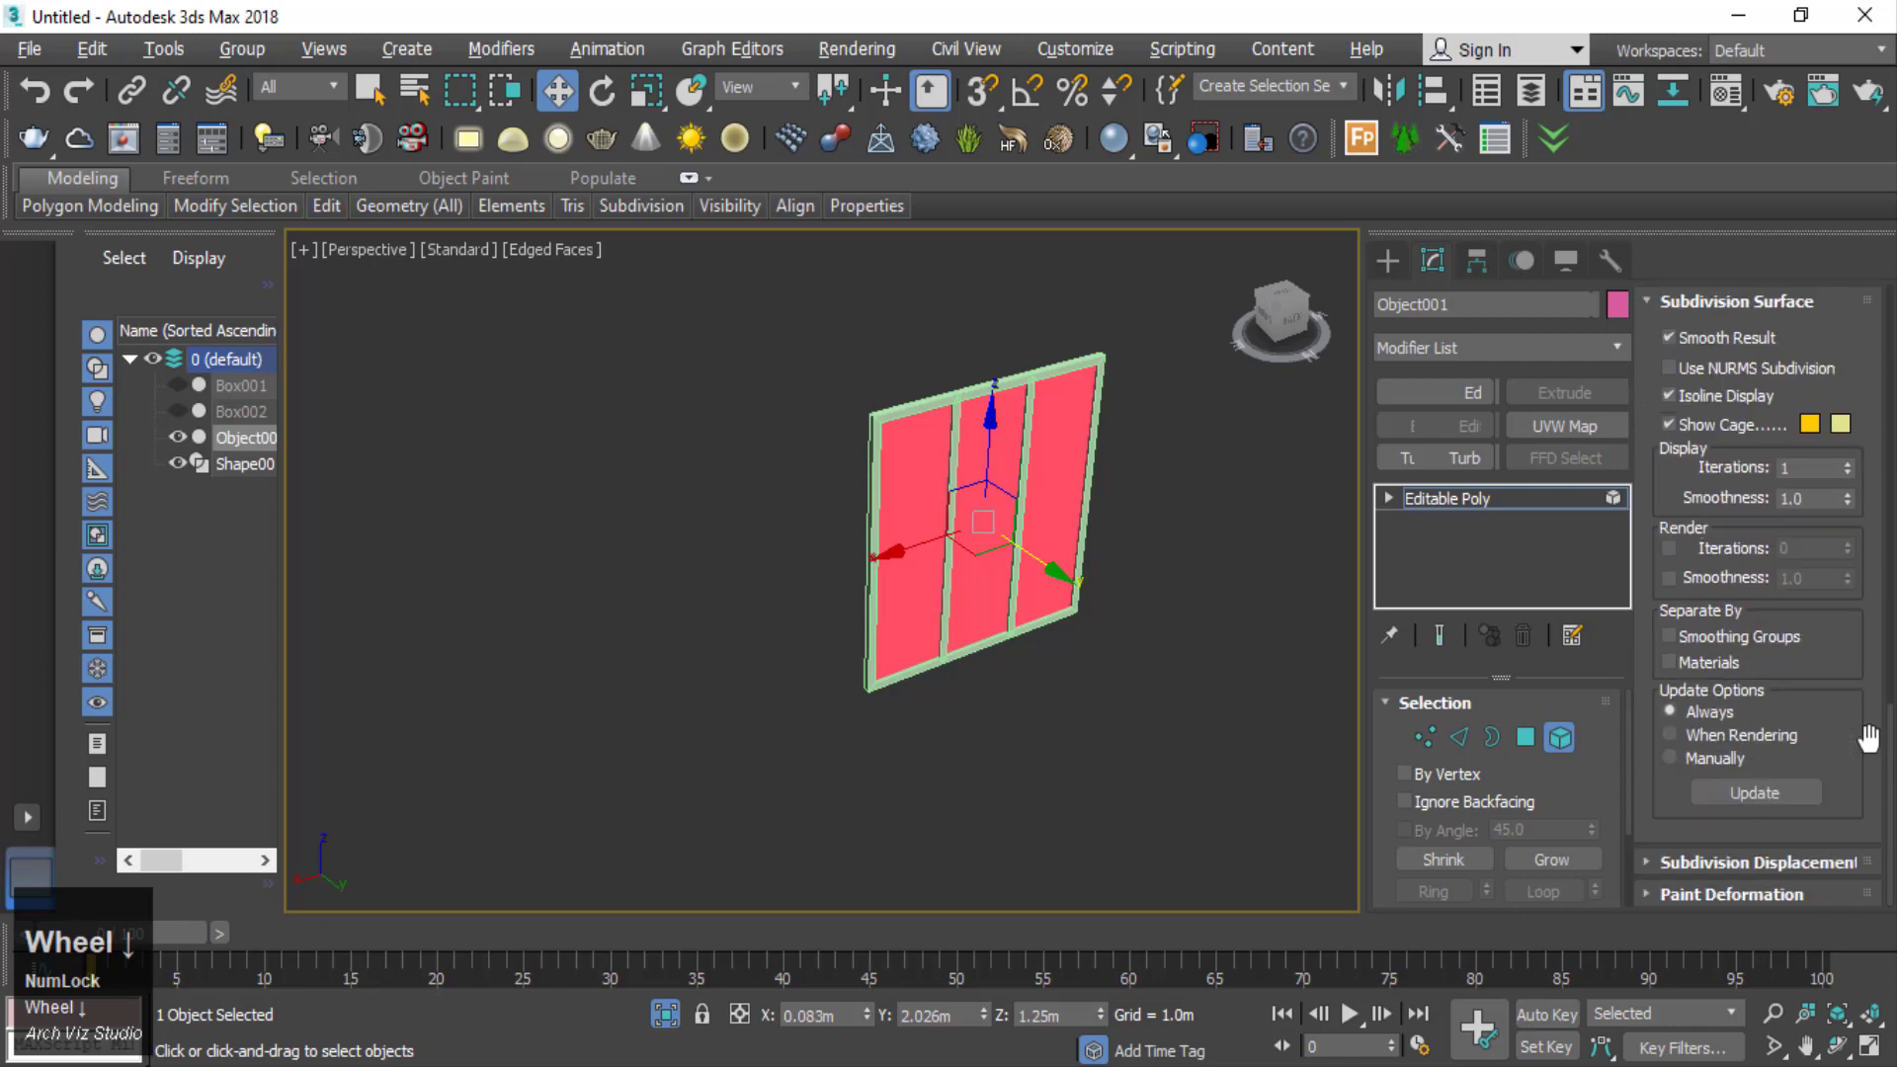
scroll(up, 3)
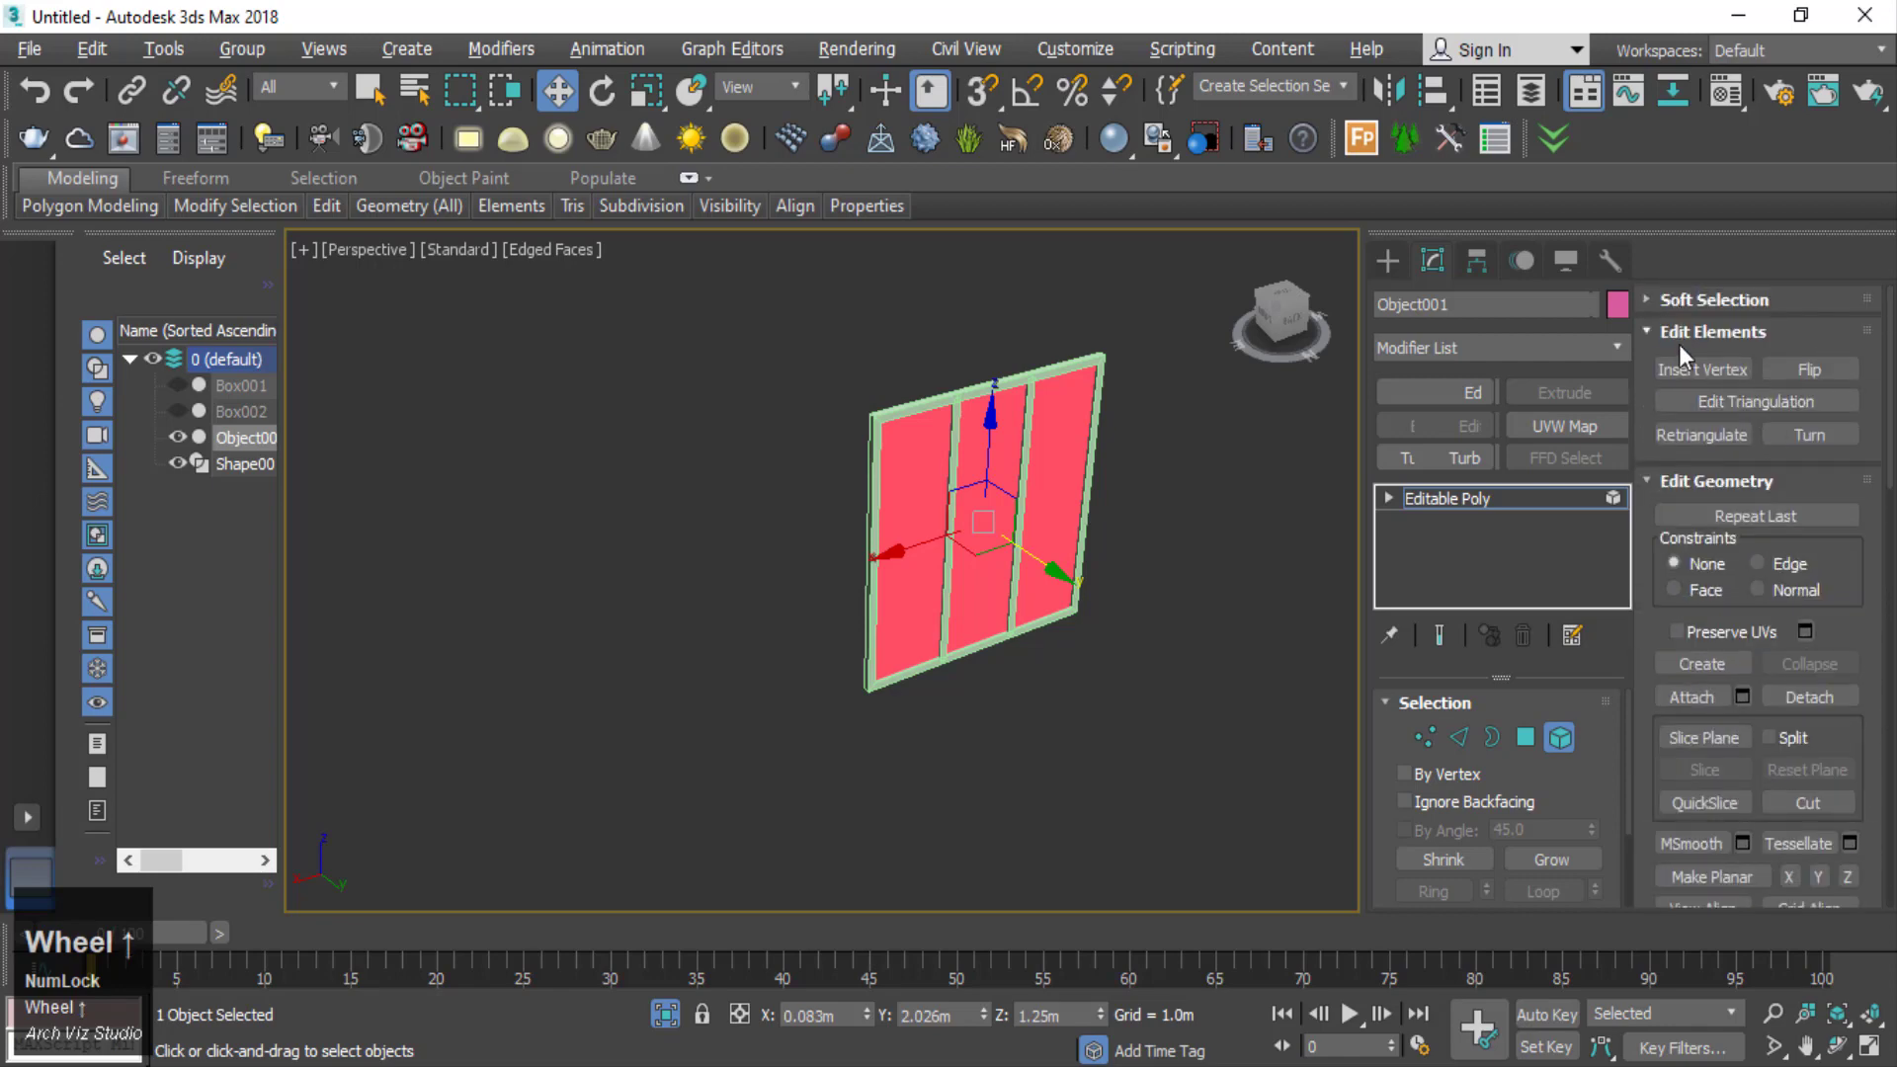
click(1858, 595)
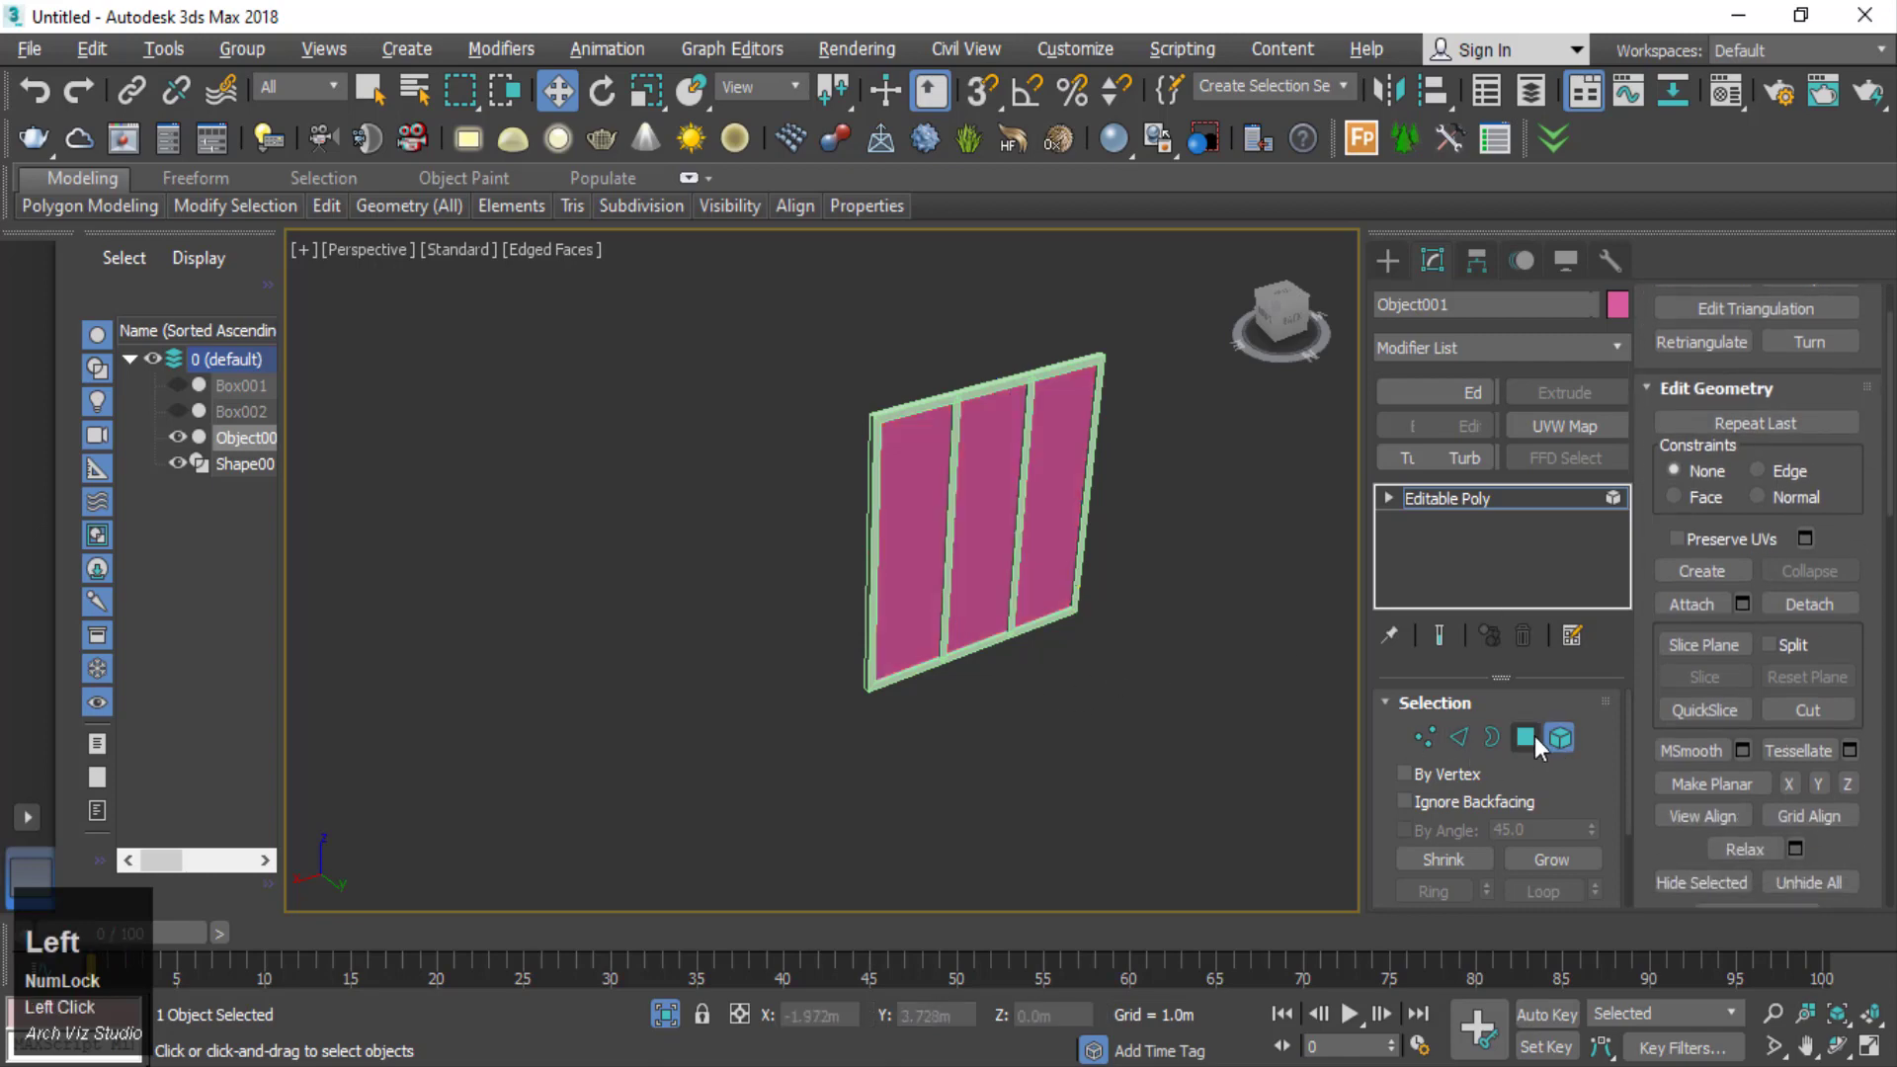
- Enter Polygon sub-object mode and pick the three inner panel faces for extrusion
right_click(1179, 644)
double_click(1121, 553)
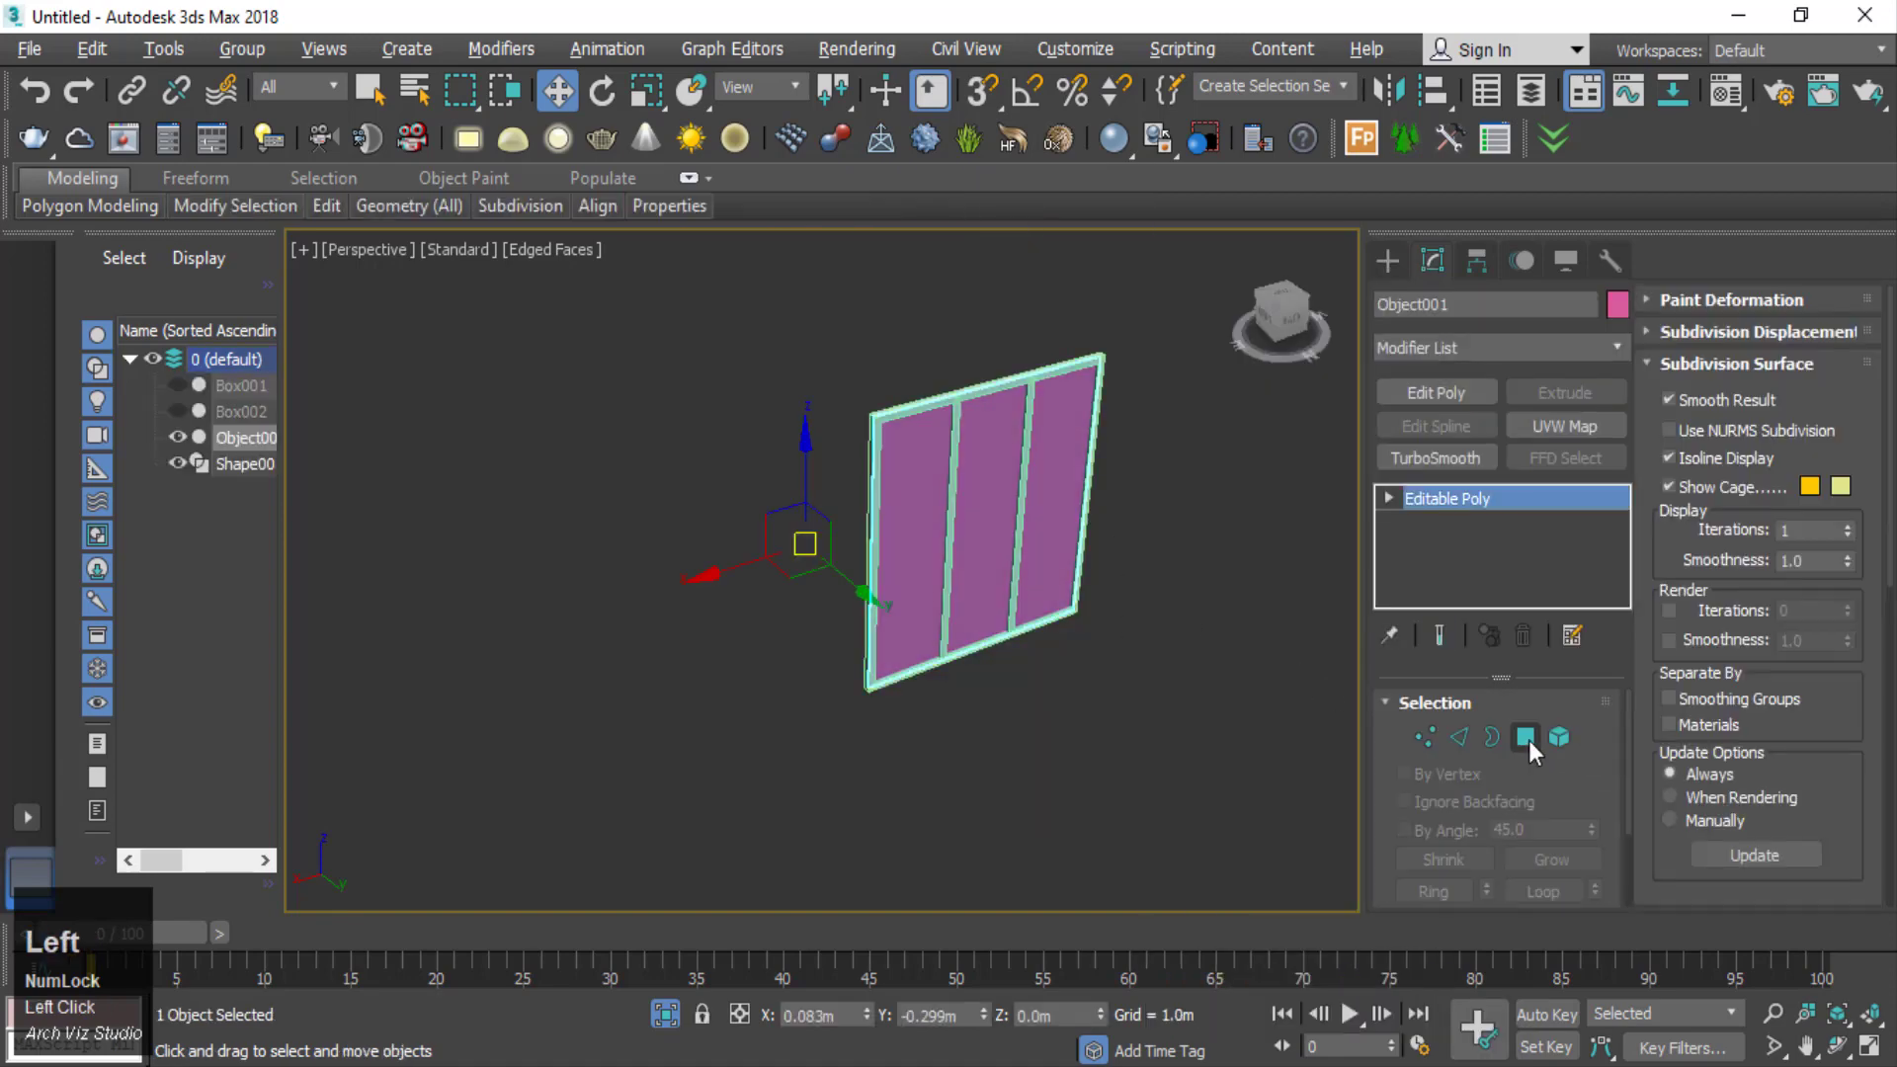
scroll(up, 3)
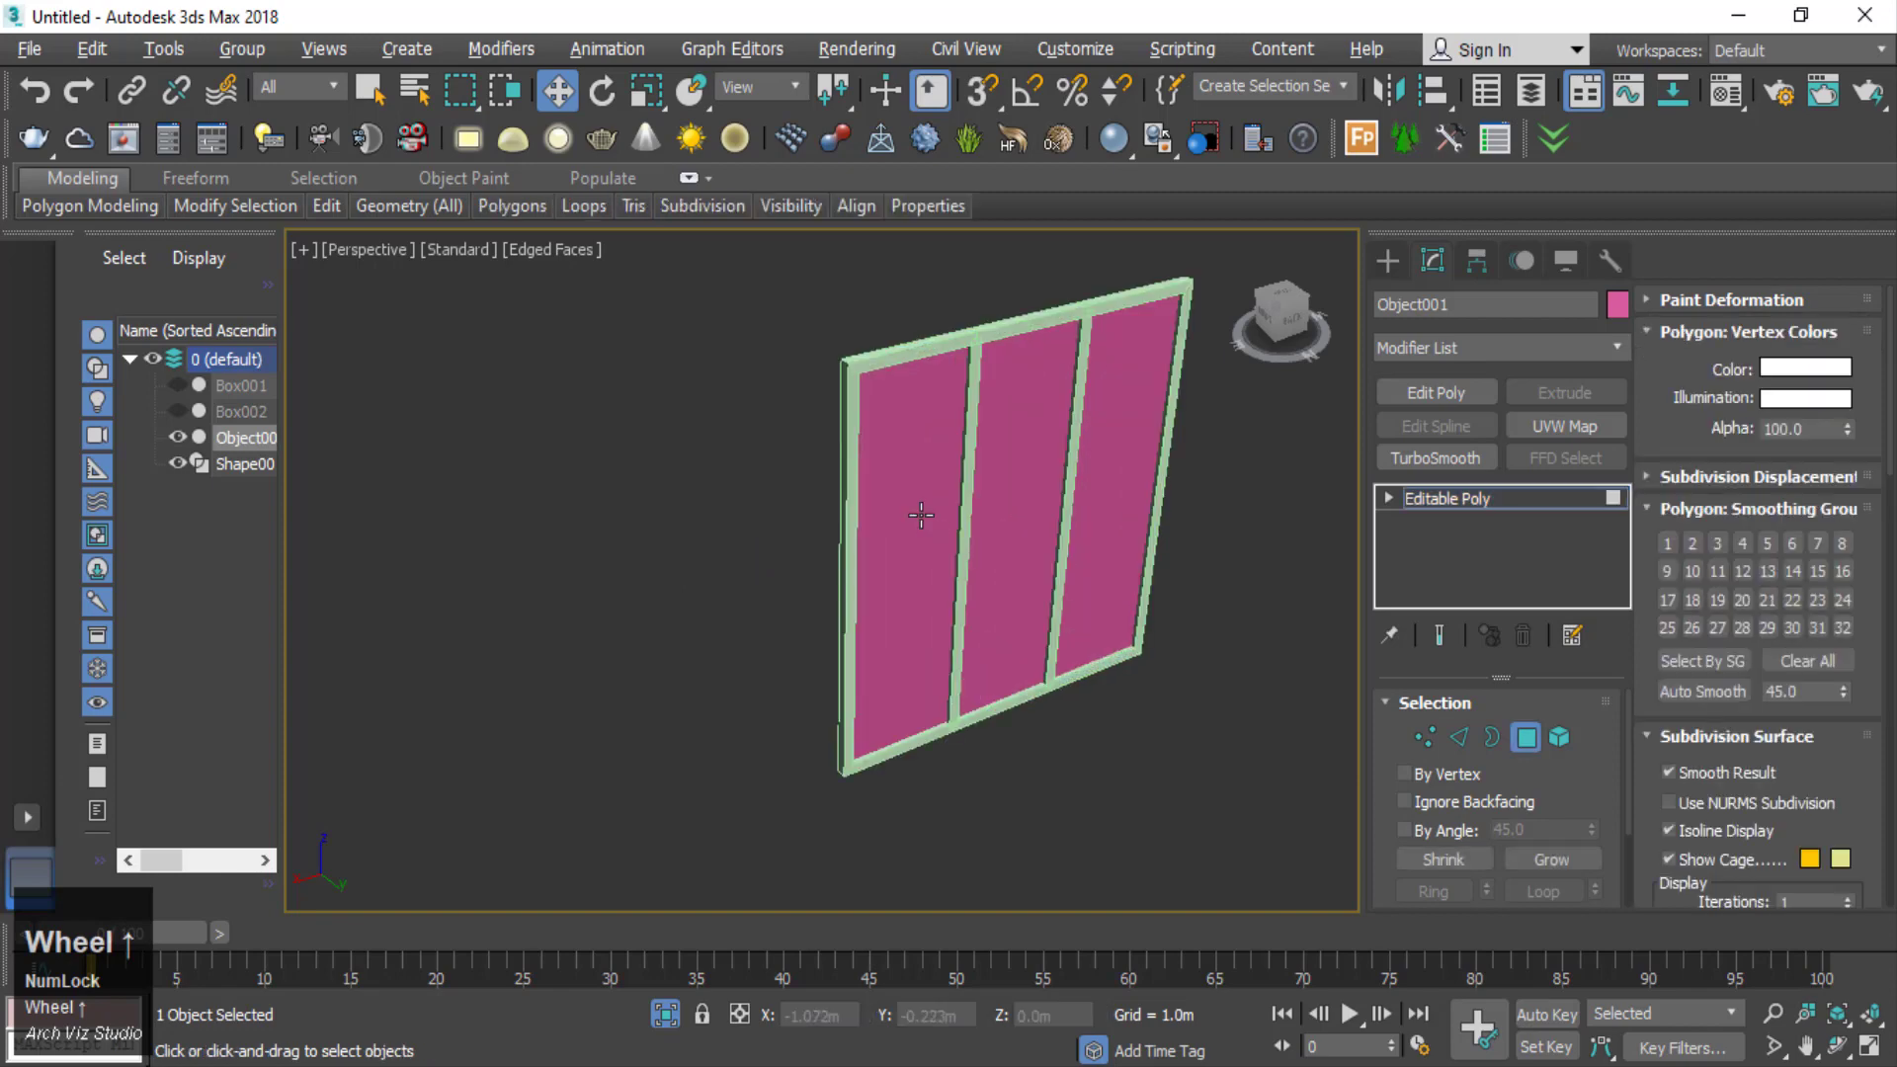
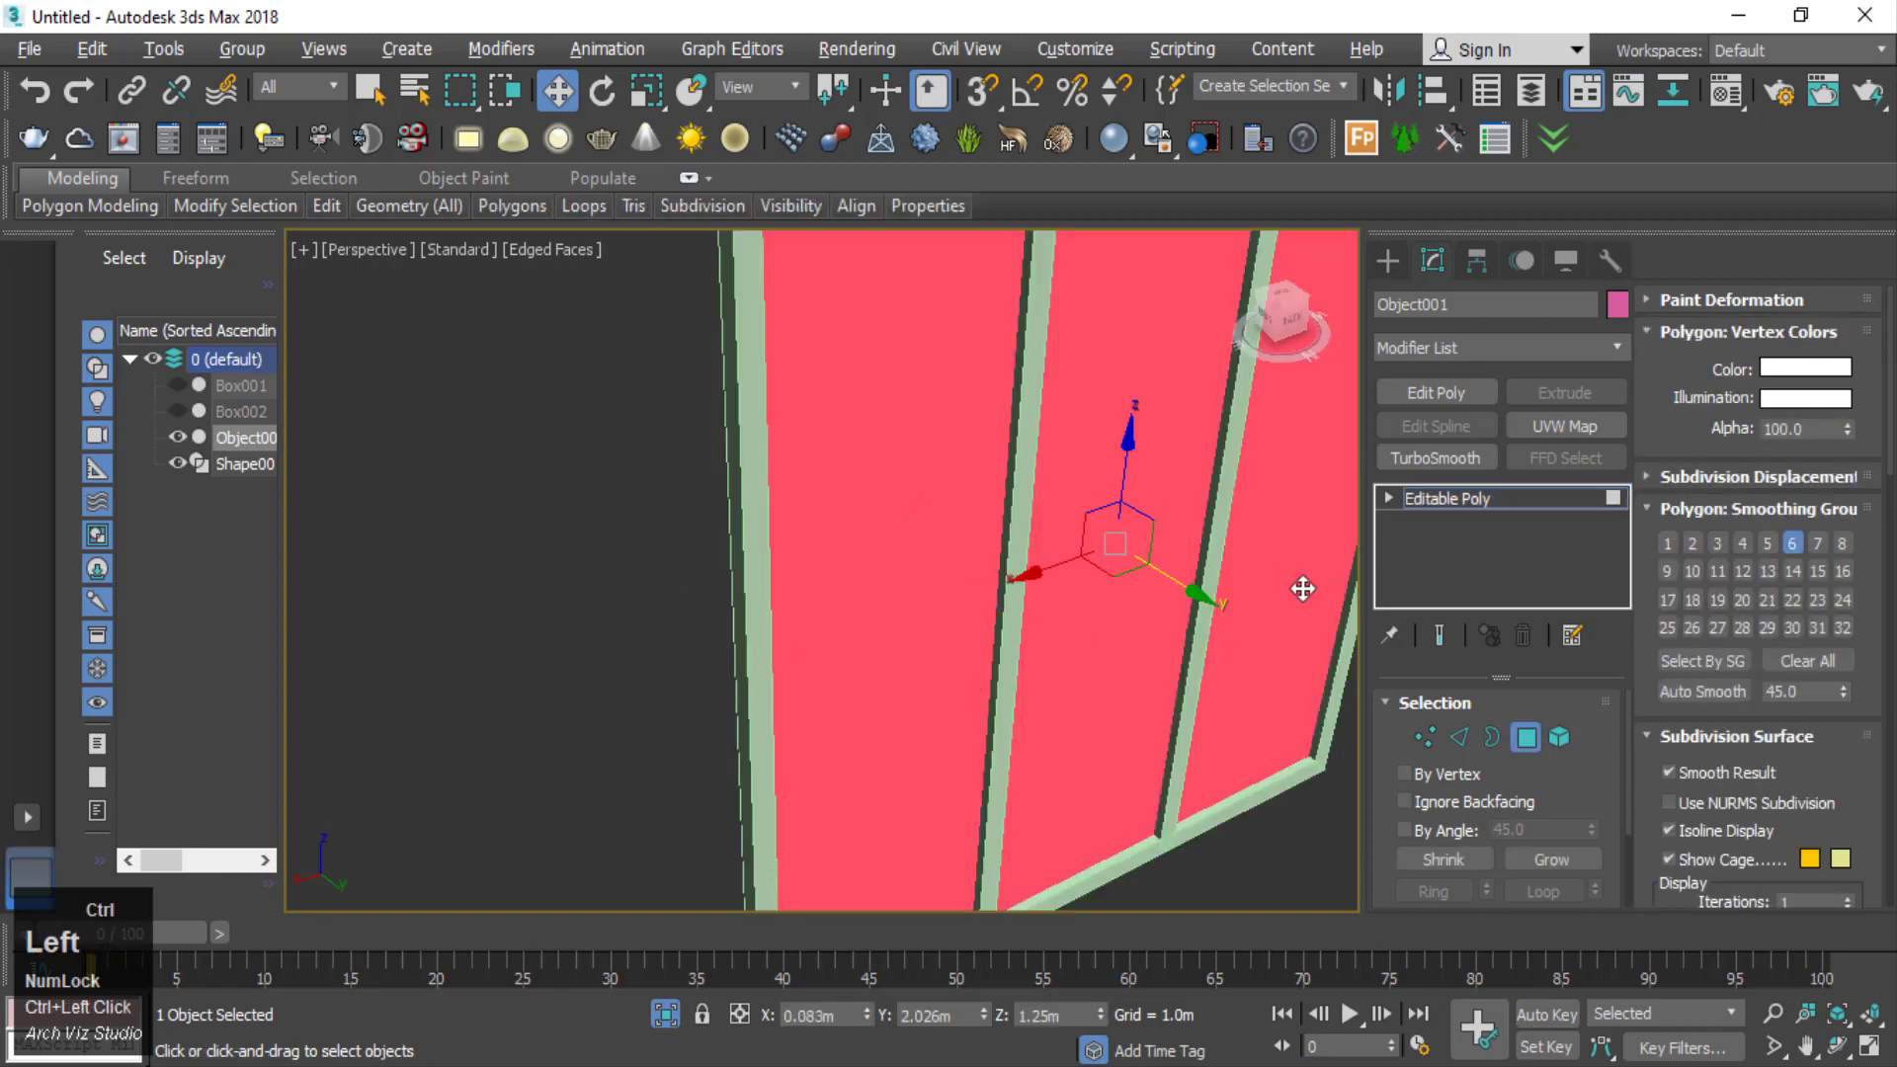
scroll(up, 3)
- Extrude the three panel faces by 0.02m and return to top-level via the quad menu
click(1595, 799)
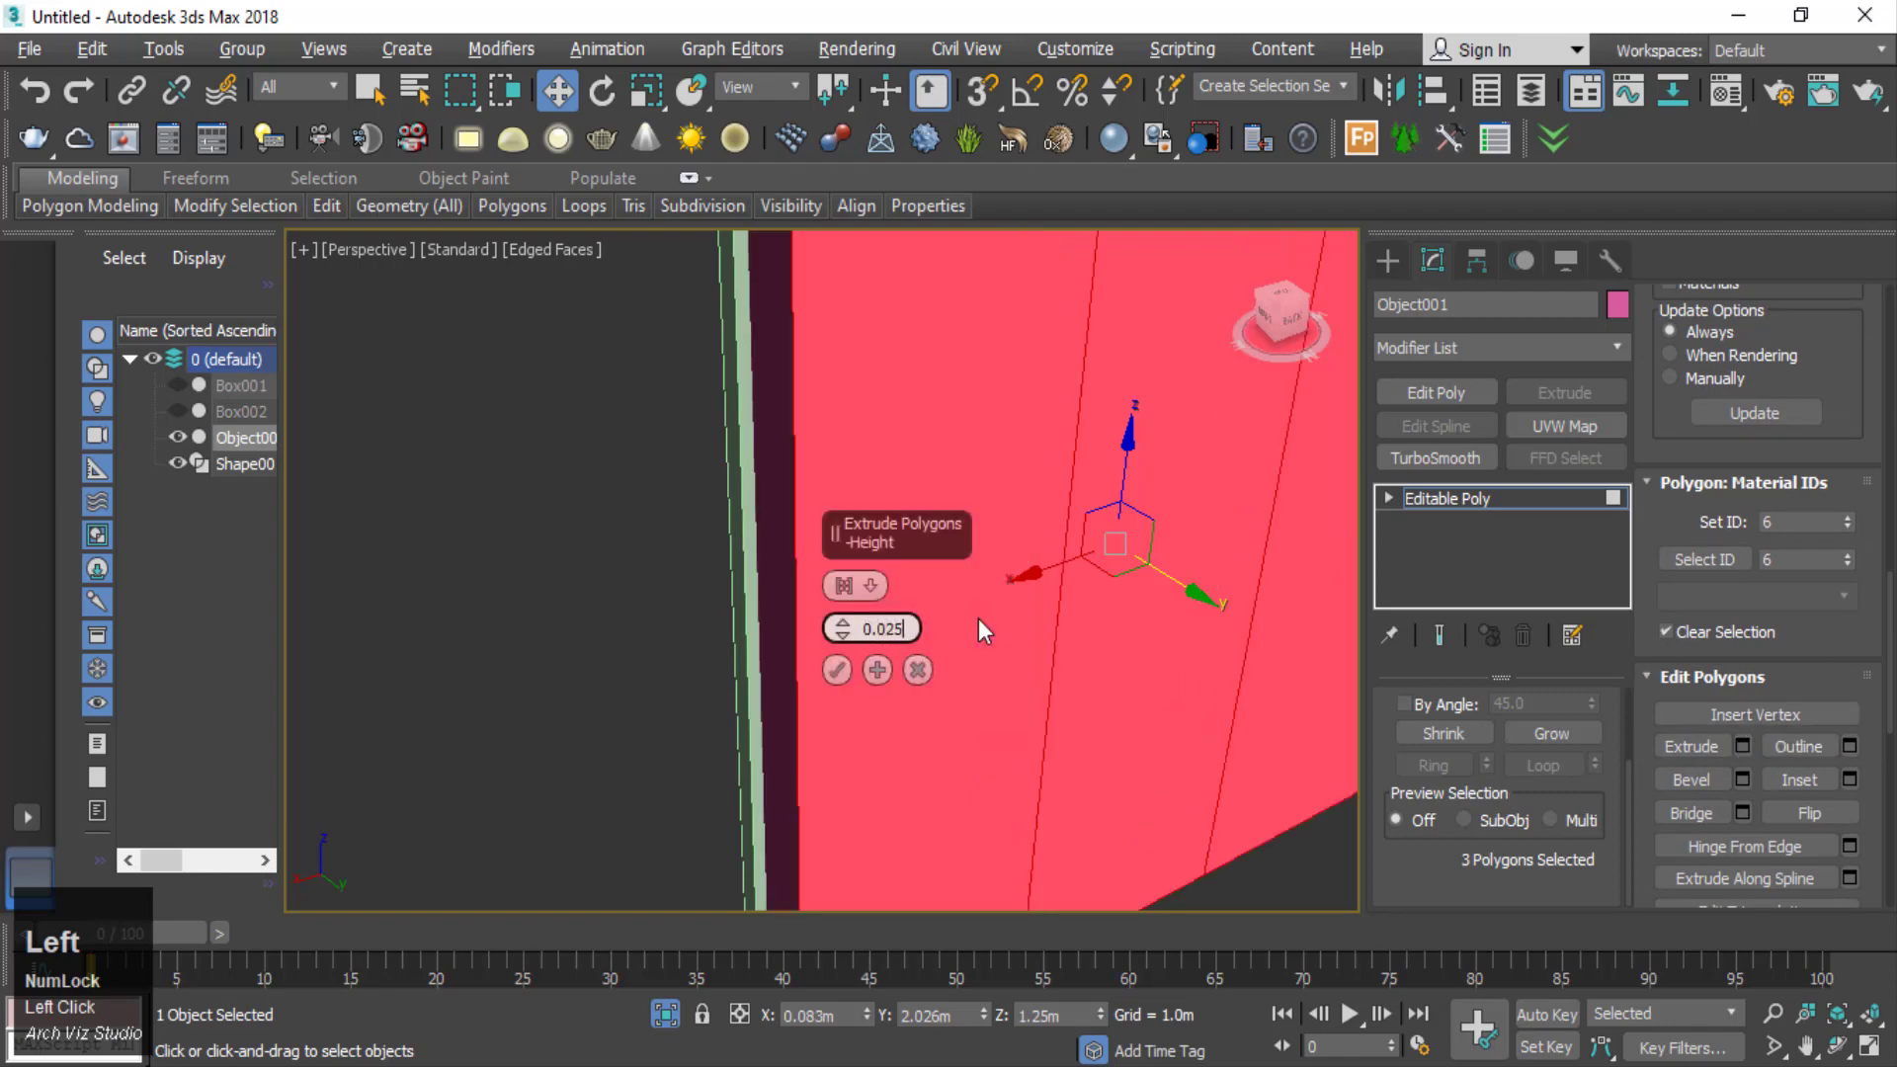
key(BackSpace)
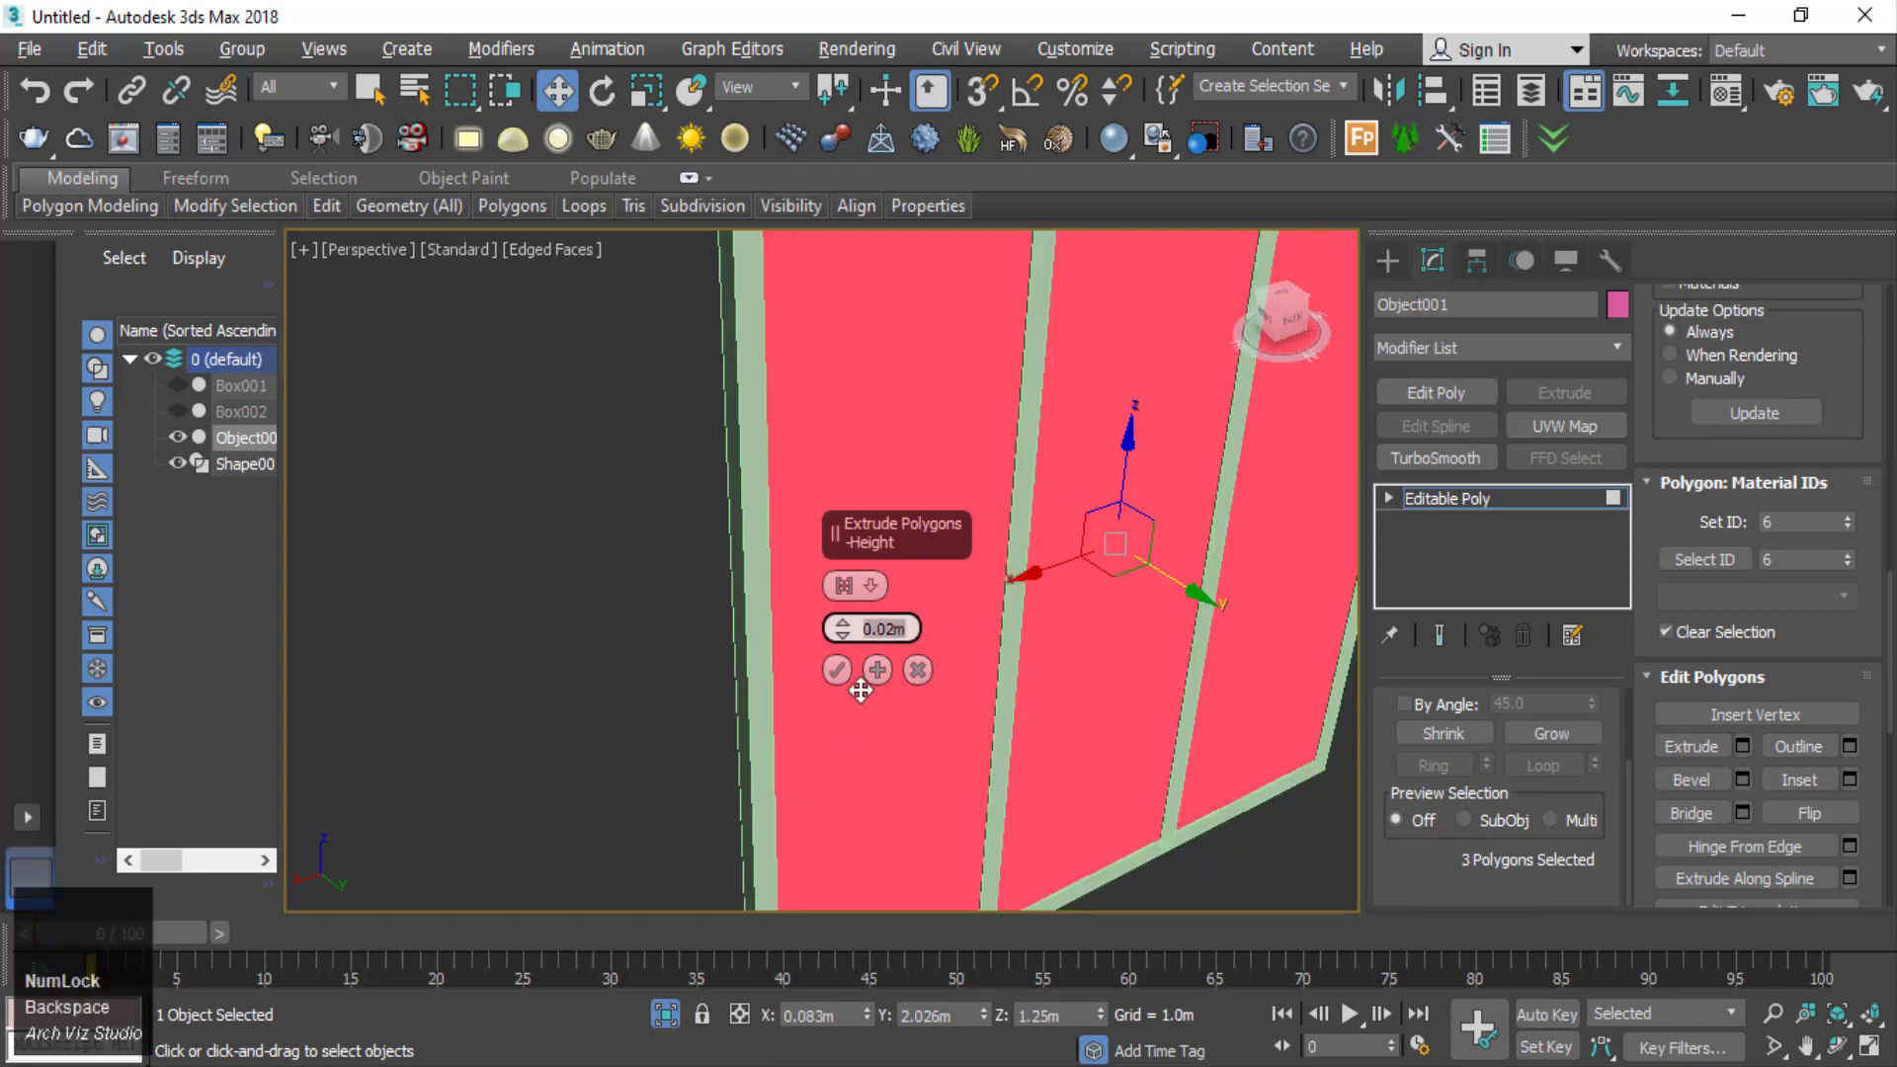
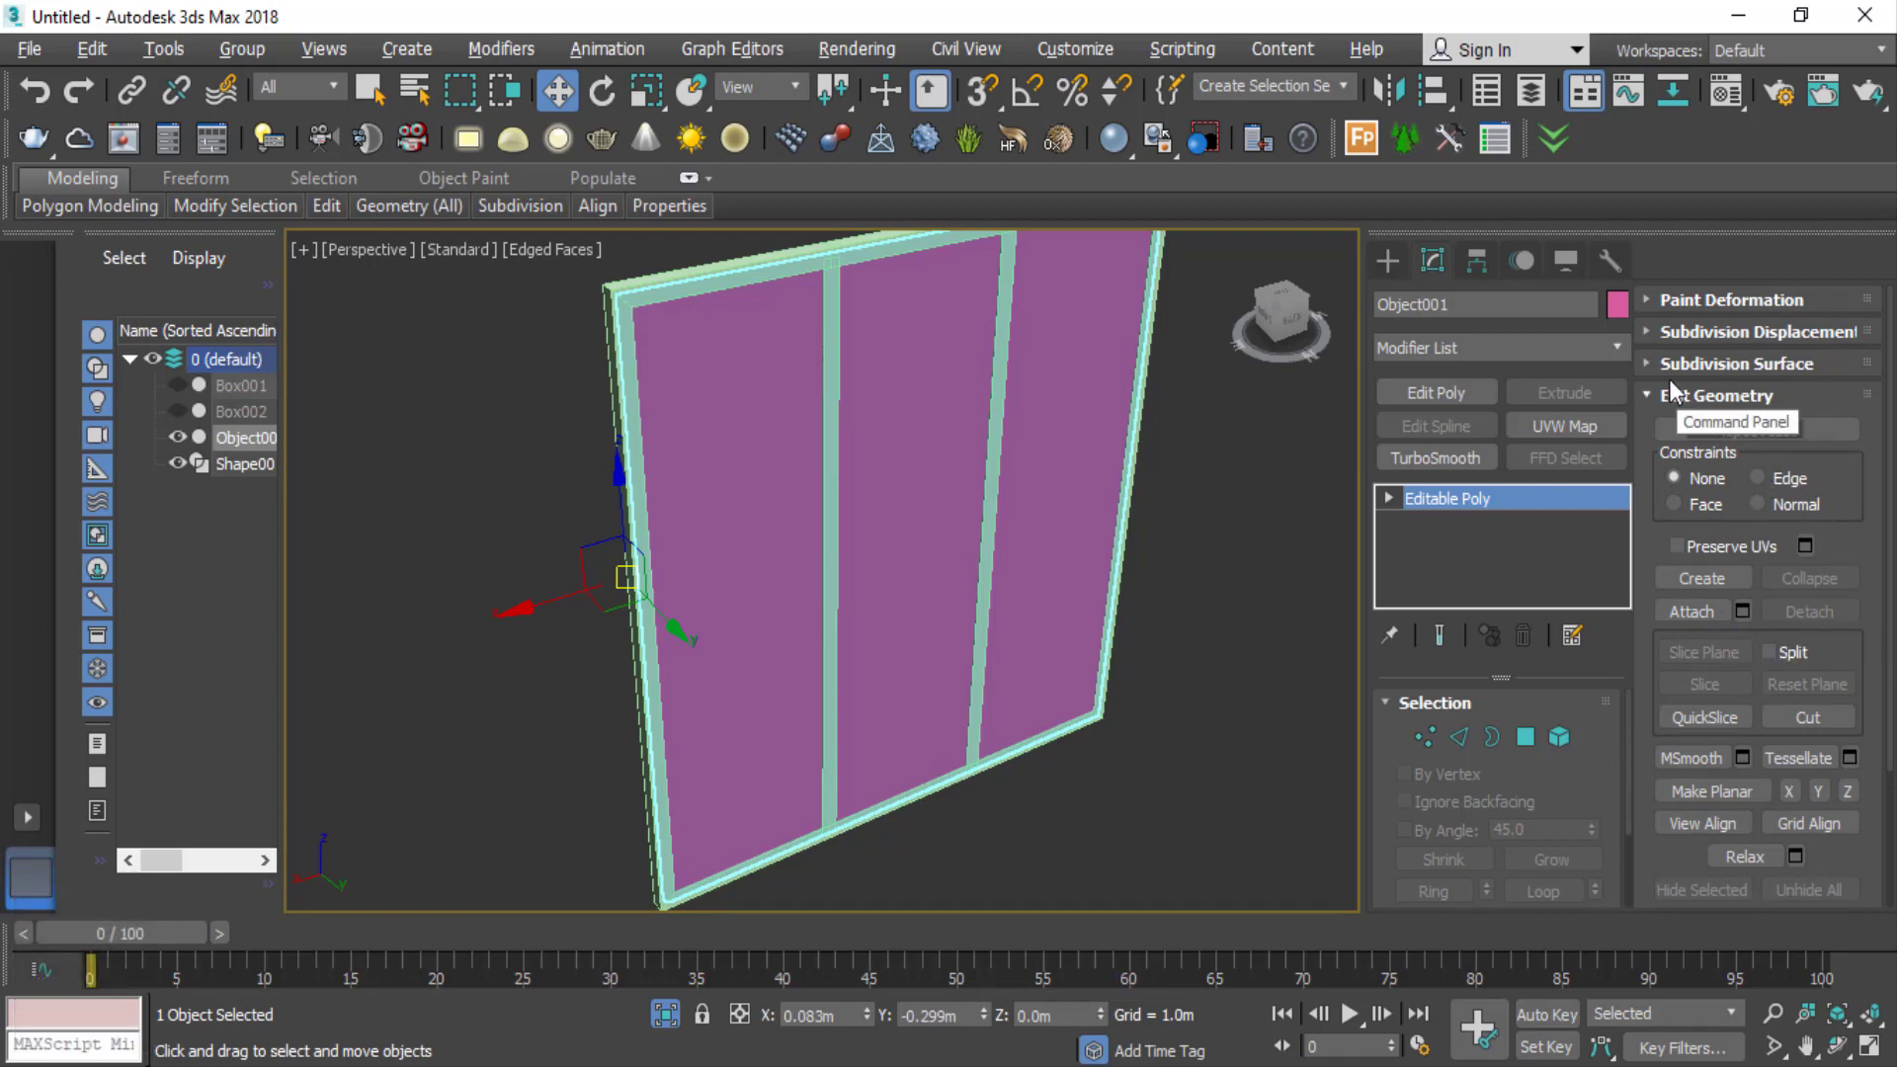
right_click(1198, 667)
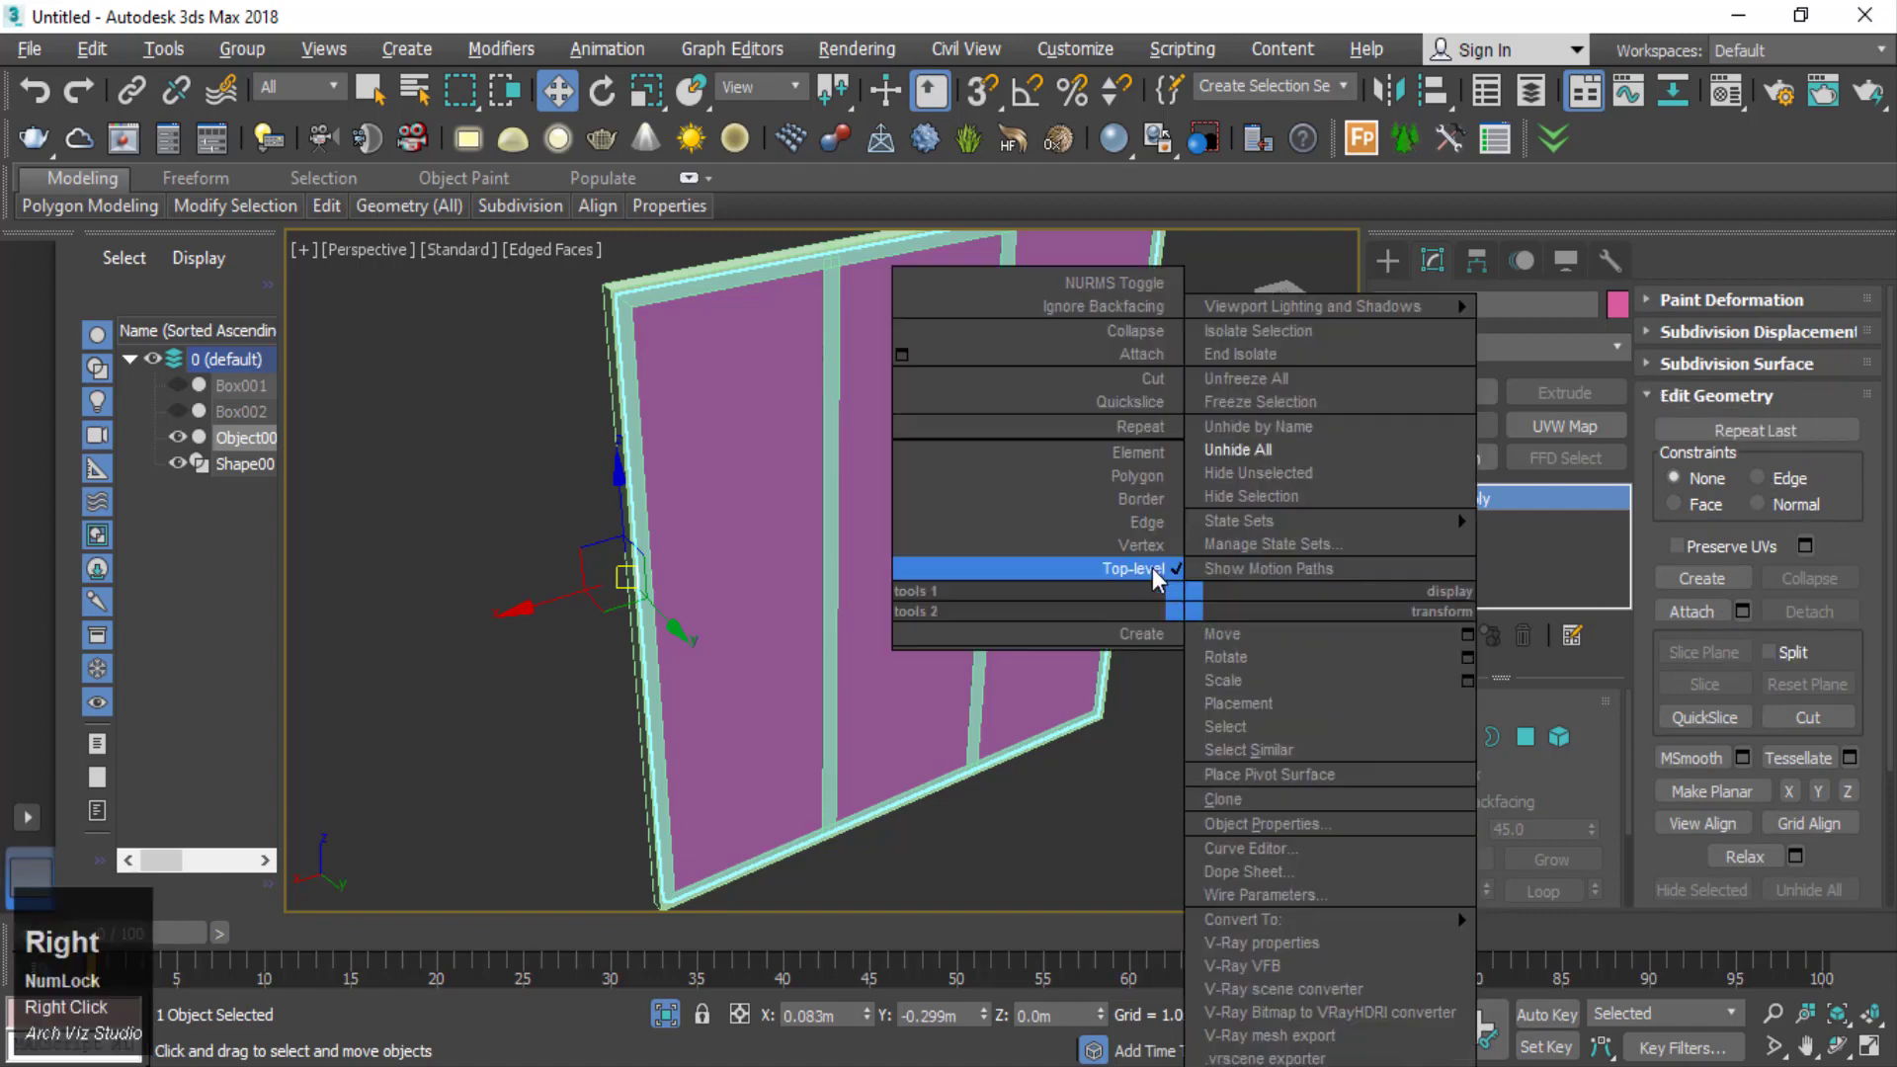
- Reframe the view on the extruded unit before bringing up the Material Editor
scroll(down, 3)
scroll(up, 3)
middle_click(979, 513)
middle_click(987, 495)
- Assign the teal Material #1 to the framed unit's panels
click(1736, 72)
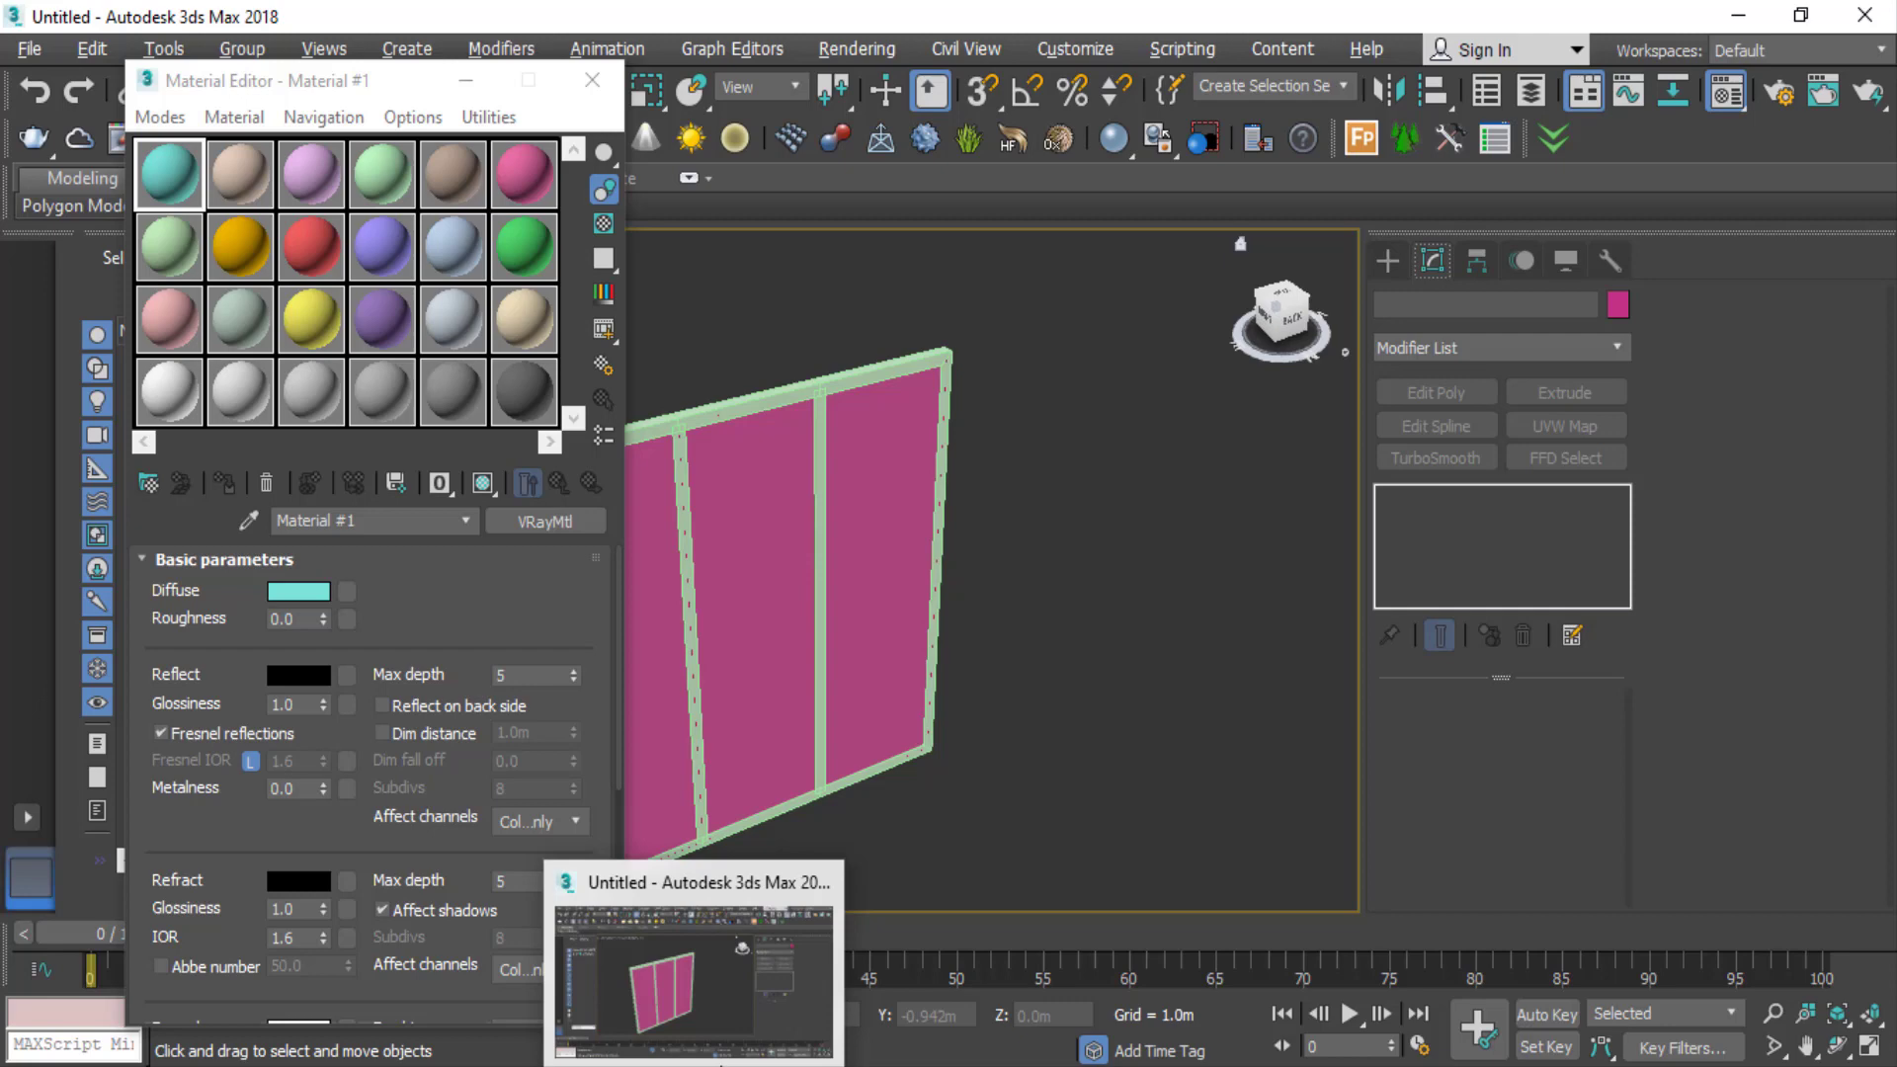
click(176, 183)
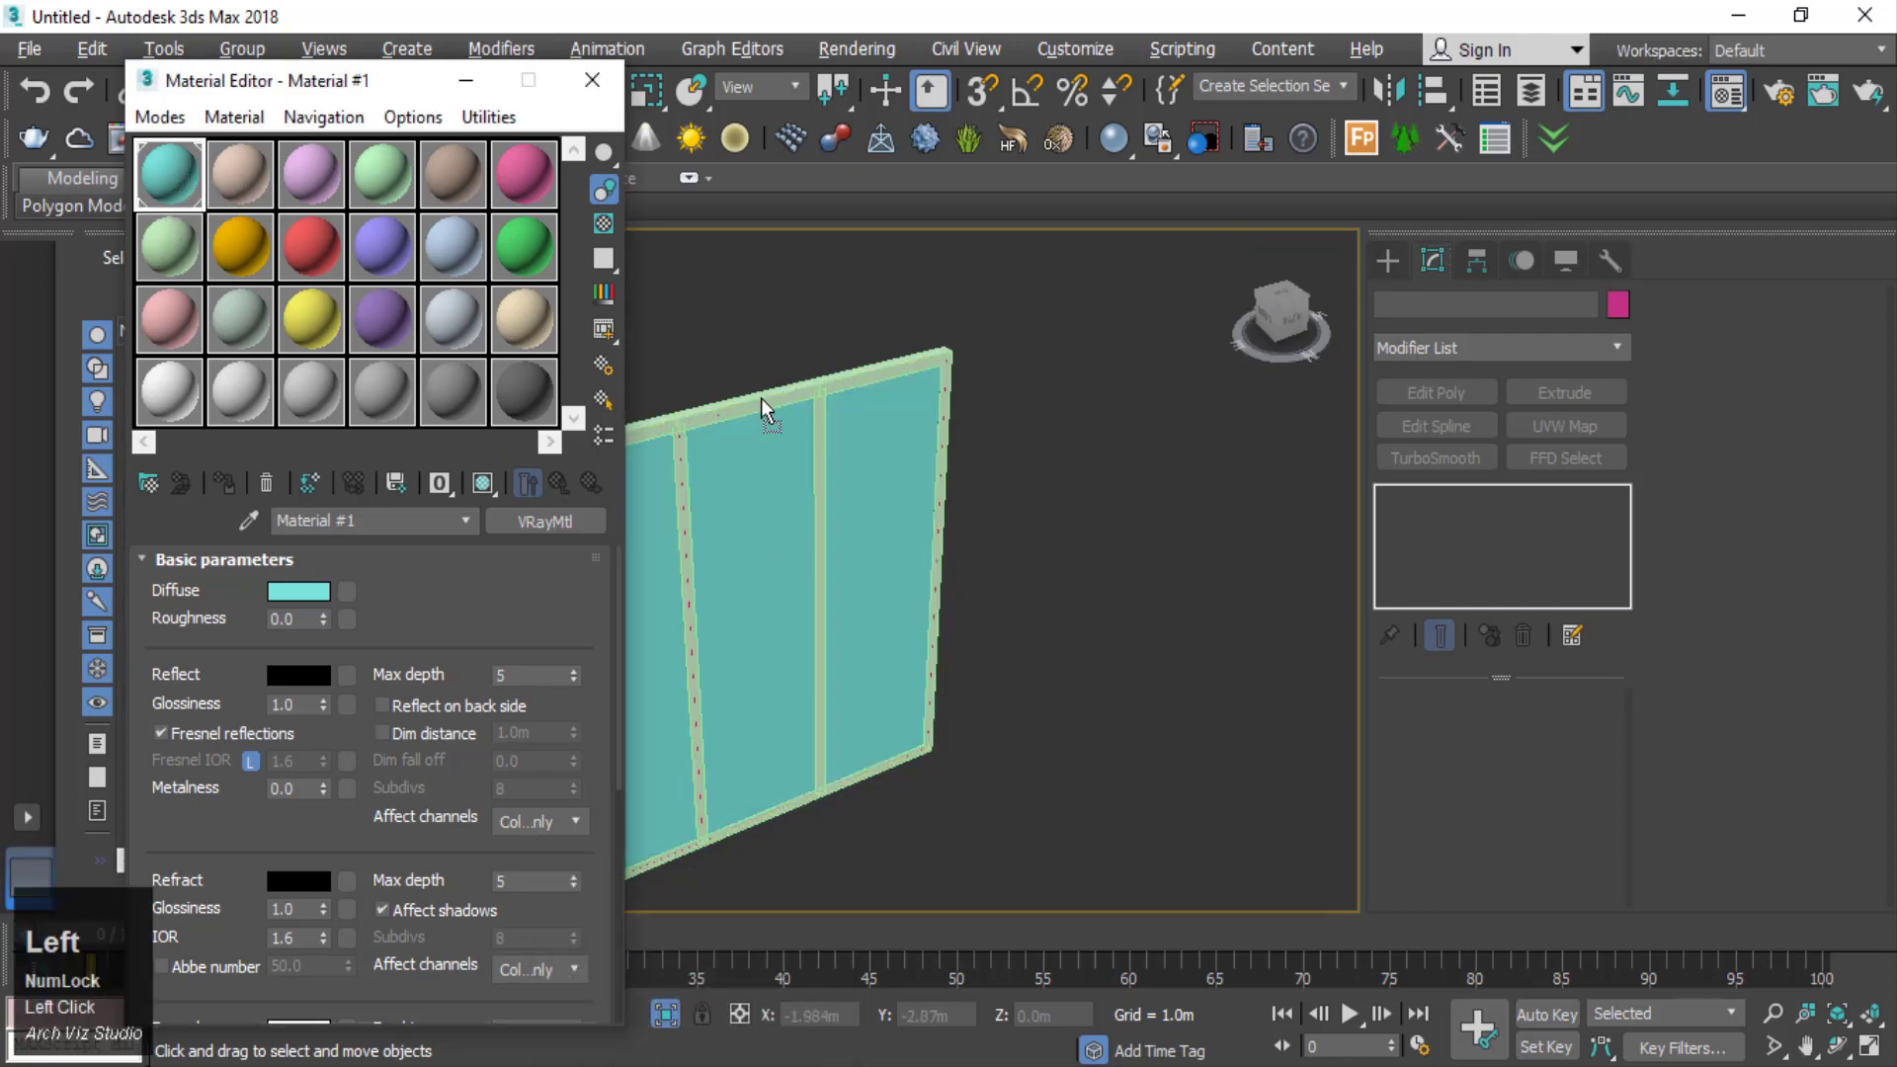
scroll(up, 3)
- Create Material #2 for the frame with a dark grey (37) diffuse and metallic reflection
click(244, 183)
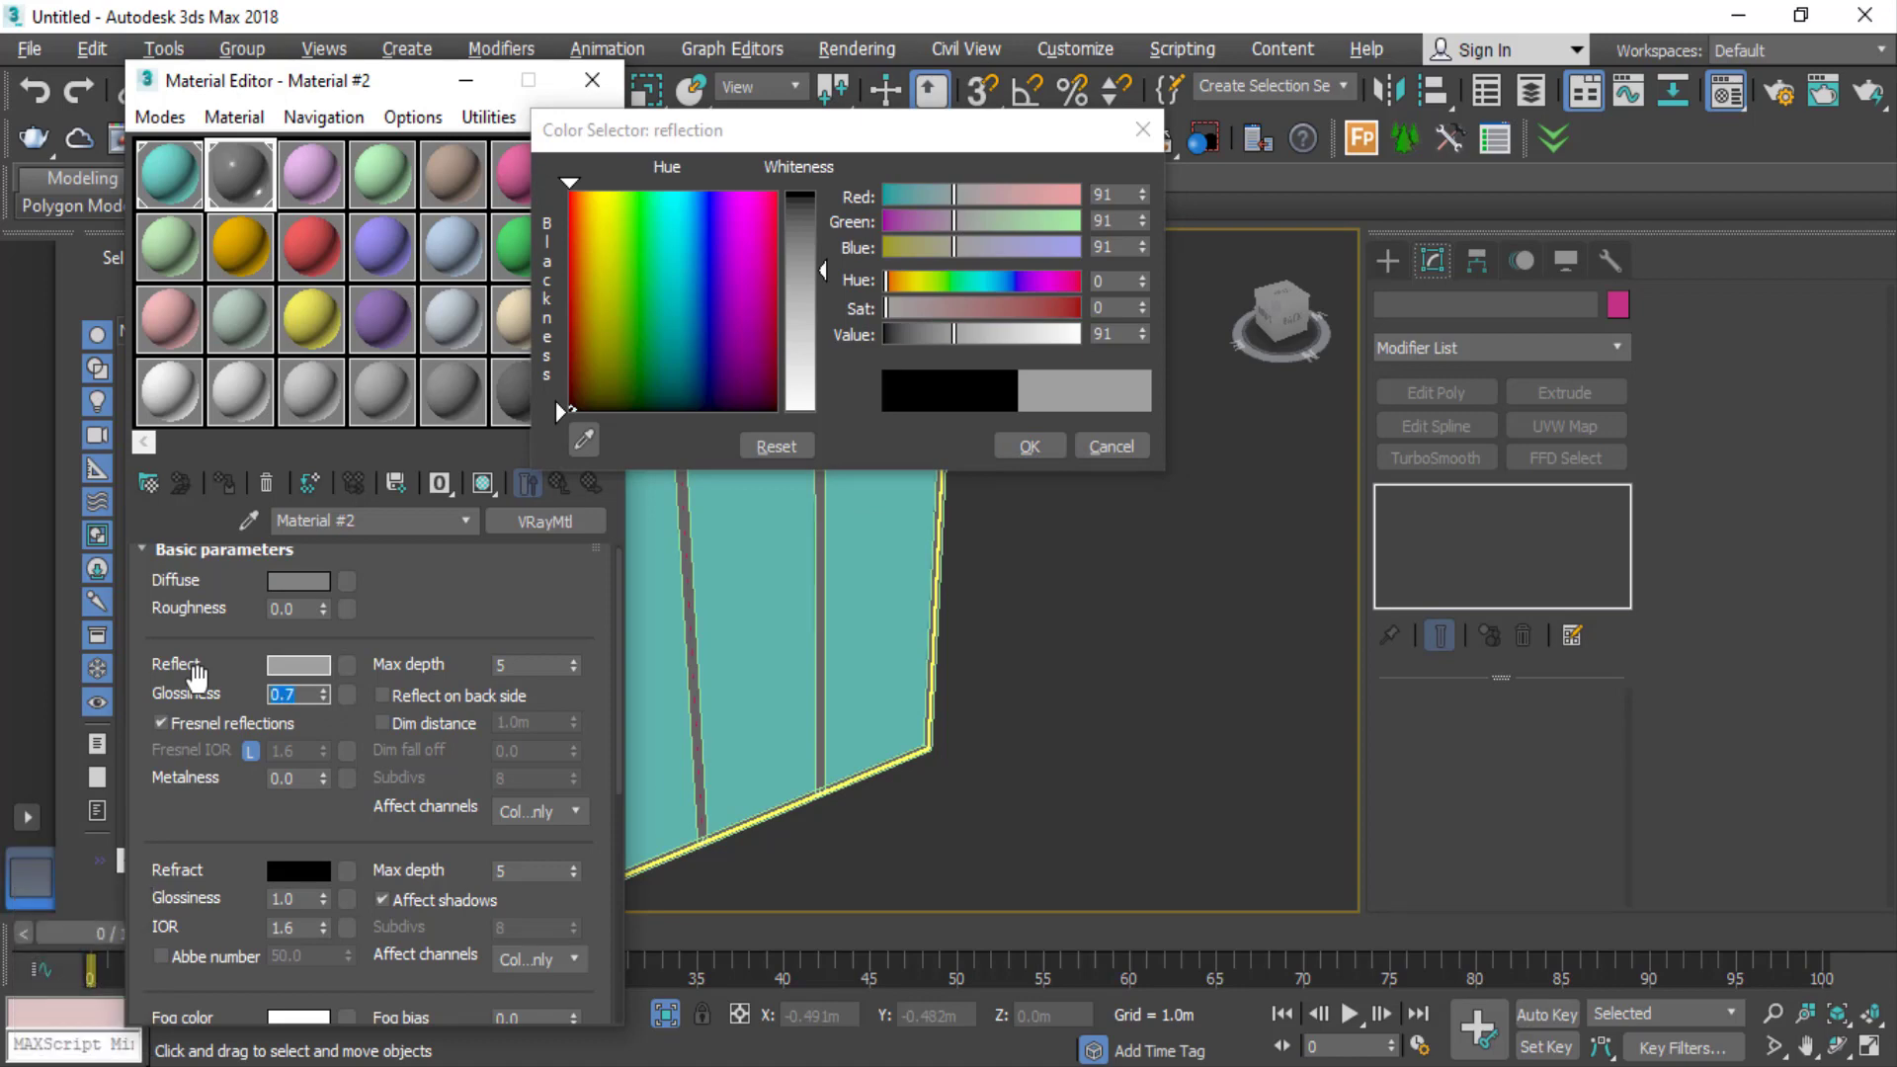
click(223, 190)
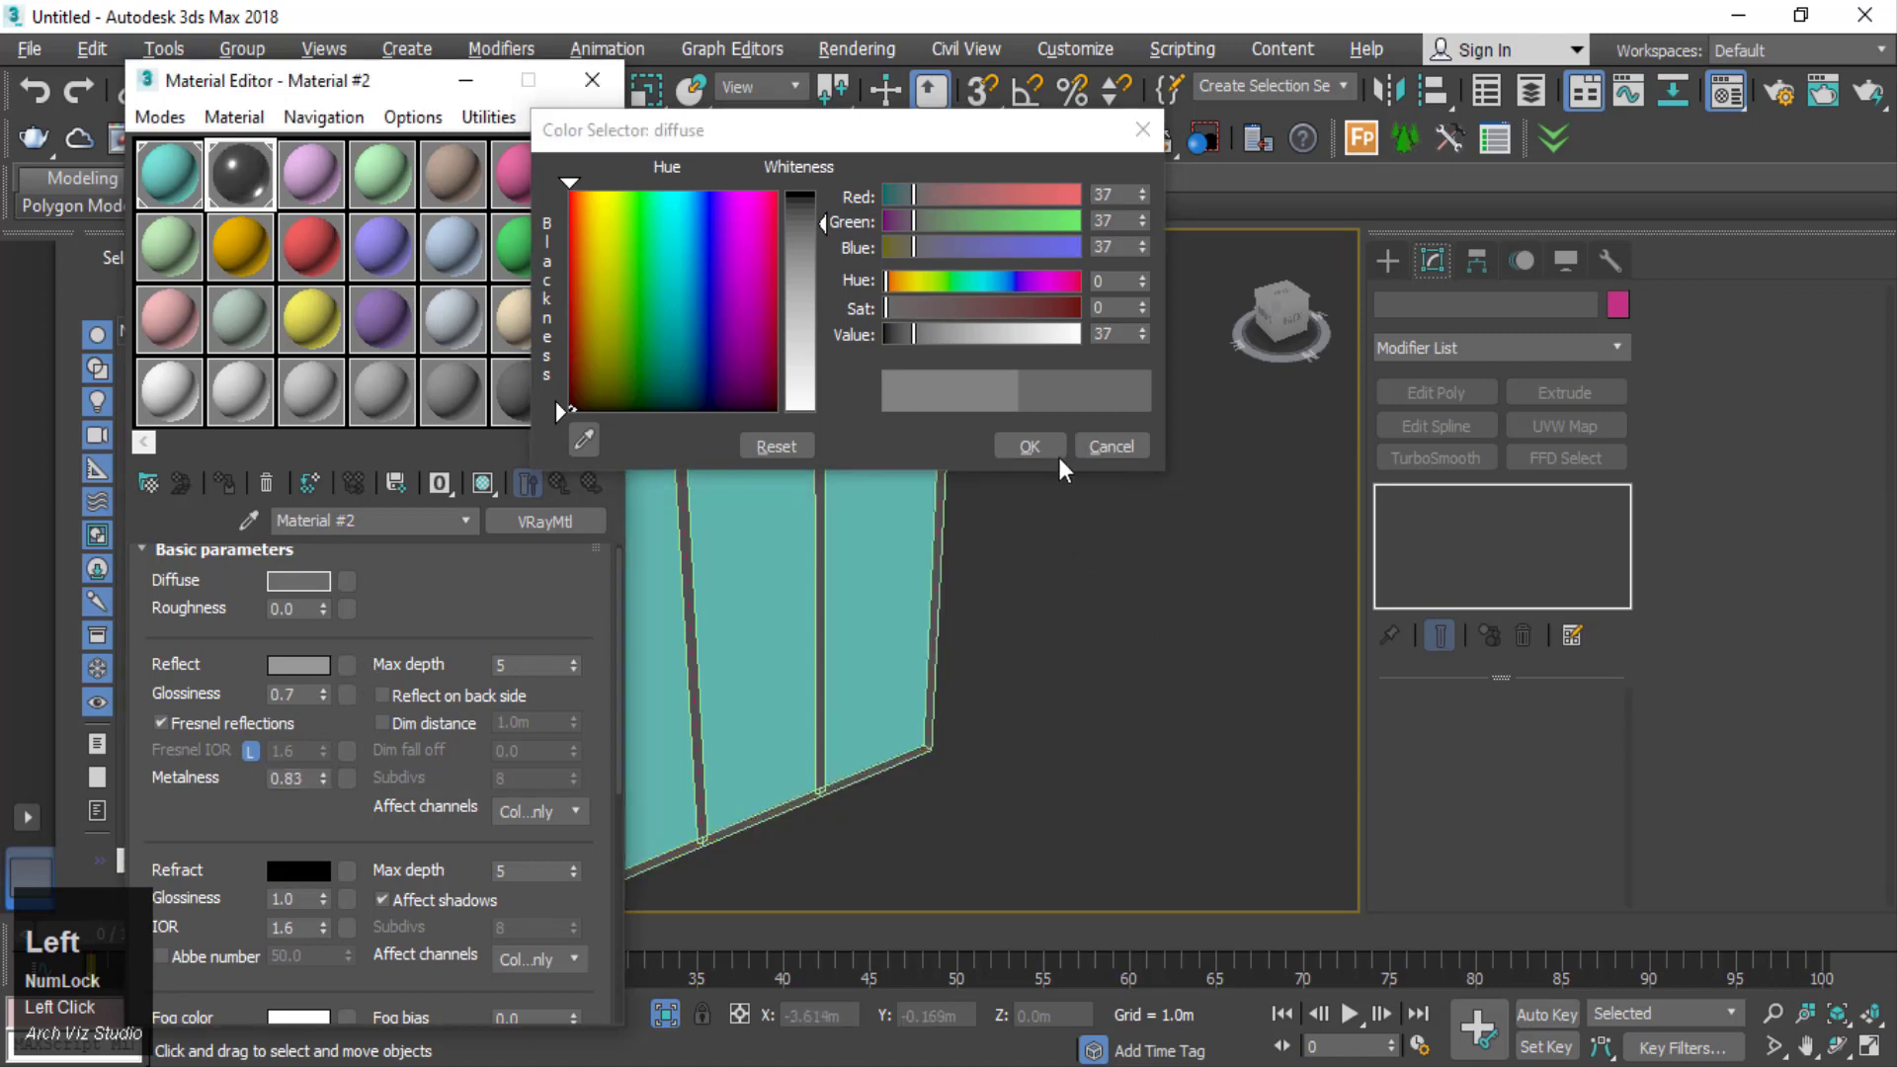
click(1062, 455)
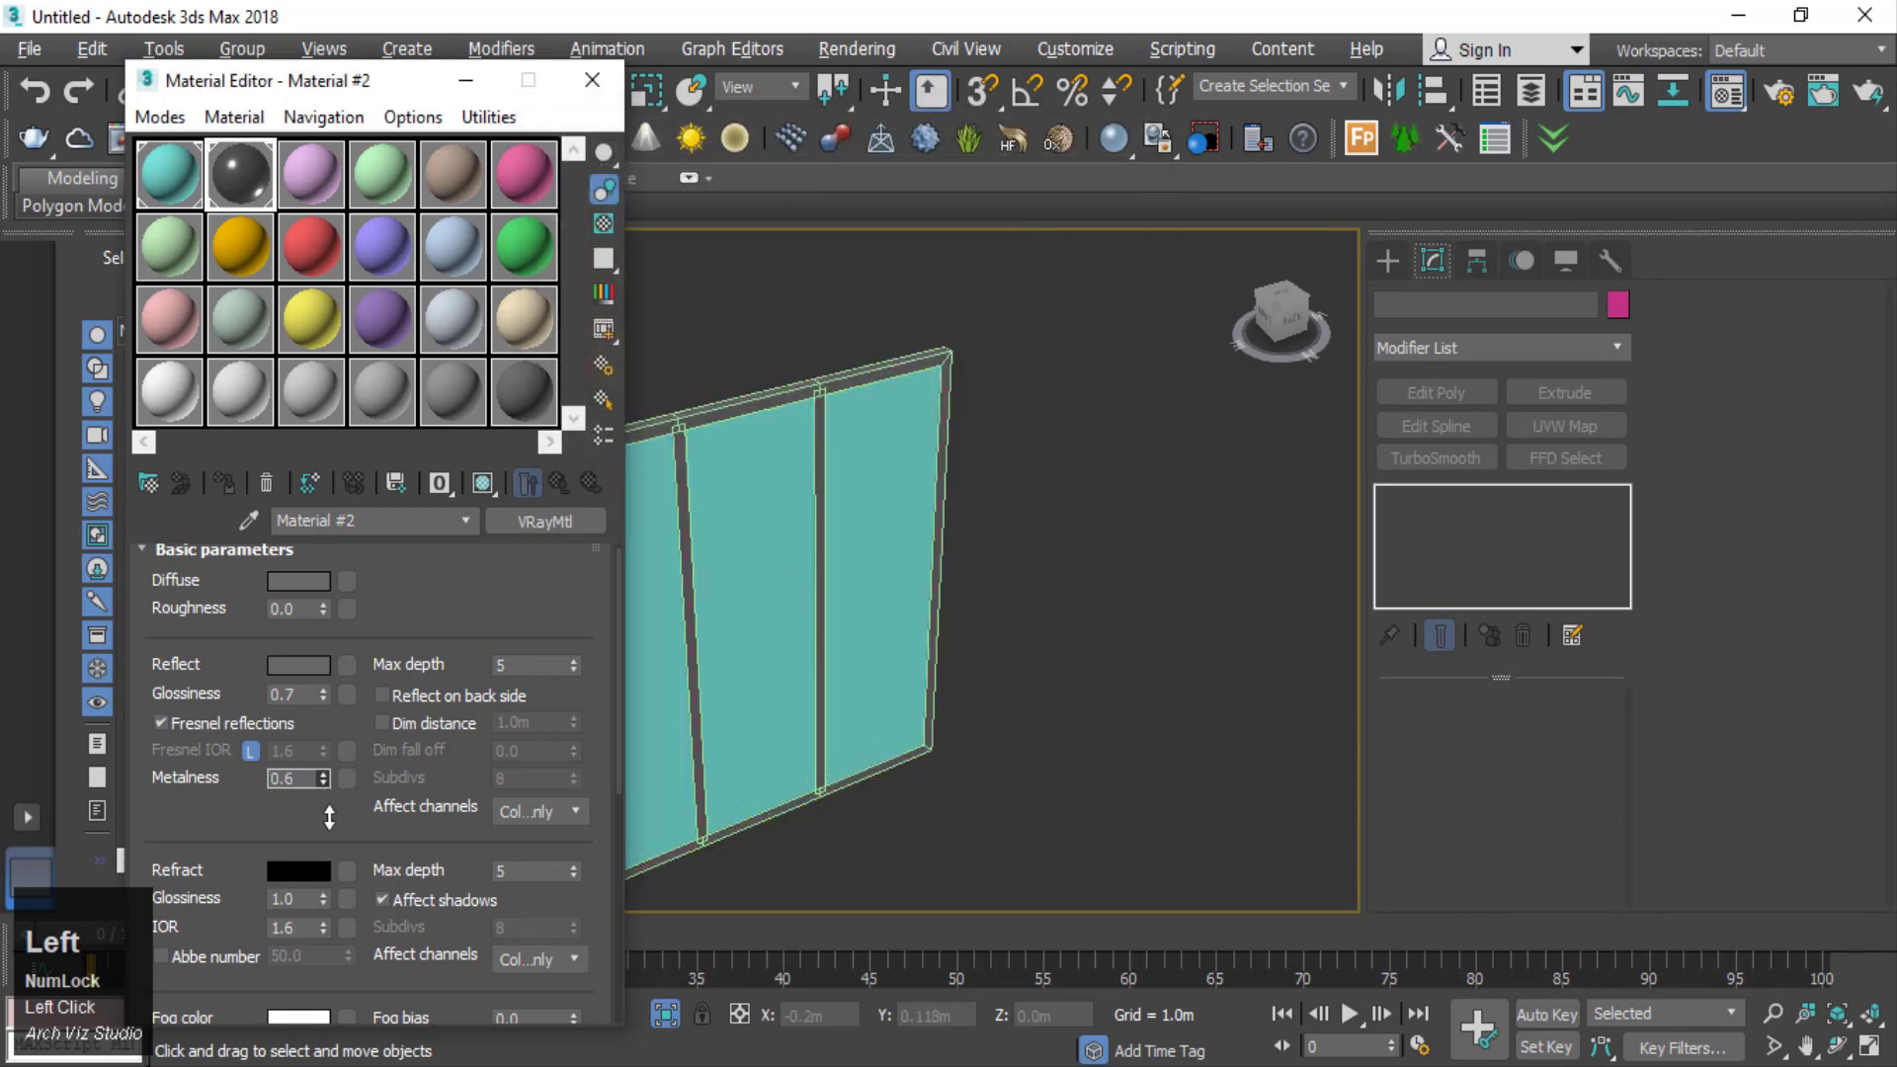
- Return to Material #1, giving it white reflection and refraction so the panels read as glass
click(496, 584)
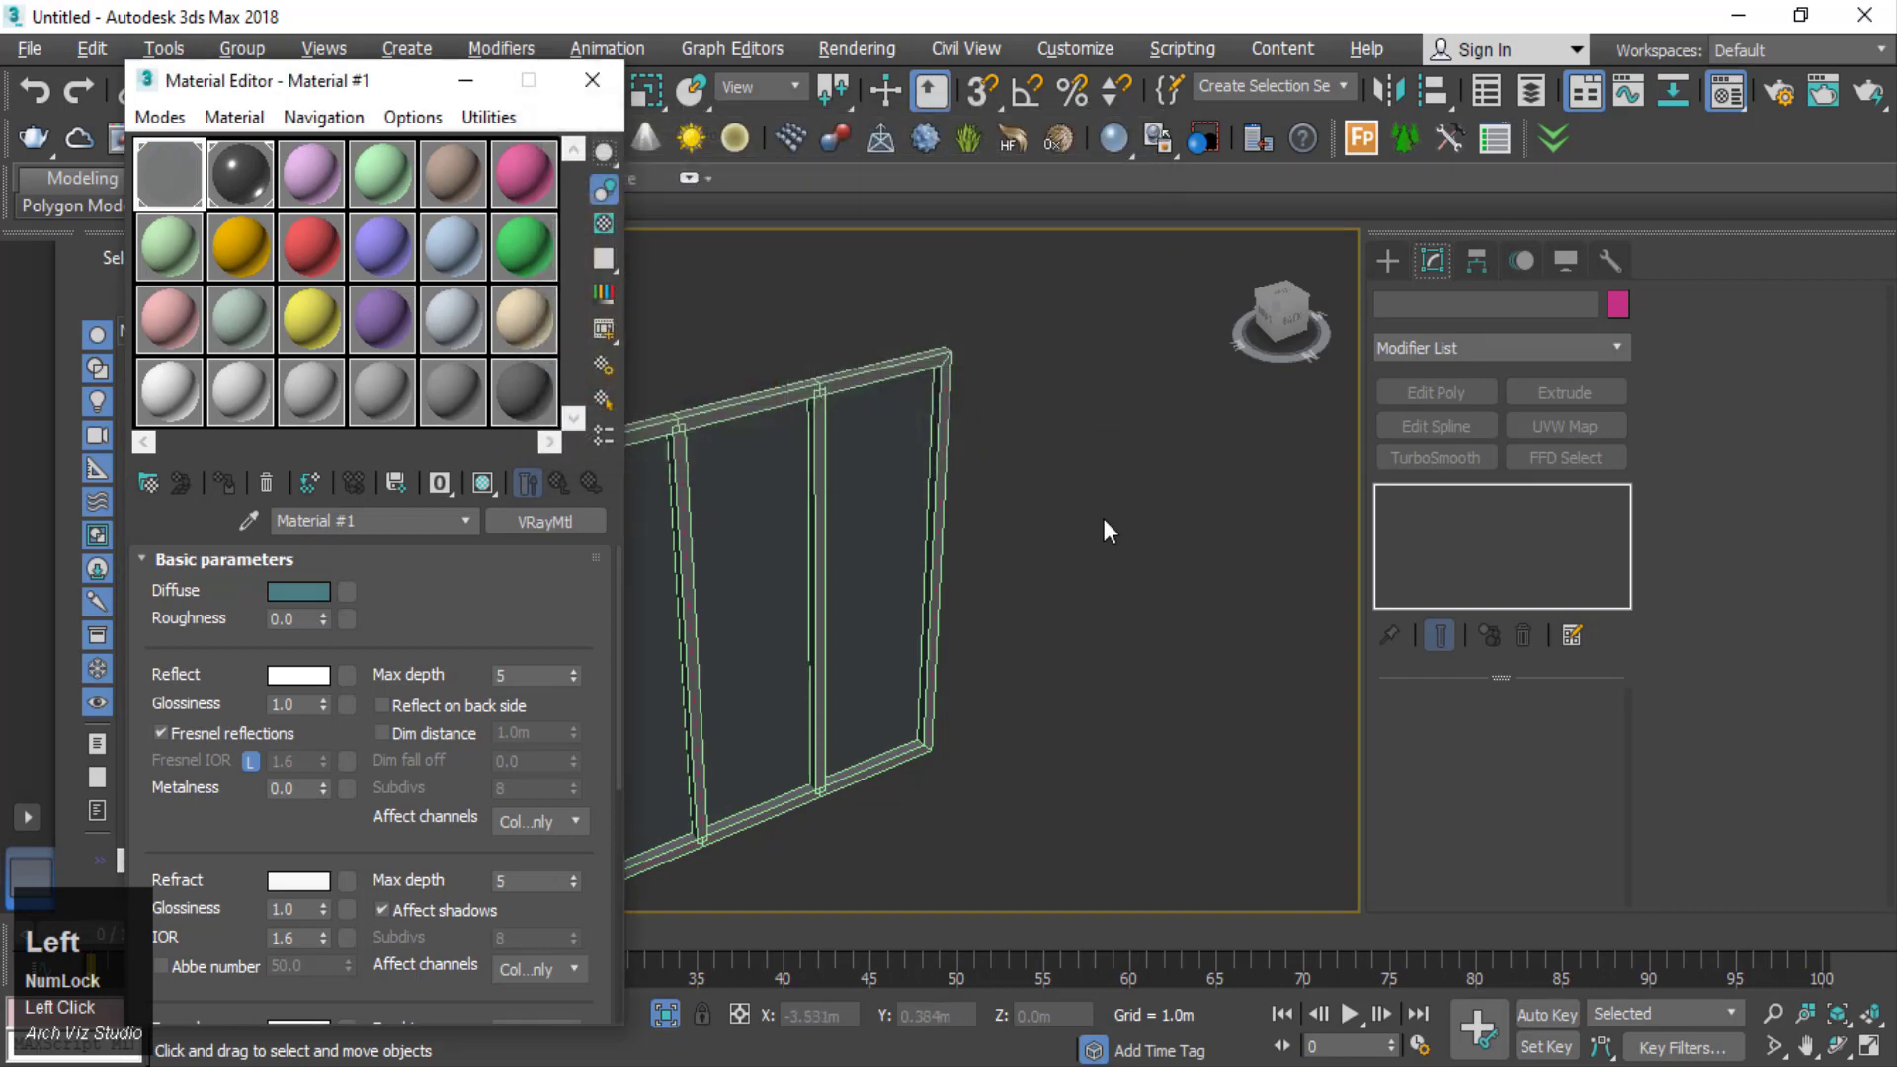
right_click(1097, 468)
double_click(1049, 394)
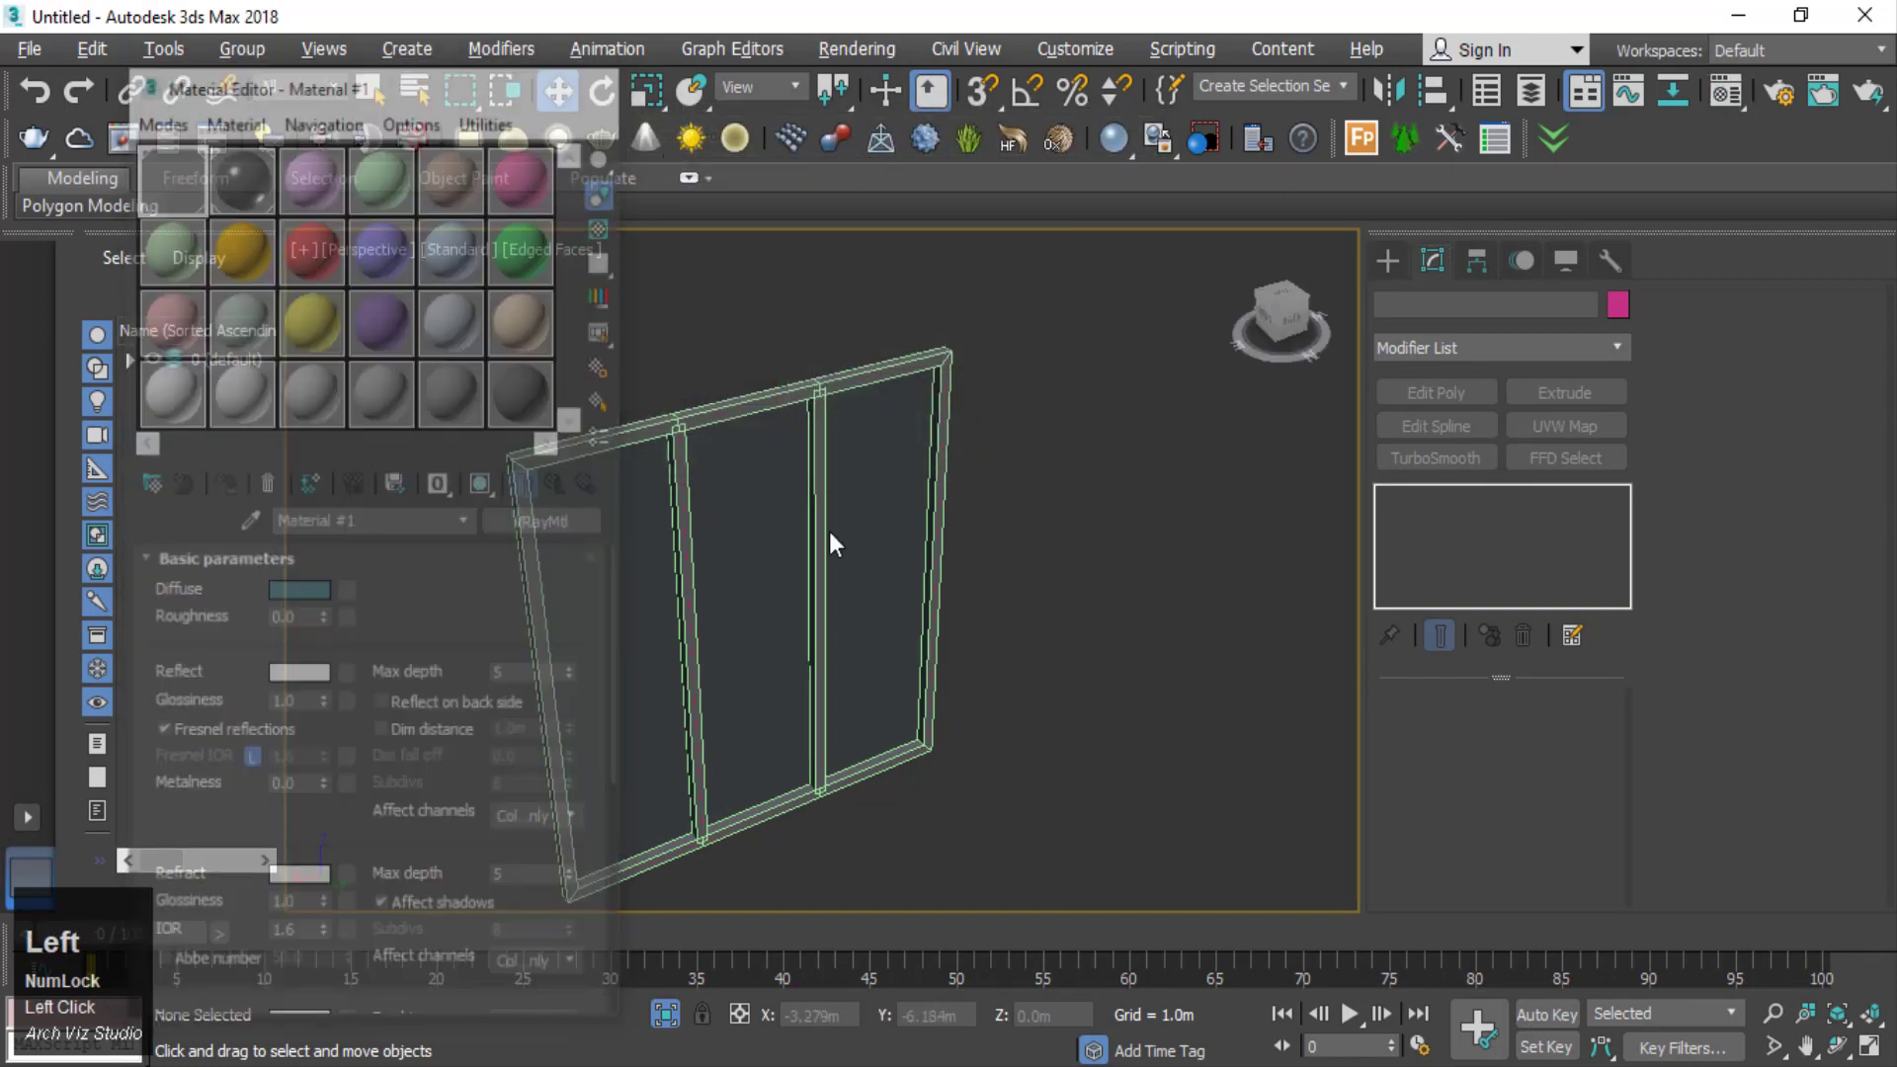
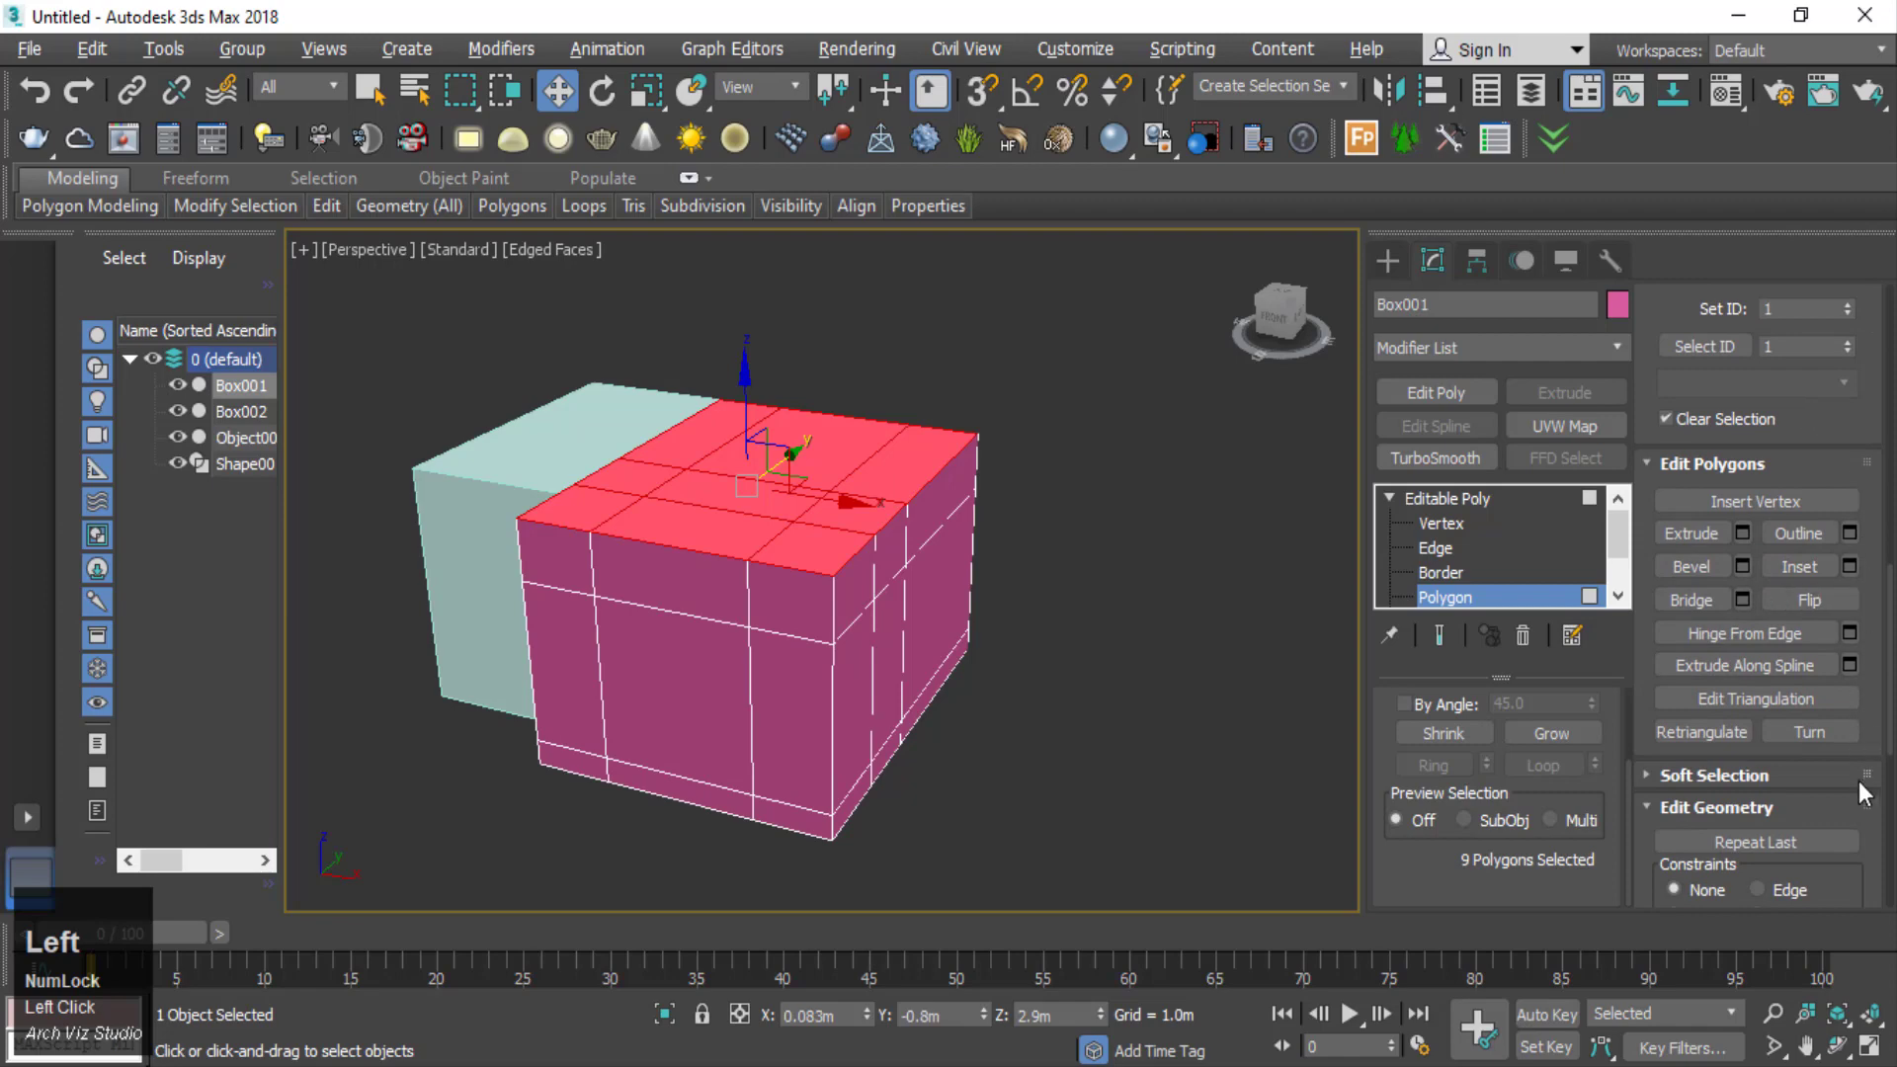
- In Polygon mode clear the old selection and select one side face of the light-blue box
click(1805, 793)
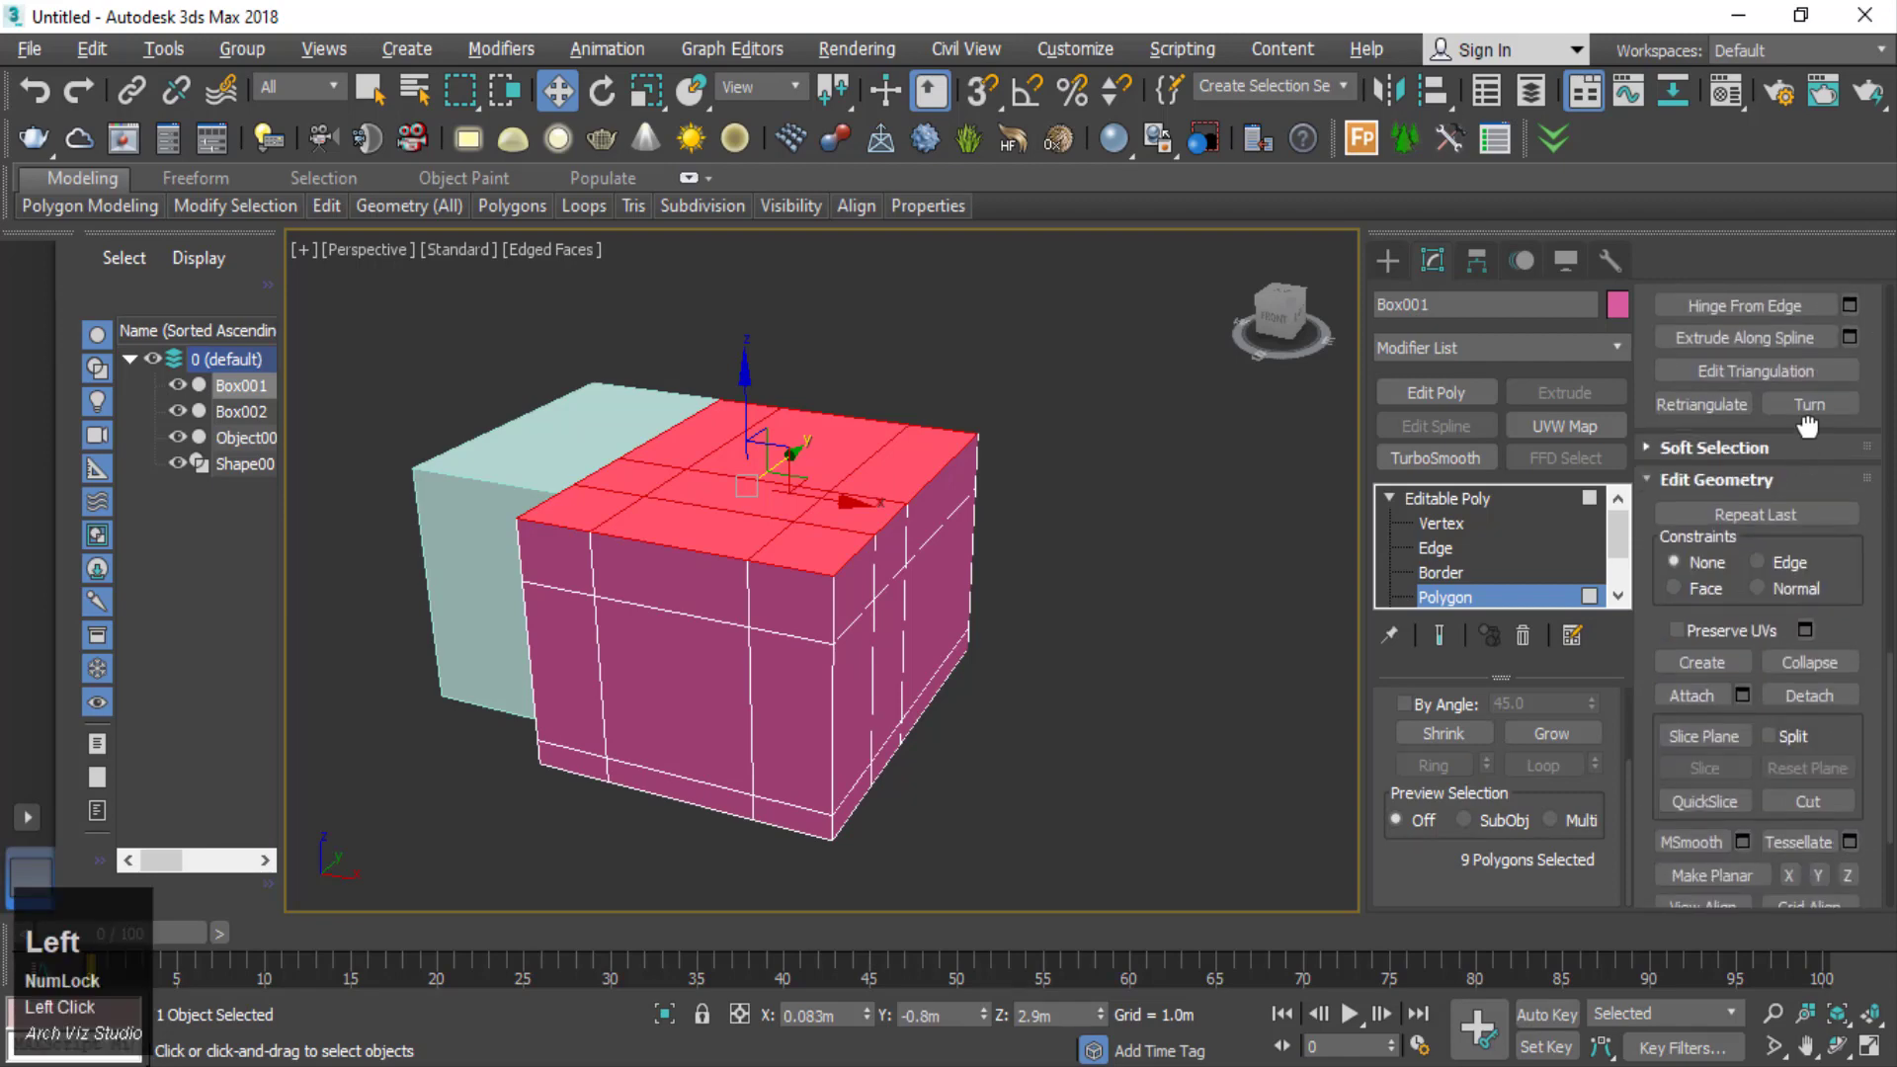
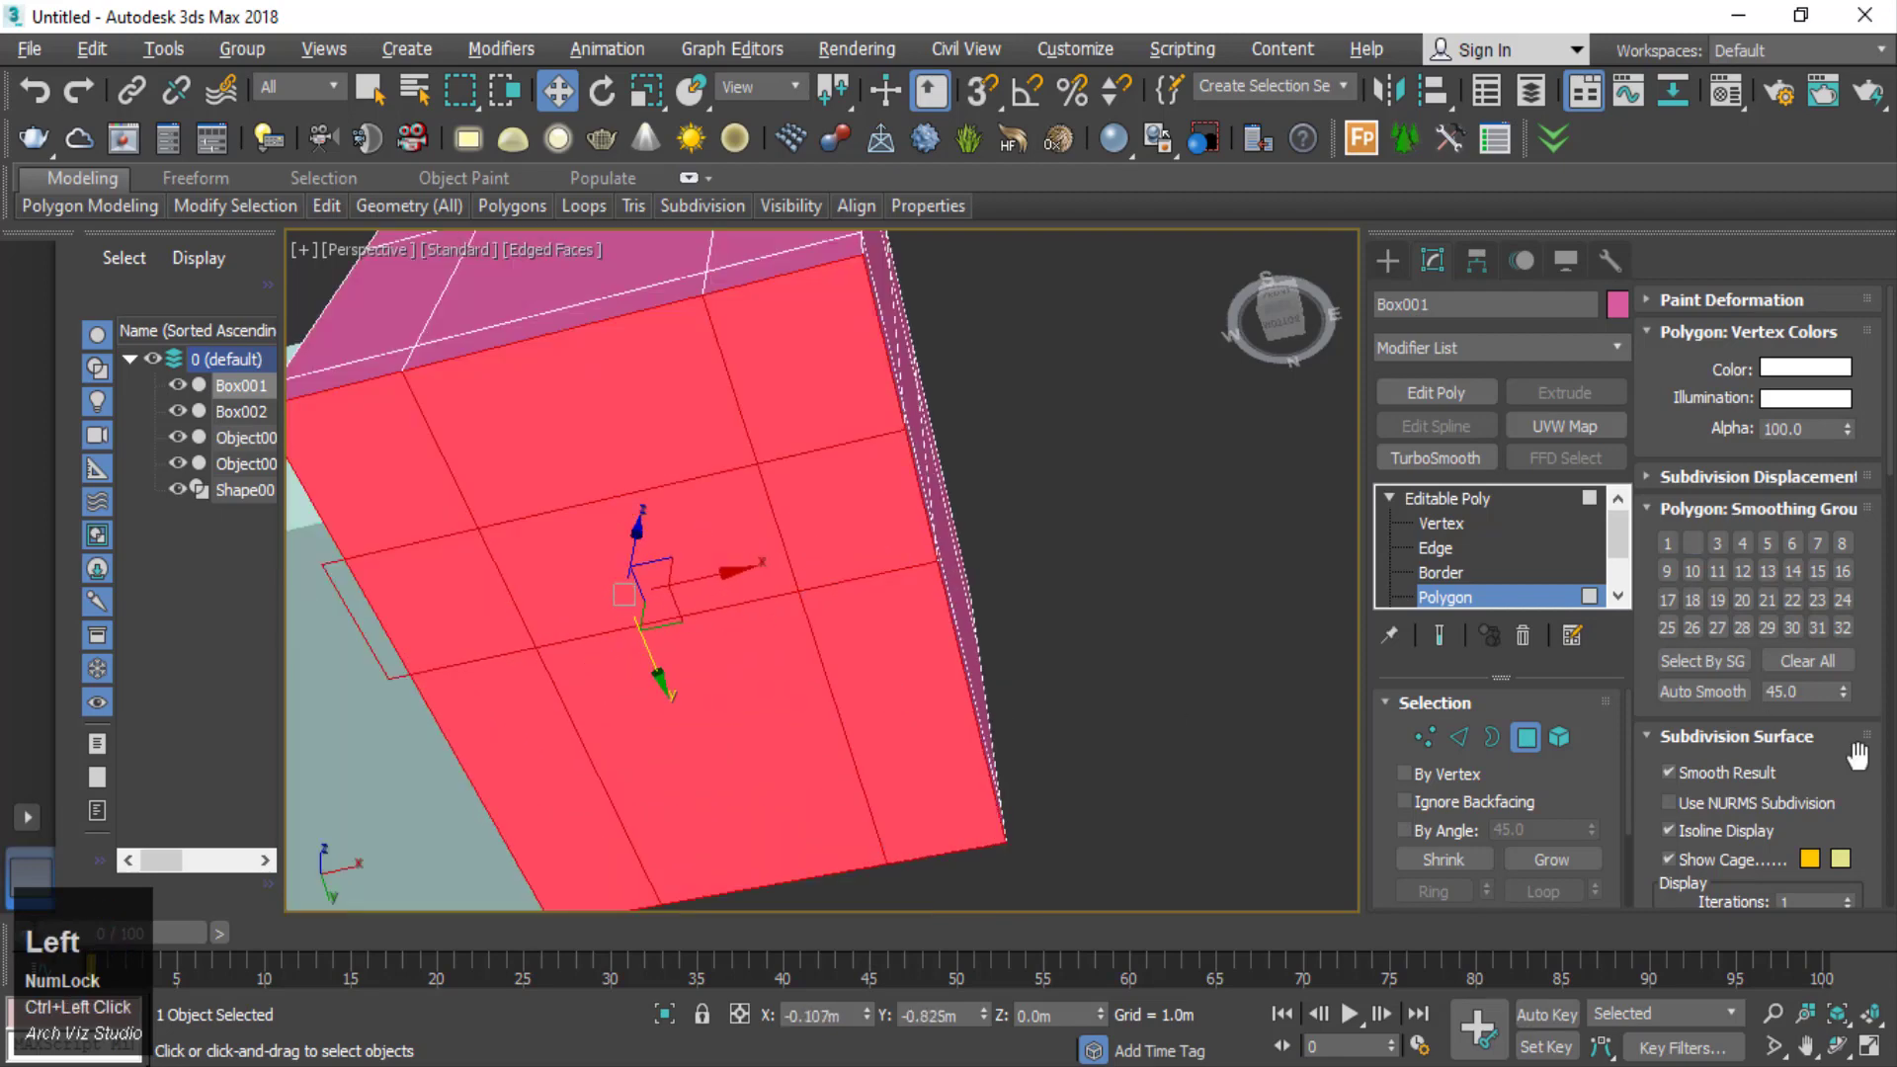
scroll(down, 3)
scroll(up, 3)
scroll(down, 3)
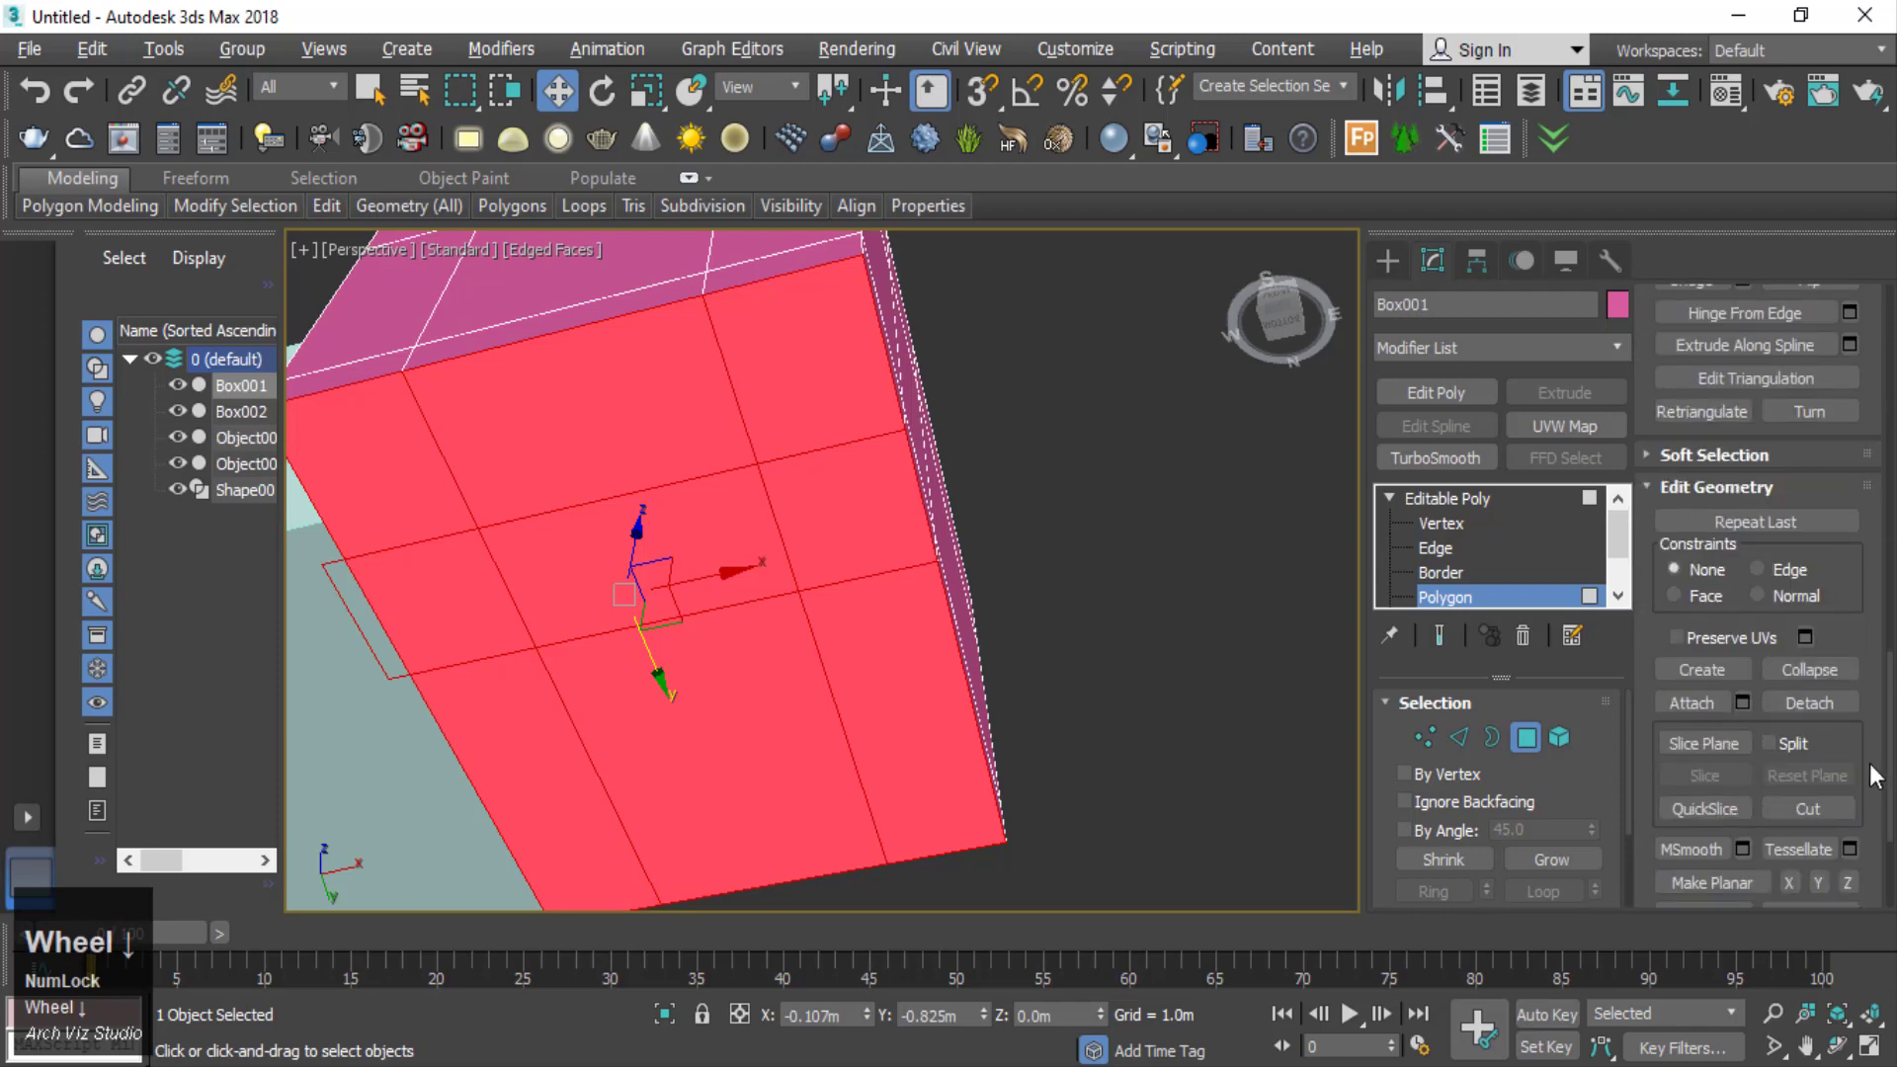
click(1847, 709)
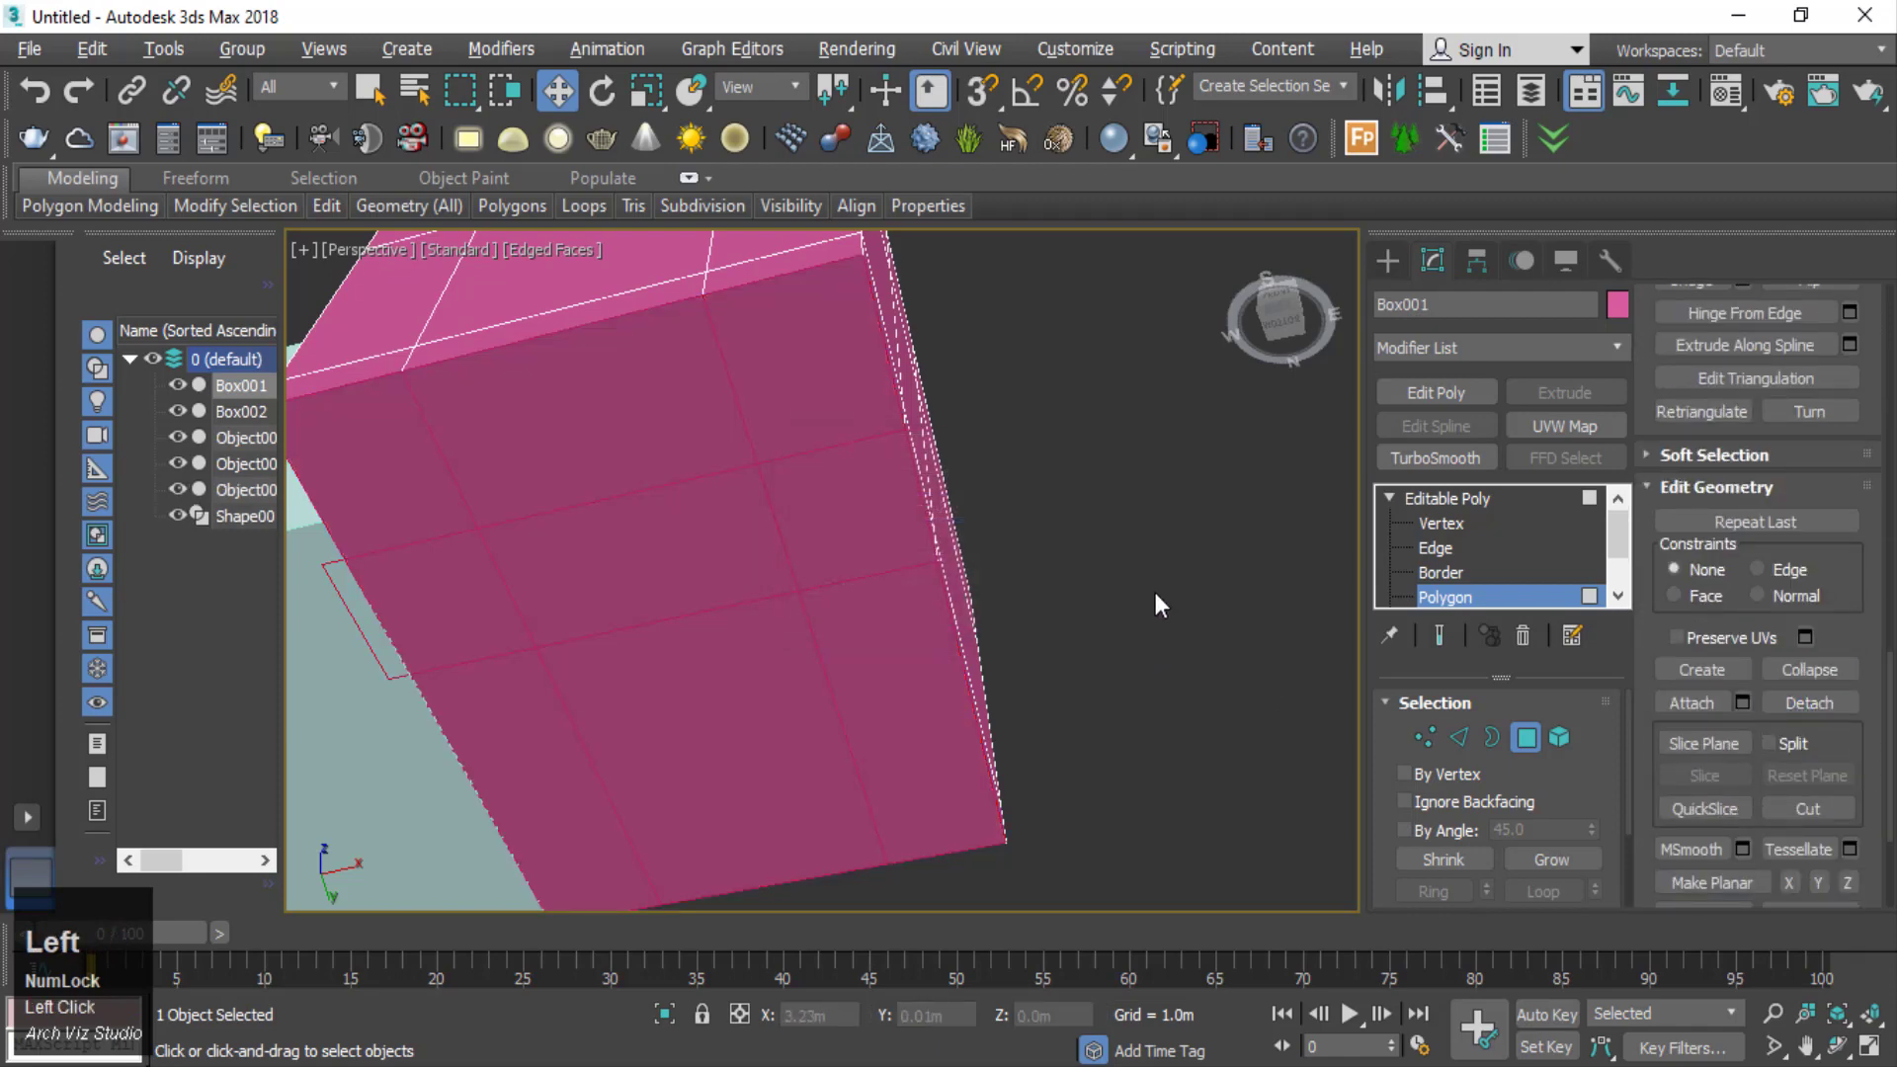
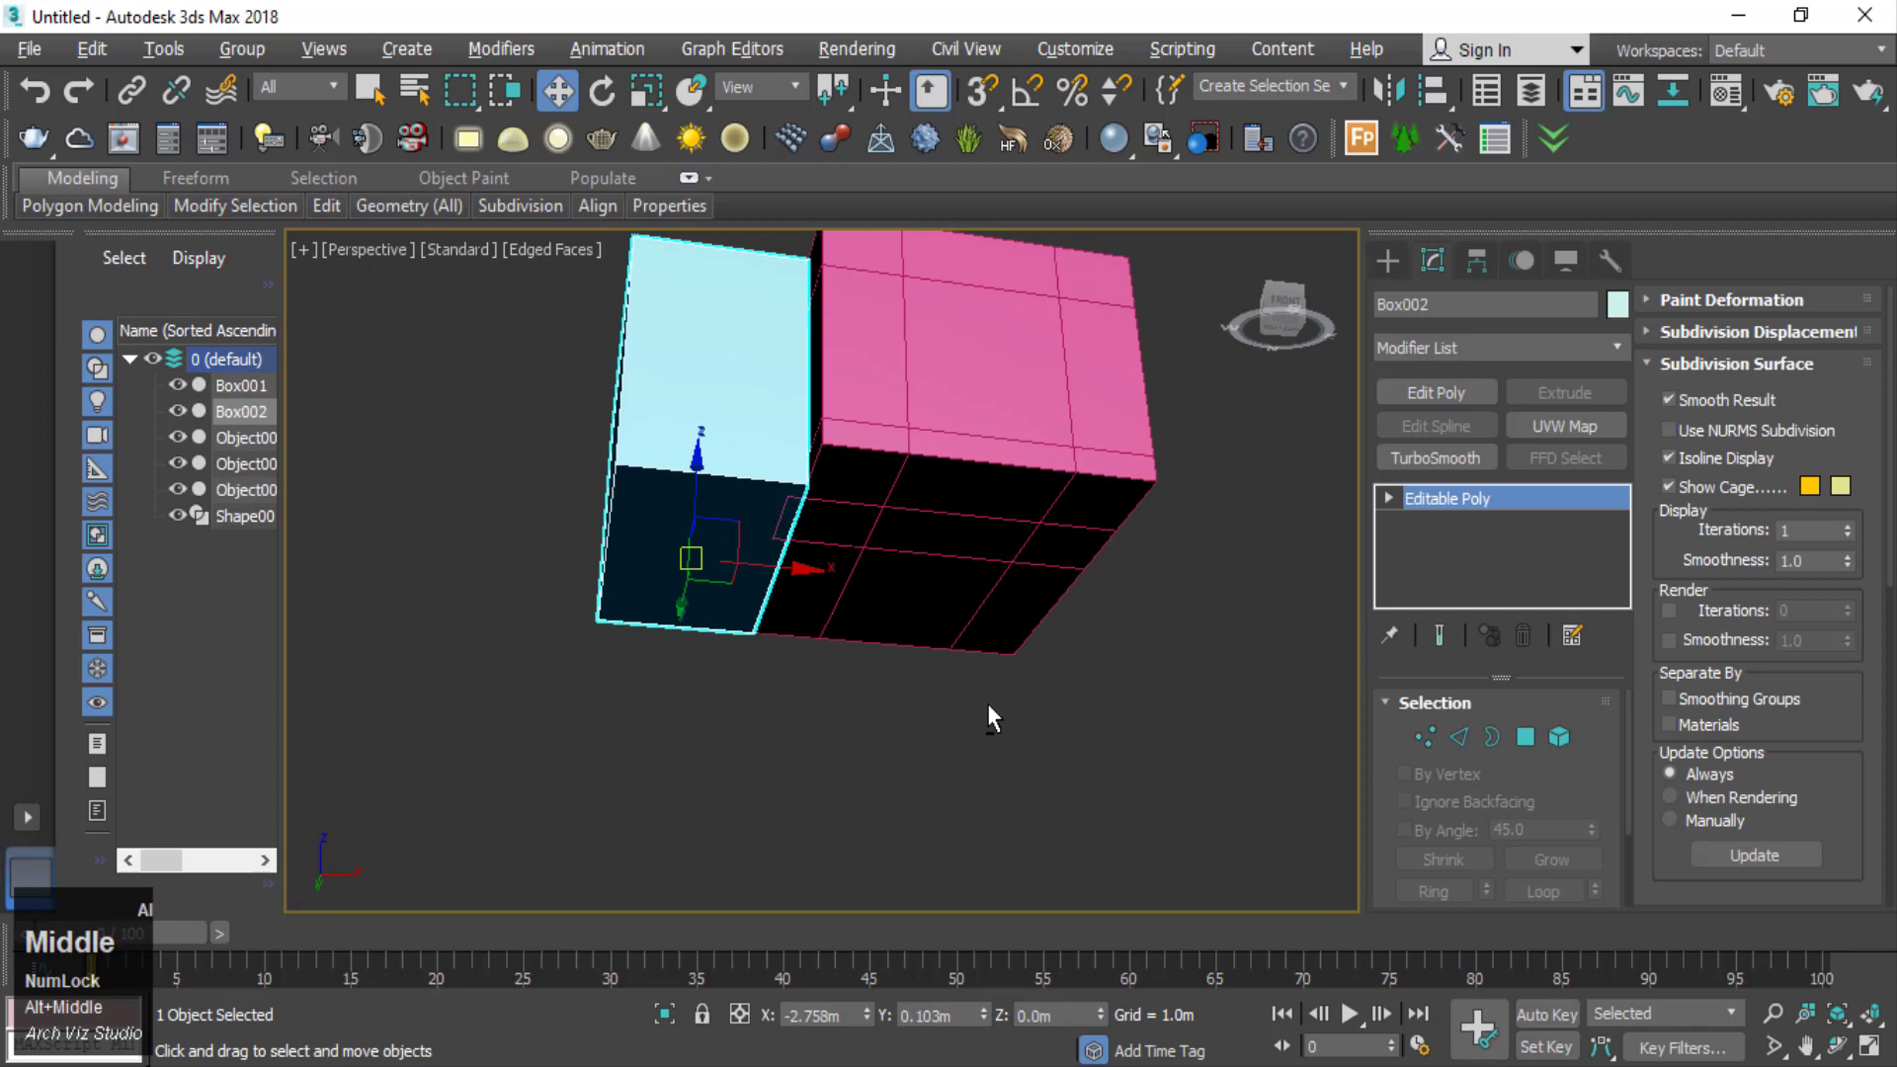
click(1546, 748)
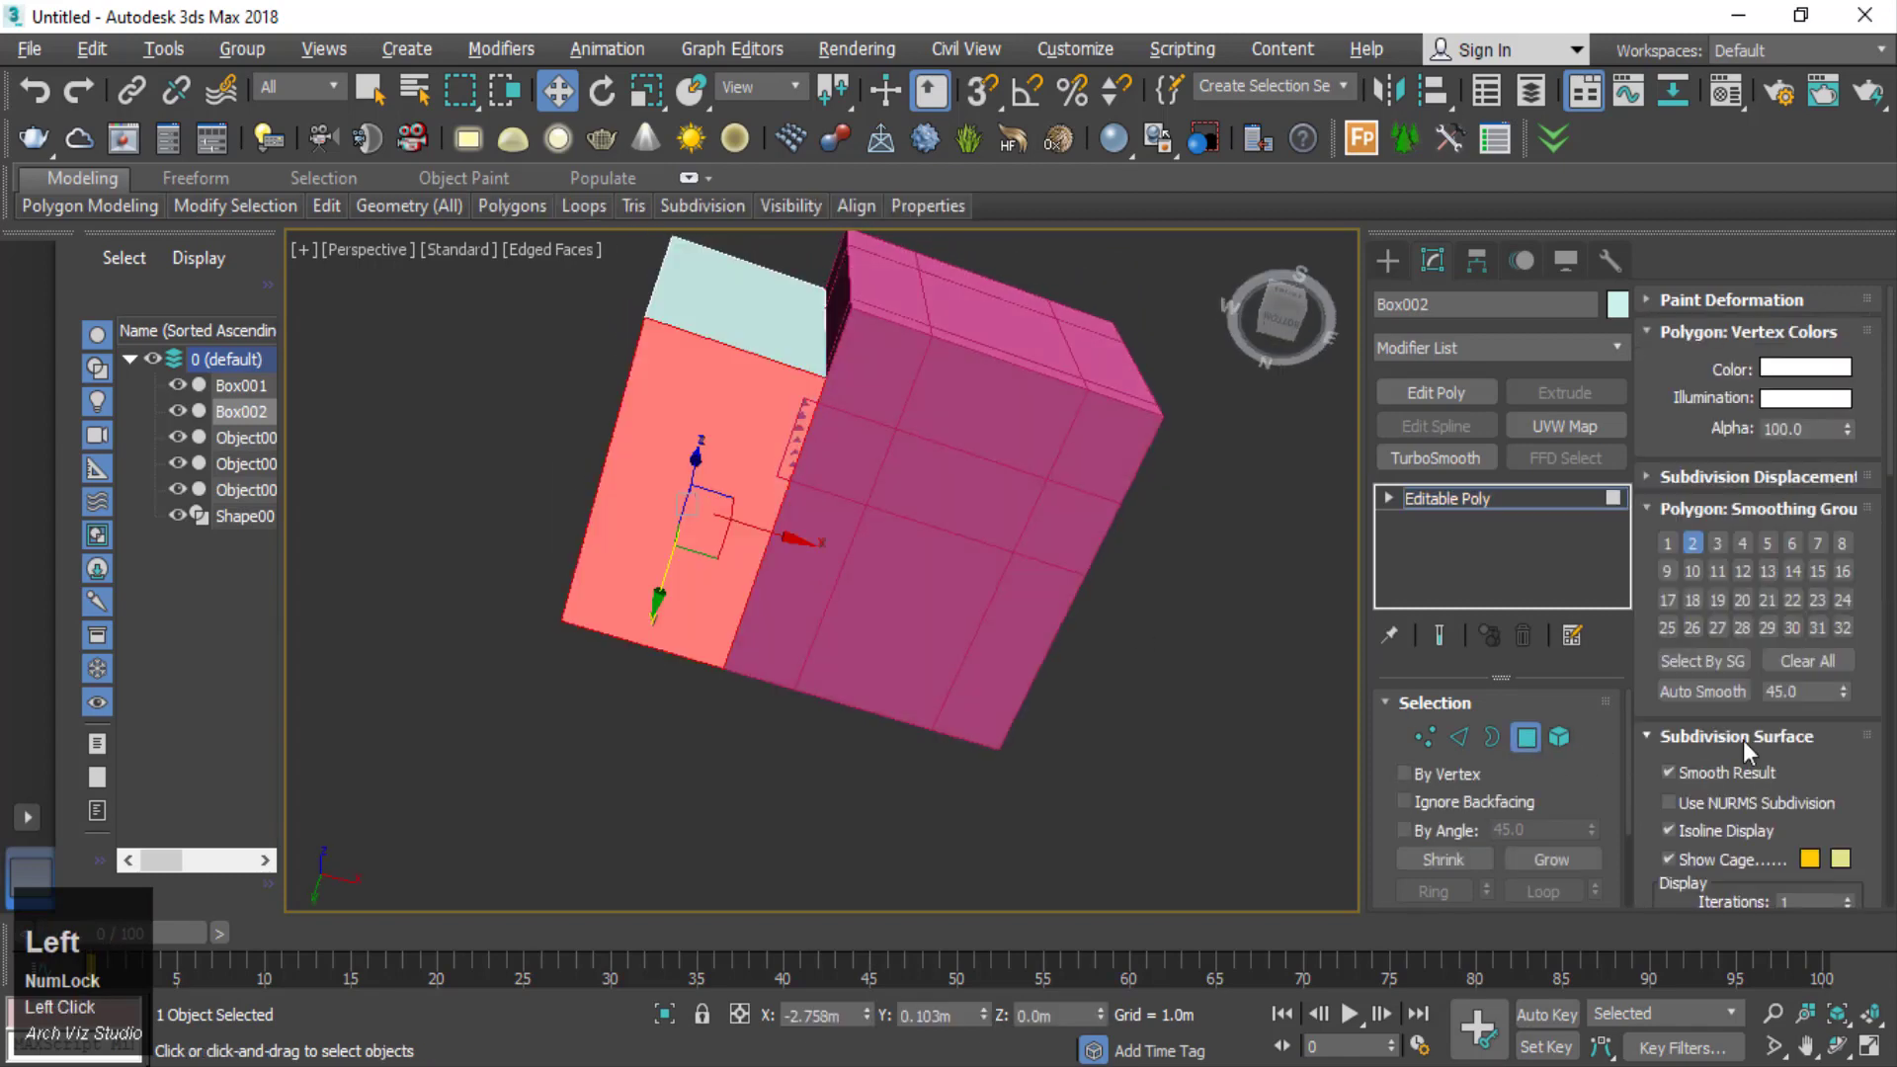
- Detach the selected face as its own object, then switch to Top view and Edge mode
scroll(down, 3)
scroll(down, 3)
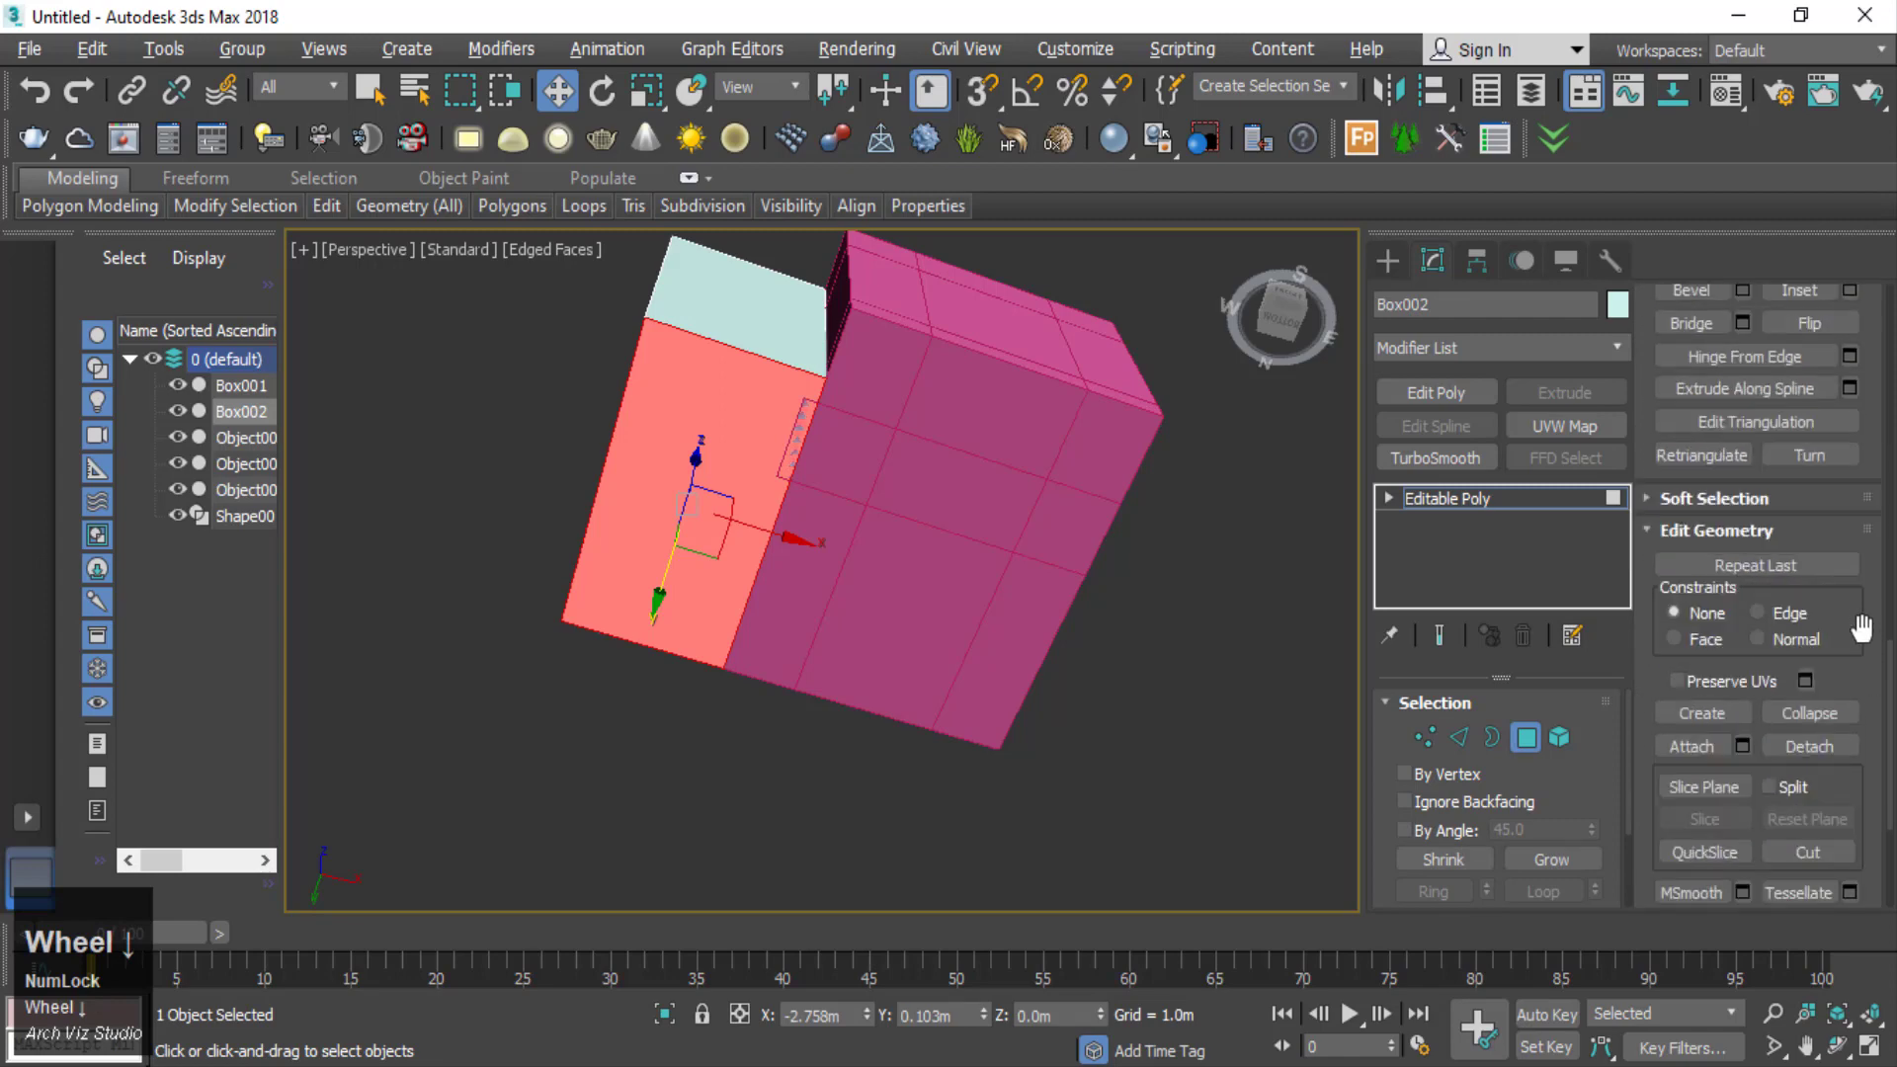
click(1860, 748)
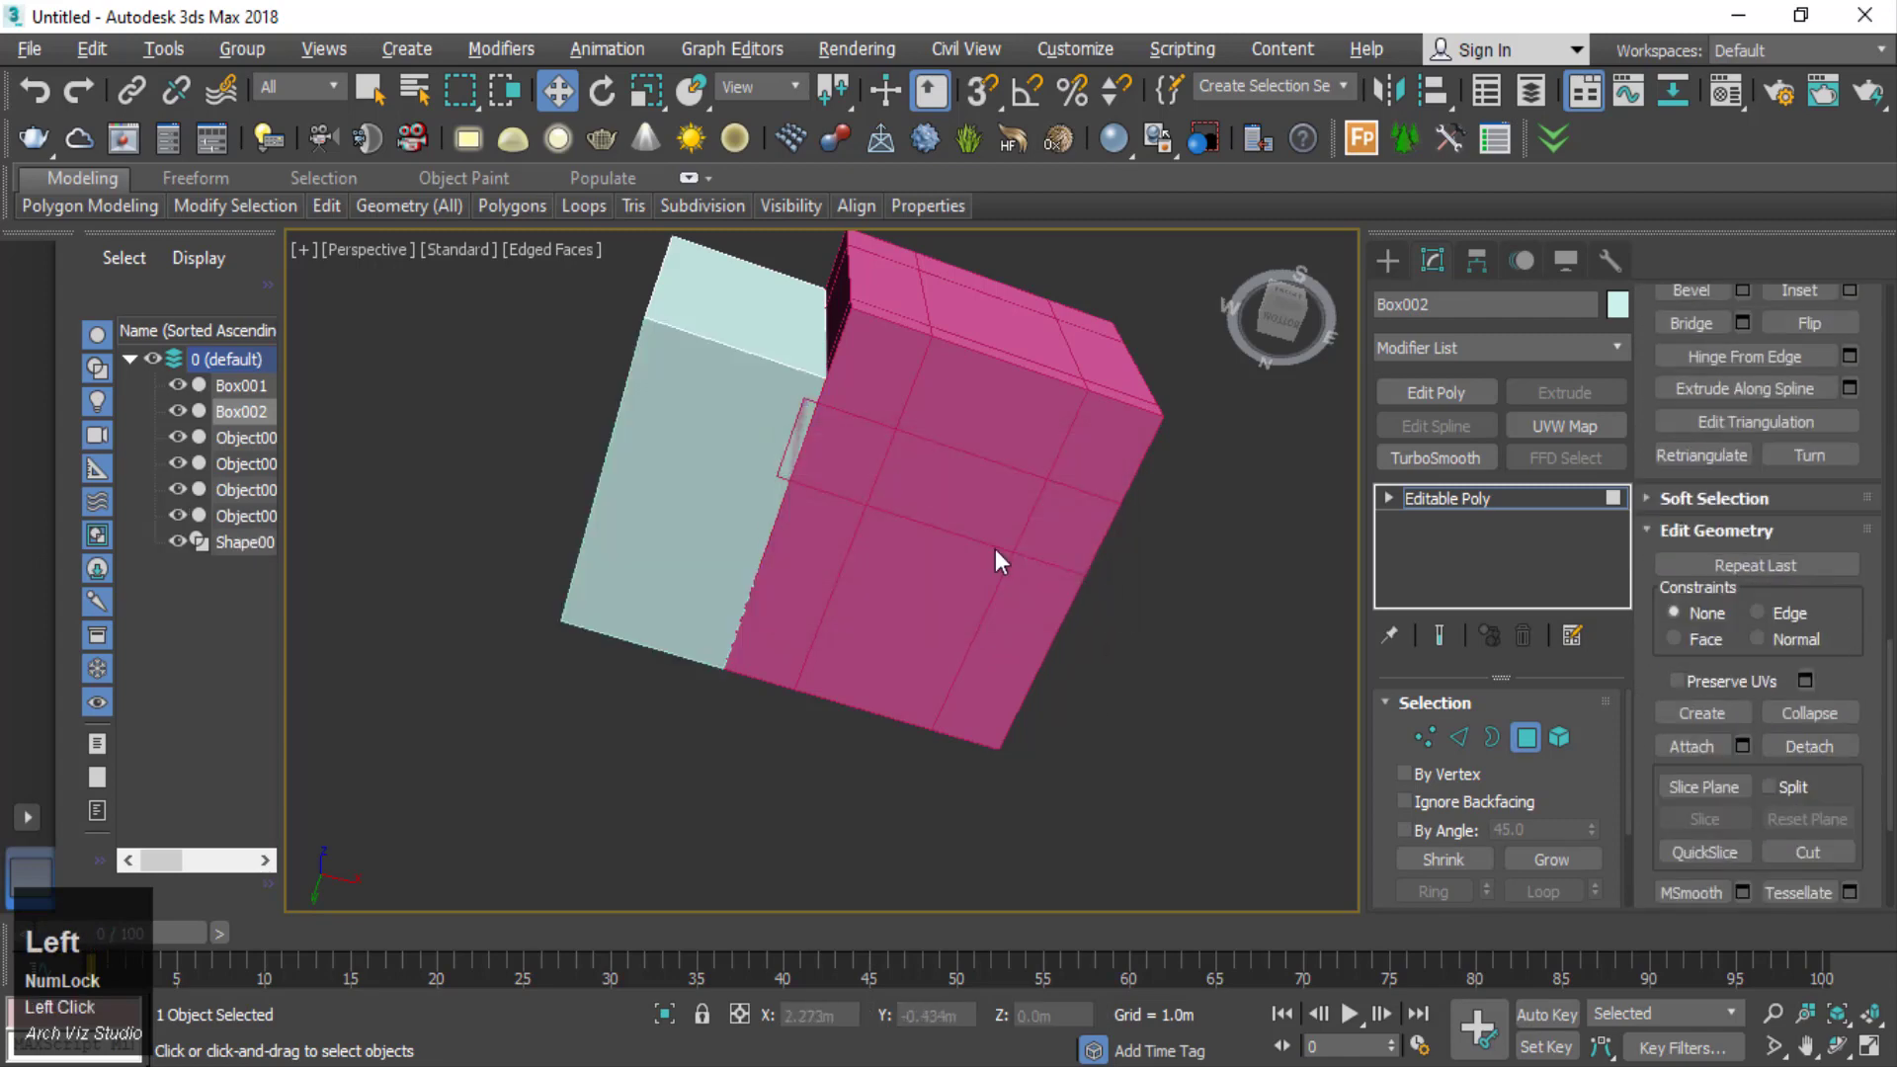
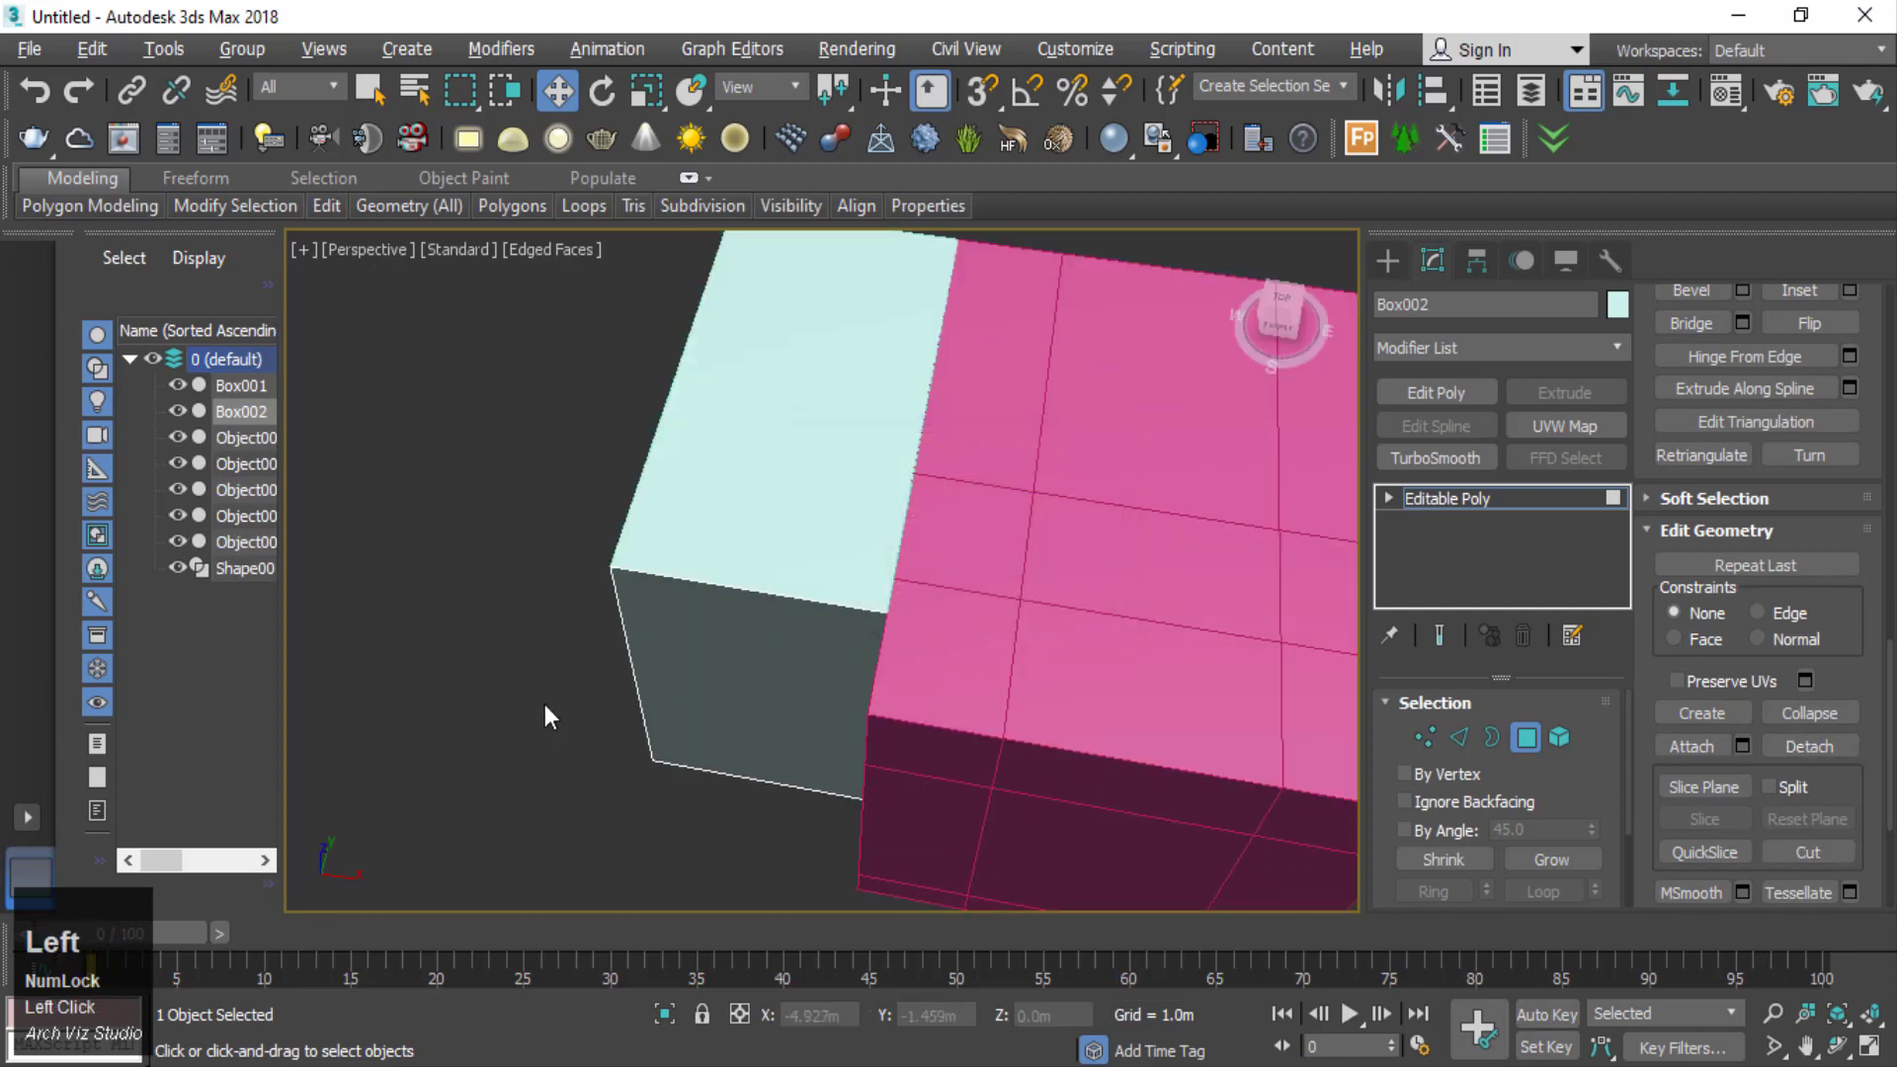
scroll(down, 3)
right_click(546, 549)
click(482, 505)
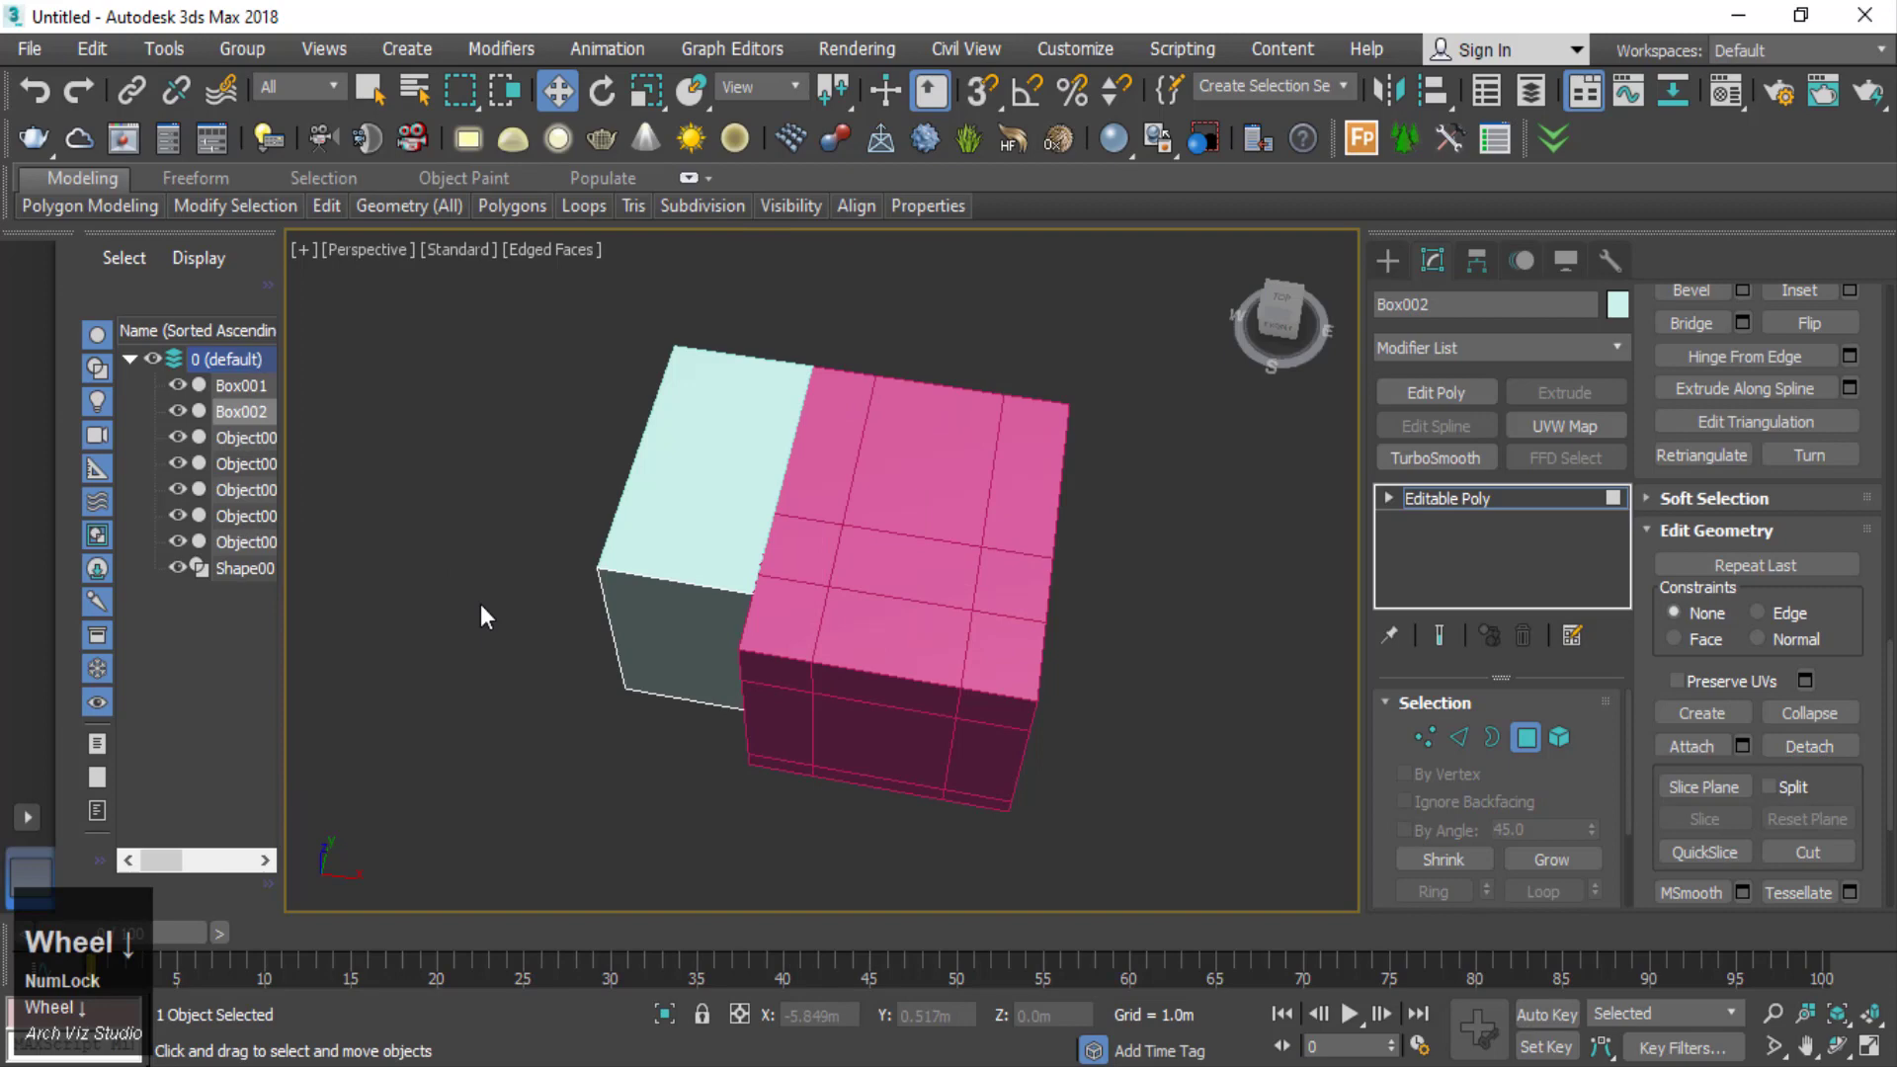
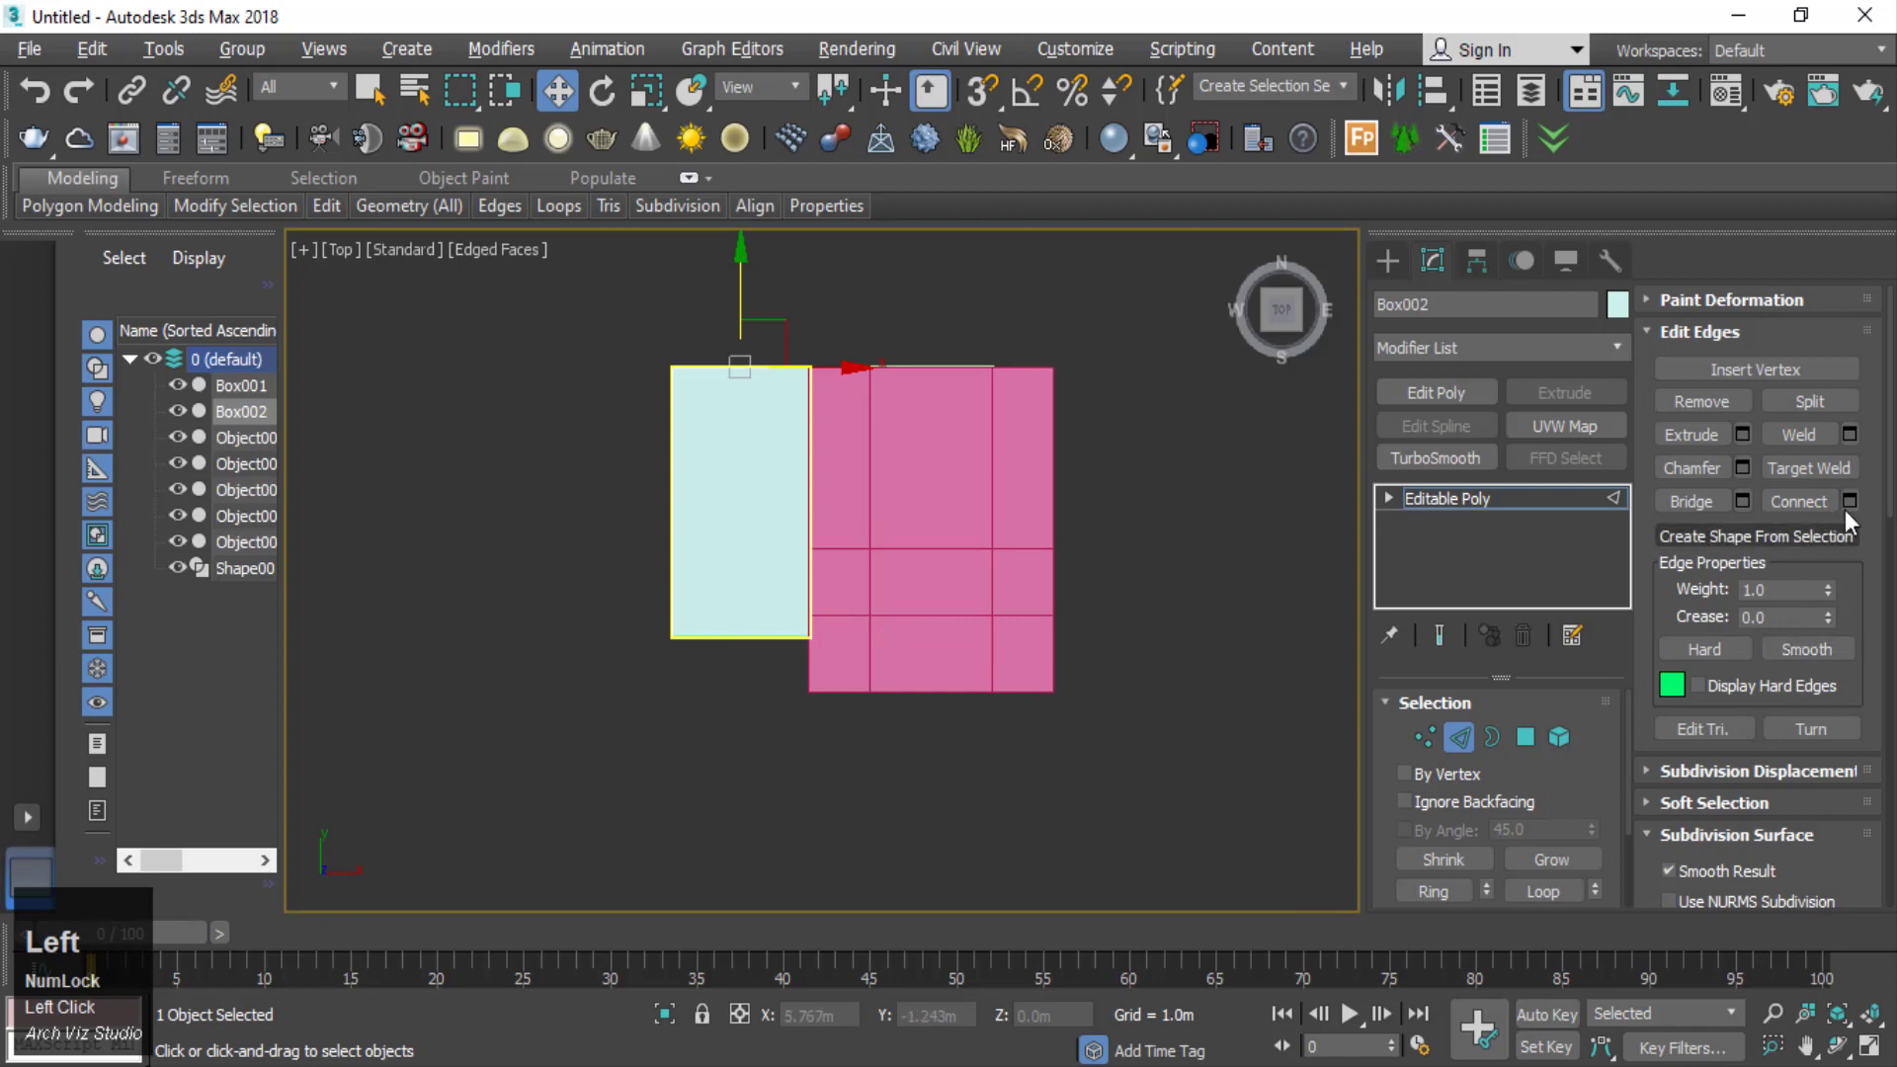
- Show the scene in wireframe from the front and enter Vertex mode on Box002
click(1856, 514)
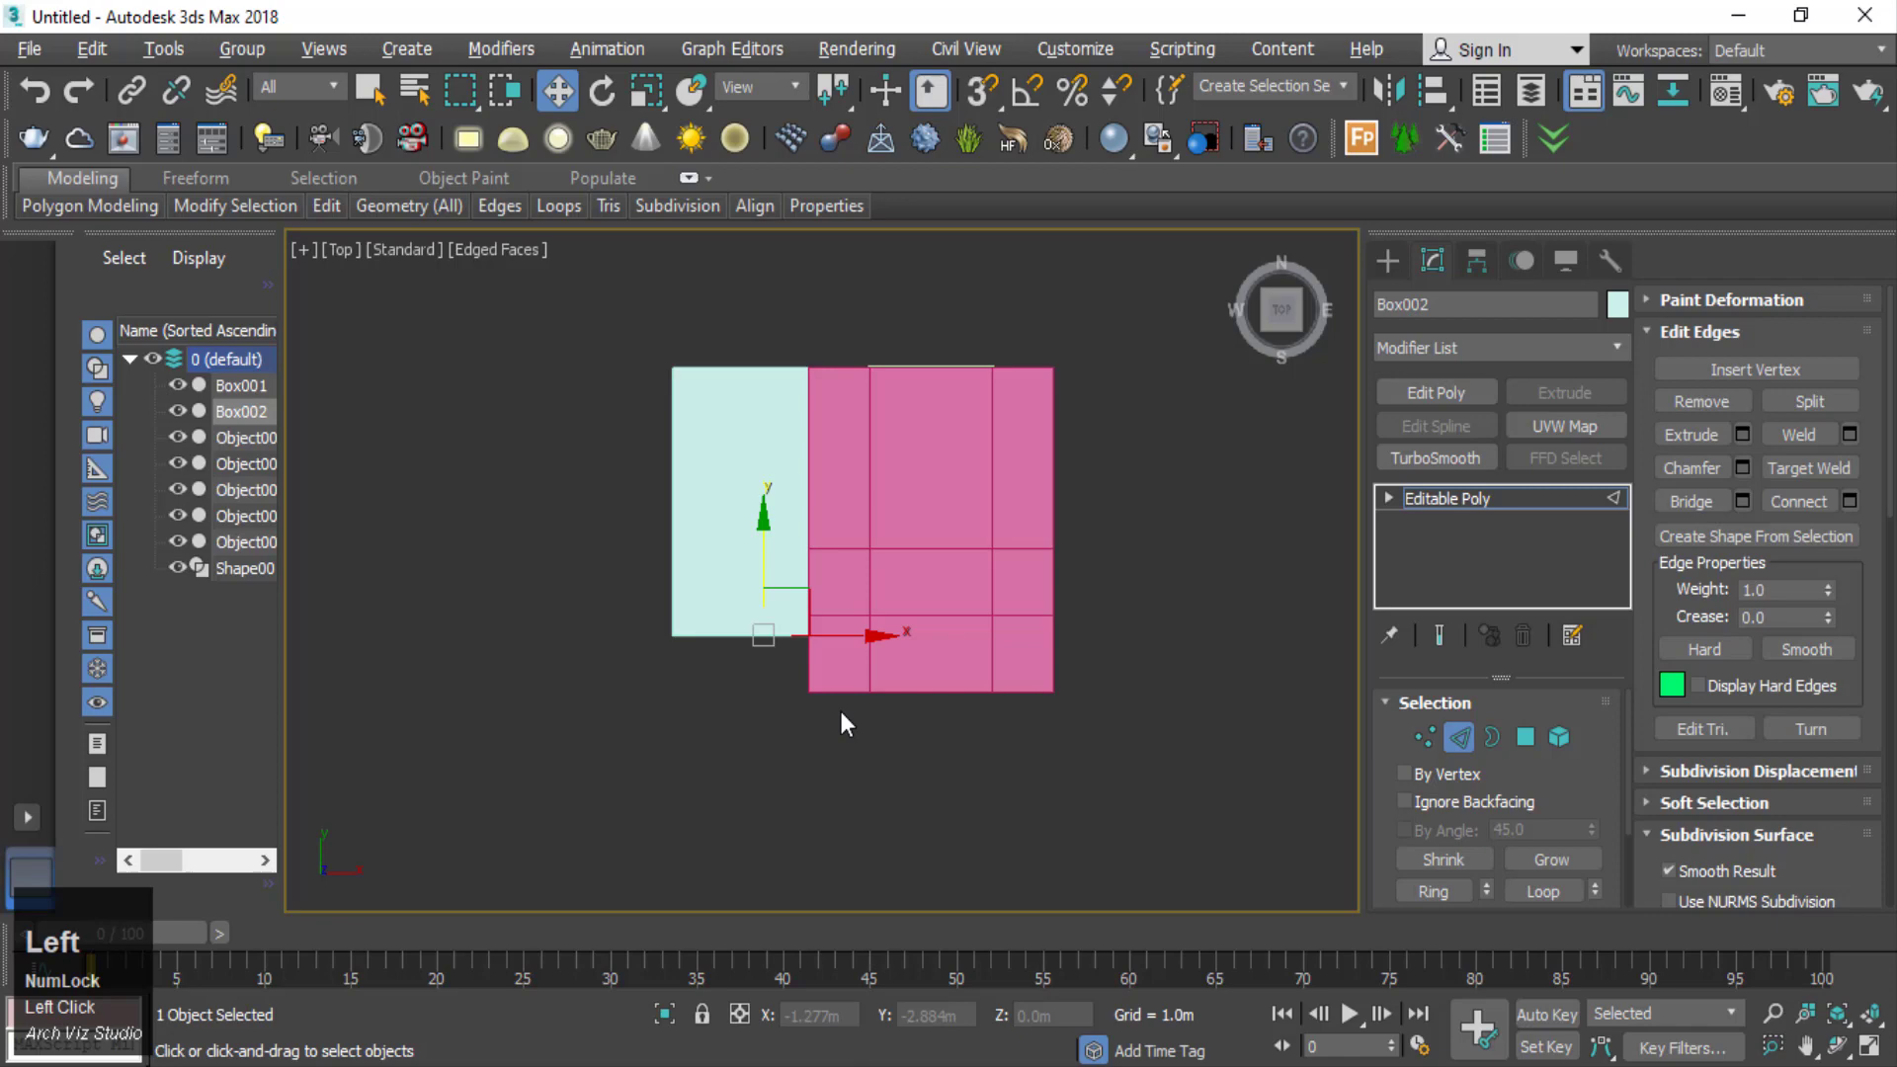
key(F3)
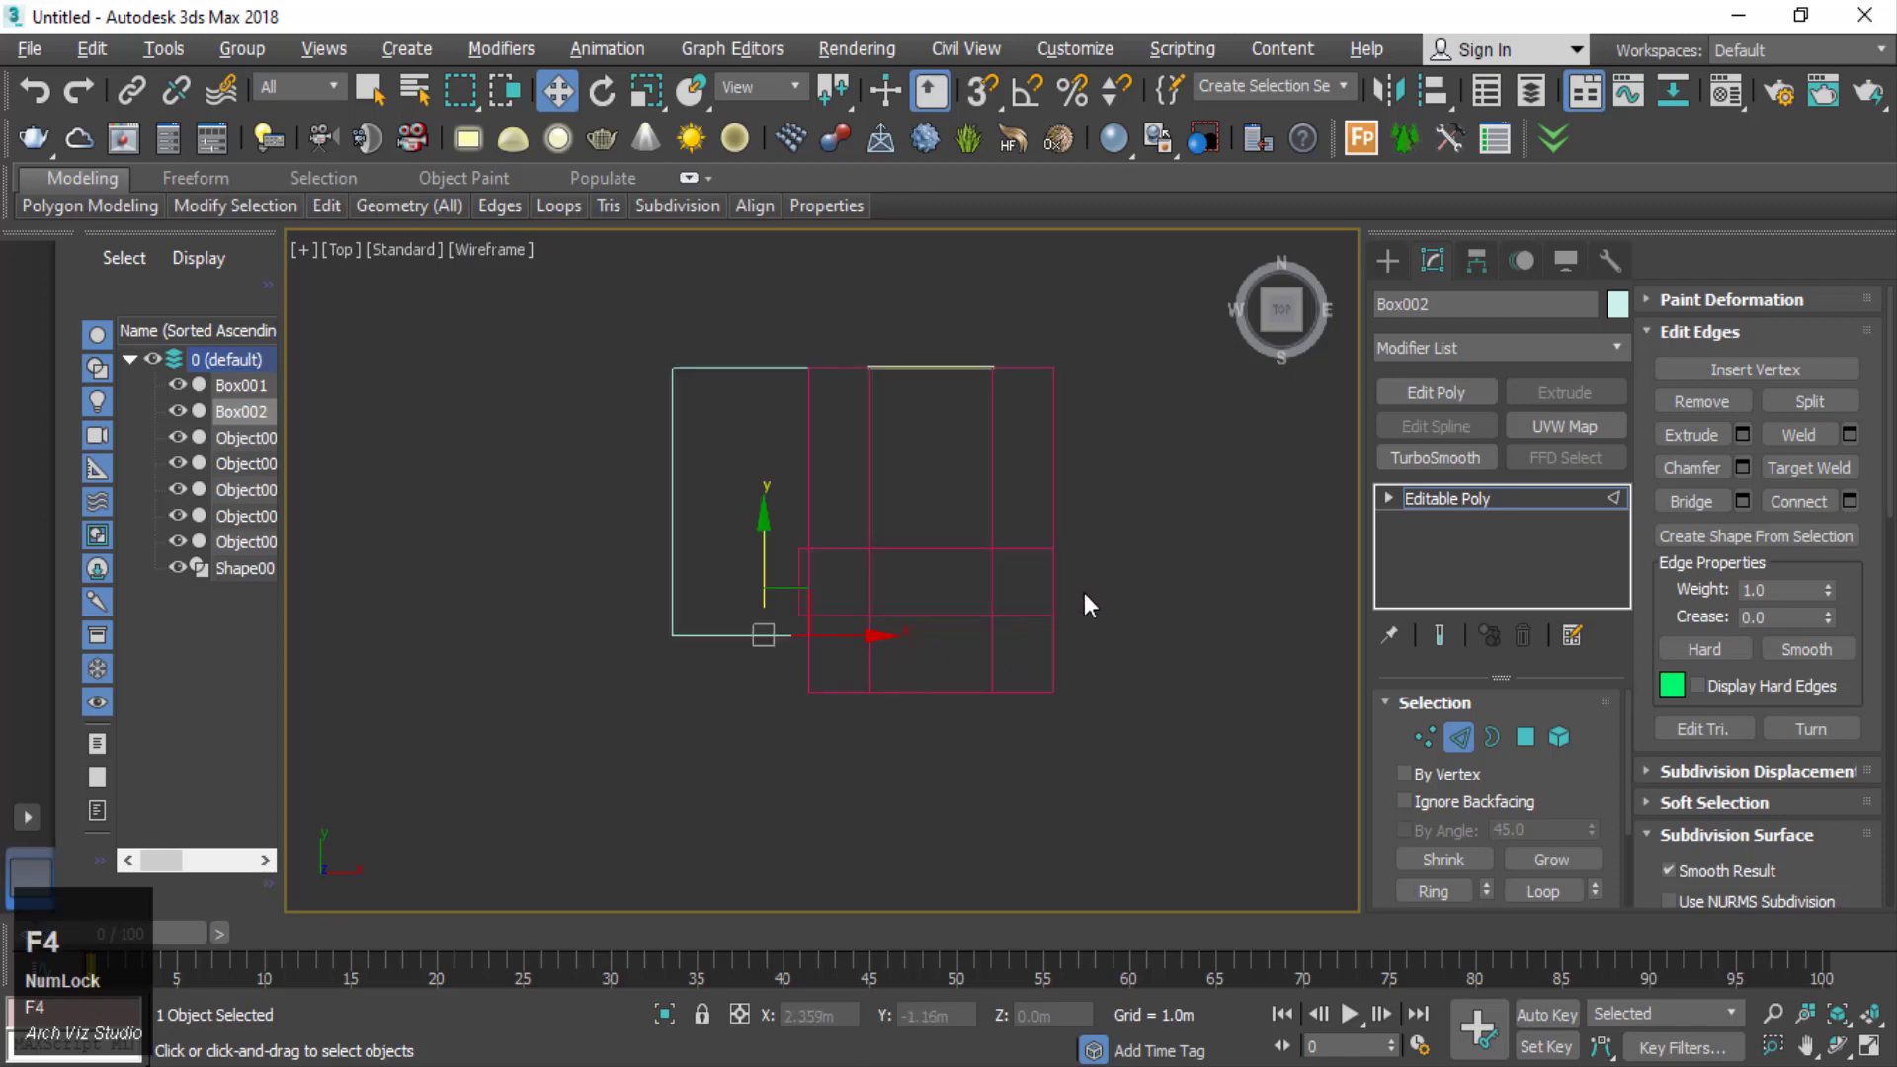
scroll(down, 3)
middle_click(787, 663)
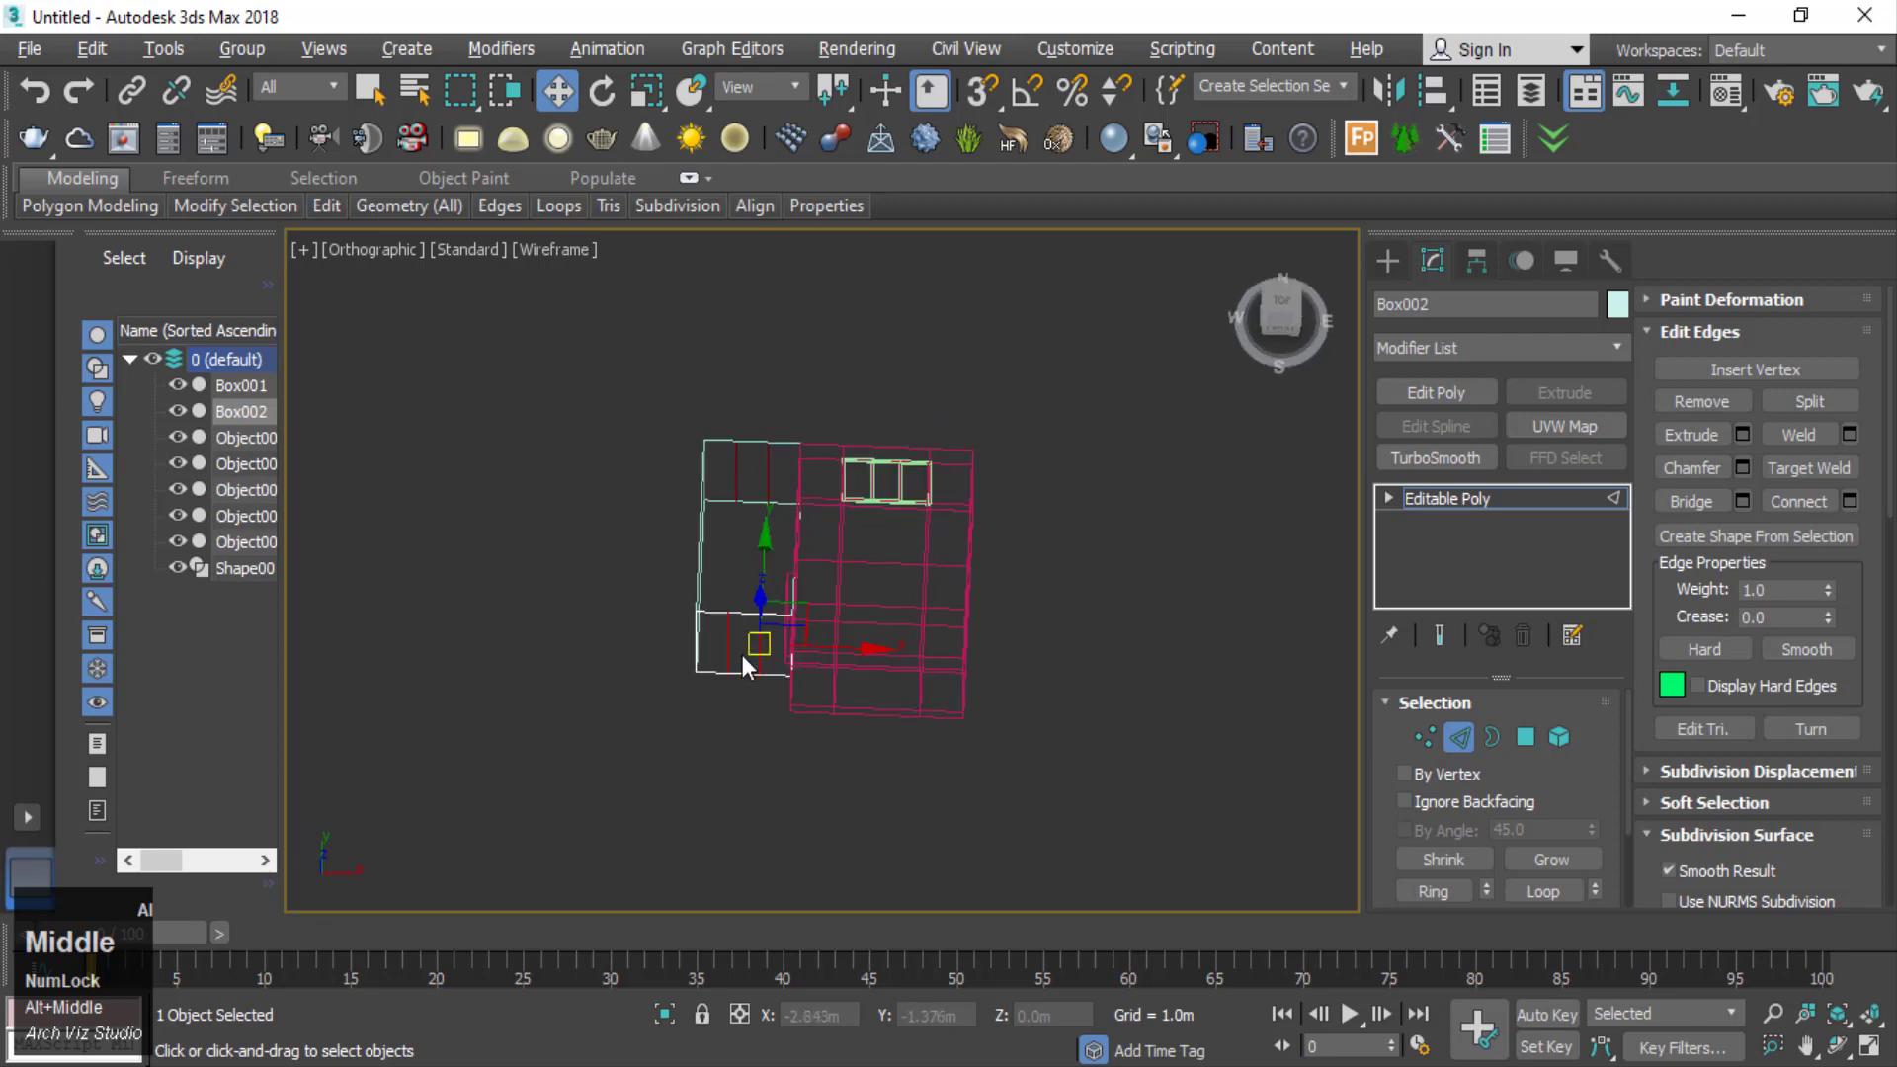
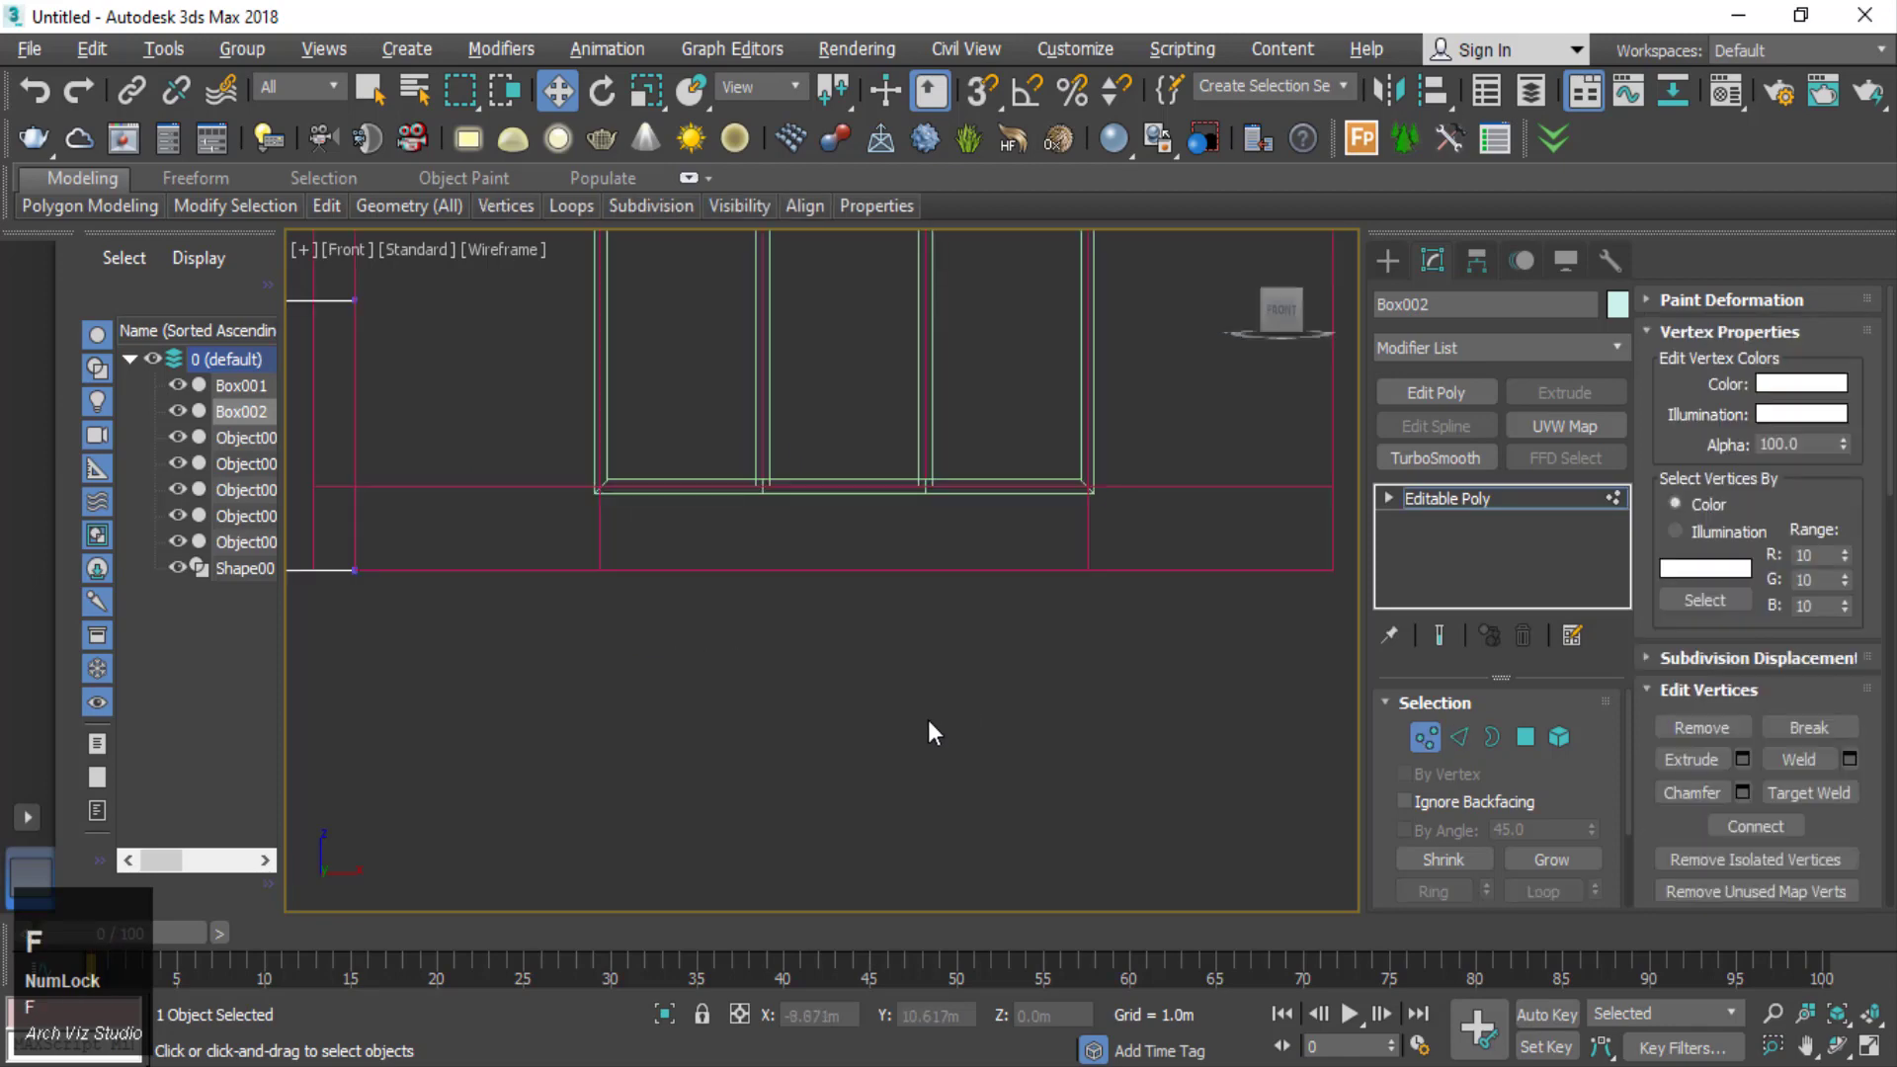
scroll(down, 3)
scroll(up, 3)
- Select horizontal vertex rows and move them vertically to form a thin bottom strip
click(432, 432)
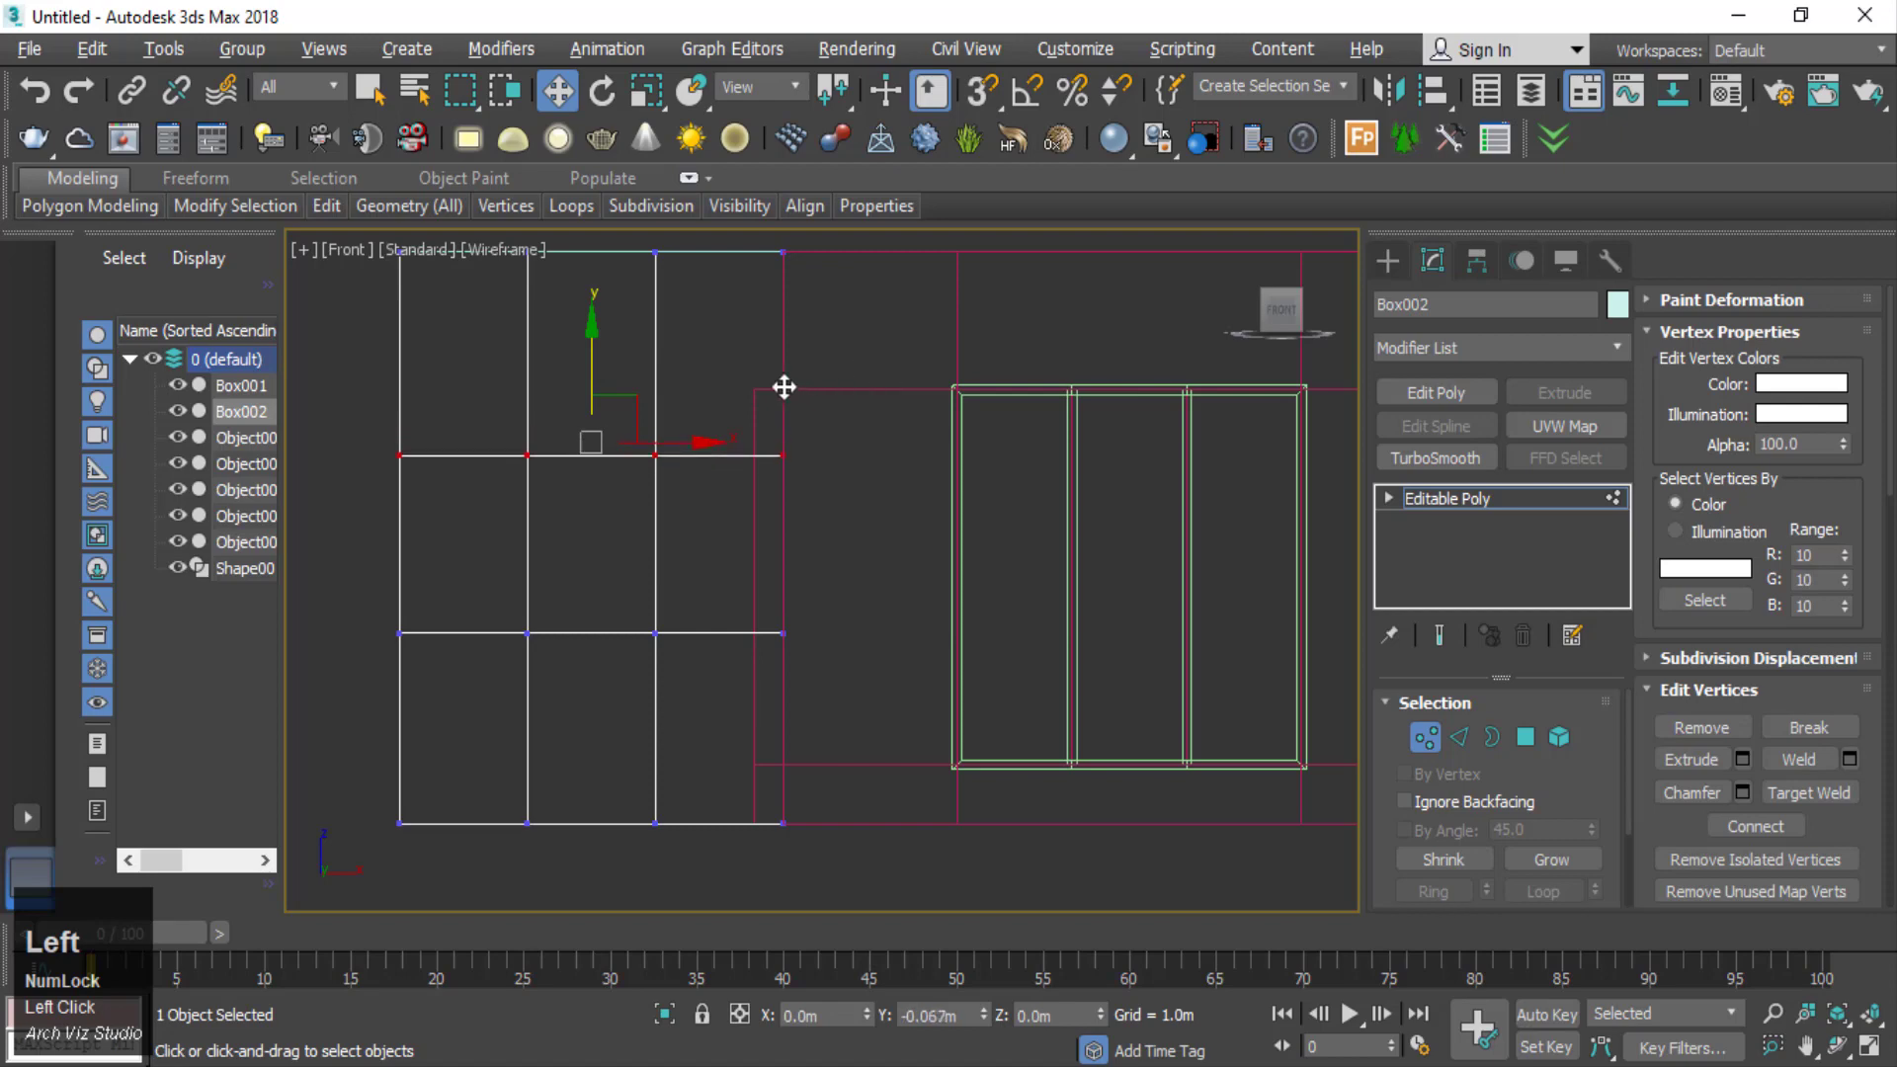
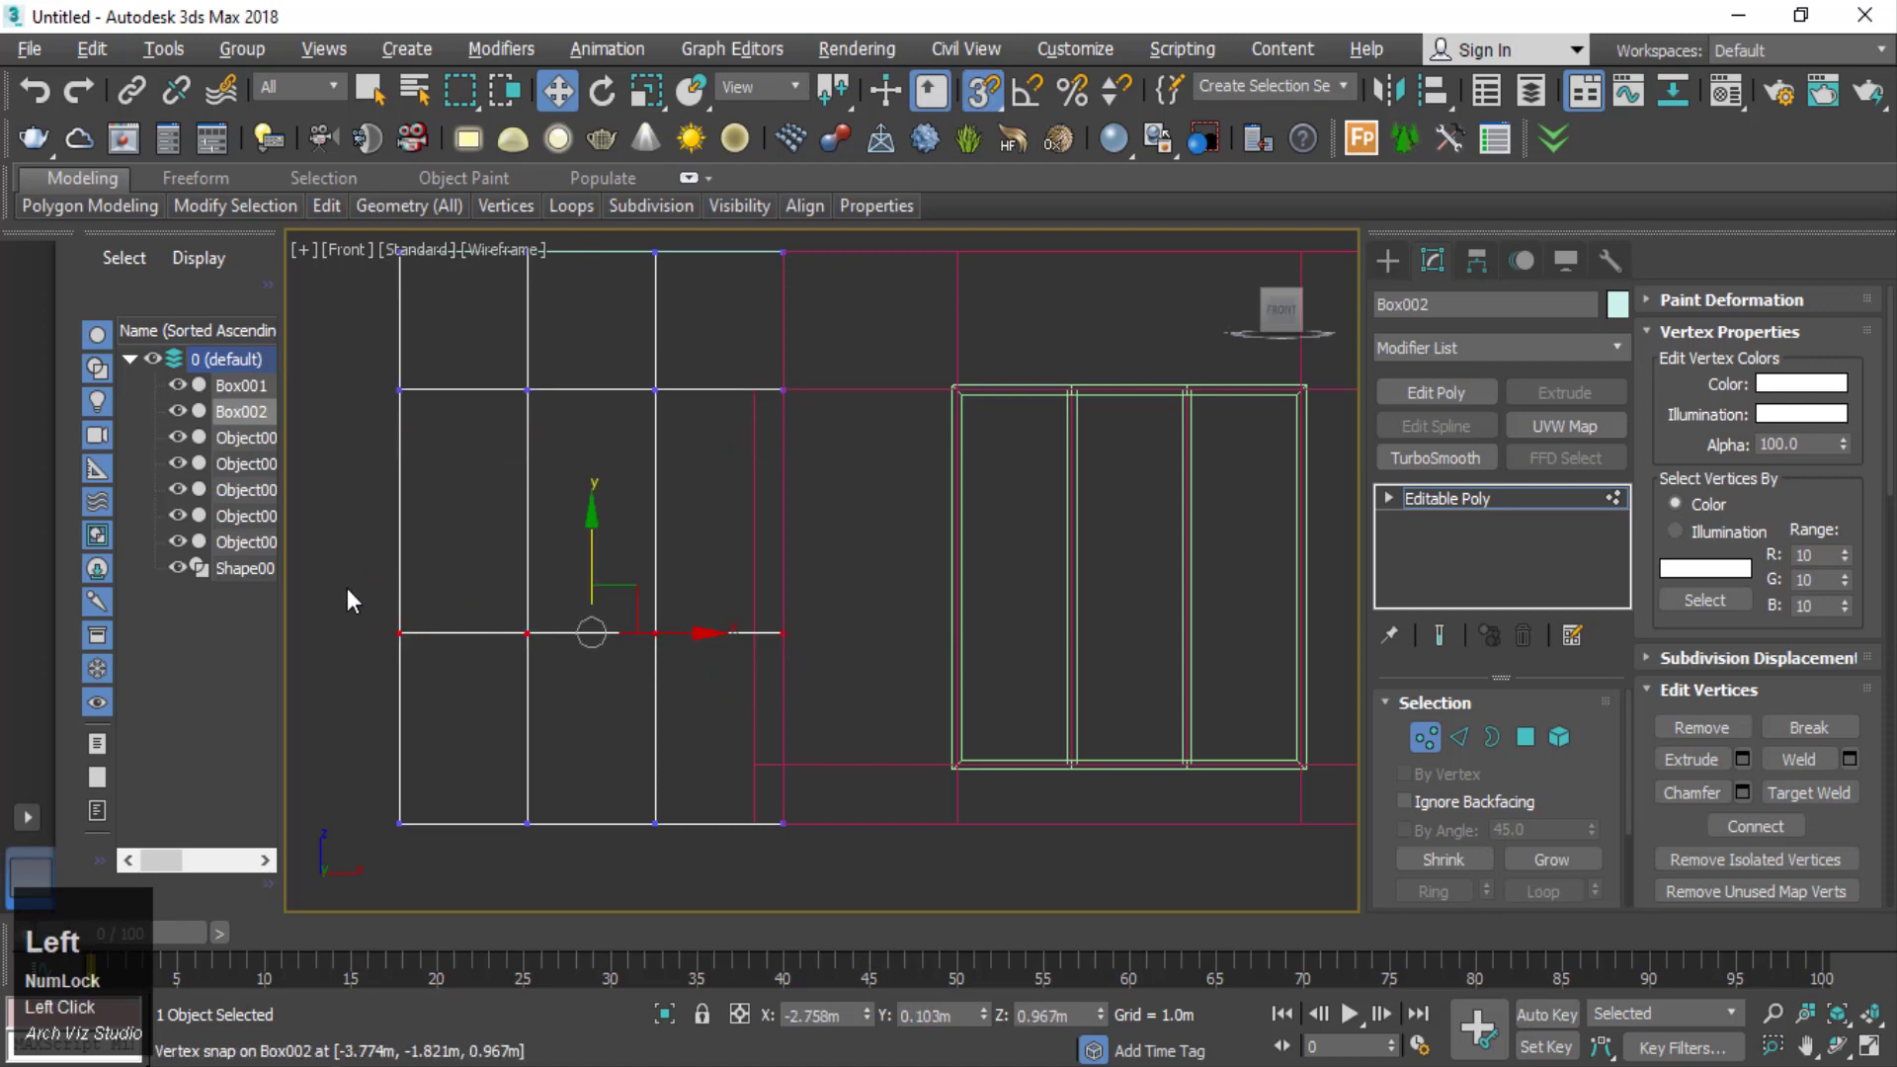
scroll(down, 3)
click(660, 506)
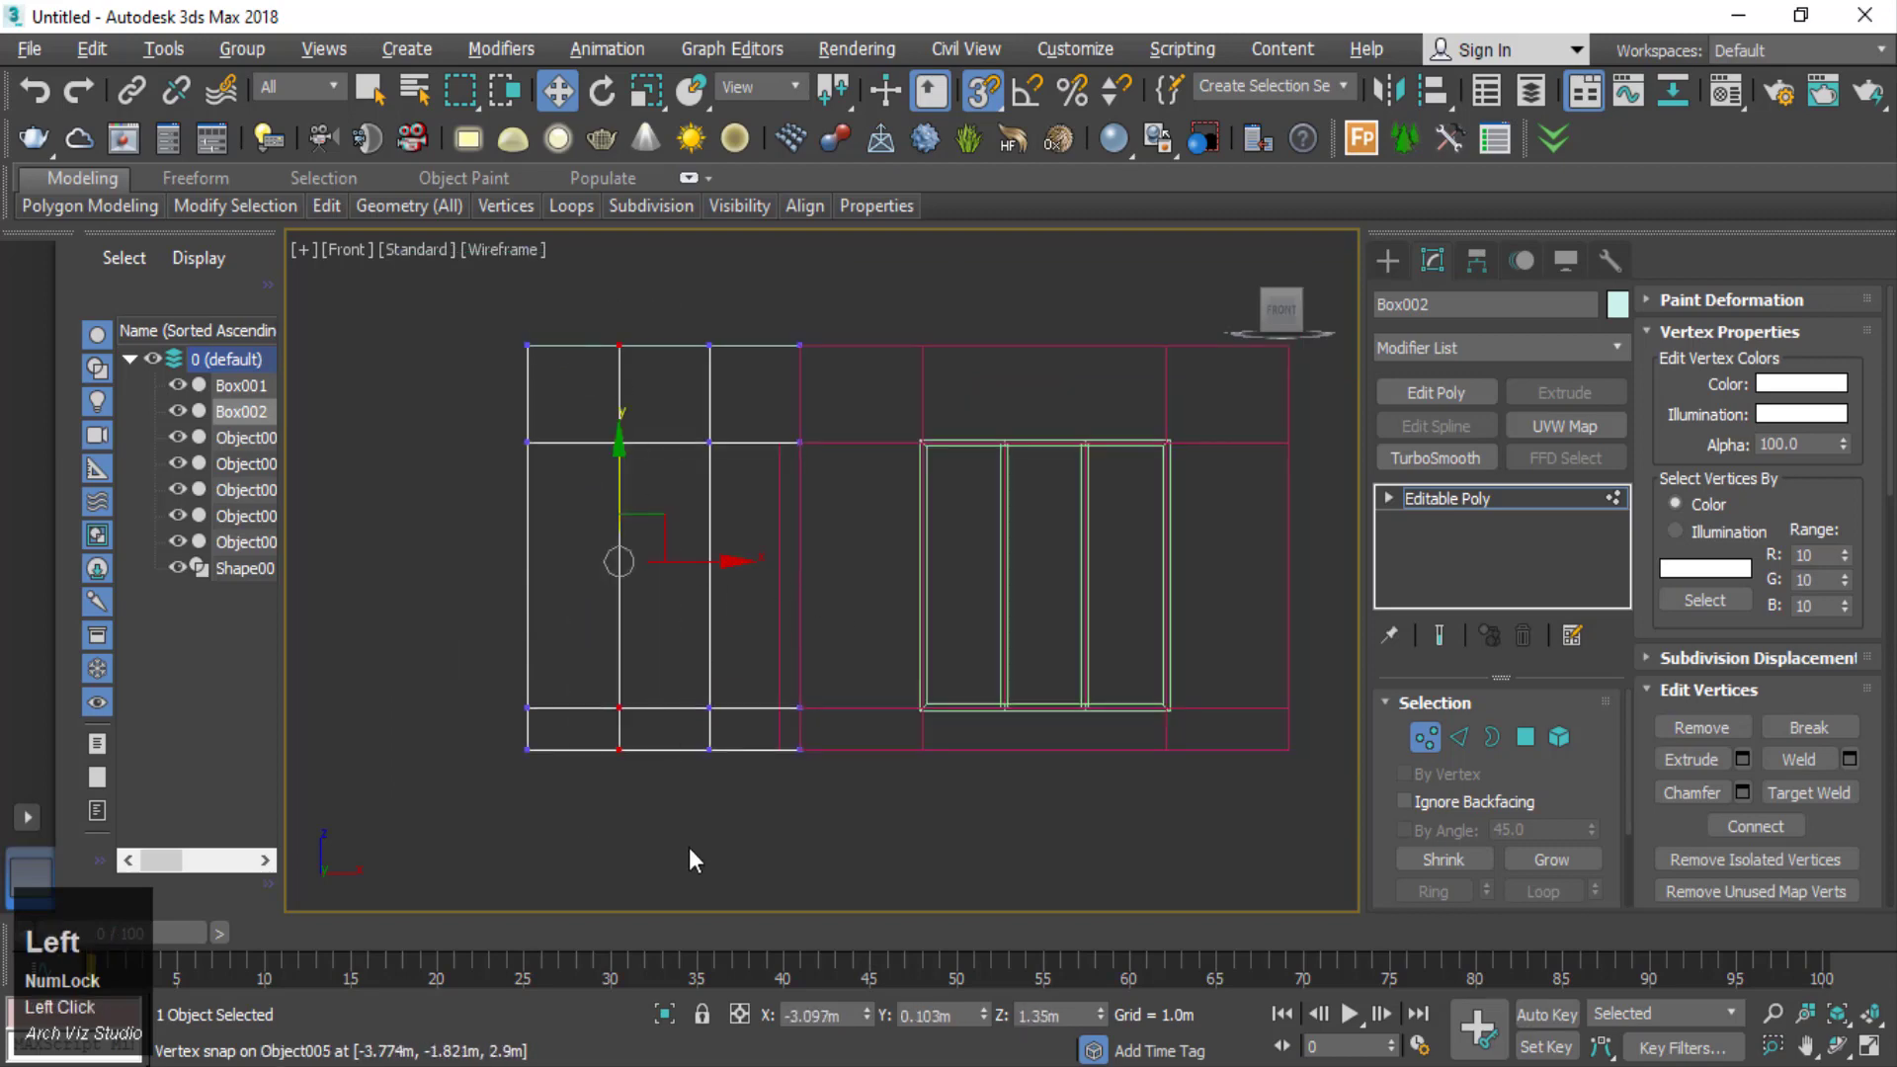
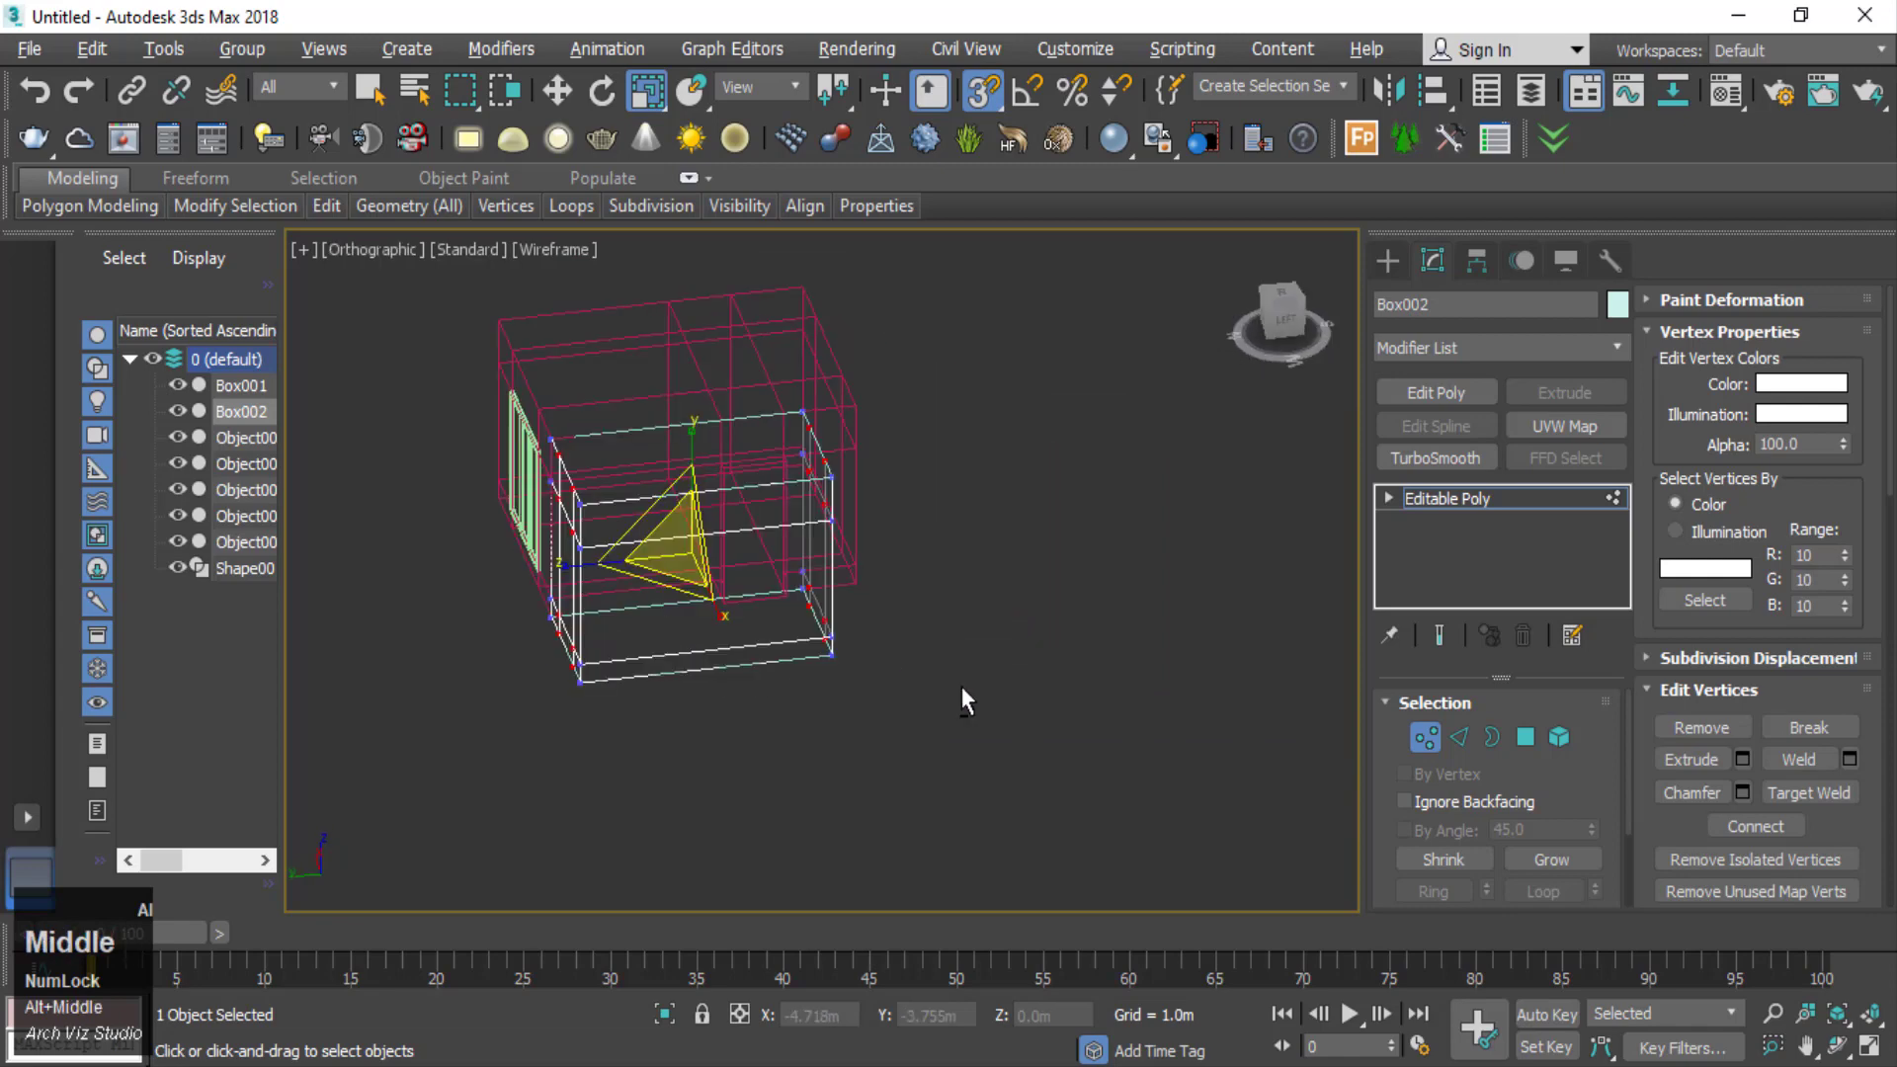
- In Polygon mode with shaded display, detach the side opening face as Object006
click(1516, 751)
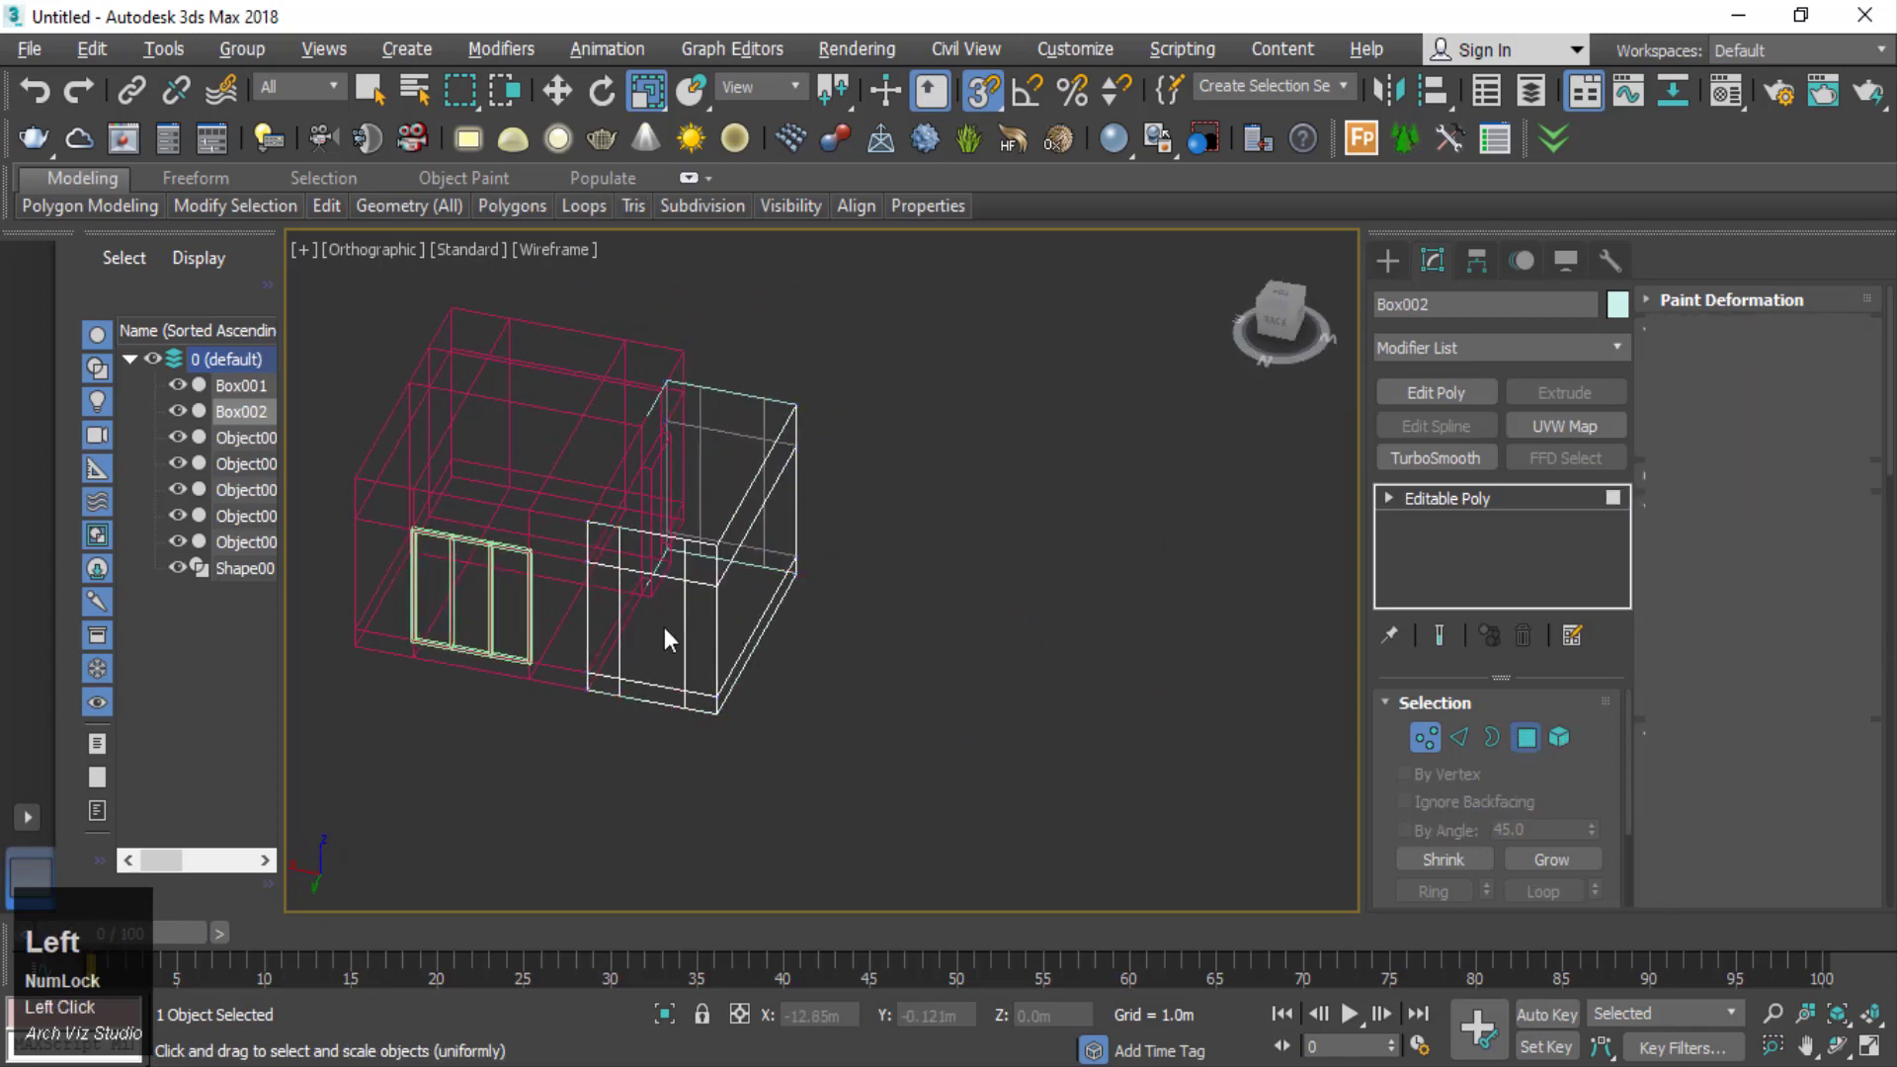
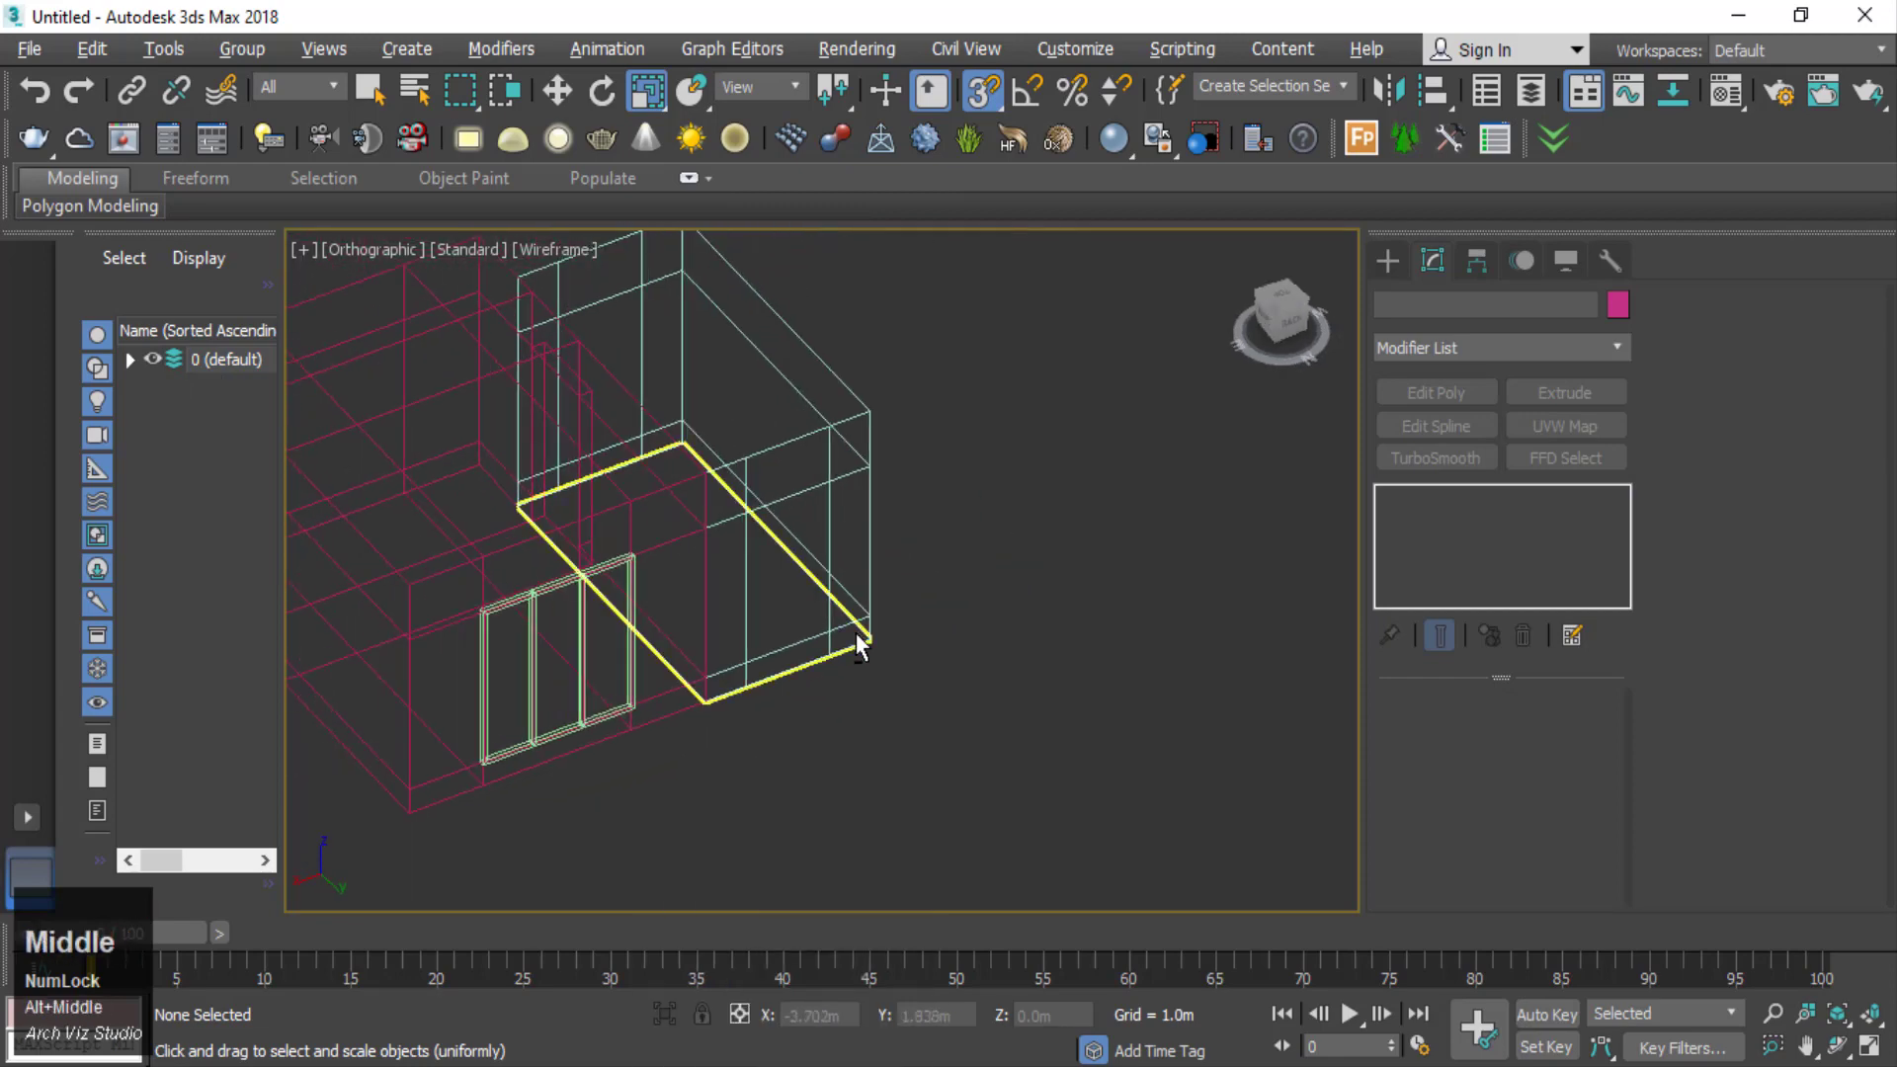
key(F3)
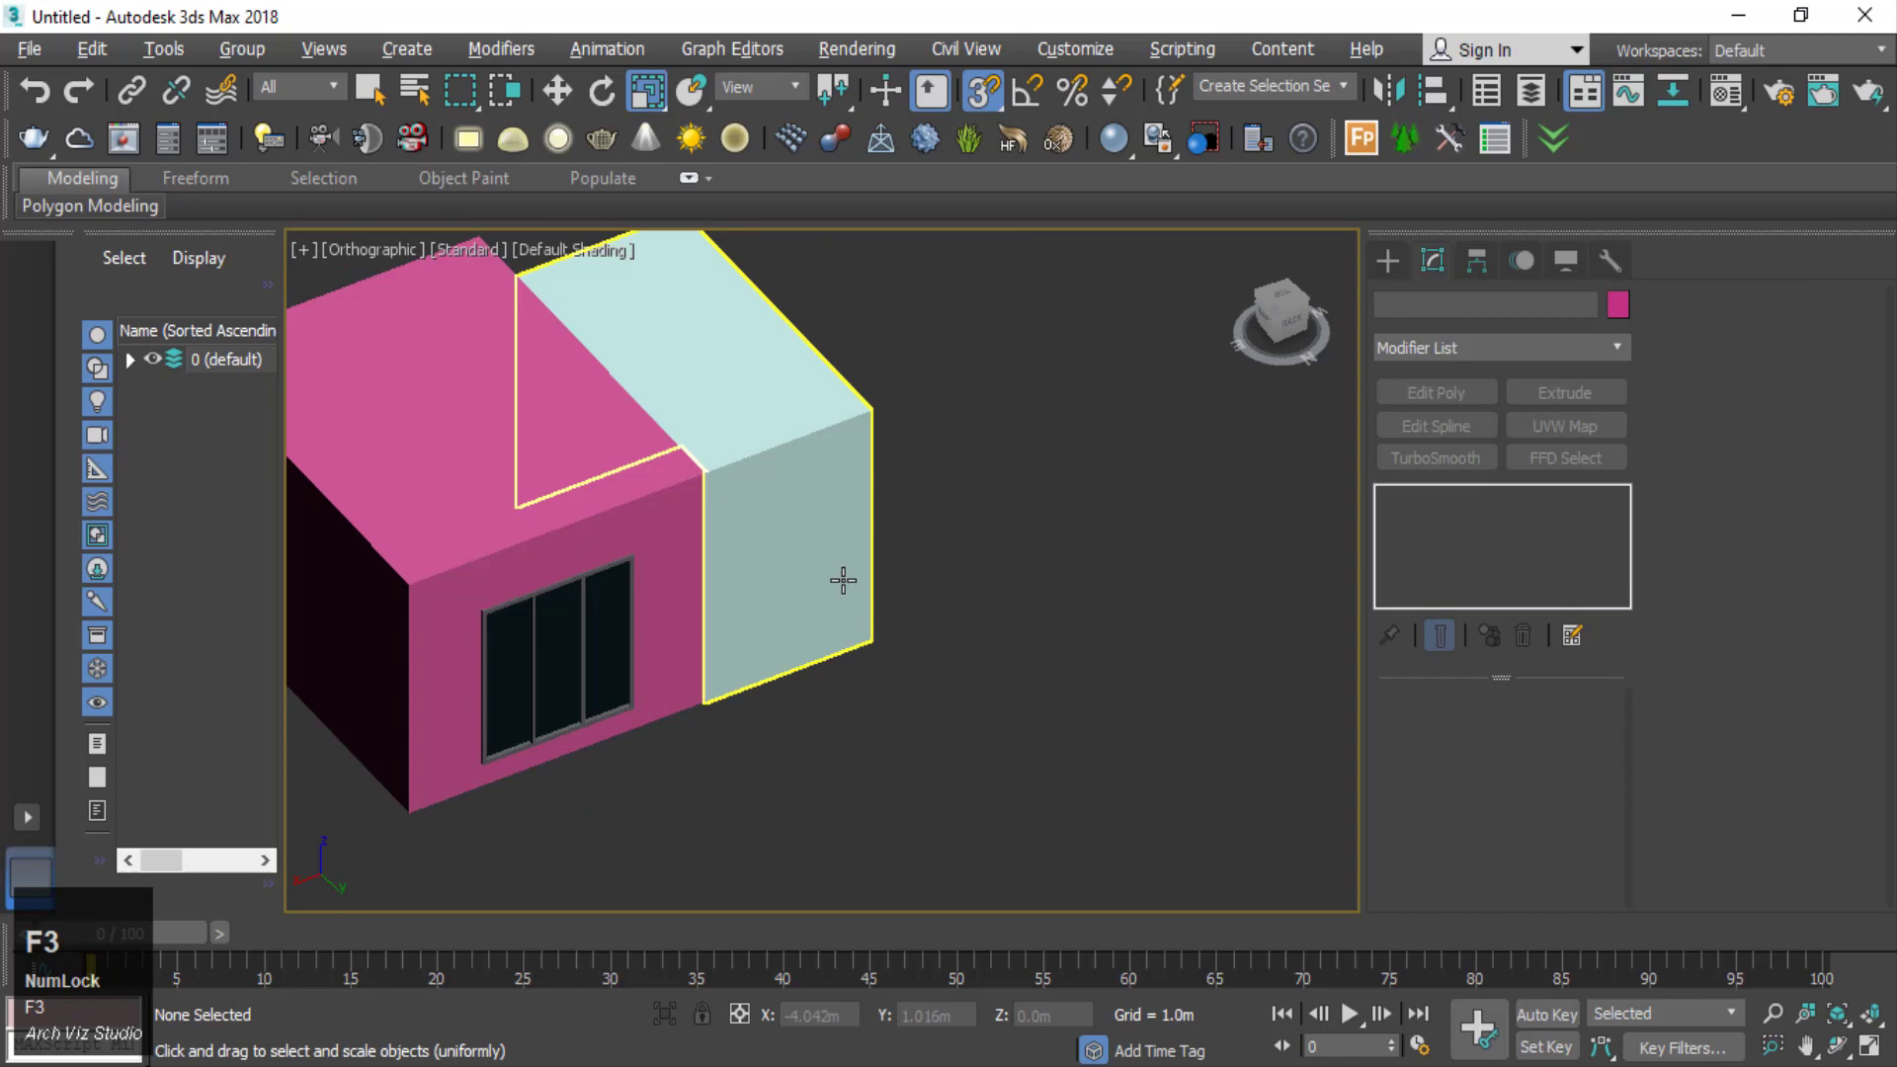
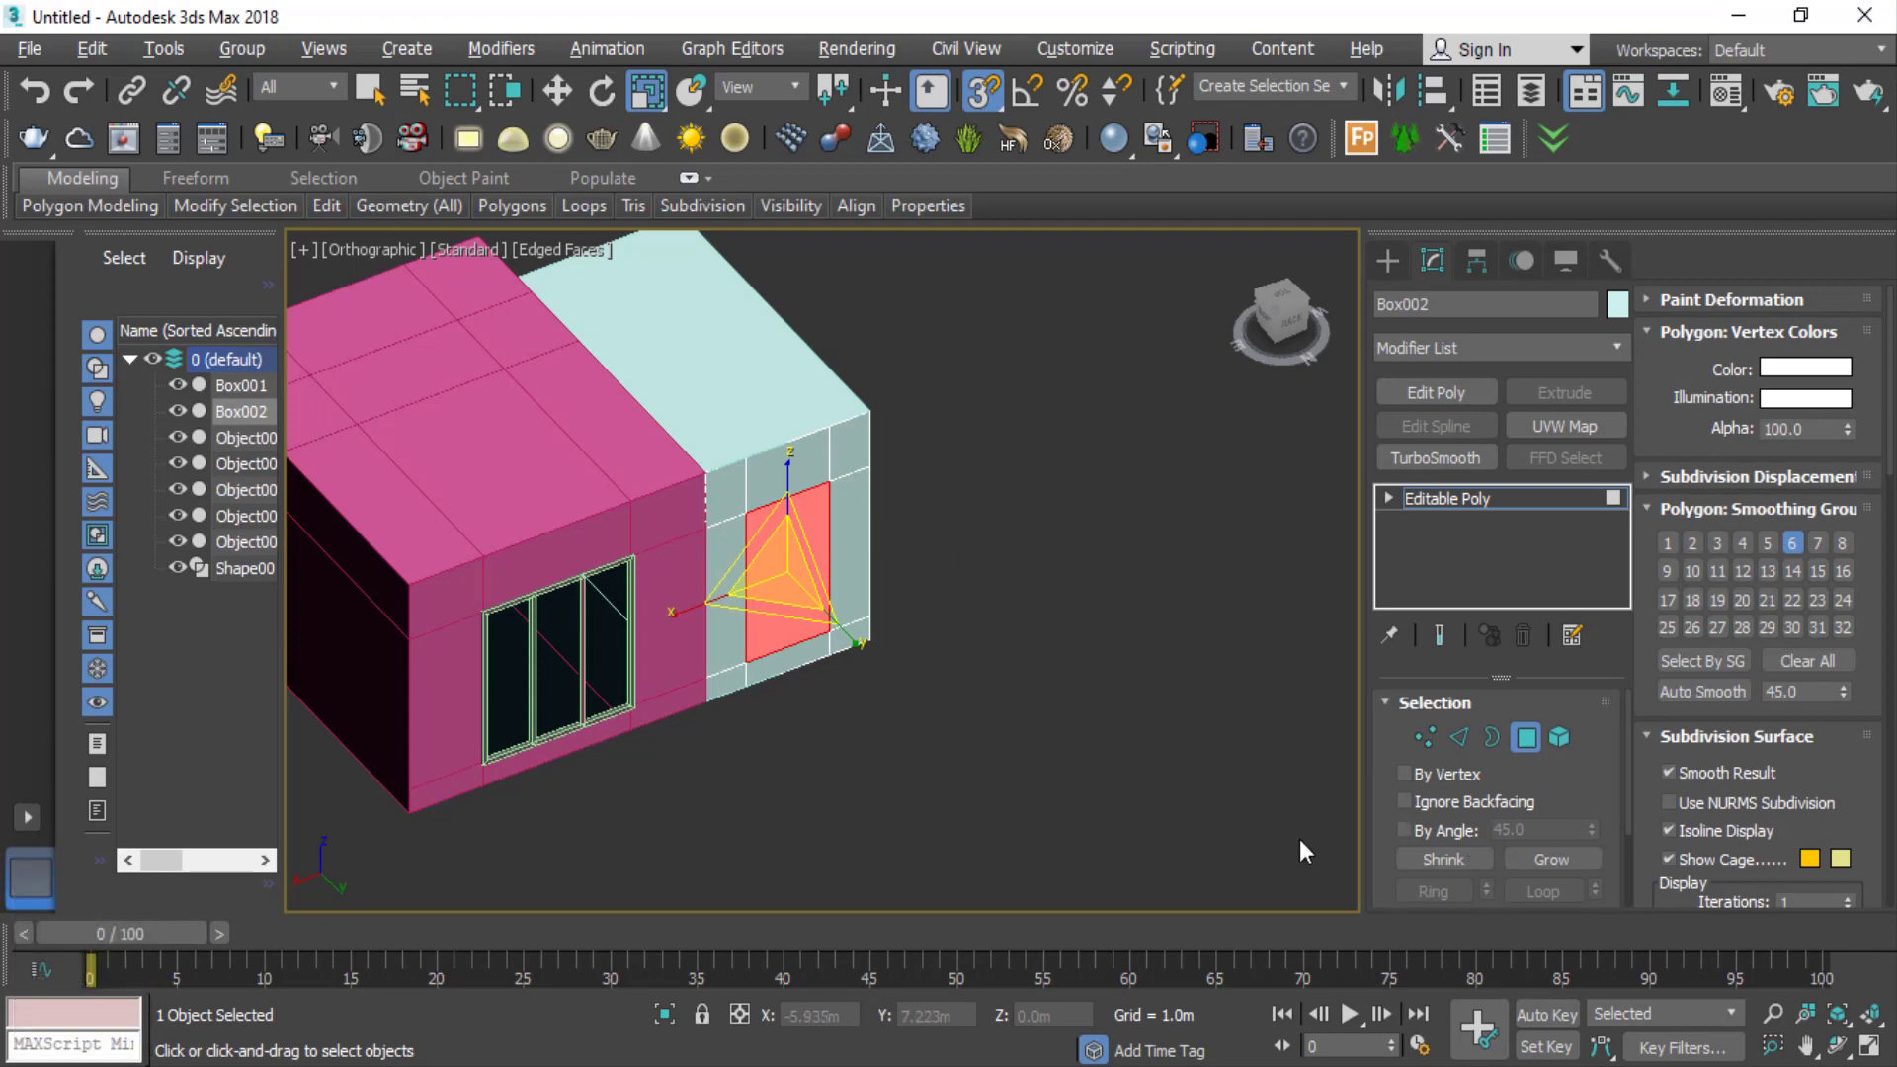
scroll(down, 3)
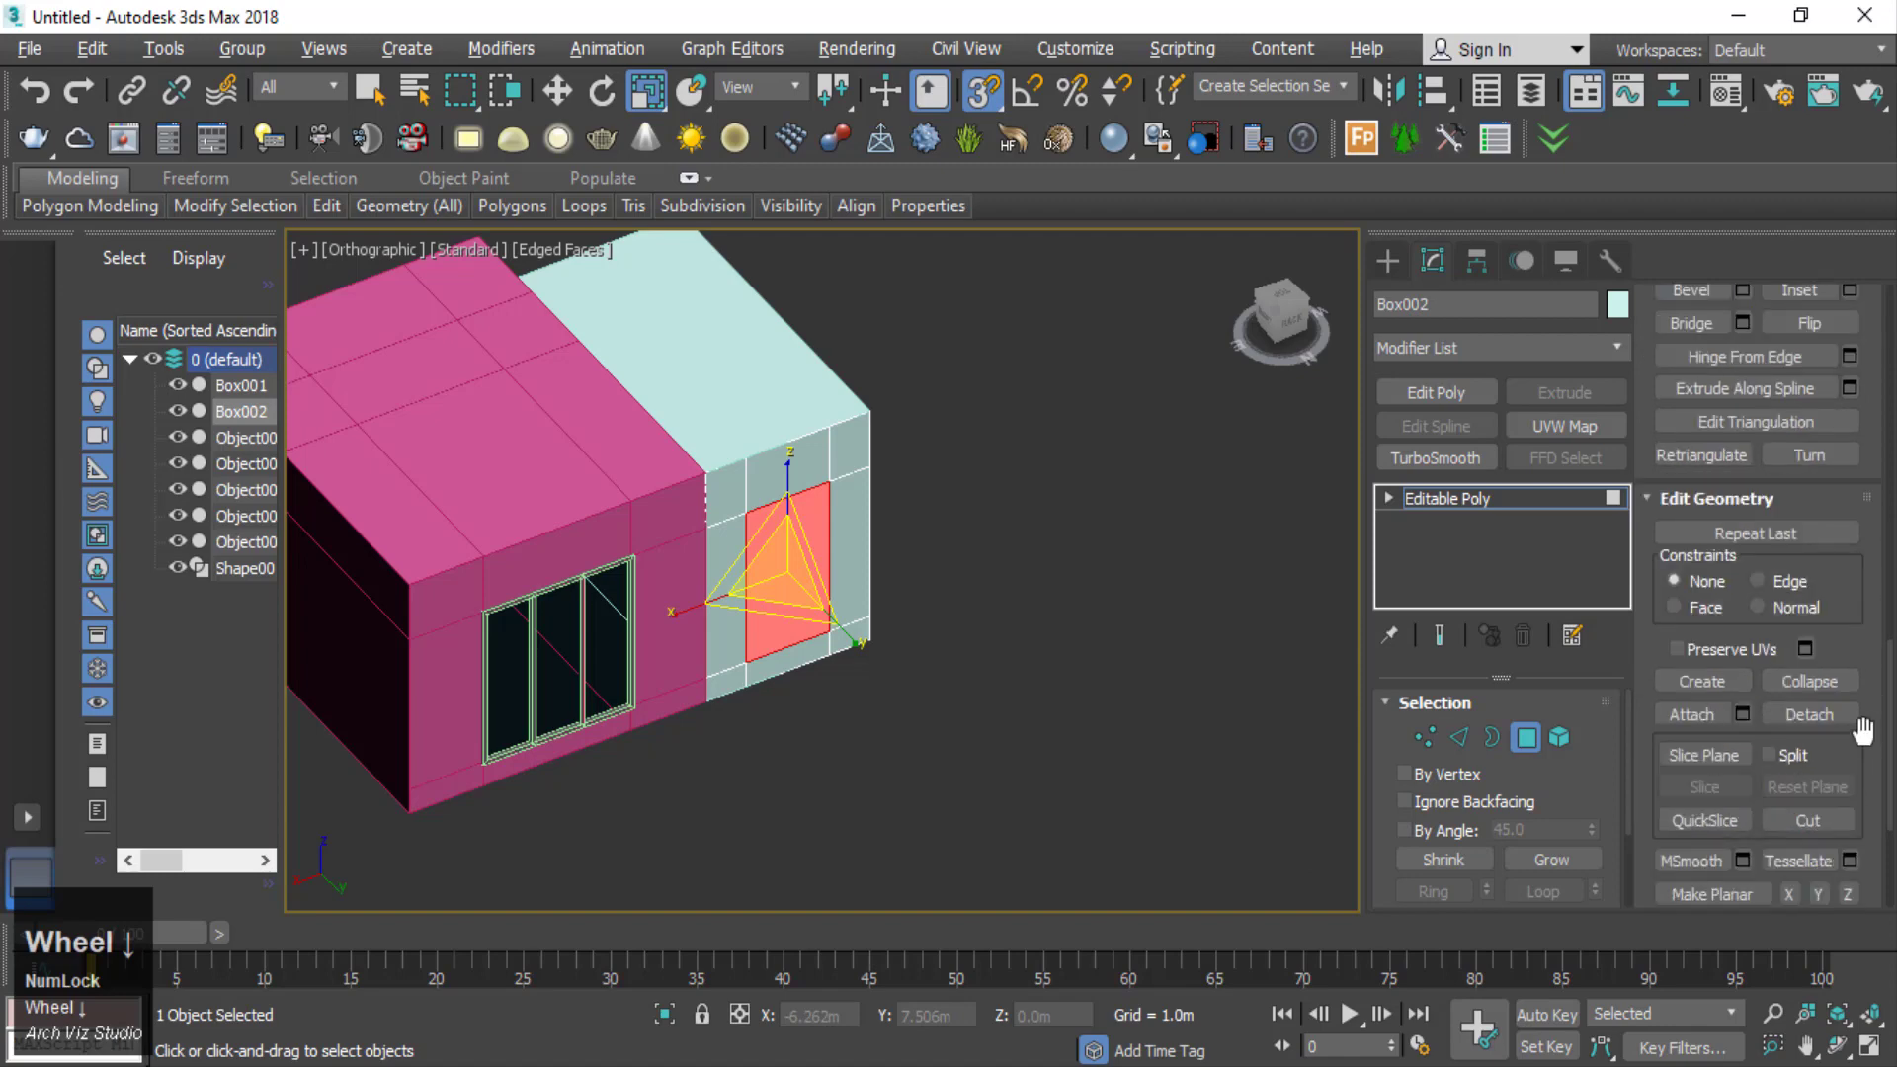
click(1856, 730)
- Bring up the Material Editor to give the detached panel the teal glass material
right_click(1035, 499)
click(972, 463)
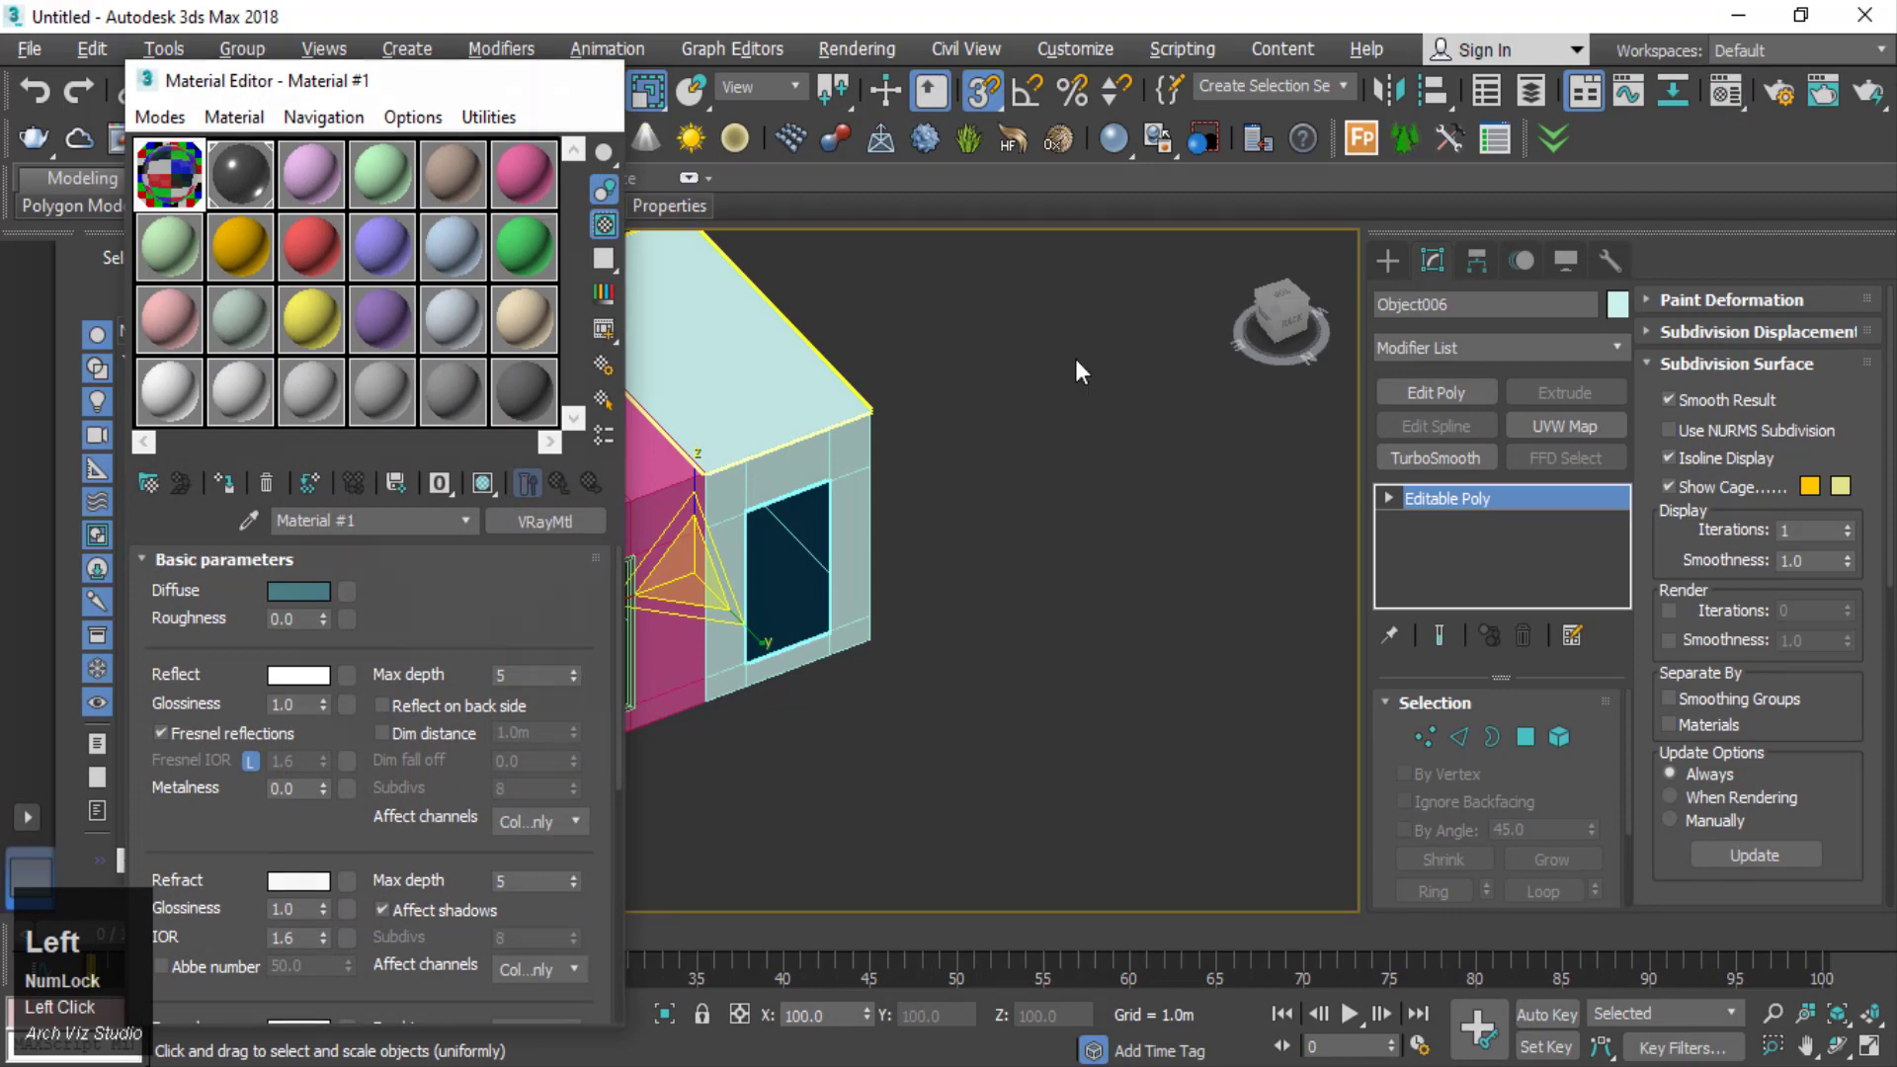
- Leave sub-object editing and bring up the Save File As dialog for the scene
right_click(1016, 479)
double_click(964, 413)
scroll(down, 3)
key(ctrl+s)
- Browse This PC to the YouTube Project folder and create a new folder named Living
click(967, 84)
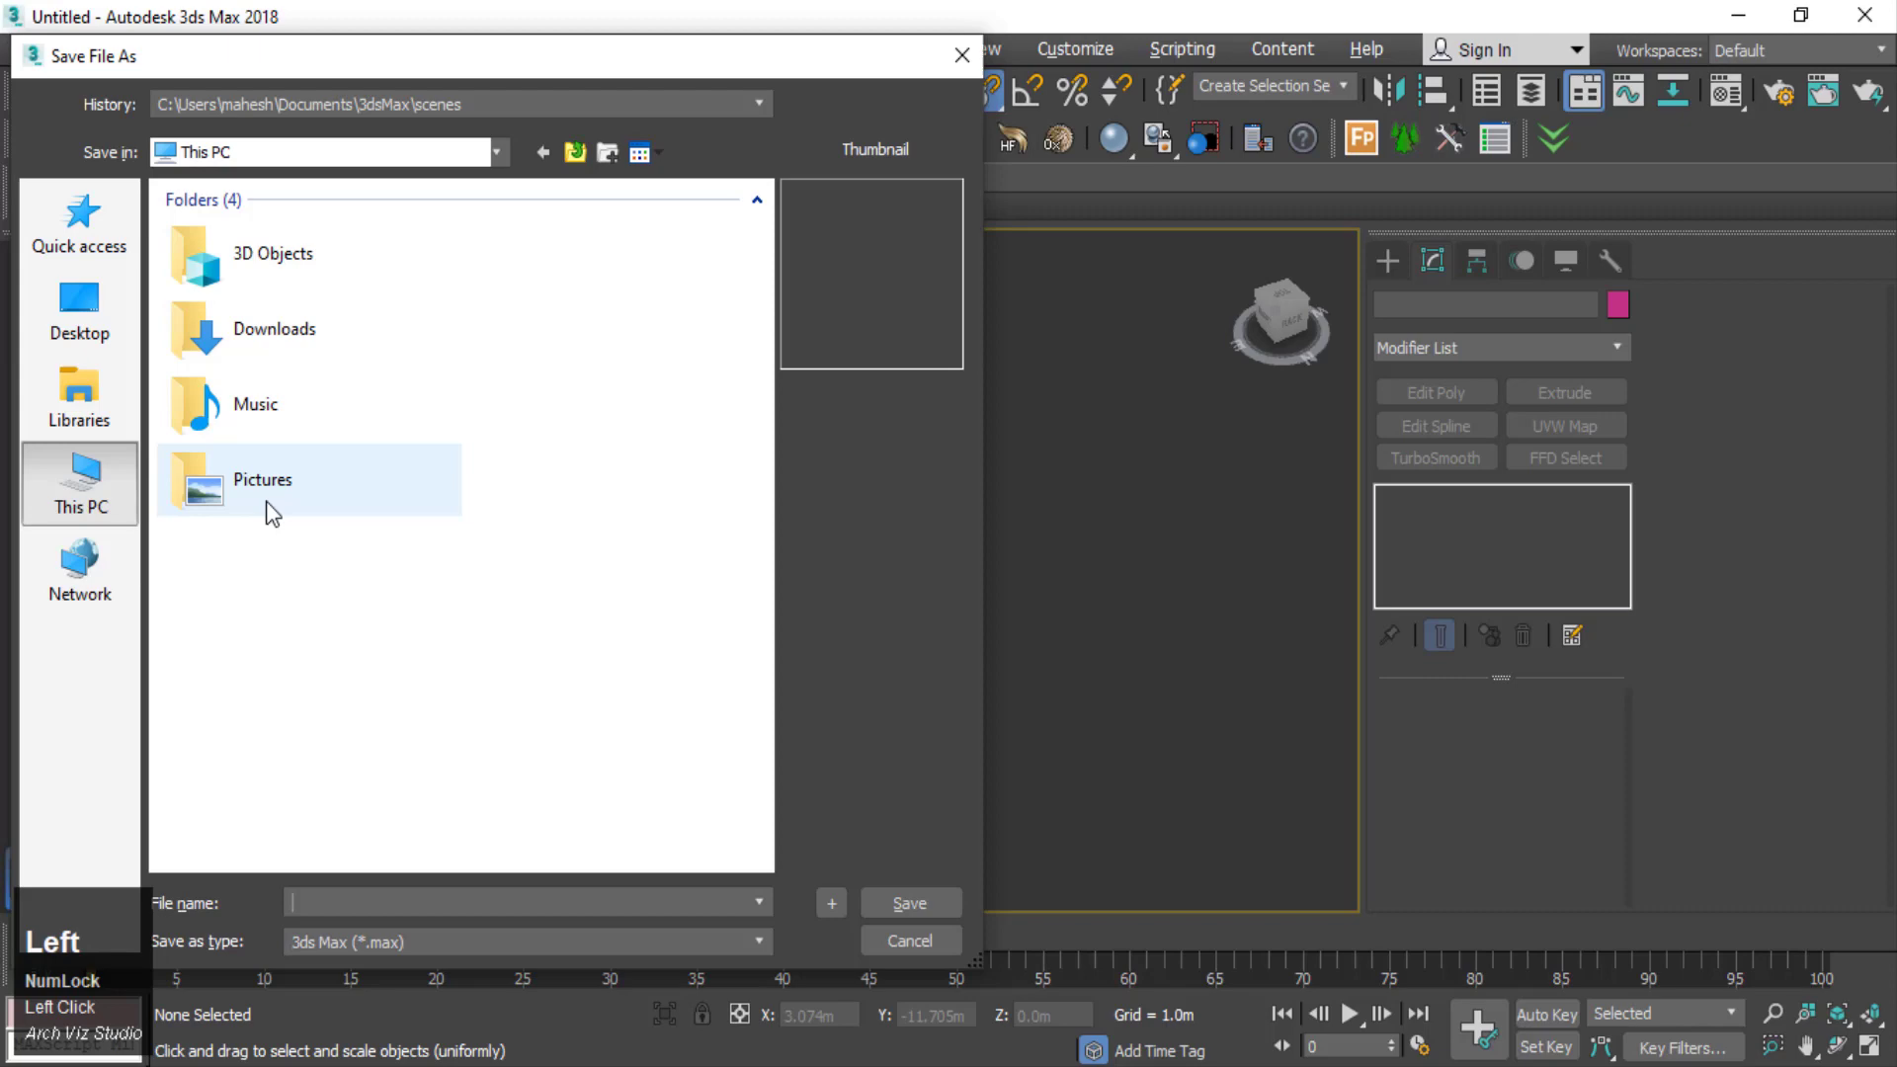
scroll(down, 3)
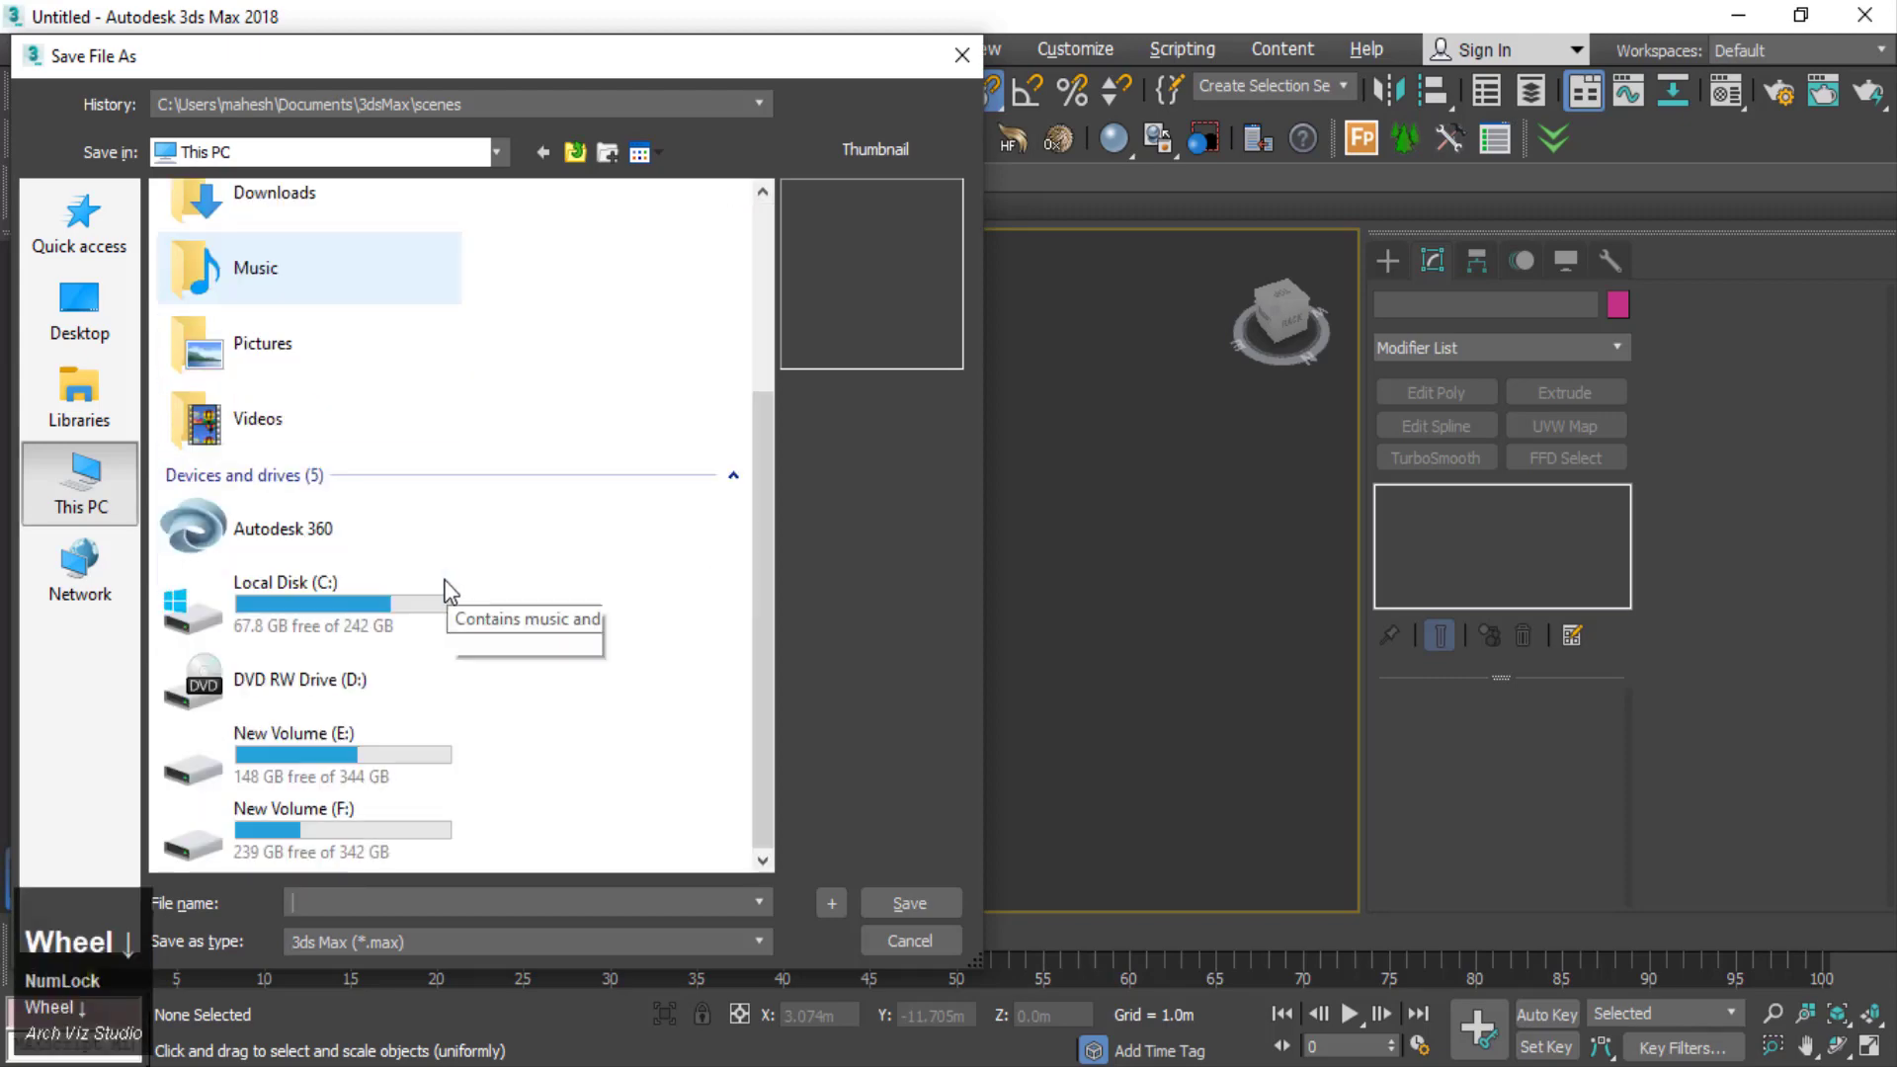
click(358, 774)
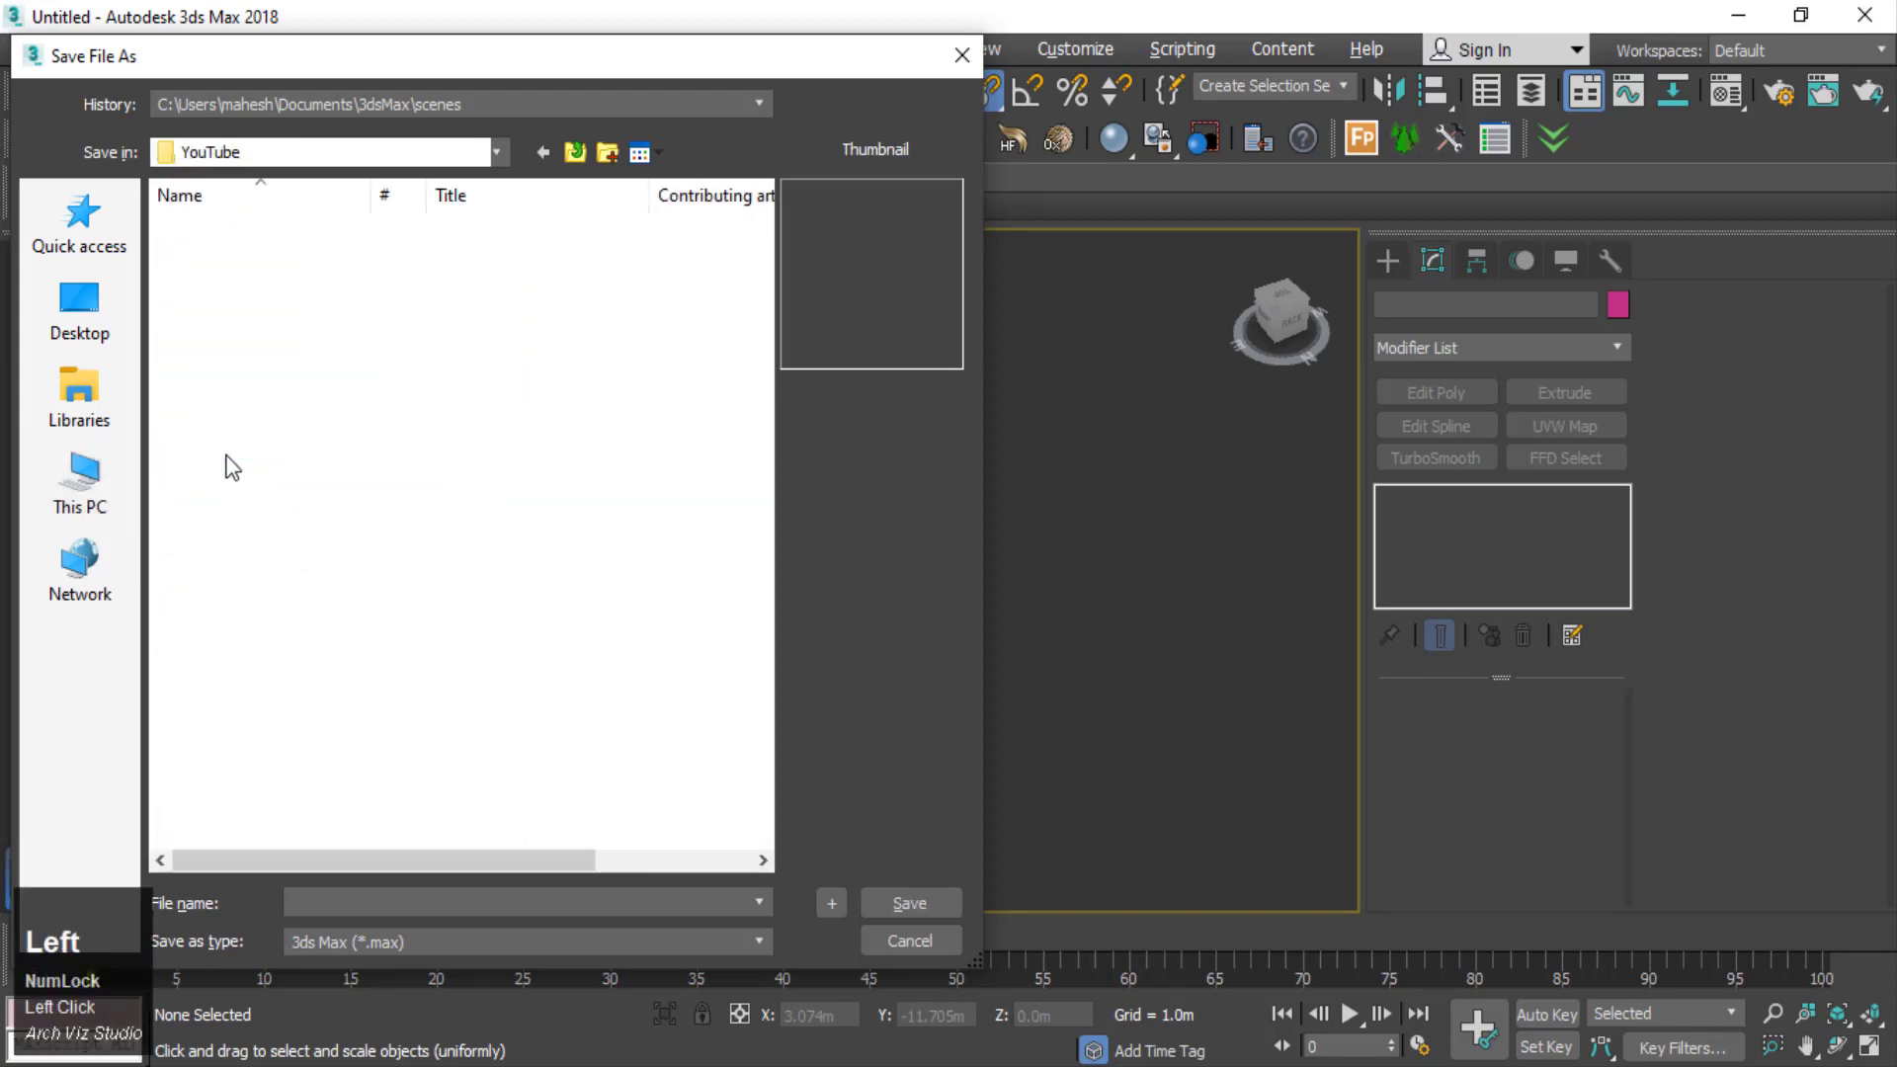
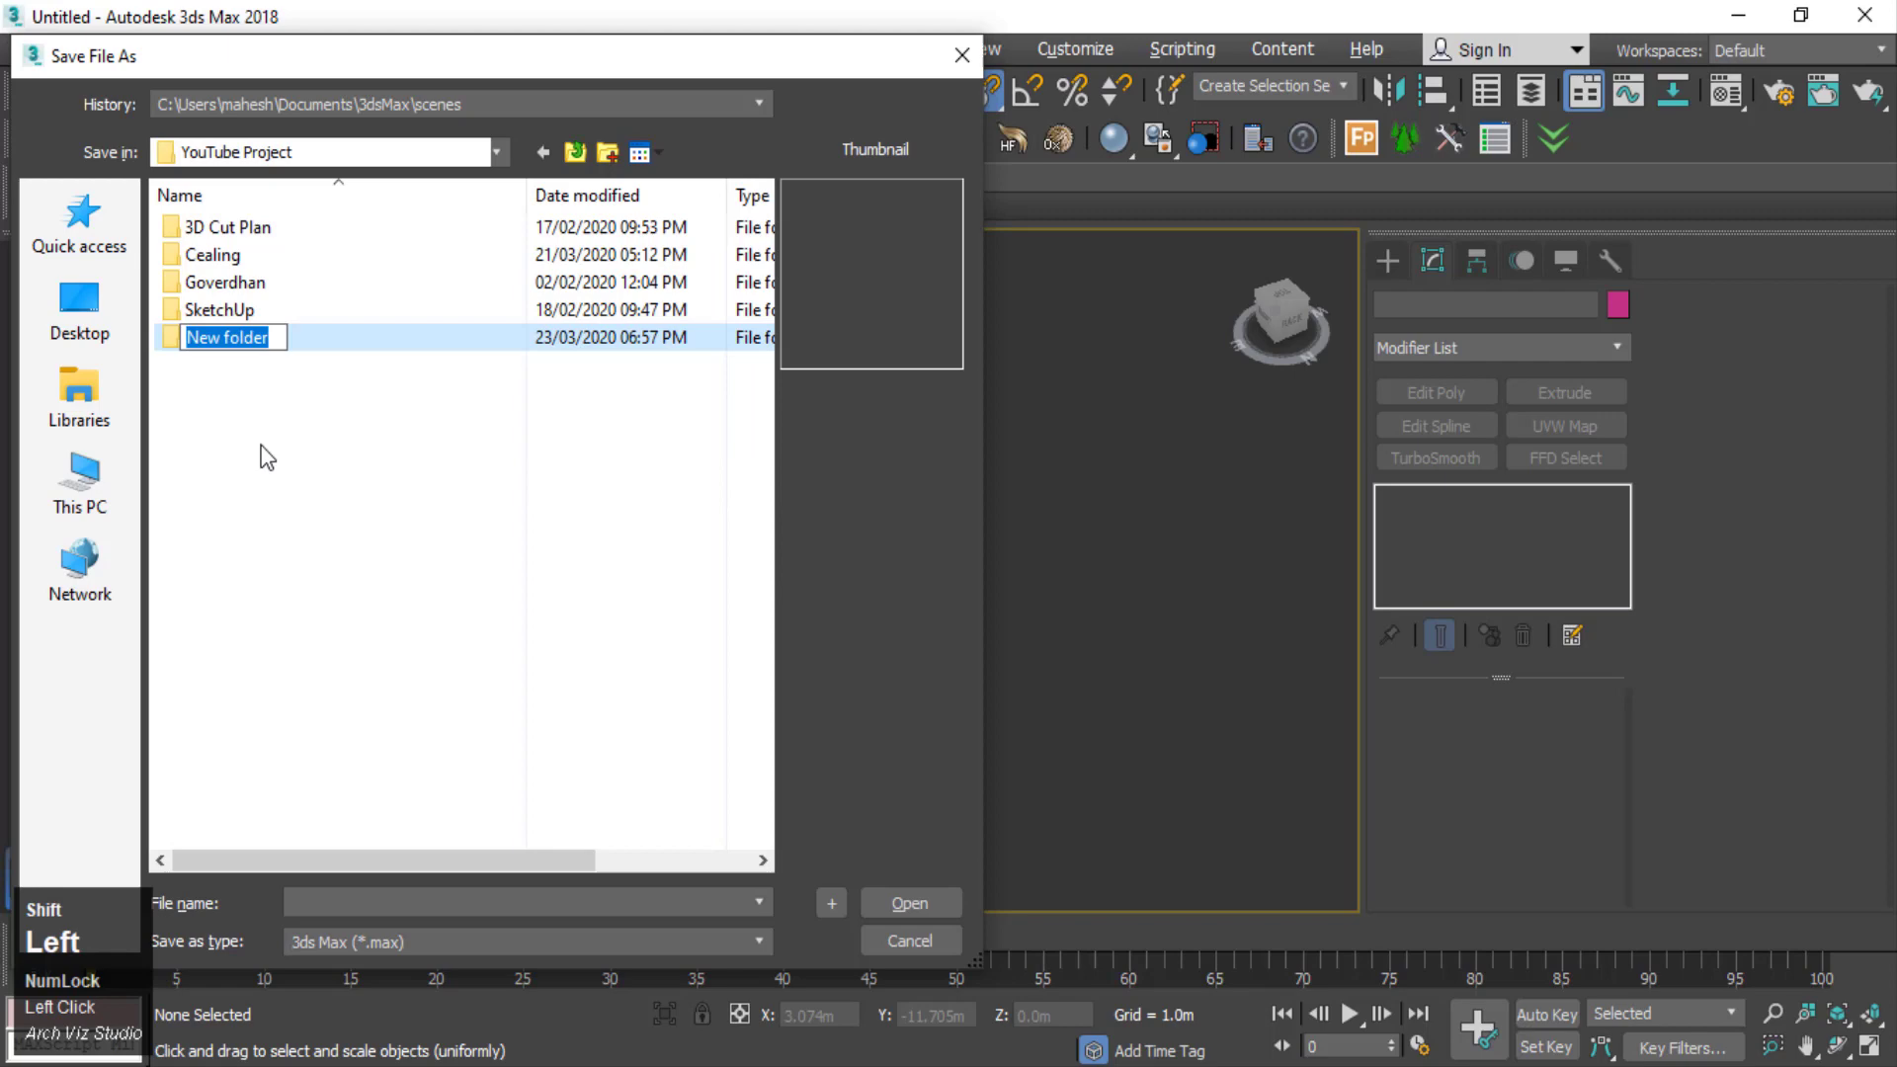
key(shift+l)
text(iving)
- Enter the Living folder and save the scene there as Living.max
double_click(264, 459)
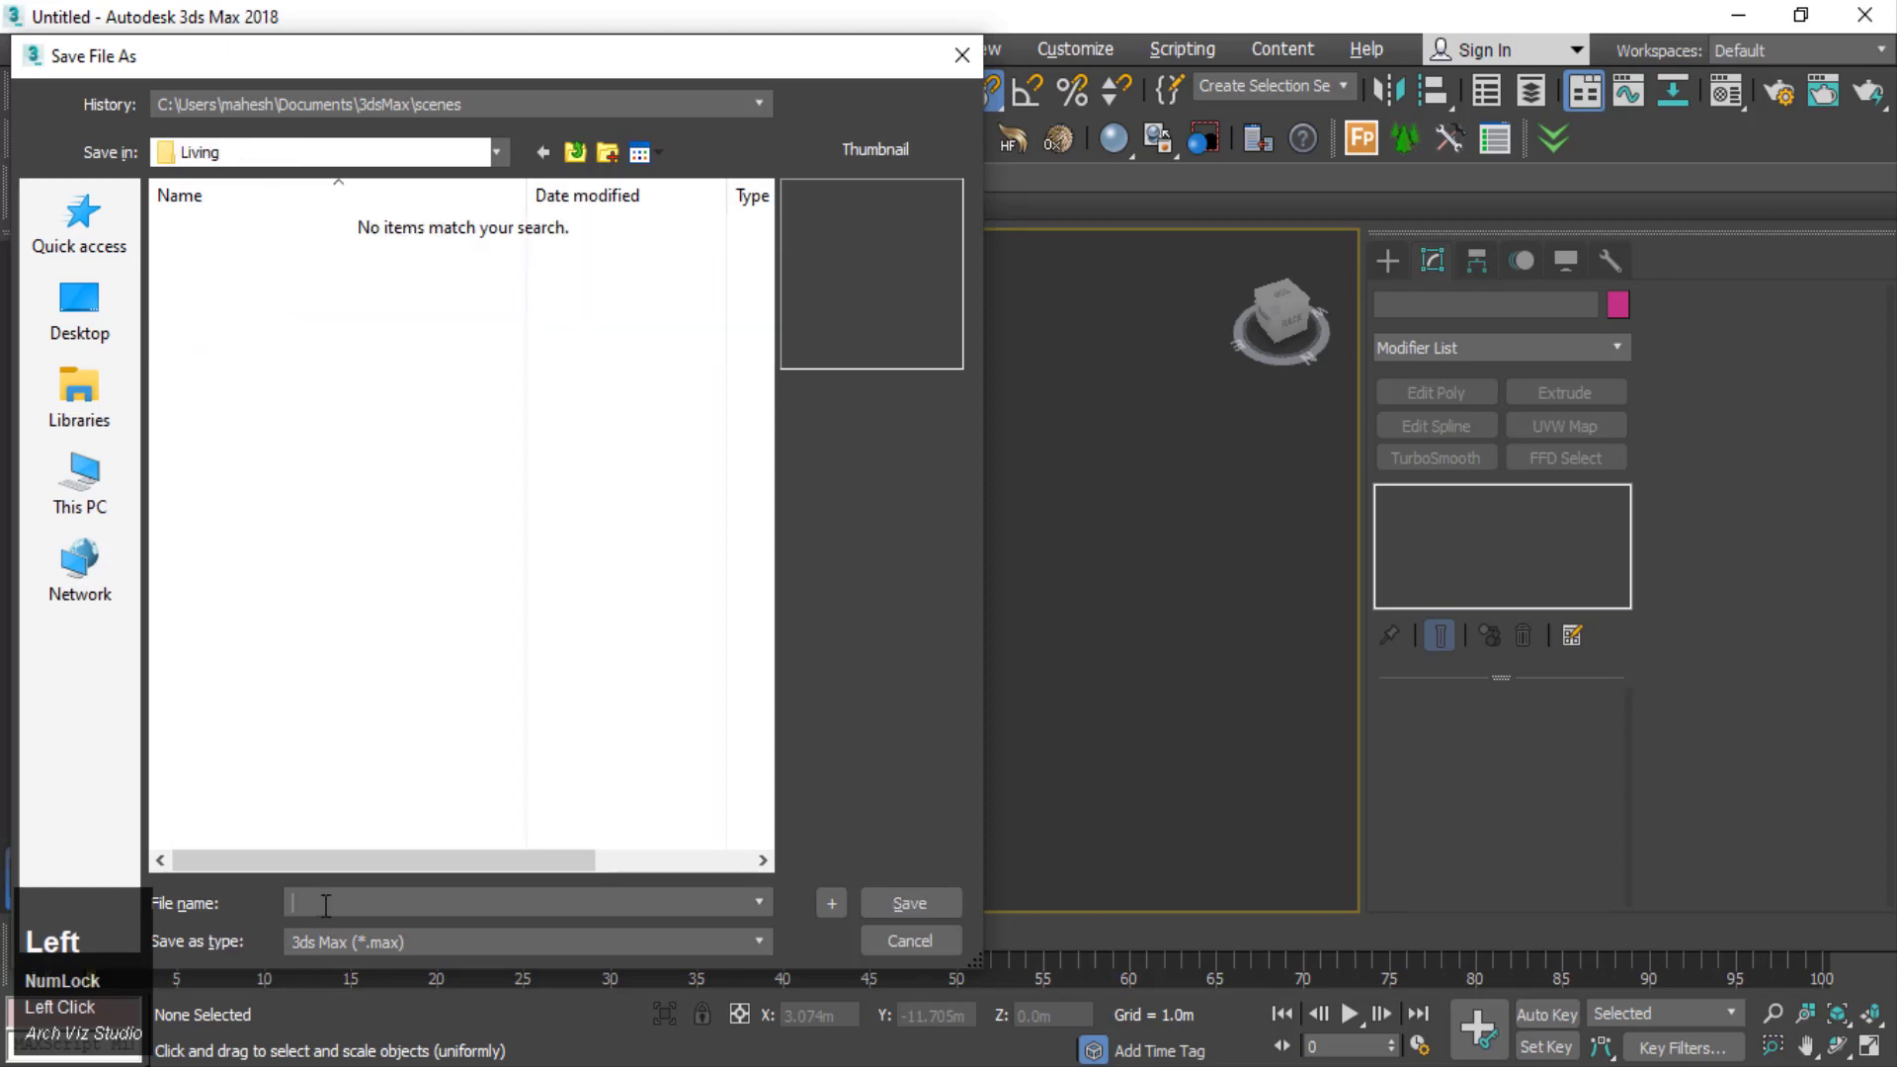
key(shift+l)
text(lvlg)
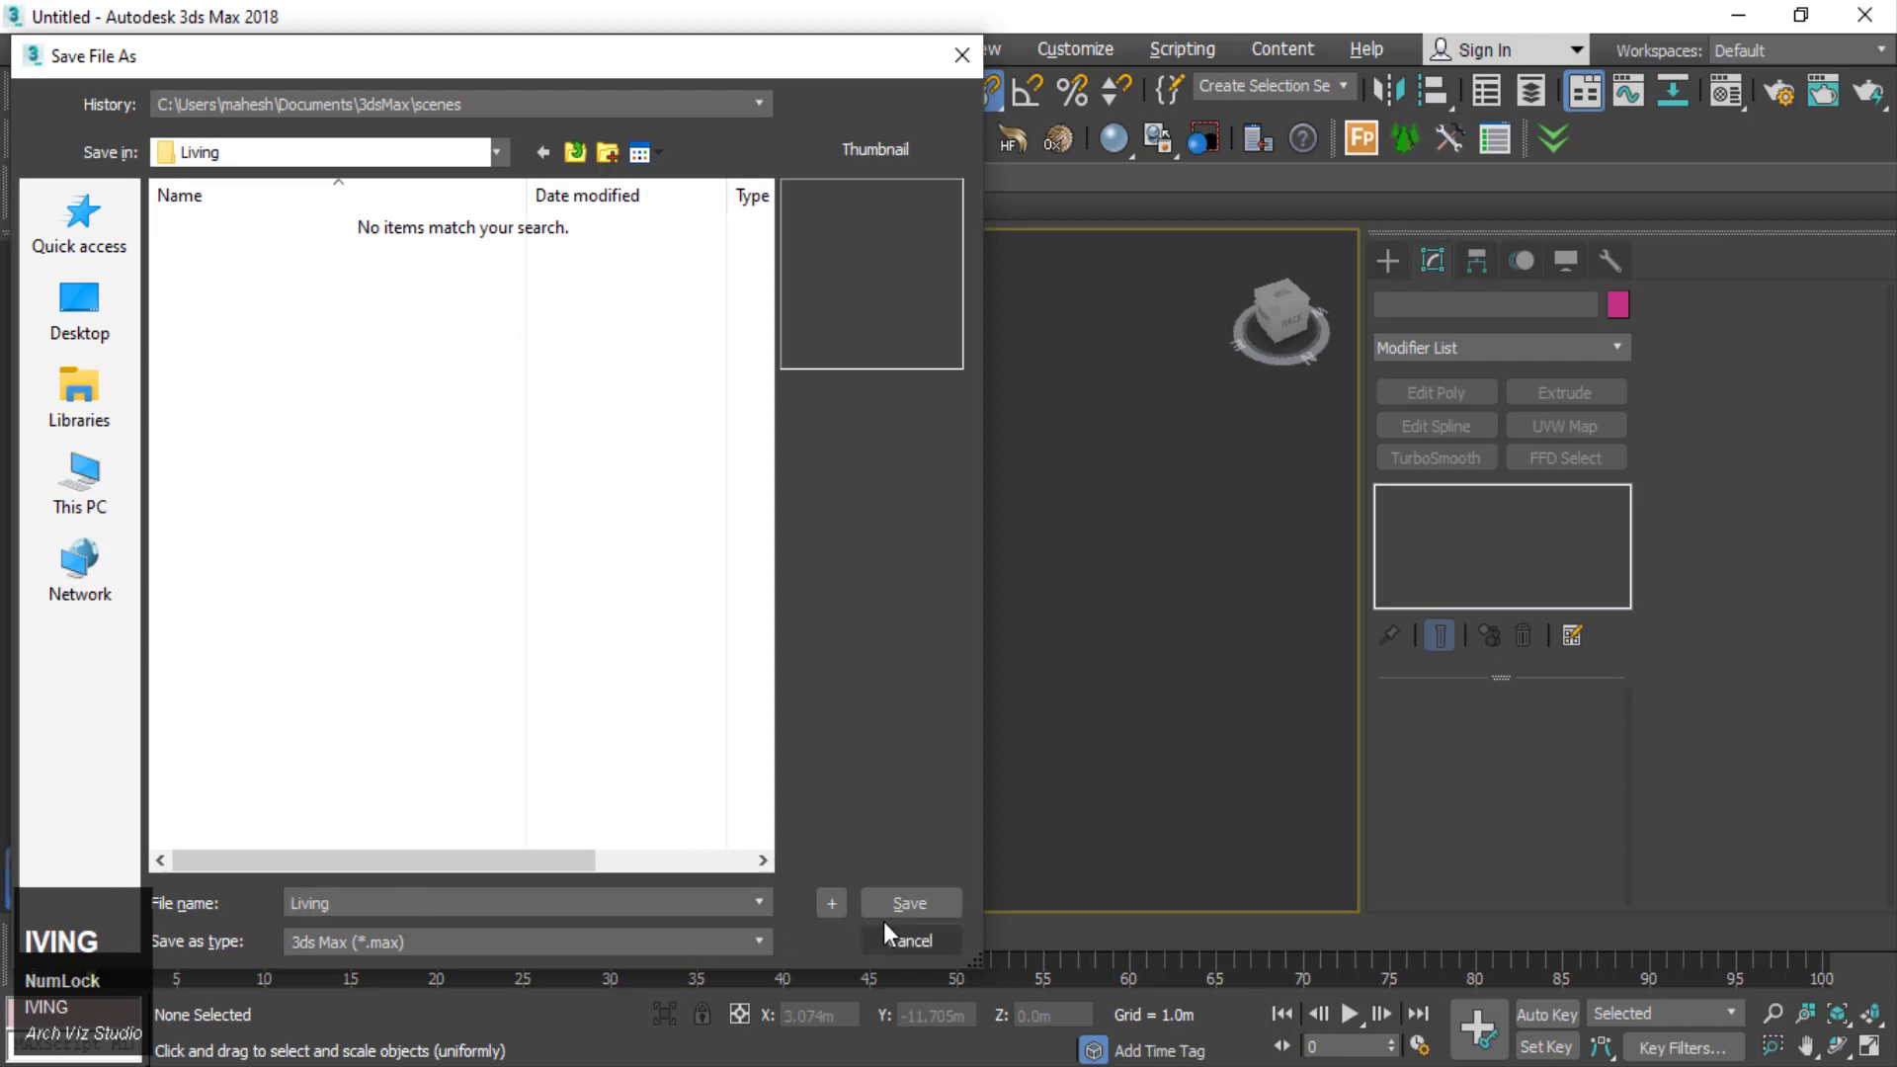
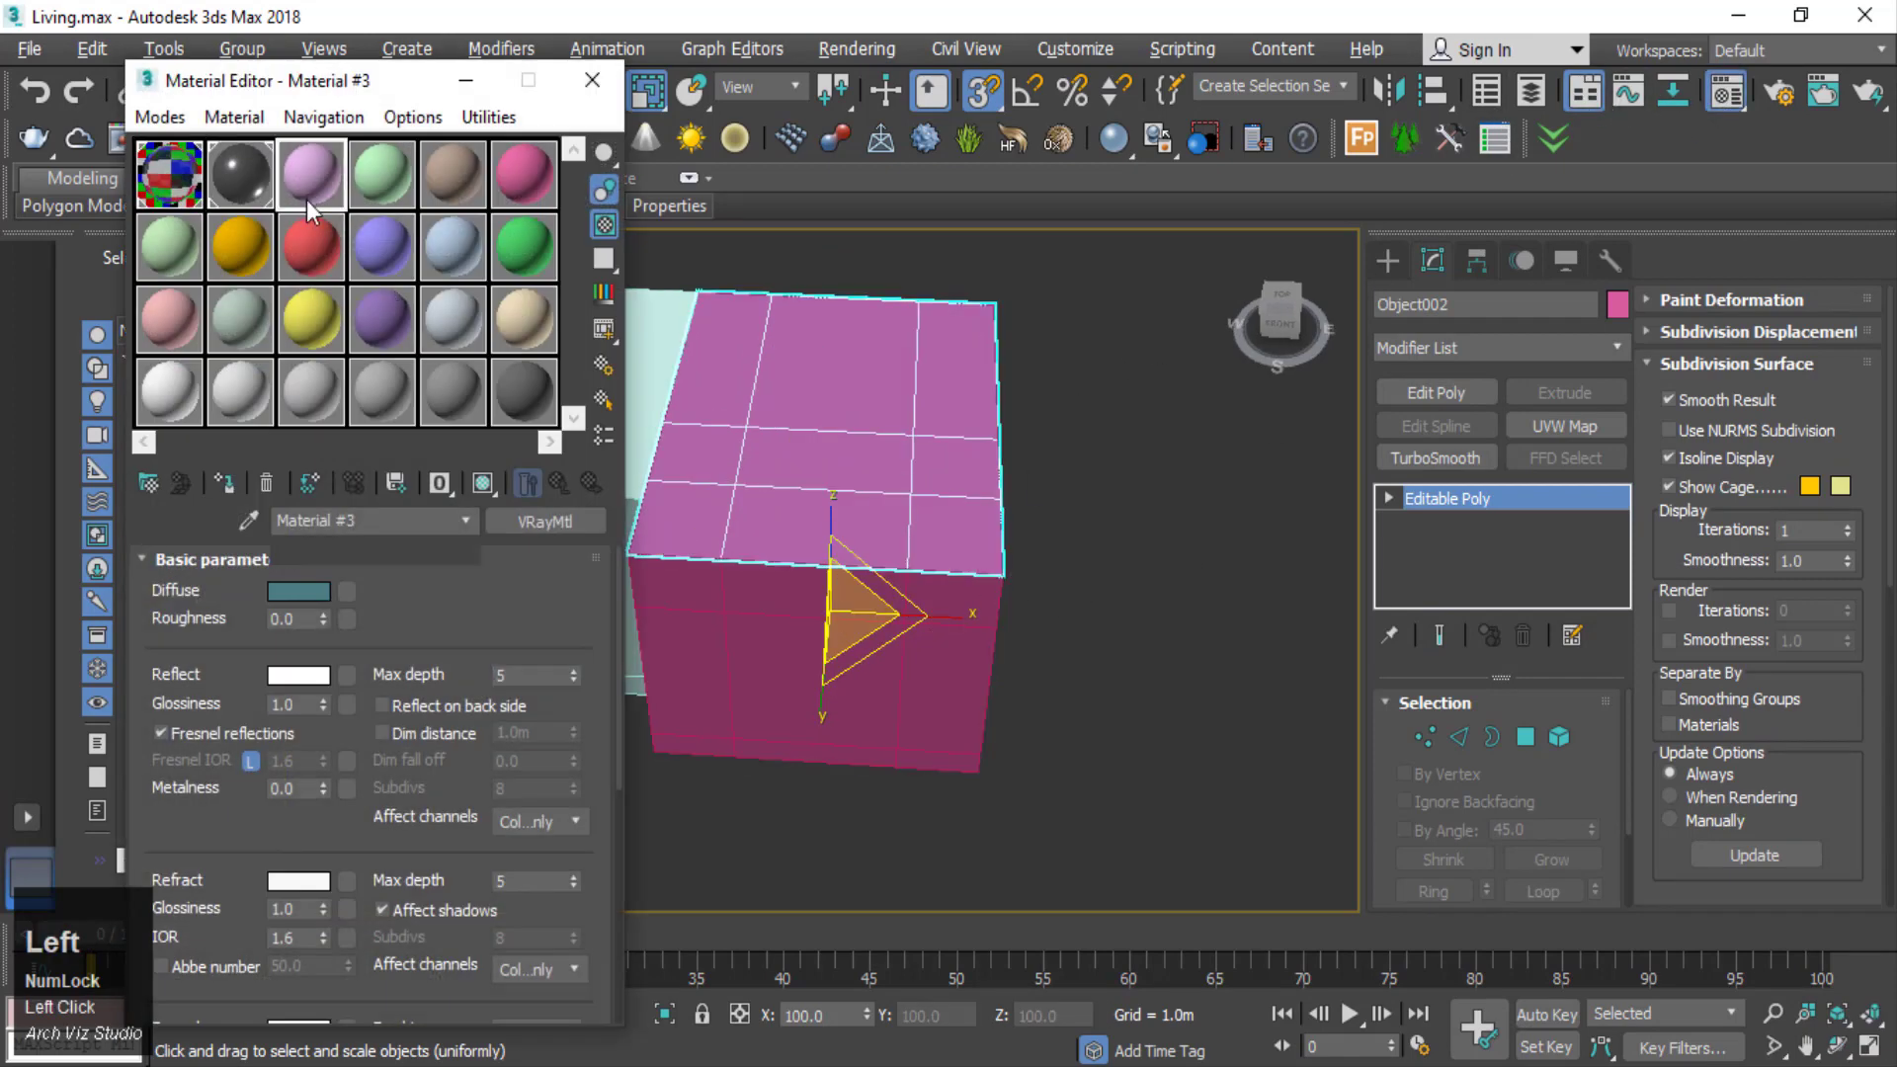
- Select Material #3 and pick an off-white diffuse colour in the Color Selector
scroll(down, 3)
middle_click(1101, 766)
scroll(up, 3)
click(299, 569)
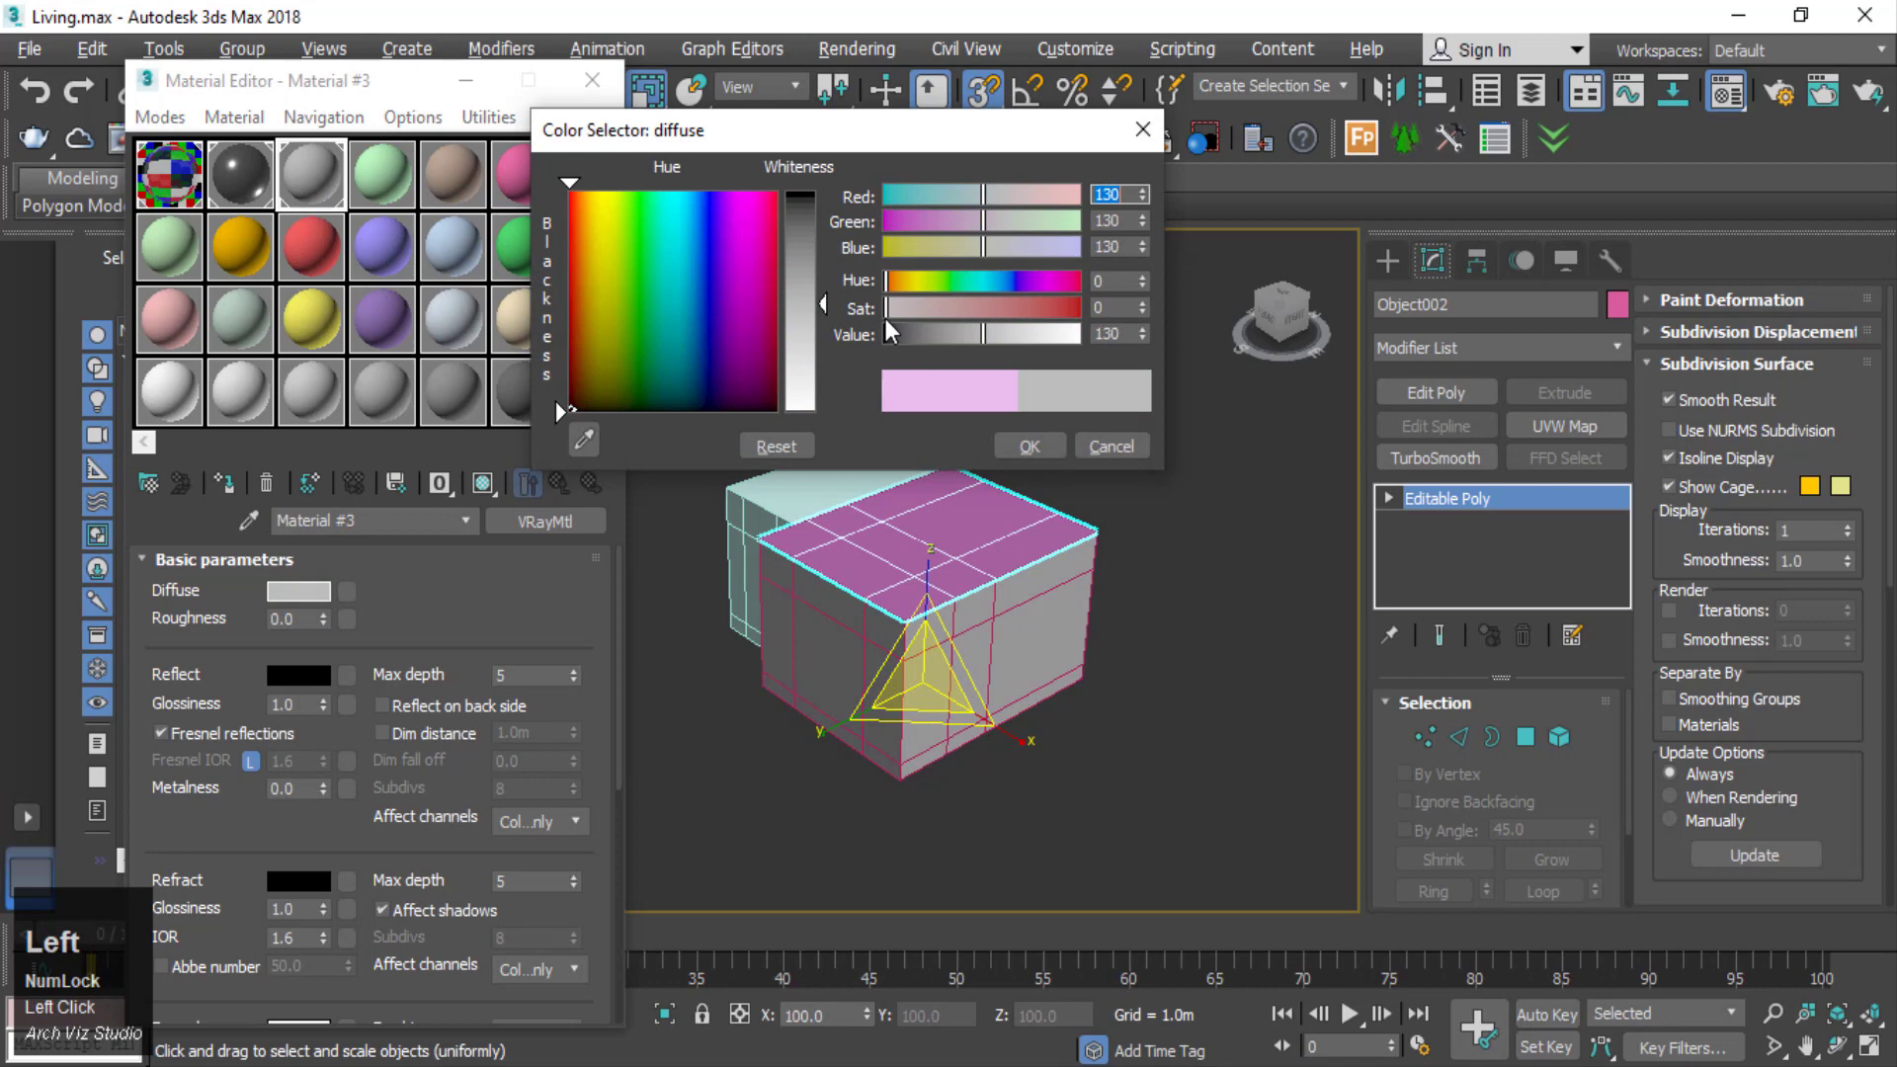
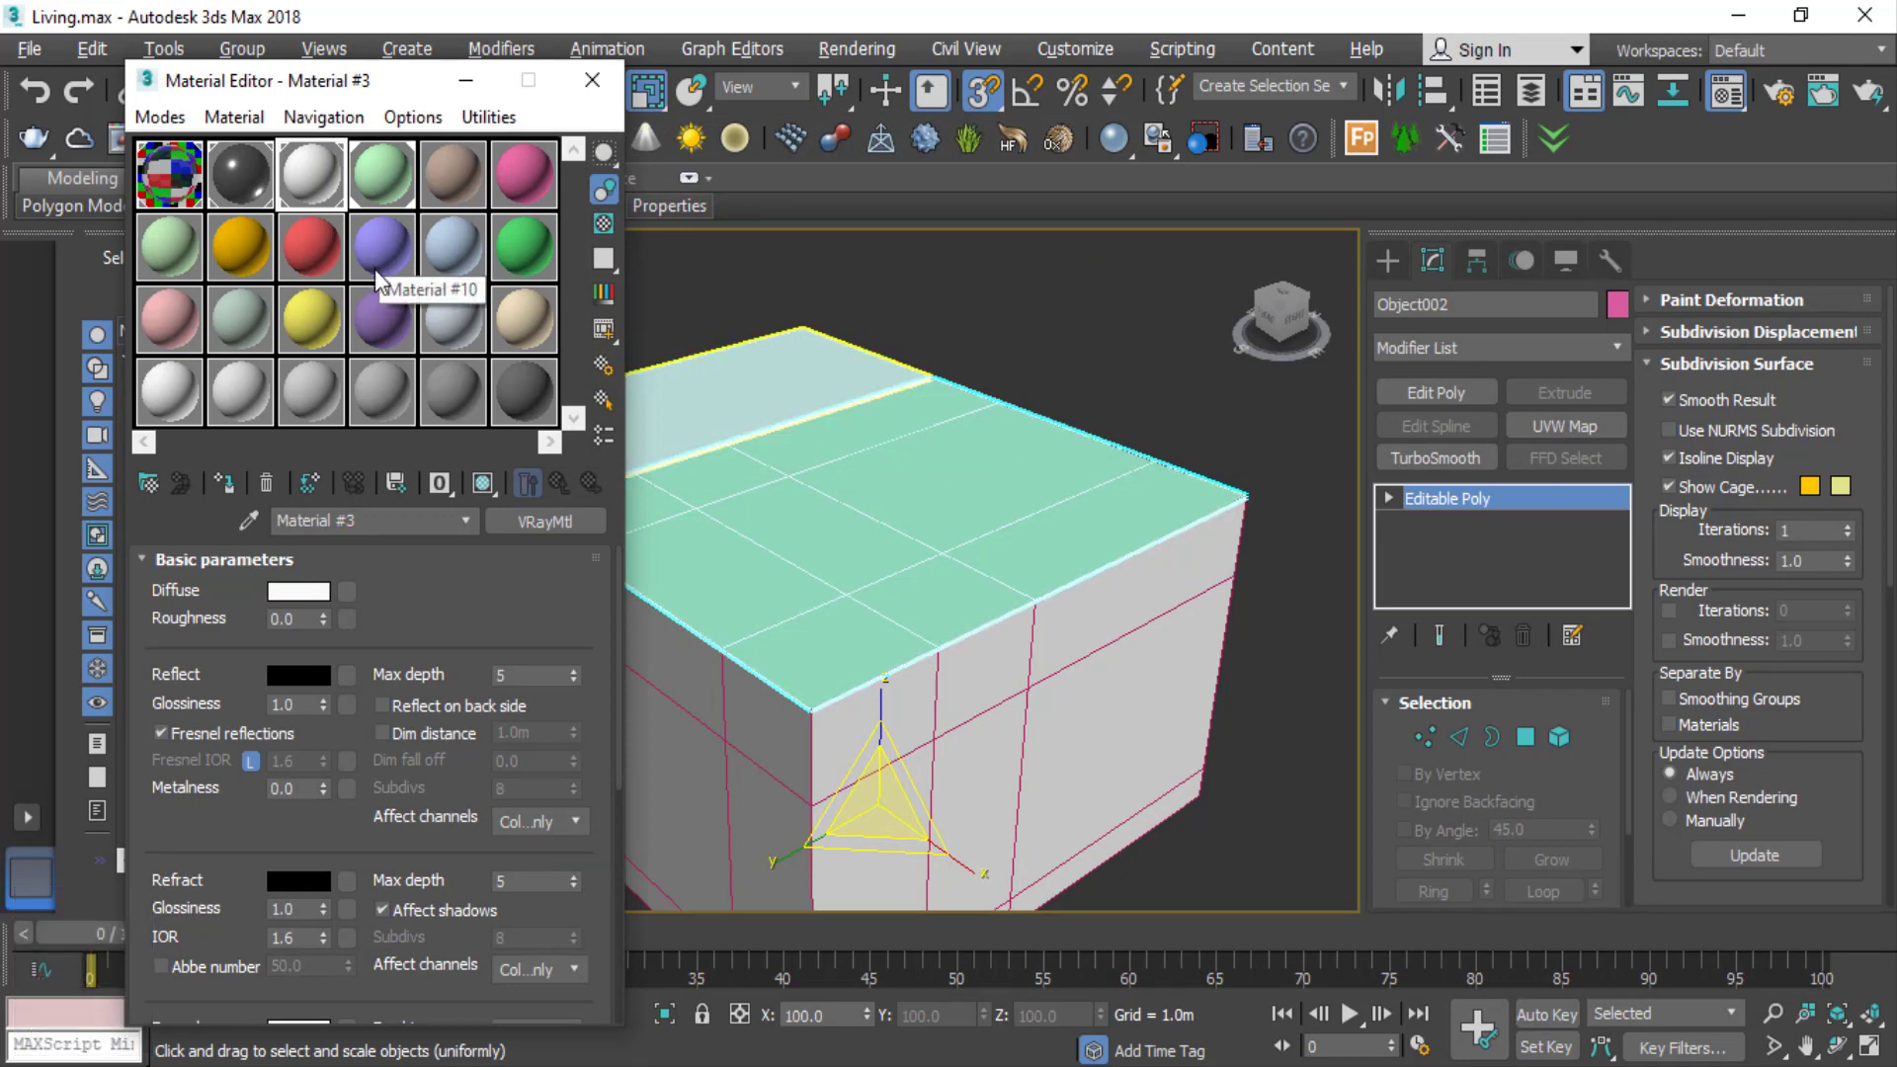
- Undo stray changes and reopen the diffuse swatch to settle the off-white colour
key(ctrl+z)
click(383, 196)
key(ctrl+z)
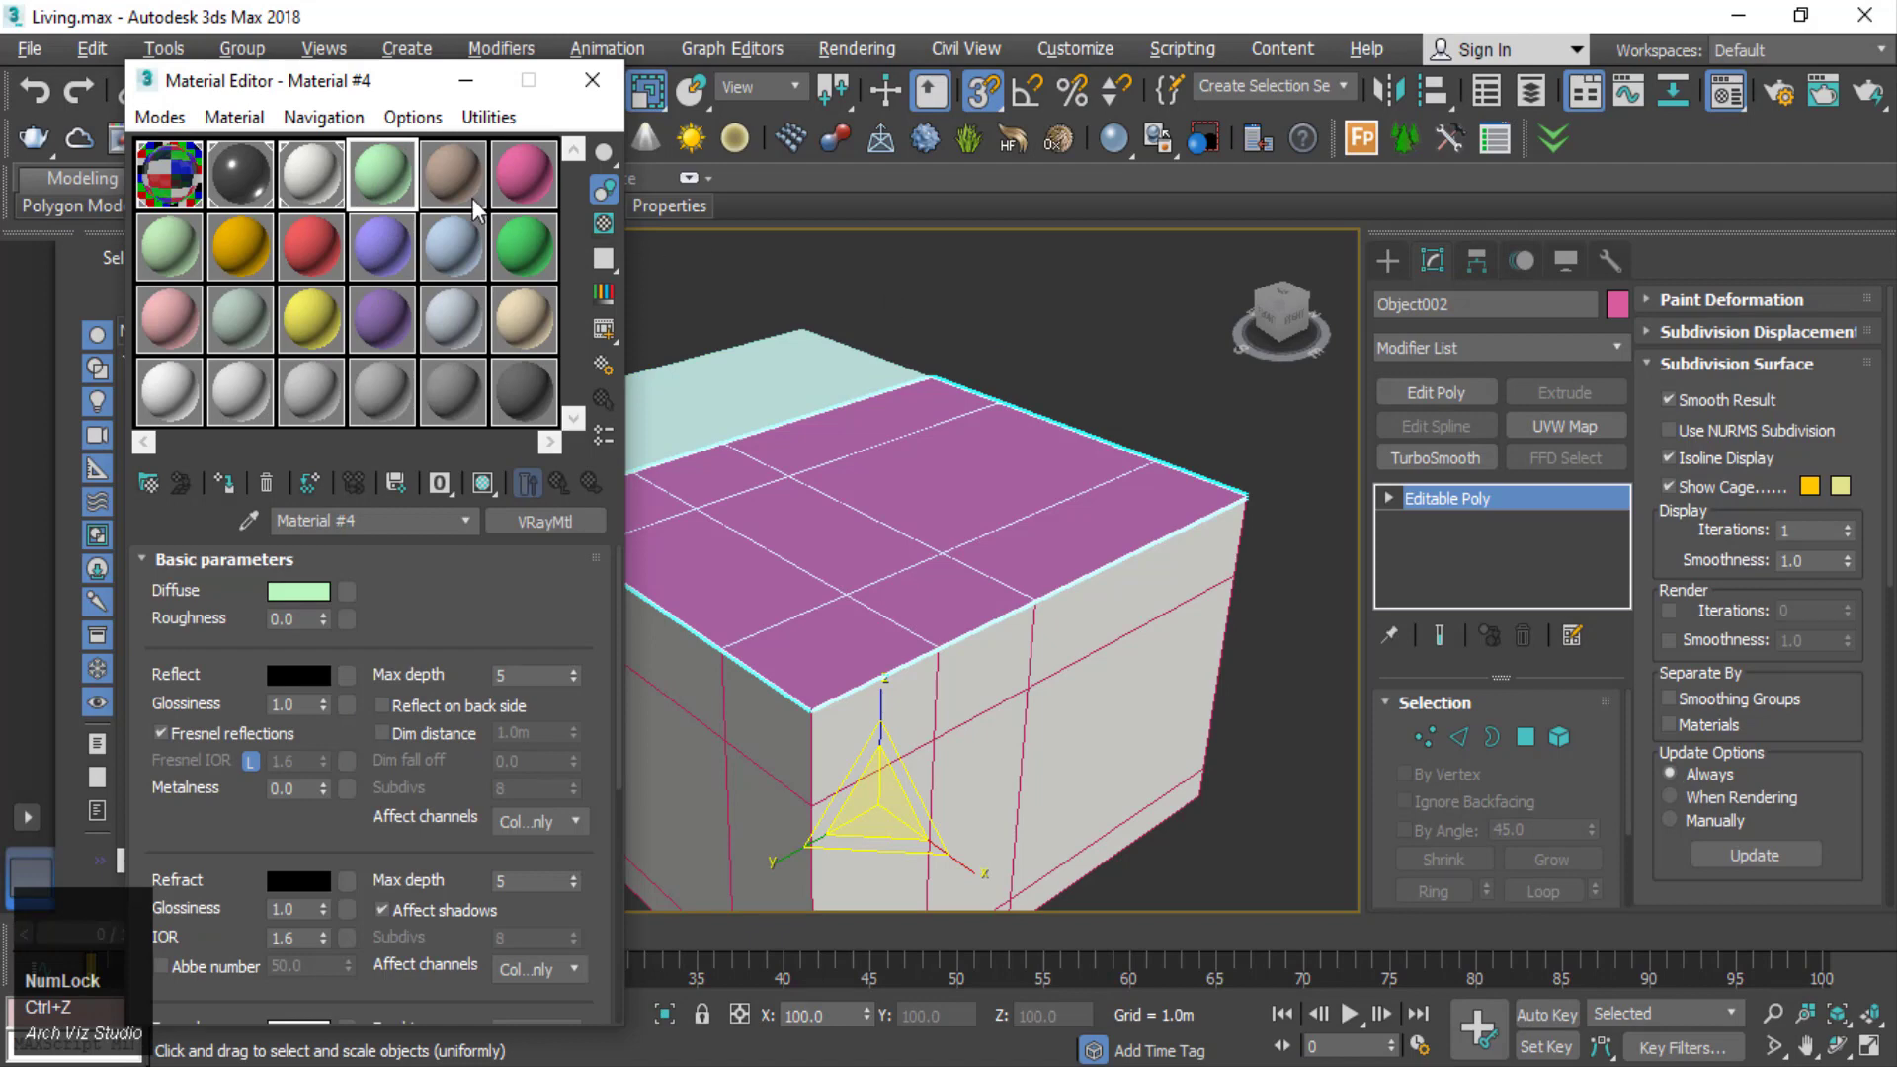
double_click(324, 176)
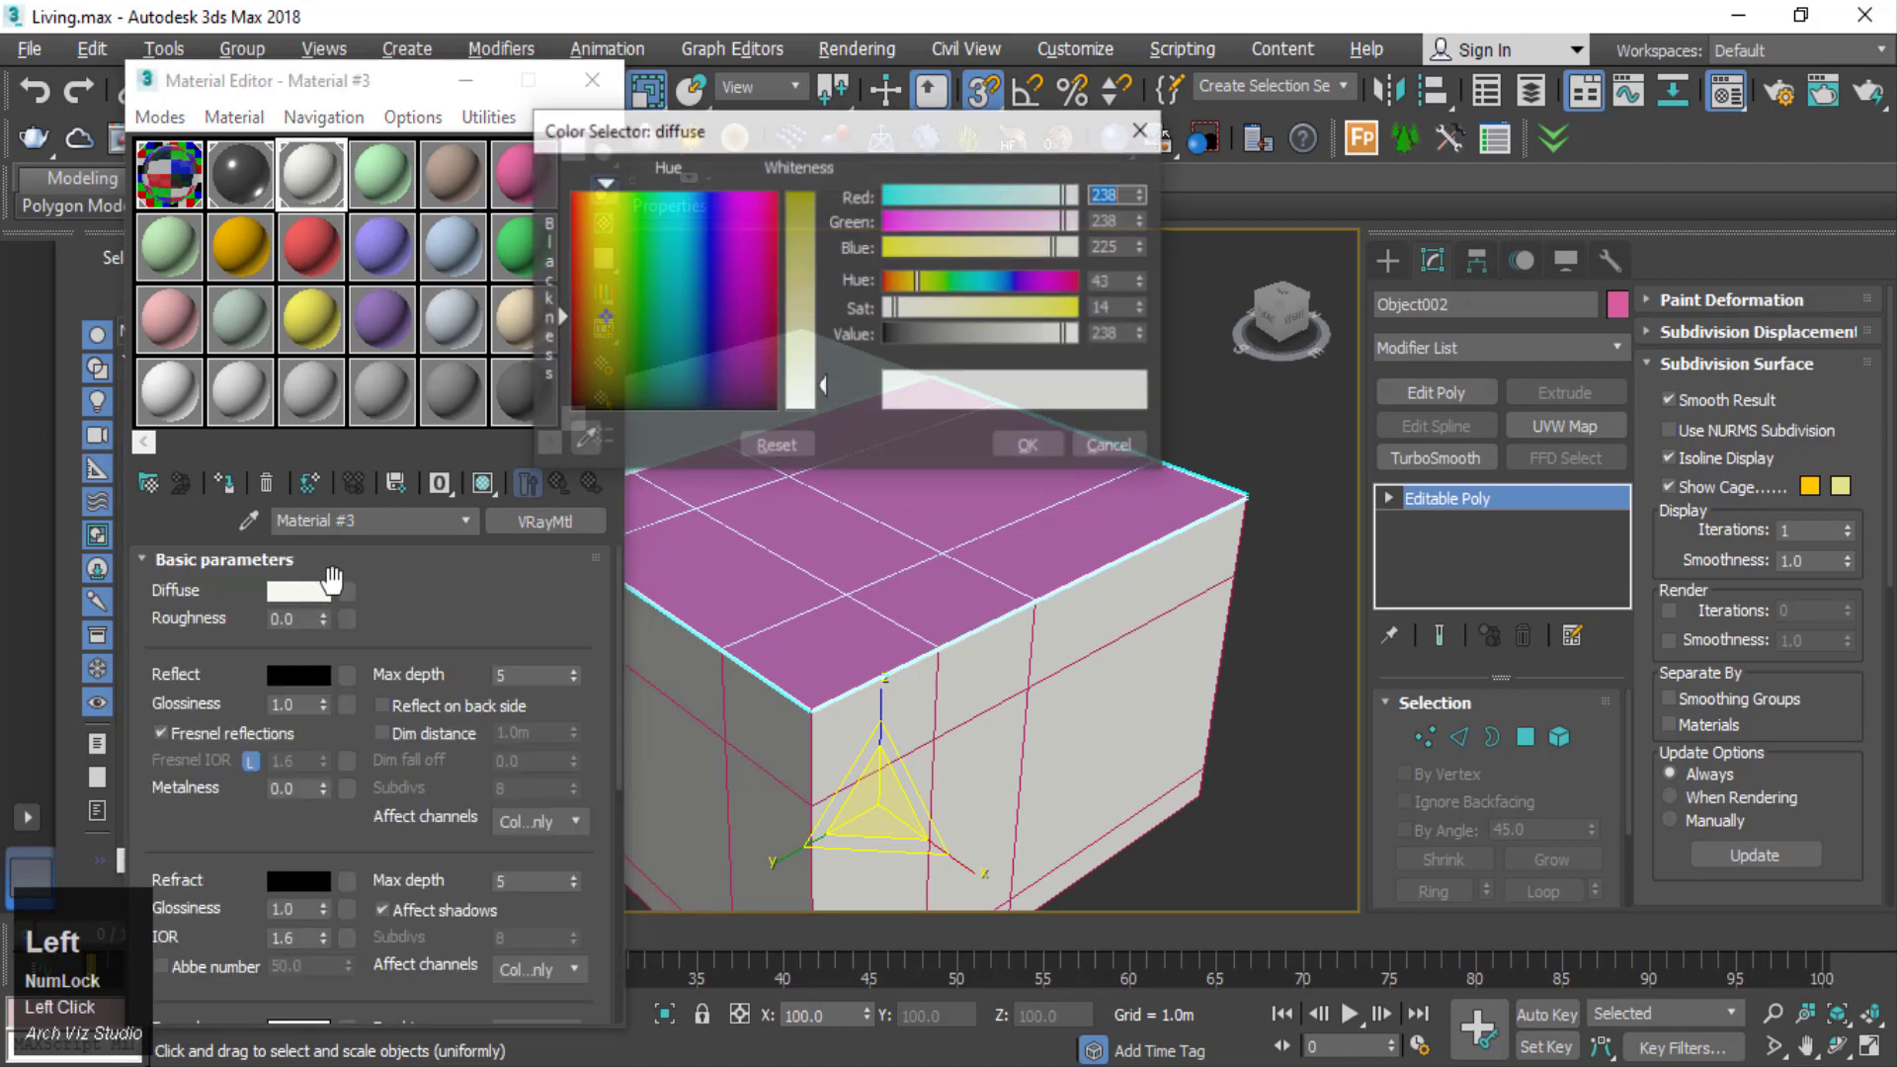
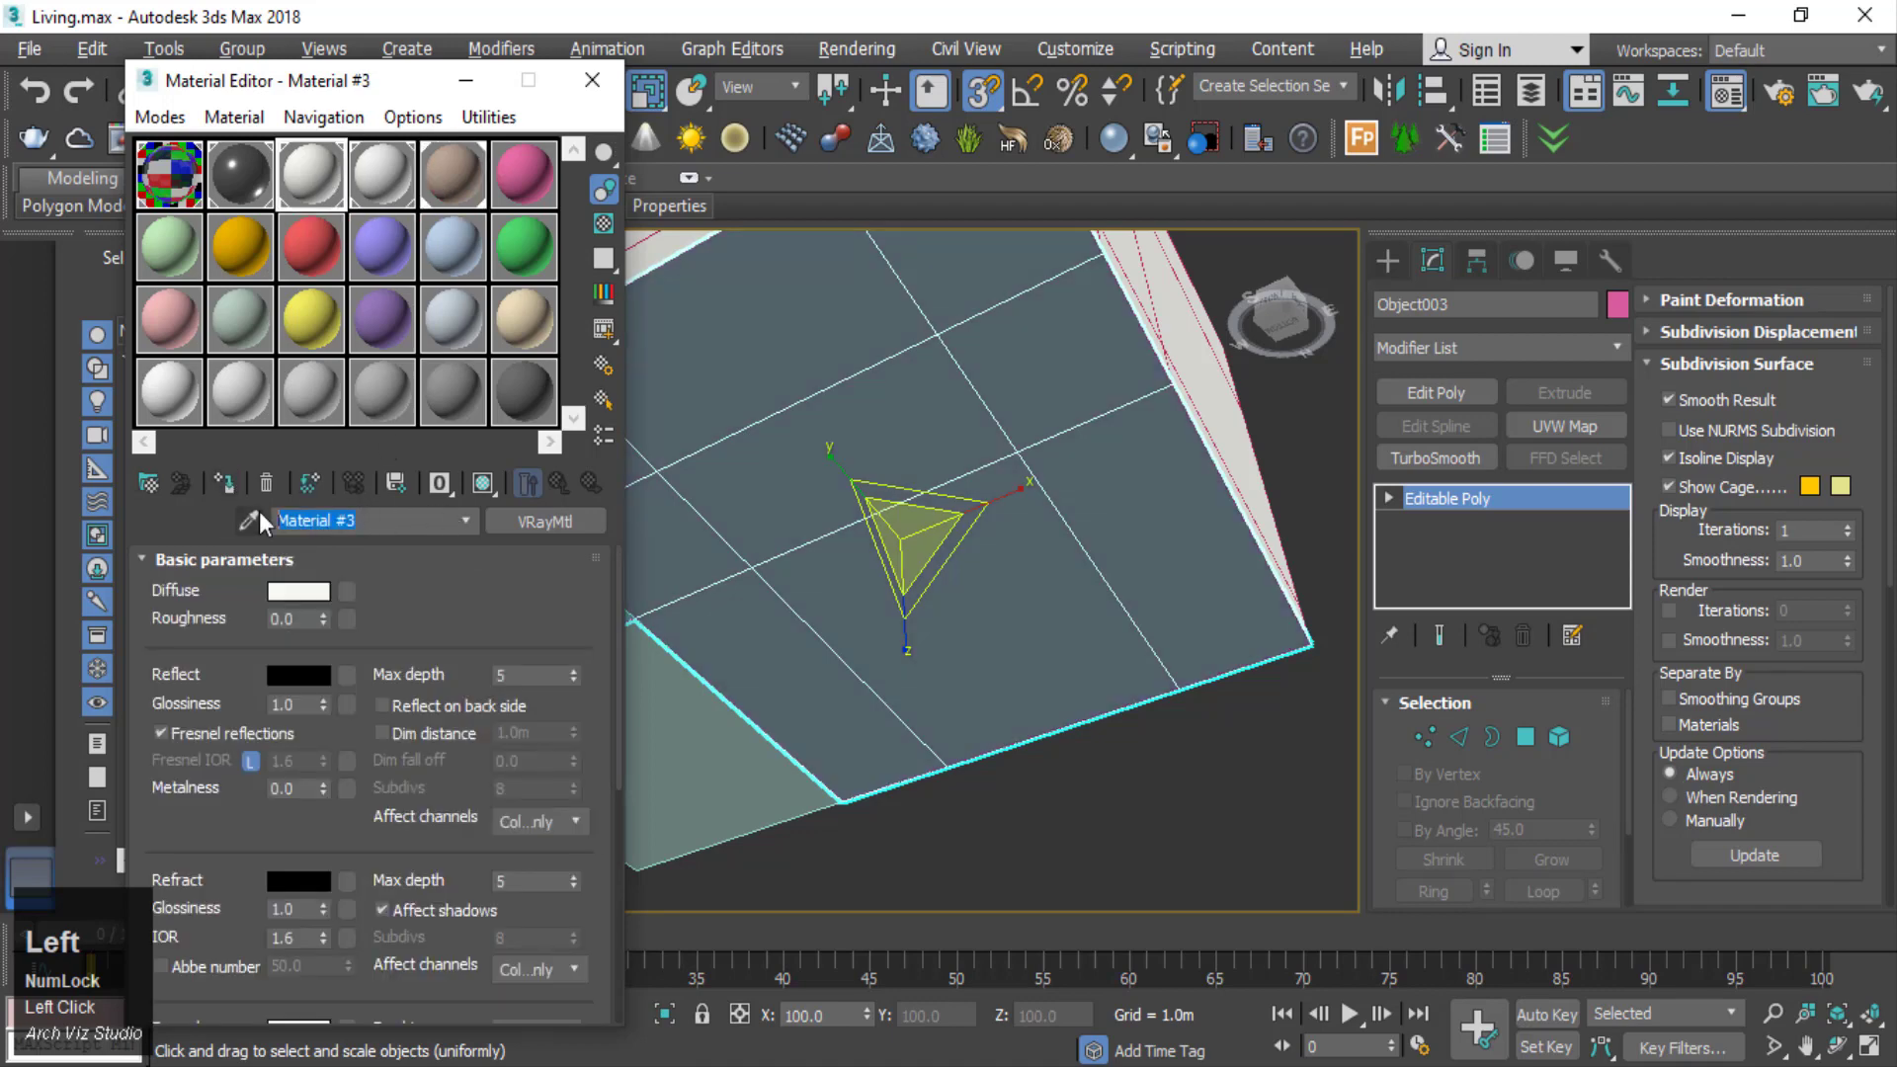
- Name the first three material slots wall, ceiling and flooring
text(wa)
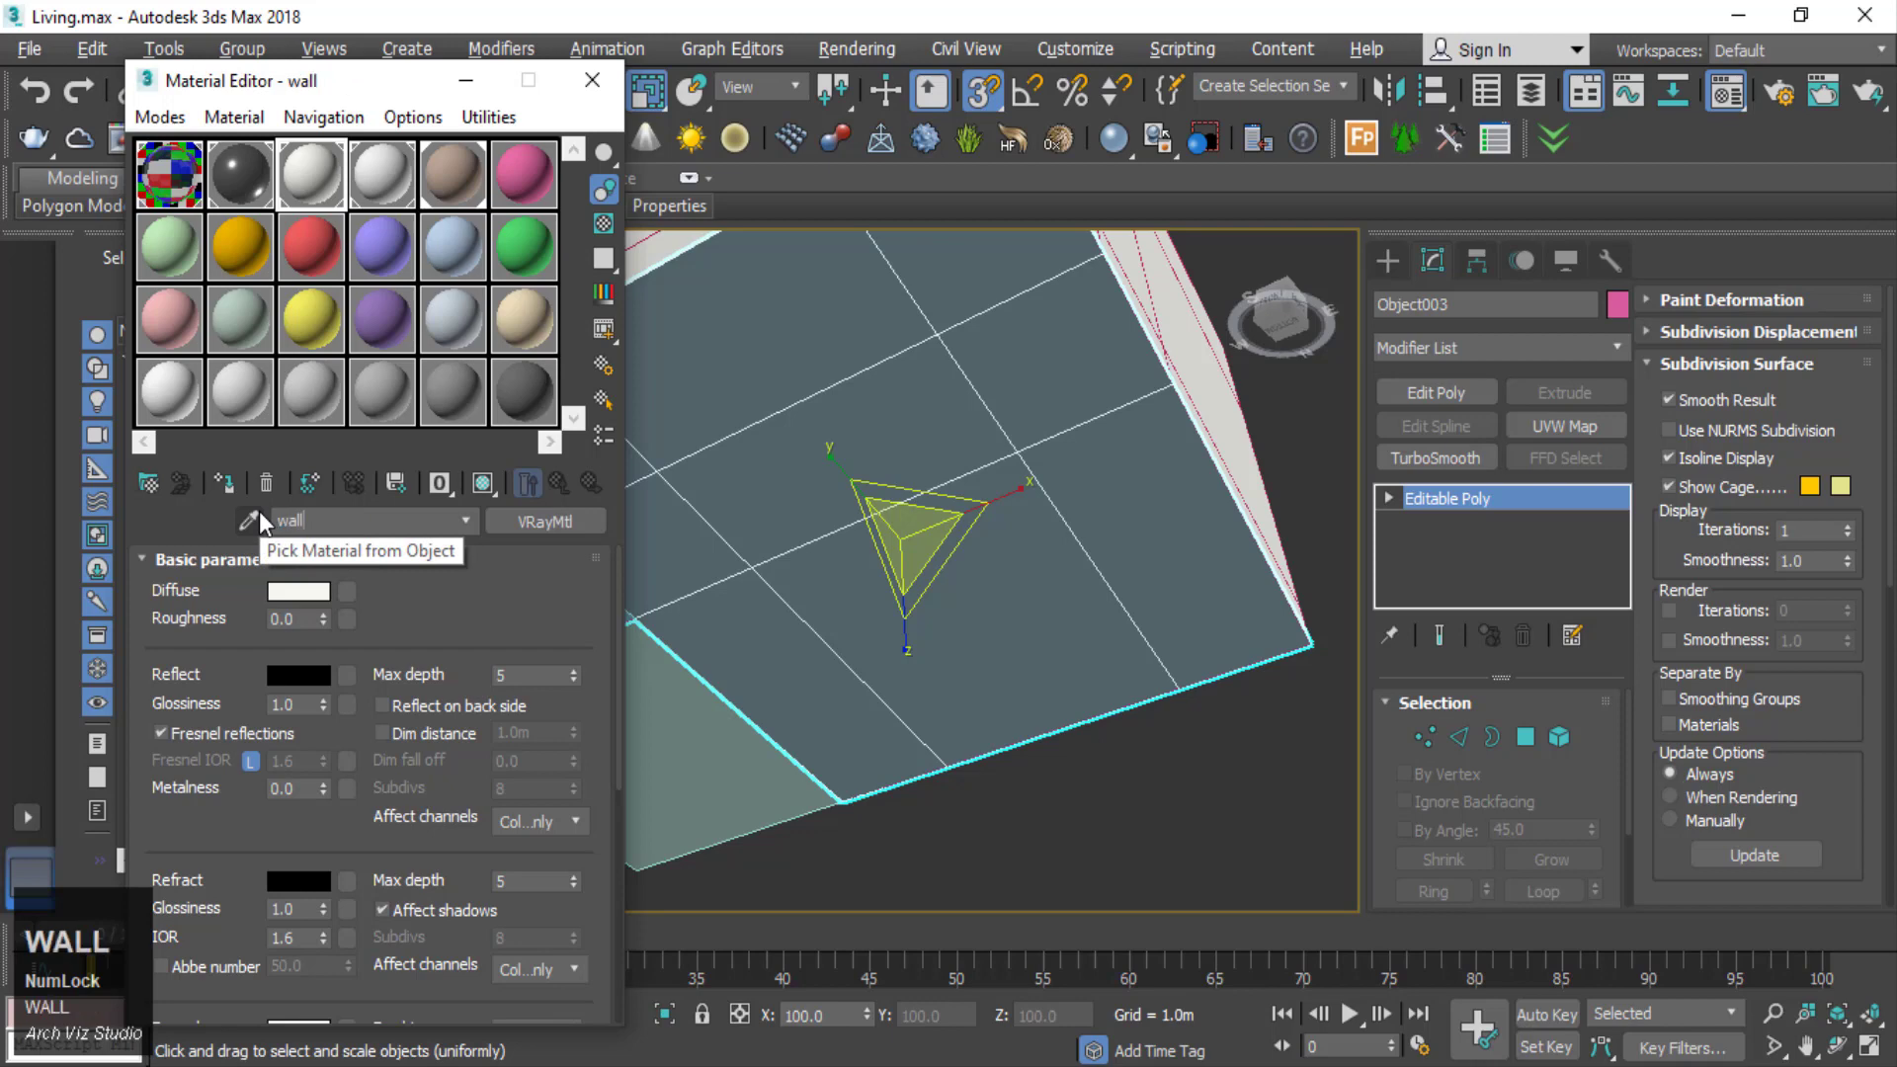
click(412, 185)
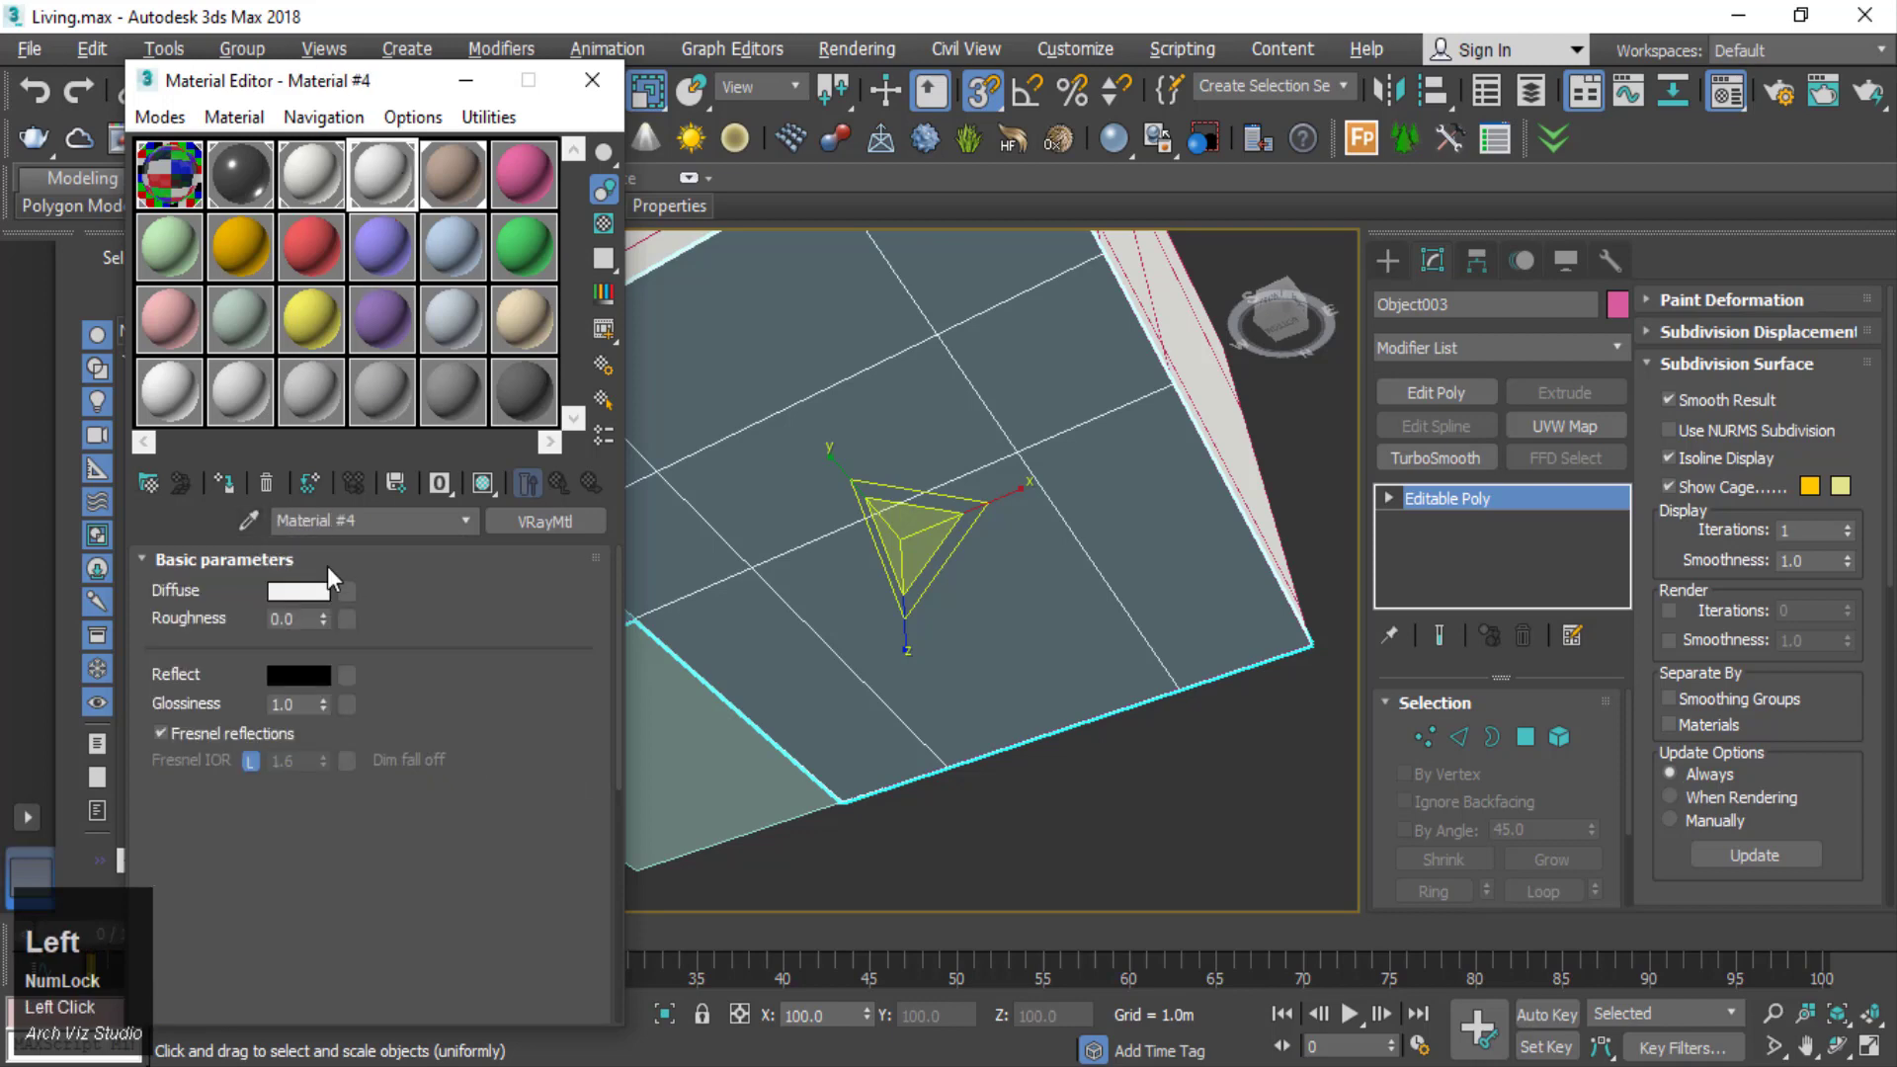
text(cea)
text(ing)
click(474, 161)
text(Feflooring)
- Name the teal glass material window, close the Material Editor and deselect the object
click(436, 581)
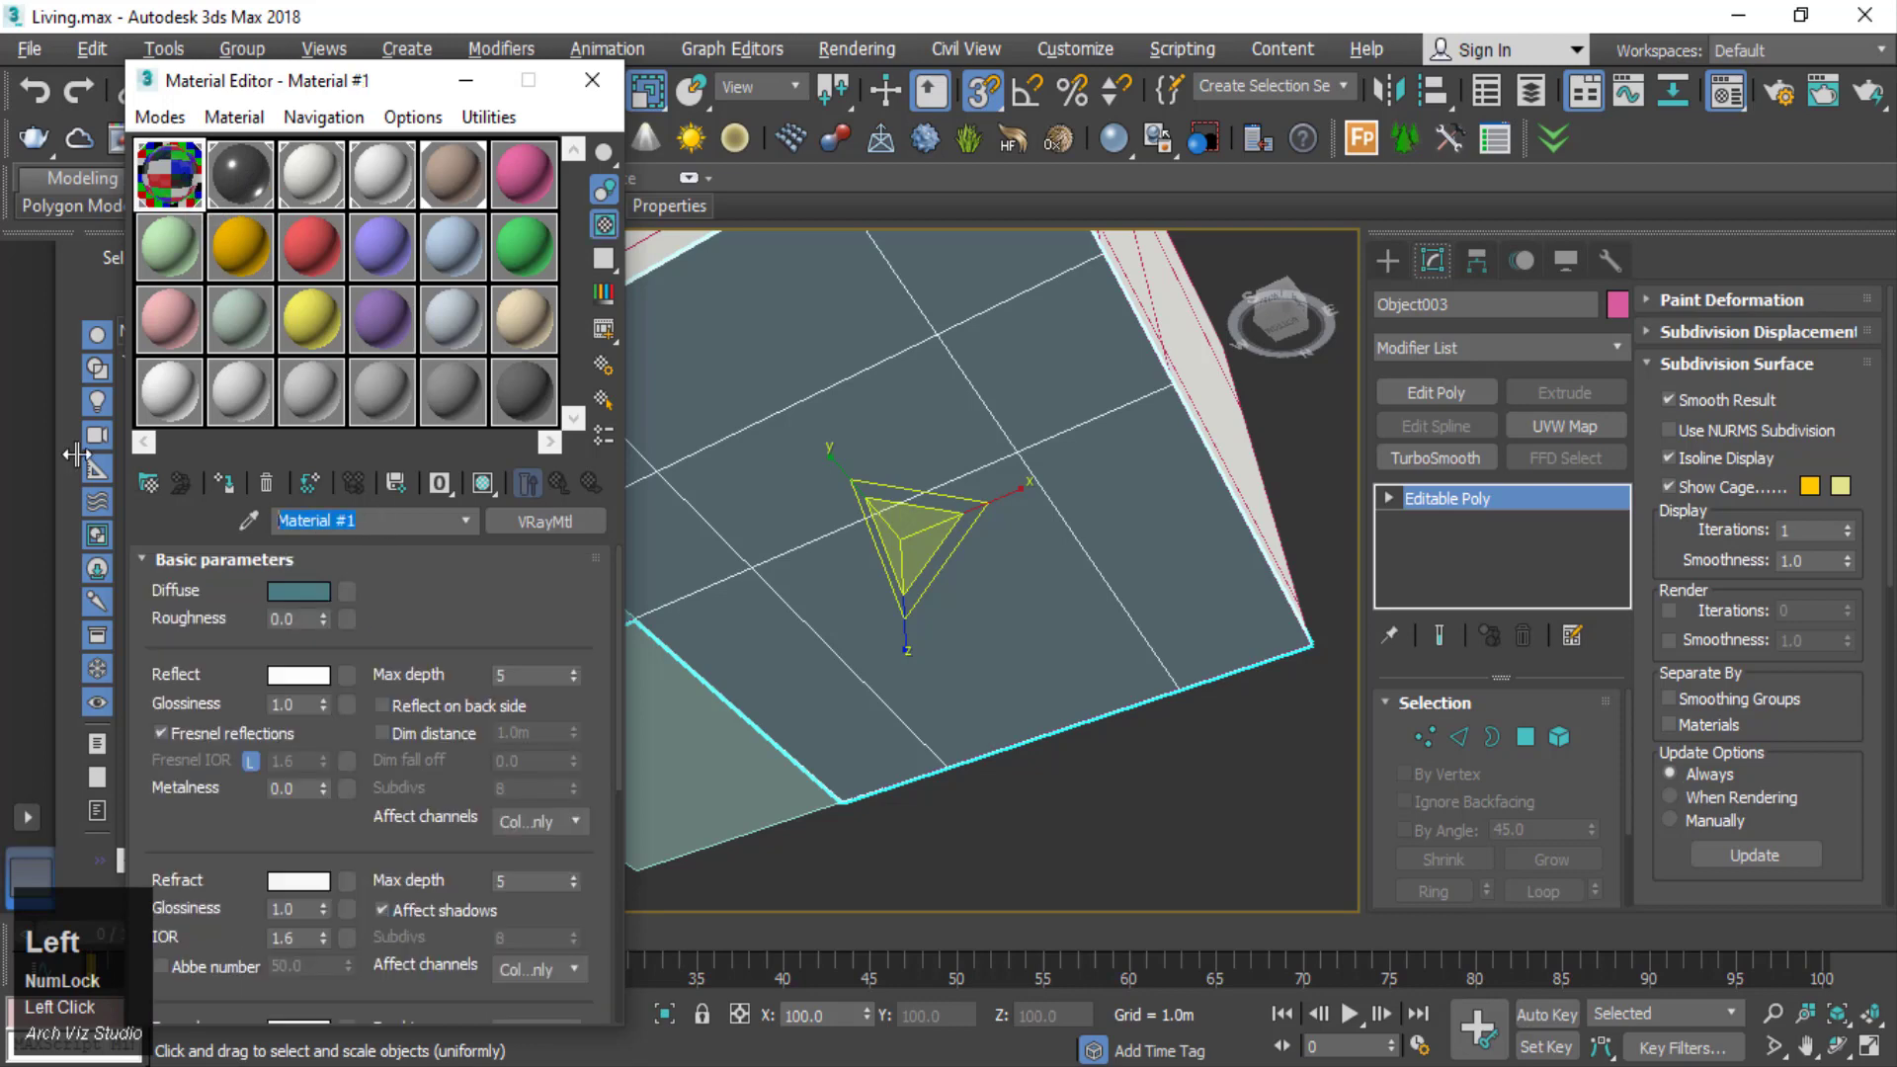
text(win)
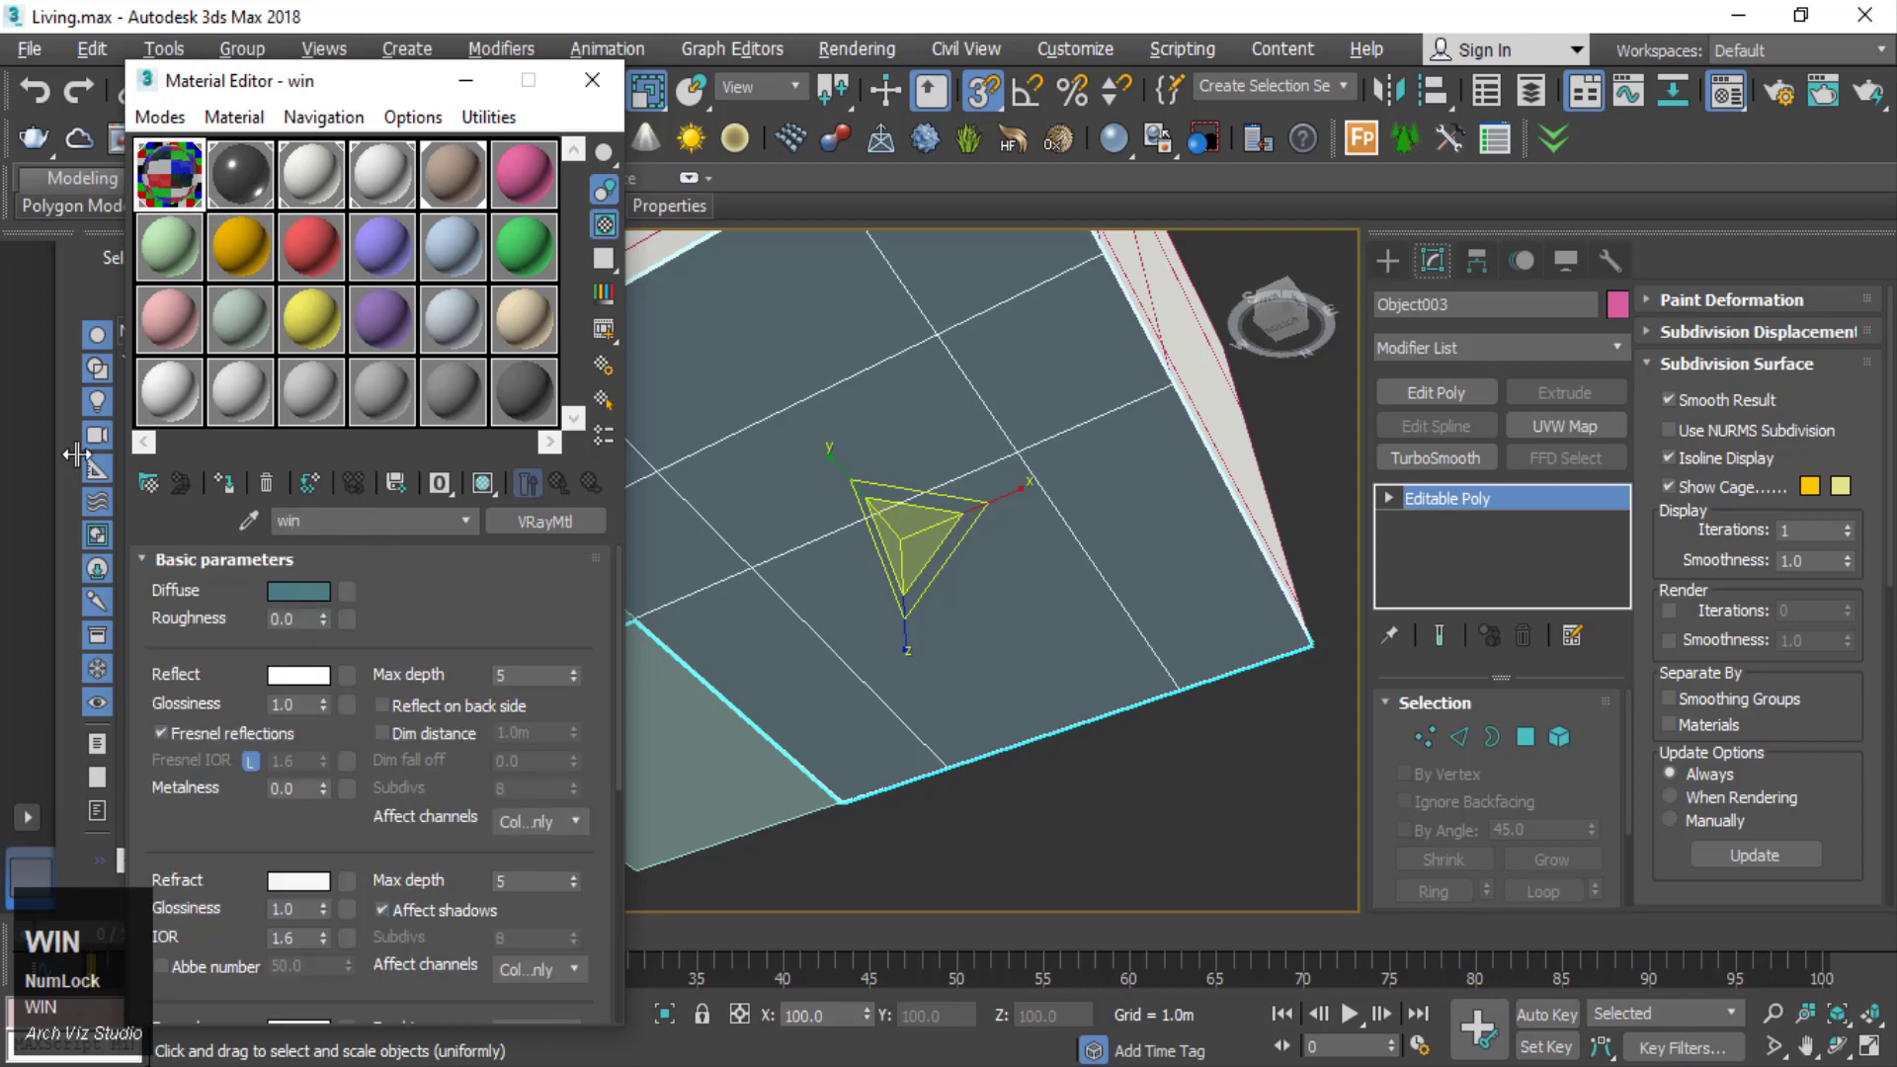
key(BackSpace)
text(ow)
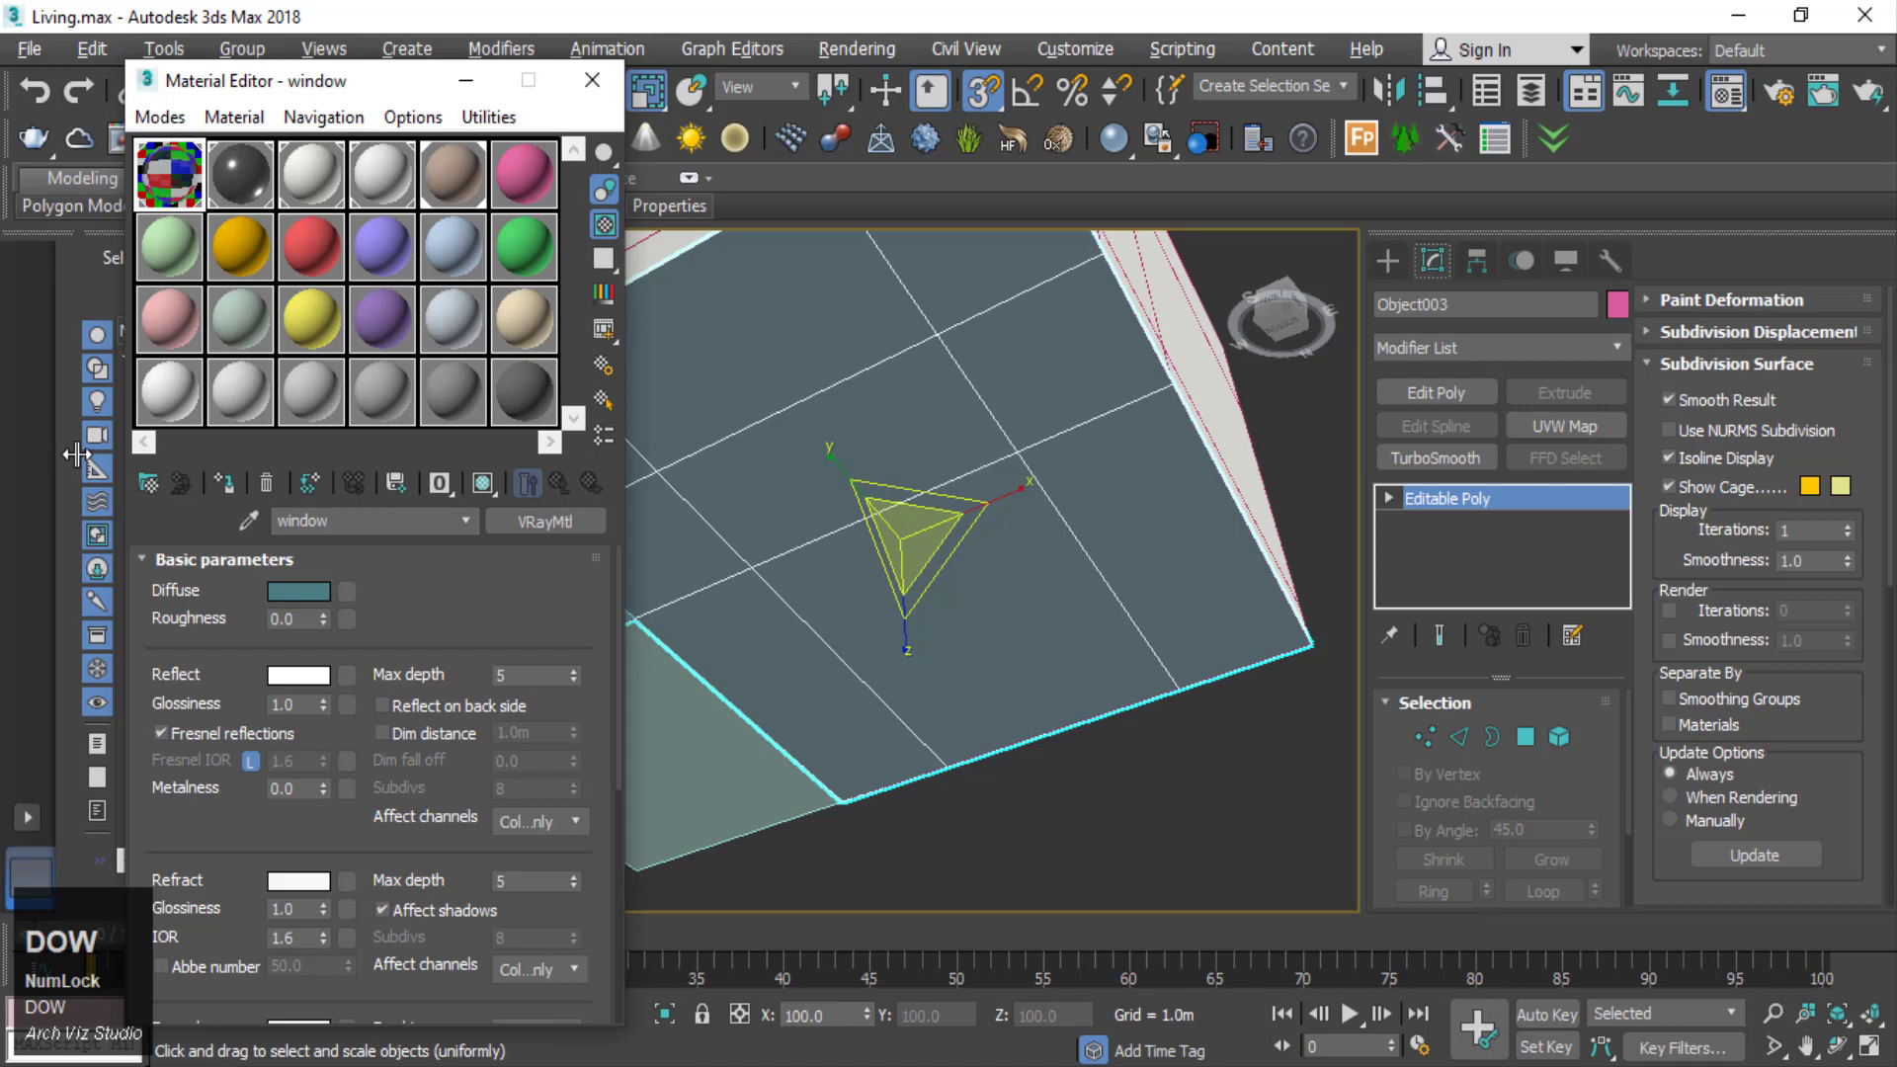
click(445, 592)
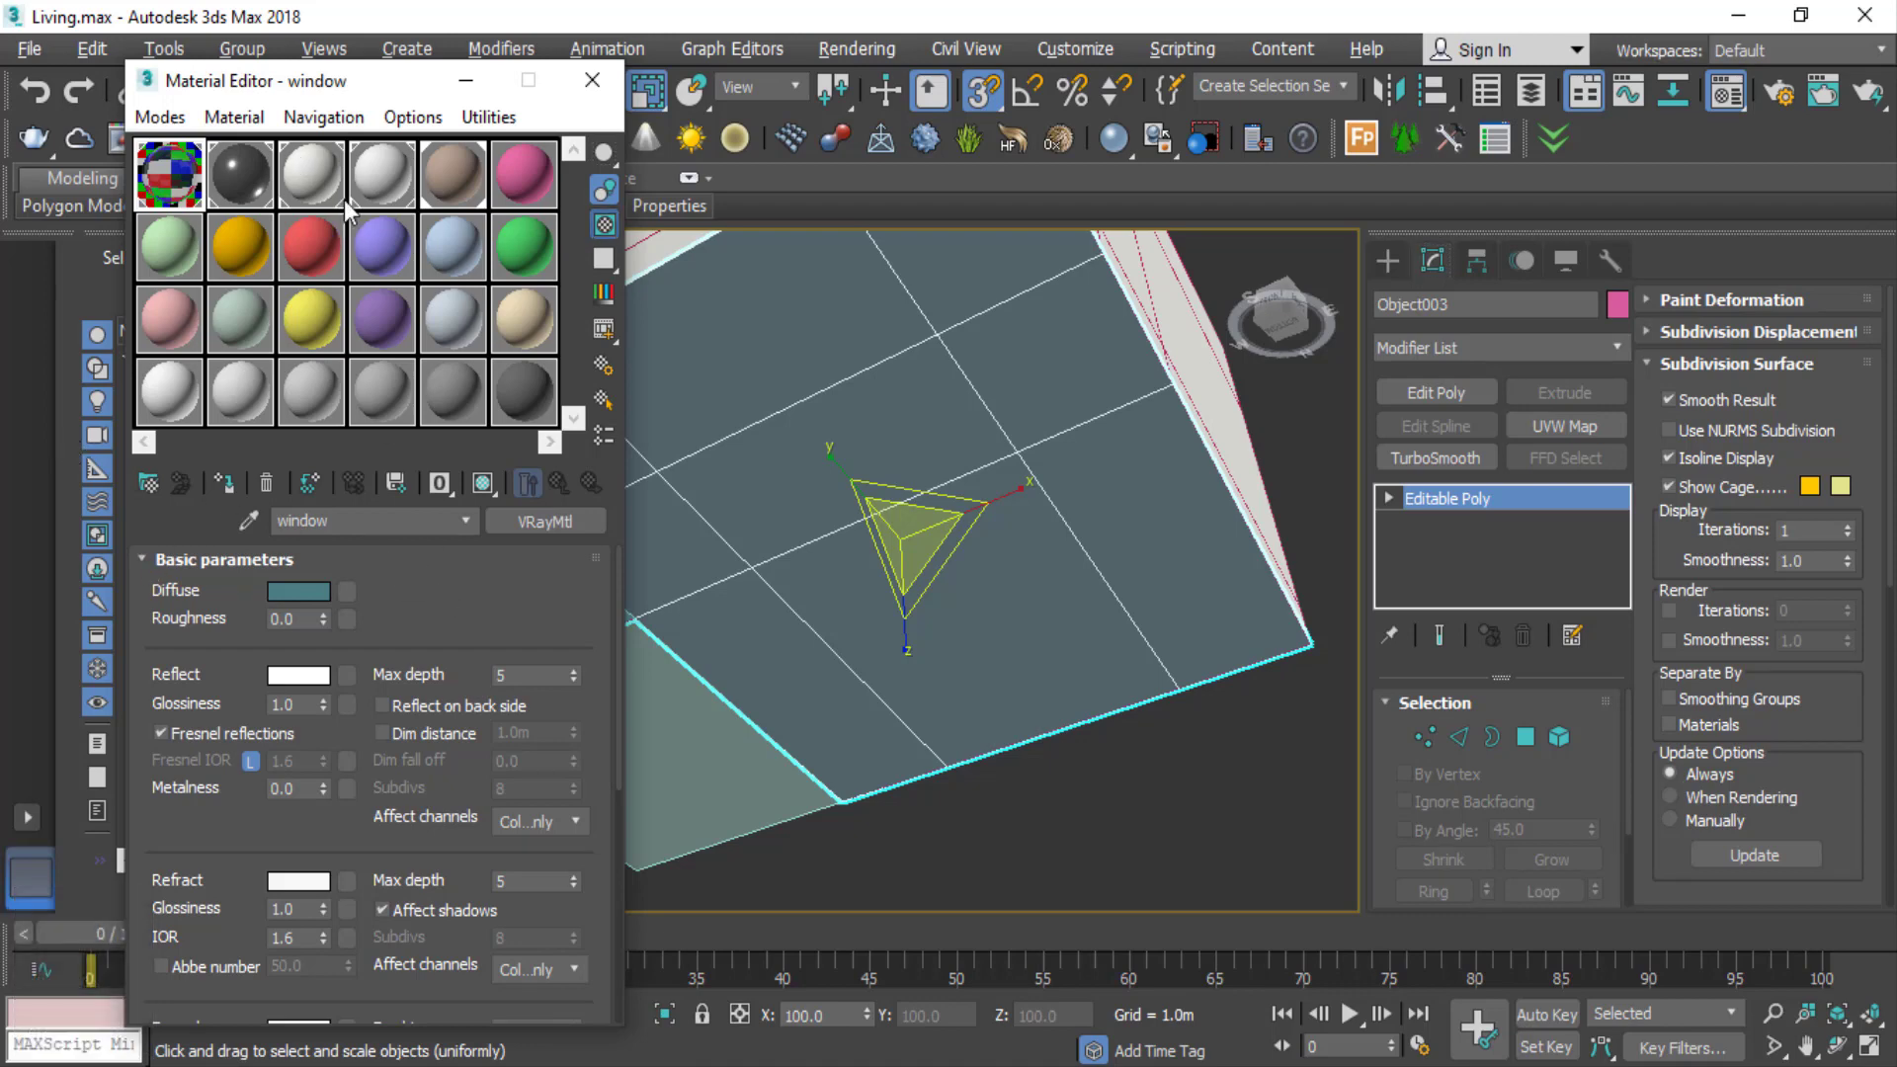
click(444, 643)
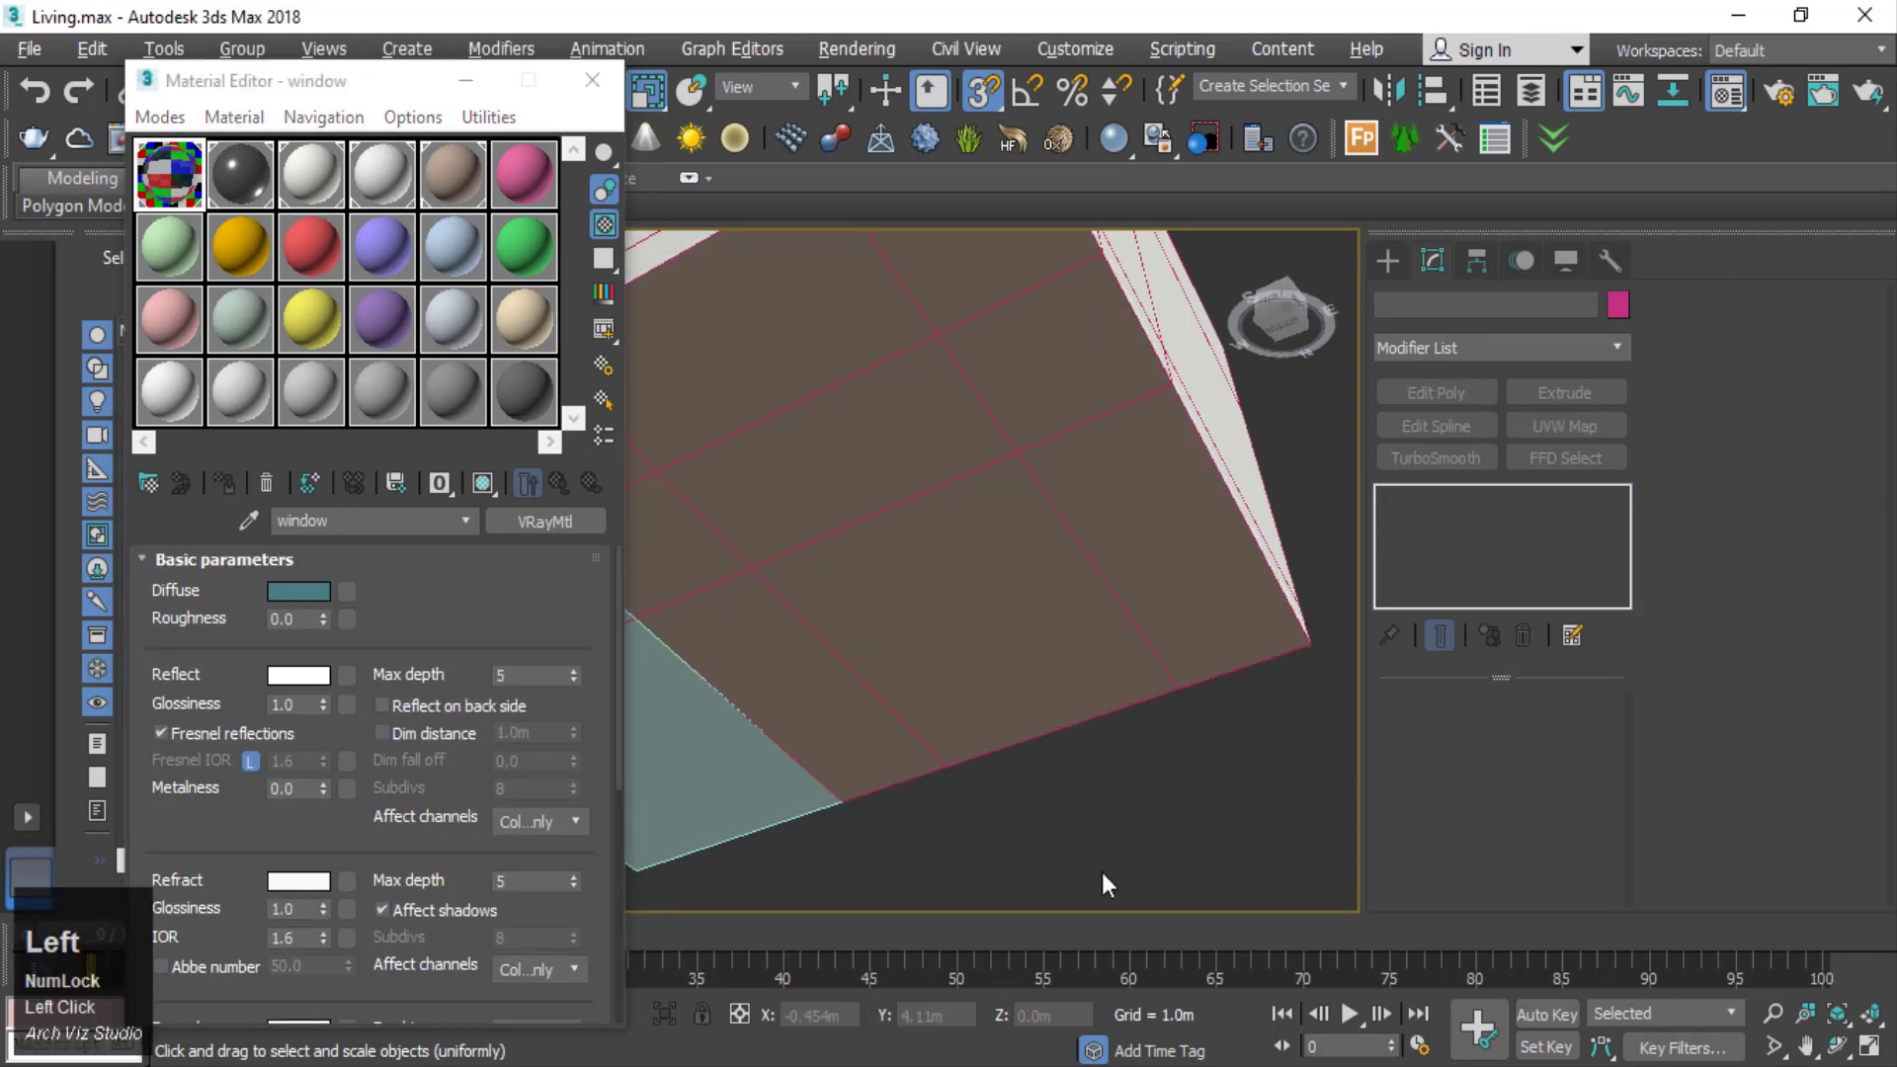
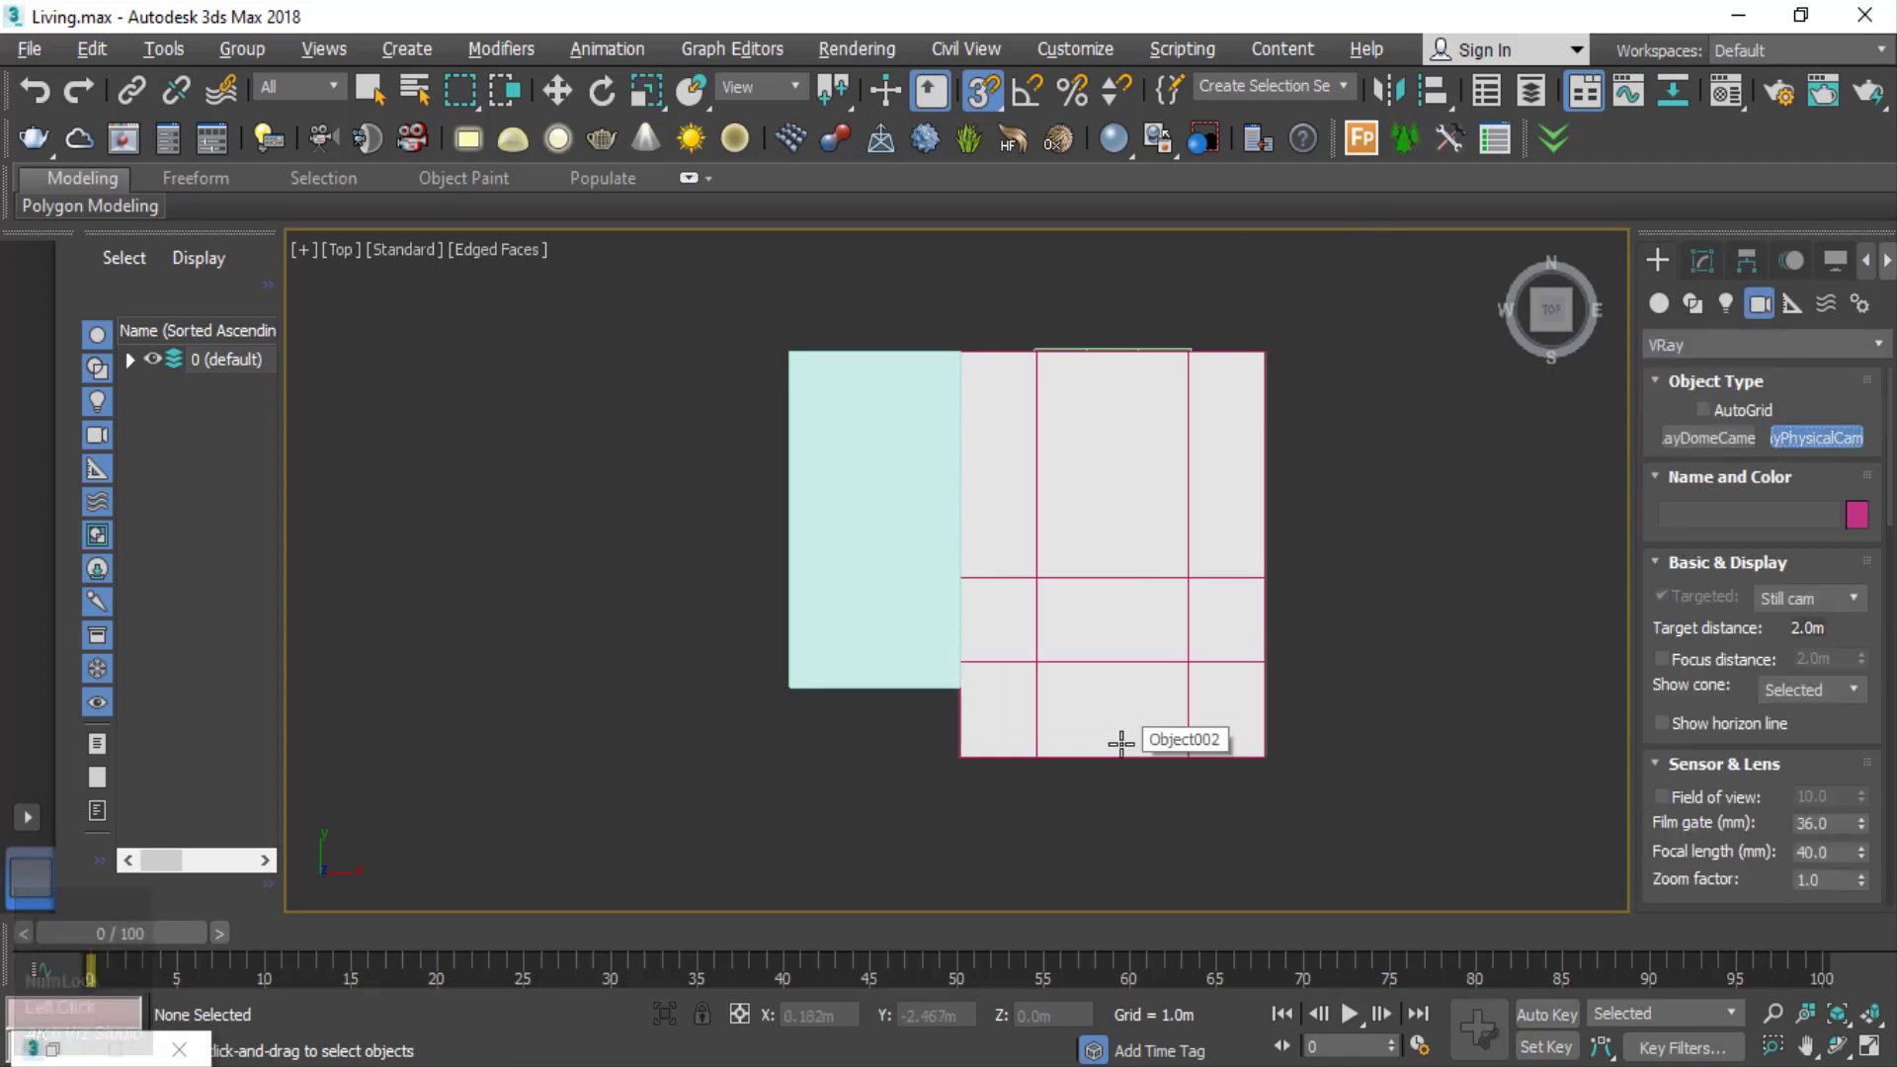
- Place the VRay physical camera in wireframe, raising it with its target from the front view
key(s)
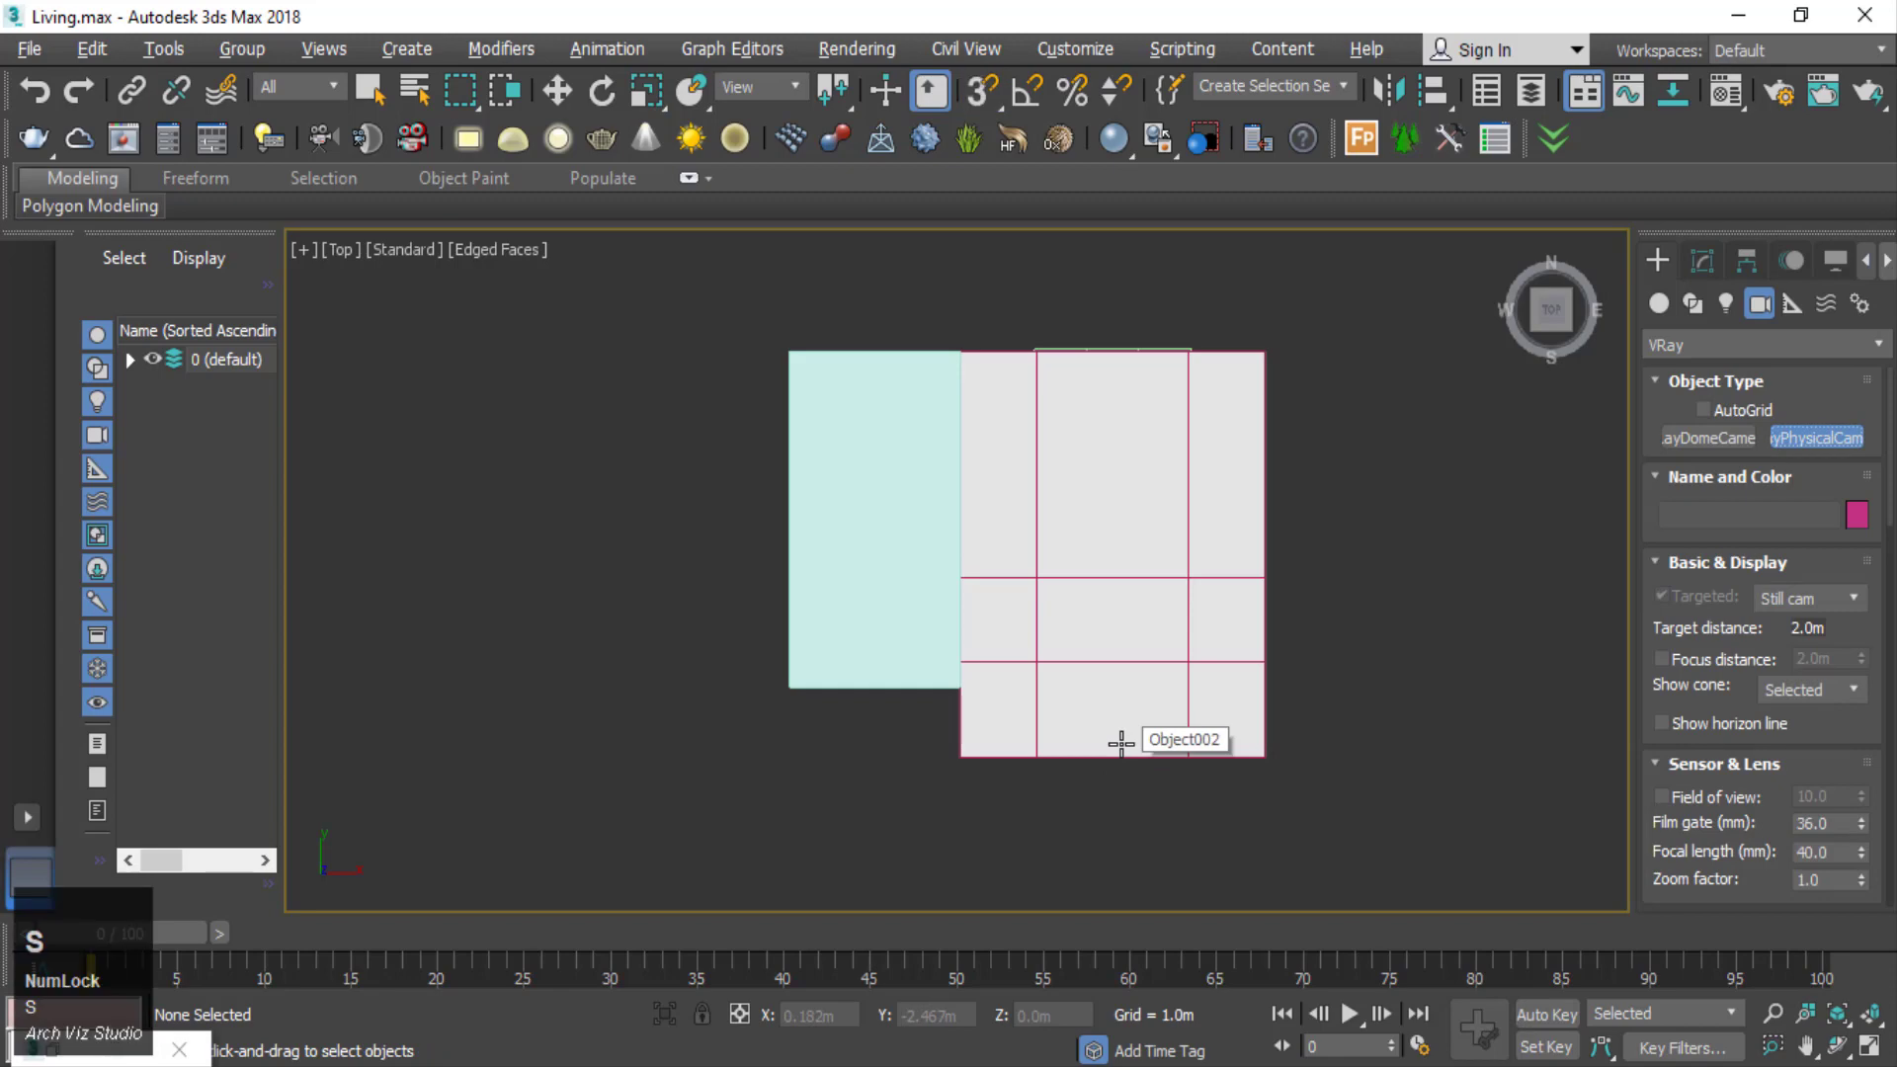
key(F3)
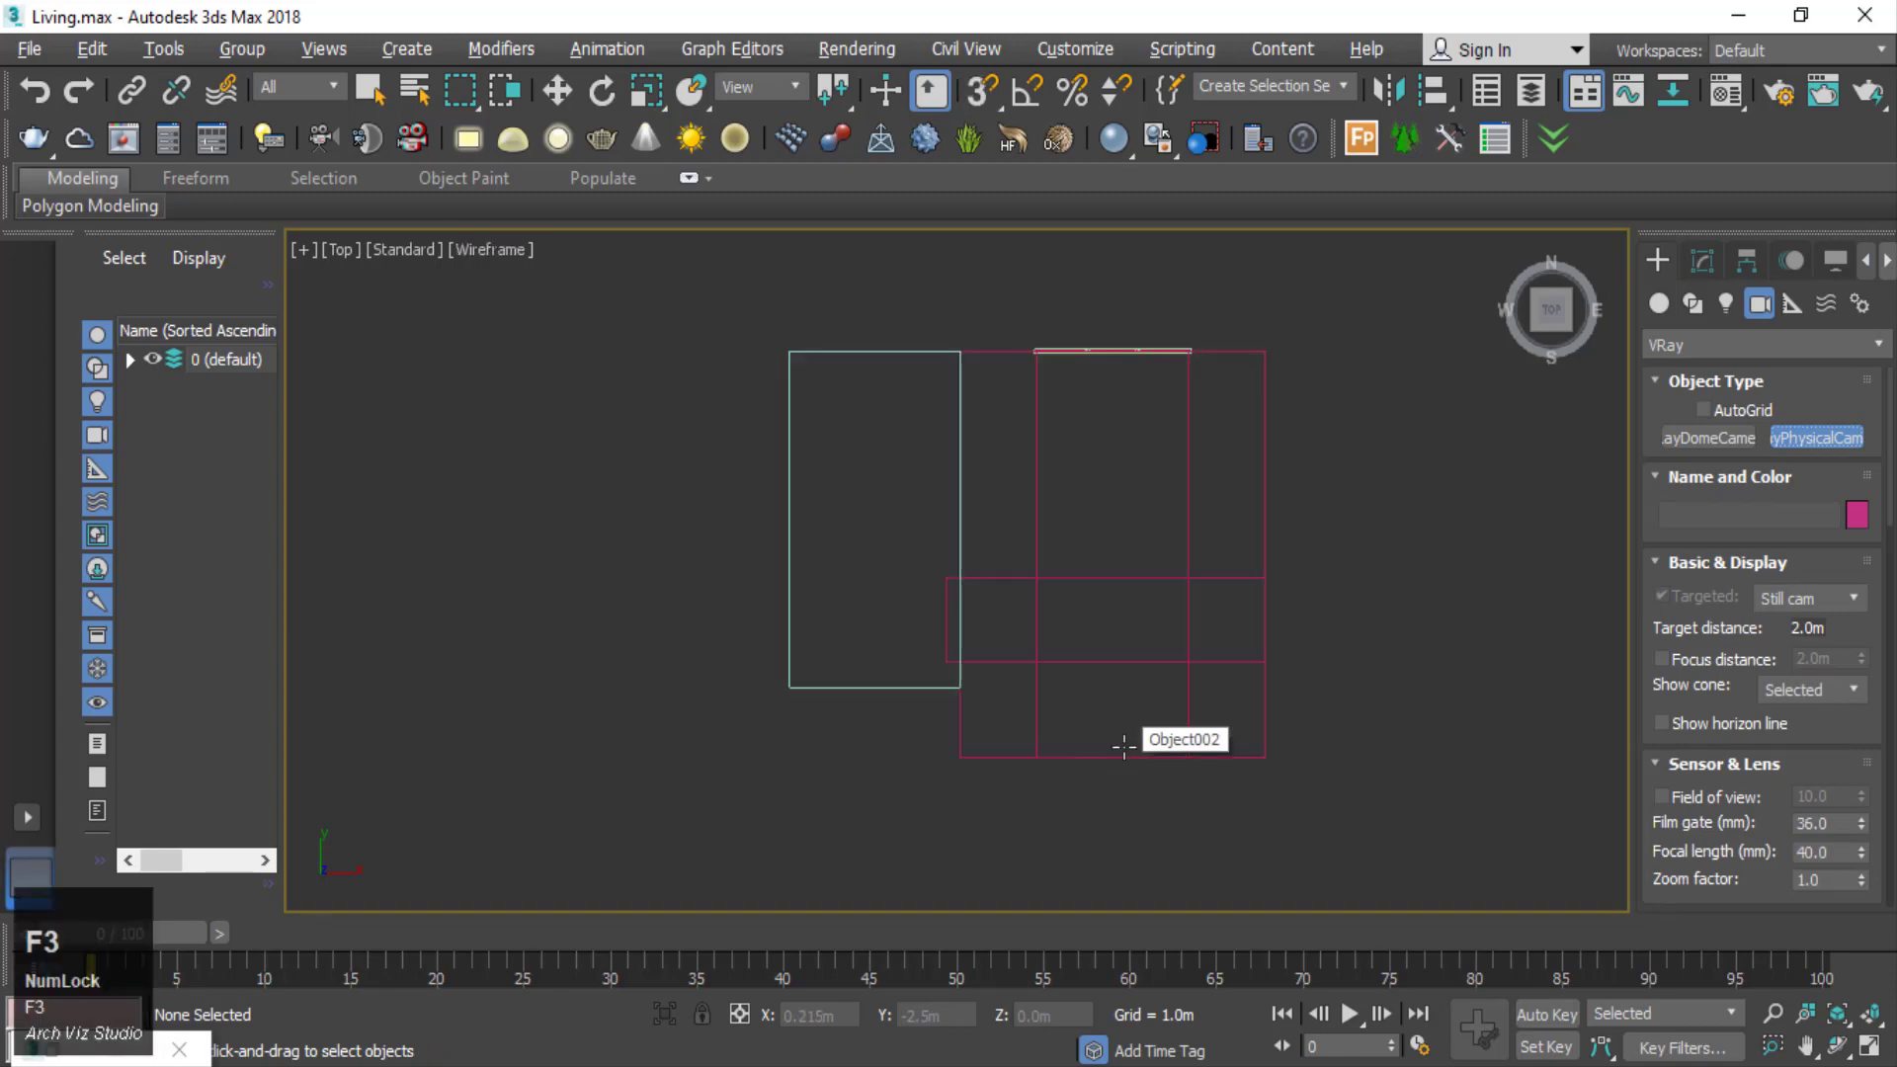
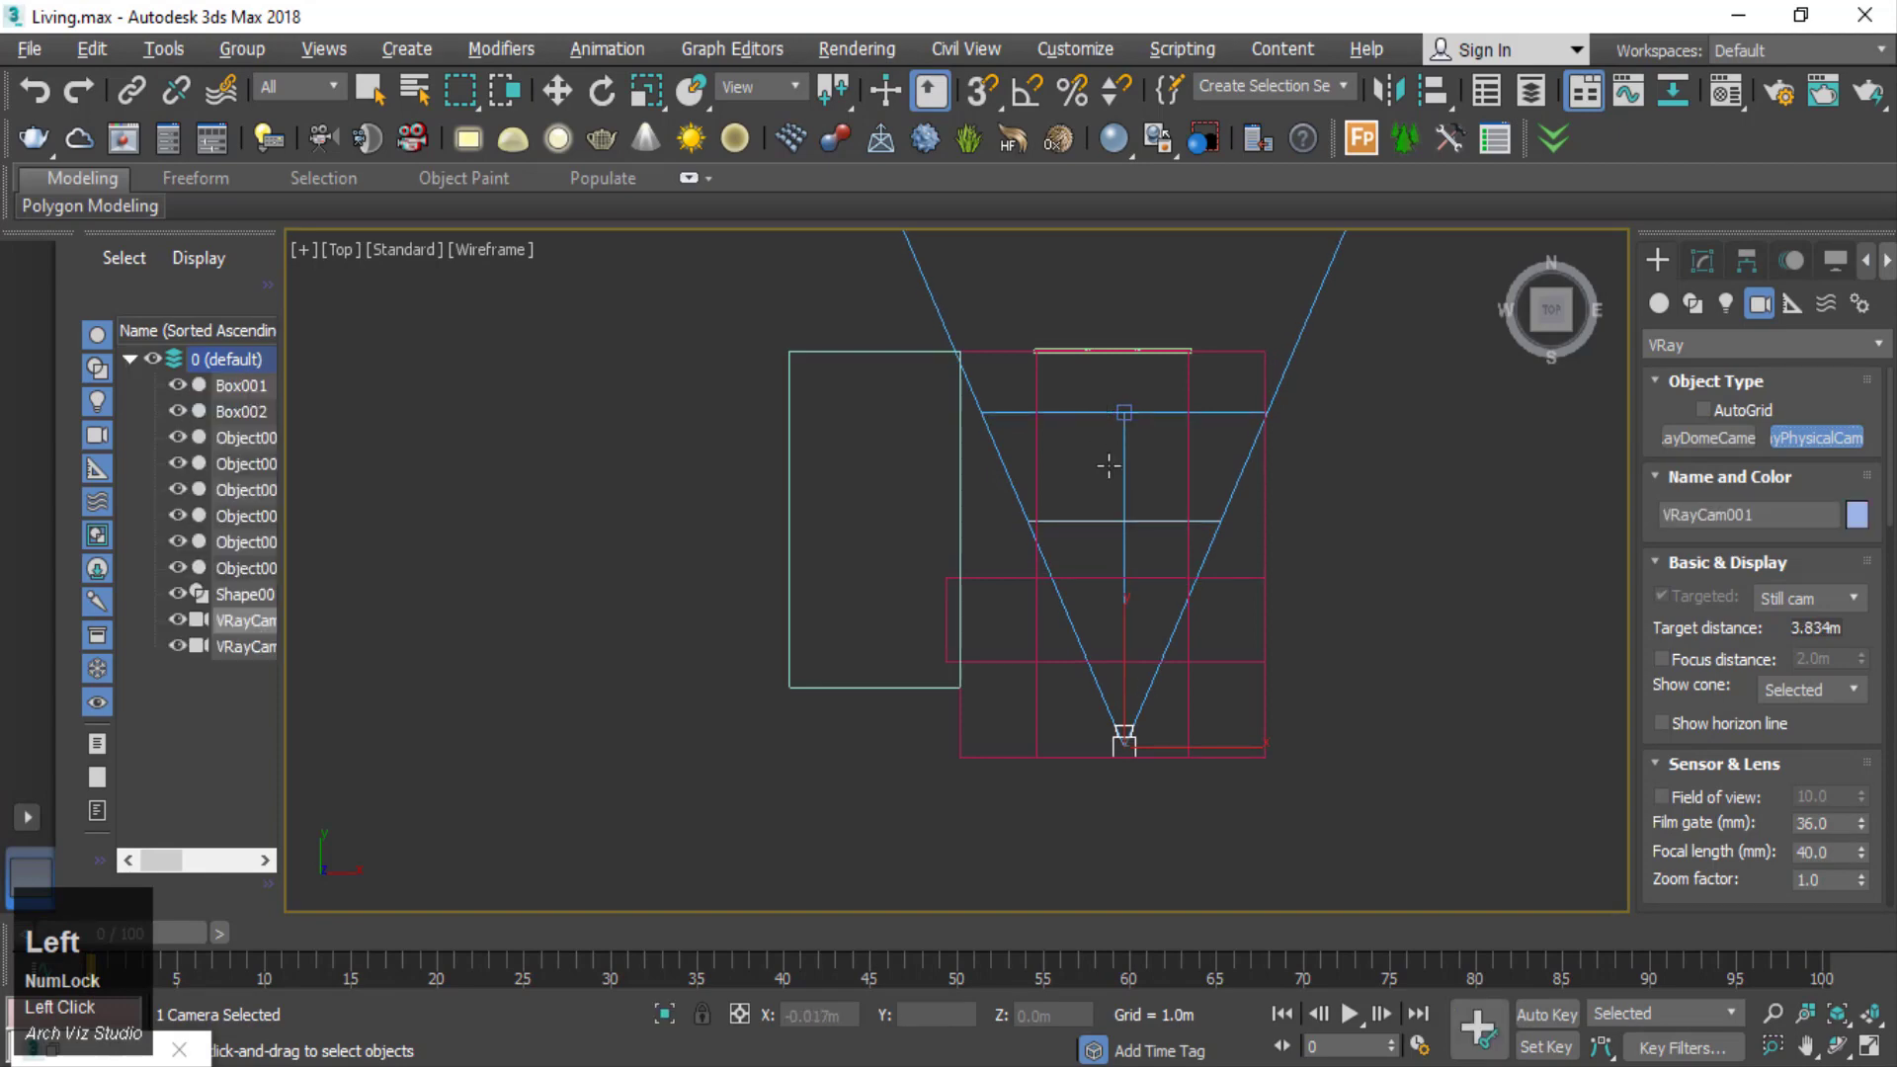
scroll(down, 3)
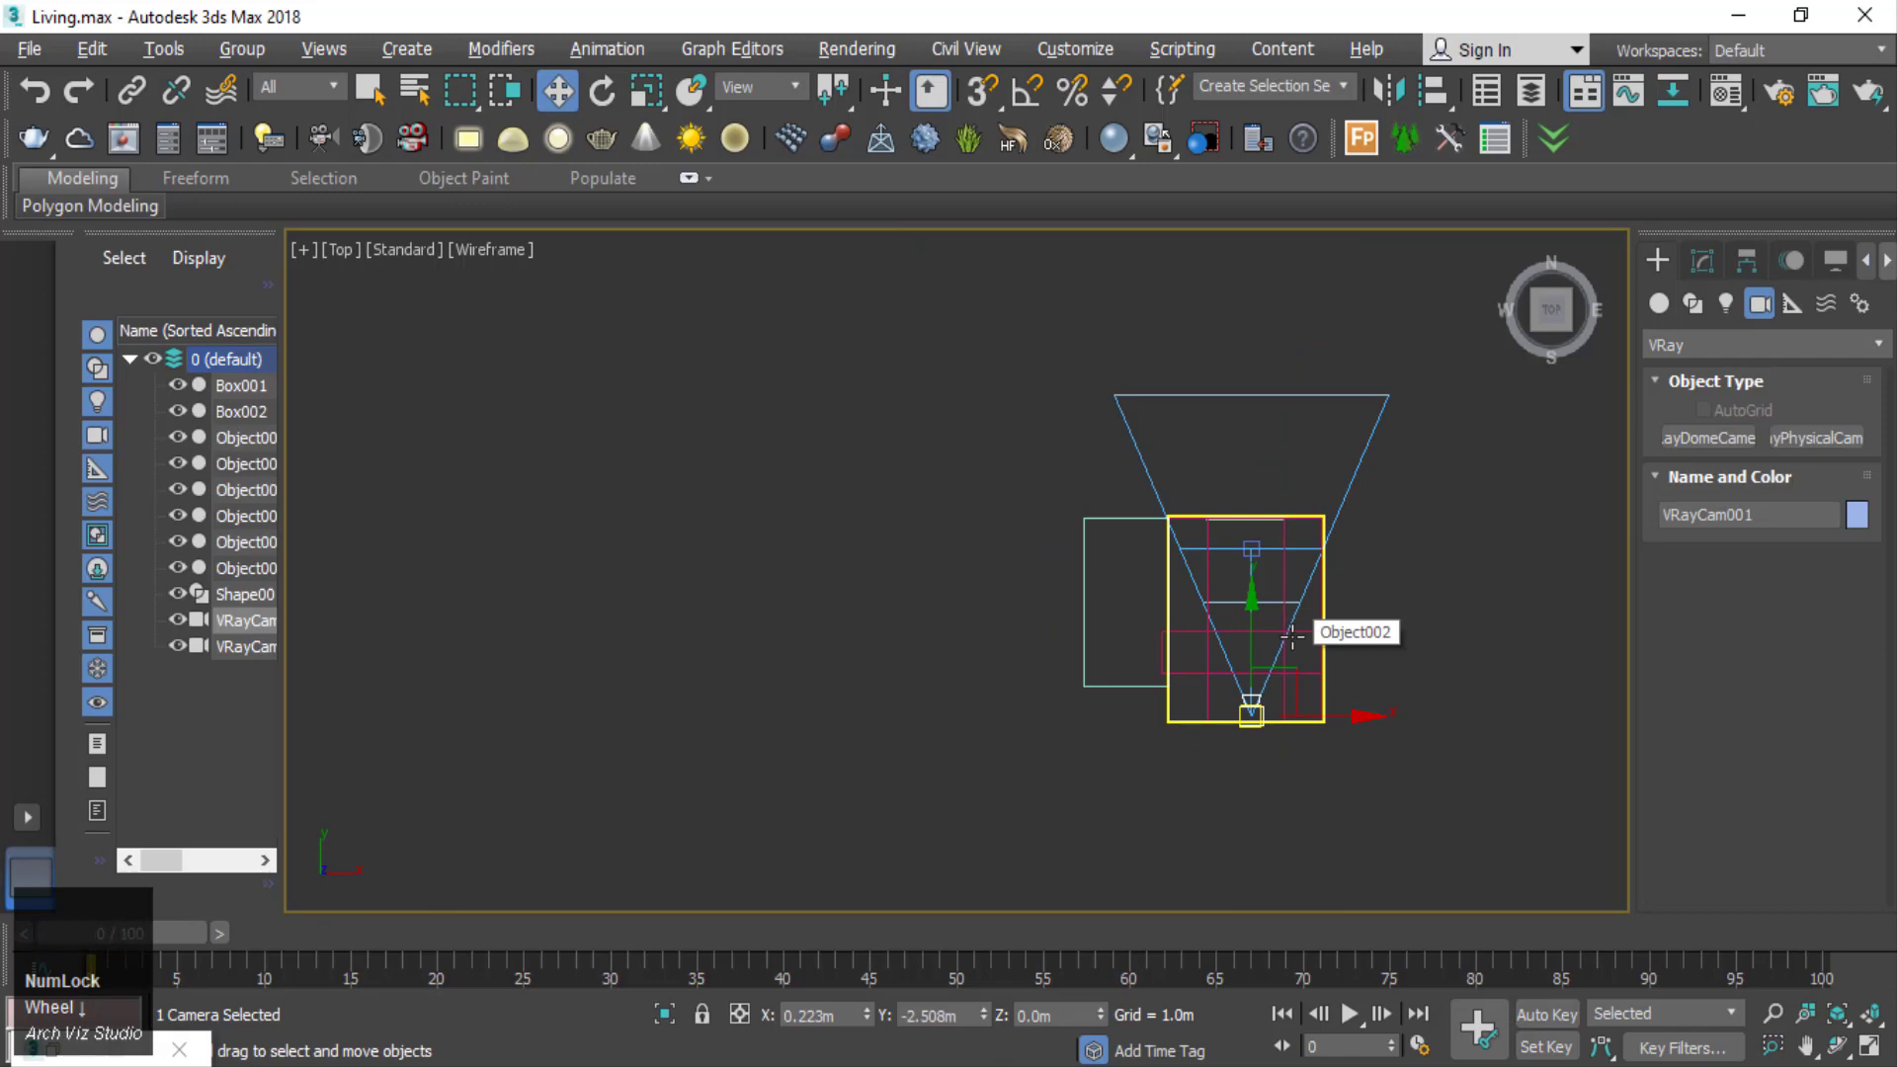
key(f)
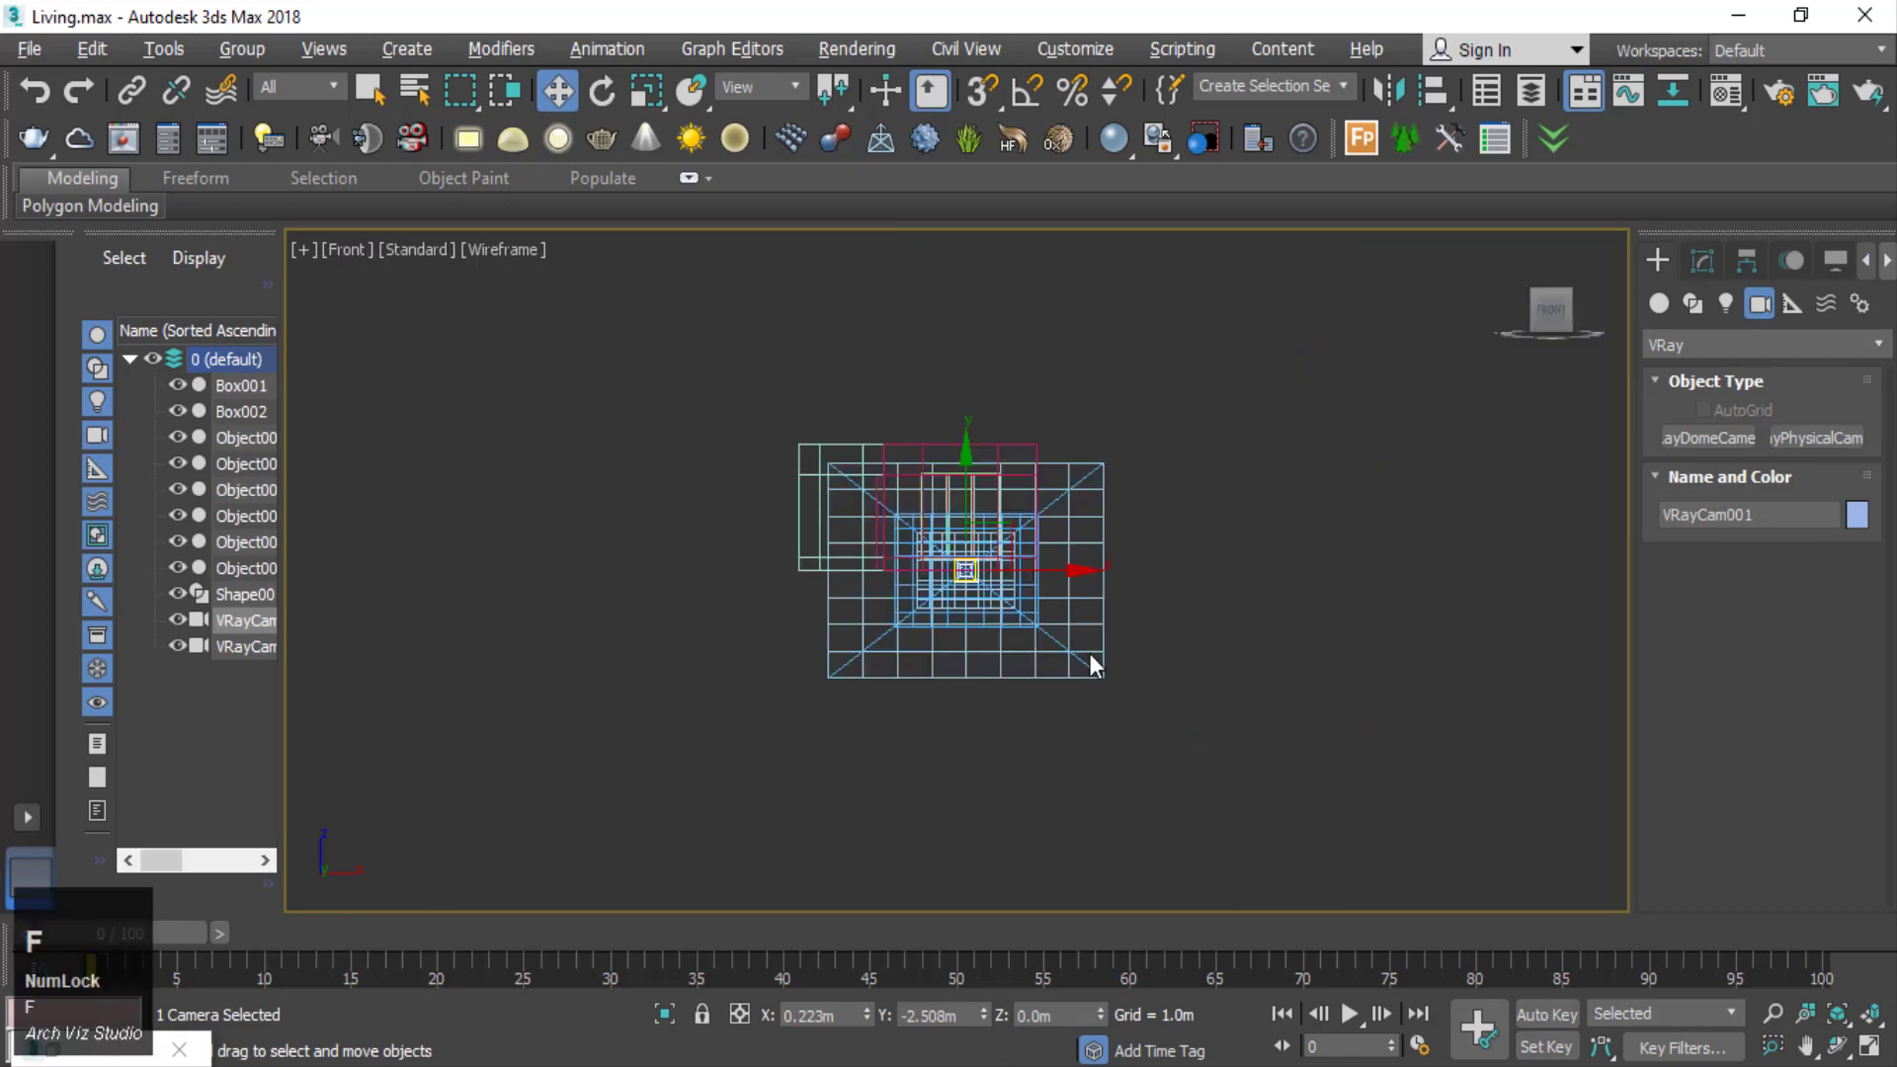
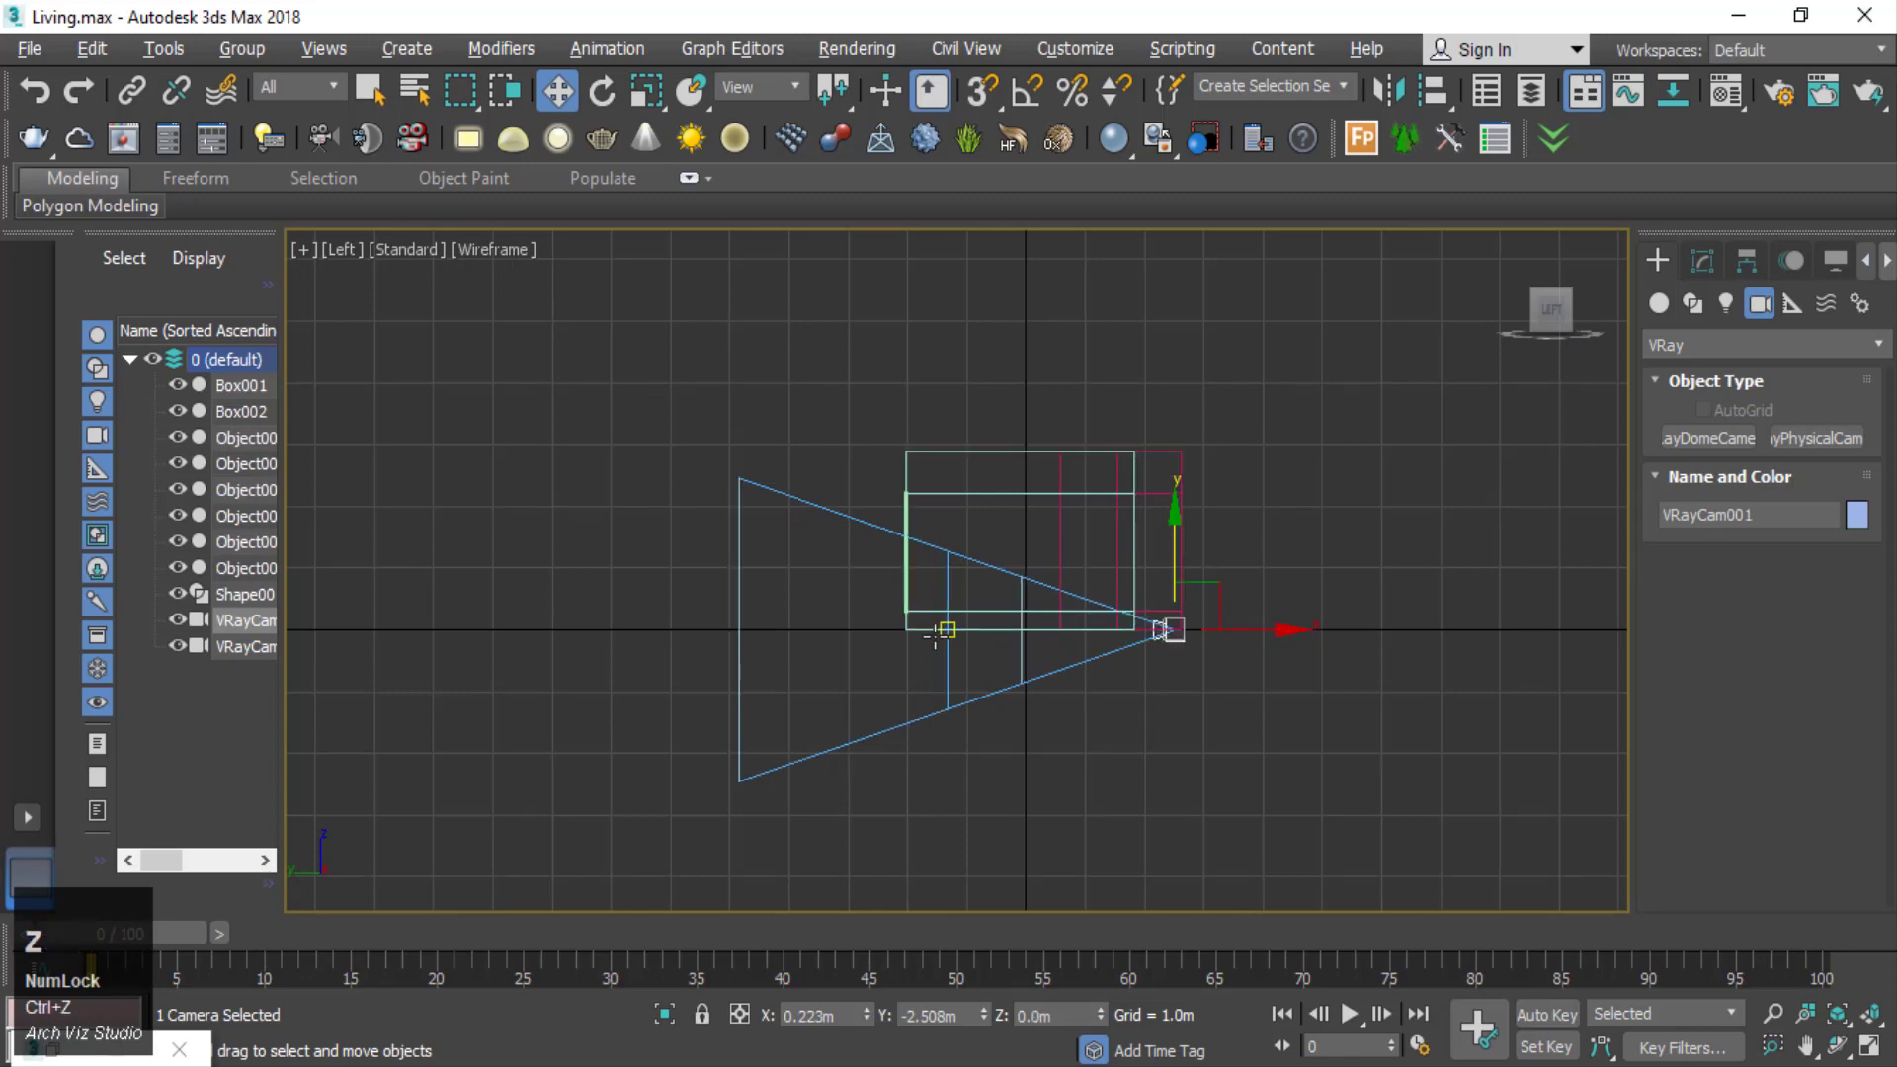
click(342, 103)
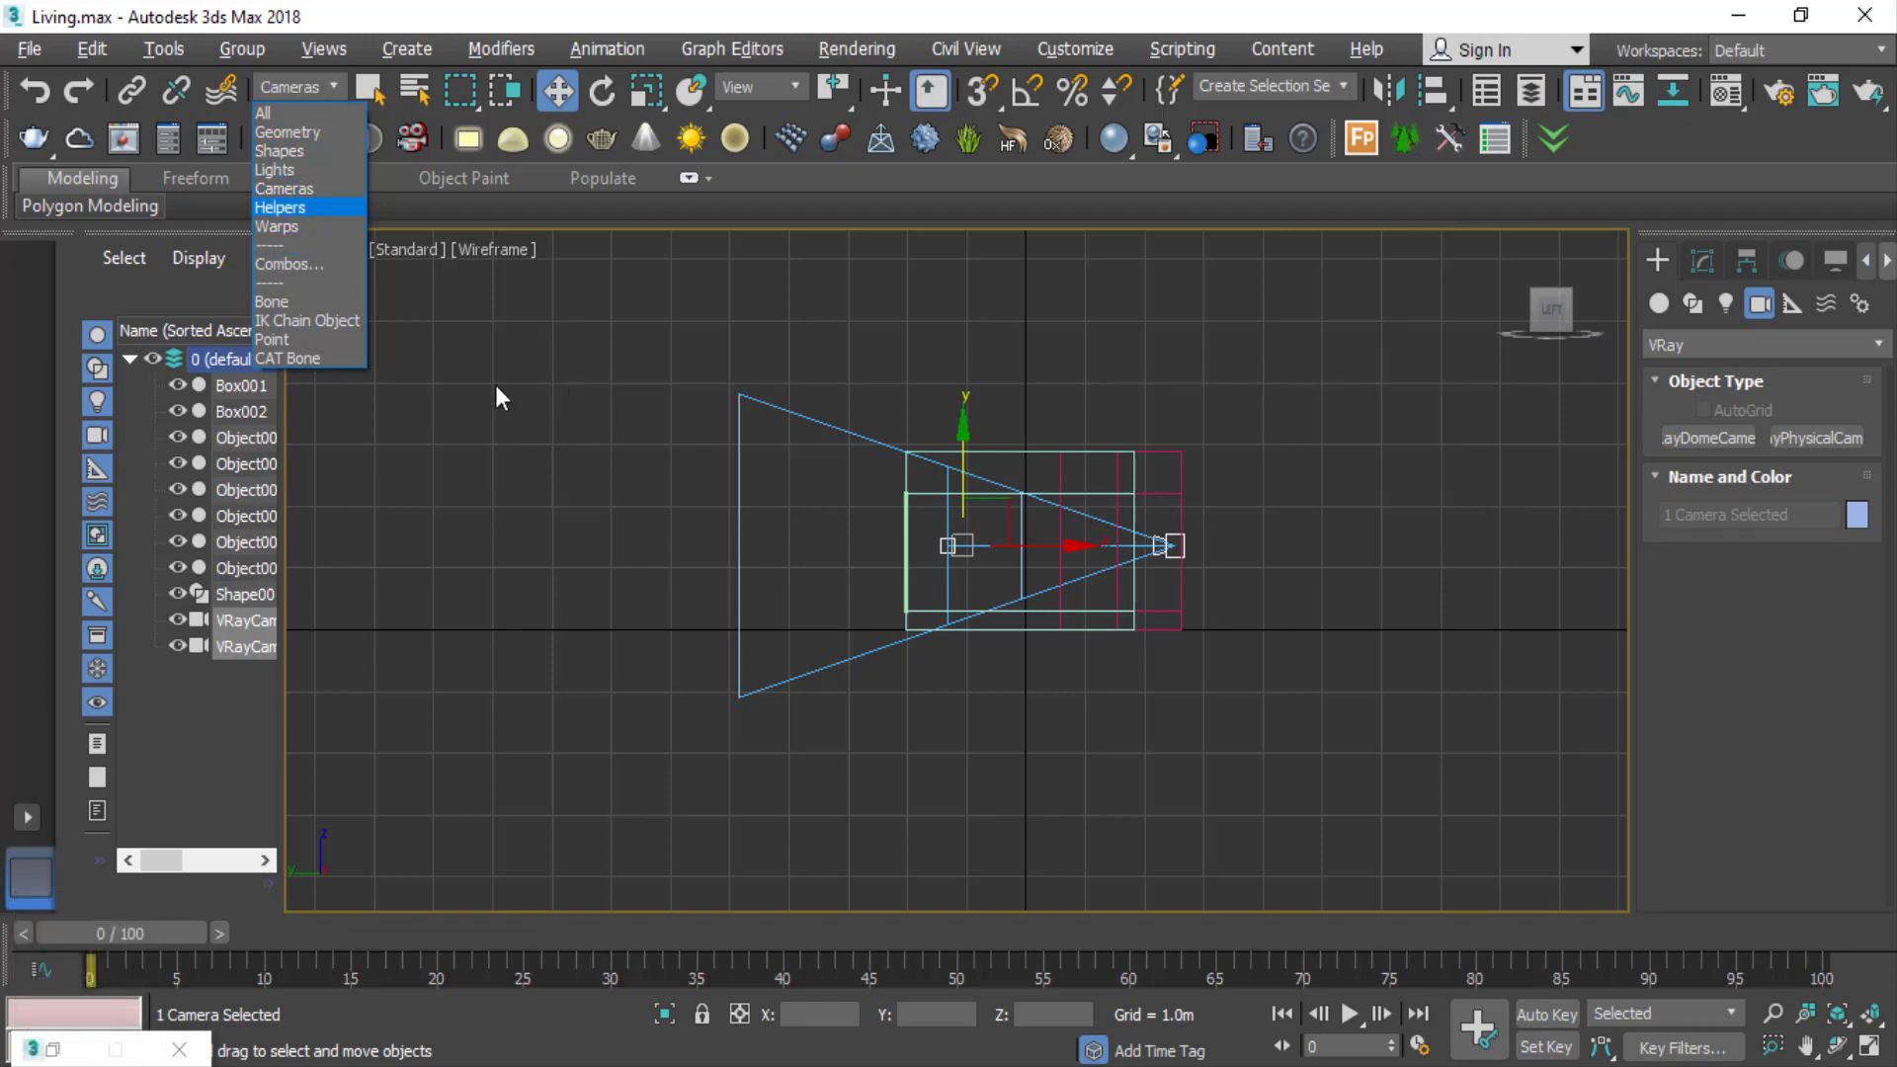
click(265, 121)
- Look through the new VRayCam001 at the windowed wall
scroll(up, 3)
key(c)
scroll(down, 3)
scroll(down, 3)
double_click(1082, 545)
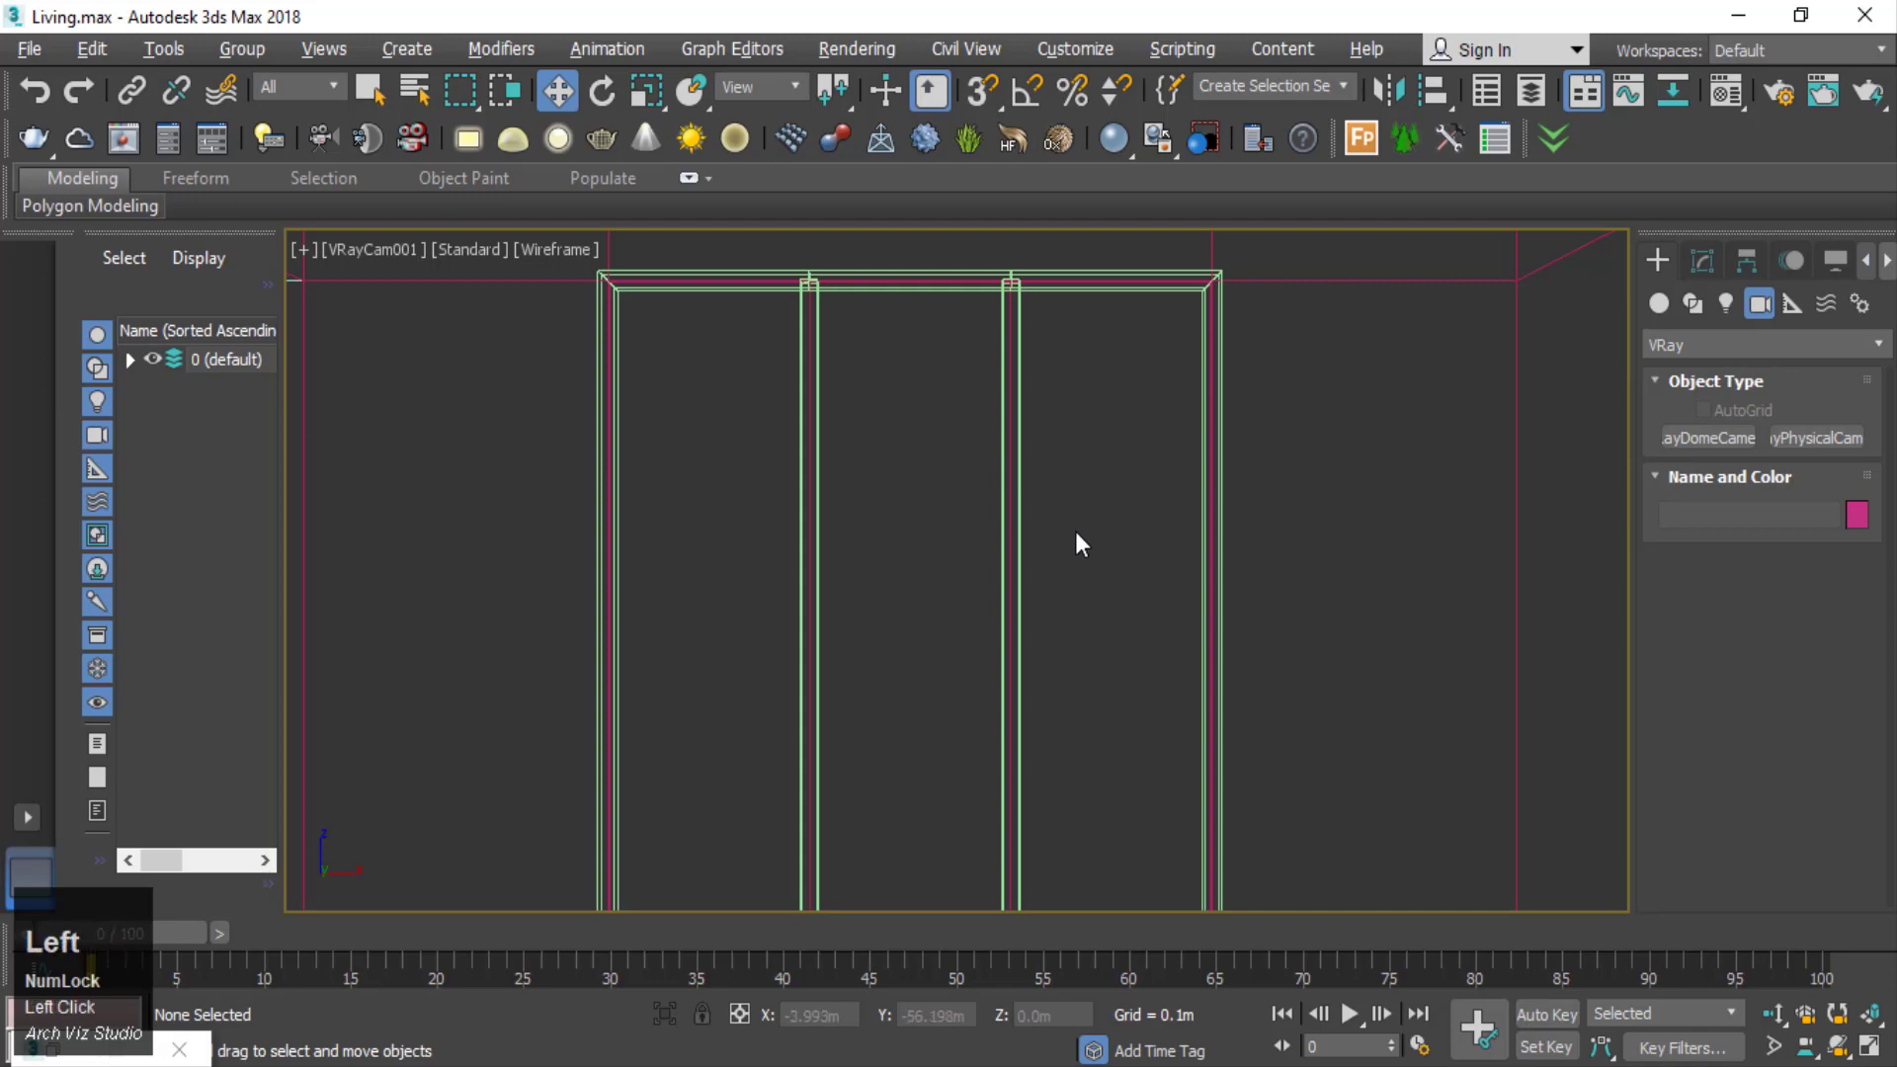
- Reduce VRayCam001's focal length to about 29 mm, then check its cone from the side view
key(F3)
click(1714, 264)
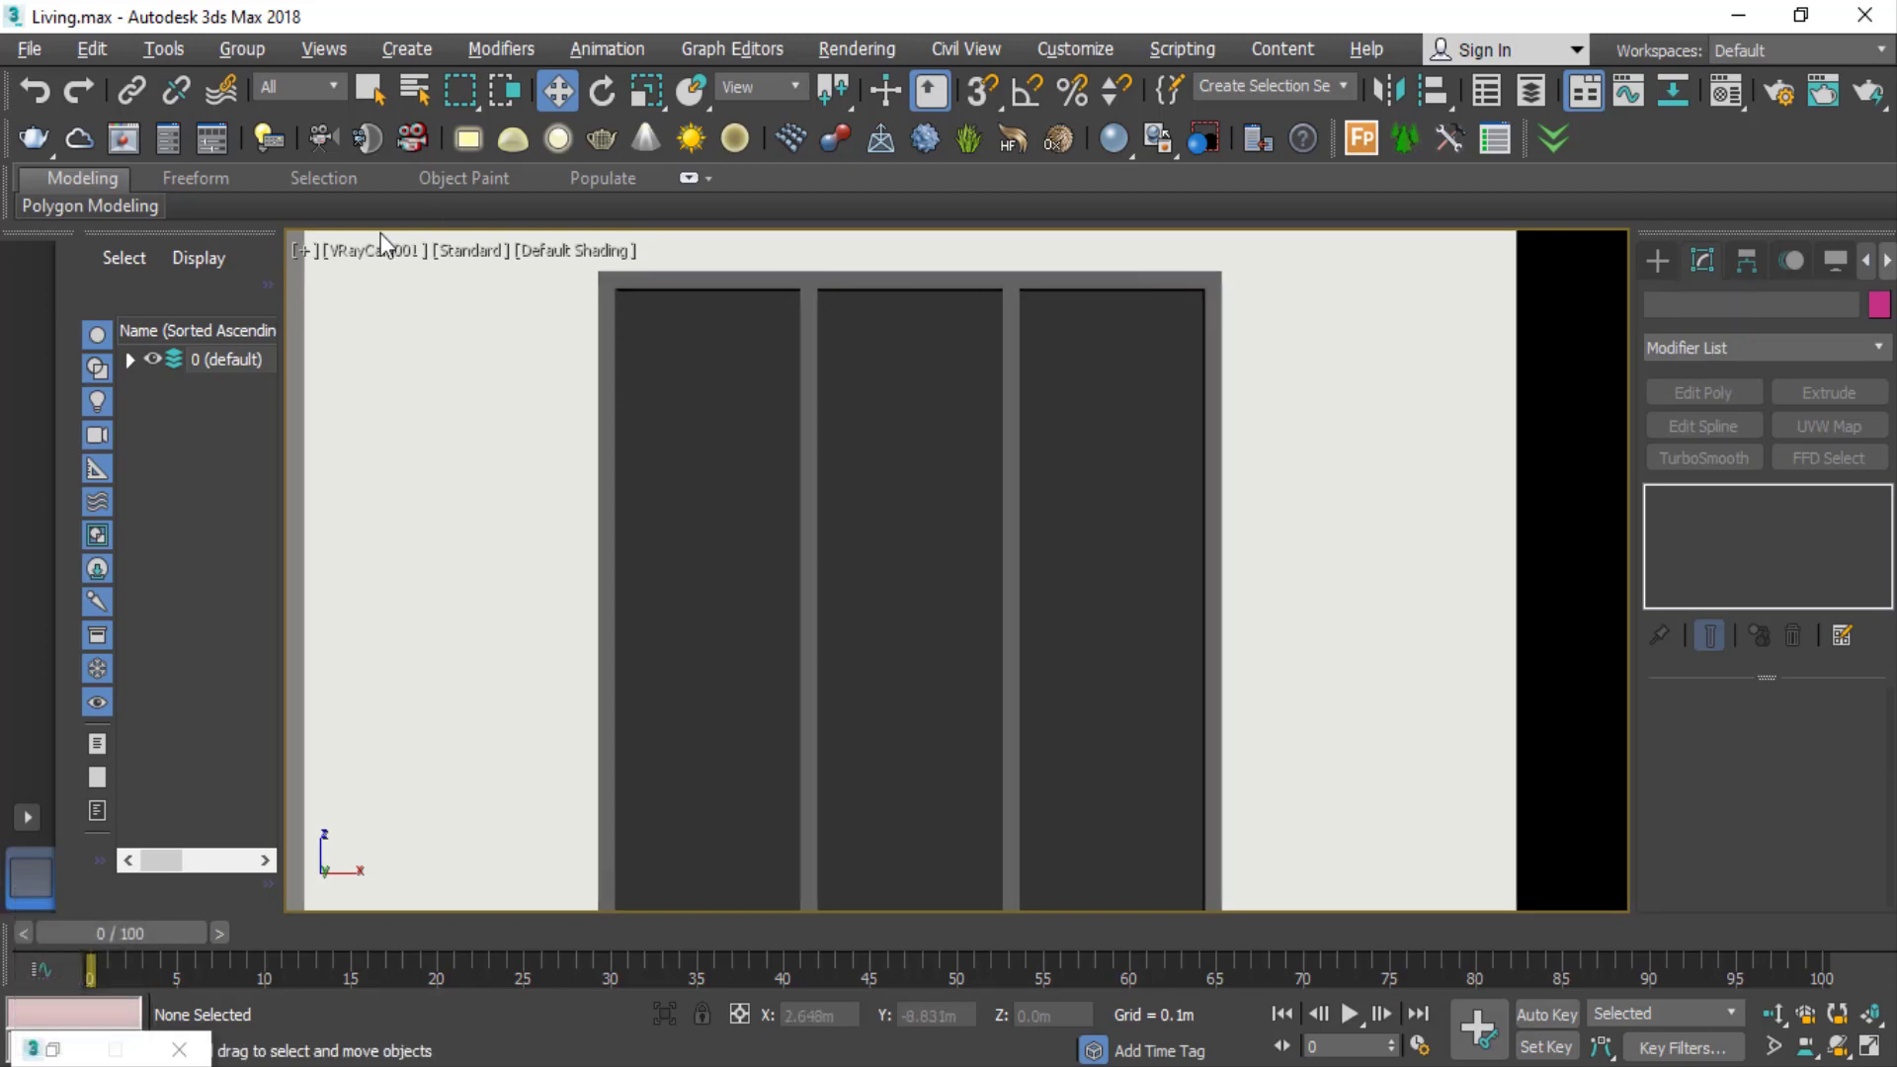
double_click(377, 273)
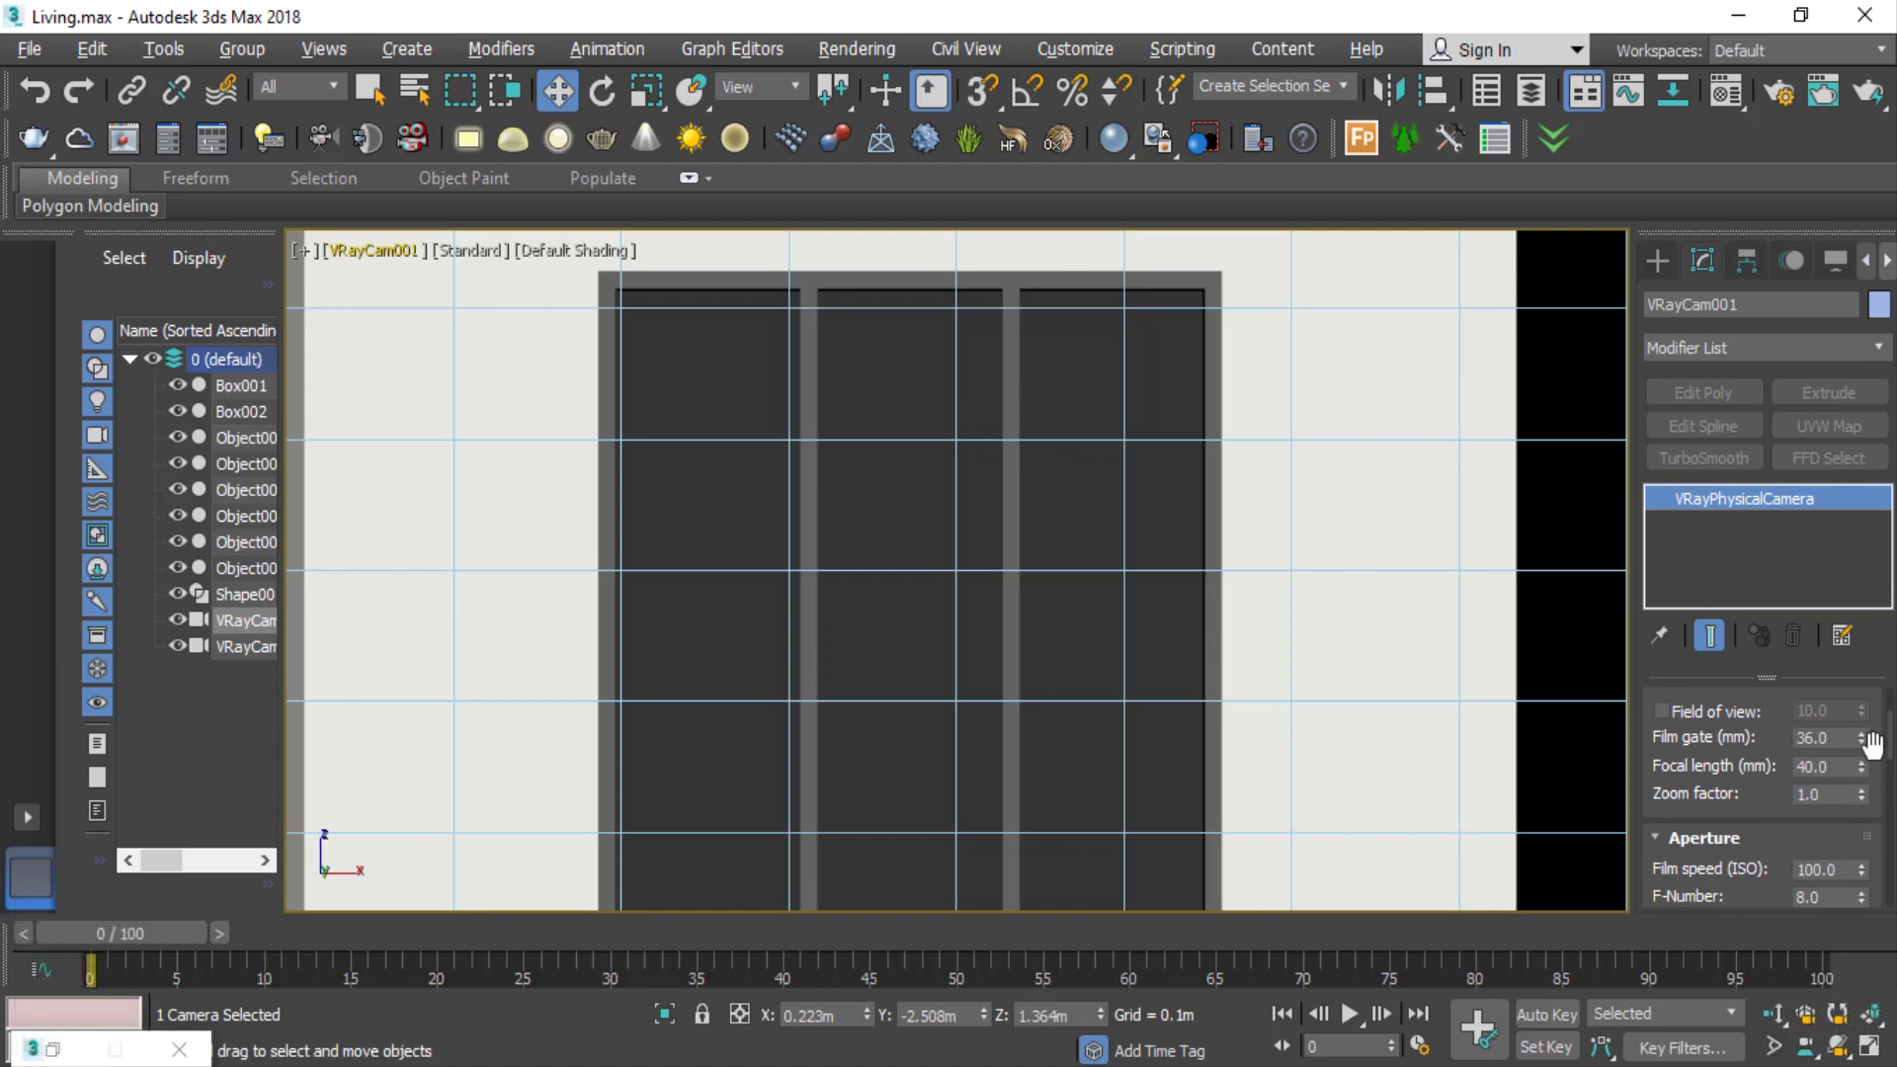
click(1871, 753)
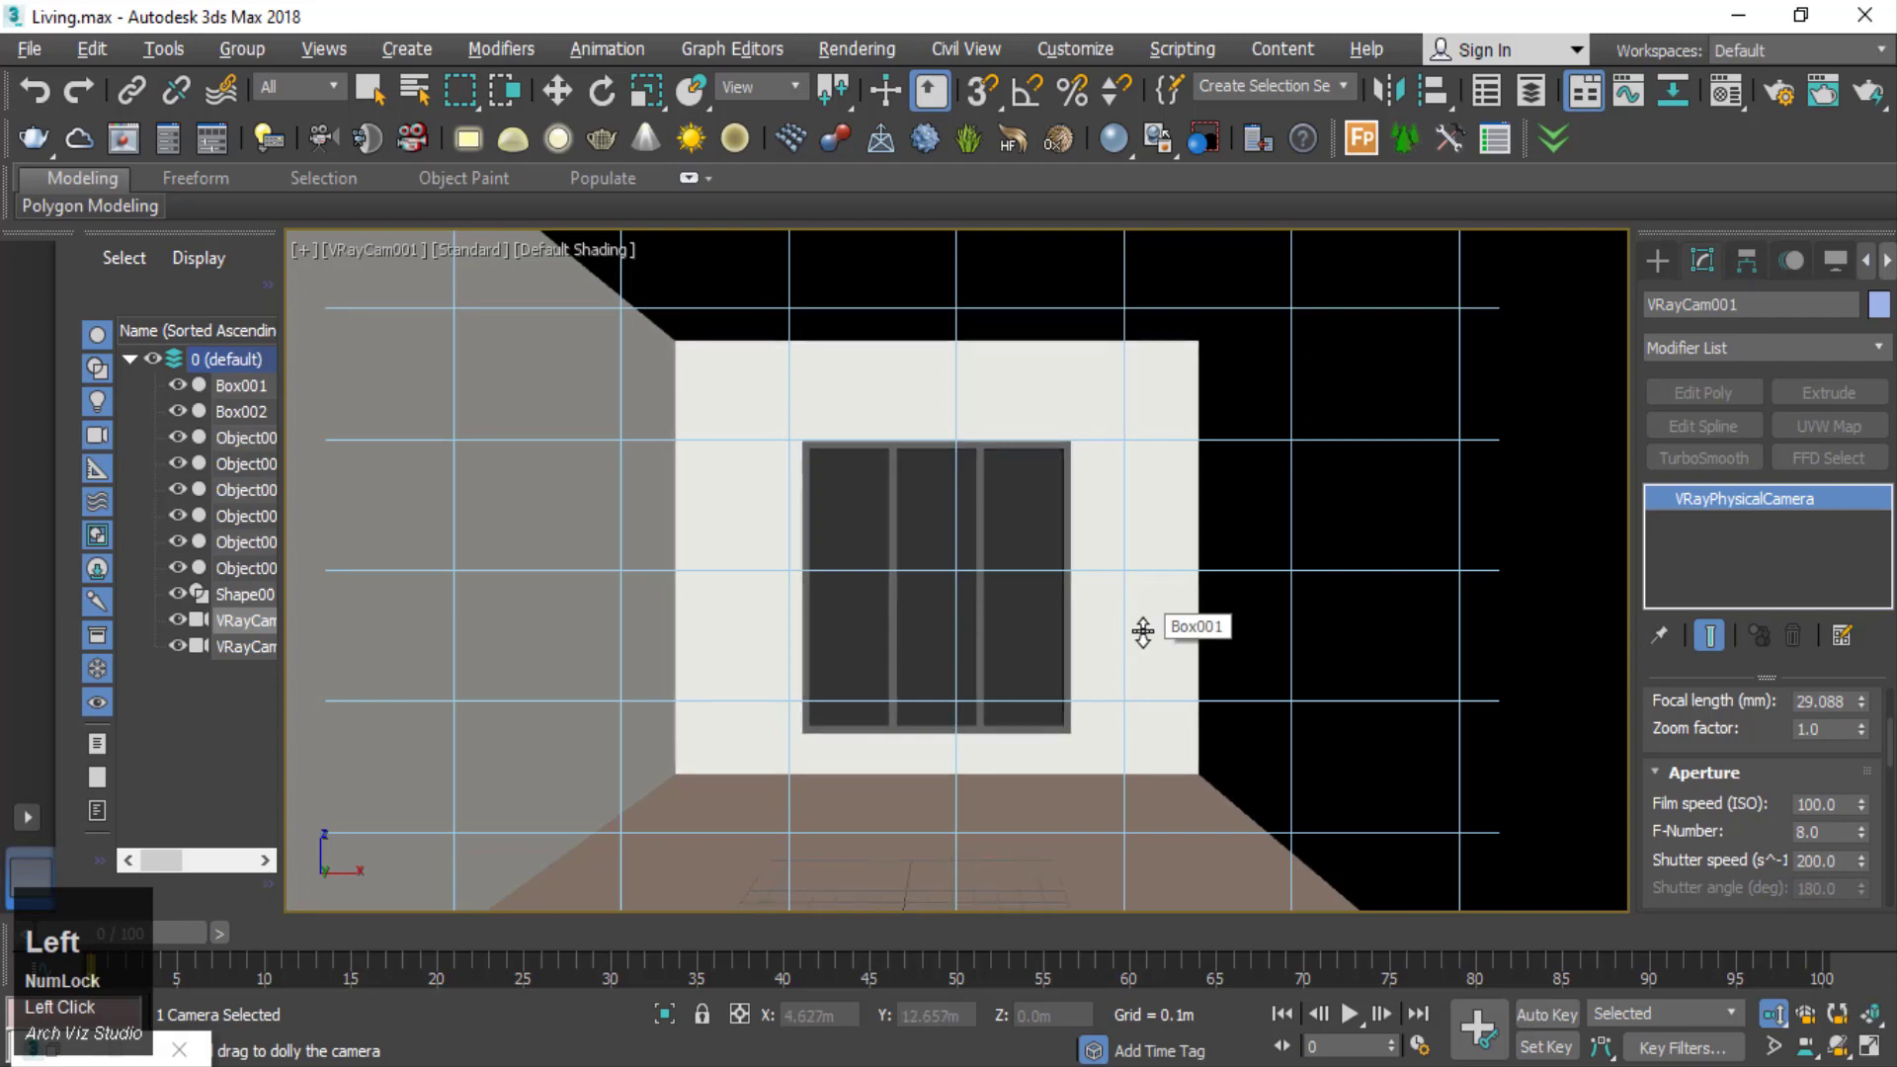
key(l)
scroll(down, 3)
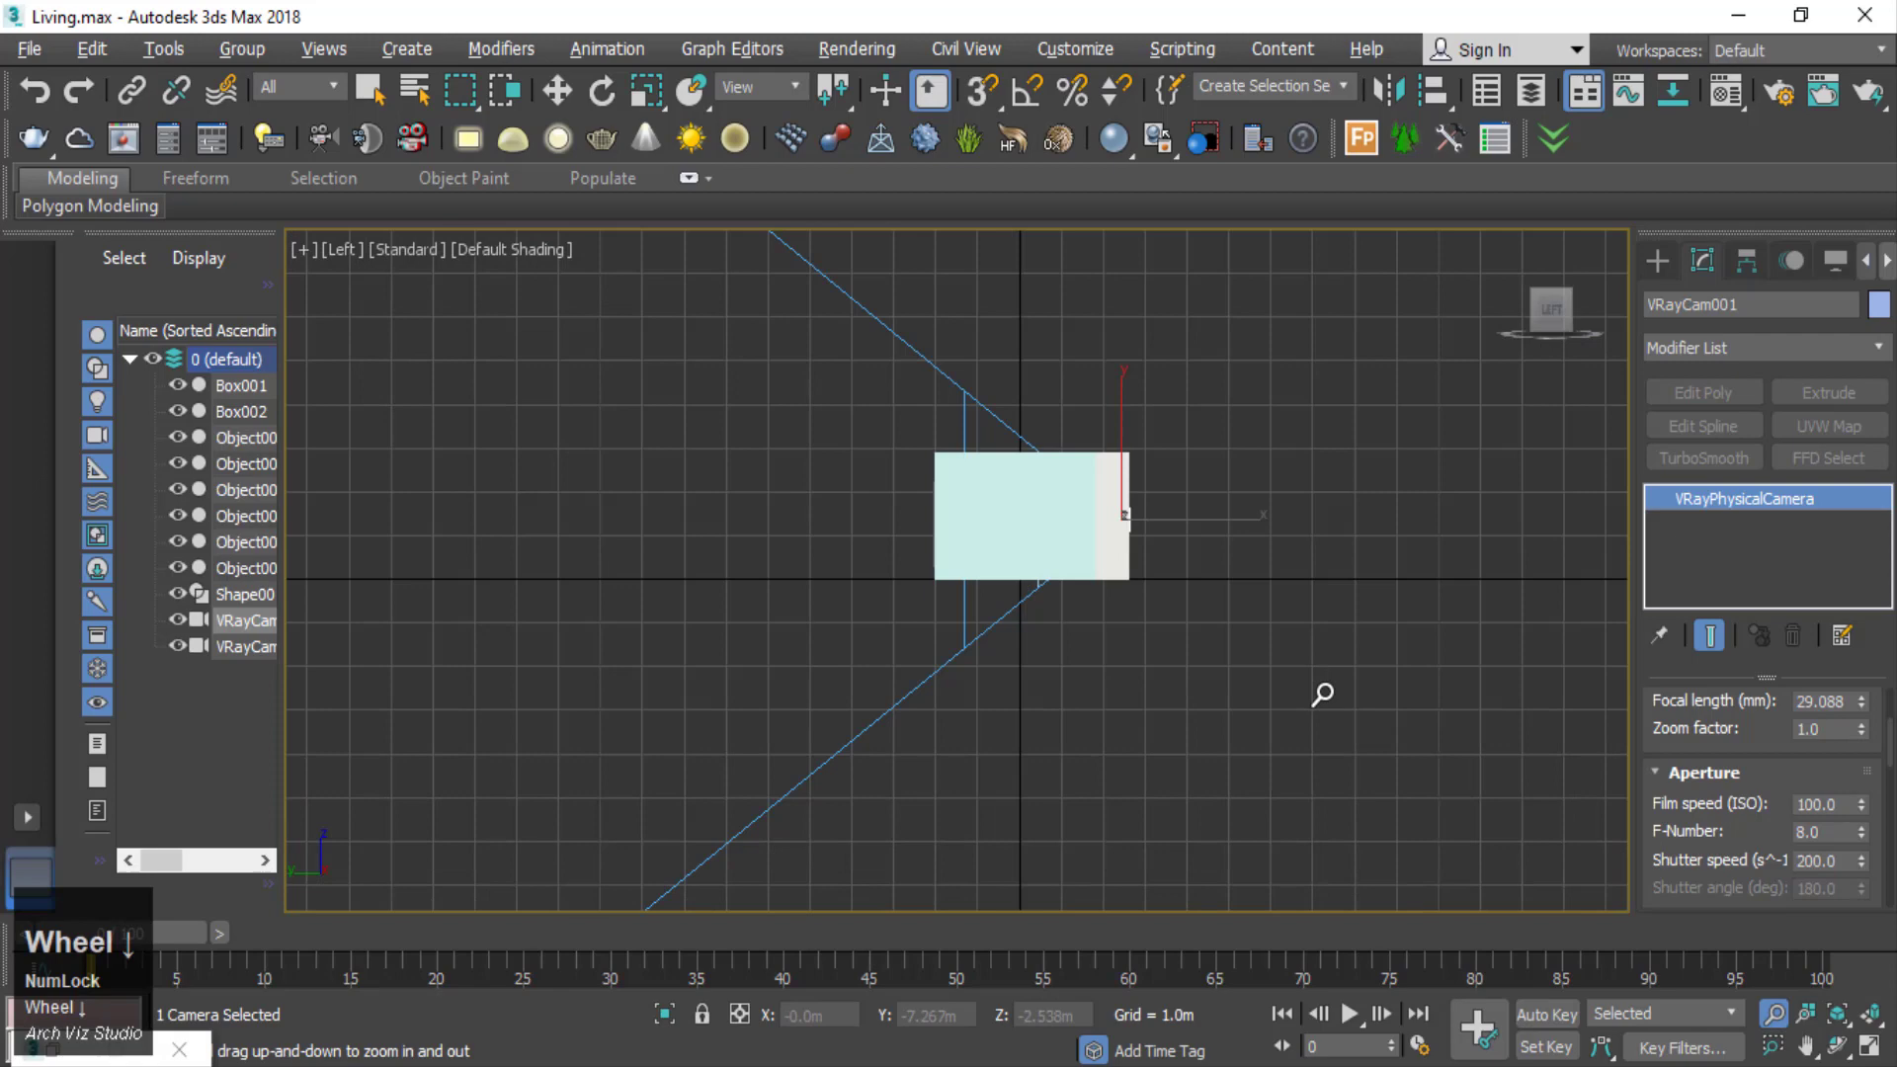
- Select the camera and its target in the side wireframe view and look through it shaded again
key(F3)
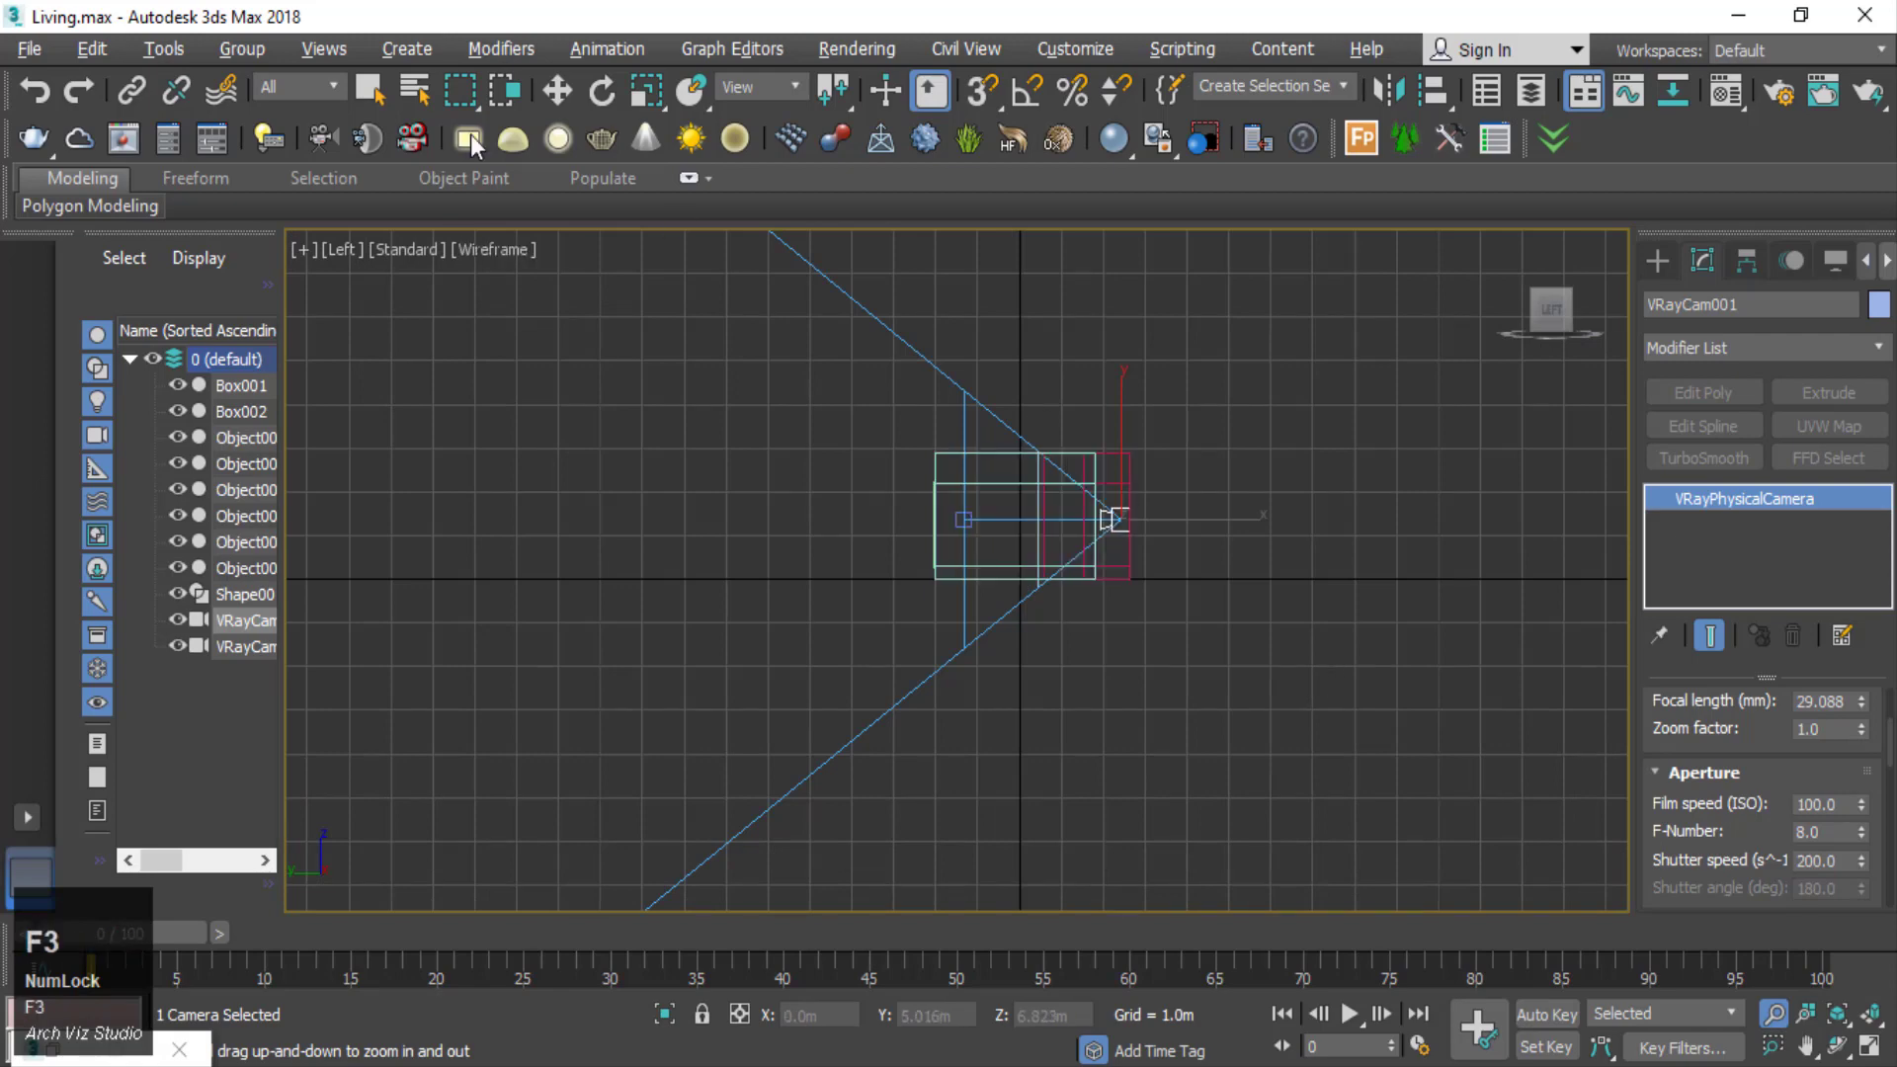
double_click(565, 93)
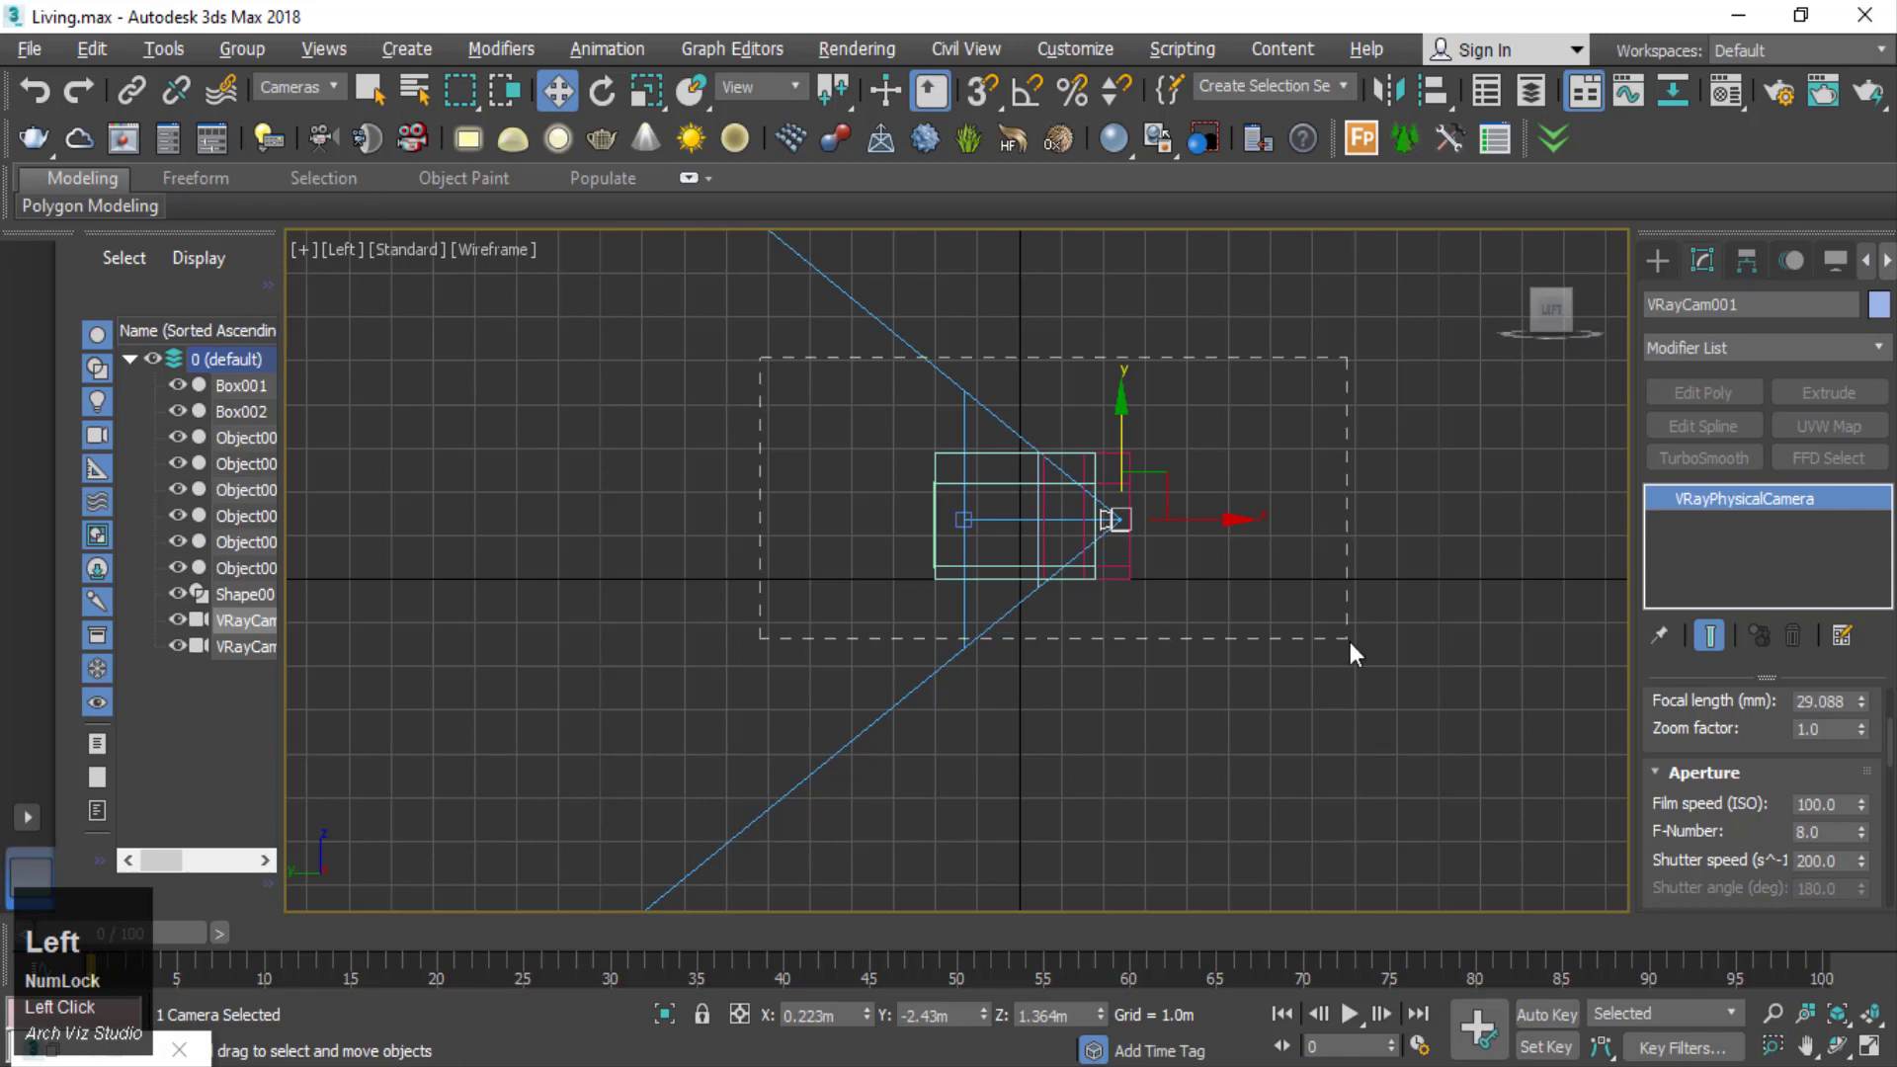
scroll(up, 3)
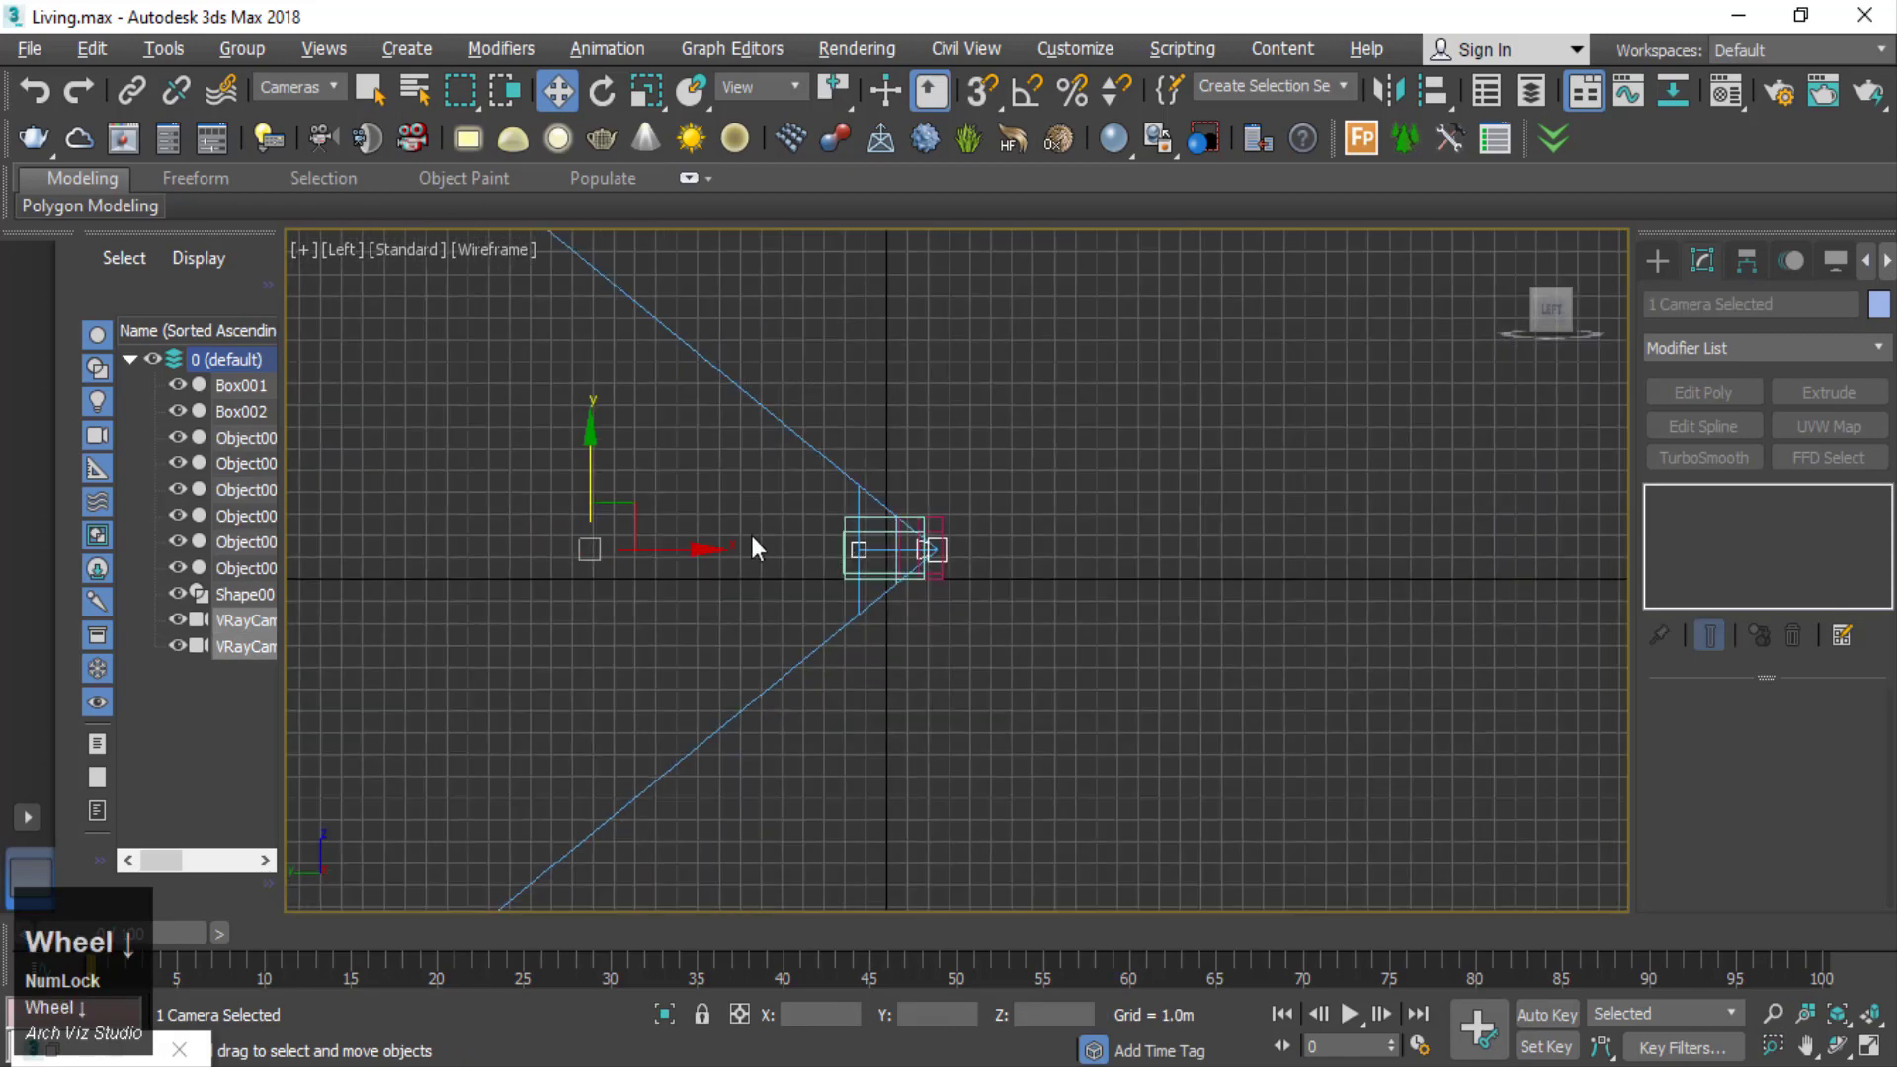
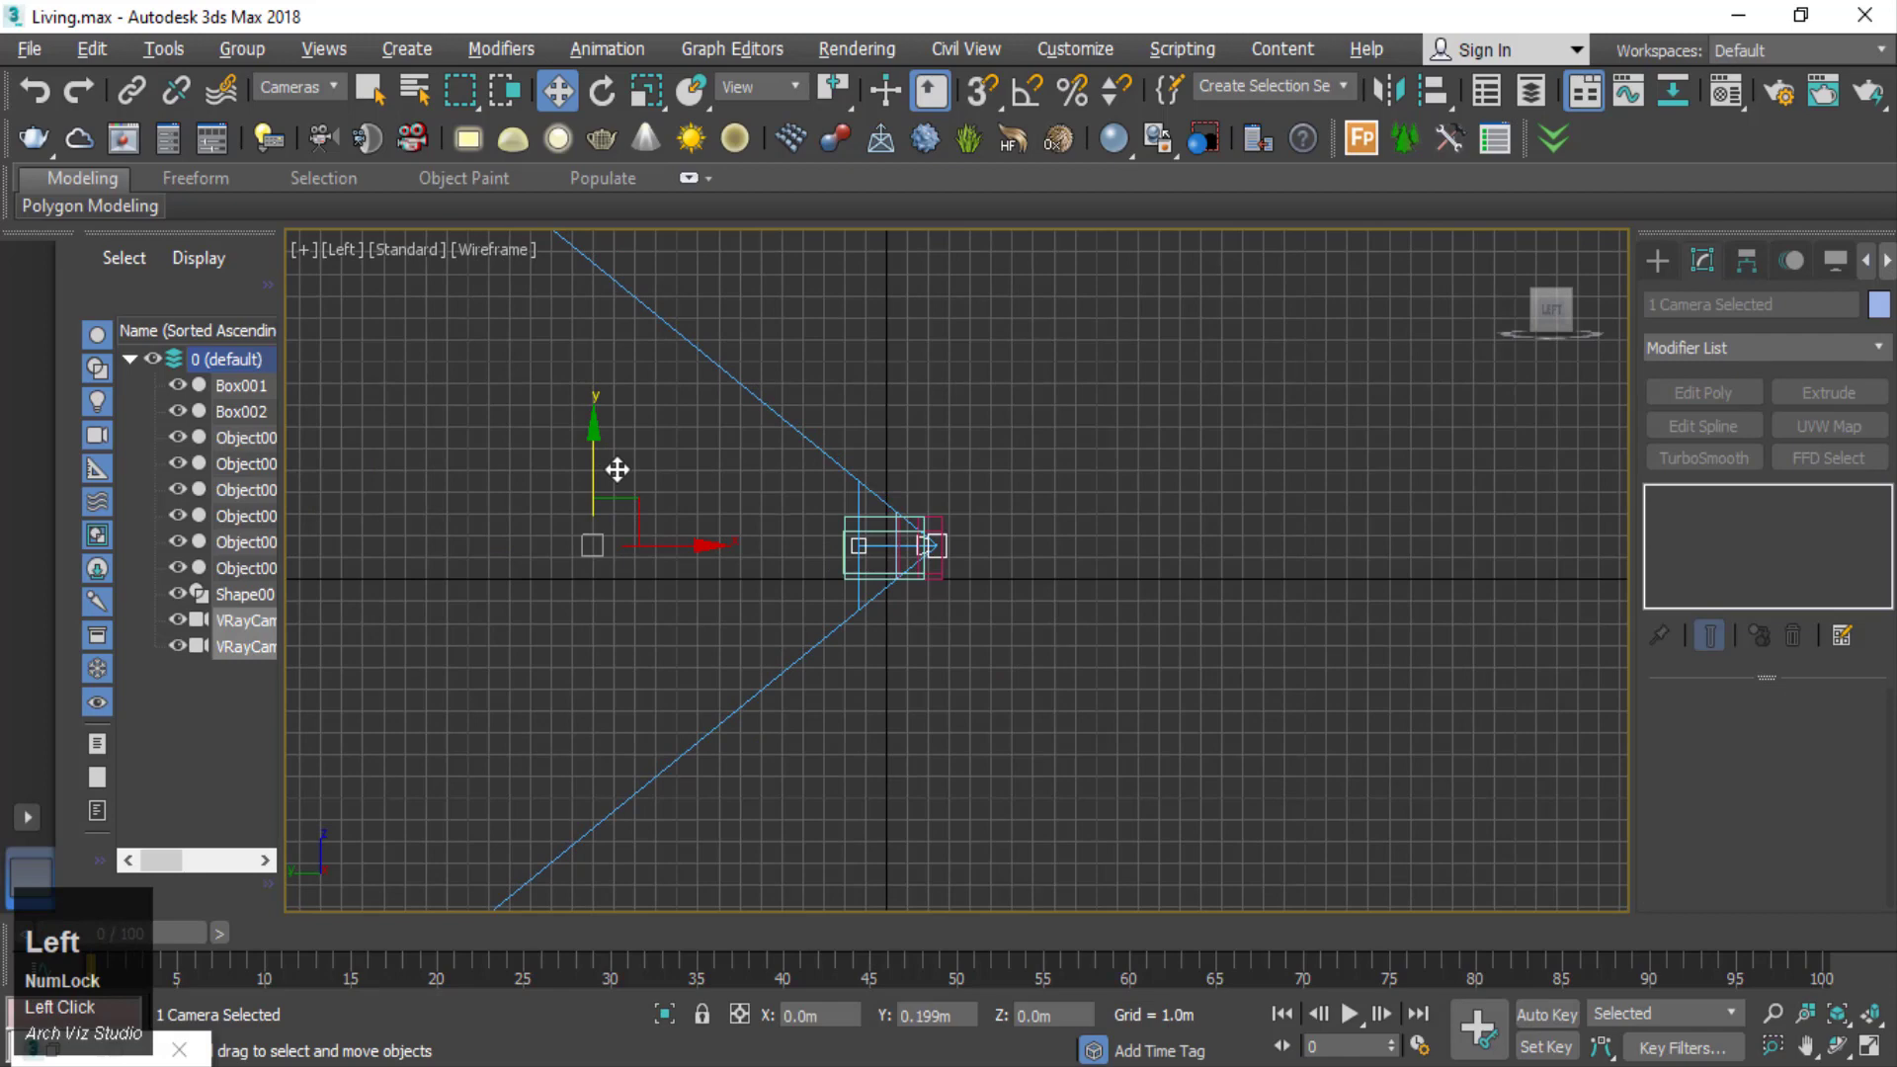
scroll(up, 3)
click(1141, 662)
key(c)
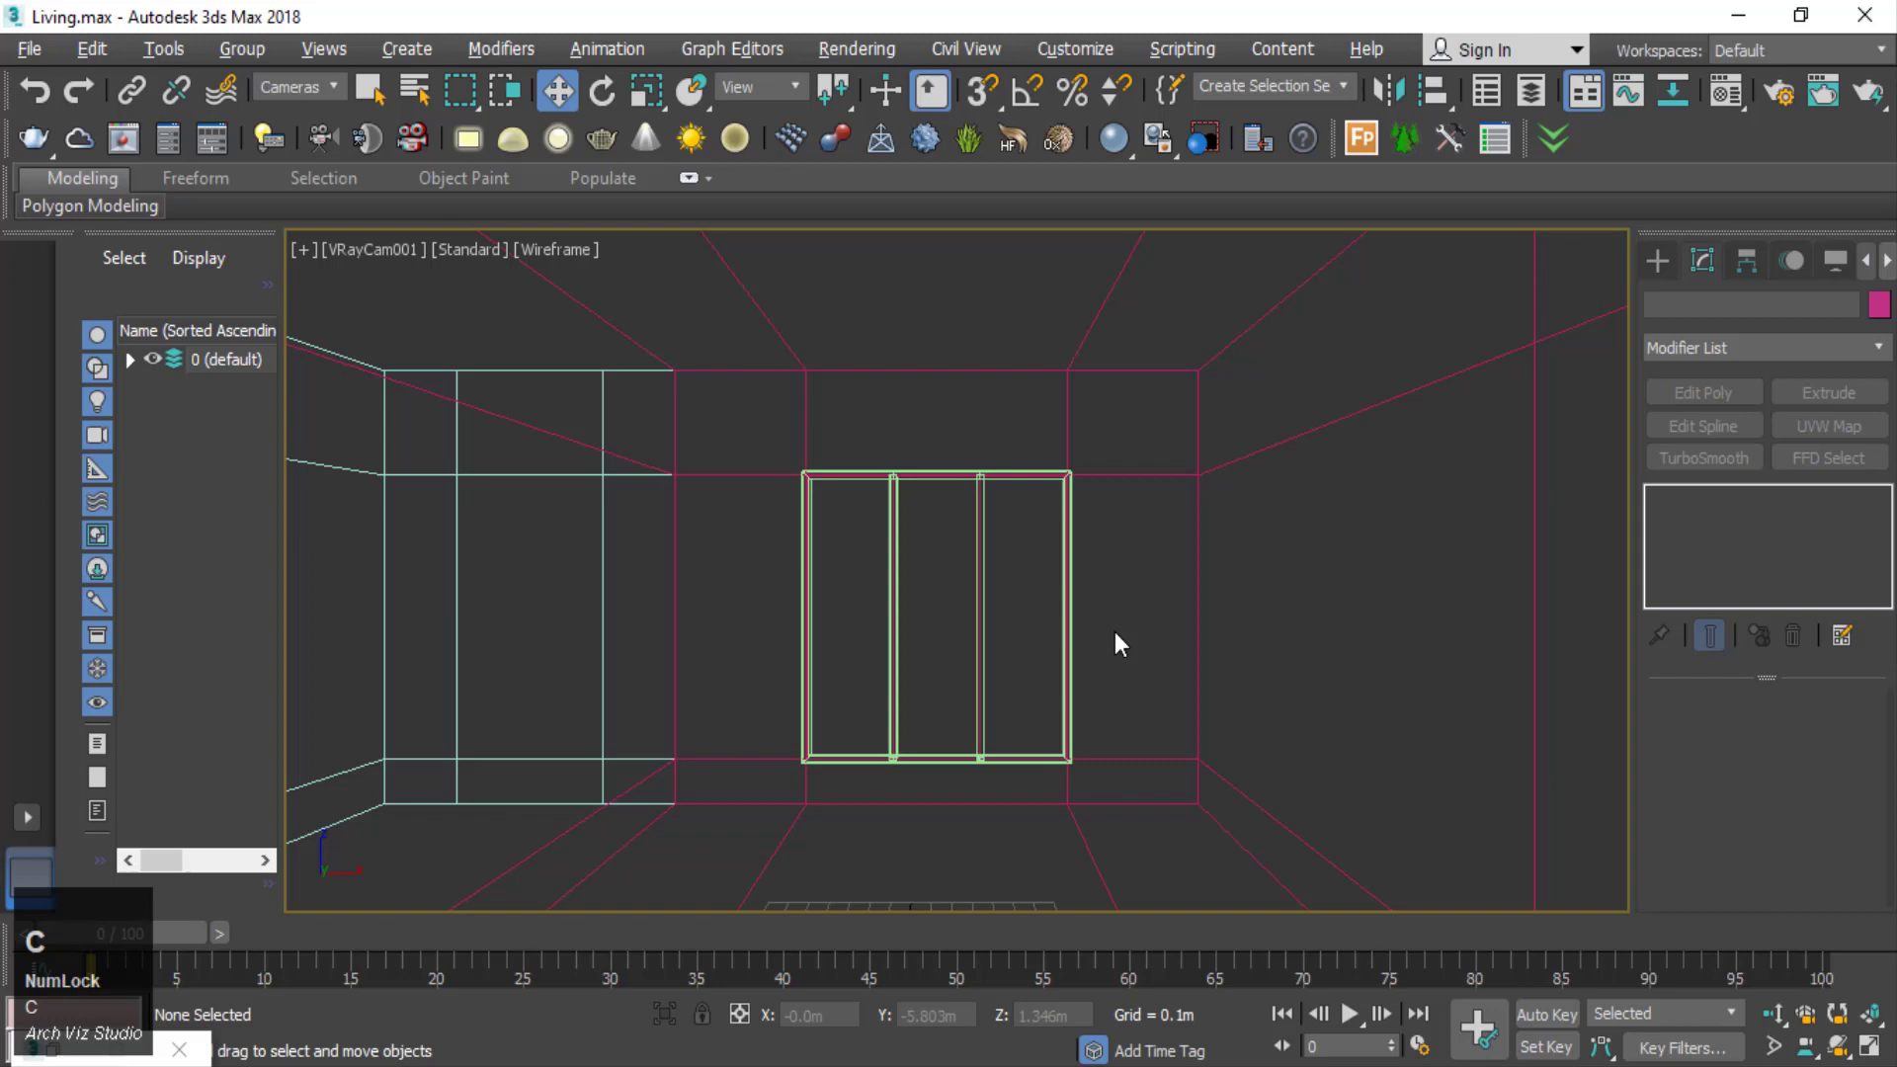
key(F3)
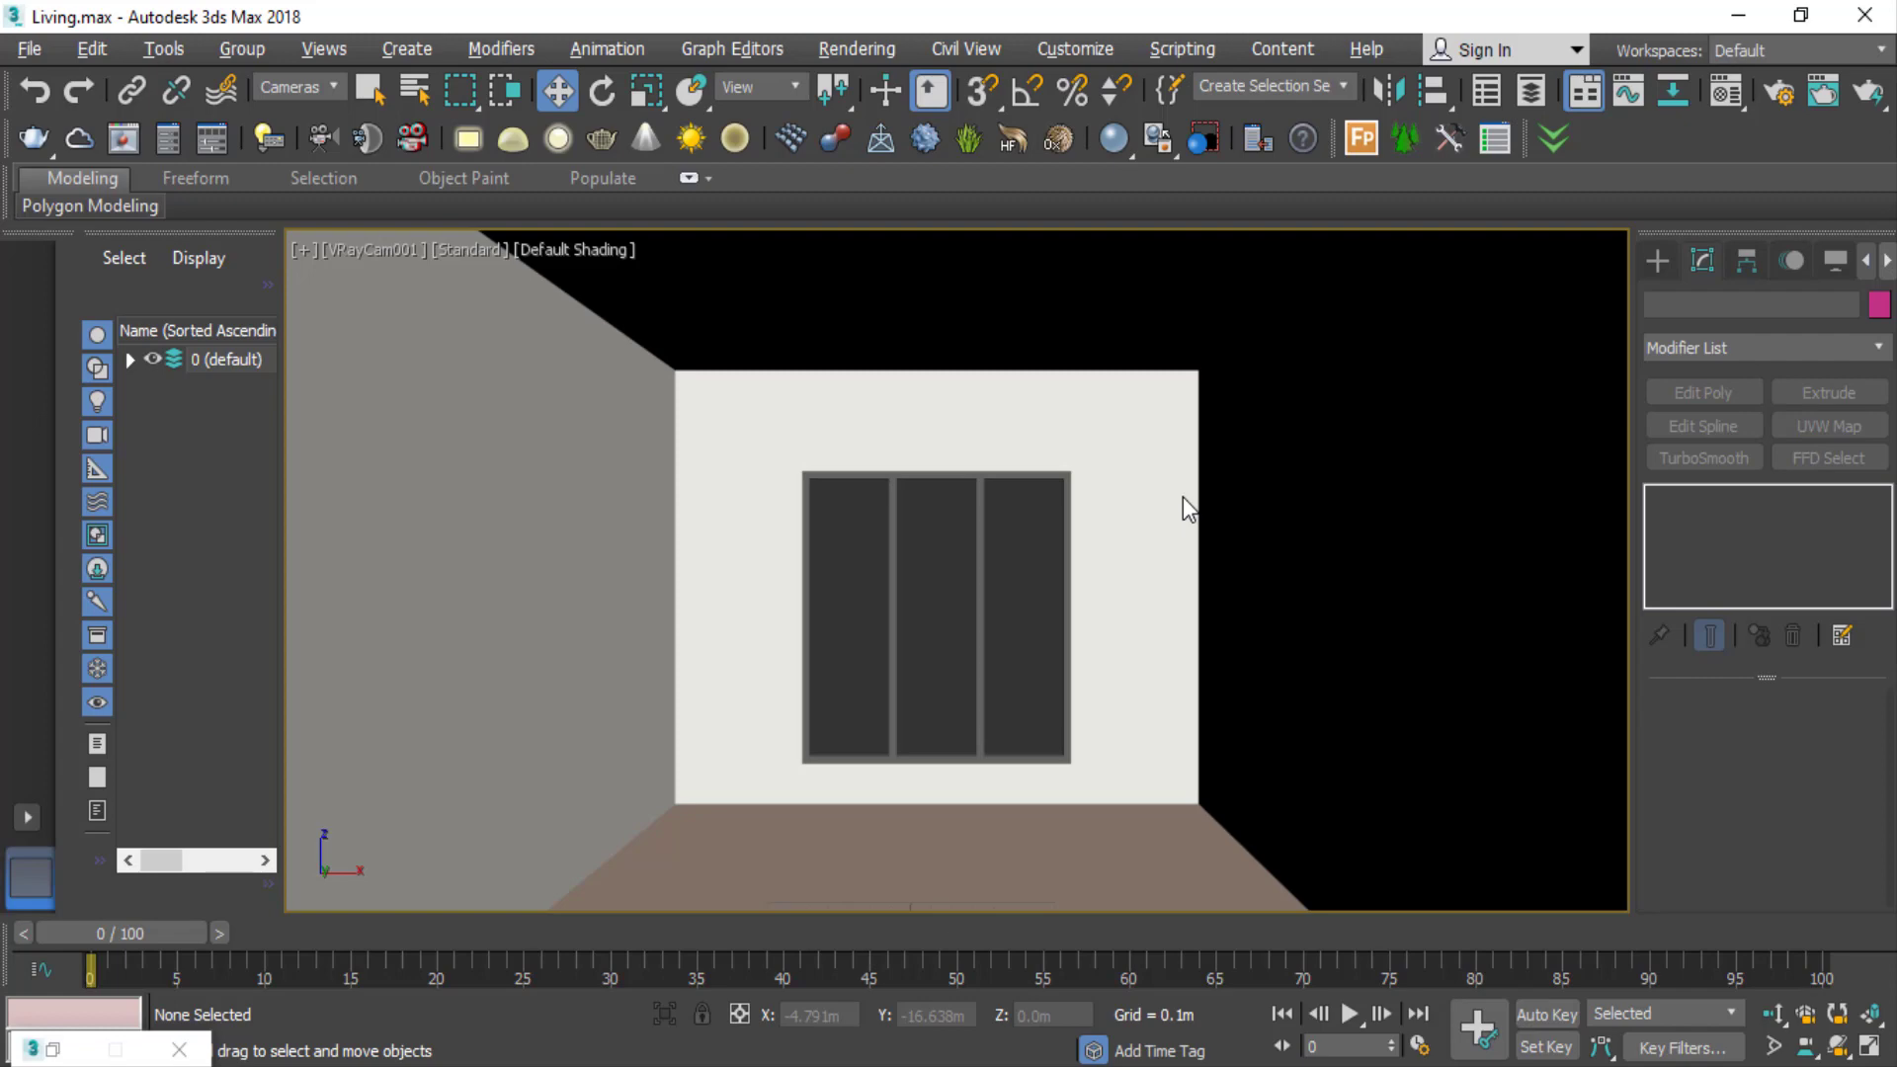
- Set the selection filter back to All and show the Top view of the cabinets in wireframe
click(39, 55)
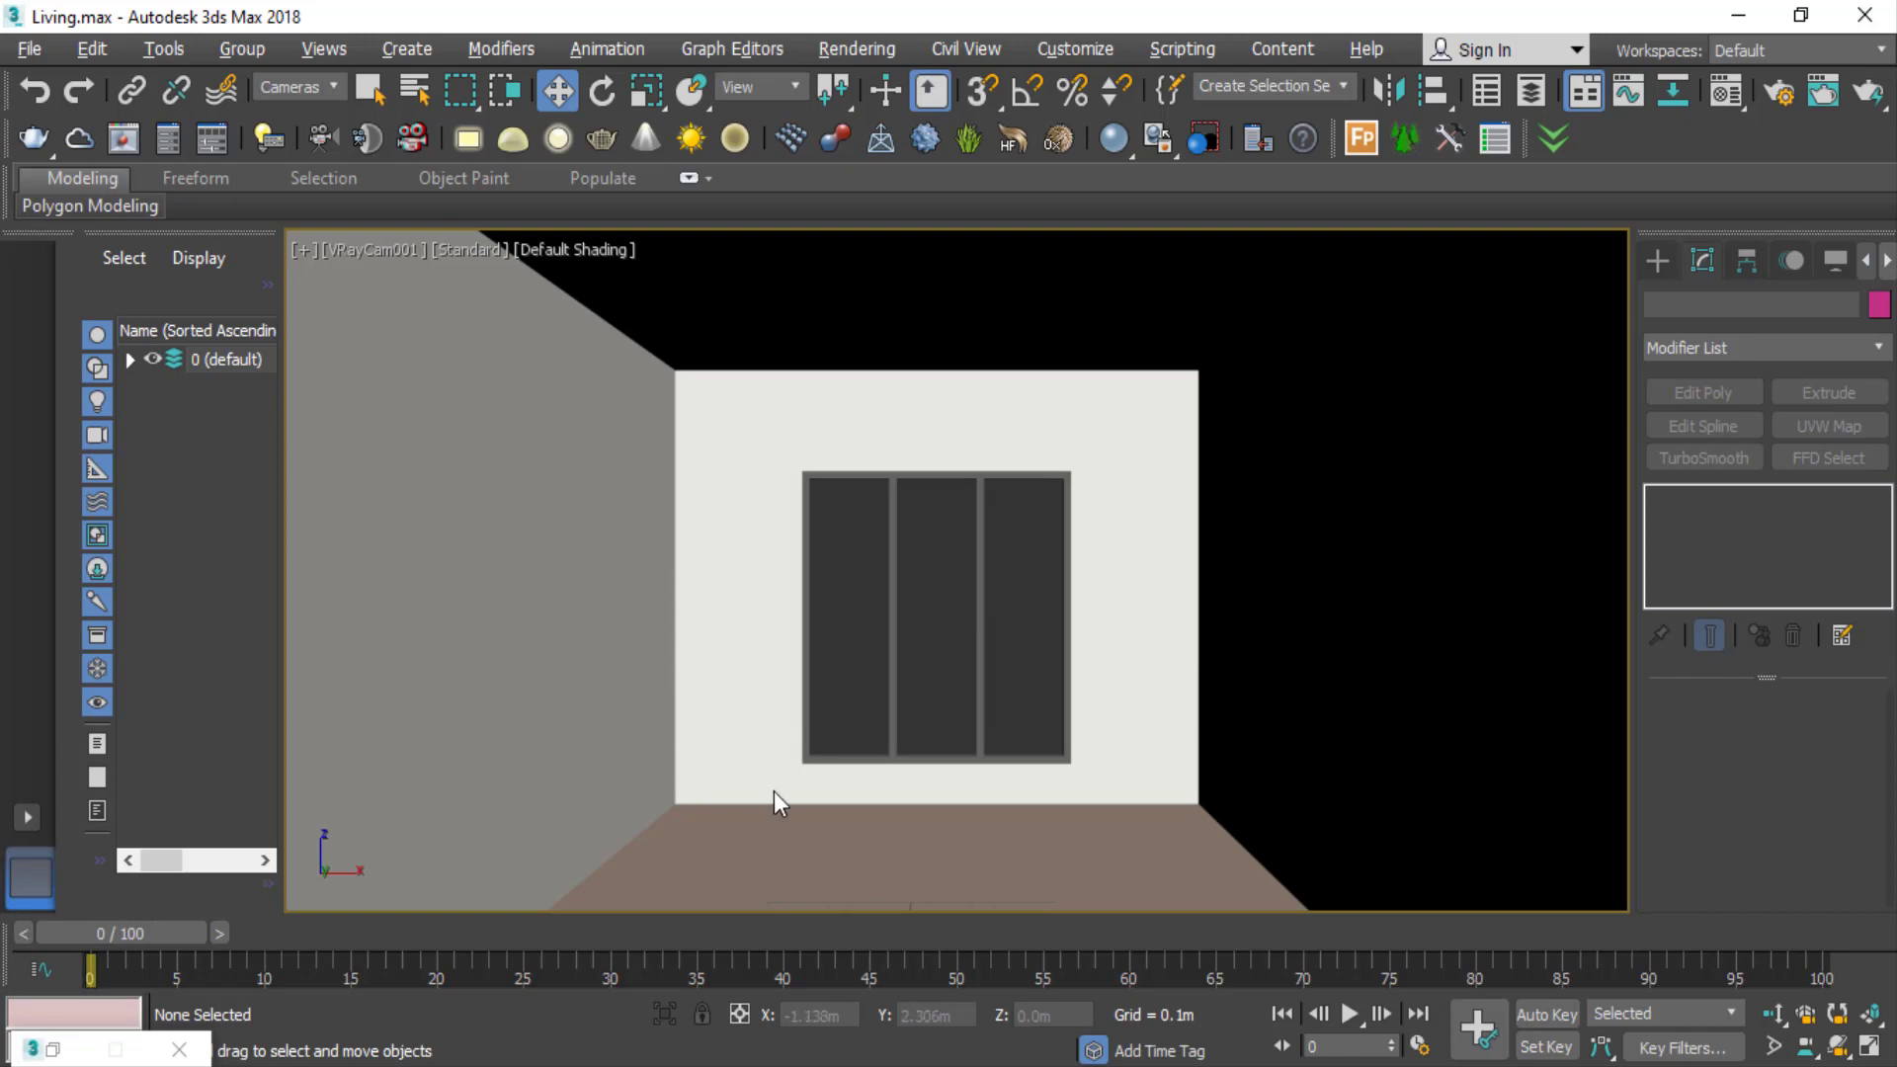
key(t)
scroll(down, 3)
scroll(up, 3)
click(881, 658)
right_click(1171, 385)
double_click(1127, 385)
right_click(1288, 521)
click(1214, 544)
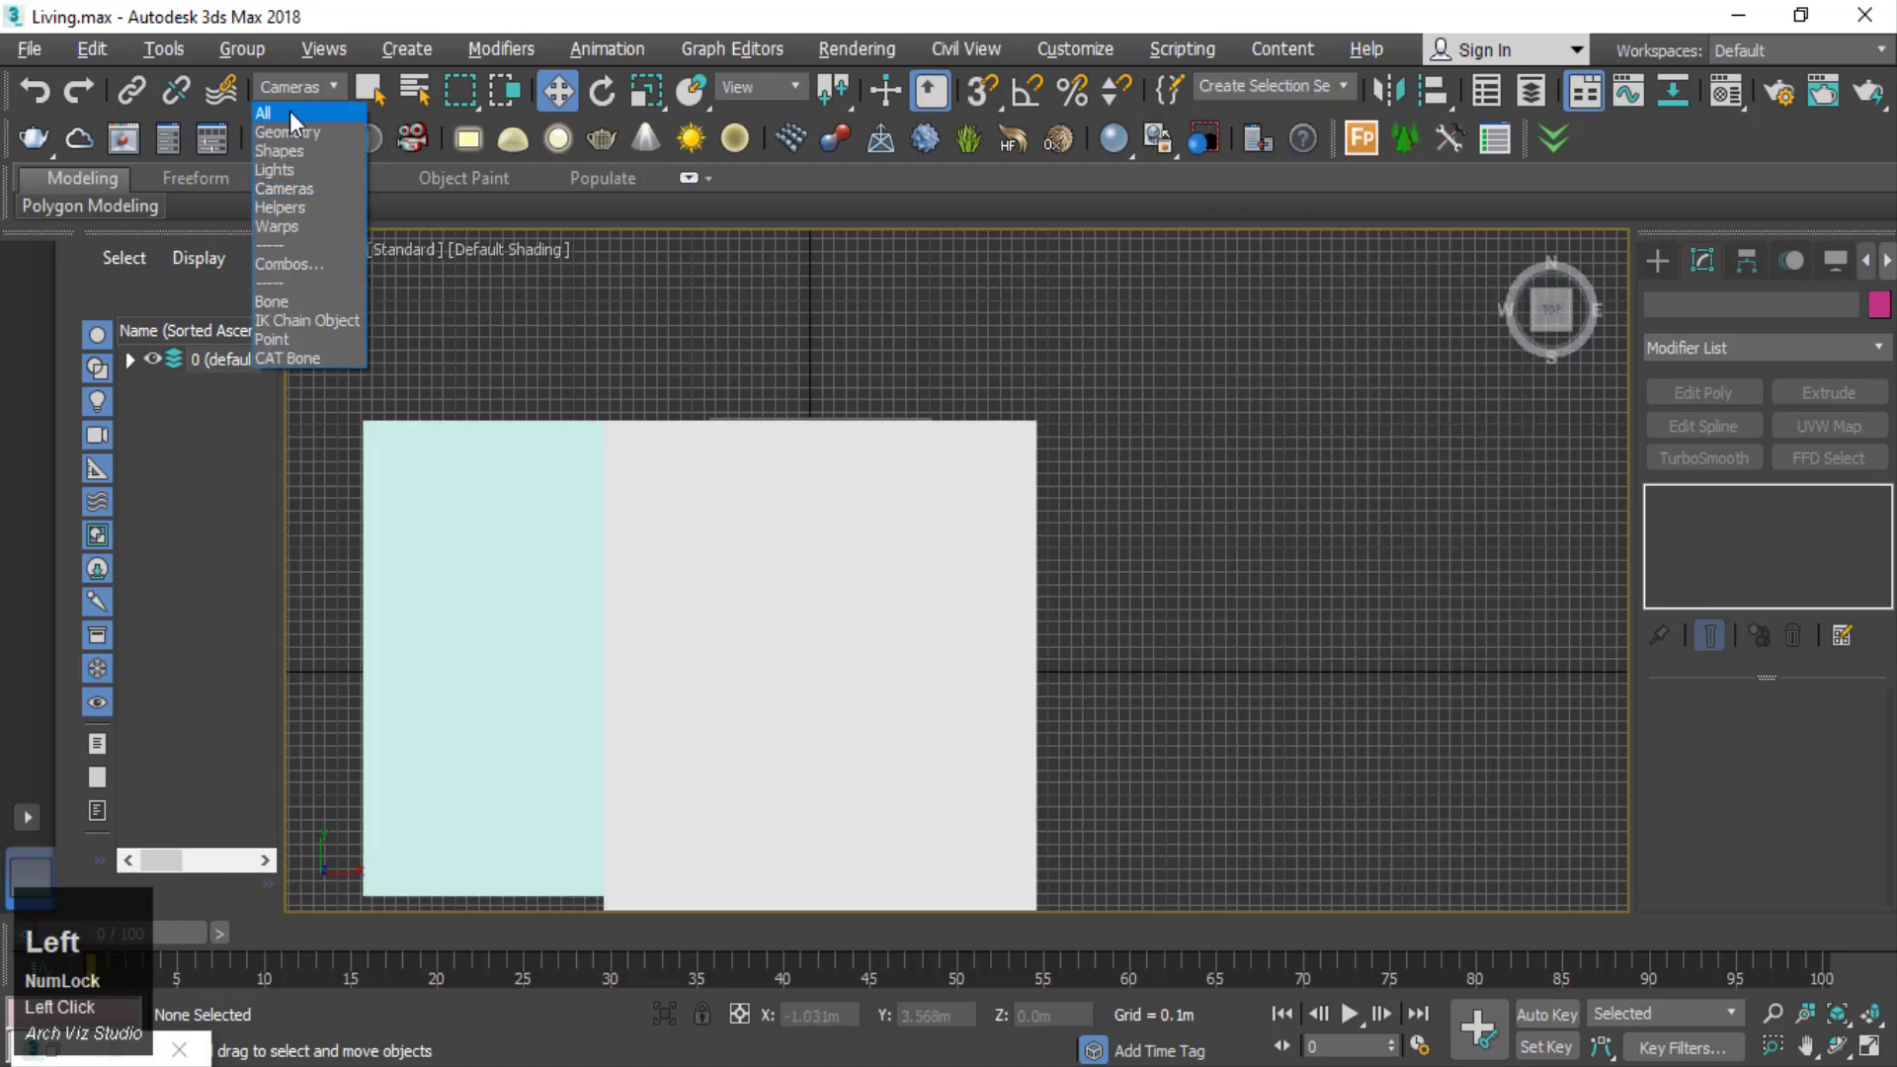
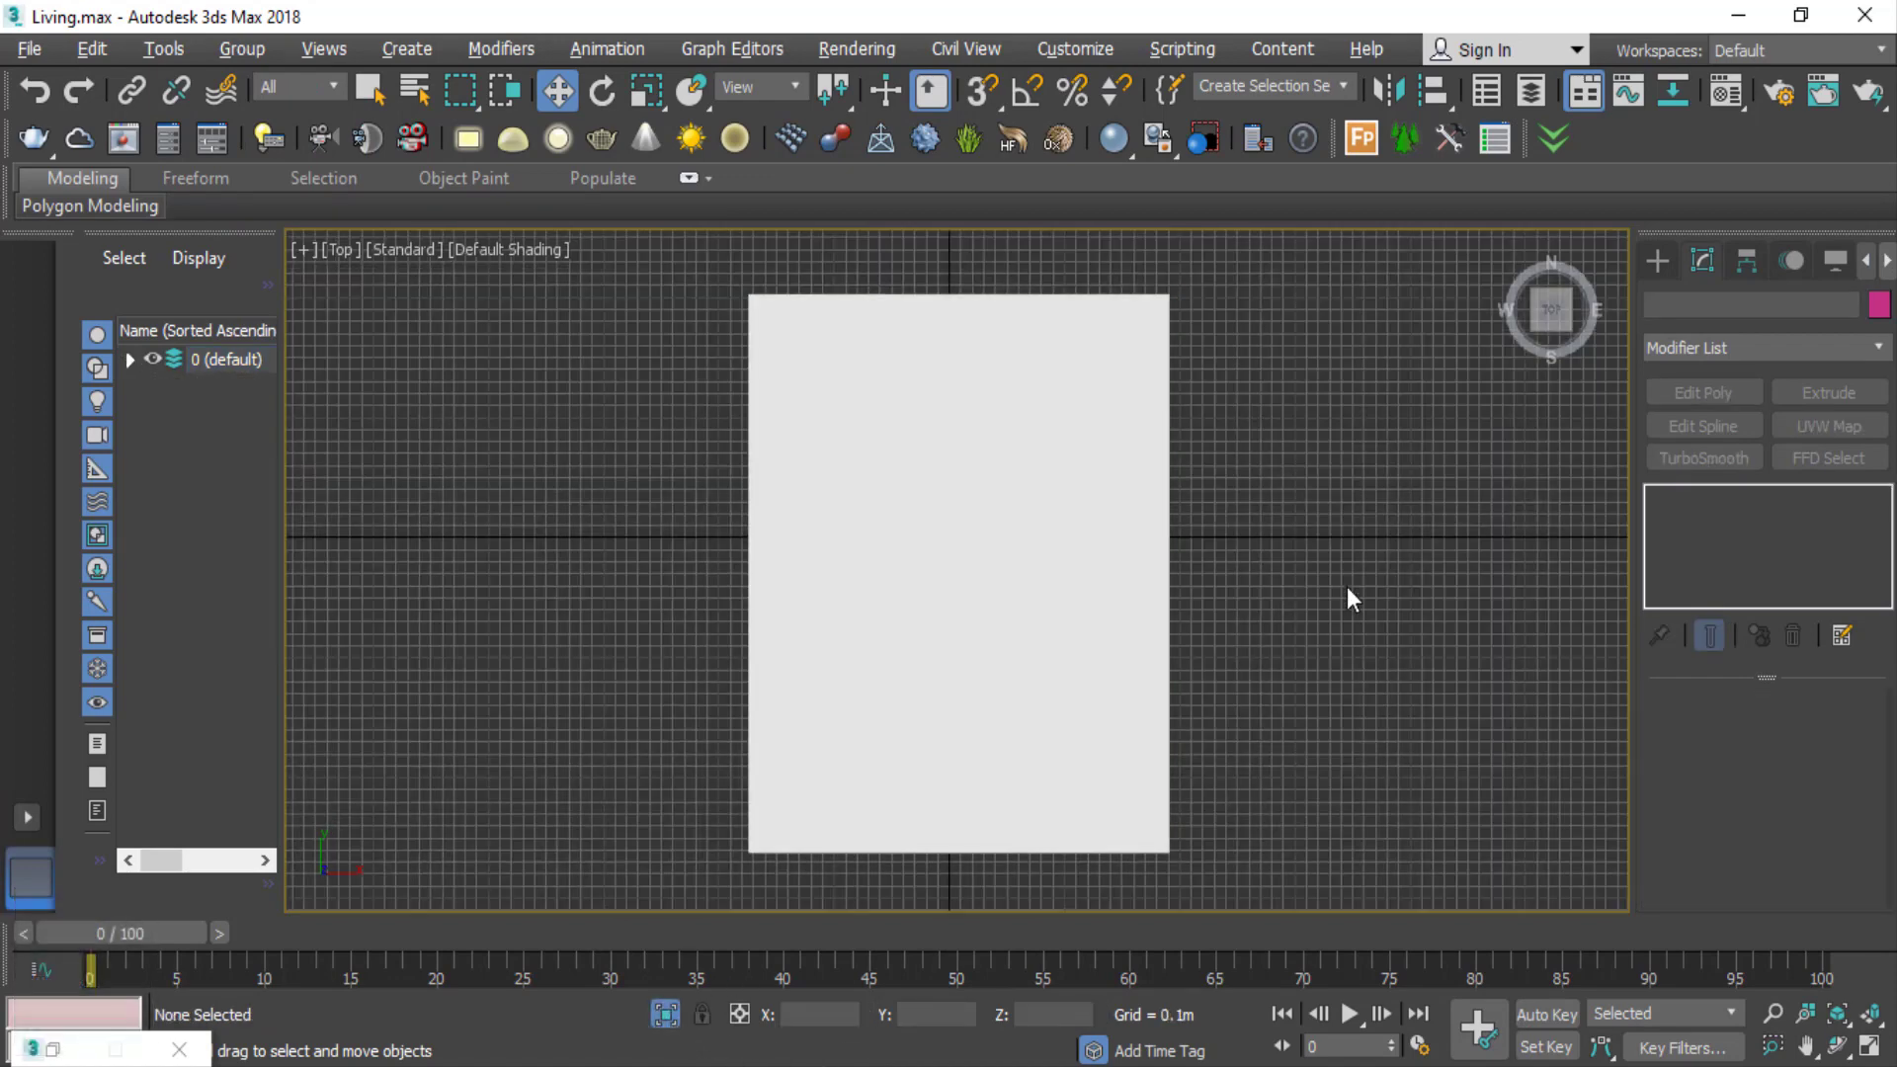
key(F3)
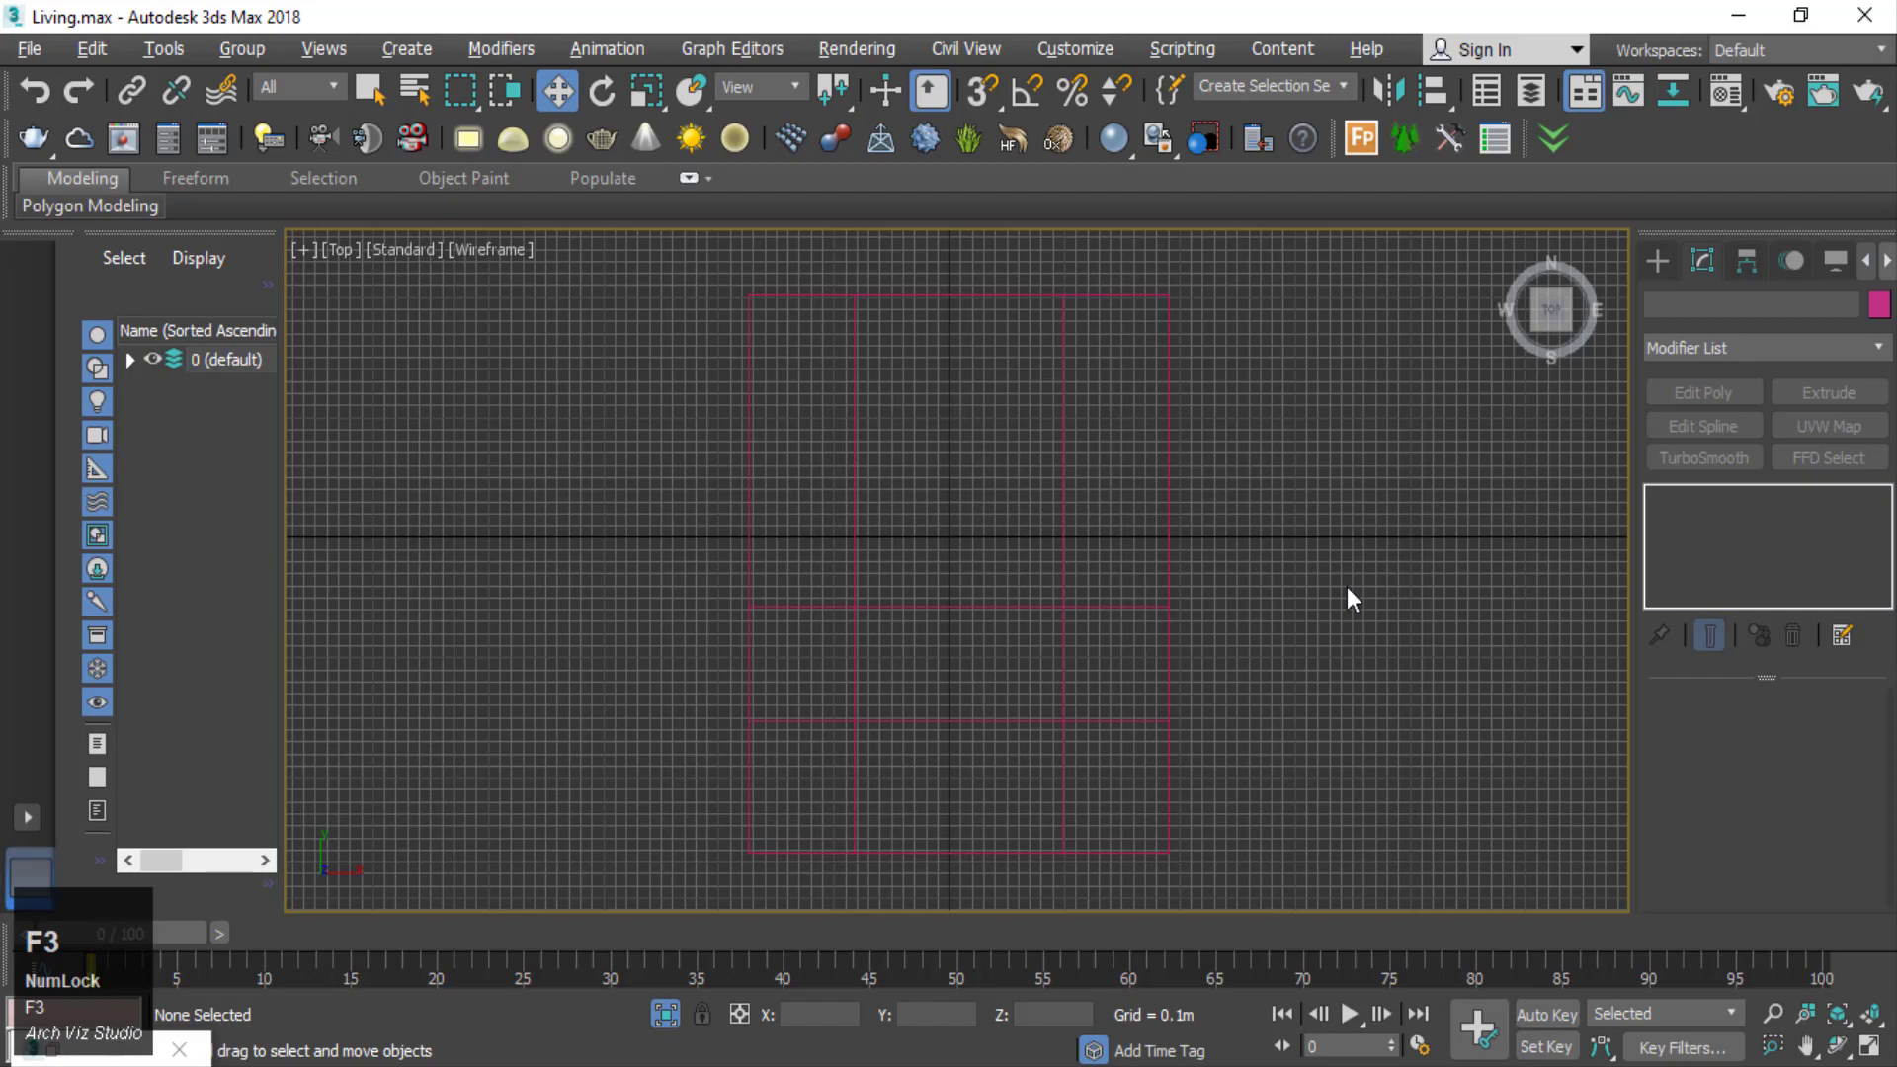
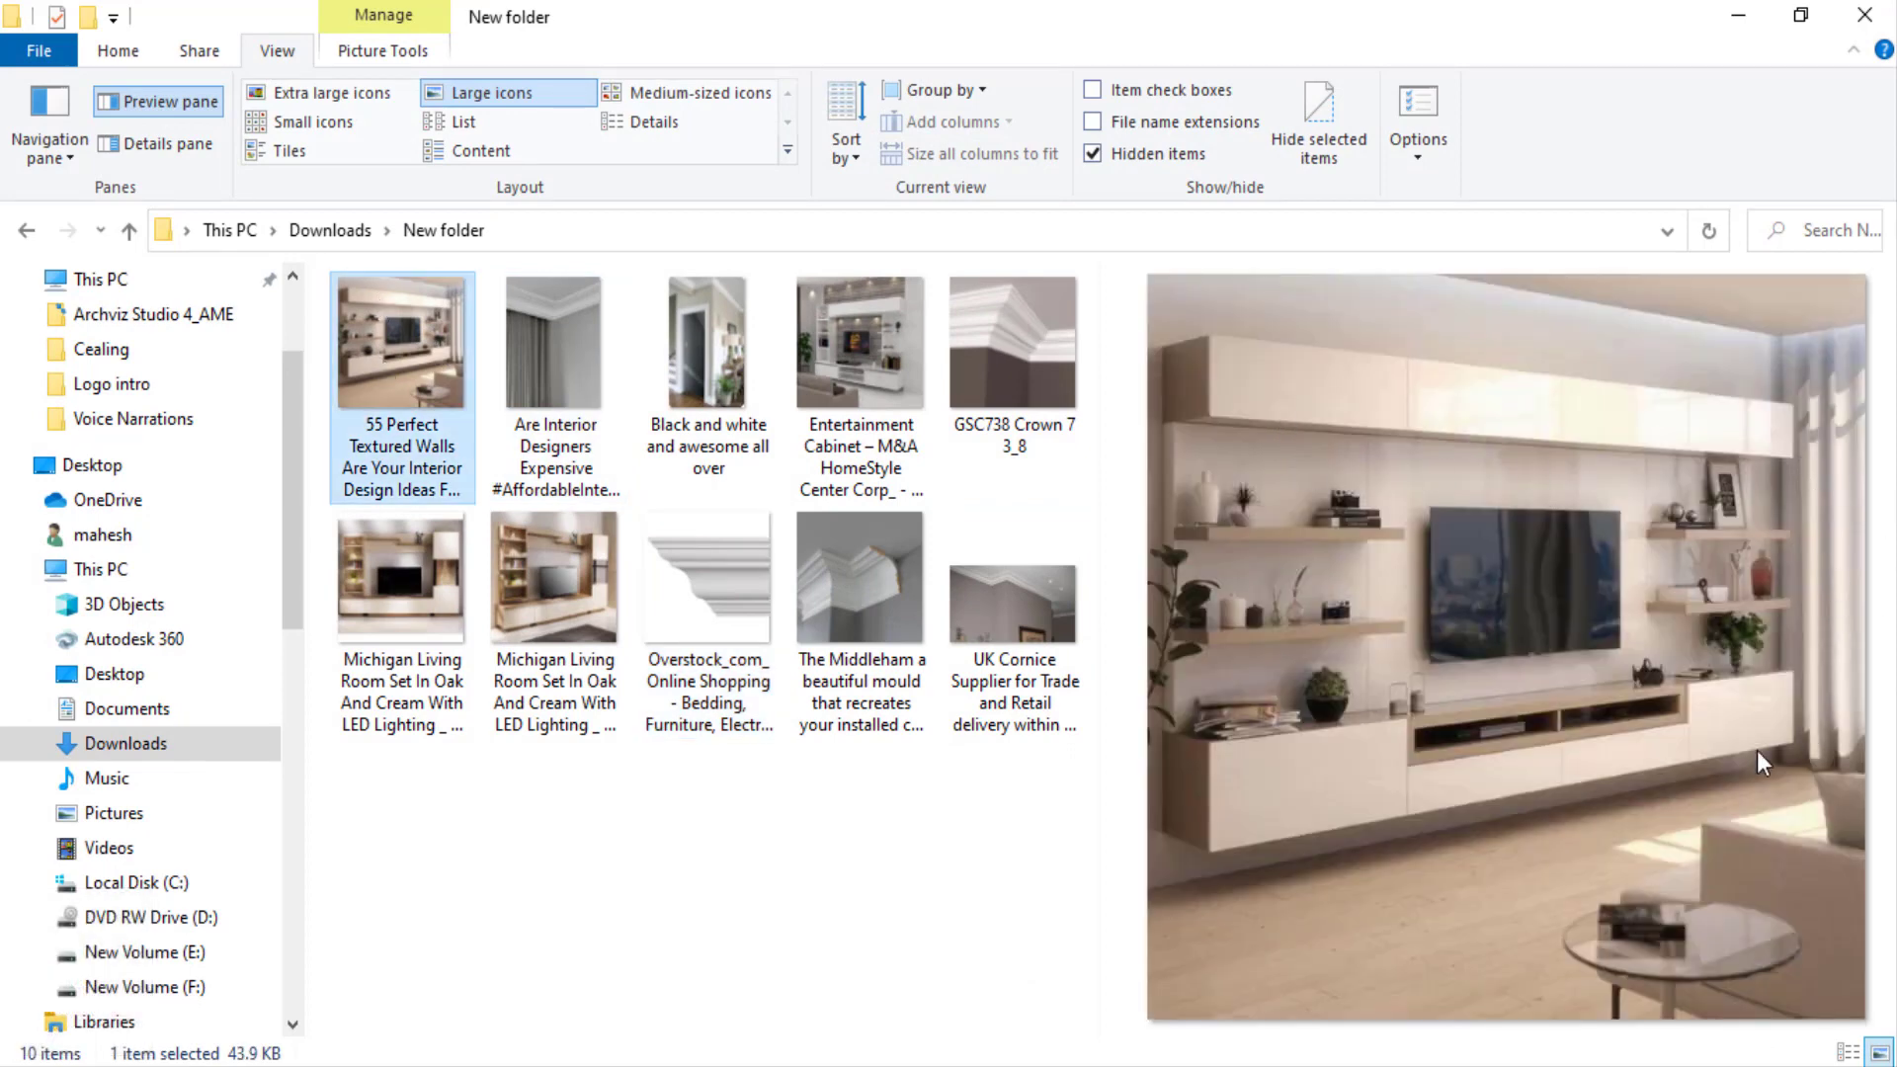
- Preview the oak and cream living room set reference photo
click(859, 361)
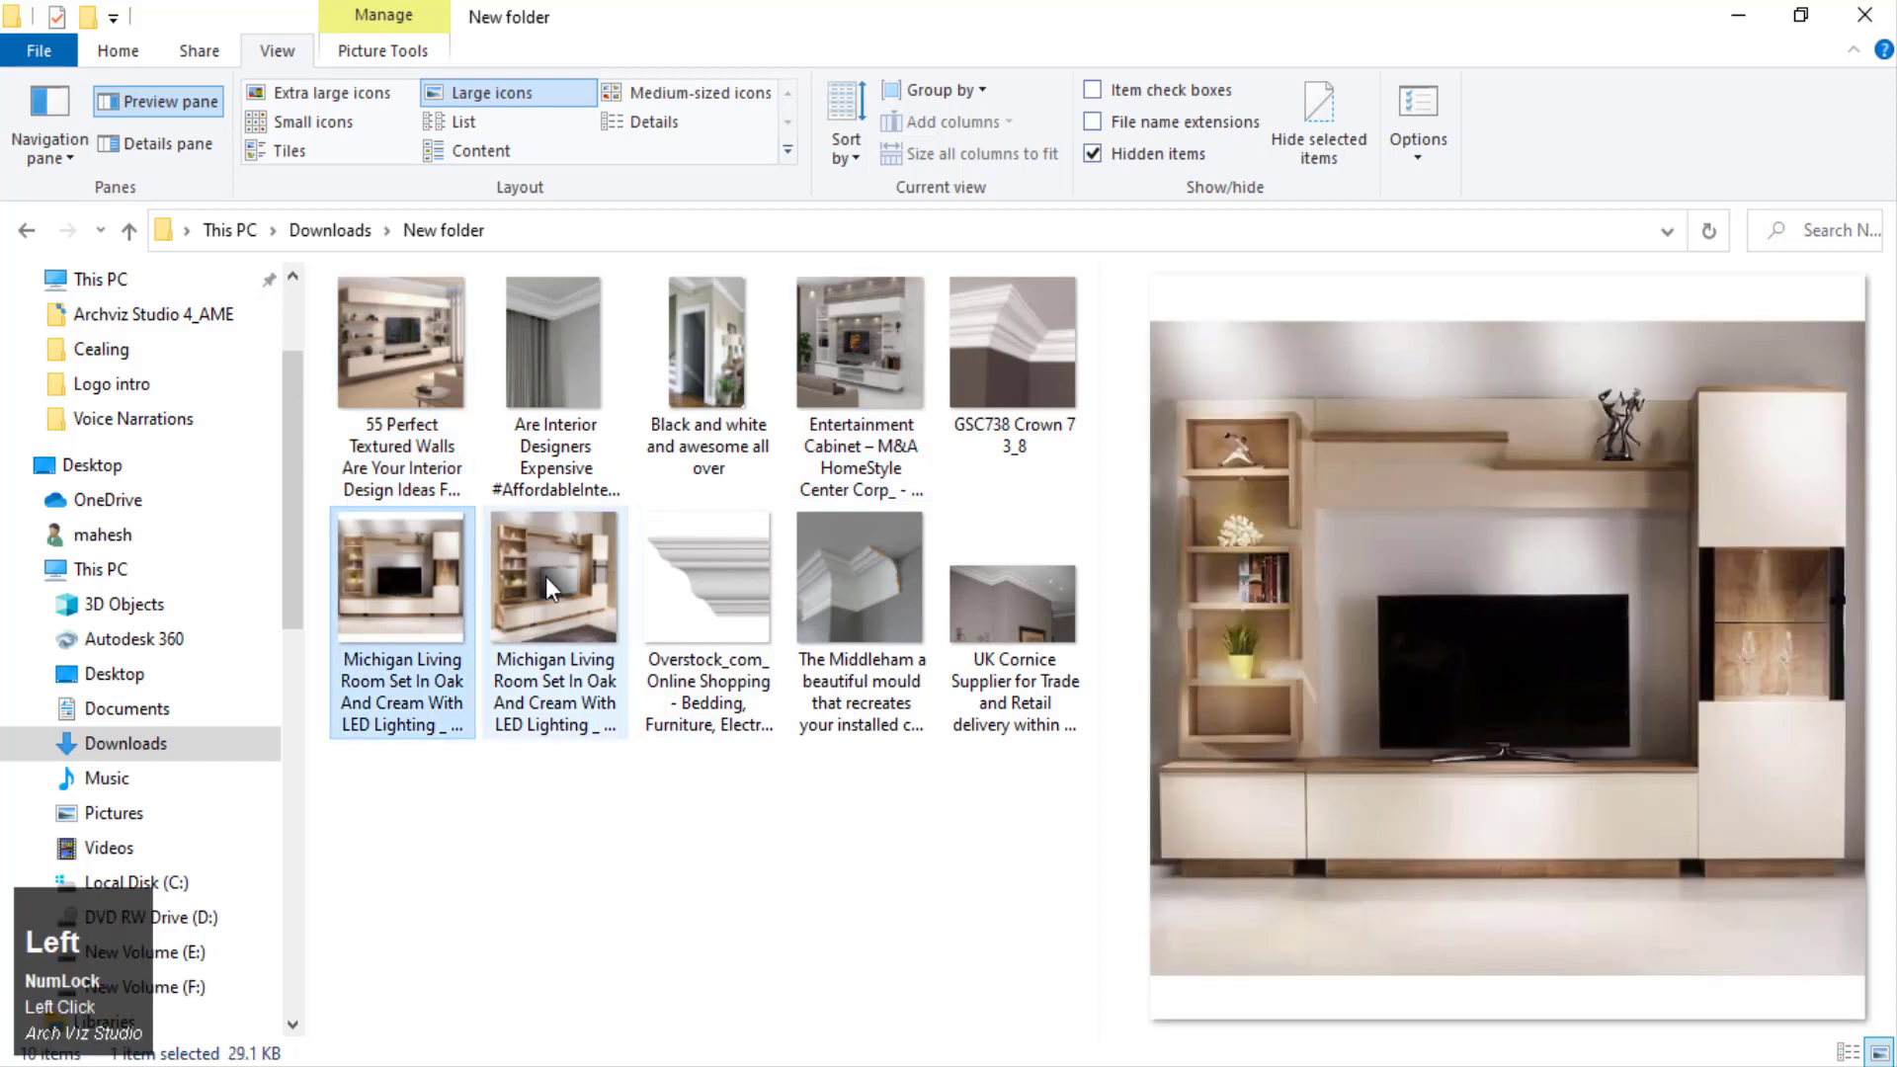
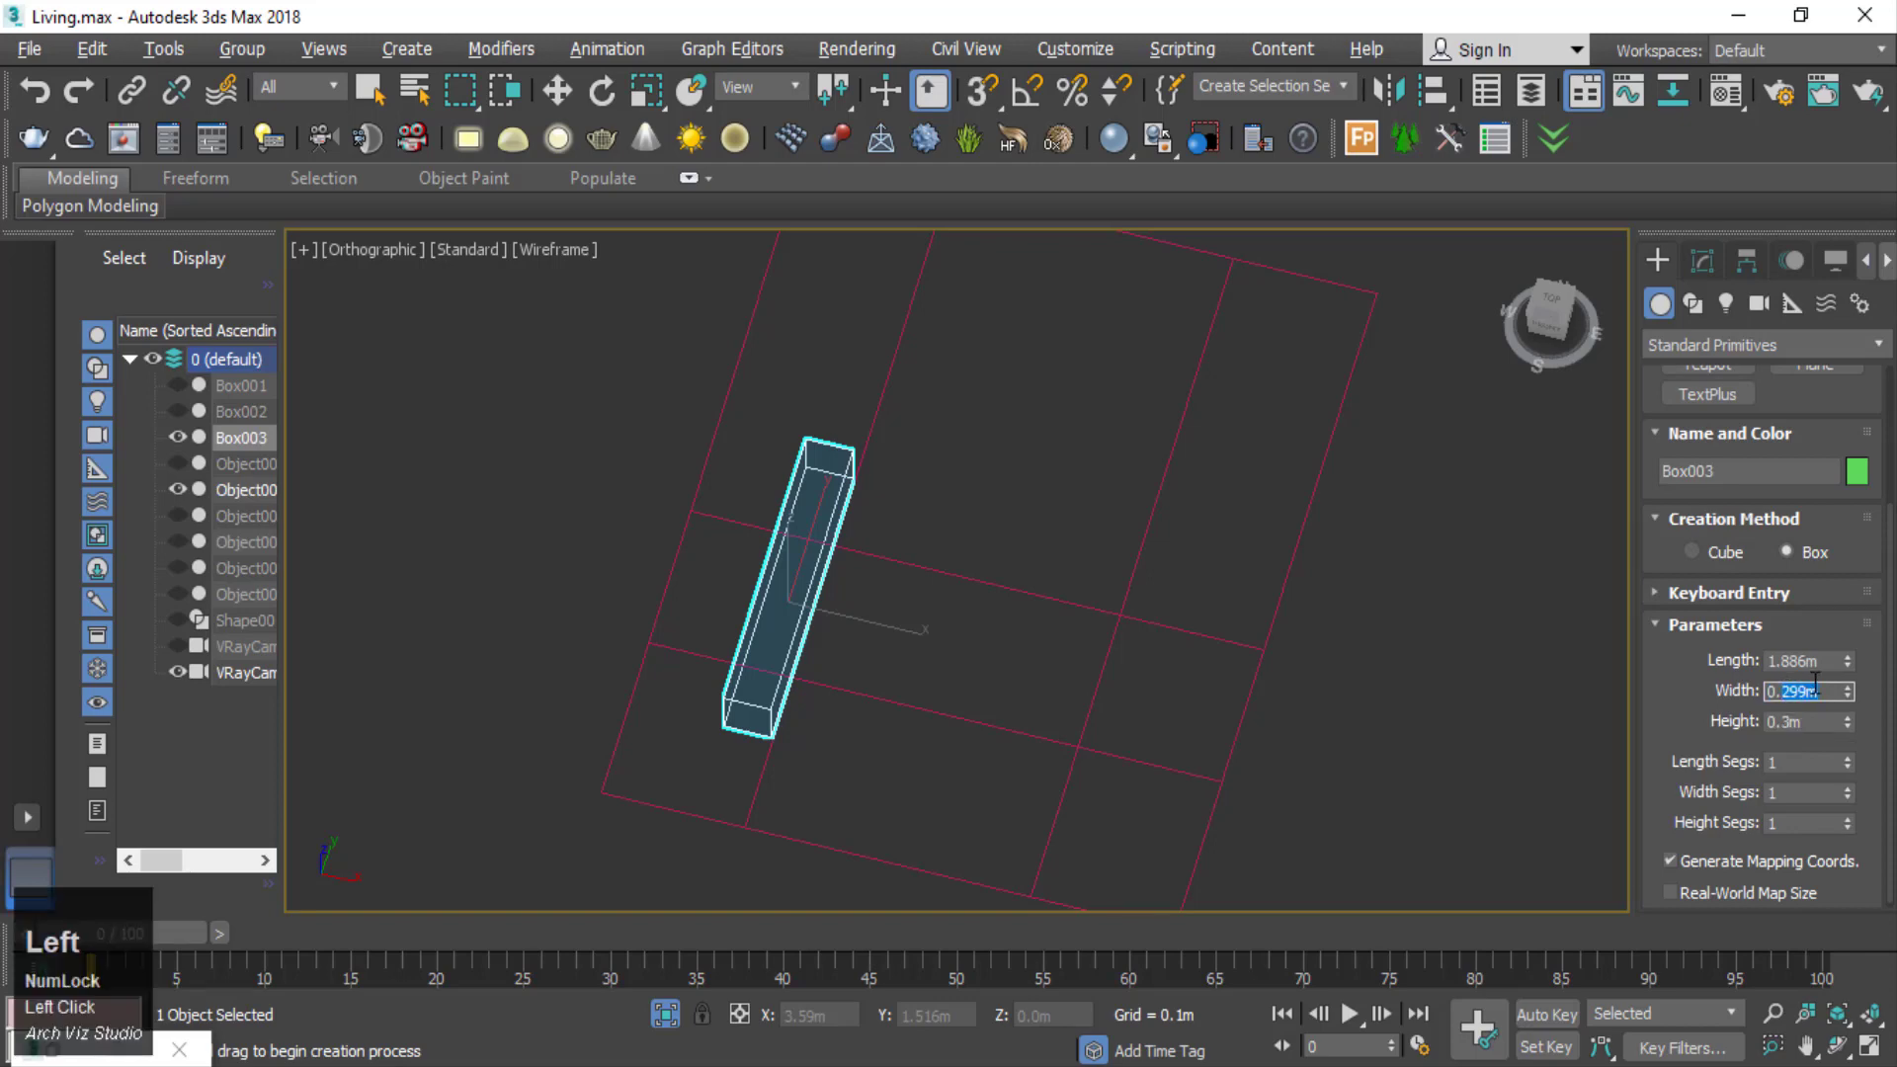
- Confirm the 0.3 m width for Box003, end box creation and view the layout from above
key(BackSpace)
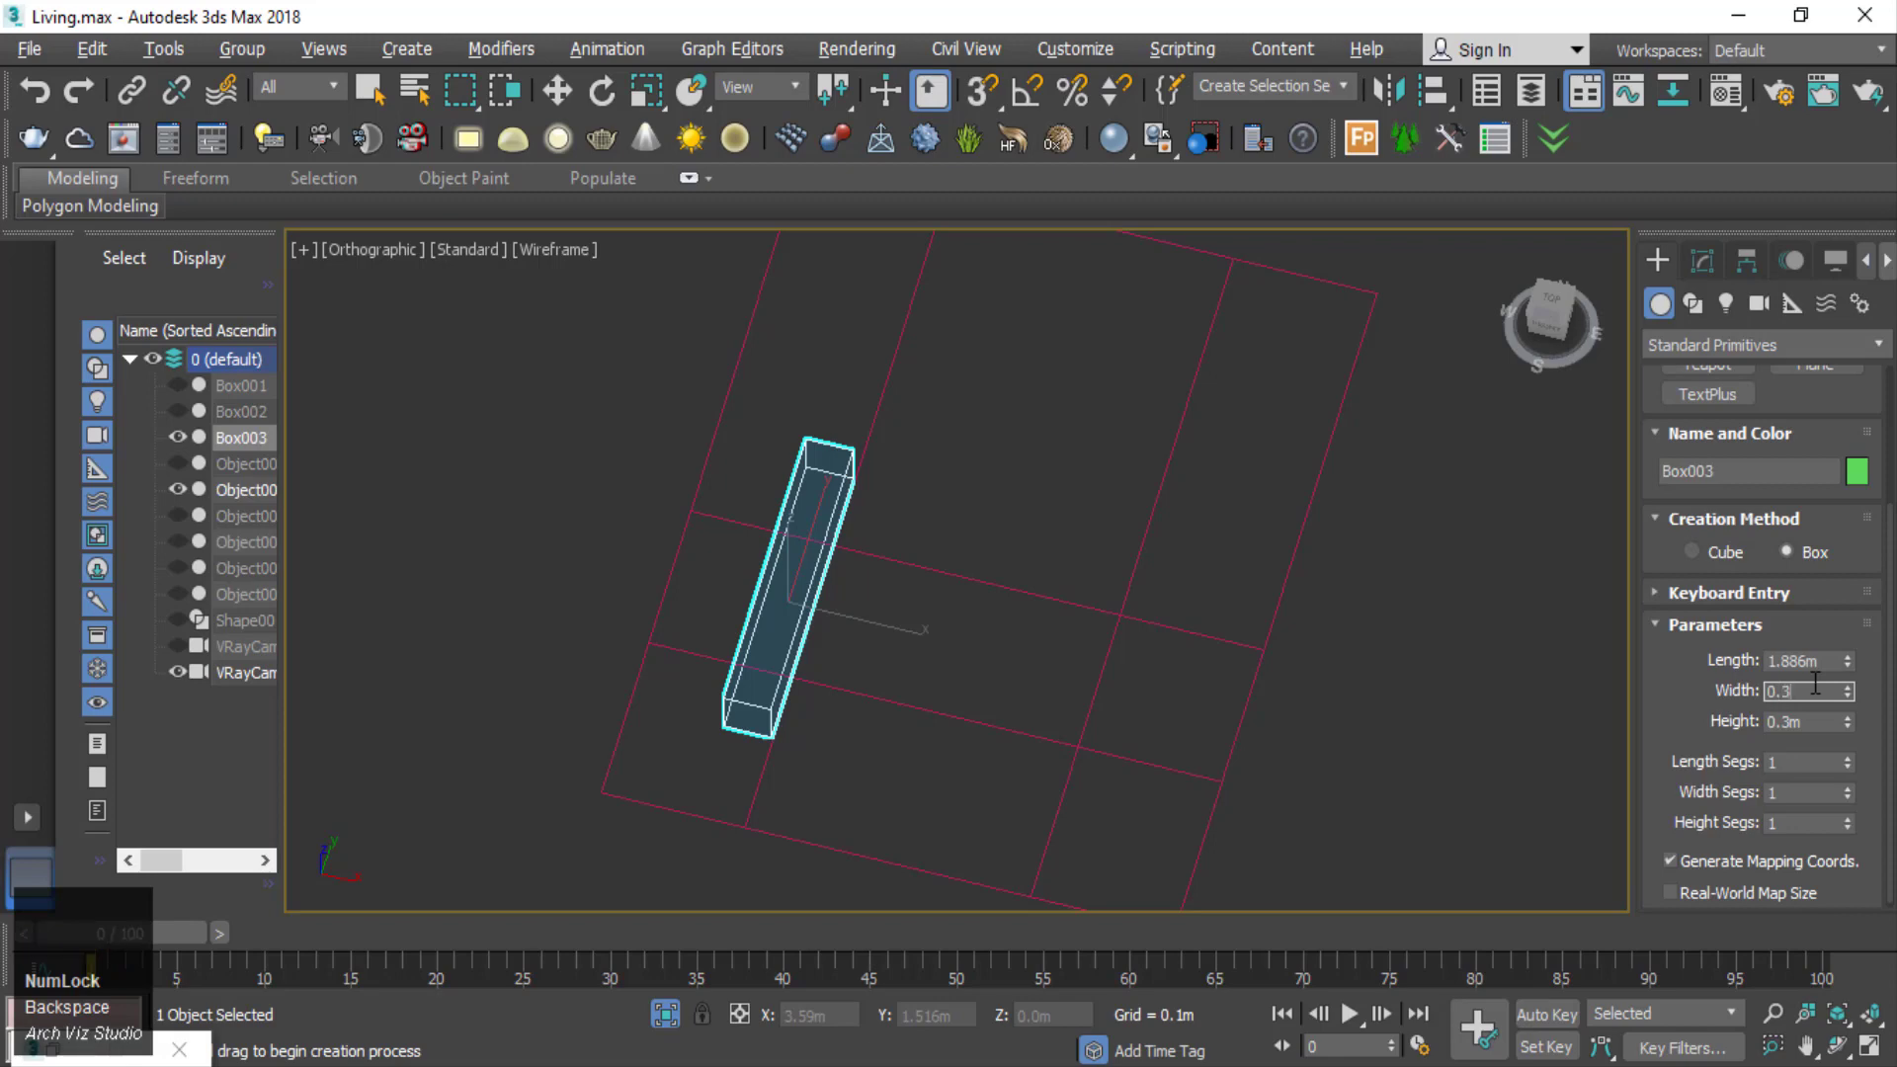
key(t)
right_click(1374, 736)
click(1368, 717)
key(t)
scroll(down, 3)
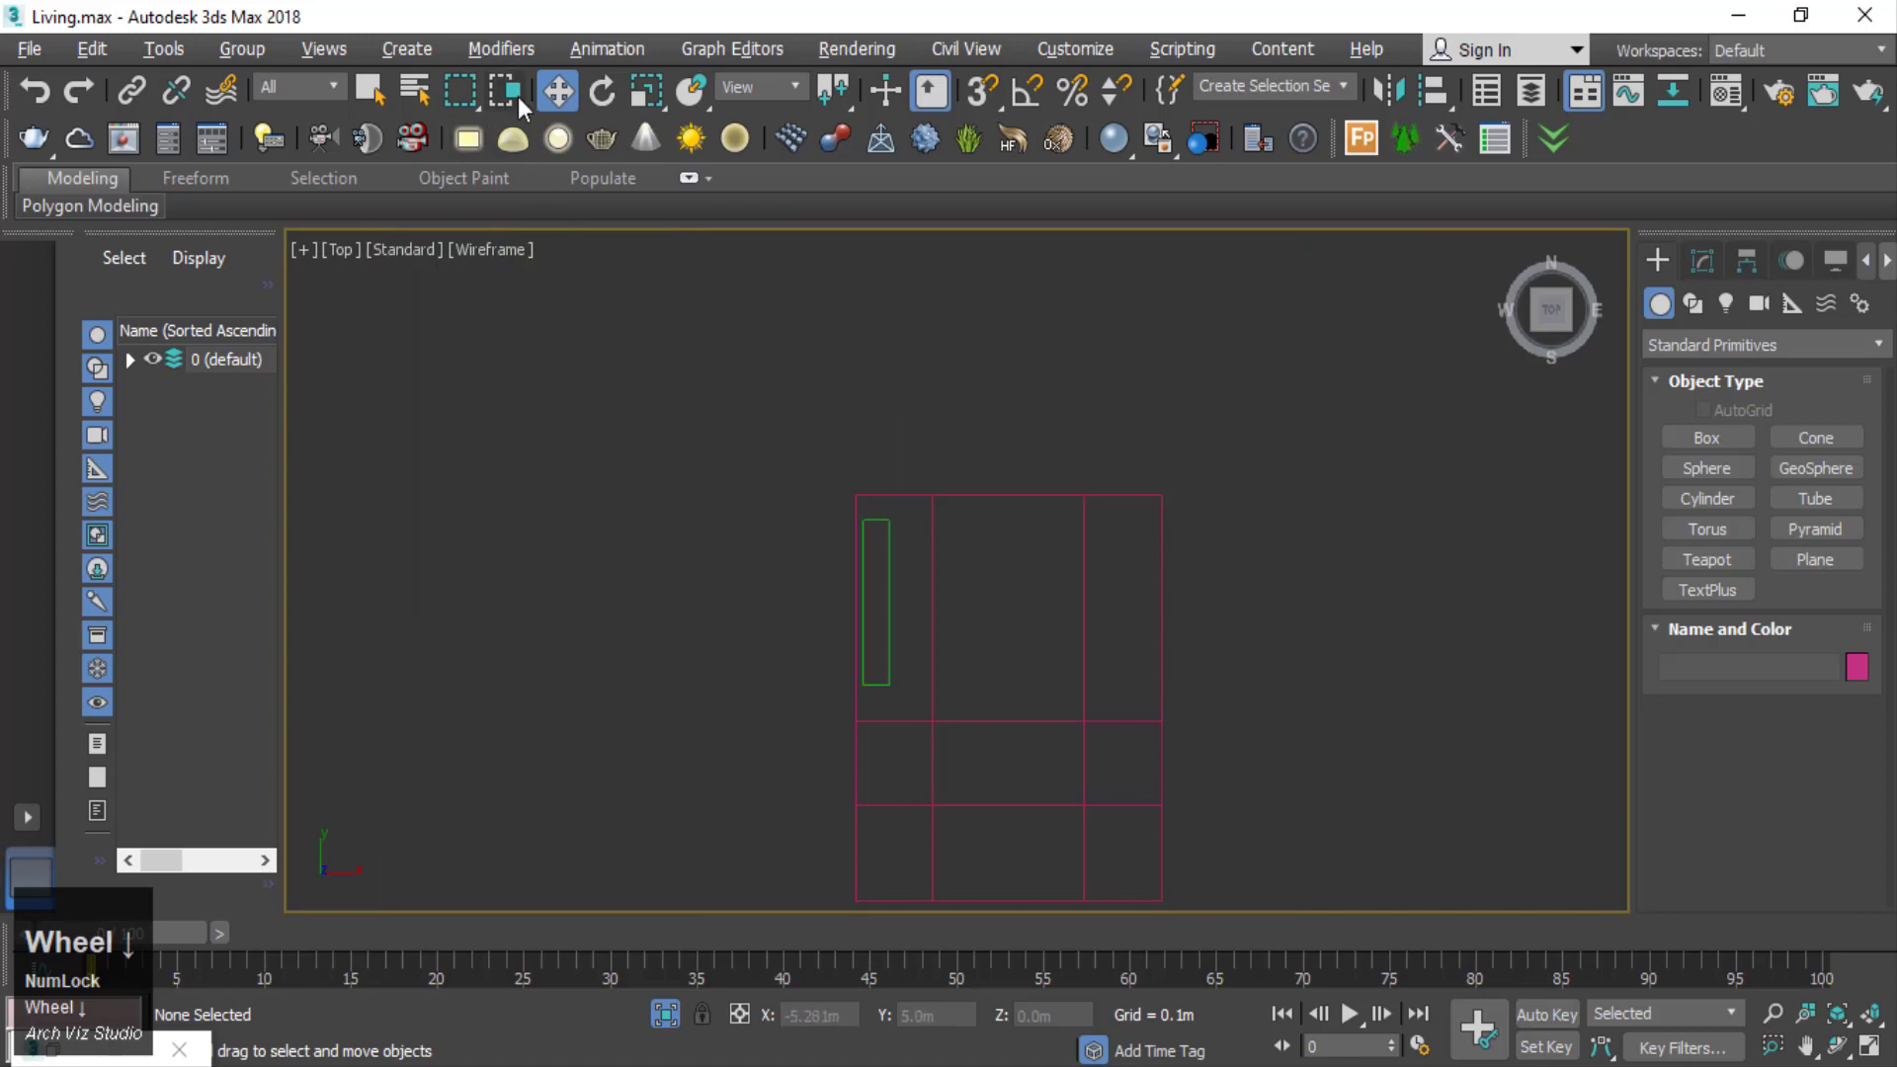
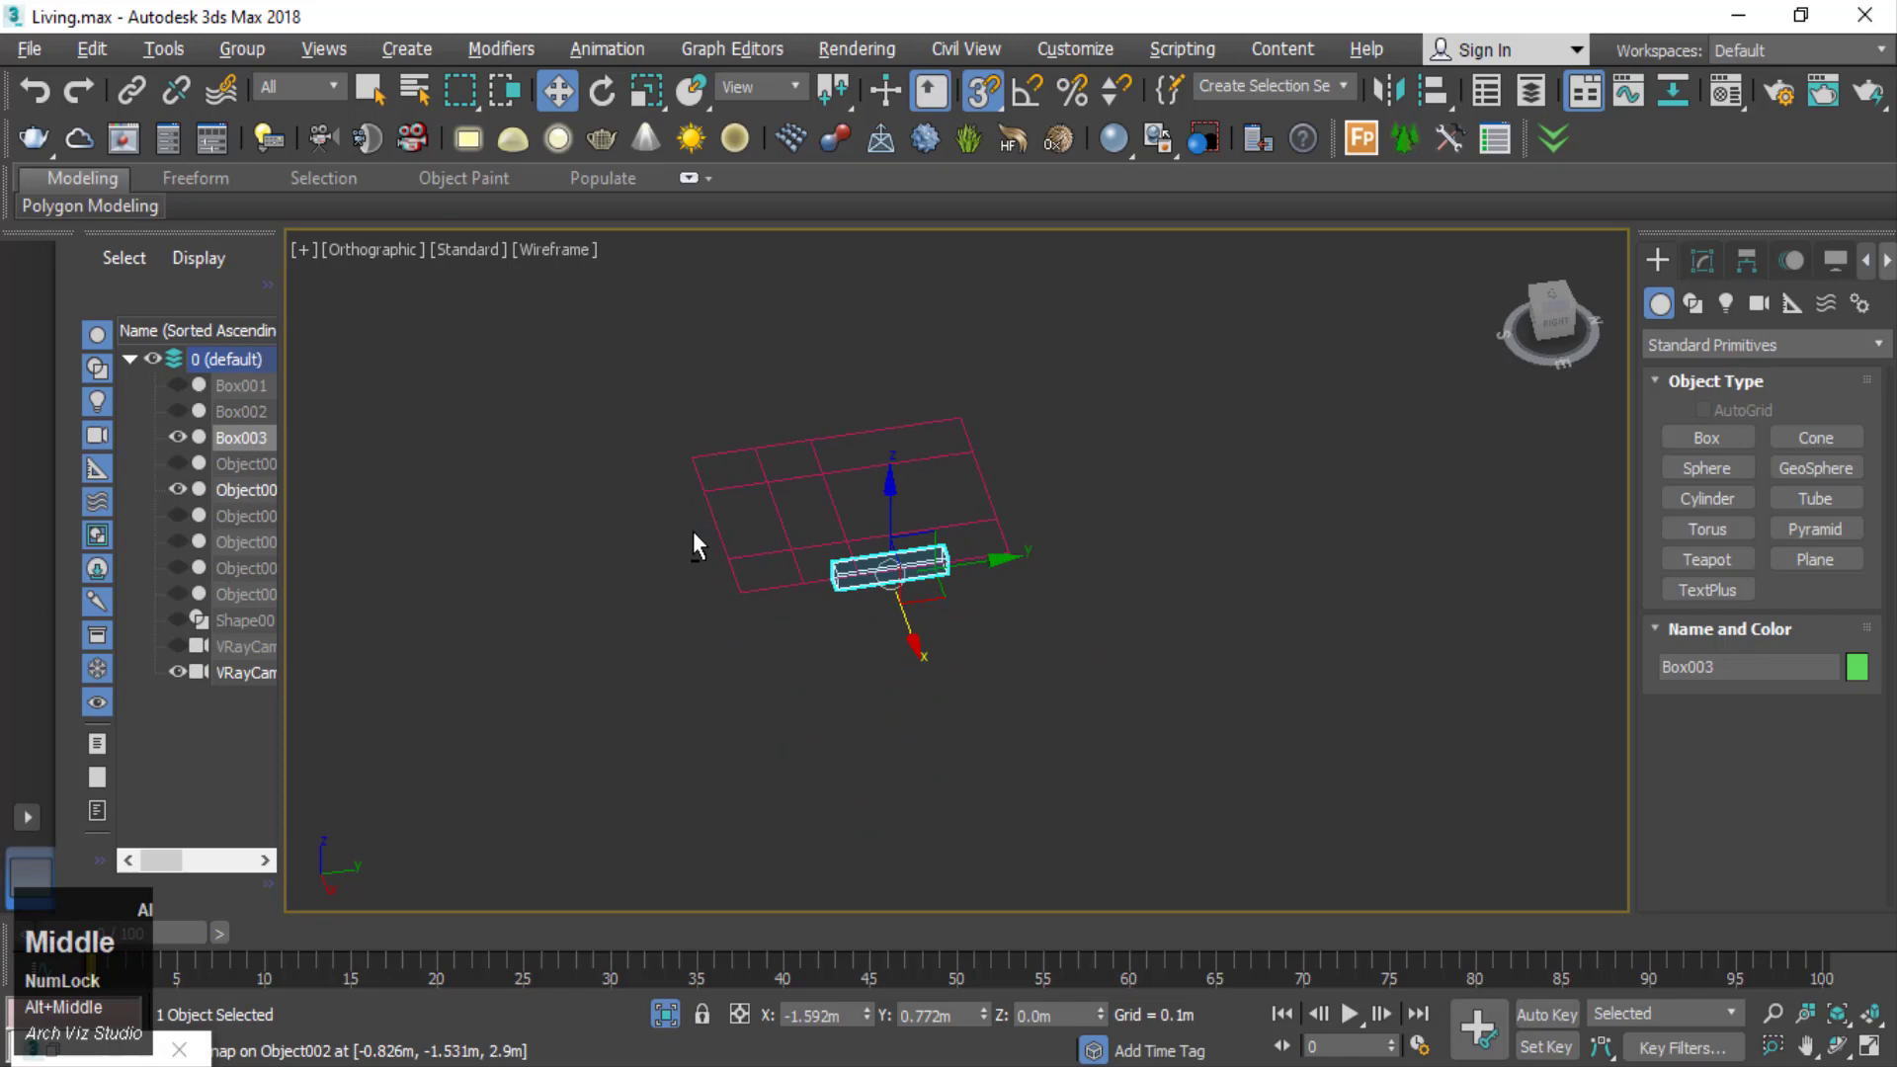
- Unhide every hidden cabinet object through the viewport context menu
scroll(down, 3)
right_click(985, 509)
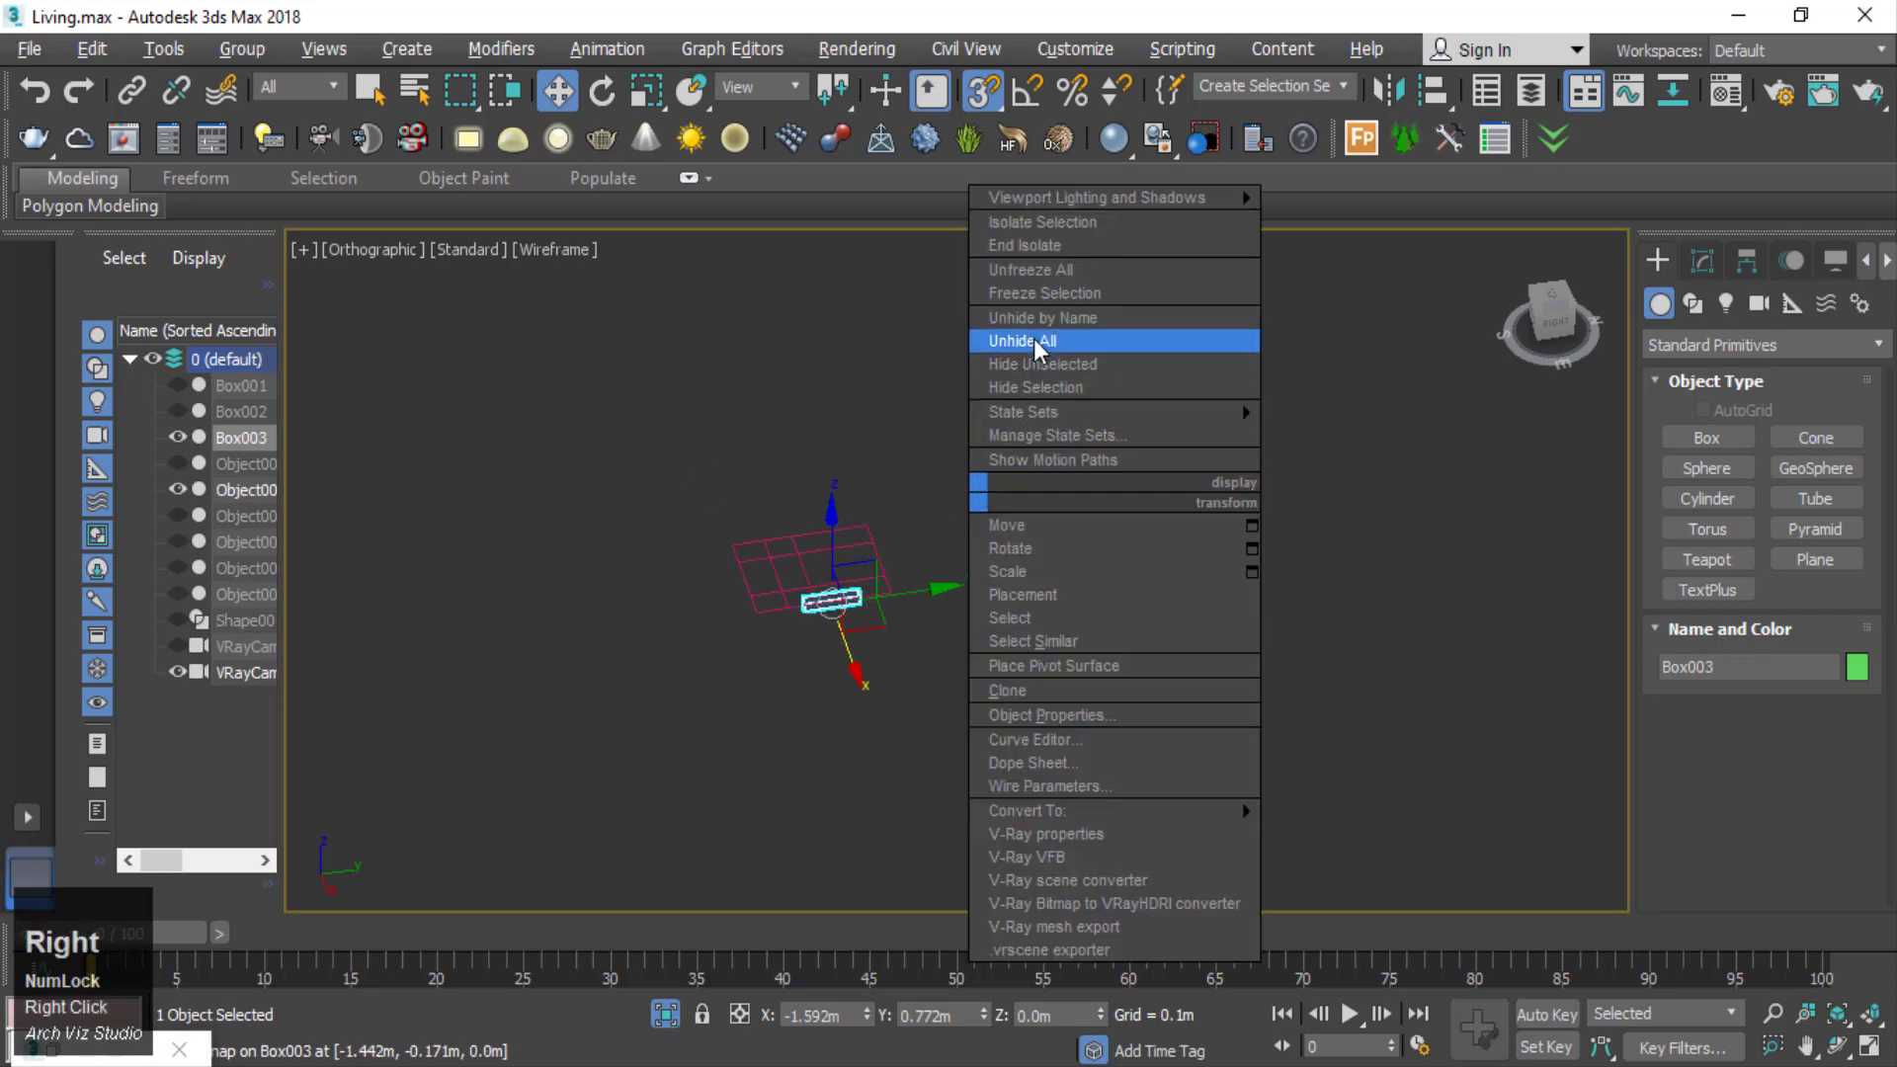
right_click(1042, 347)
click(1043, 347)
scroll(up, 3)
- Select the shelf box and cabinet pieces and isolate them on their own
right_click(915, 732)
click(1406, 483)
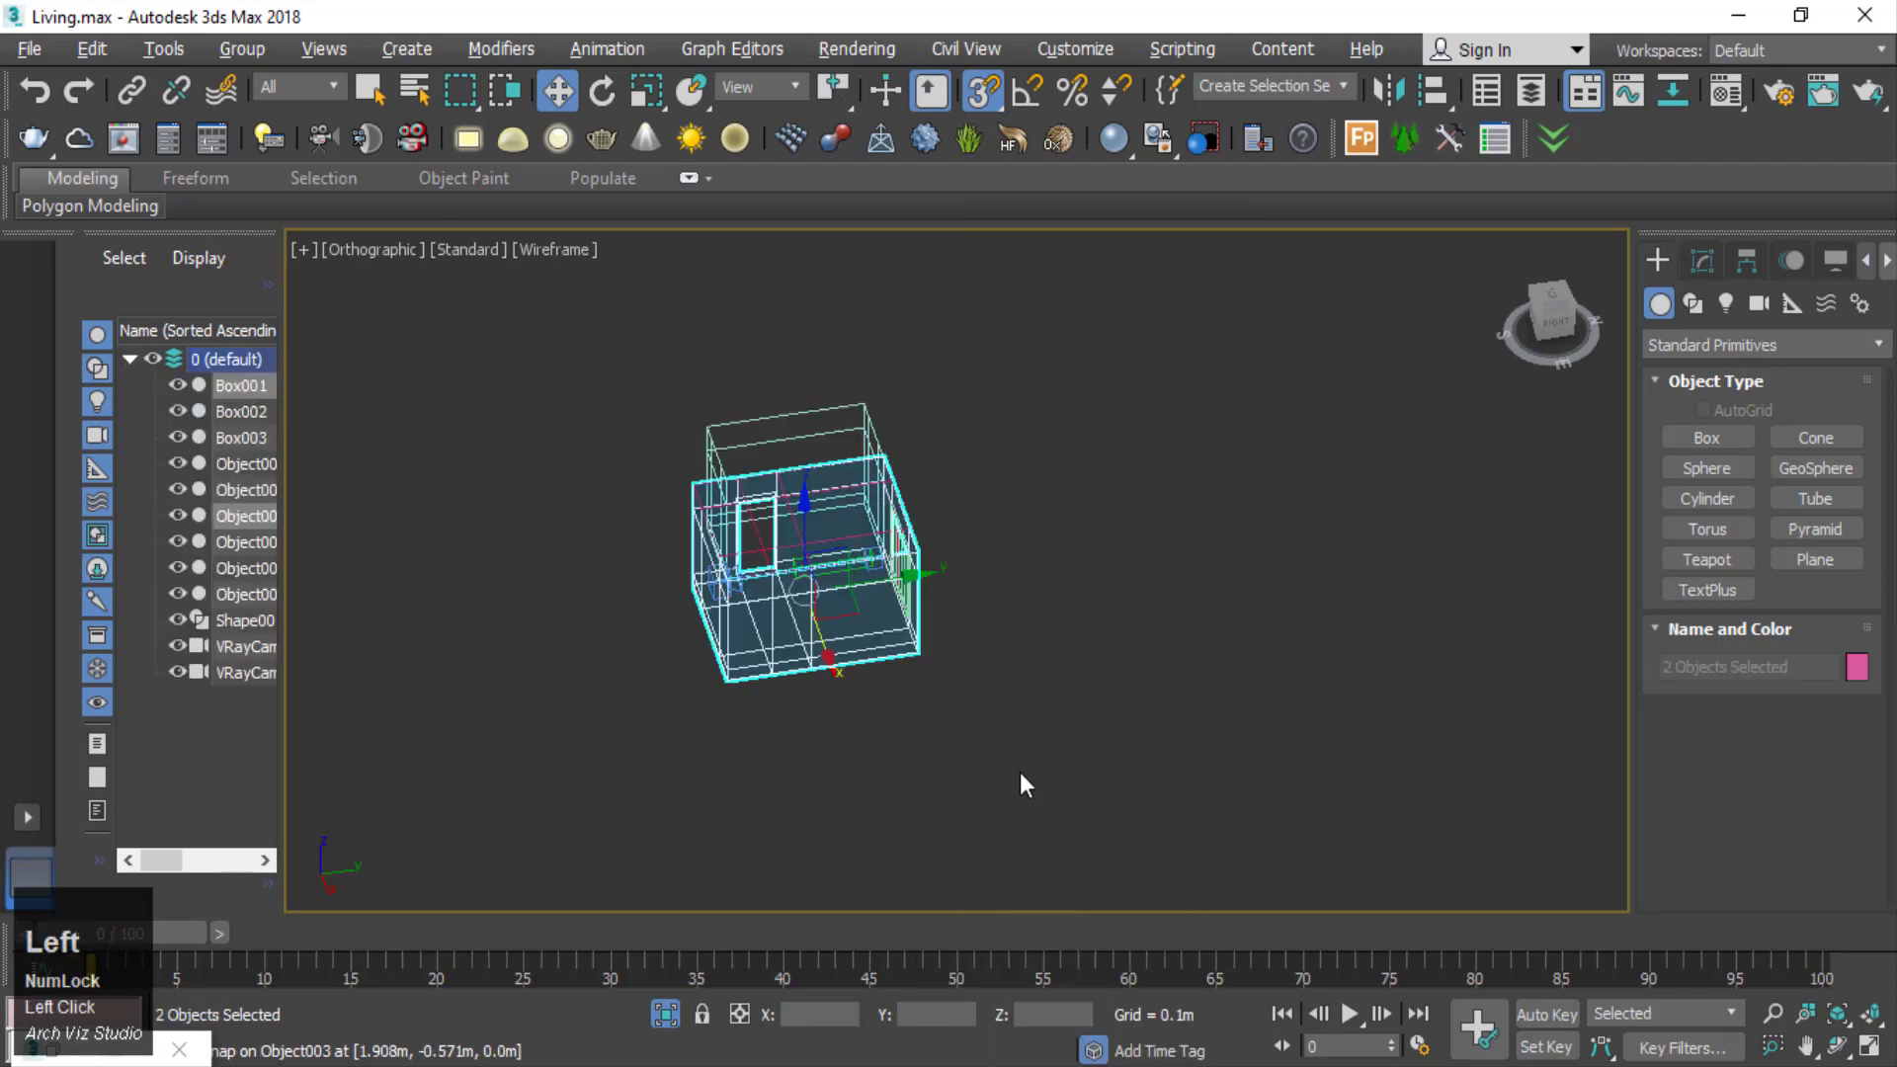
text(y)
click(1086, 688)
scroll(down, 3)
click(1151, 892)
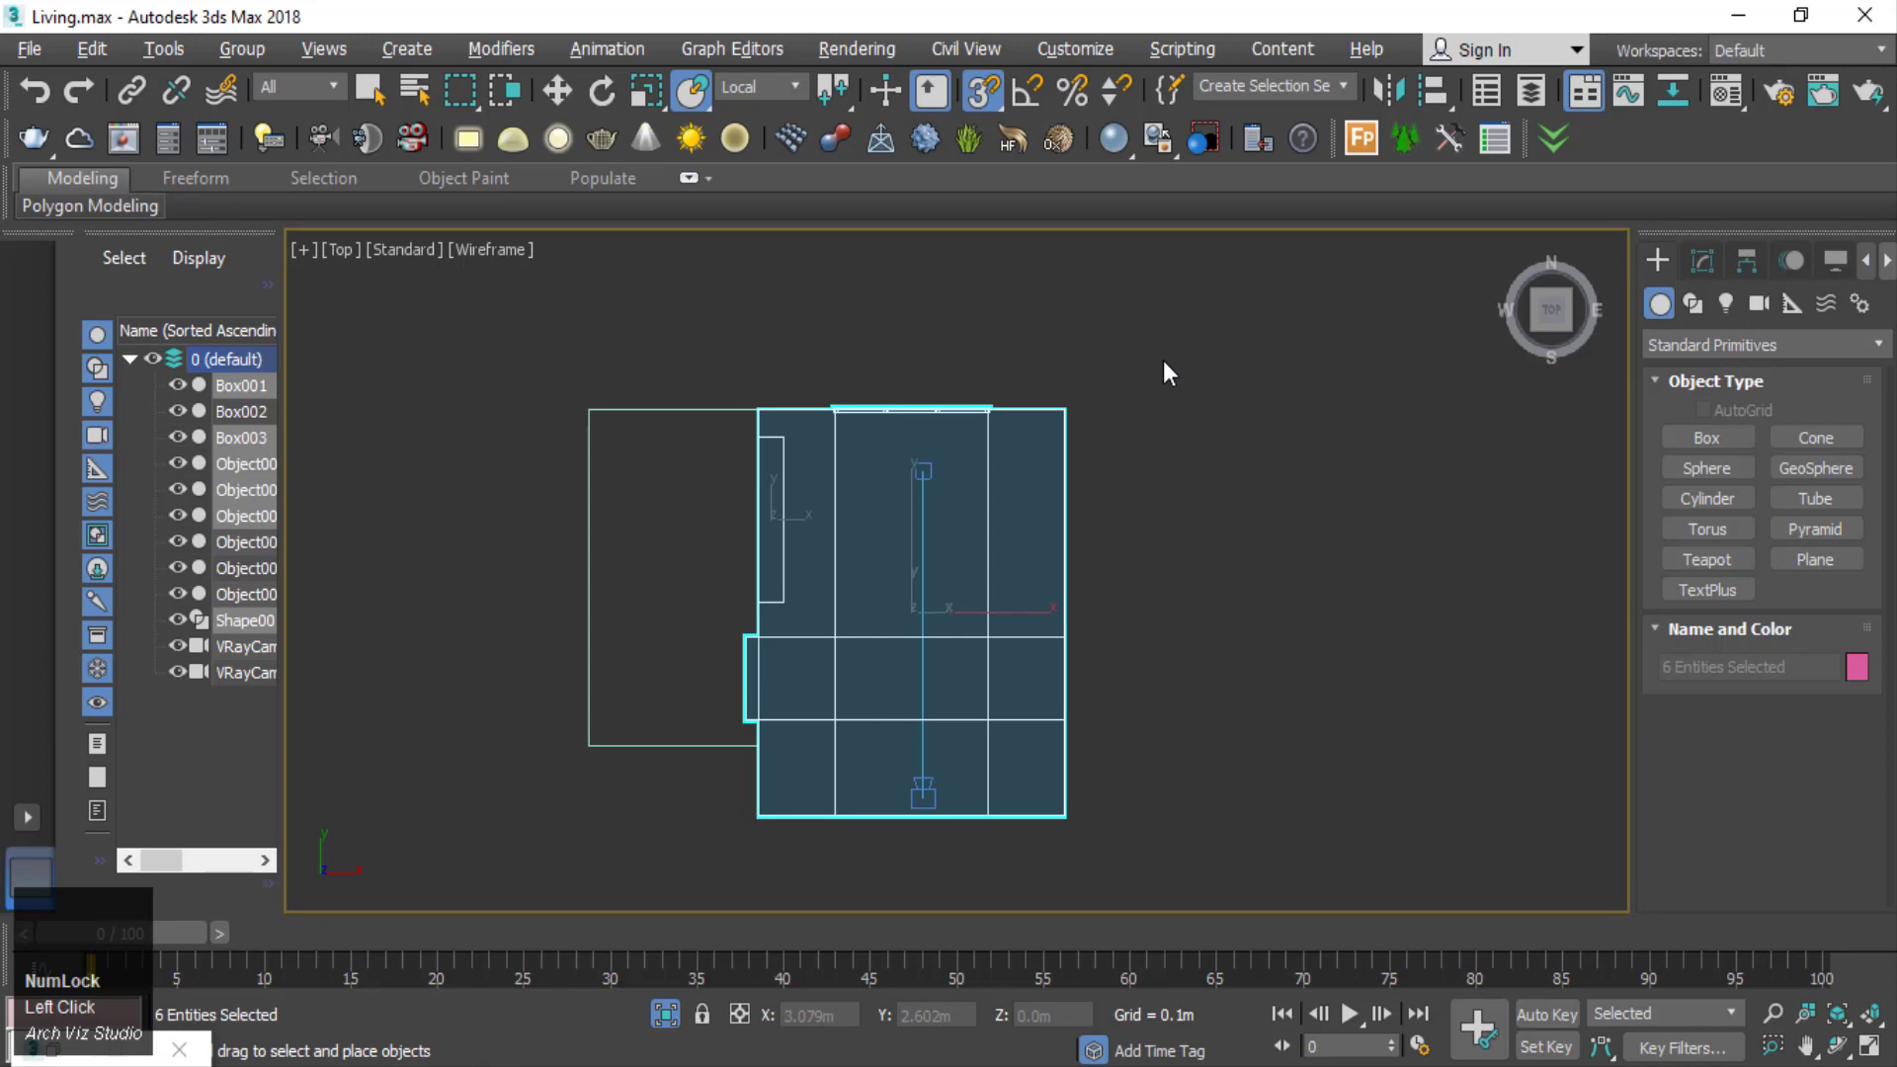
click(673, 1019)
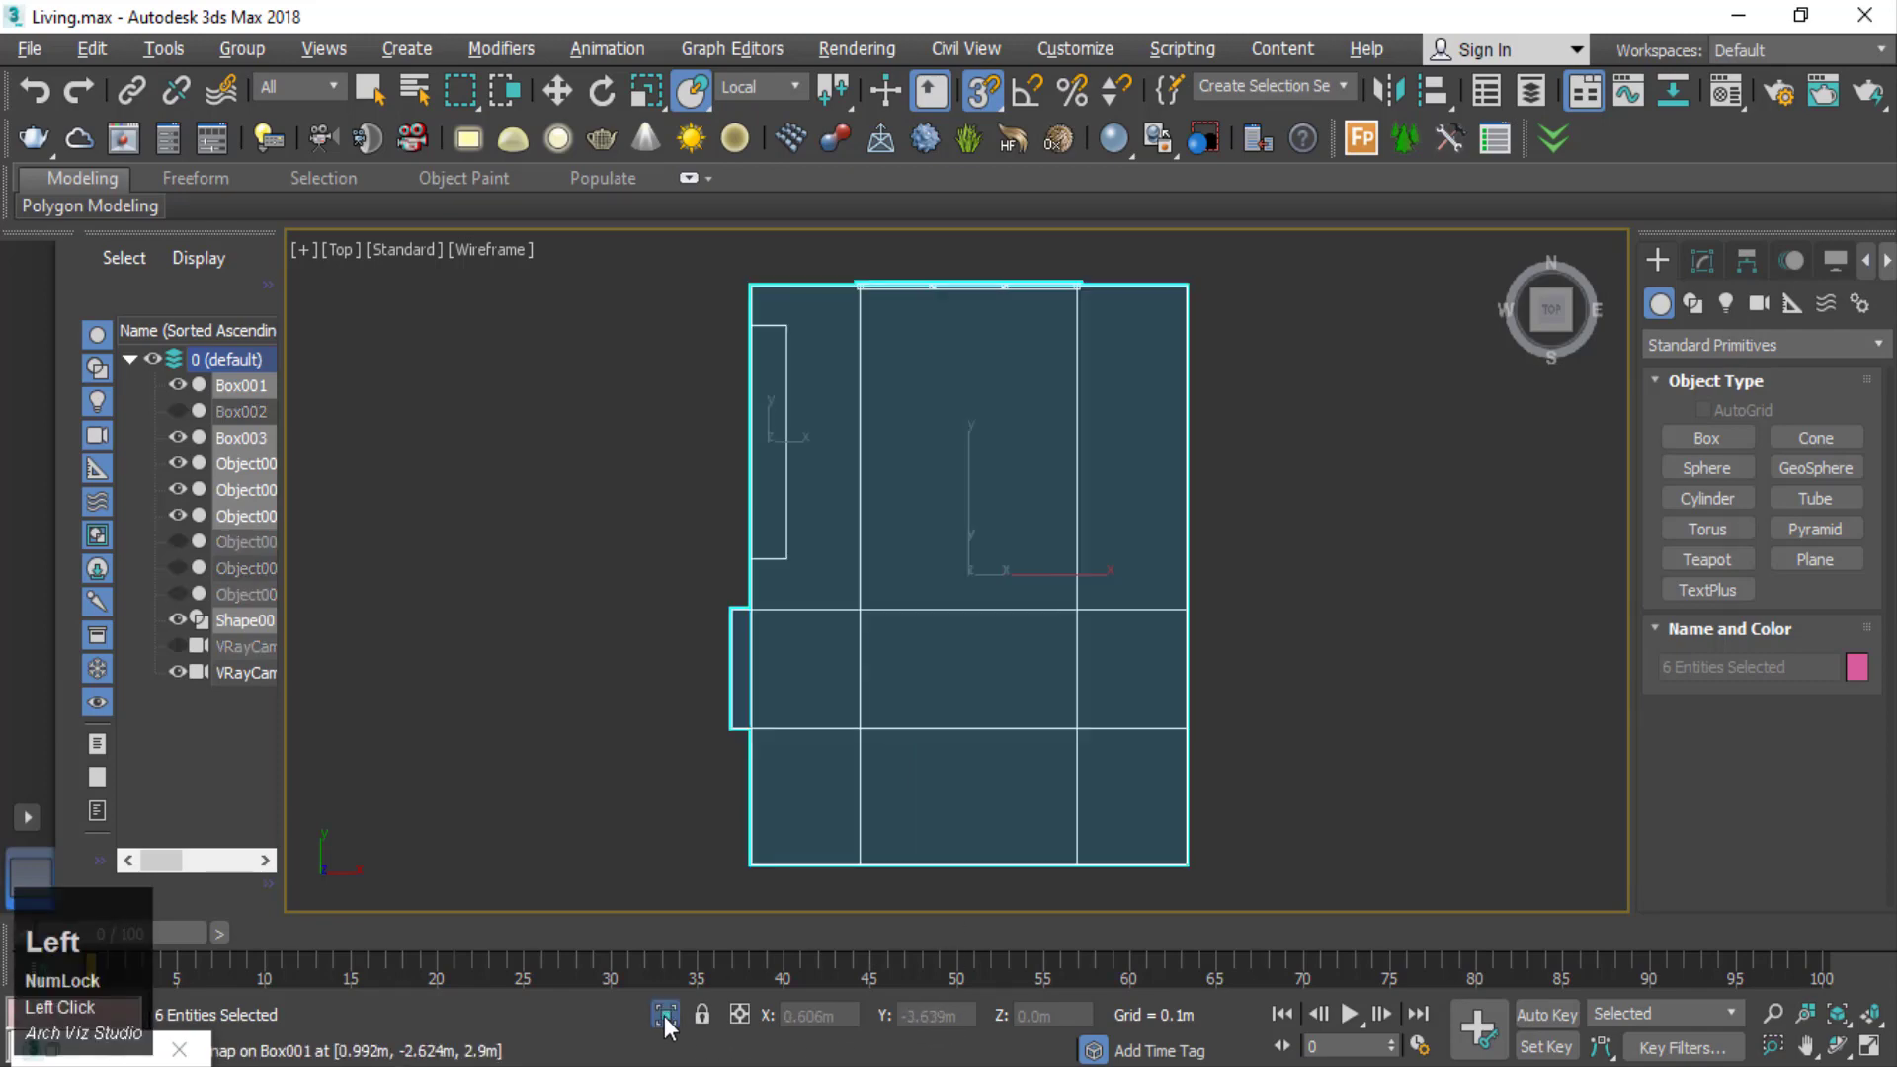
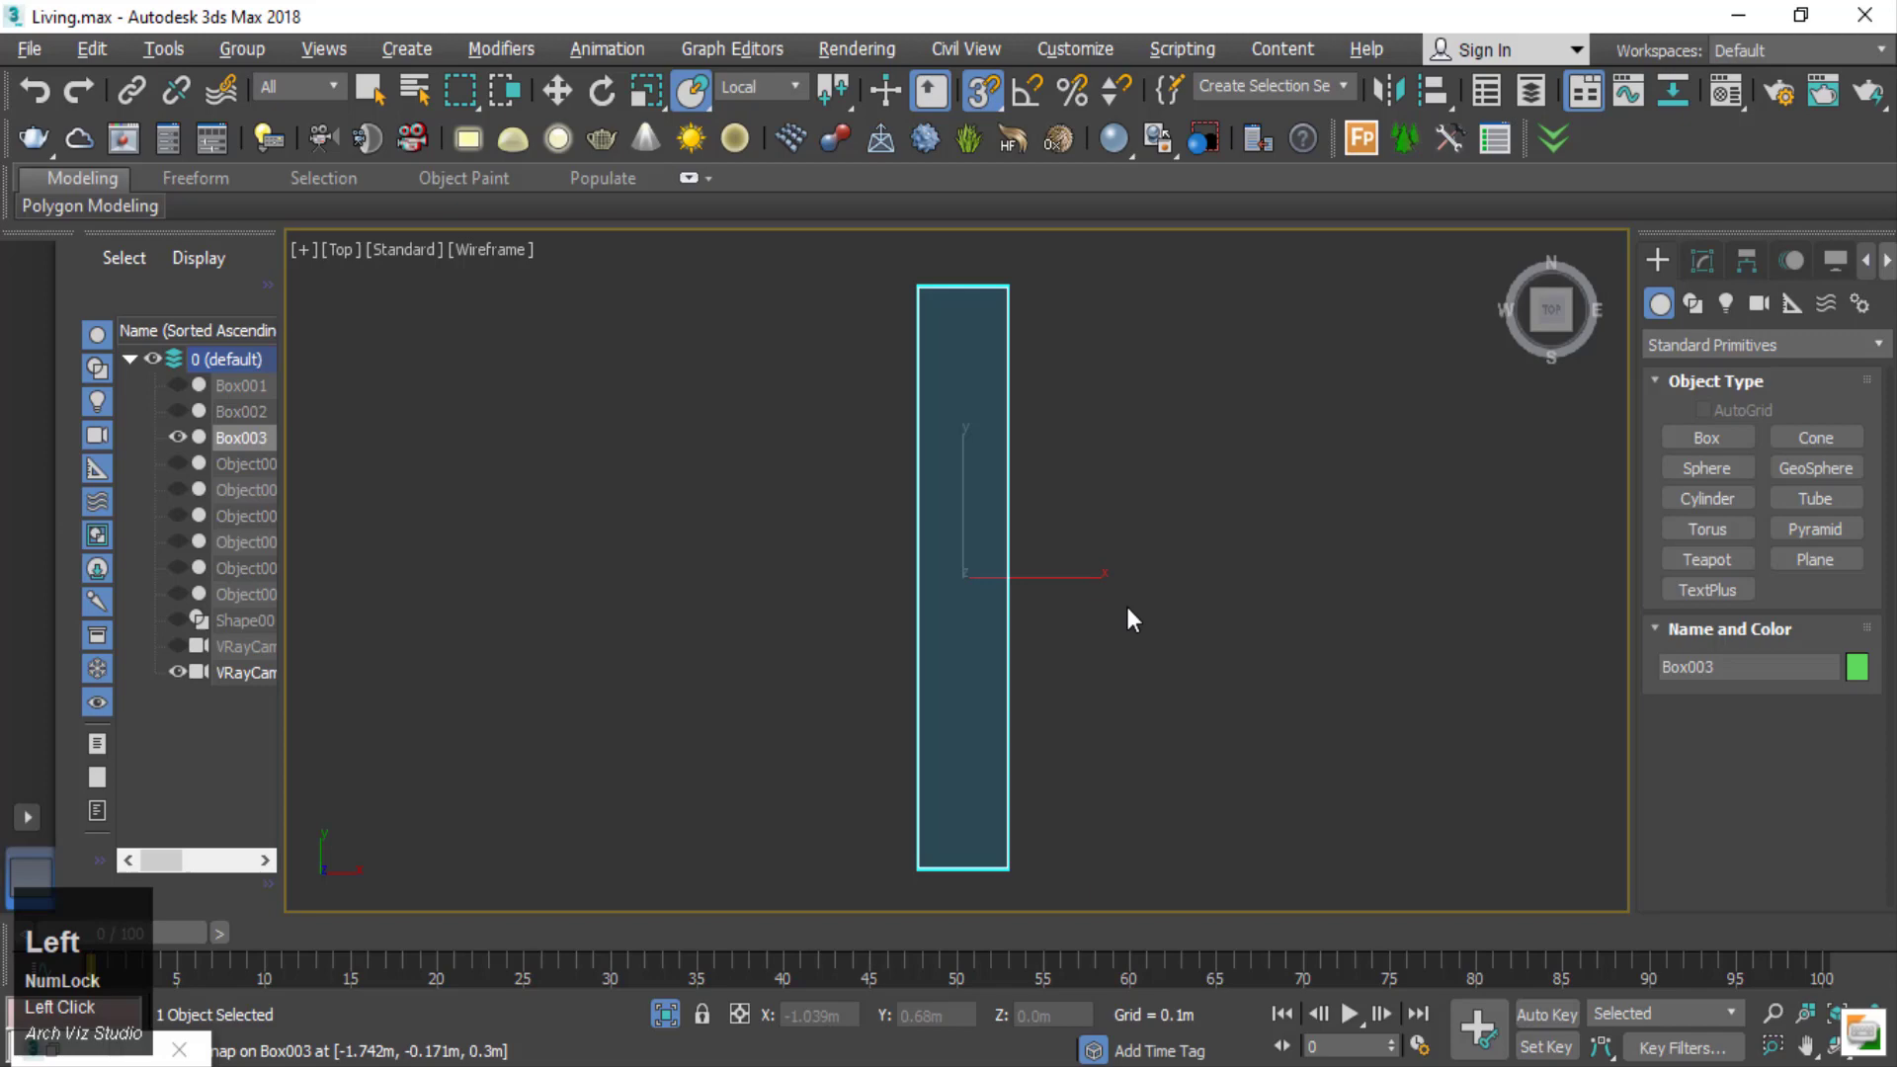
- Show Box003 with edged faces, set its length to 2.0 m and convert it to Editable Poly
scroll(down, 3)
key(F3)
scroll(down, 3)
key(F3)
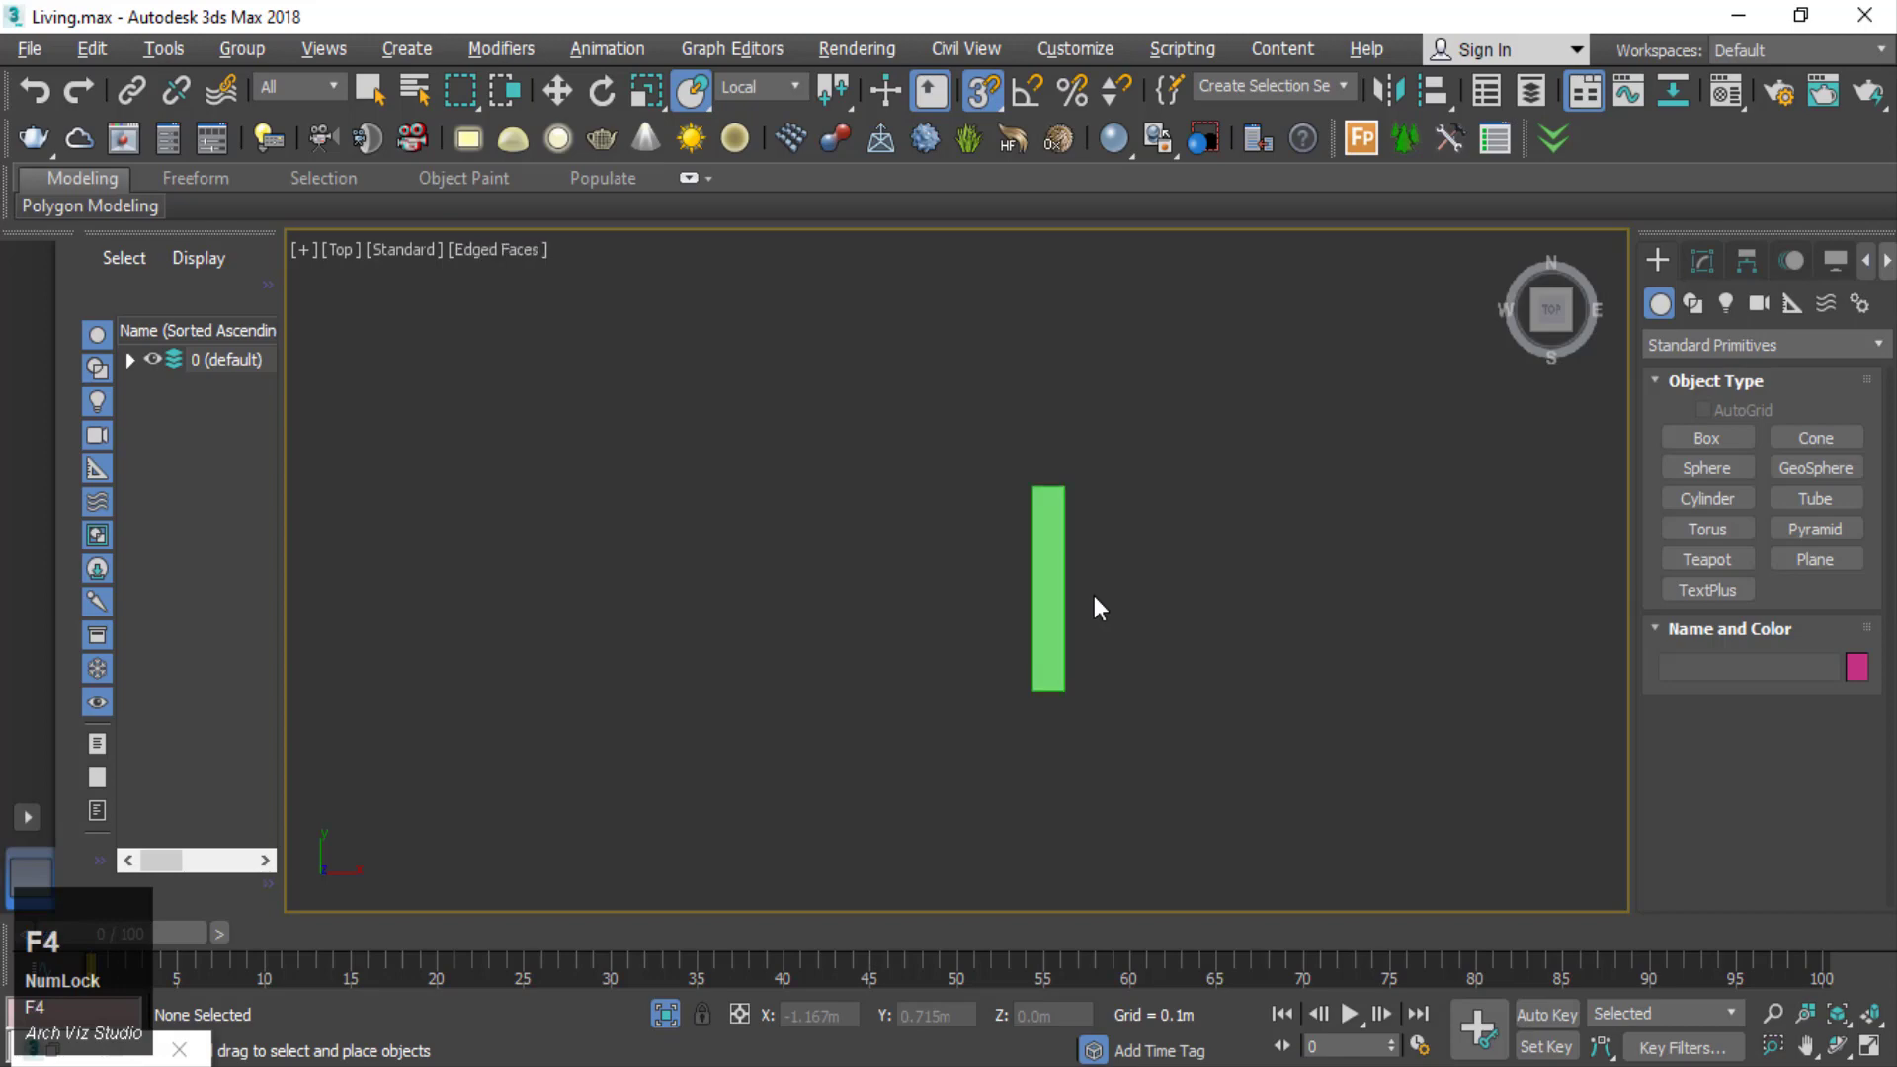
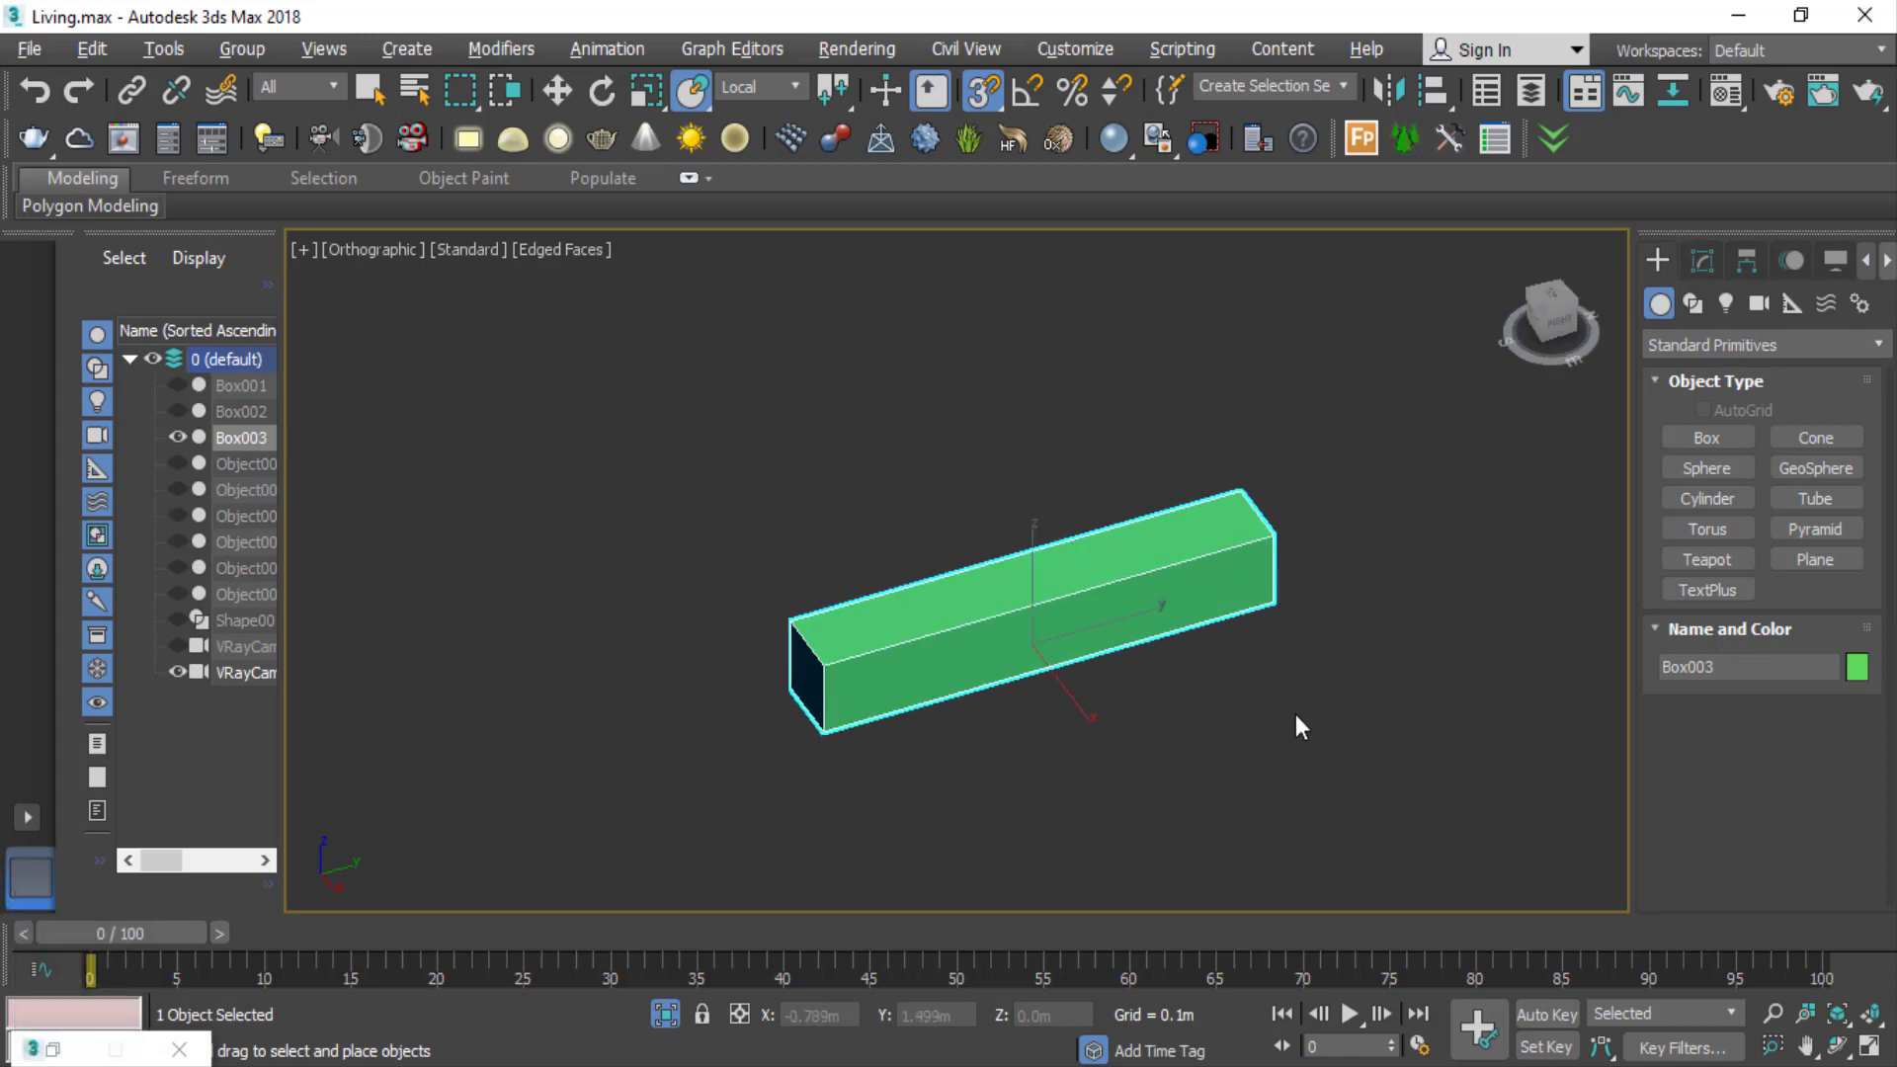
right_click(1035, 586)
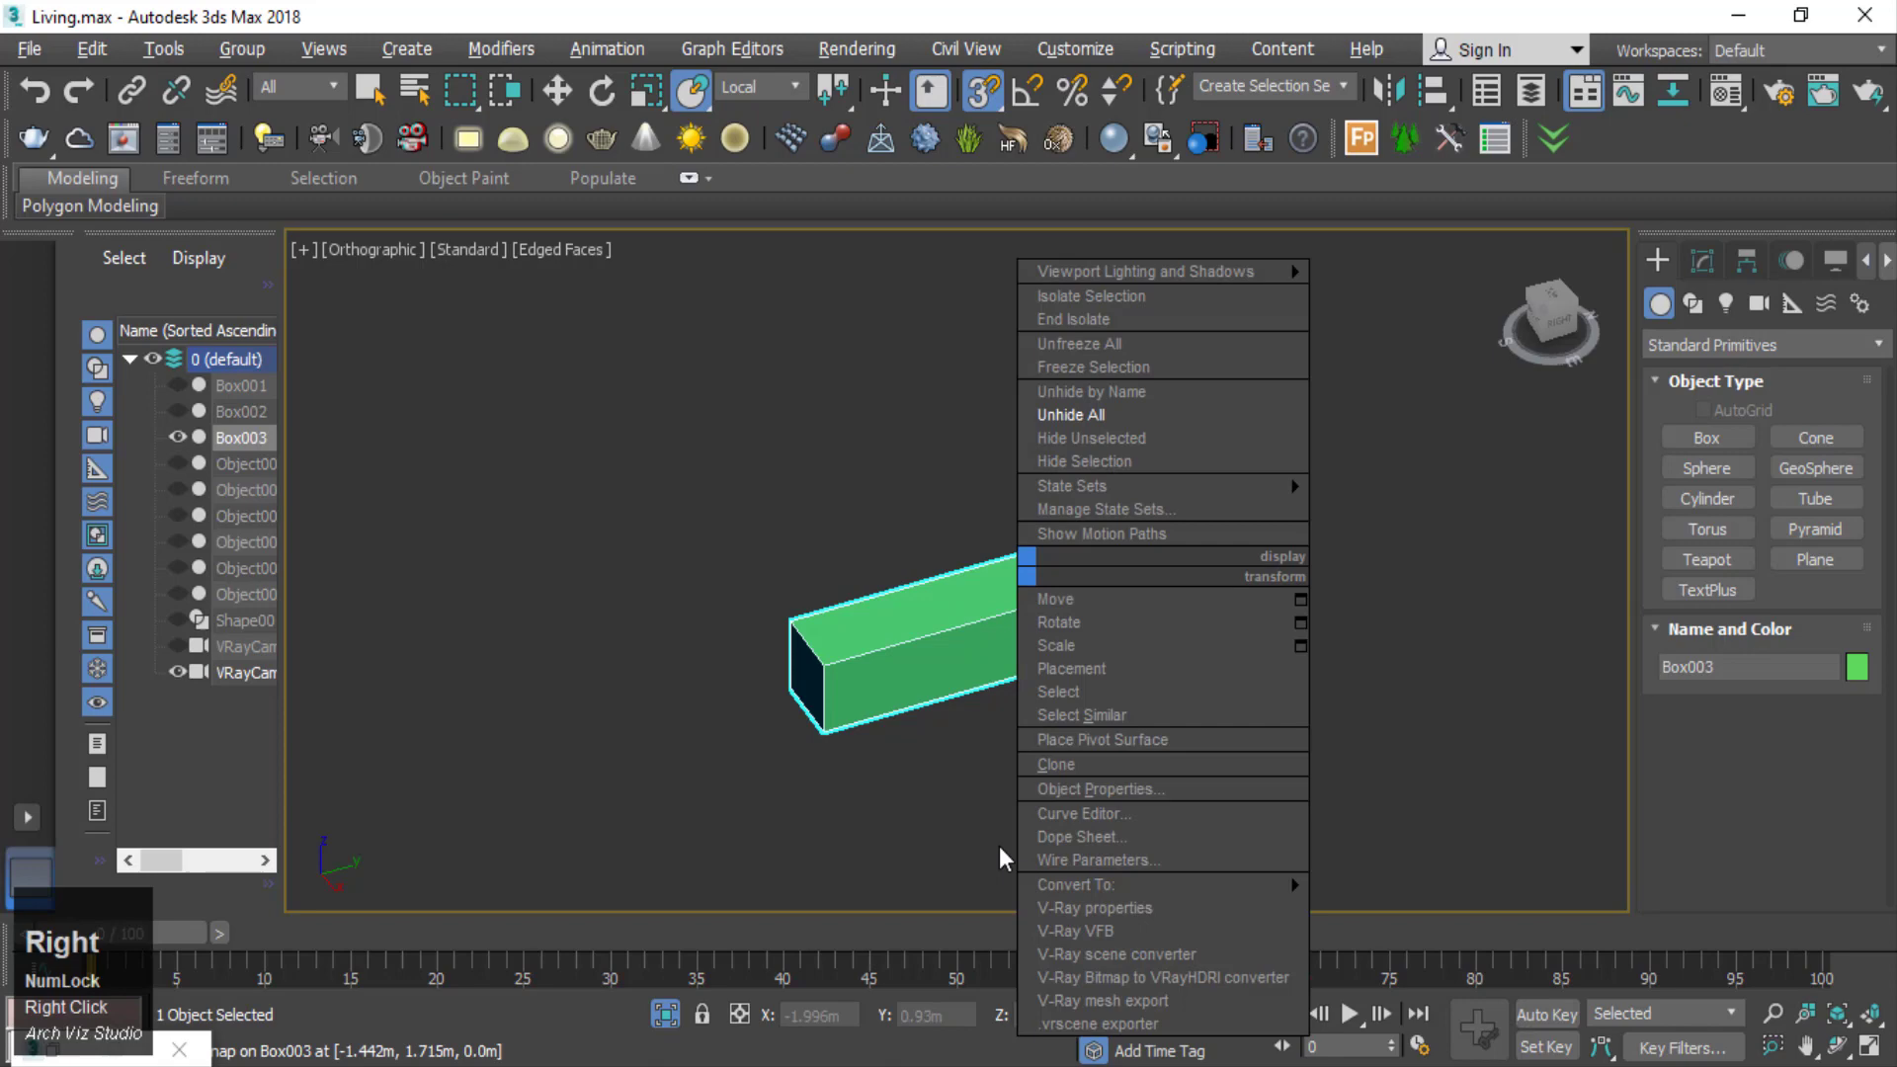
click(903, 671)
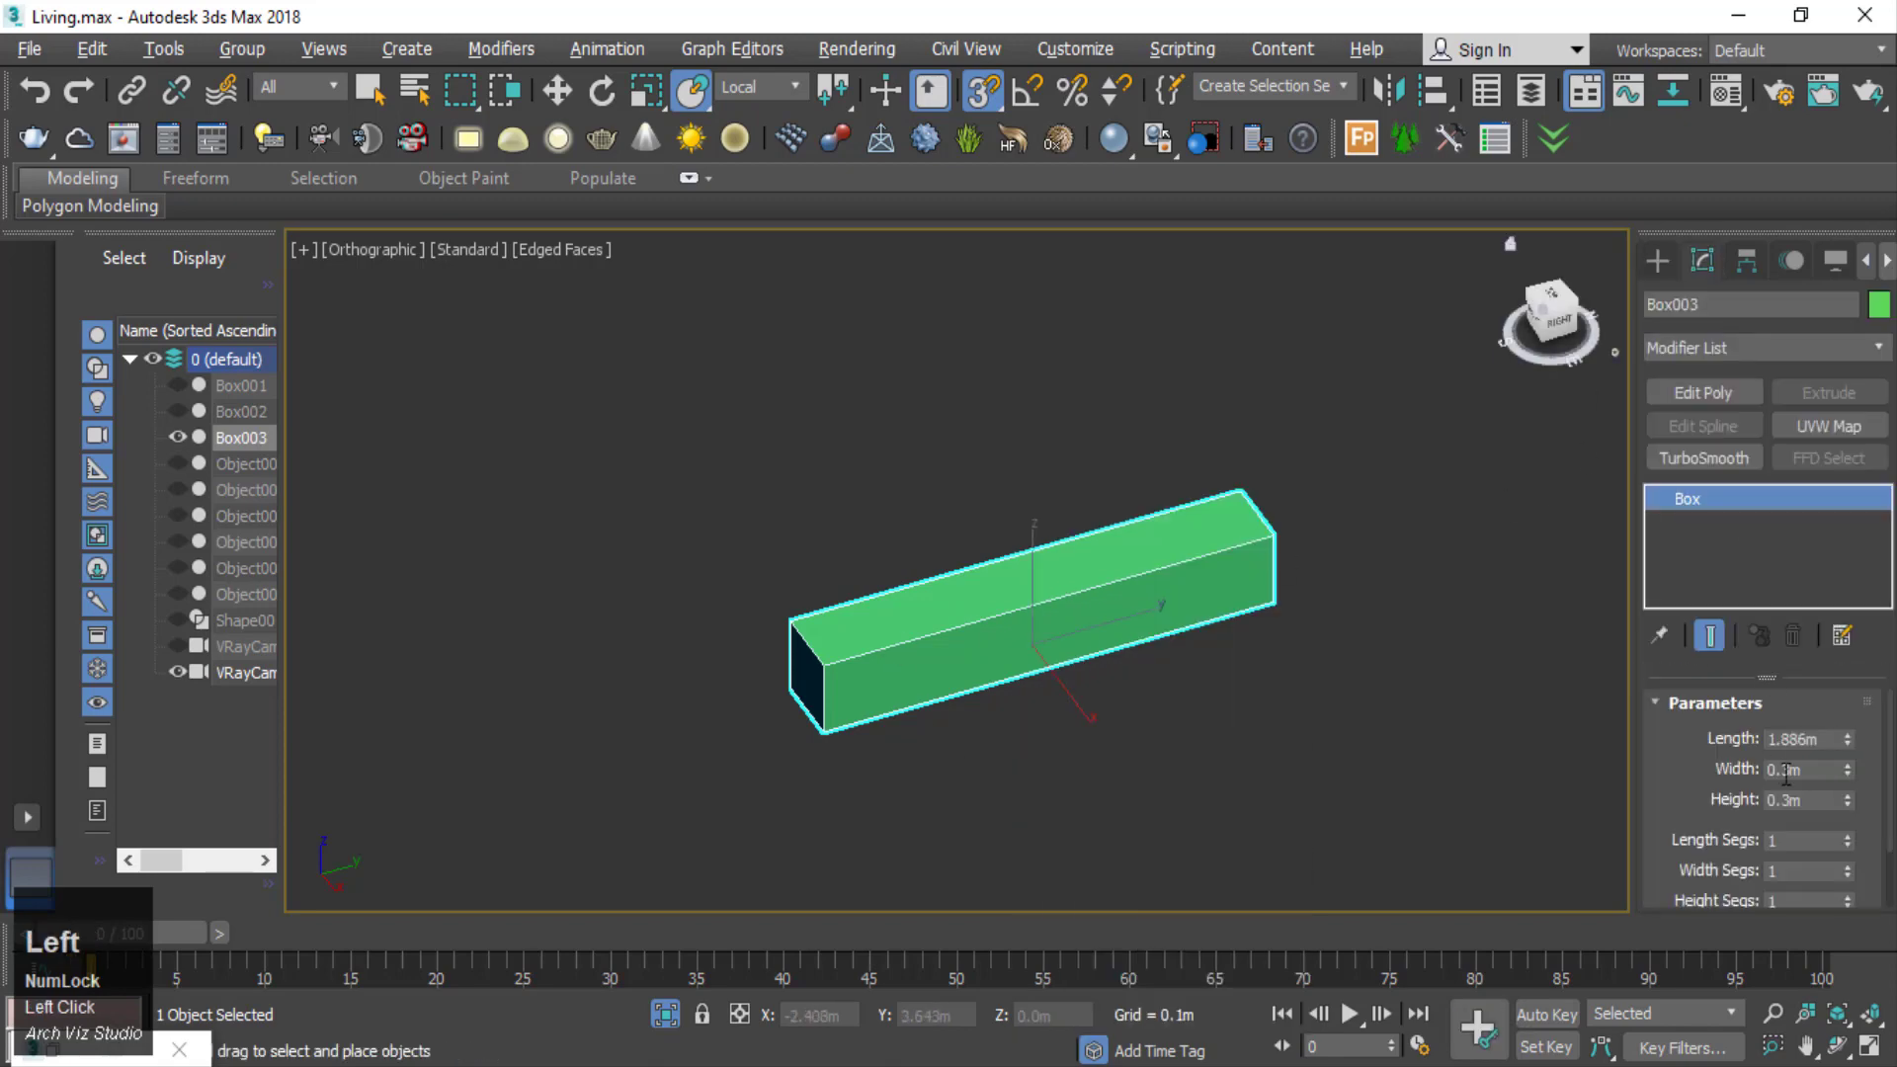
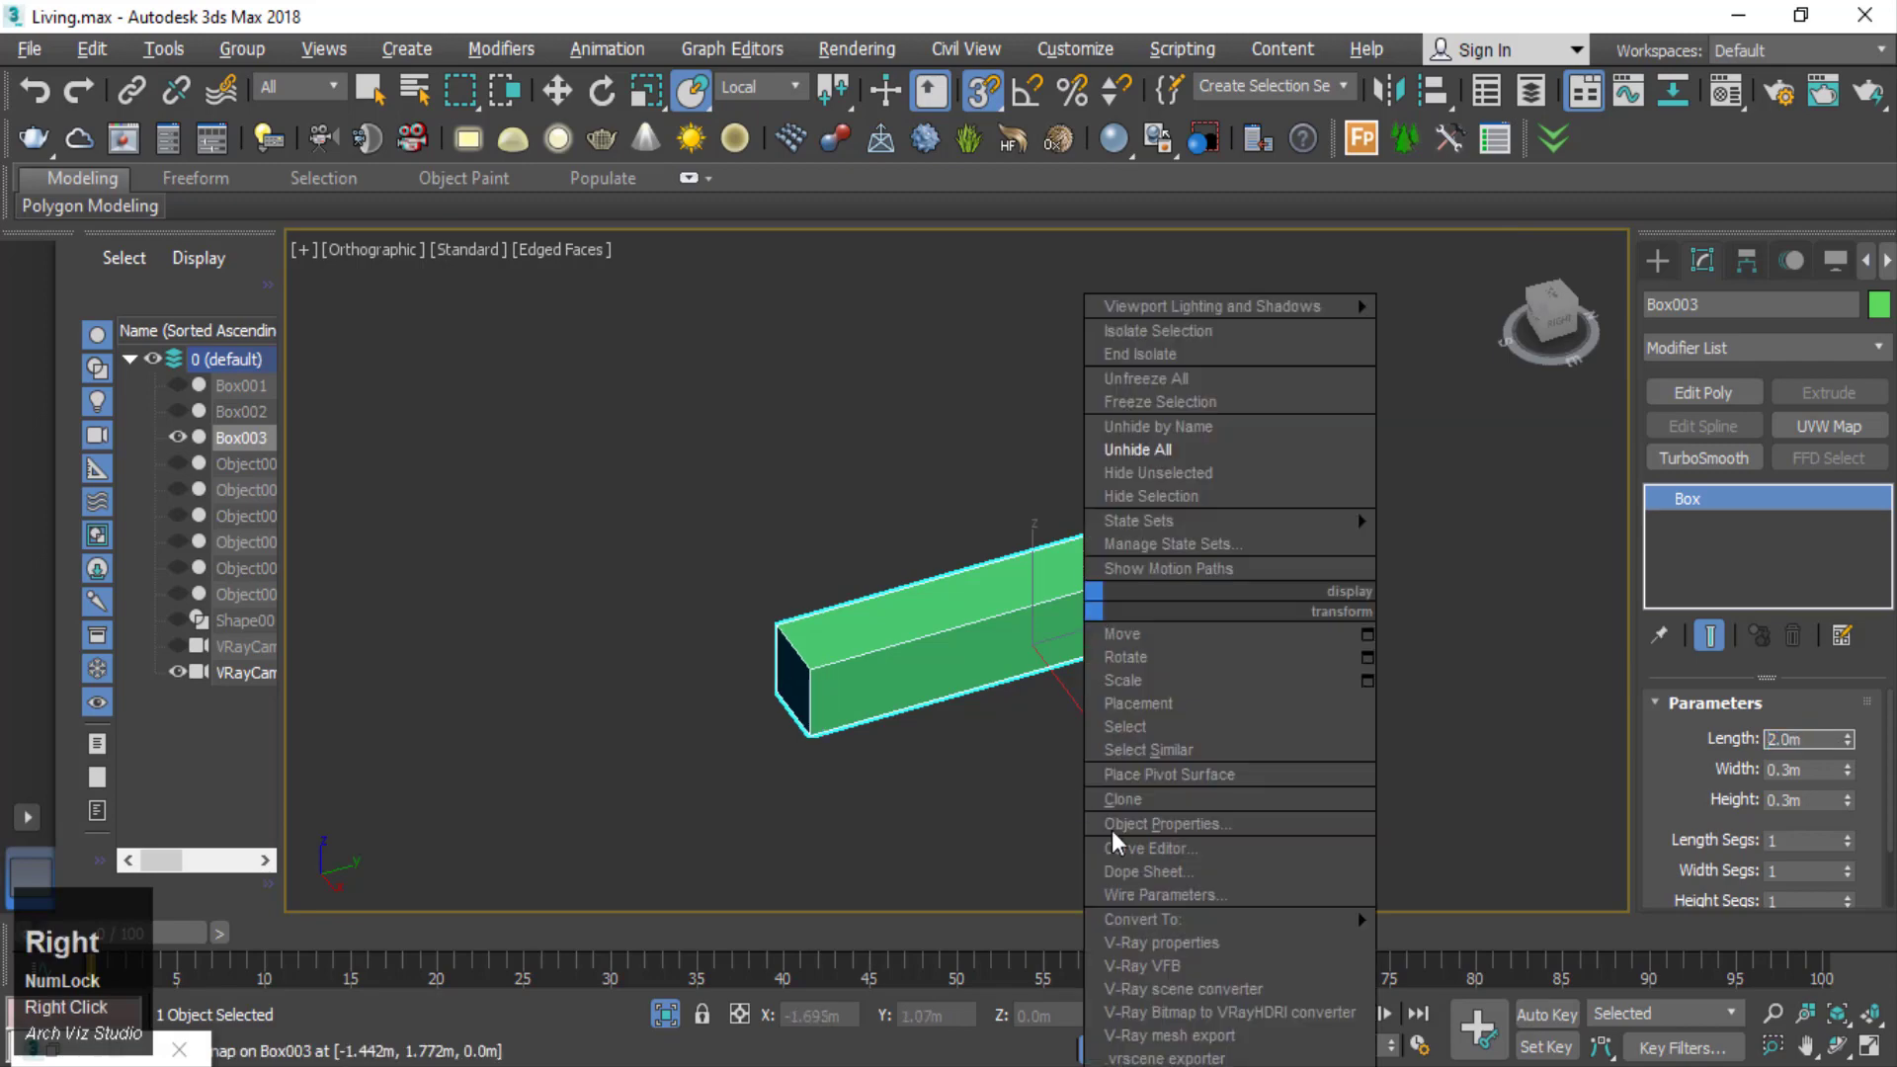
click(1491, 953)
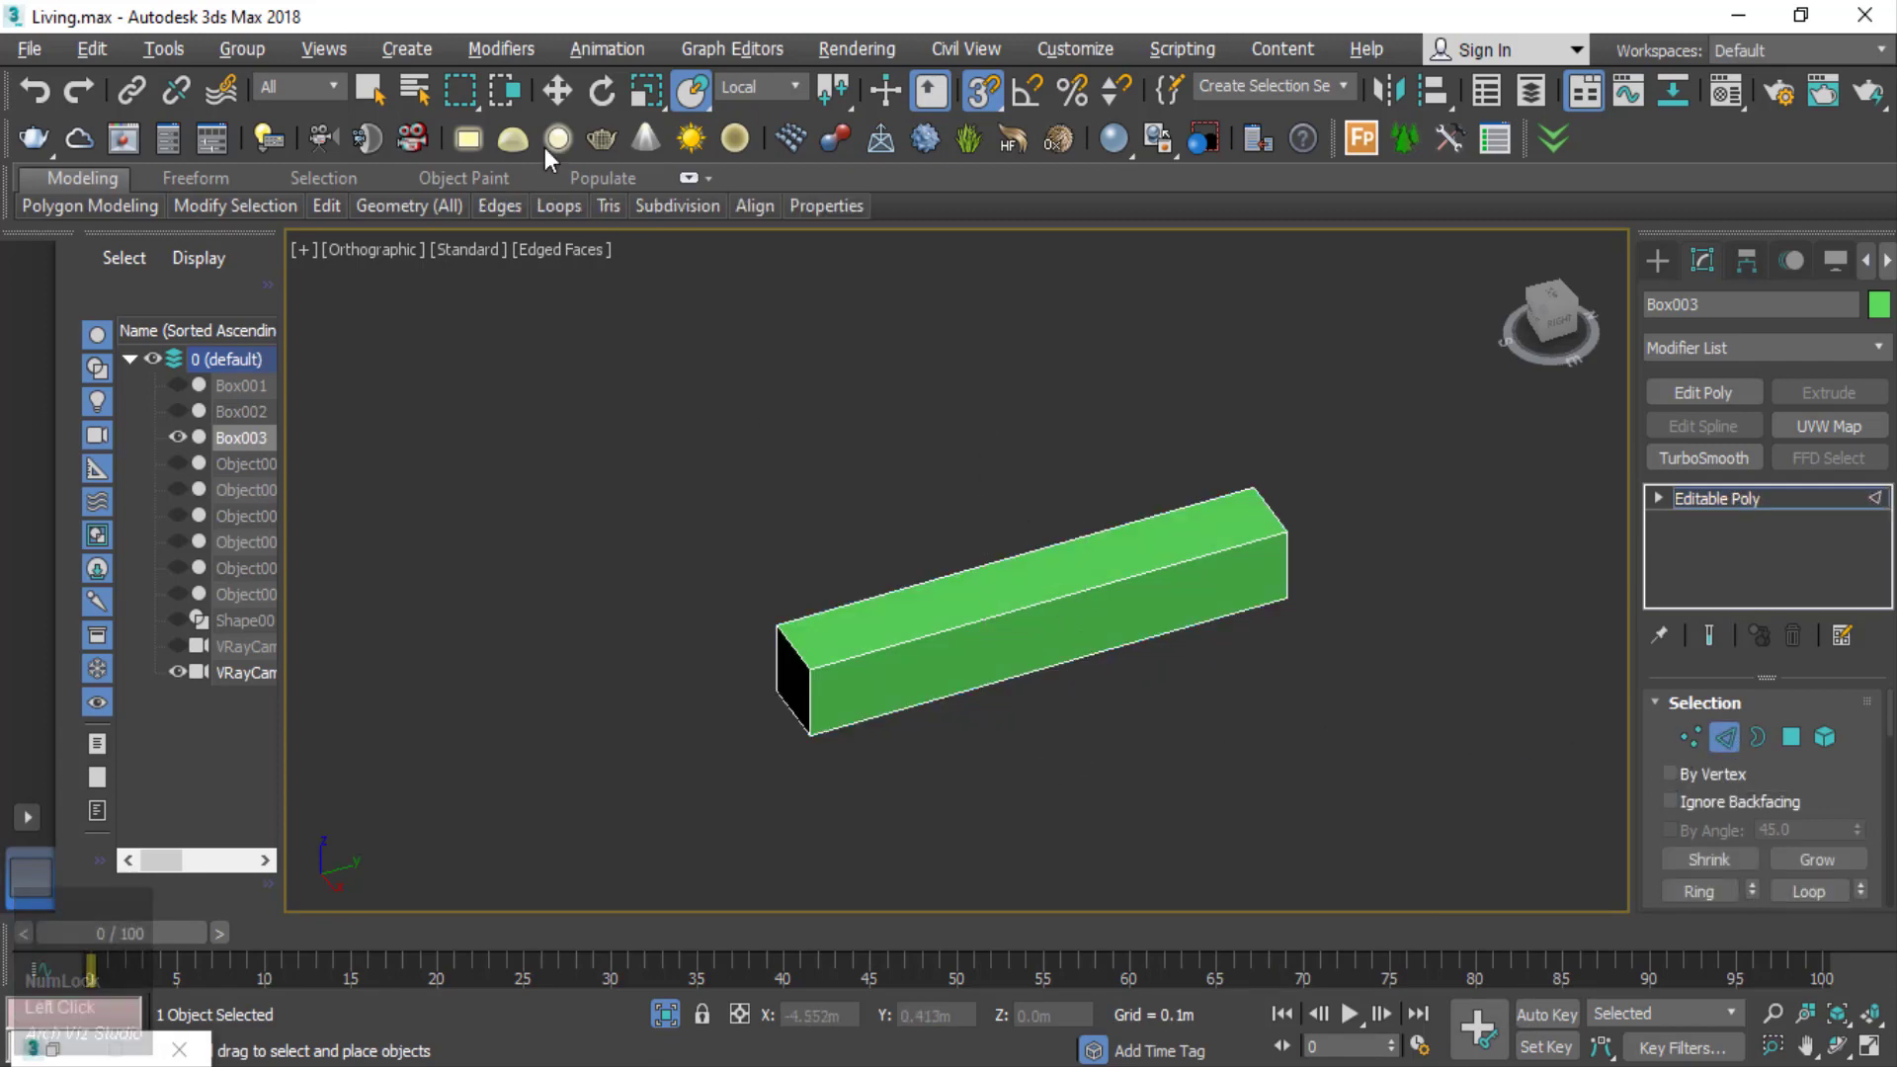
- Connect the shelf's lengthwise edges with two cross edge loops splitting it into three sections
click(686, 102)
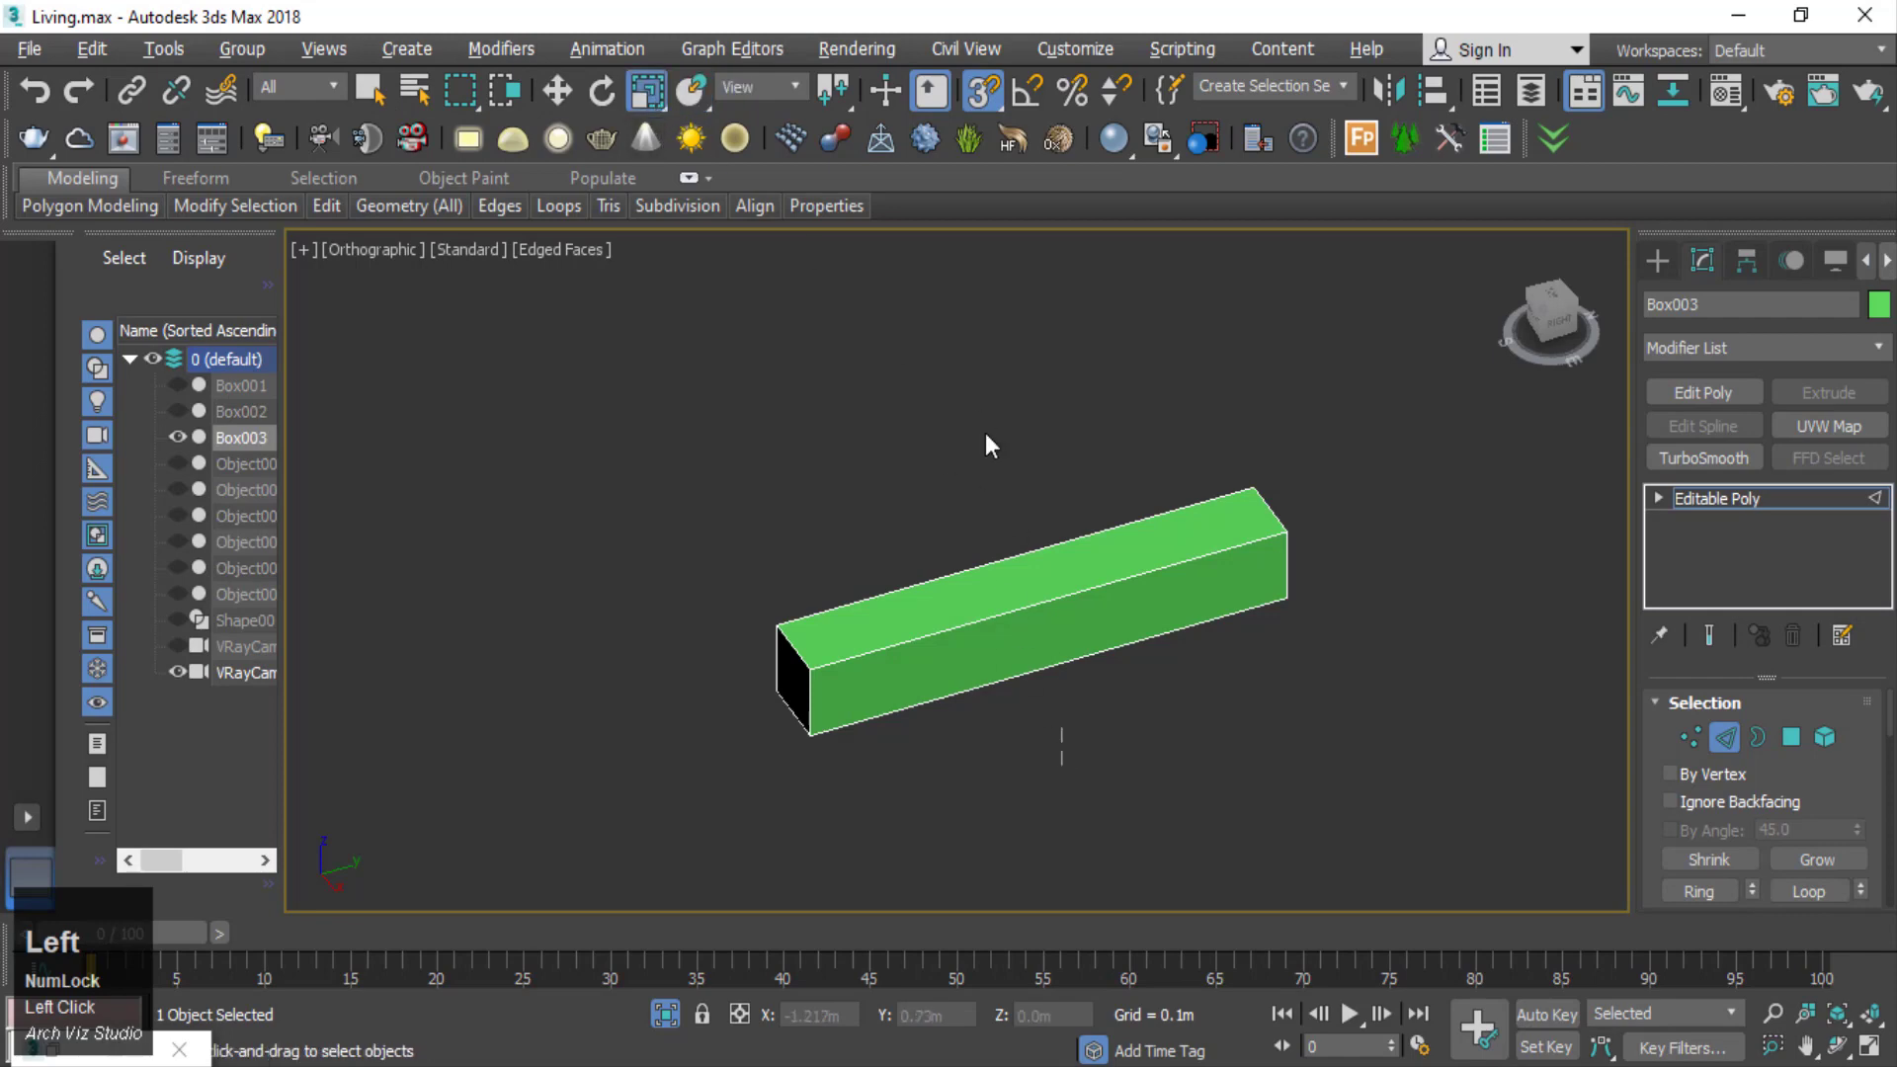
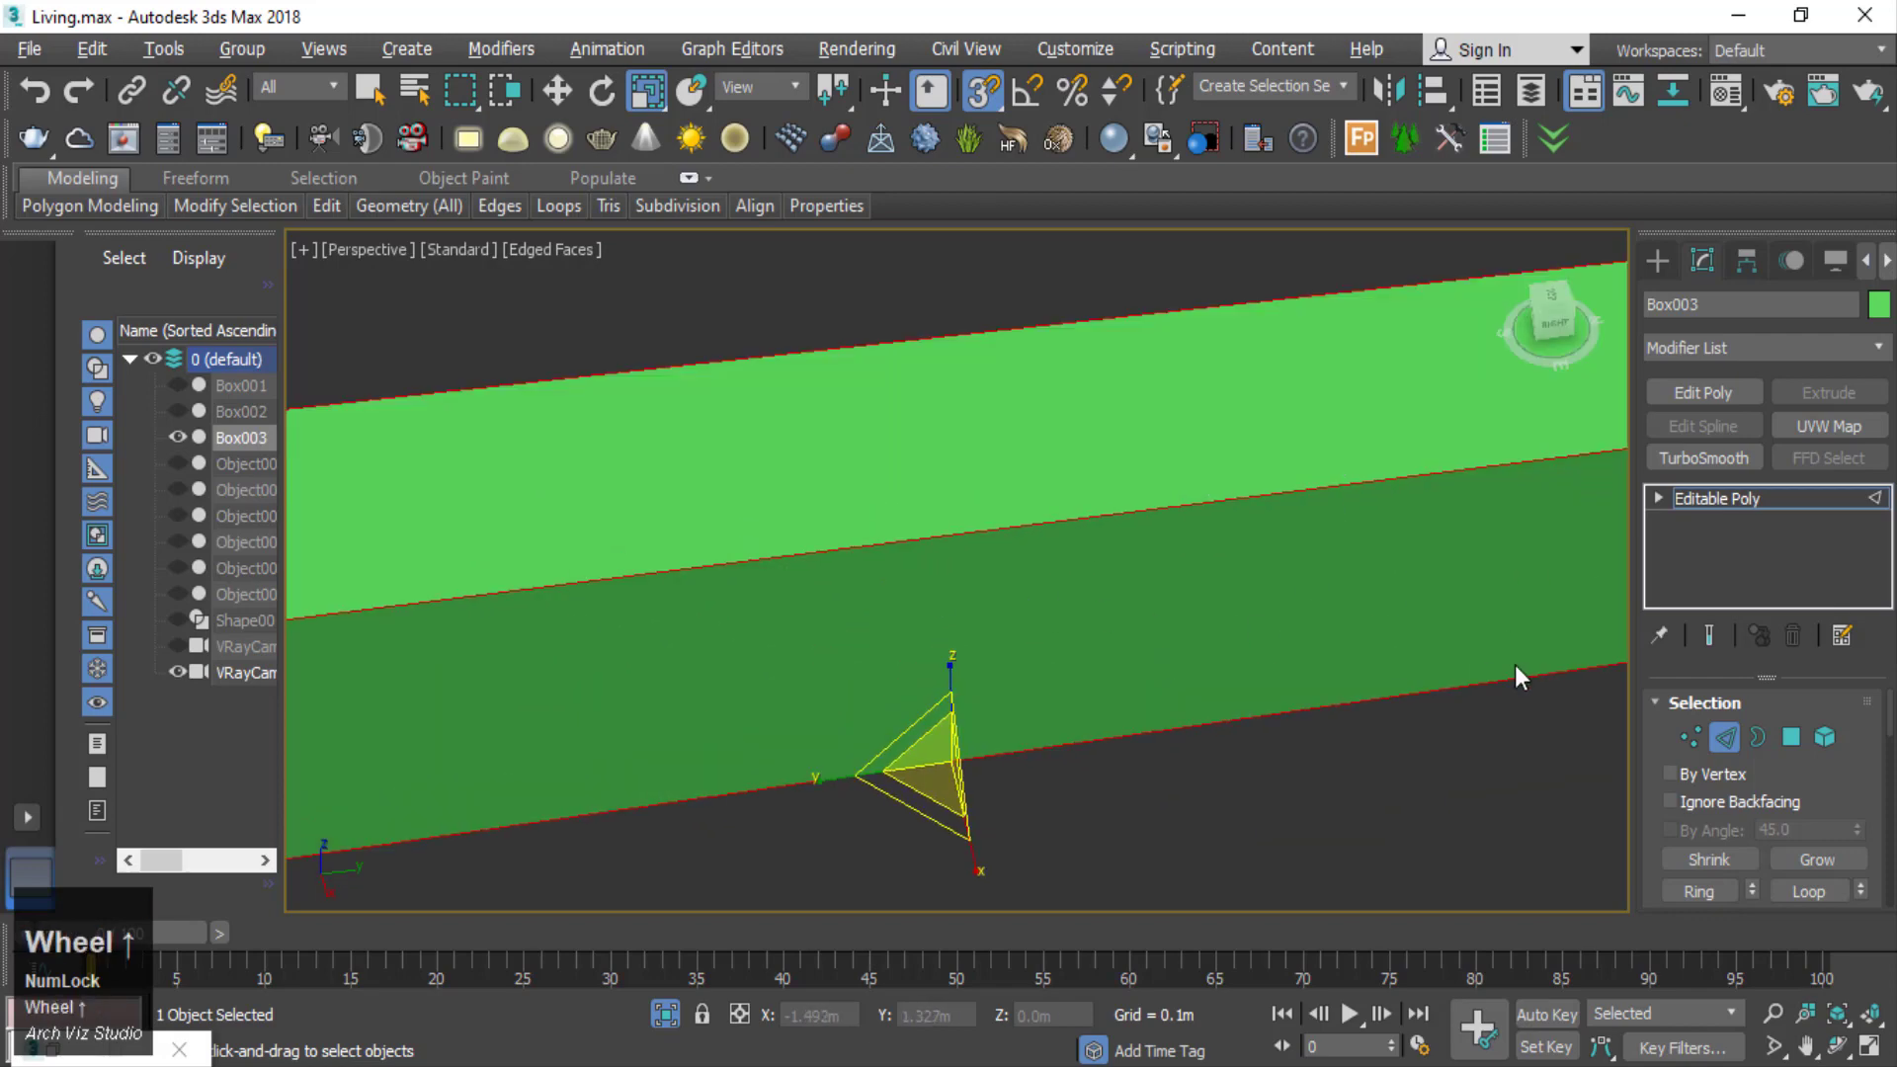
click(1817, 749)
scroll(down, 3)
click(1860, 814)
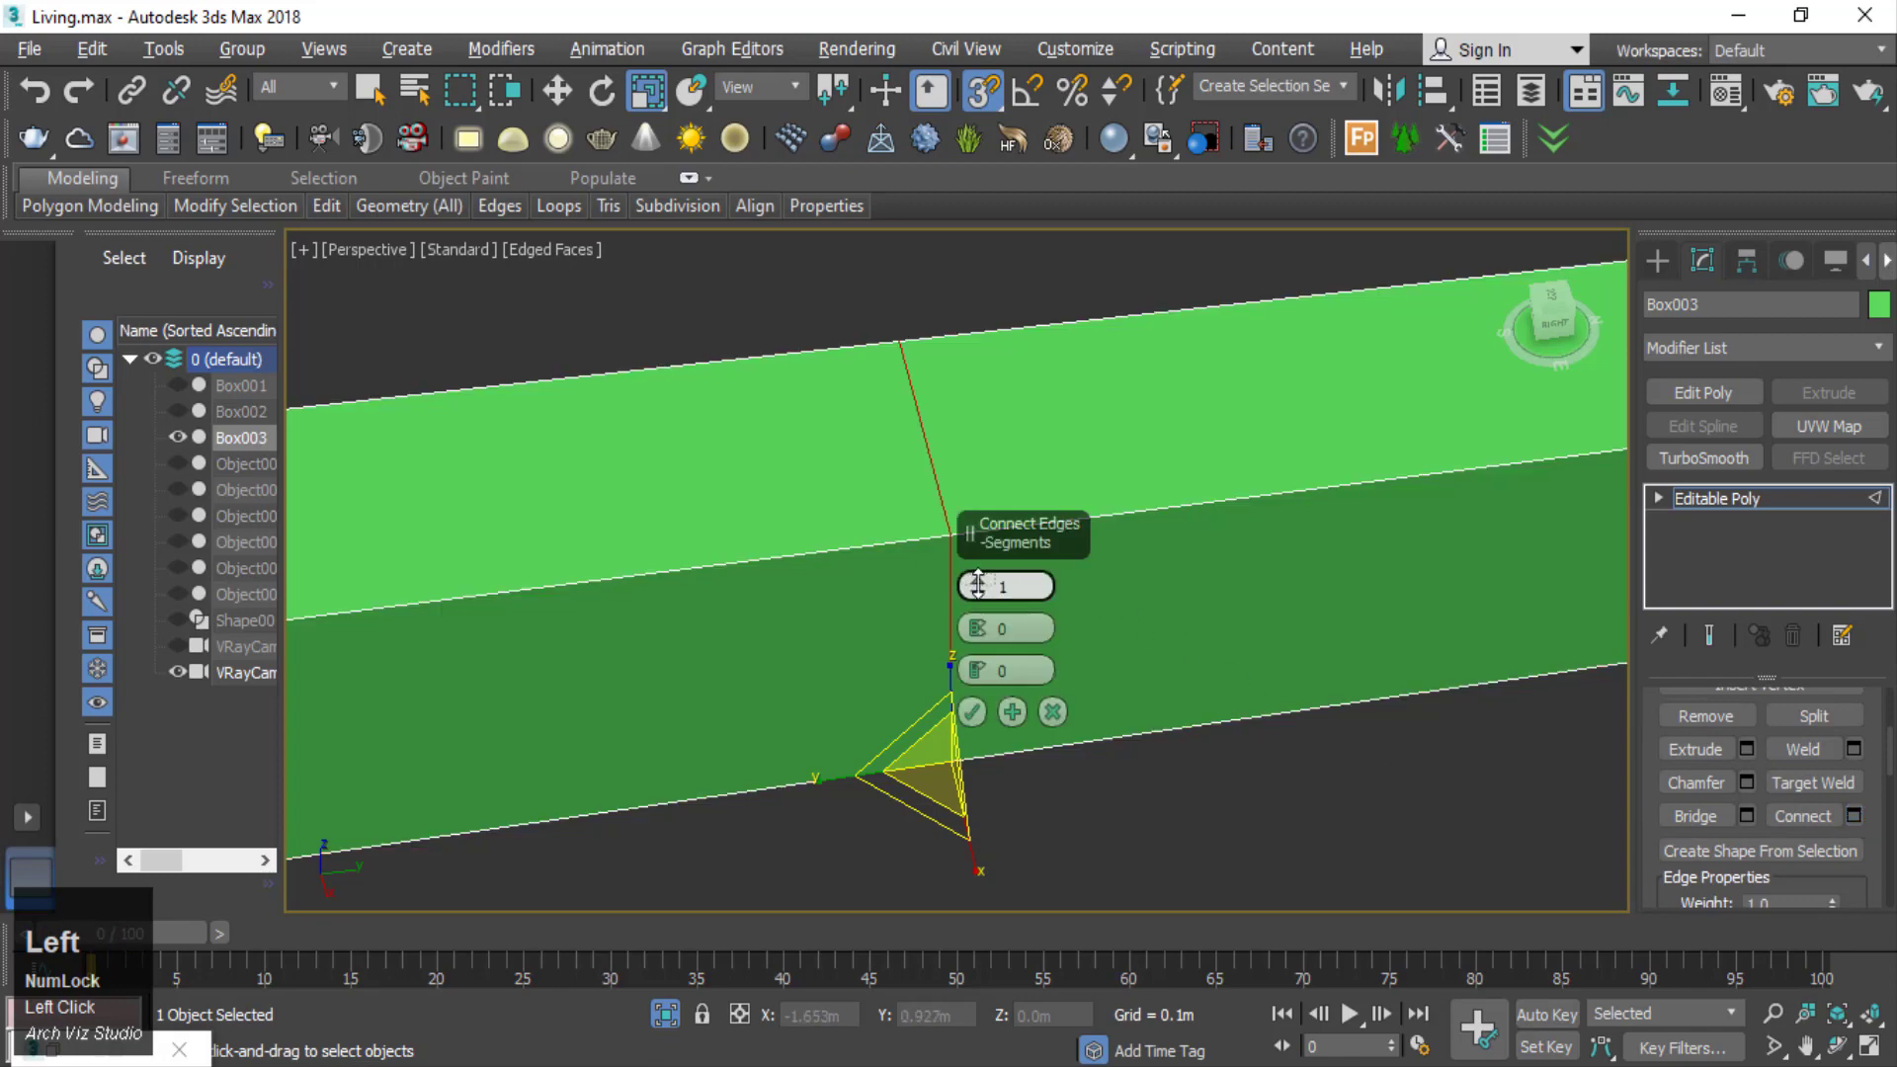
scroll(down, 3)
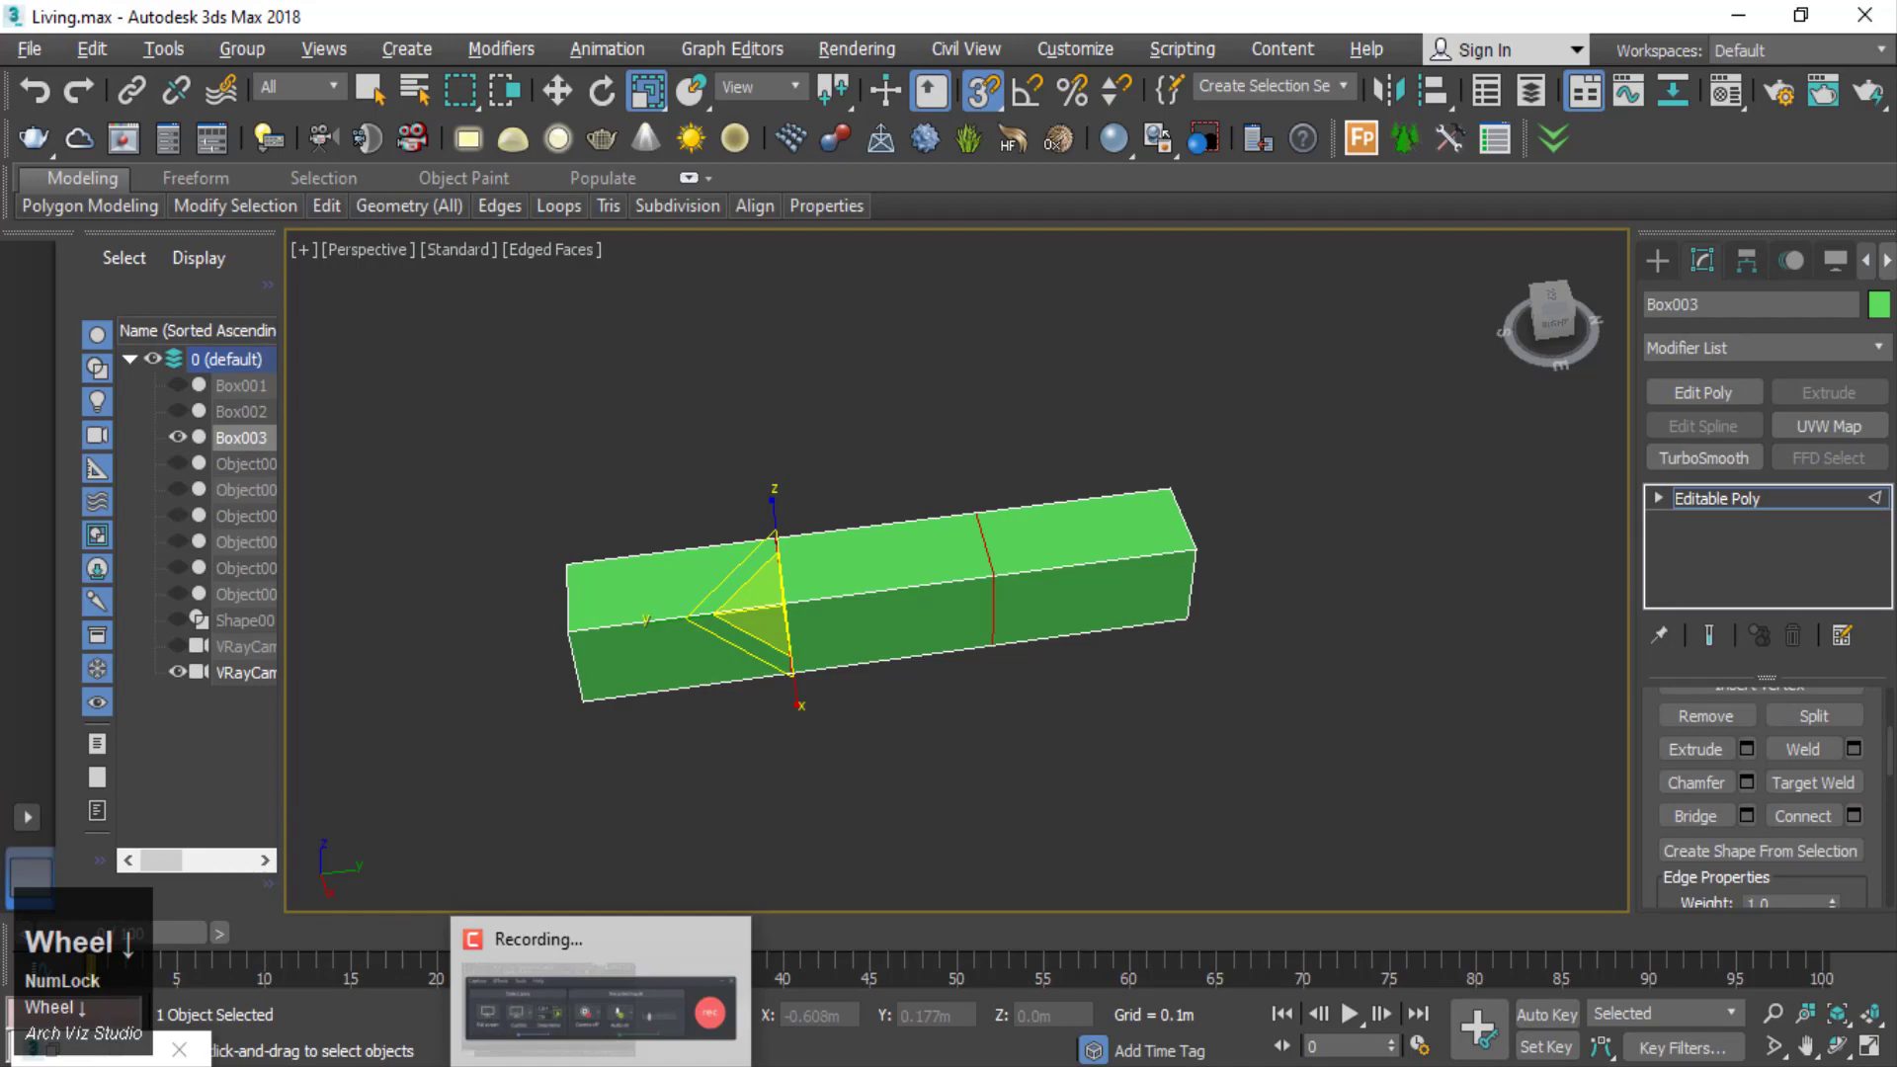
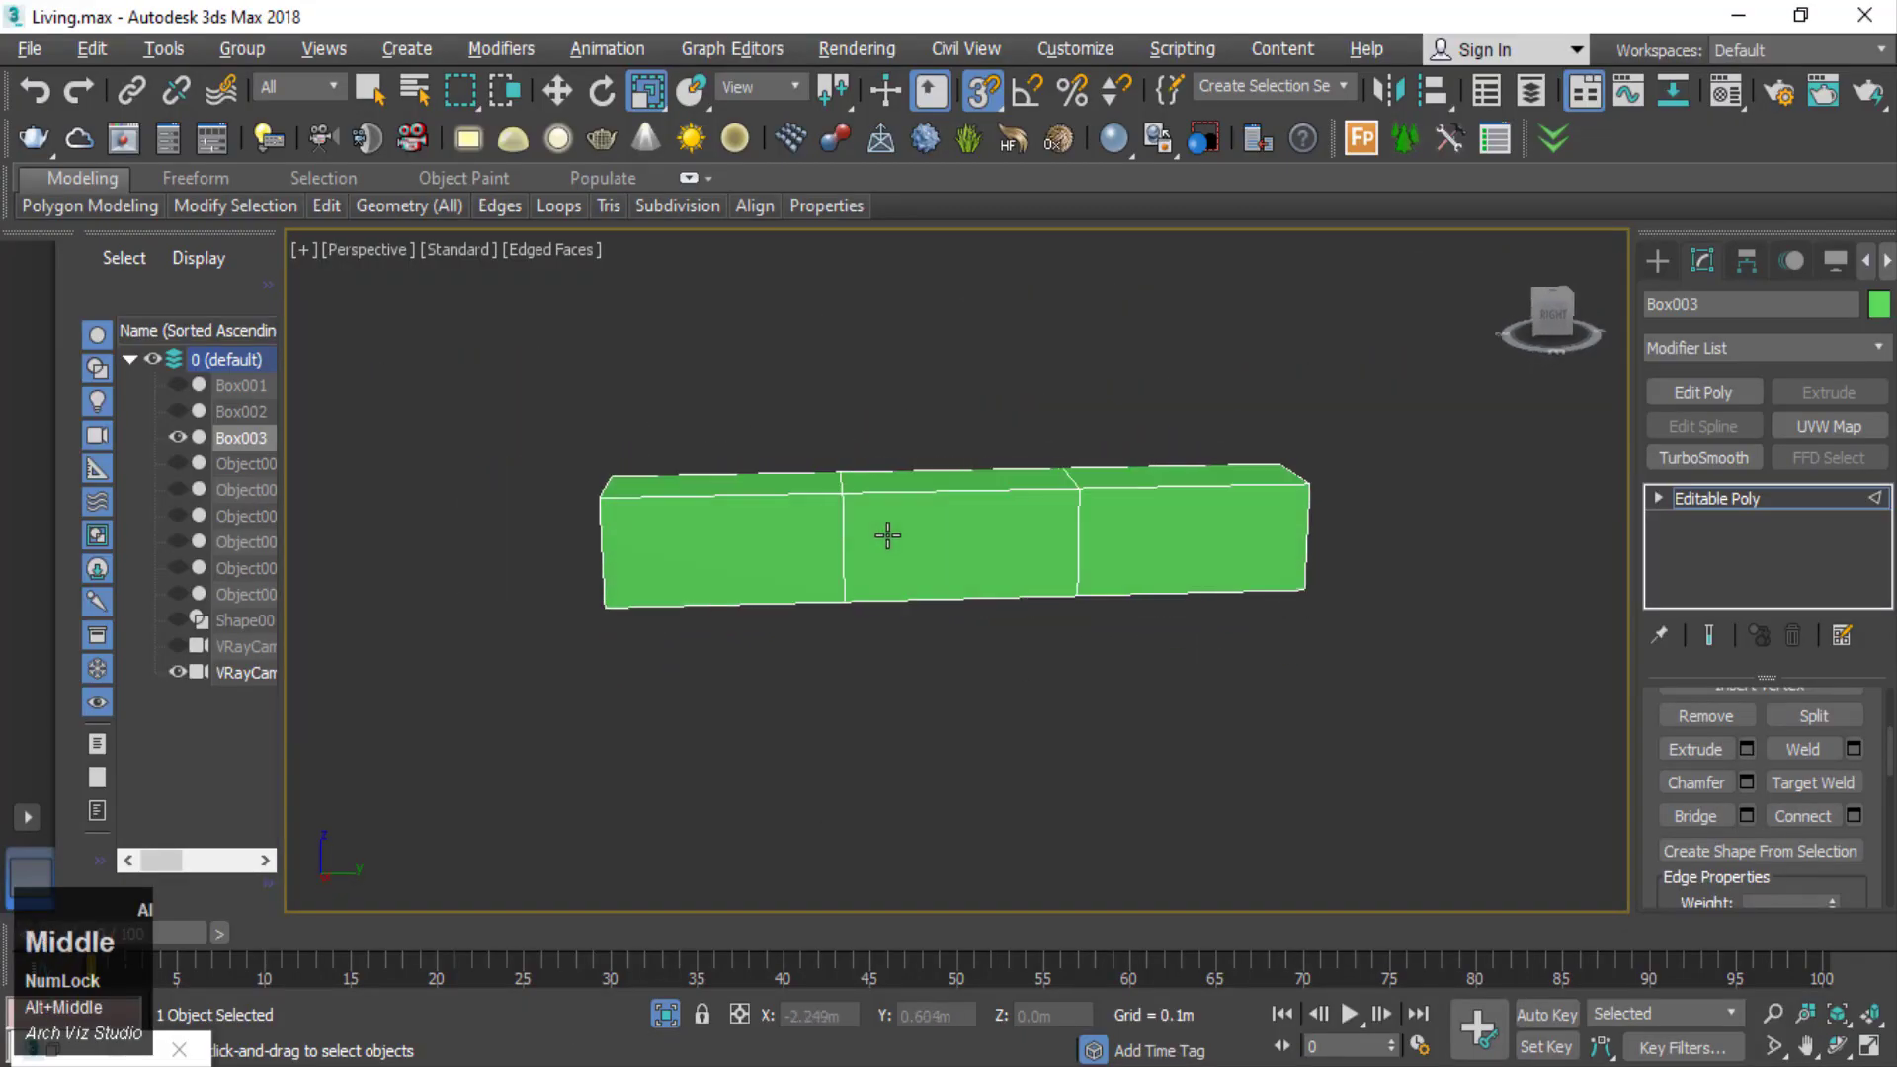
- Select the two dividing edge loops for chamfering
scroll(up, 3)
click(1250, 704)
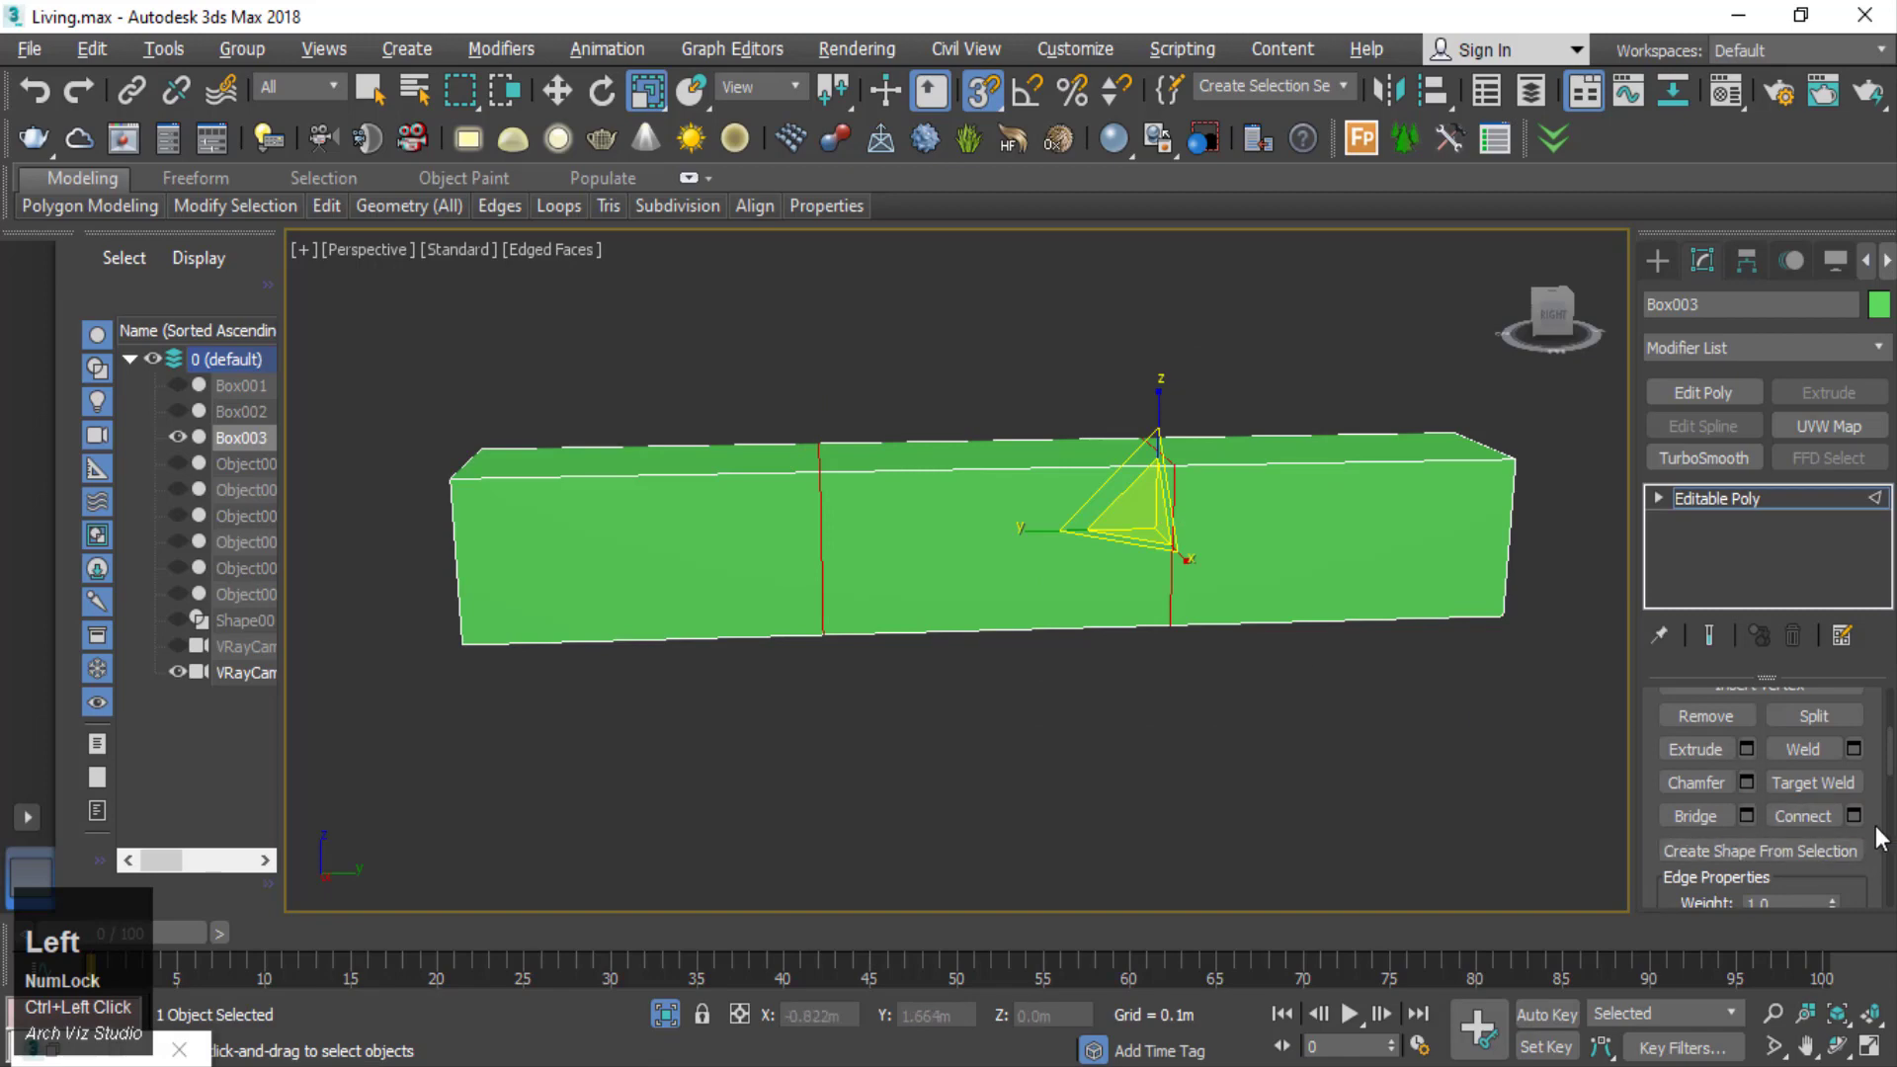
click(1867, 819)
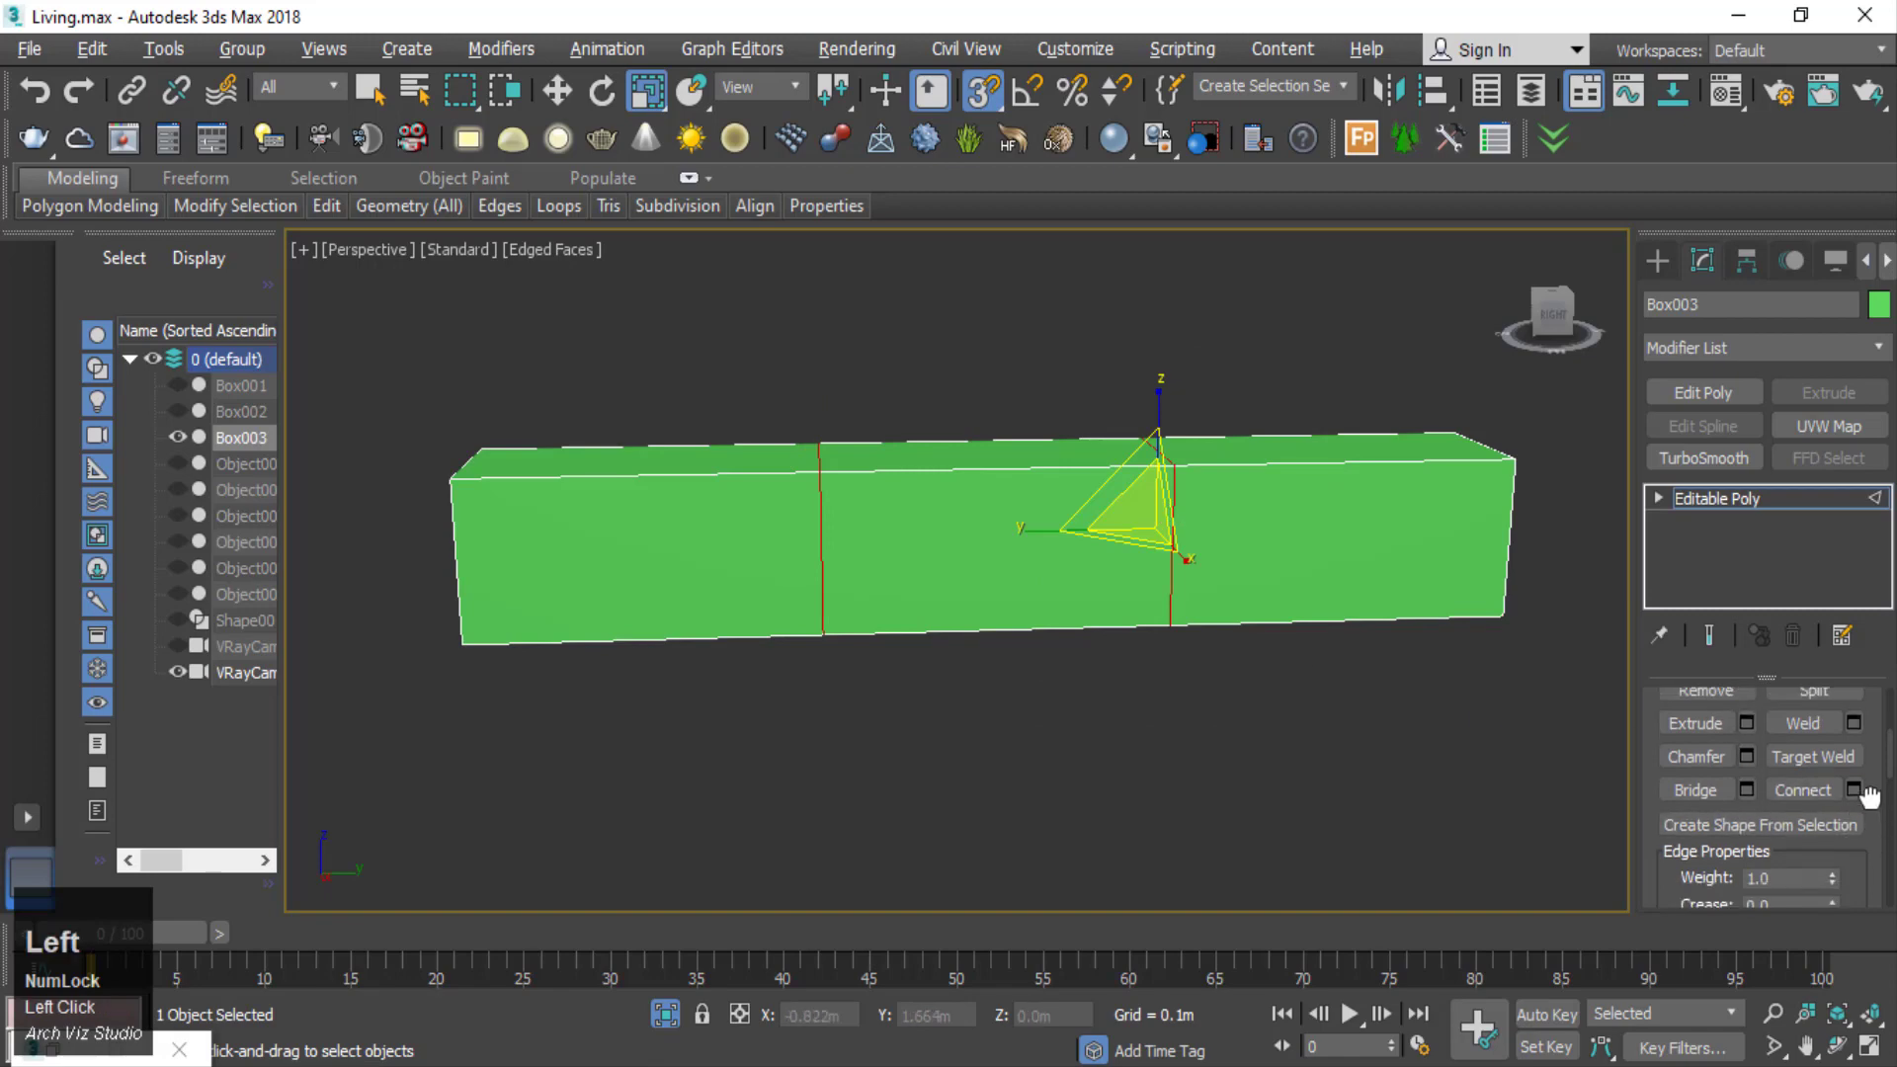
- Chamfer the two divider edge loops by 0.005 m and confirm
scroll(up, 3)
double_click(986, 629)
scroll(up, 3)
double_click(988, 674)
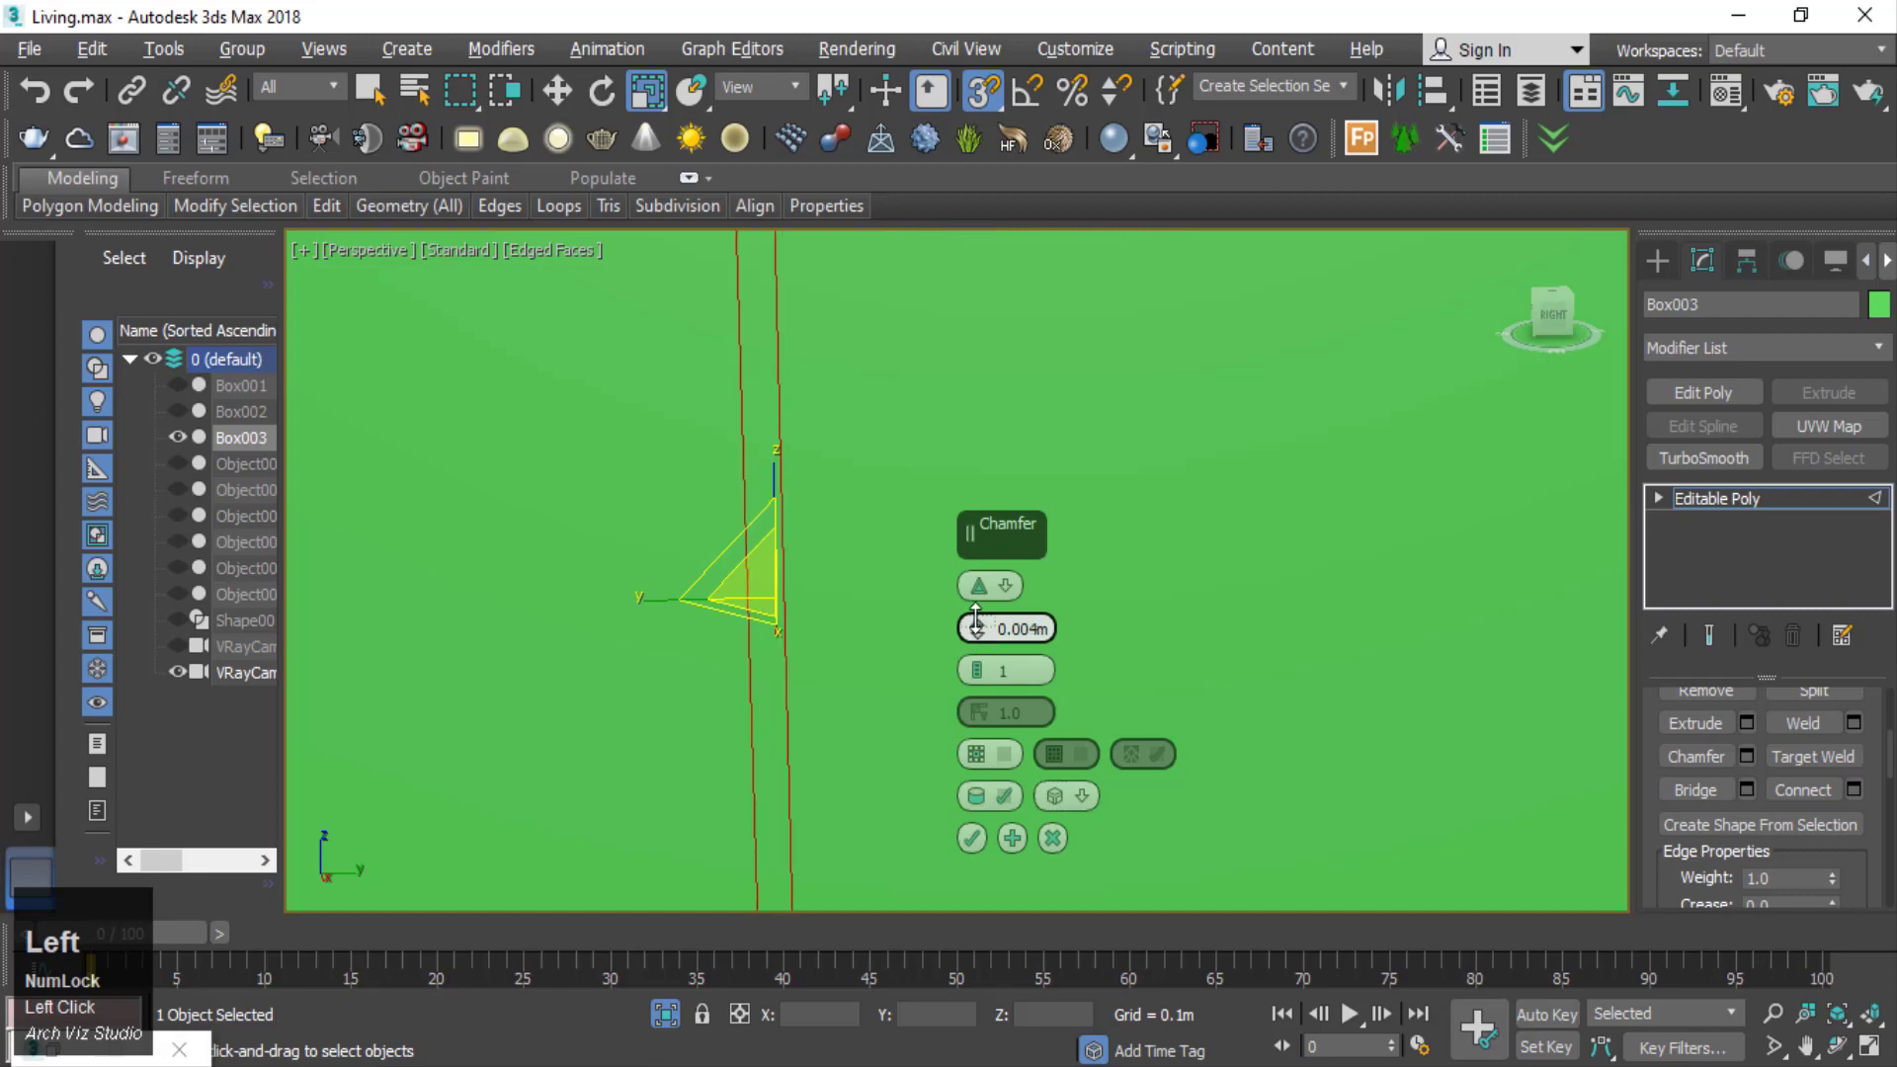
scroll(down, 3)
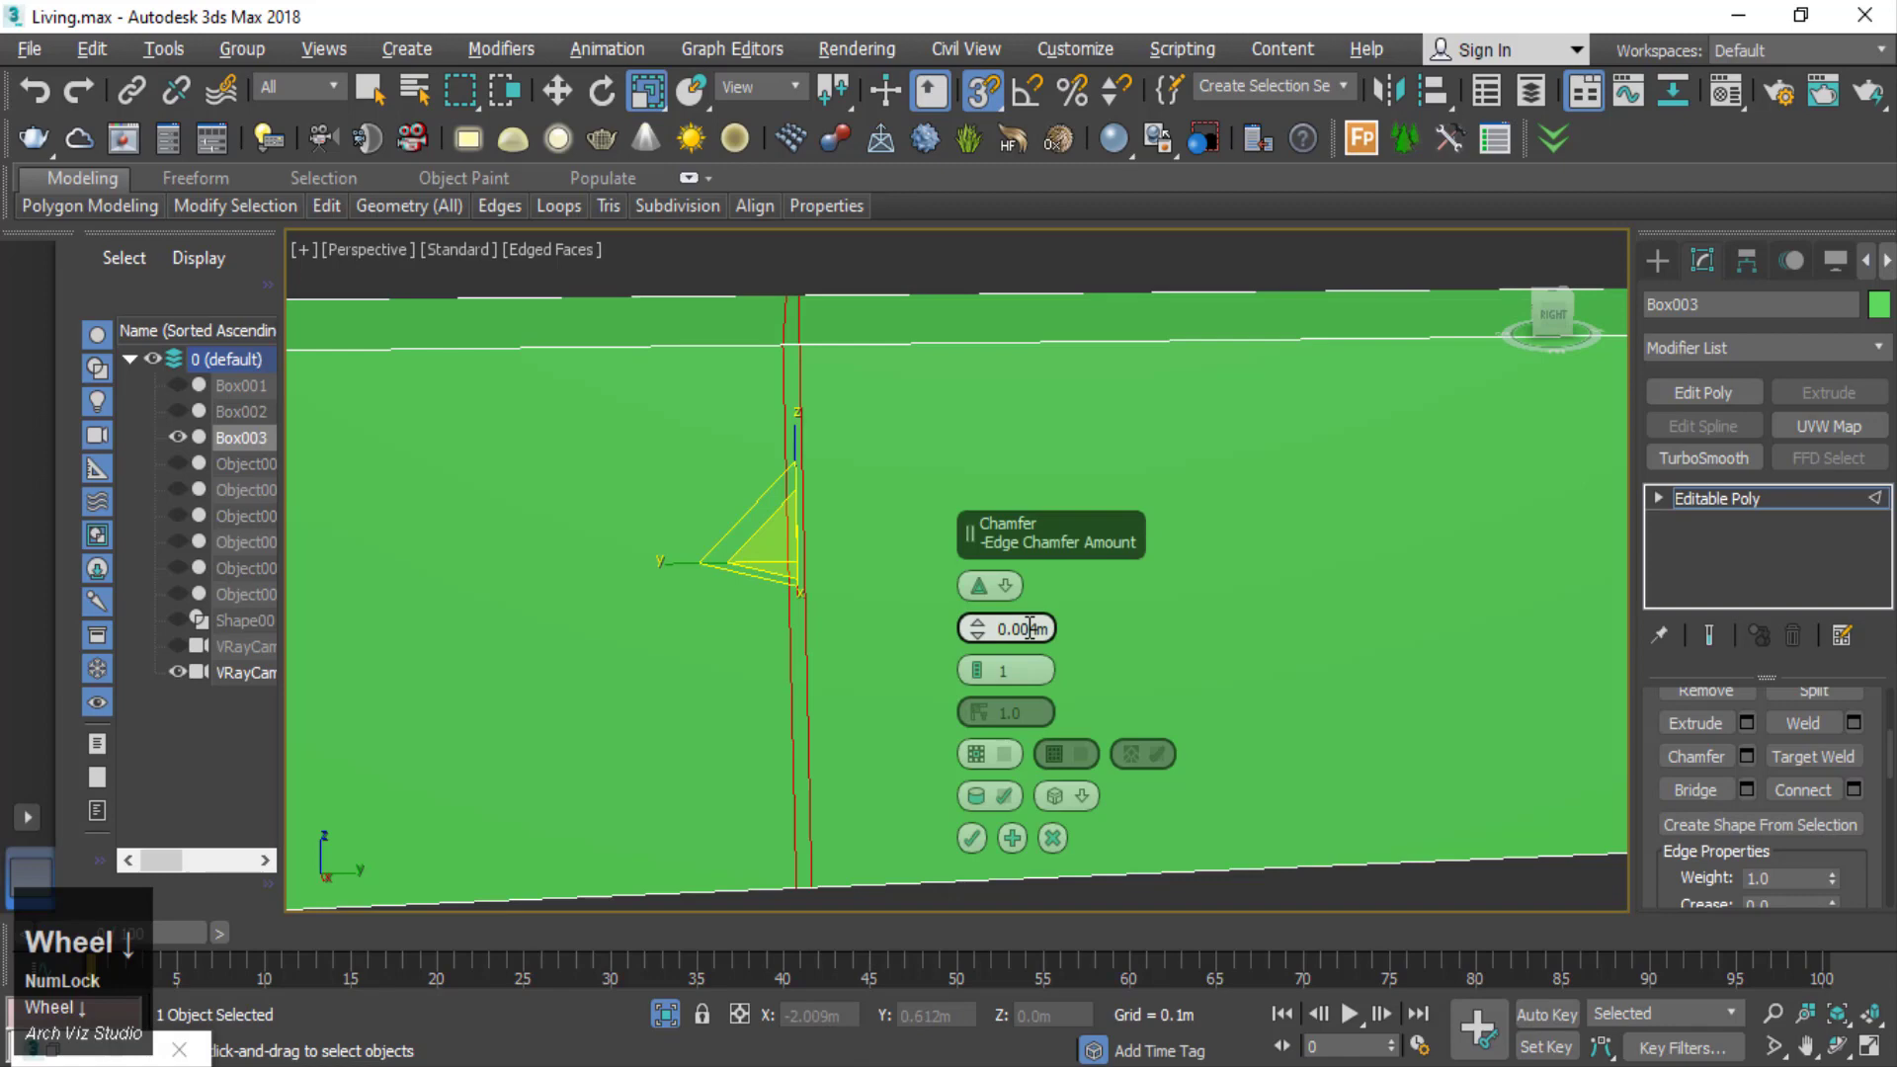
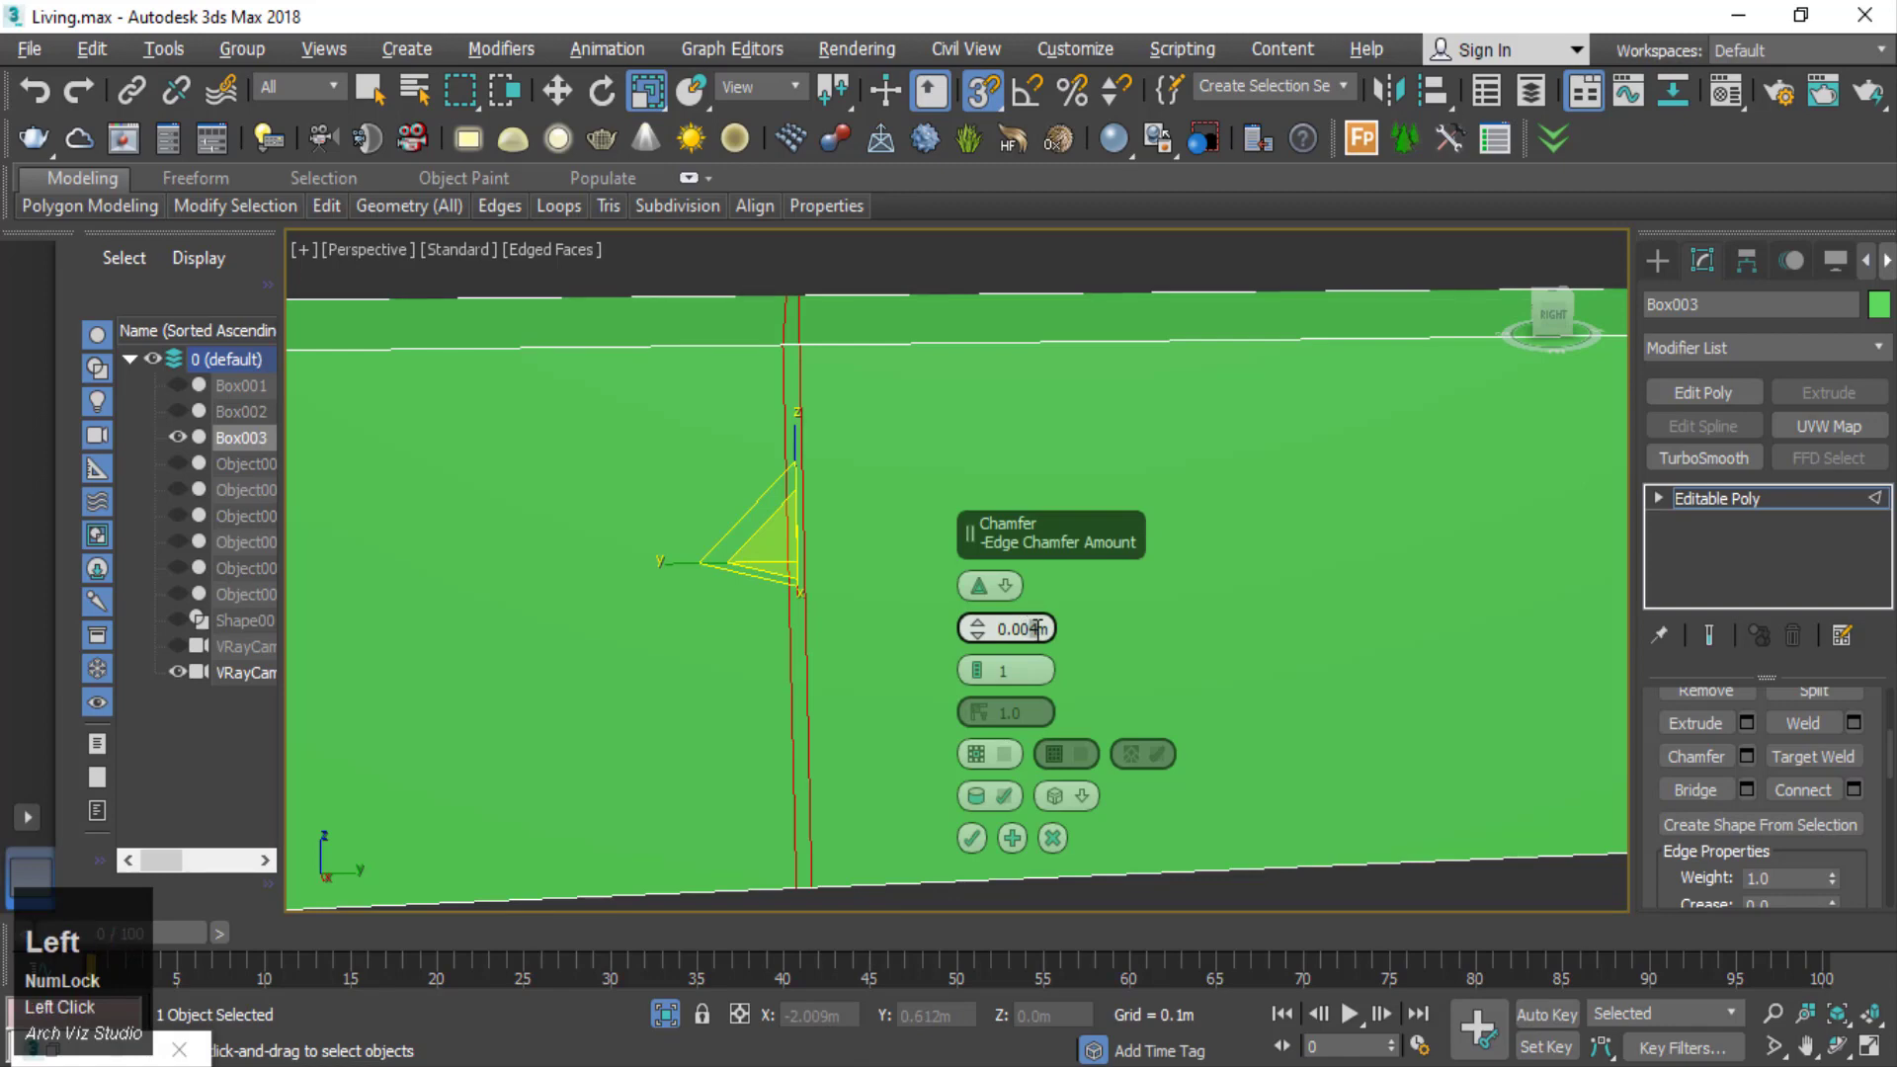
scroll(down, 3)
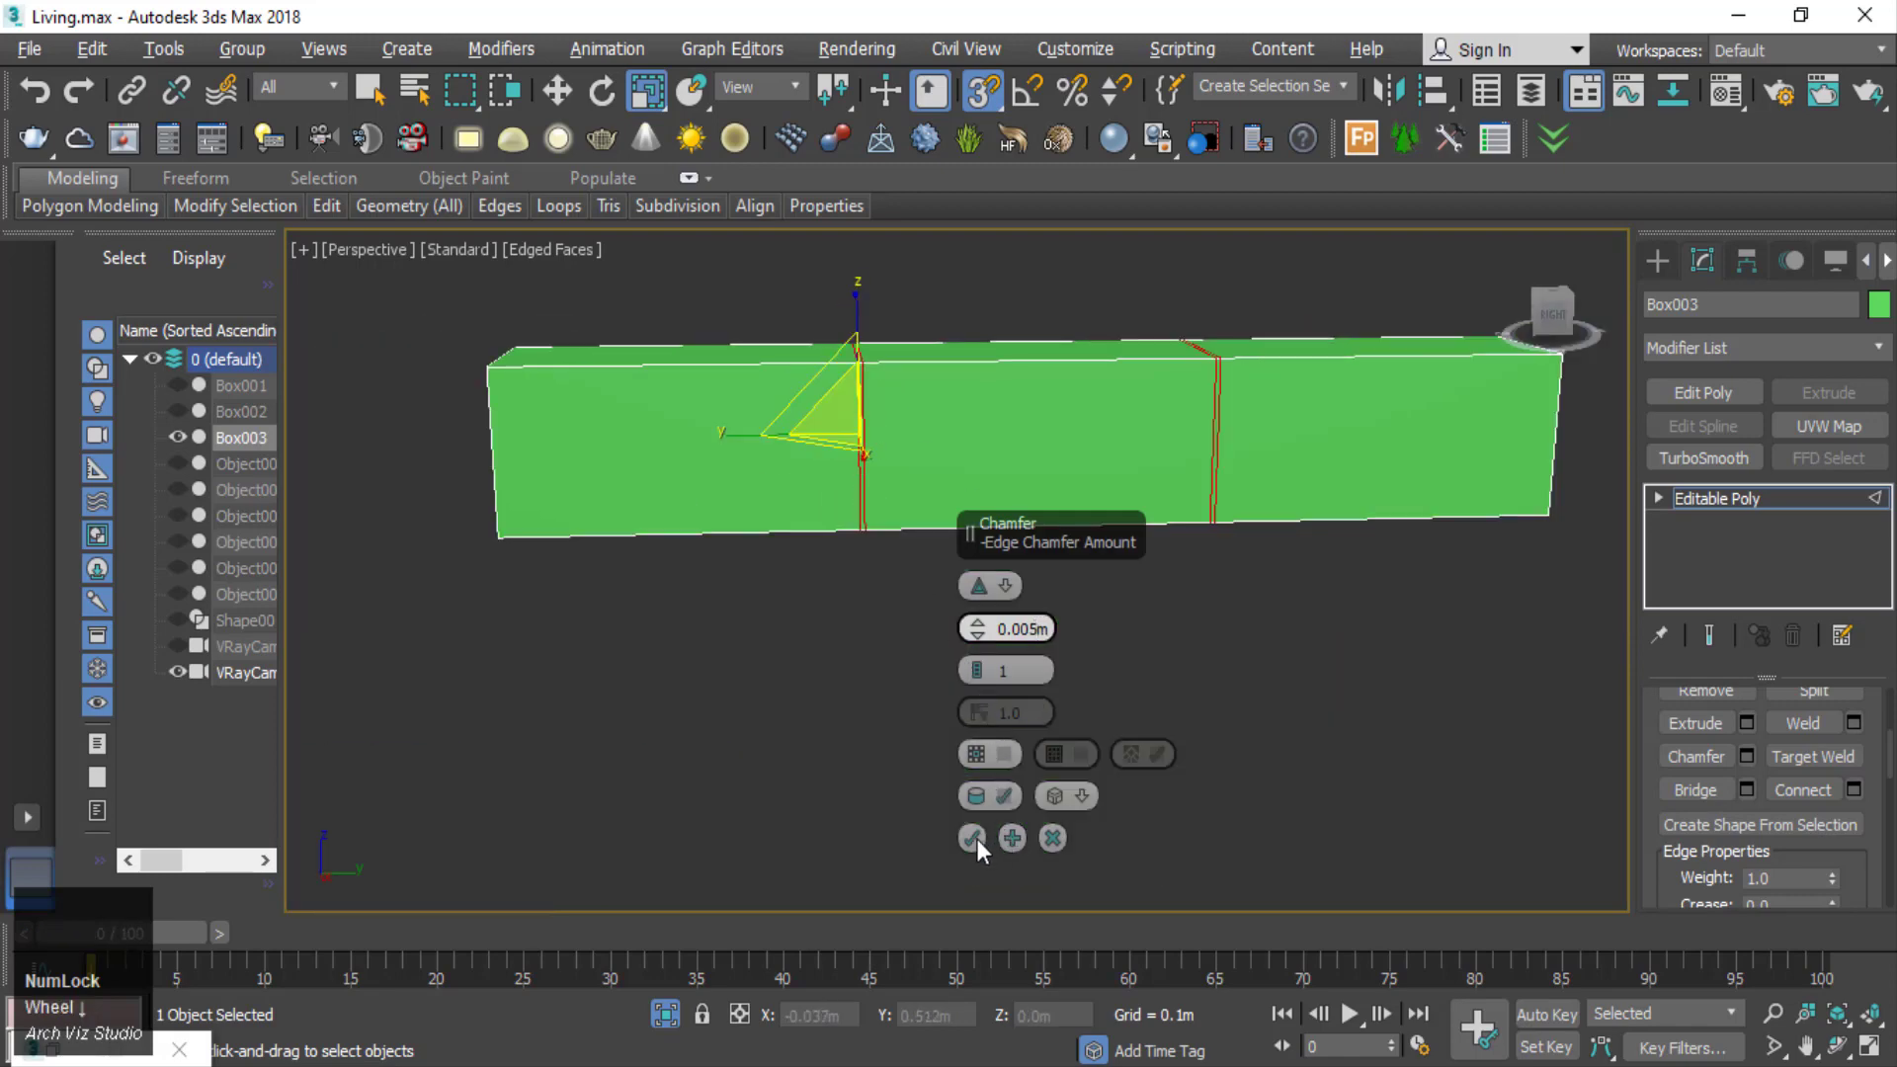
click(984, 853)
scroll(up, 3)
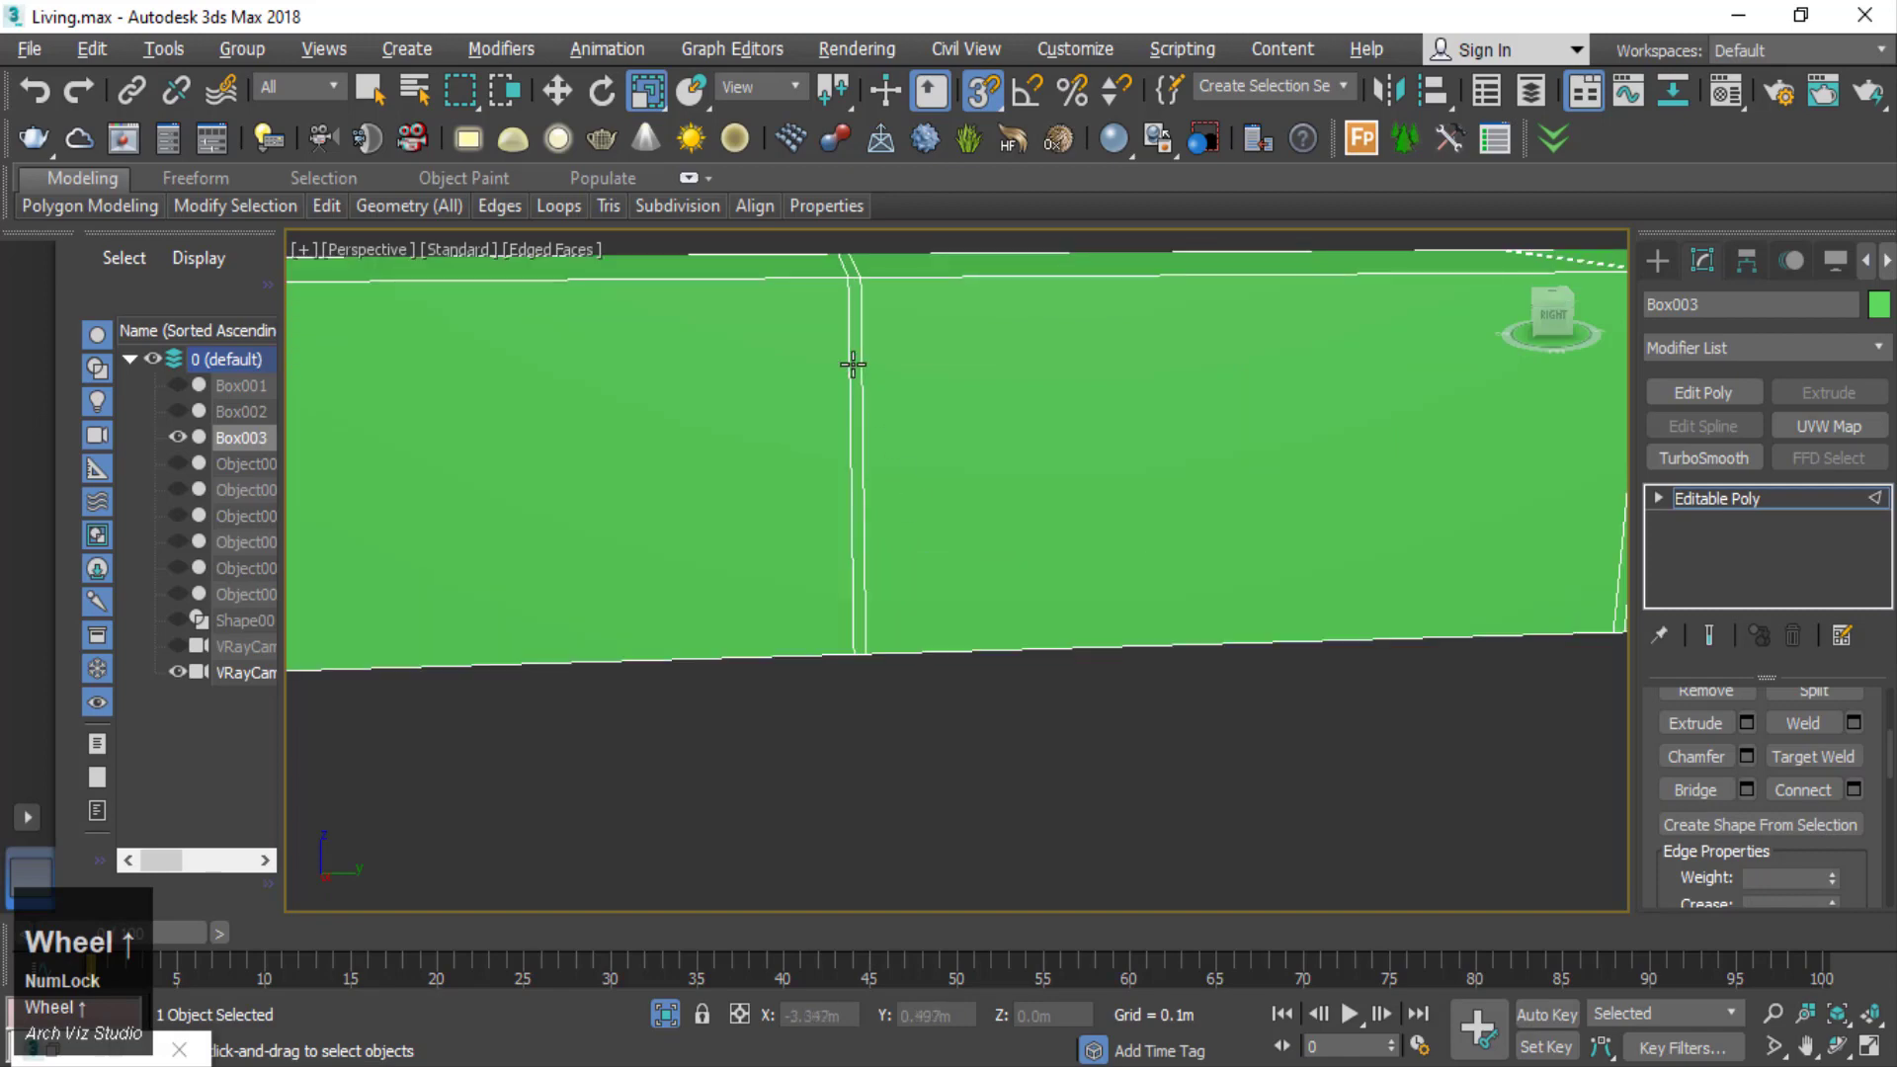
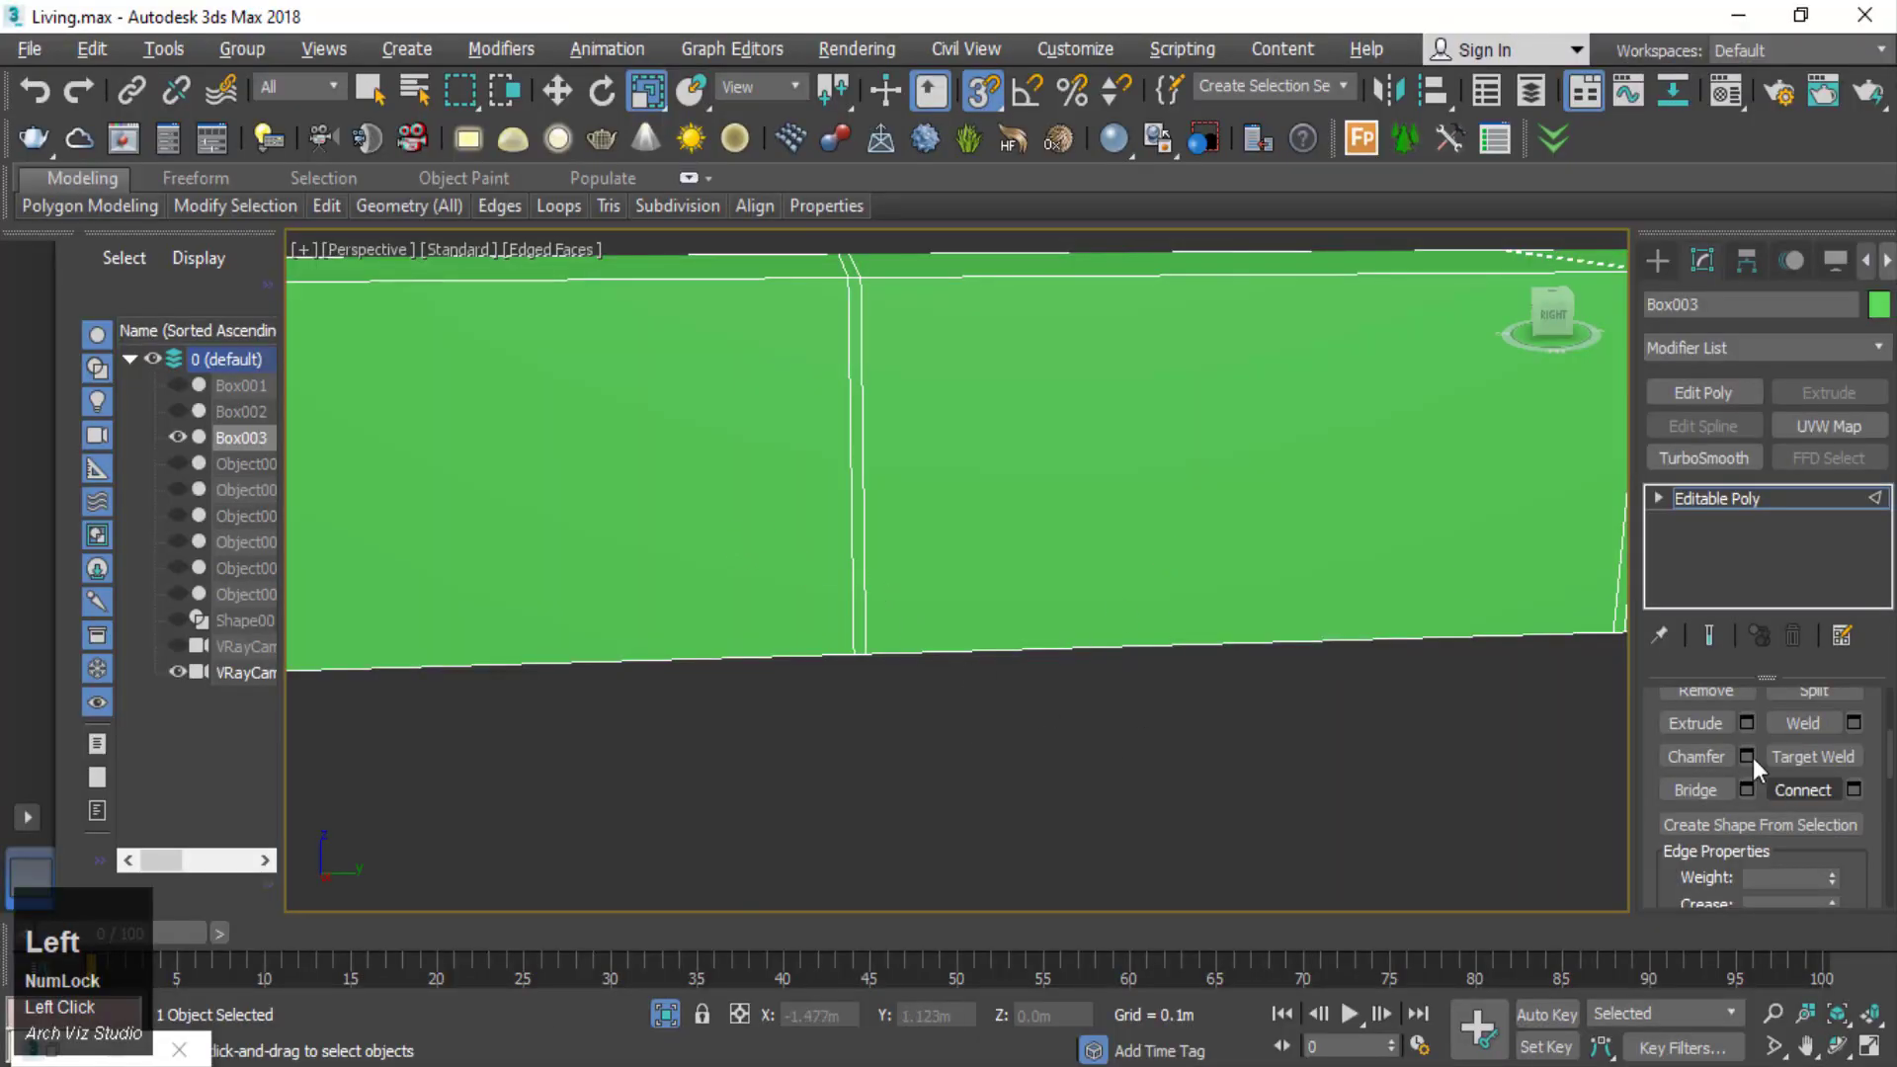
- Switch to polygon level and select the left and right front faces of Box003
scroll(up, 3)
scroll(down, 3)
key(z)
click(978, 586)
right_click(948, 546)
click(949, 545)
scroll(up, 3)
scroll(up, 3)
click(1814, 744)
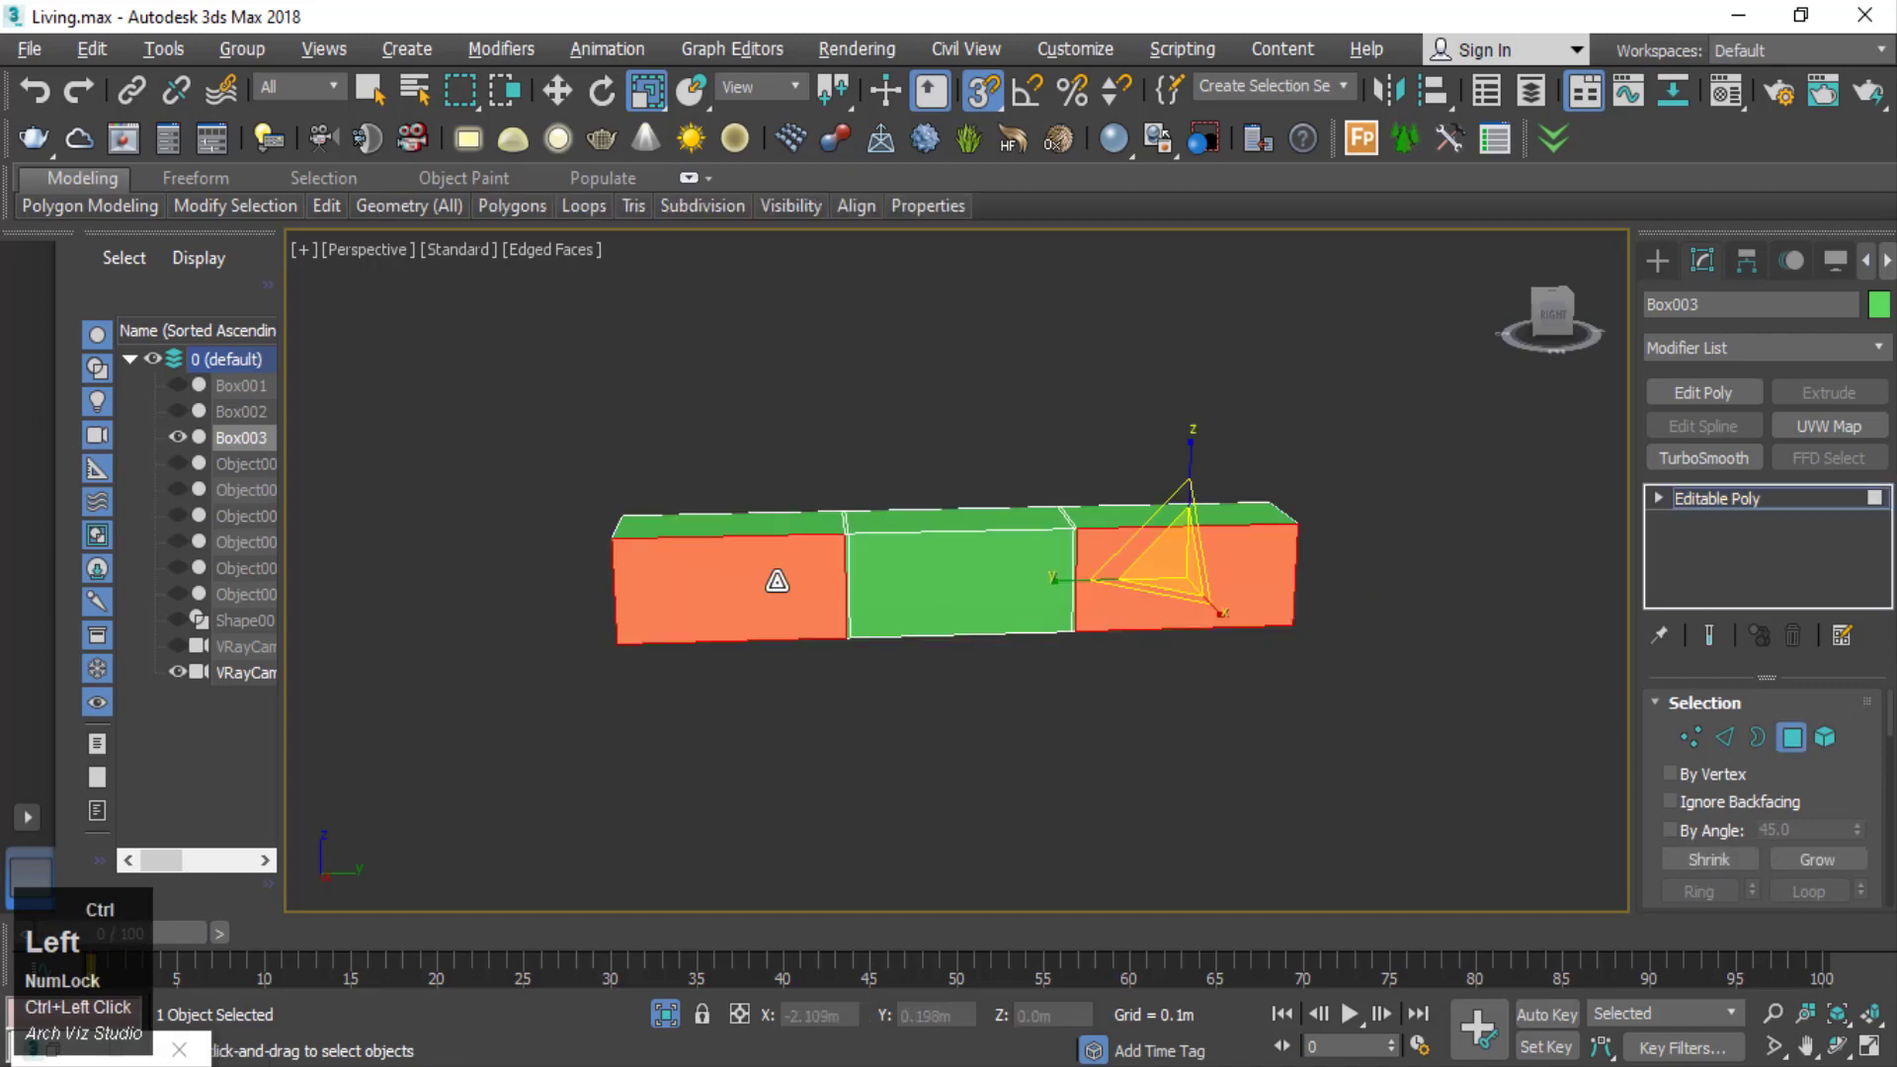
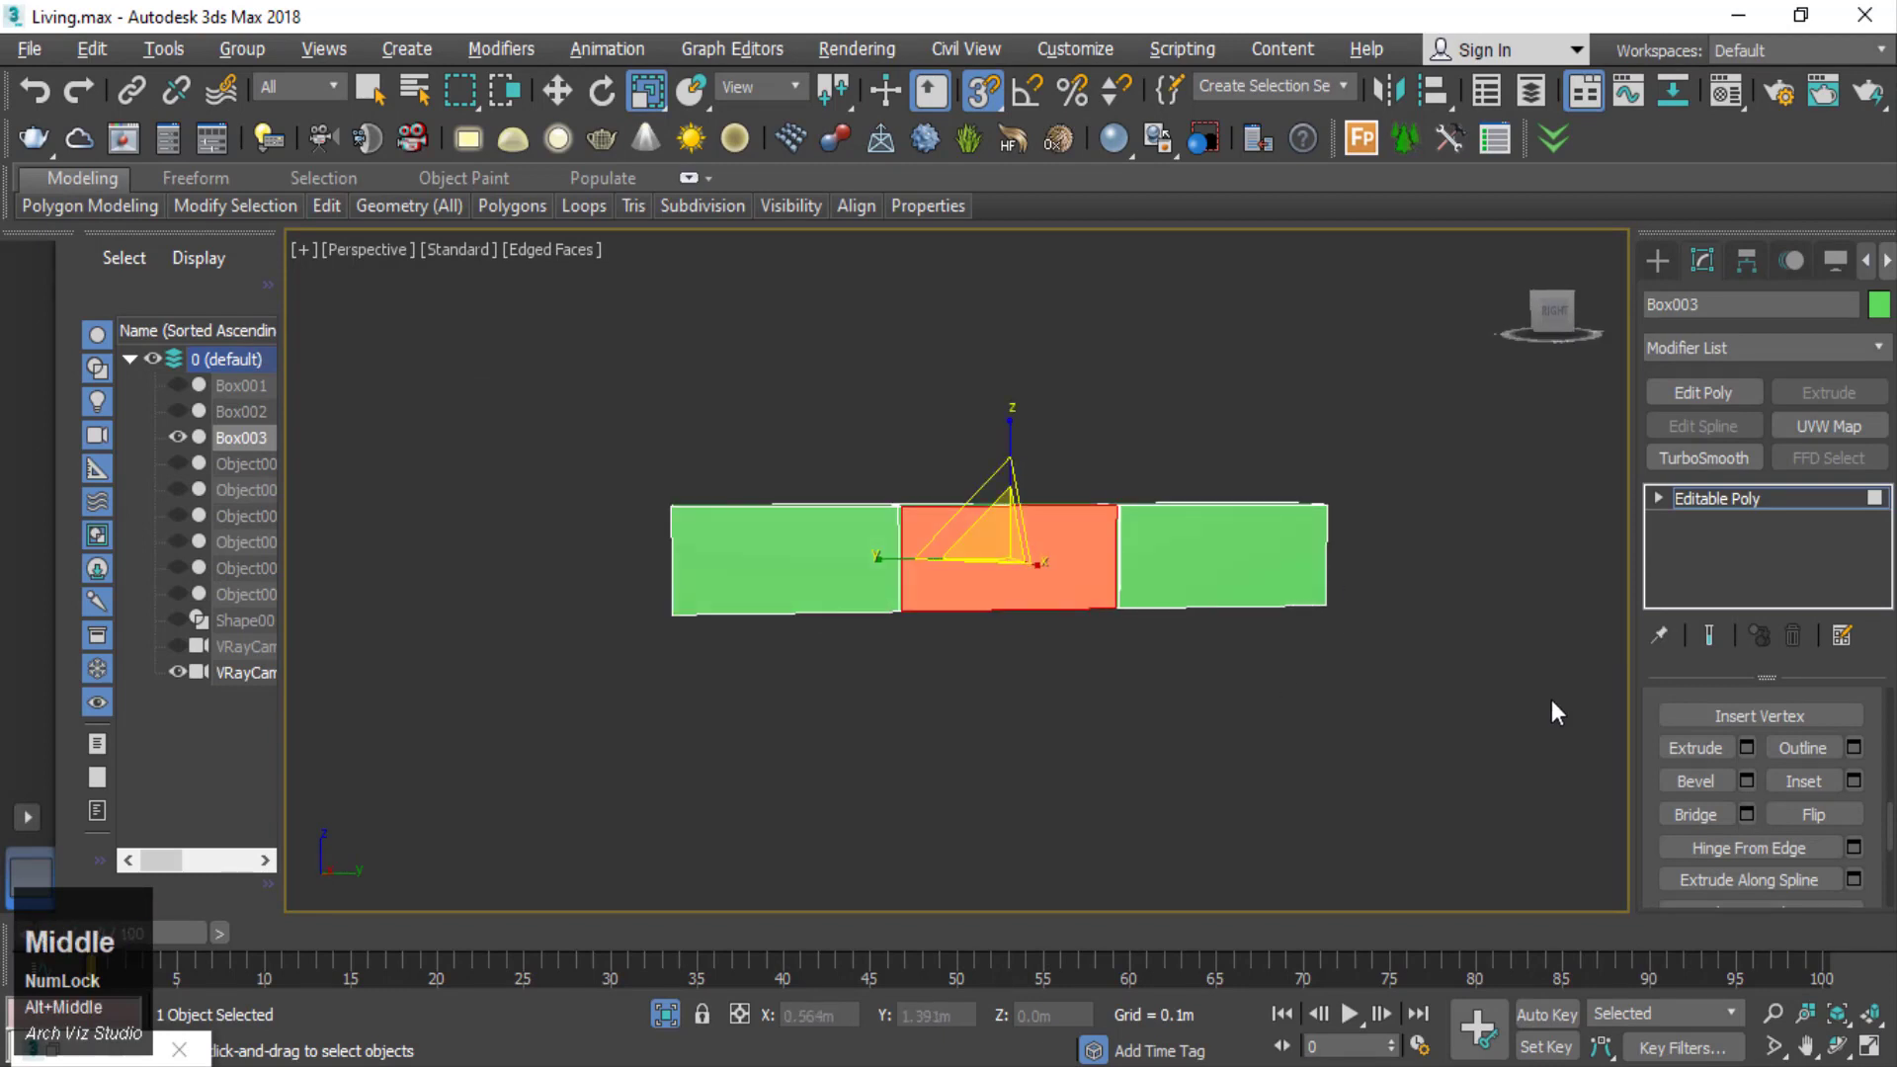
scroll(up, 3)
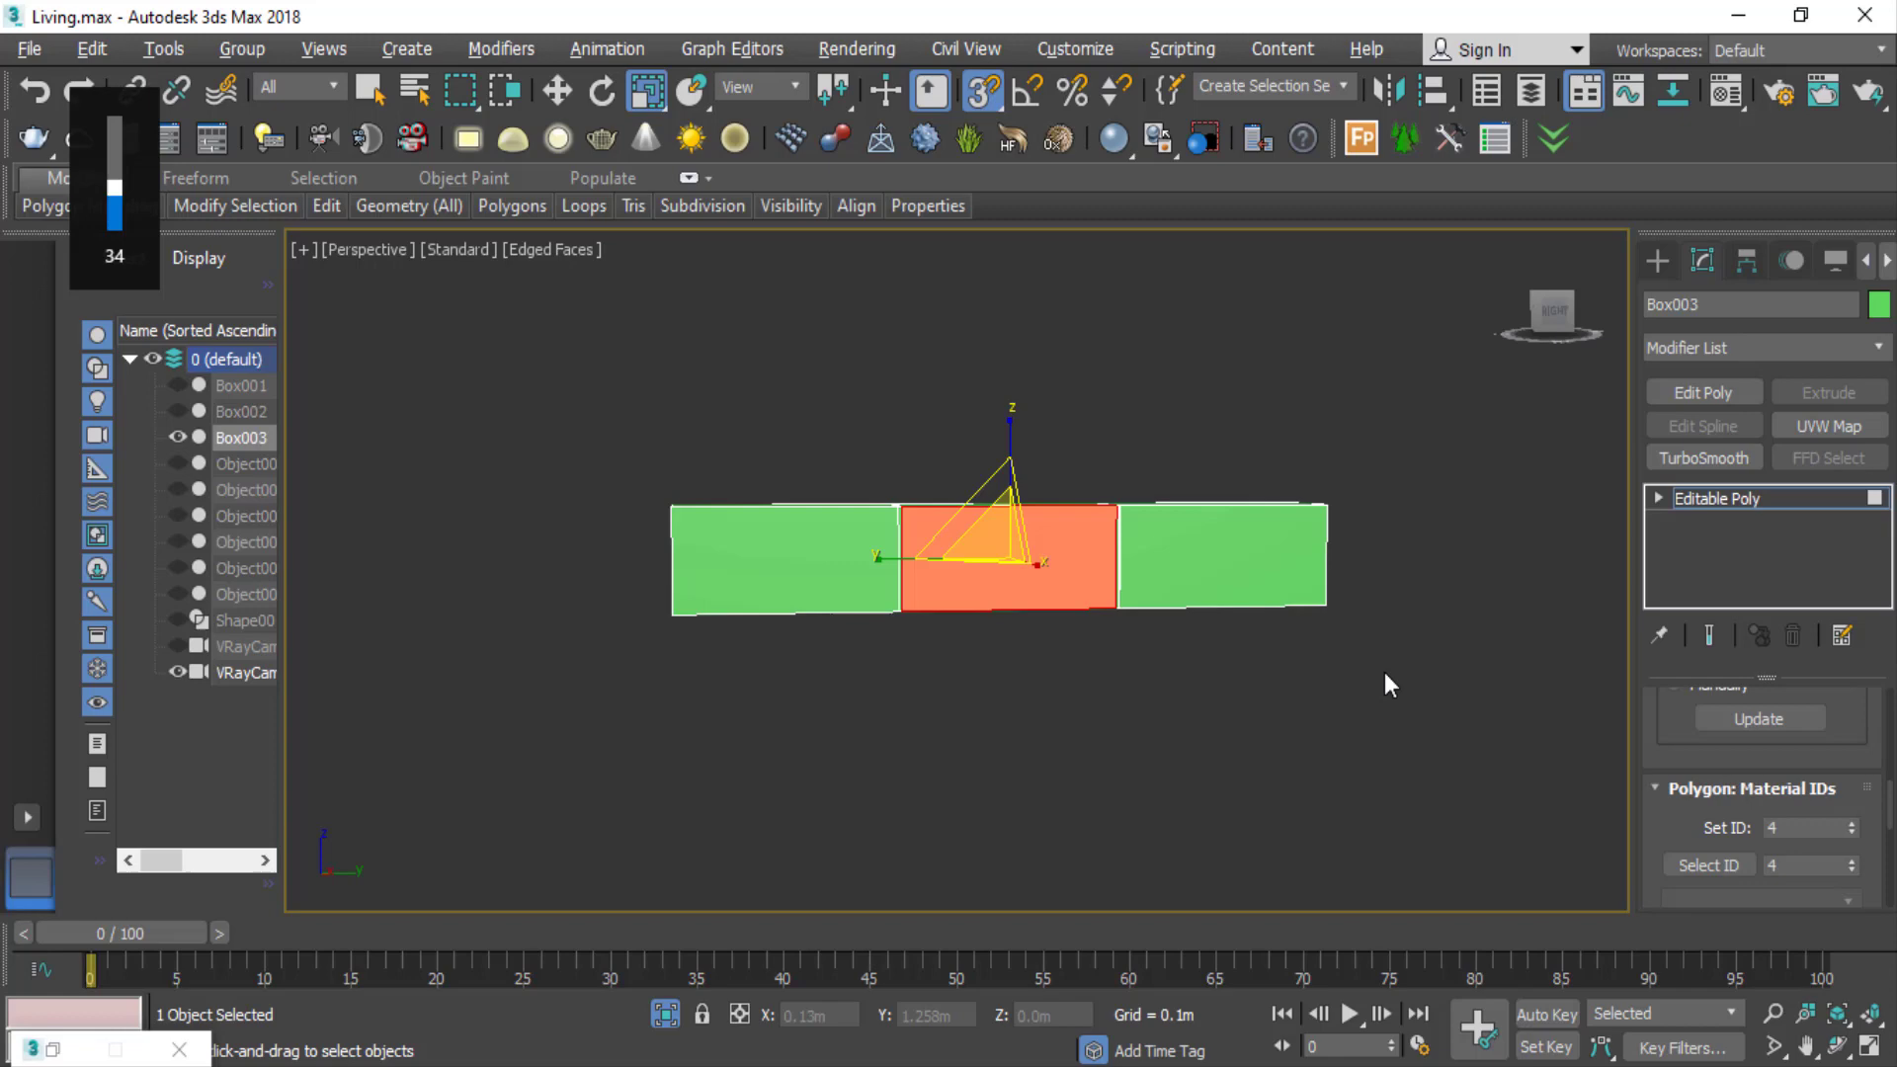
key(2)
click(1339, 576)
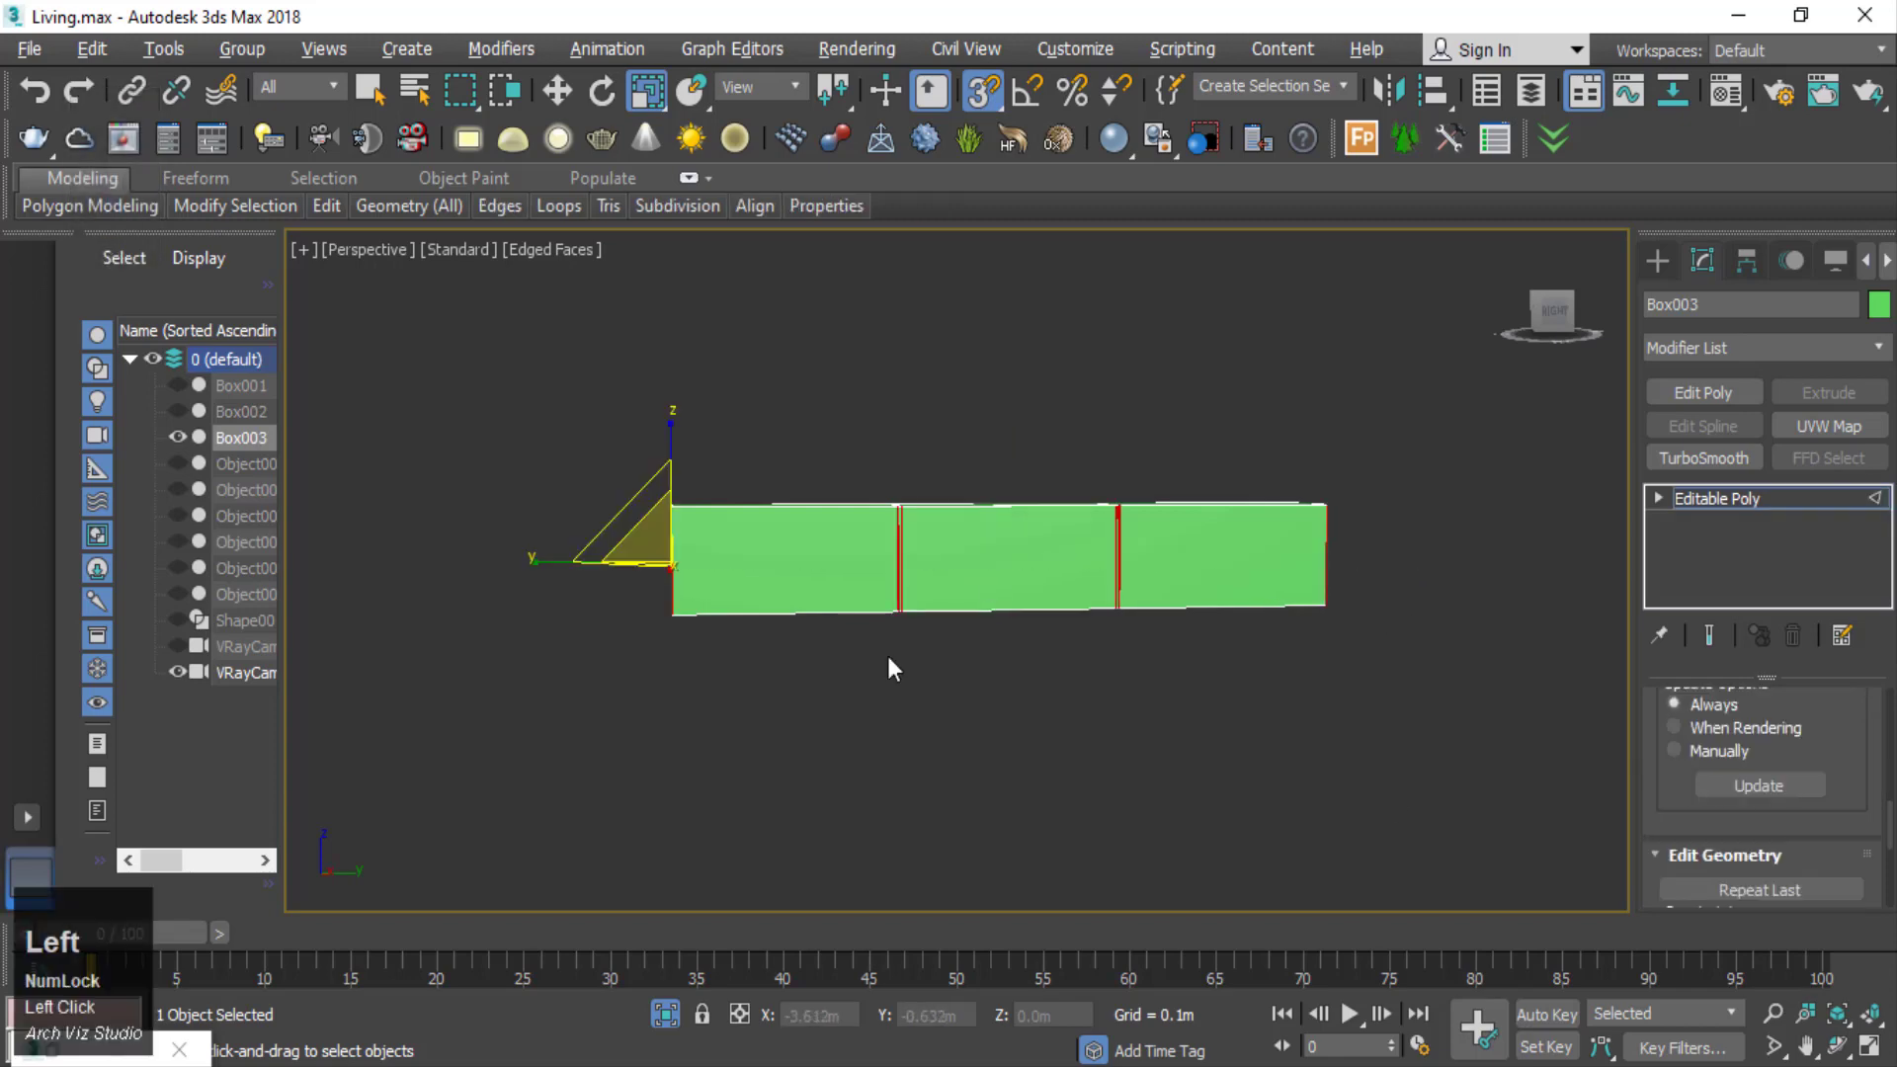
- Preview the white wall-mounted TV unit reference photo in Downloads, then return to 3ds Max
scroll(down, 3)
scroll(up, 3)
scroll(down, 3)
scroll(up, 3)
click(1859, 744)
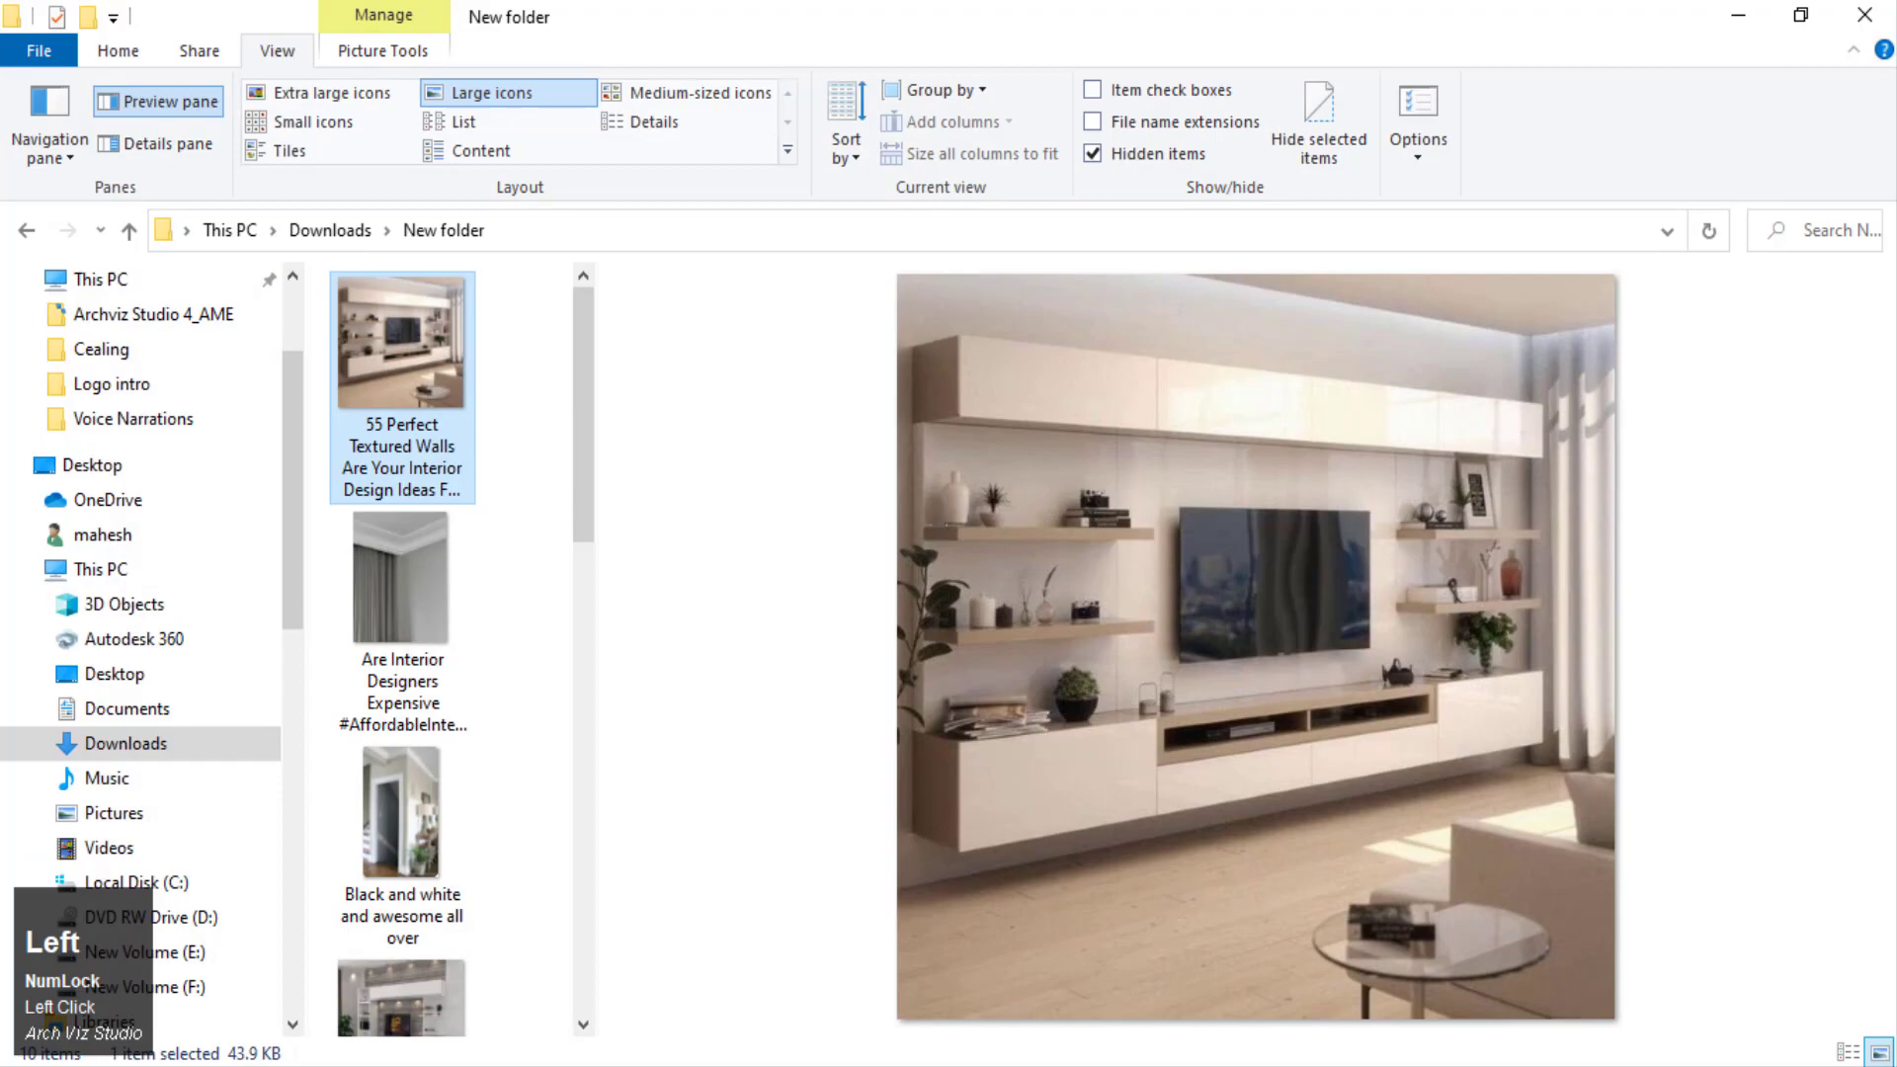
scroll(up, 3)
double_click(976, 723)
scroll(up, 3)
click(1208, 816)
scroll(up, 3)
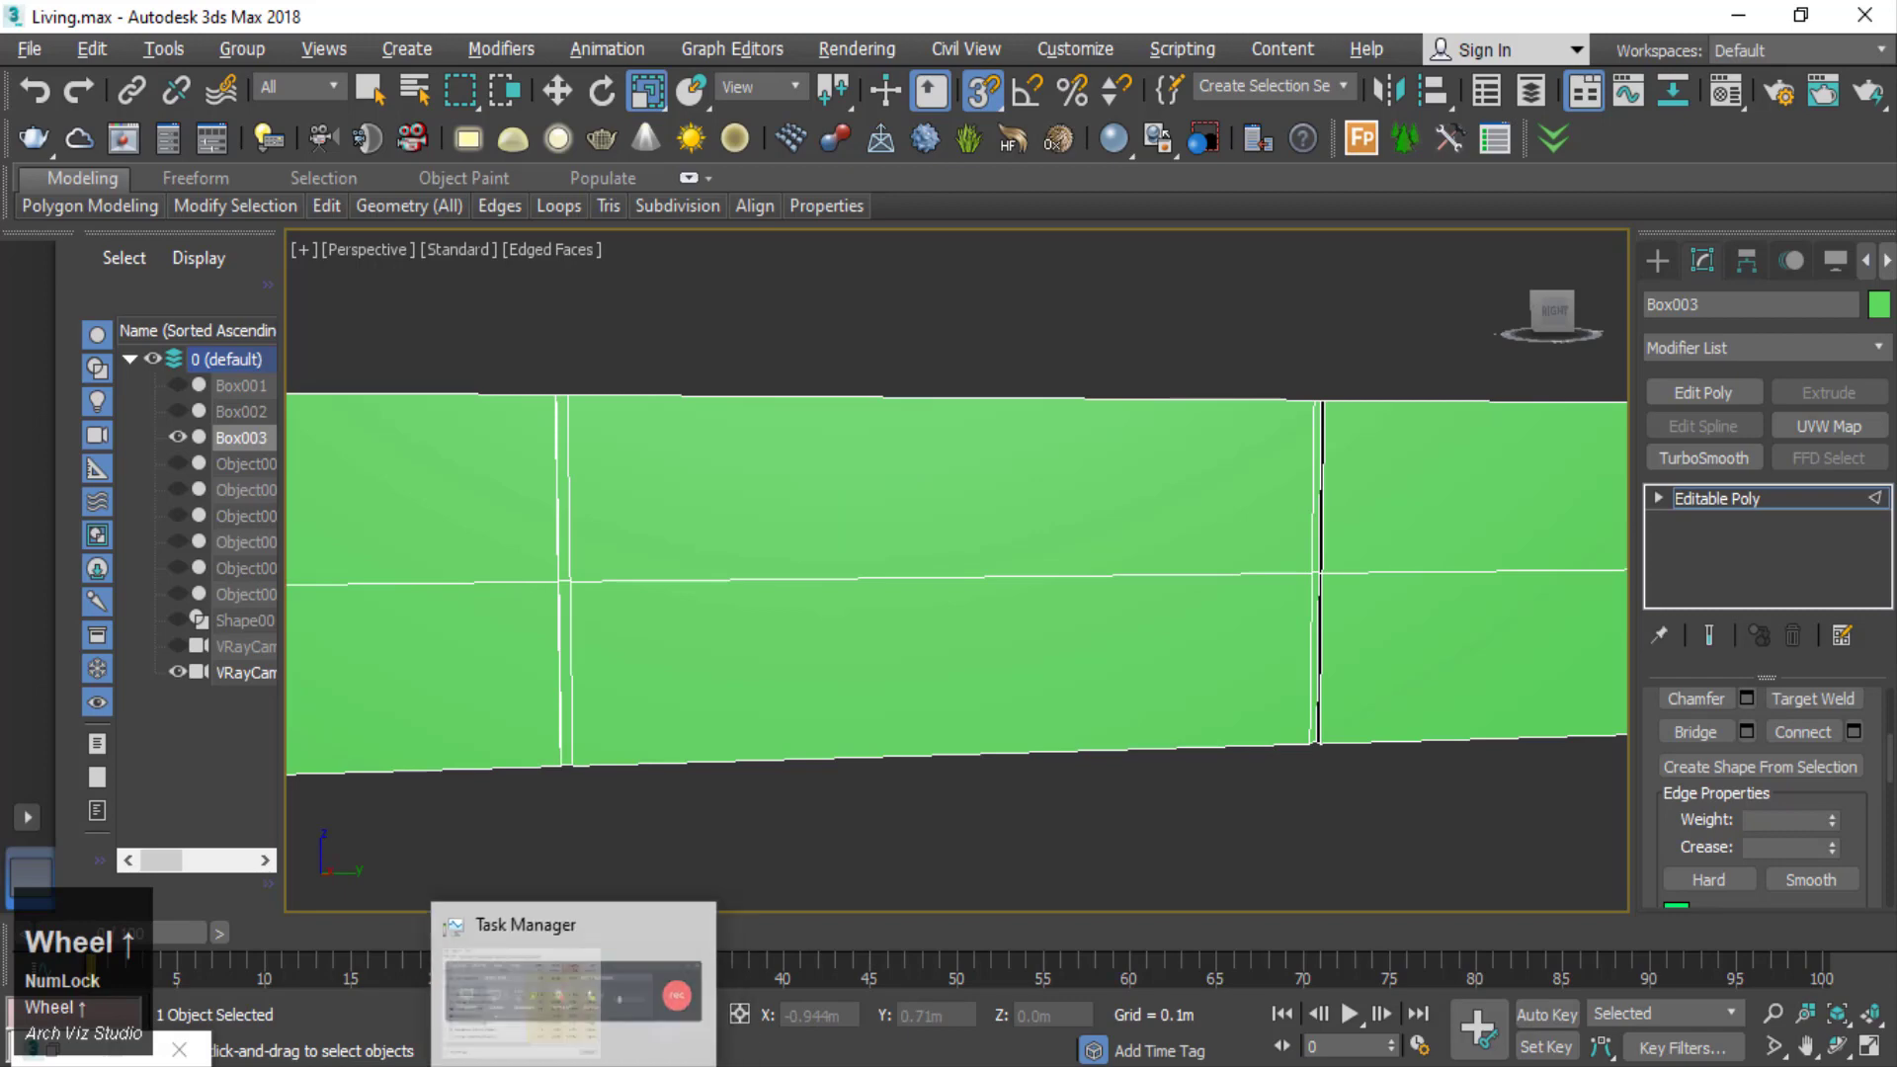
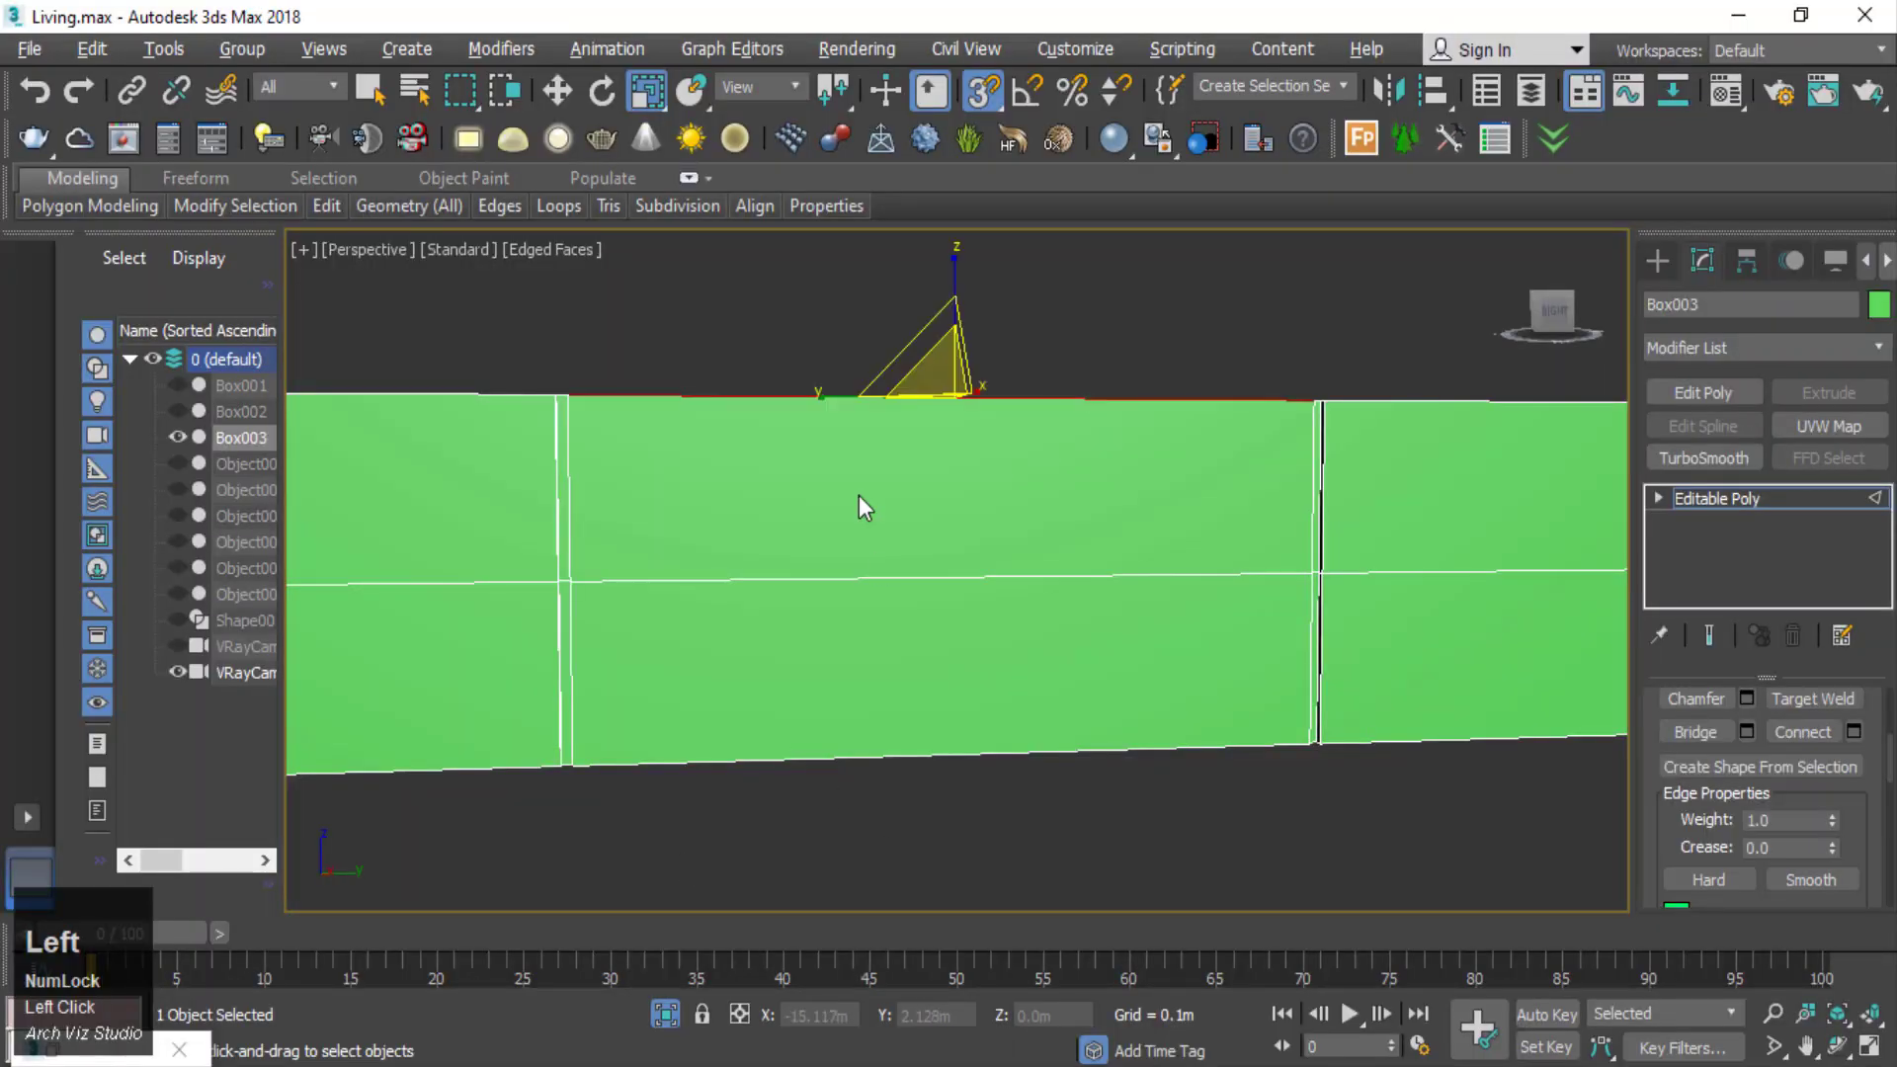
- Select the upper middle front polygon of Box003 at Polygon sub-object level
scroll(up, 3)
click(1808, 714)
scroll(up, 3)
scroll(down, 3)
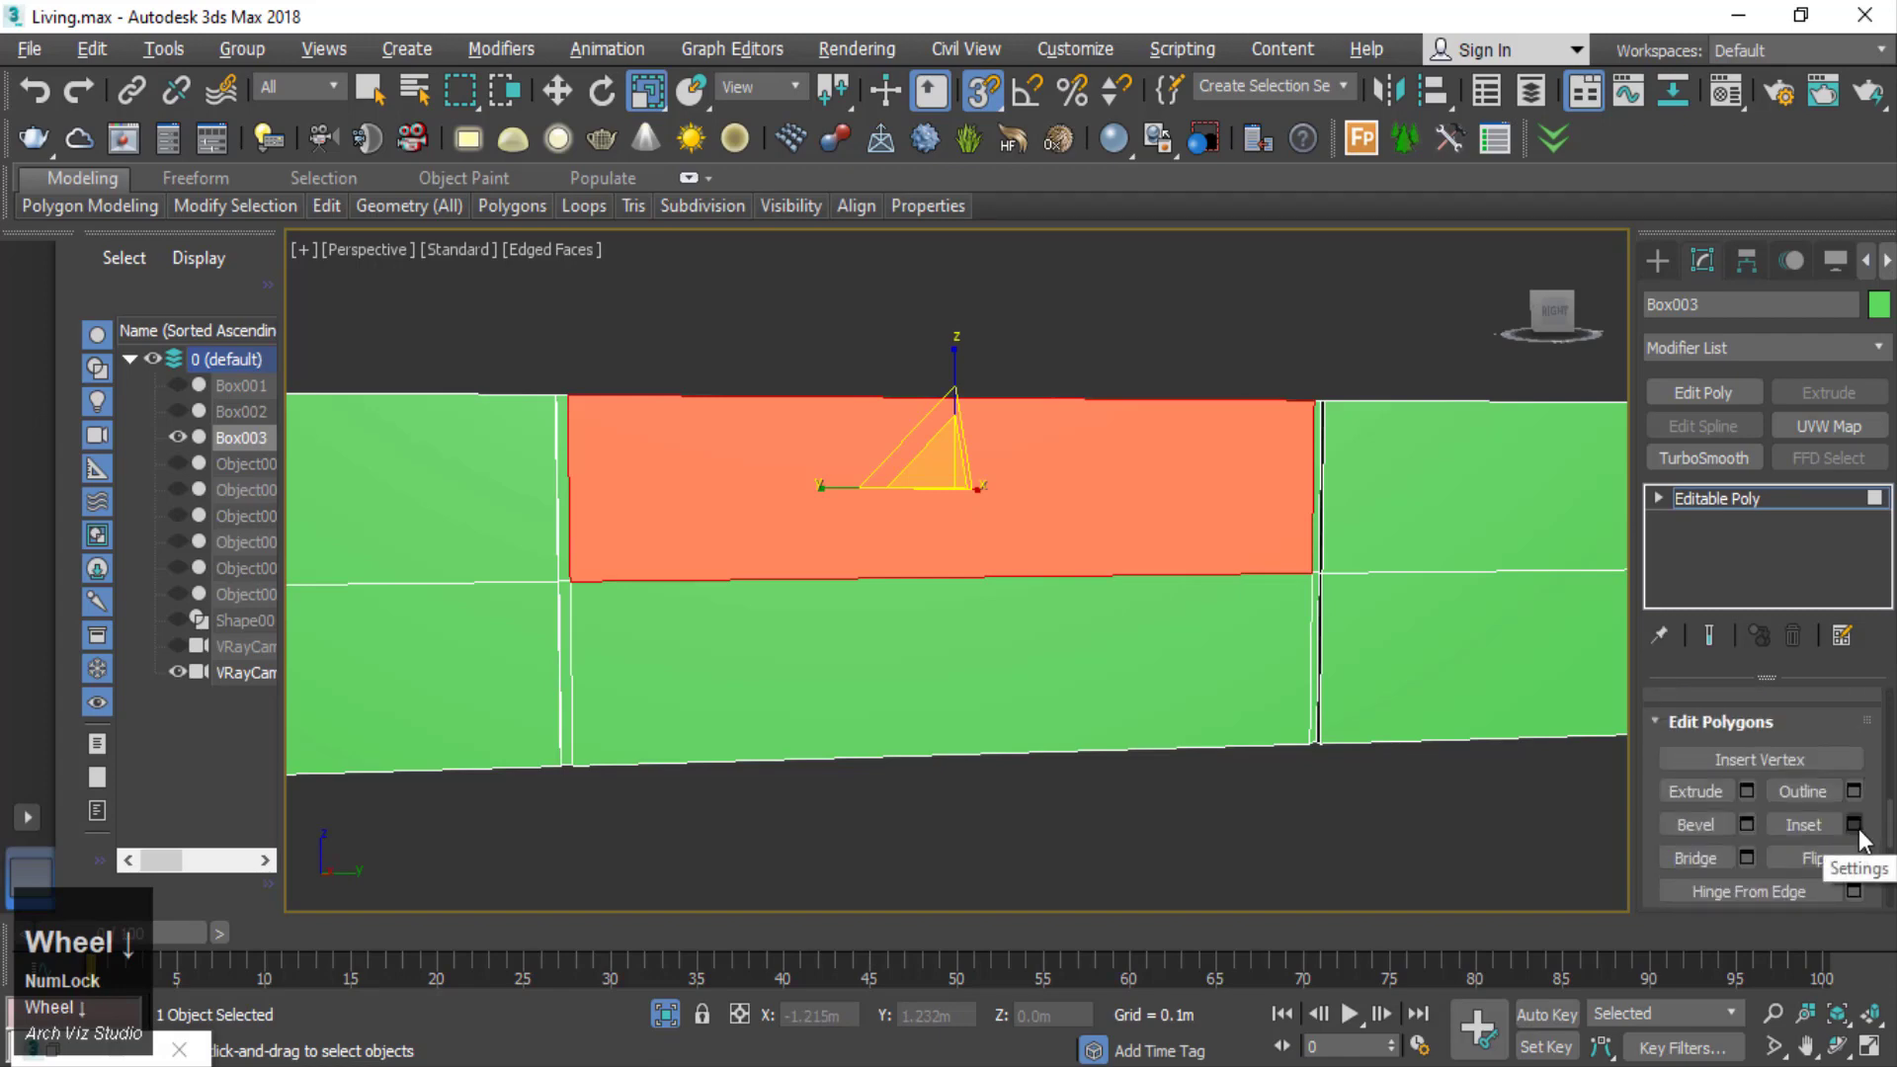
- Inset the panel face 0.027 m and extrude it -0.202 m to form the recessed niche
click(1863, 837)
scroll(up, 3)
double_click(985, 634)
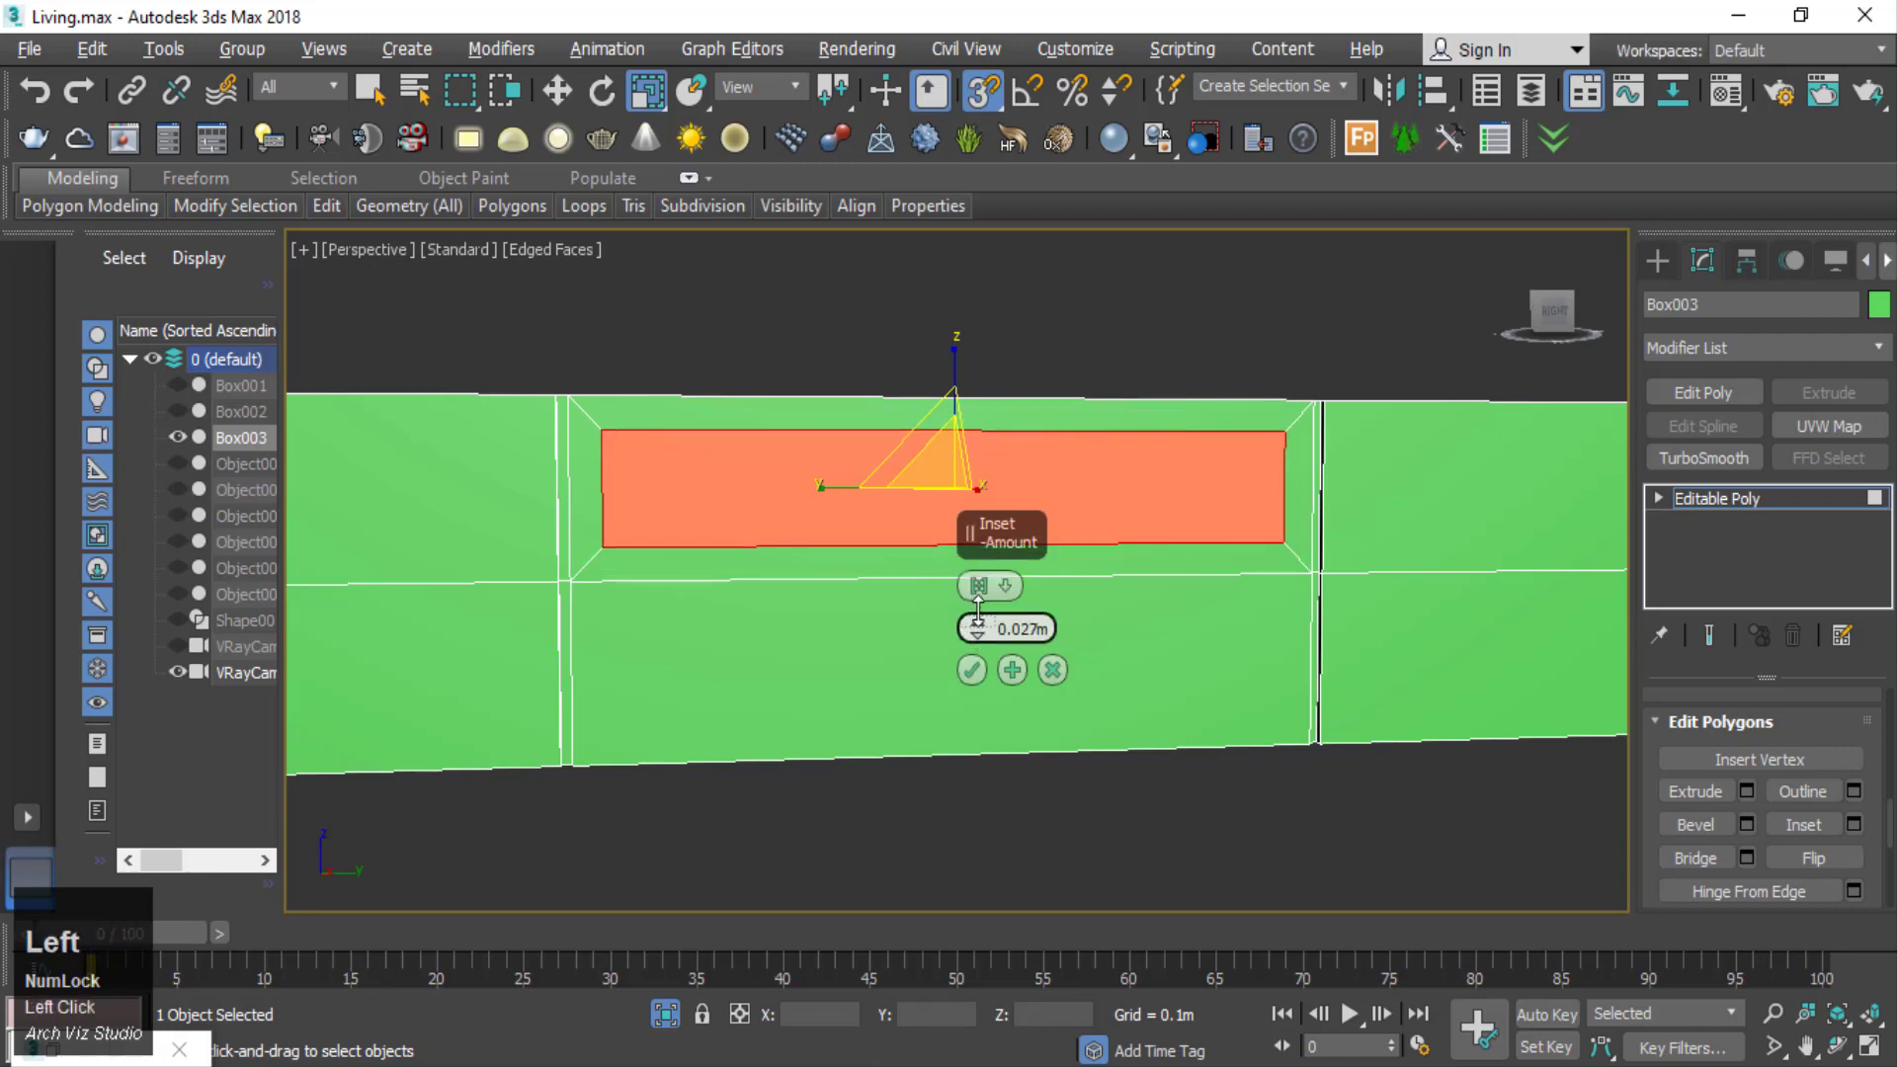
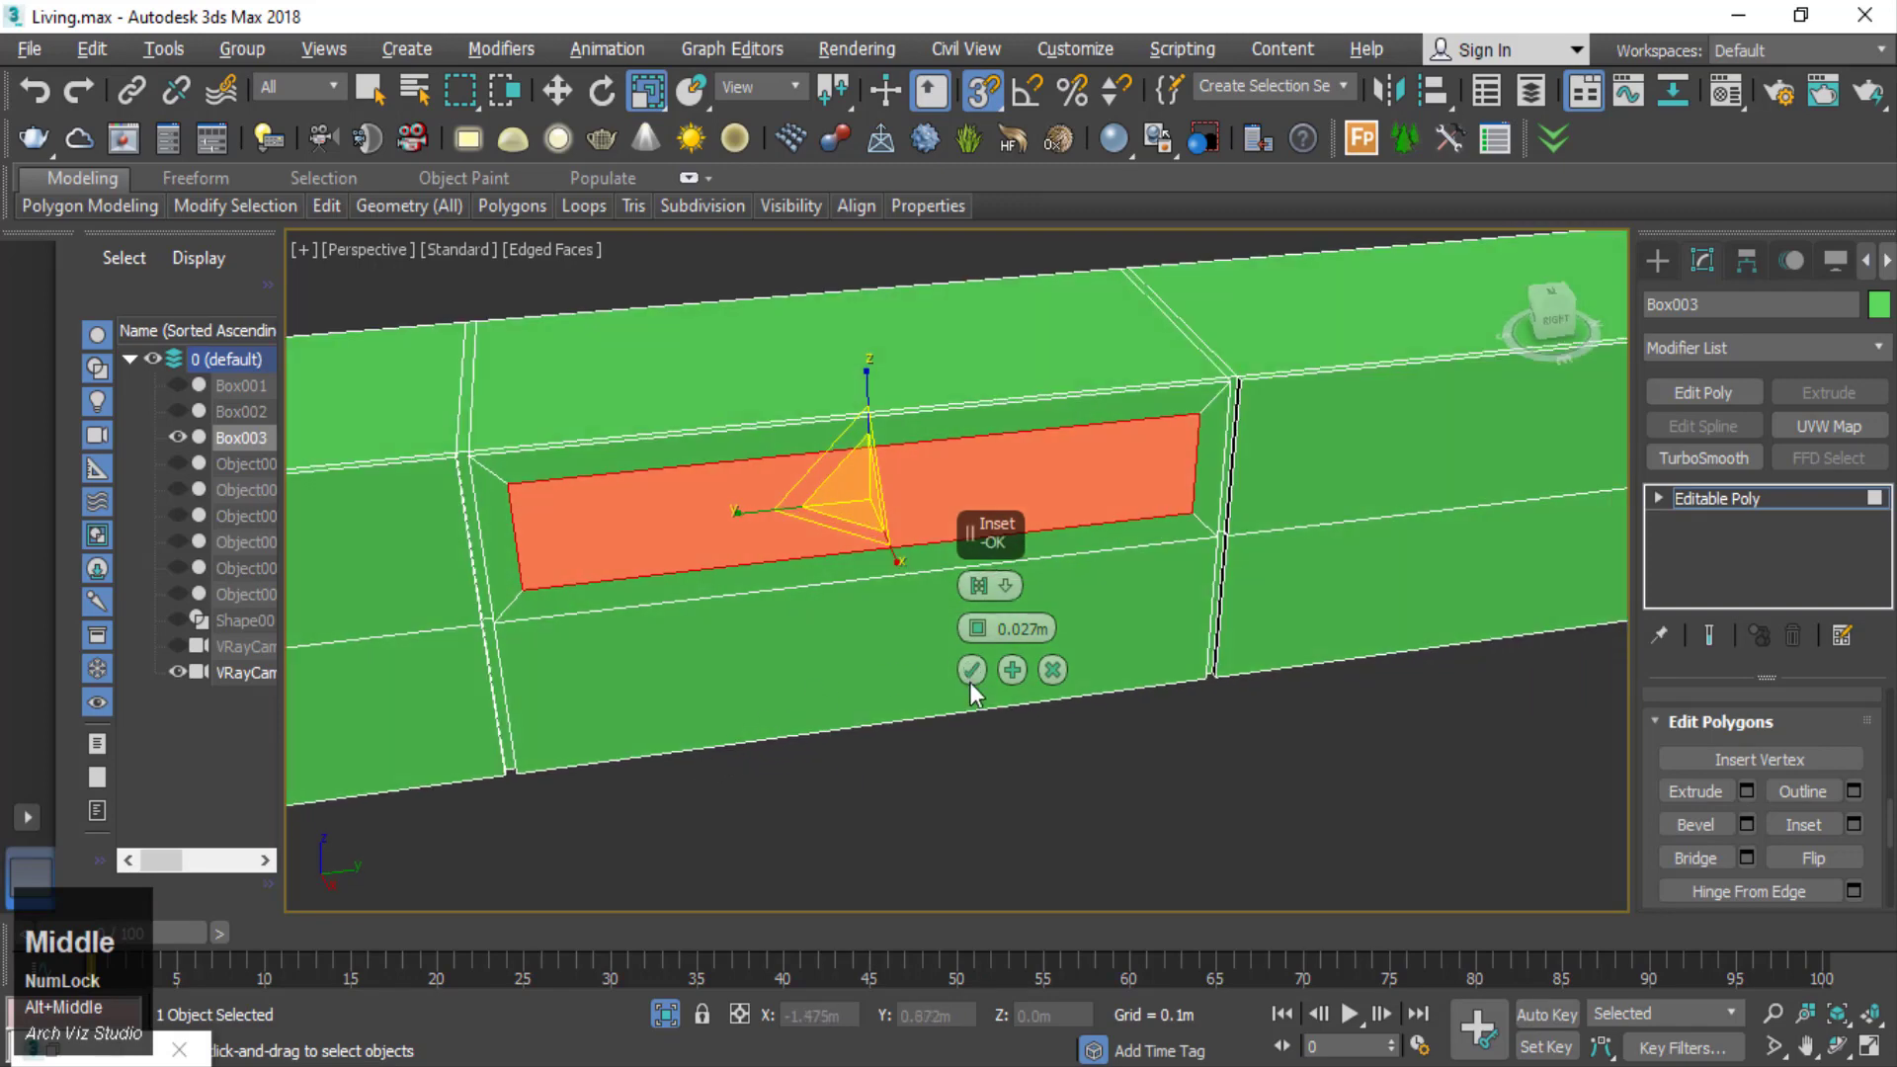
click(979, 688)
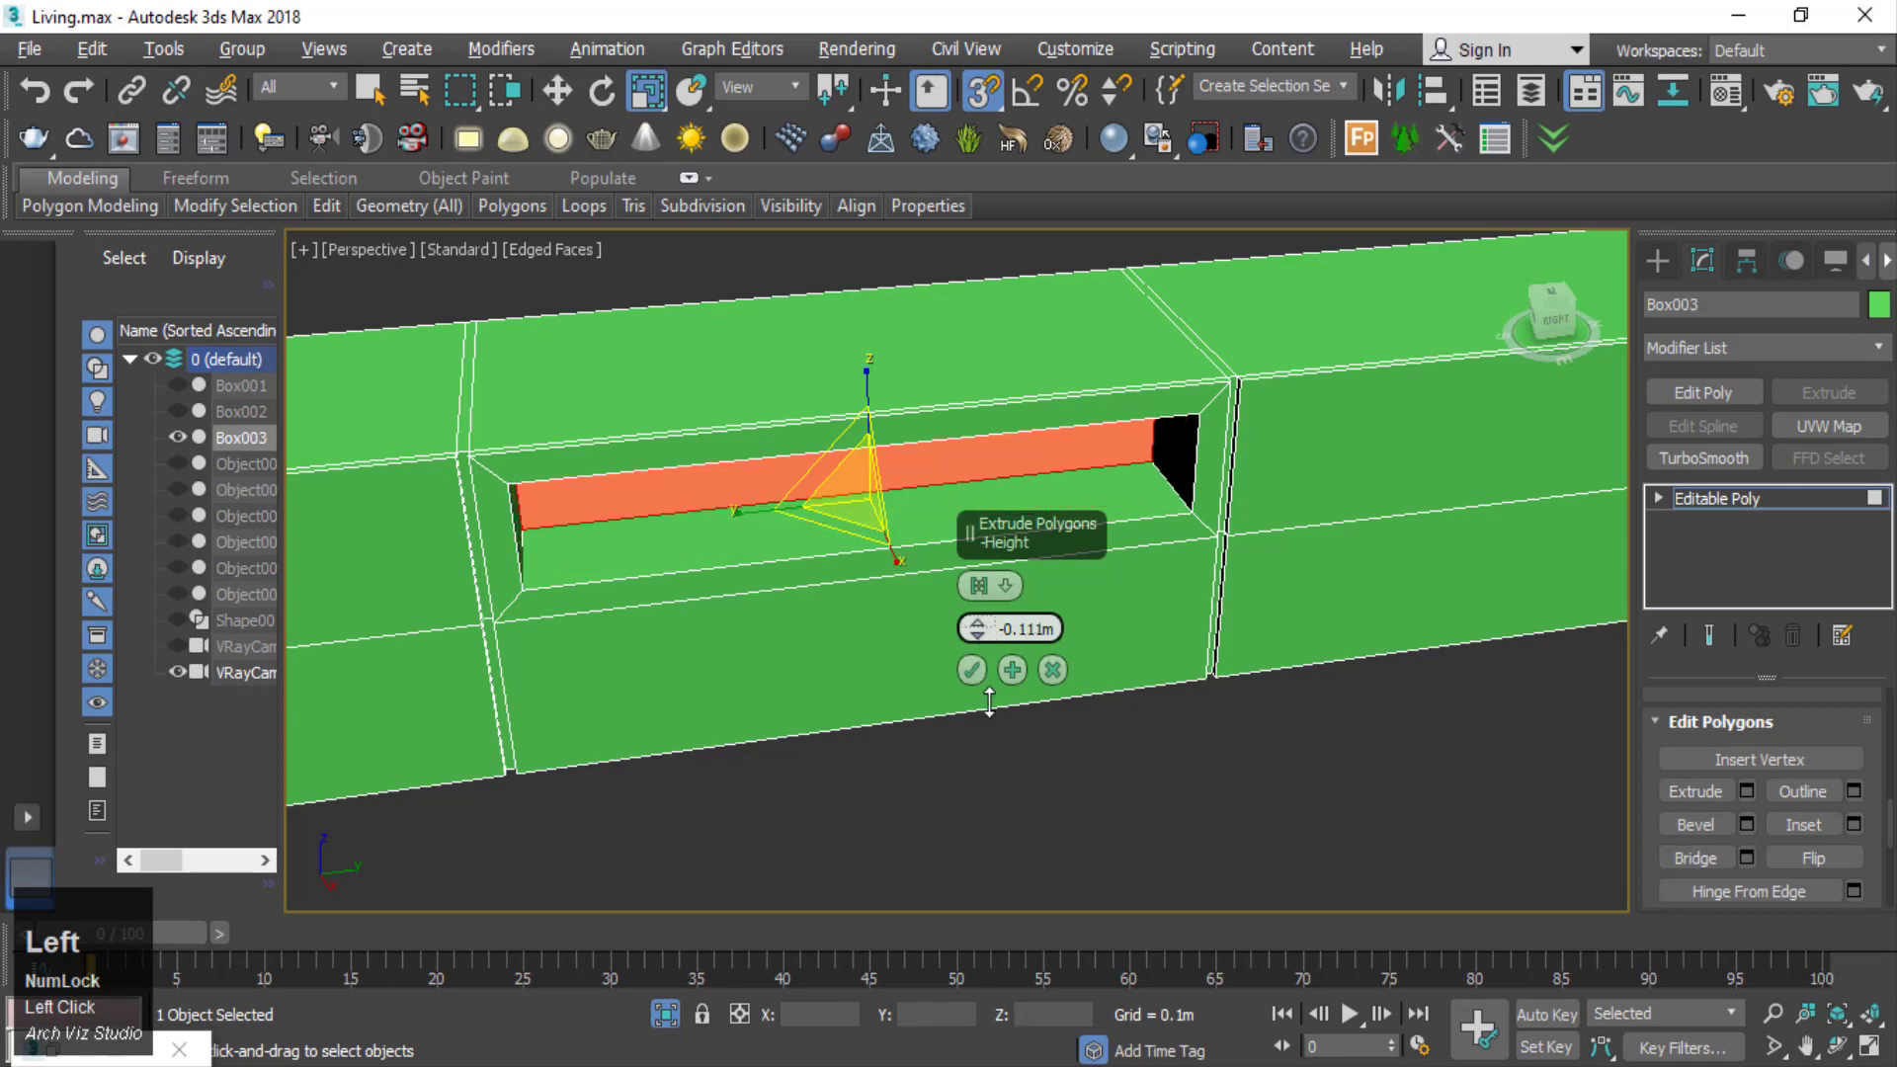
middle_click(949, 781)
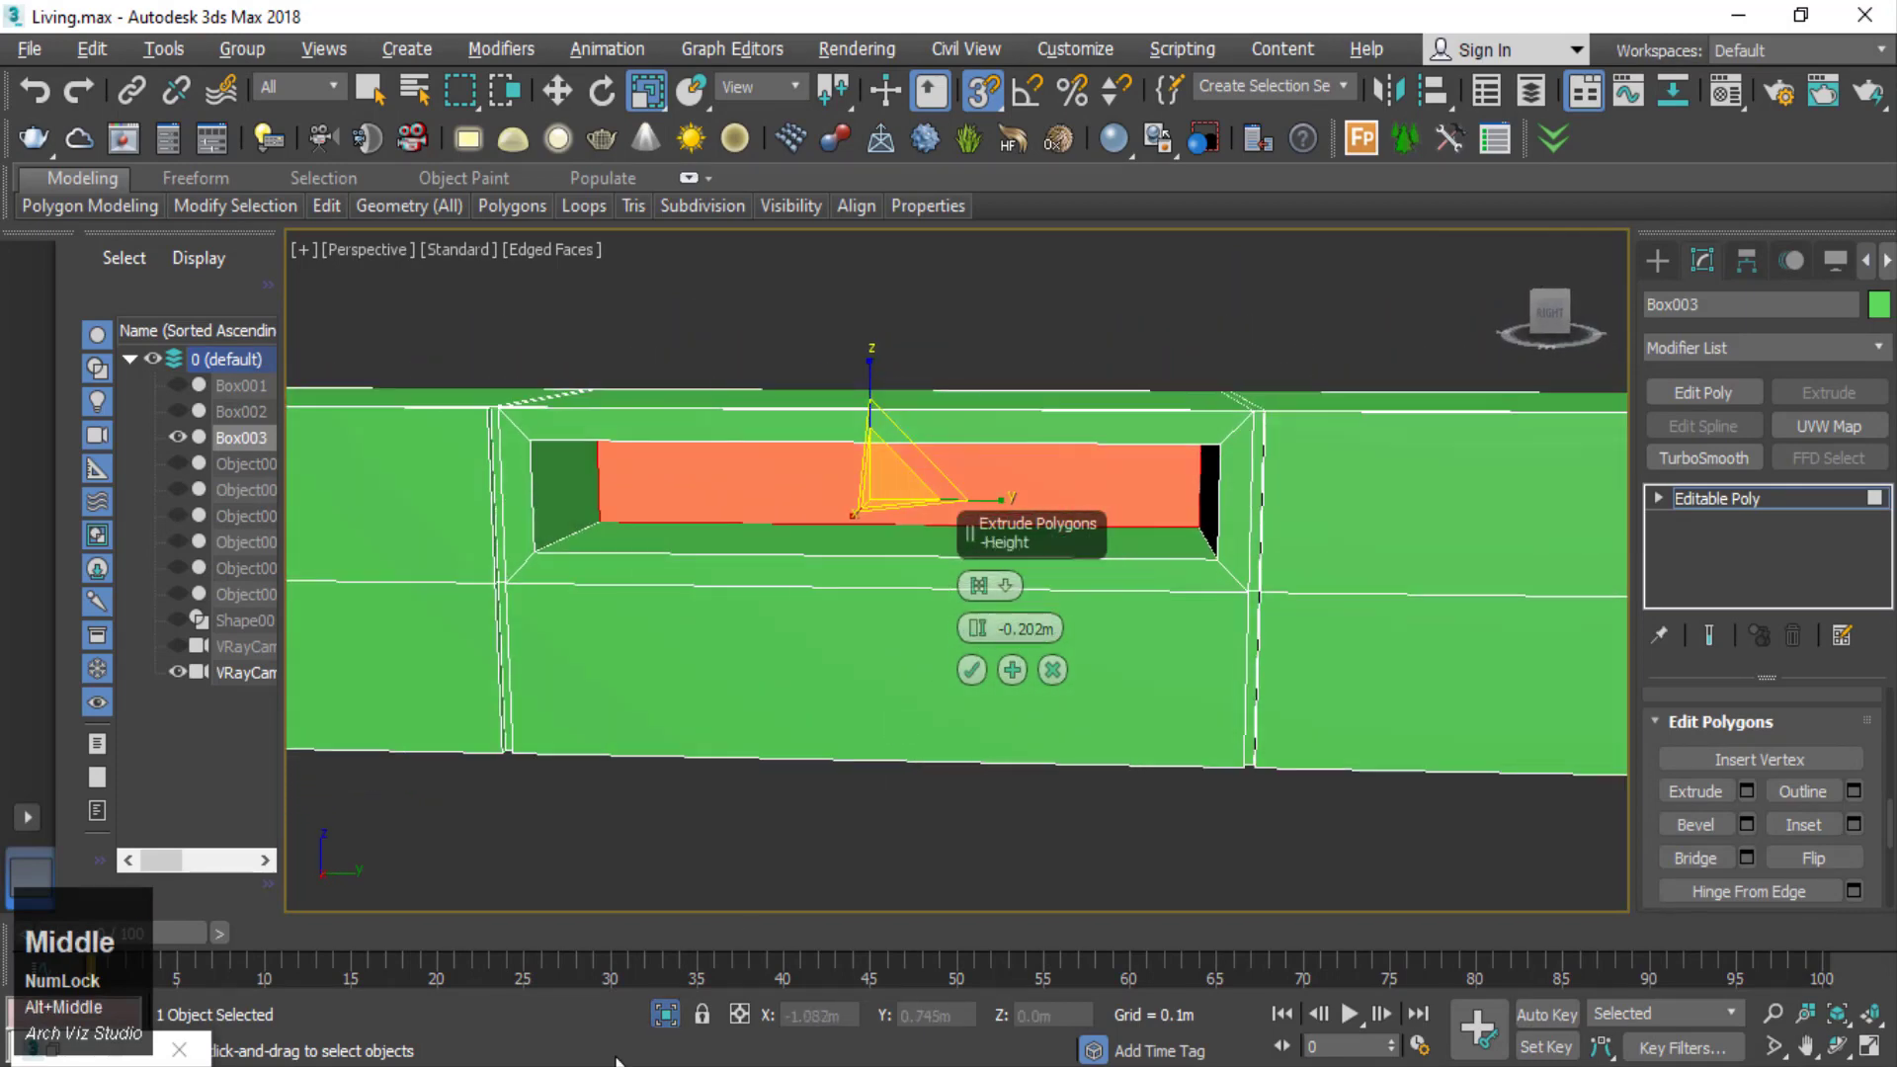
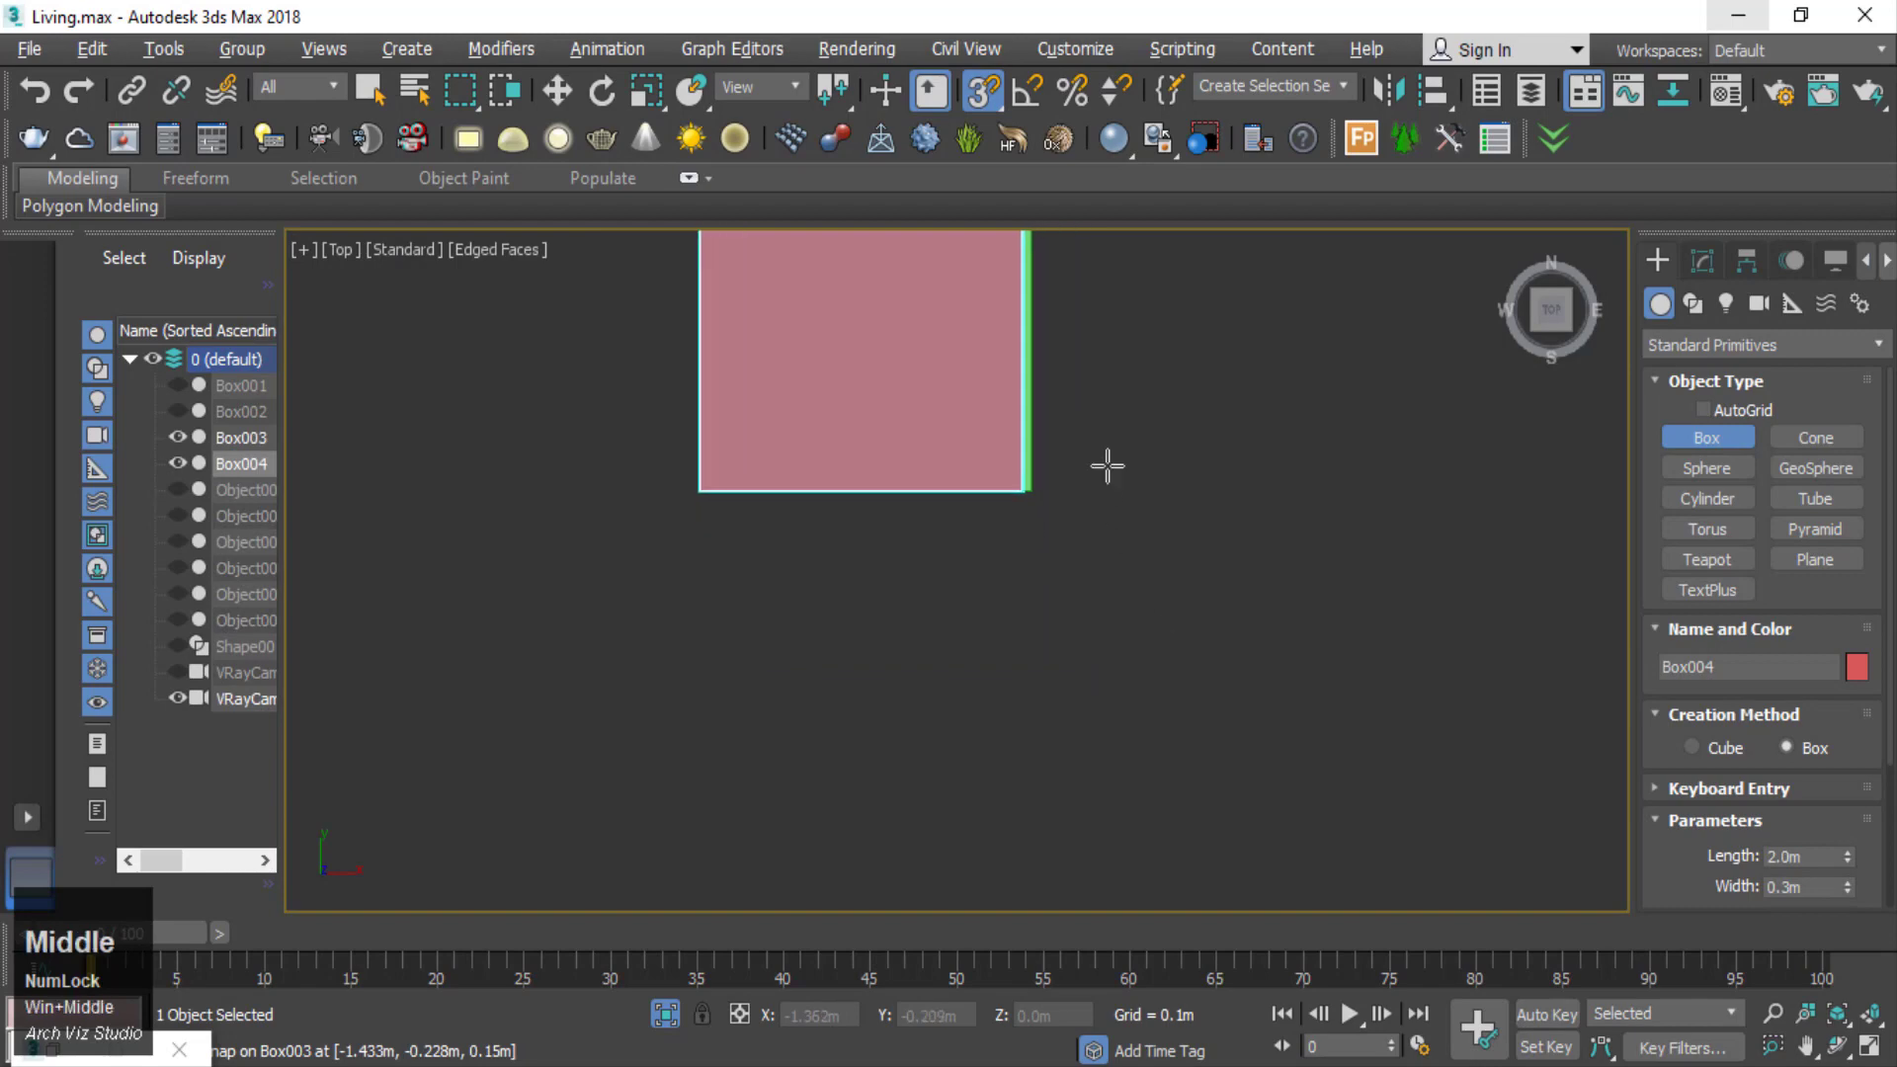
- Give the new box a 0.3 m height and finish creating Box004
click(1705, 791)
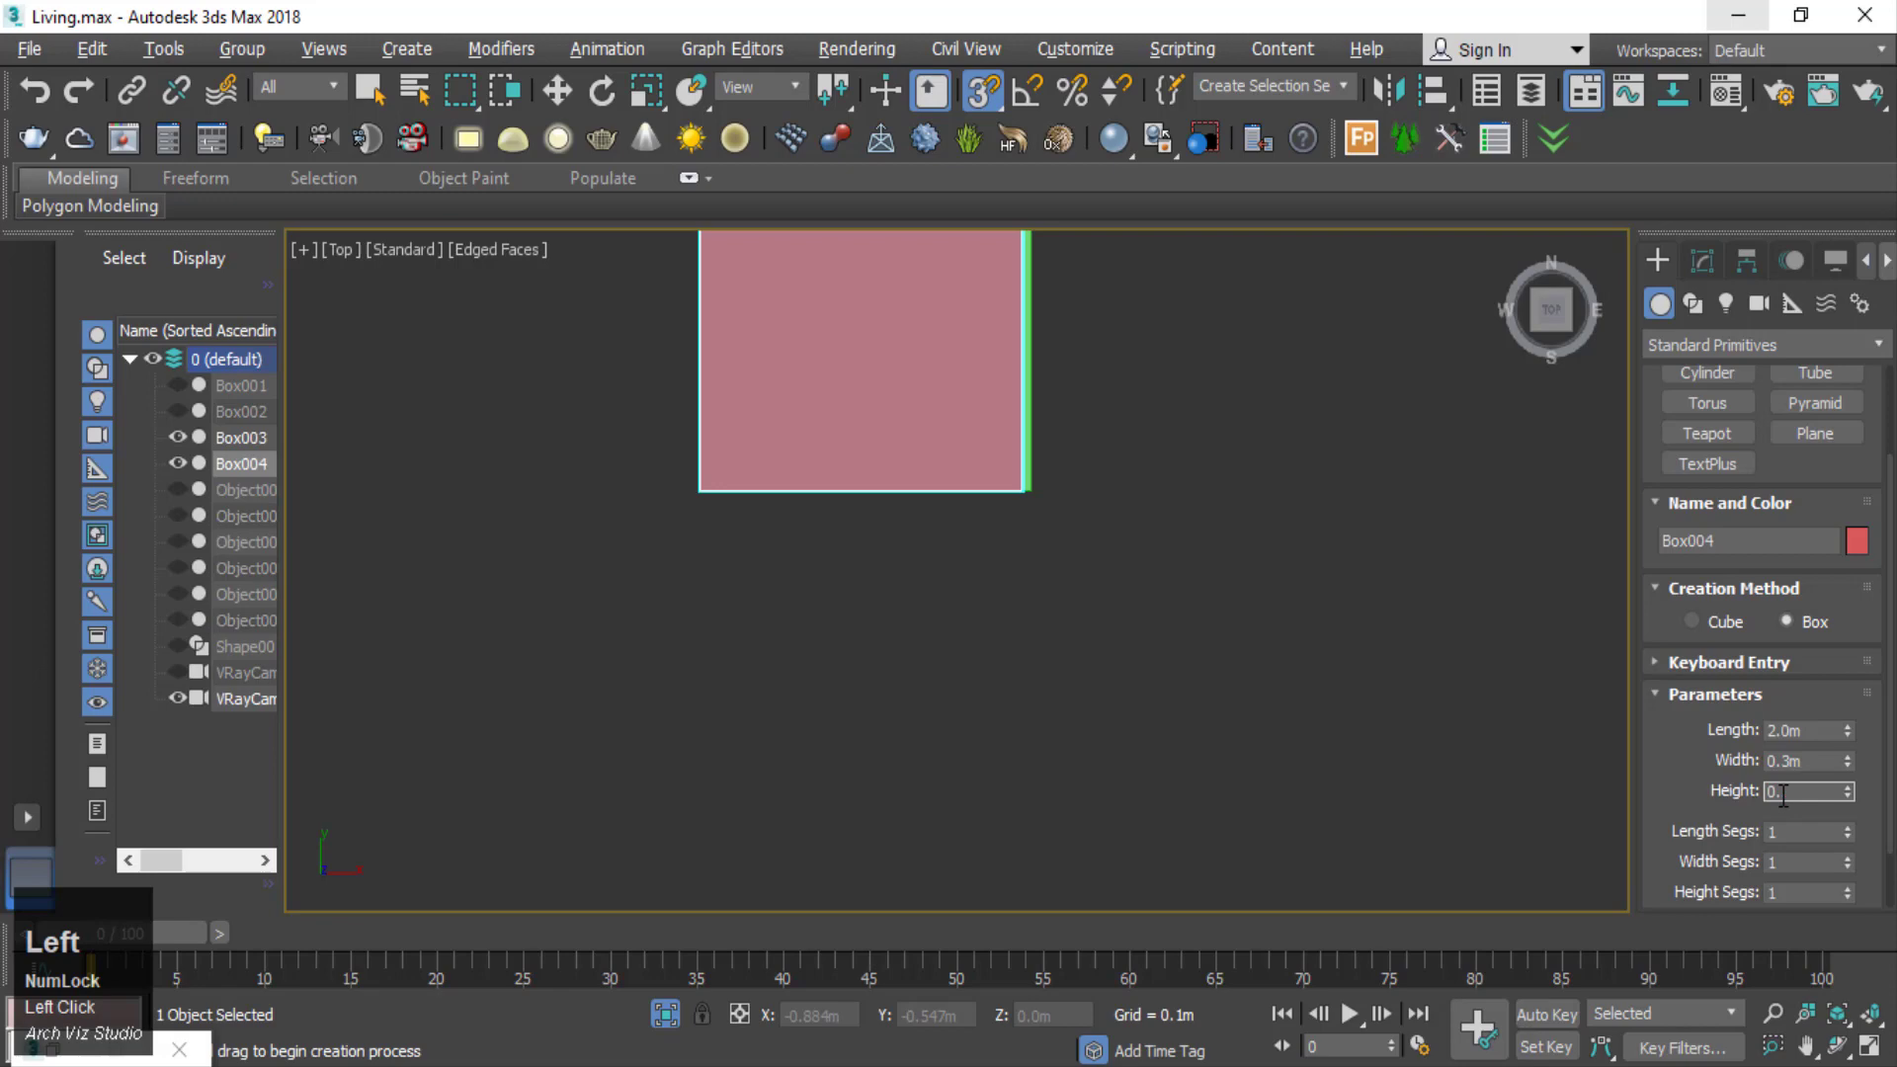
key(BackSpace)
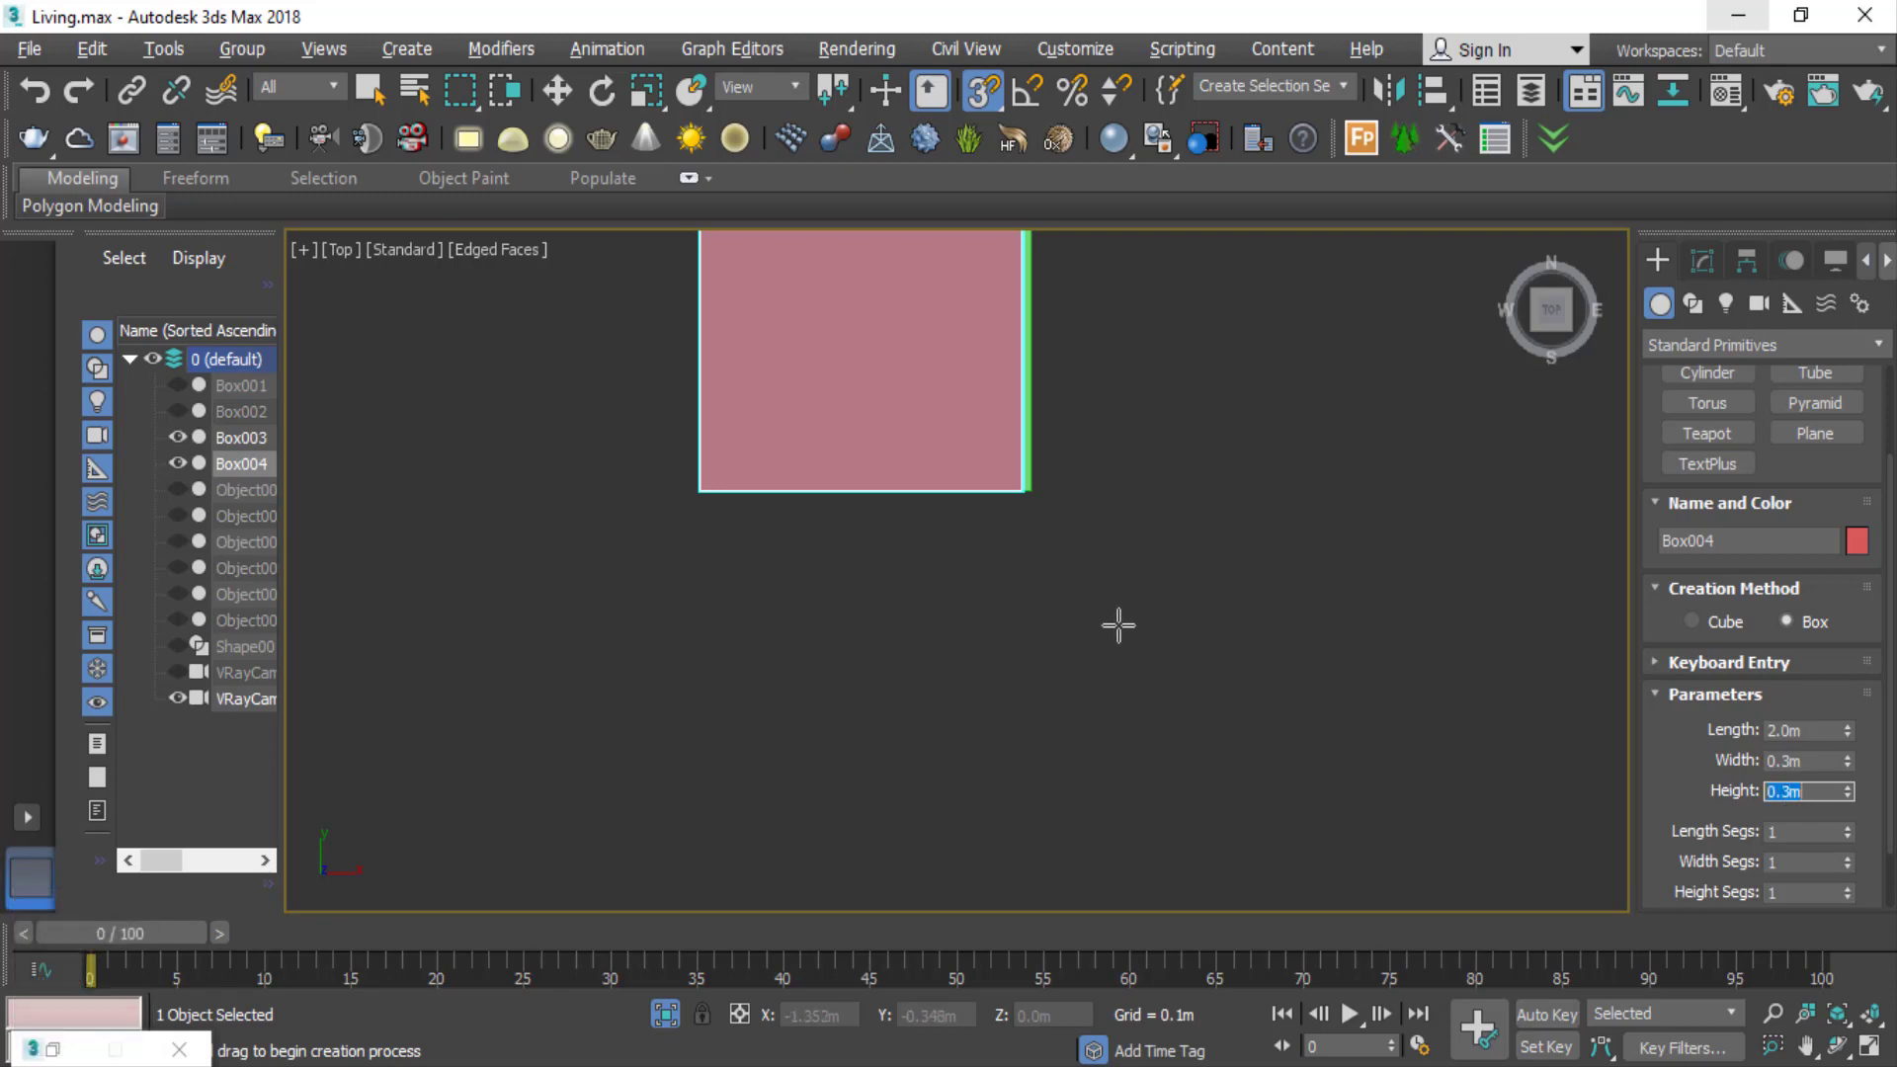
key(f)
scroll(down, 3)
right_click(1064, 640)
click(1001, 660)
- Move Box004 above Box003 in Front view and show both isolated in shaded mode
key(f)
scroll(up, 3)
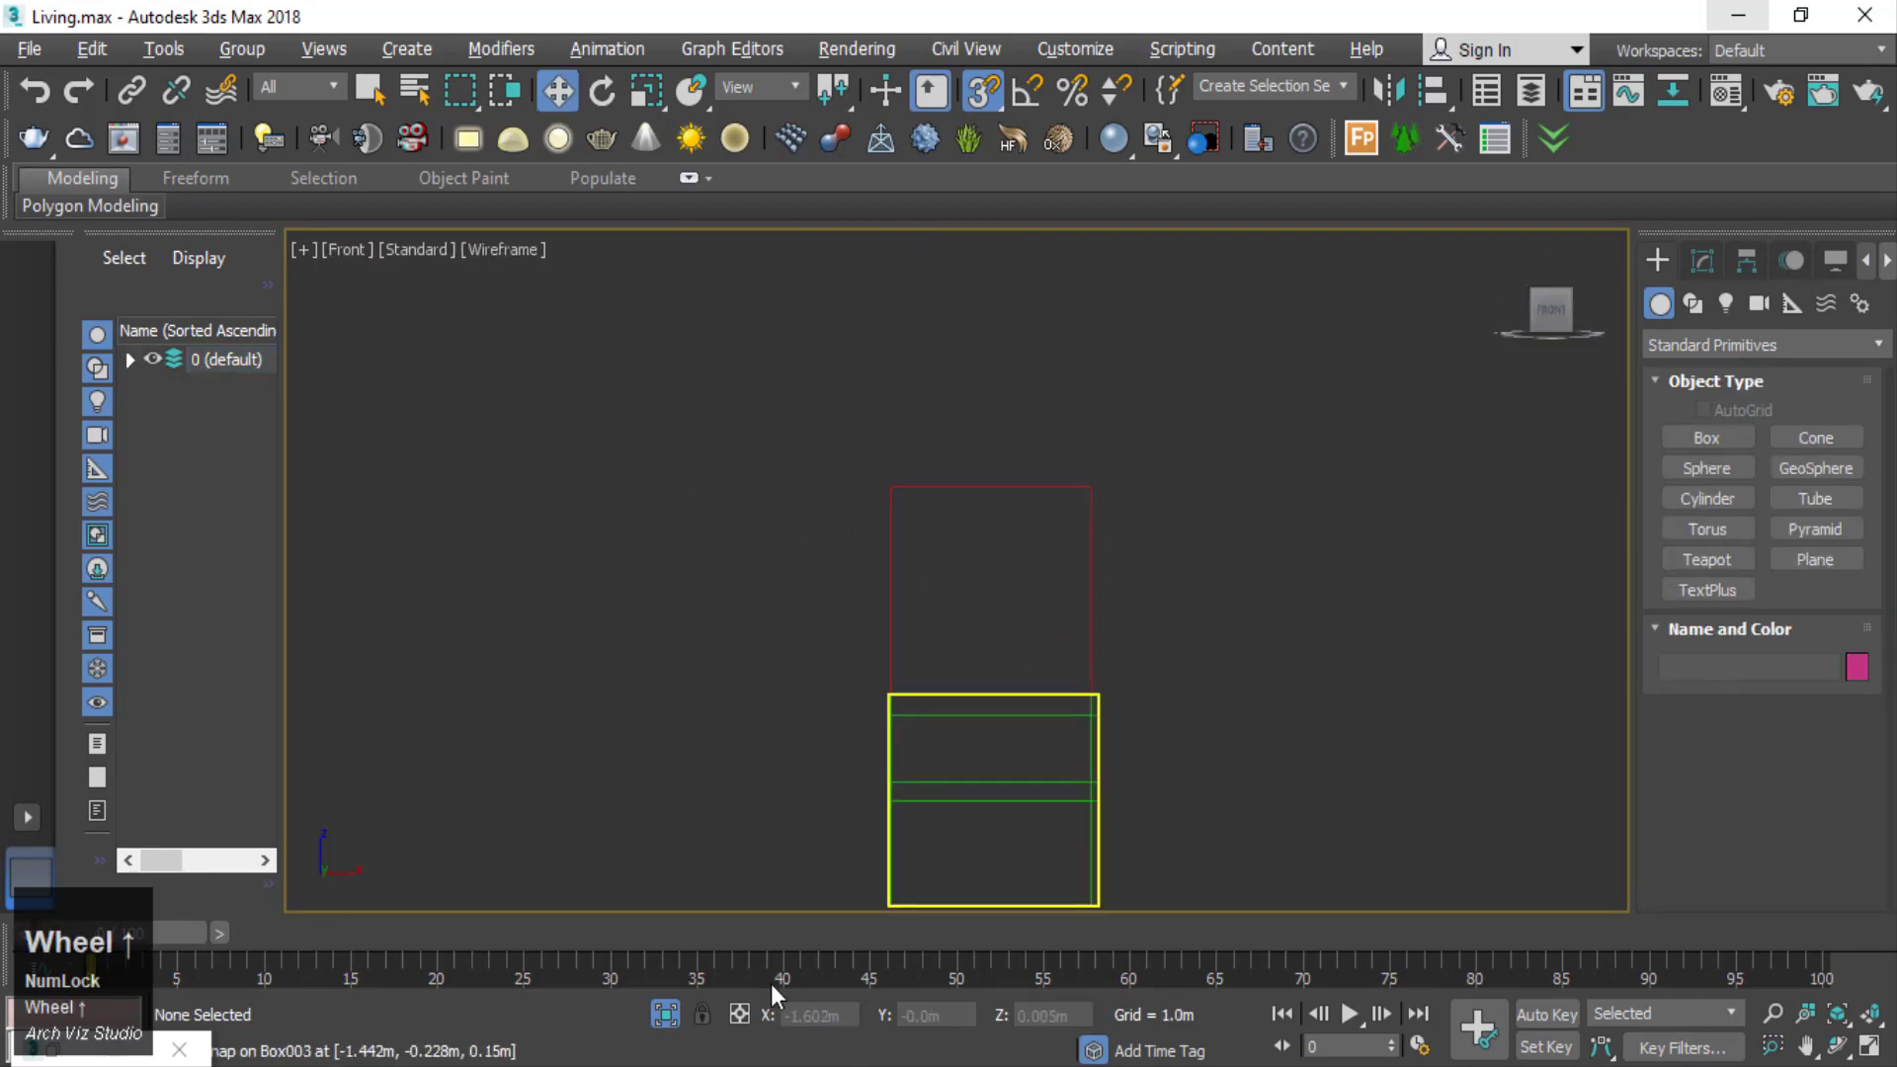
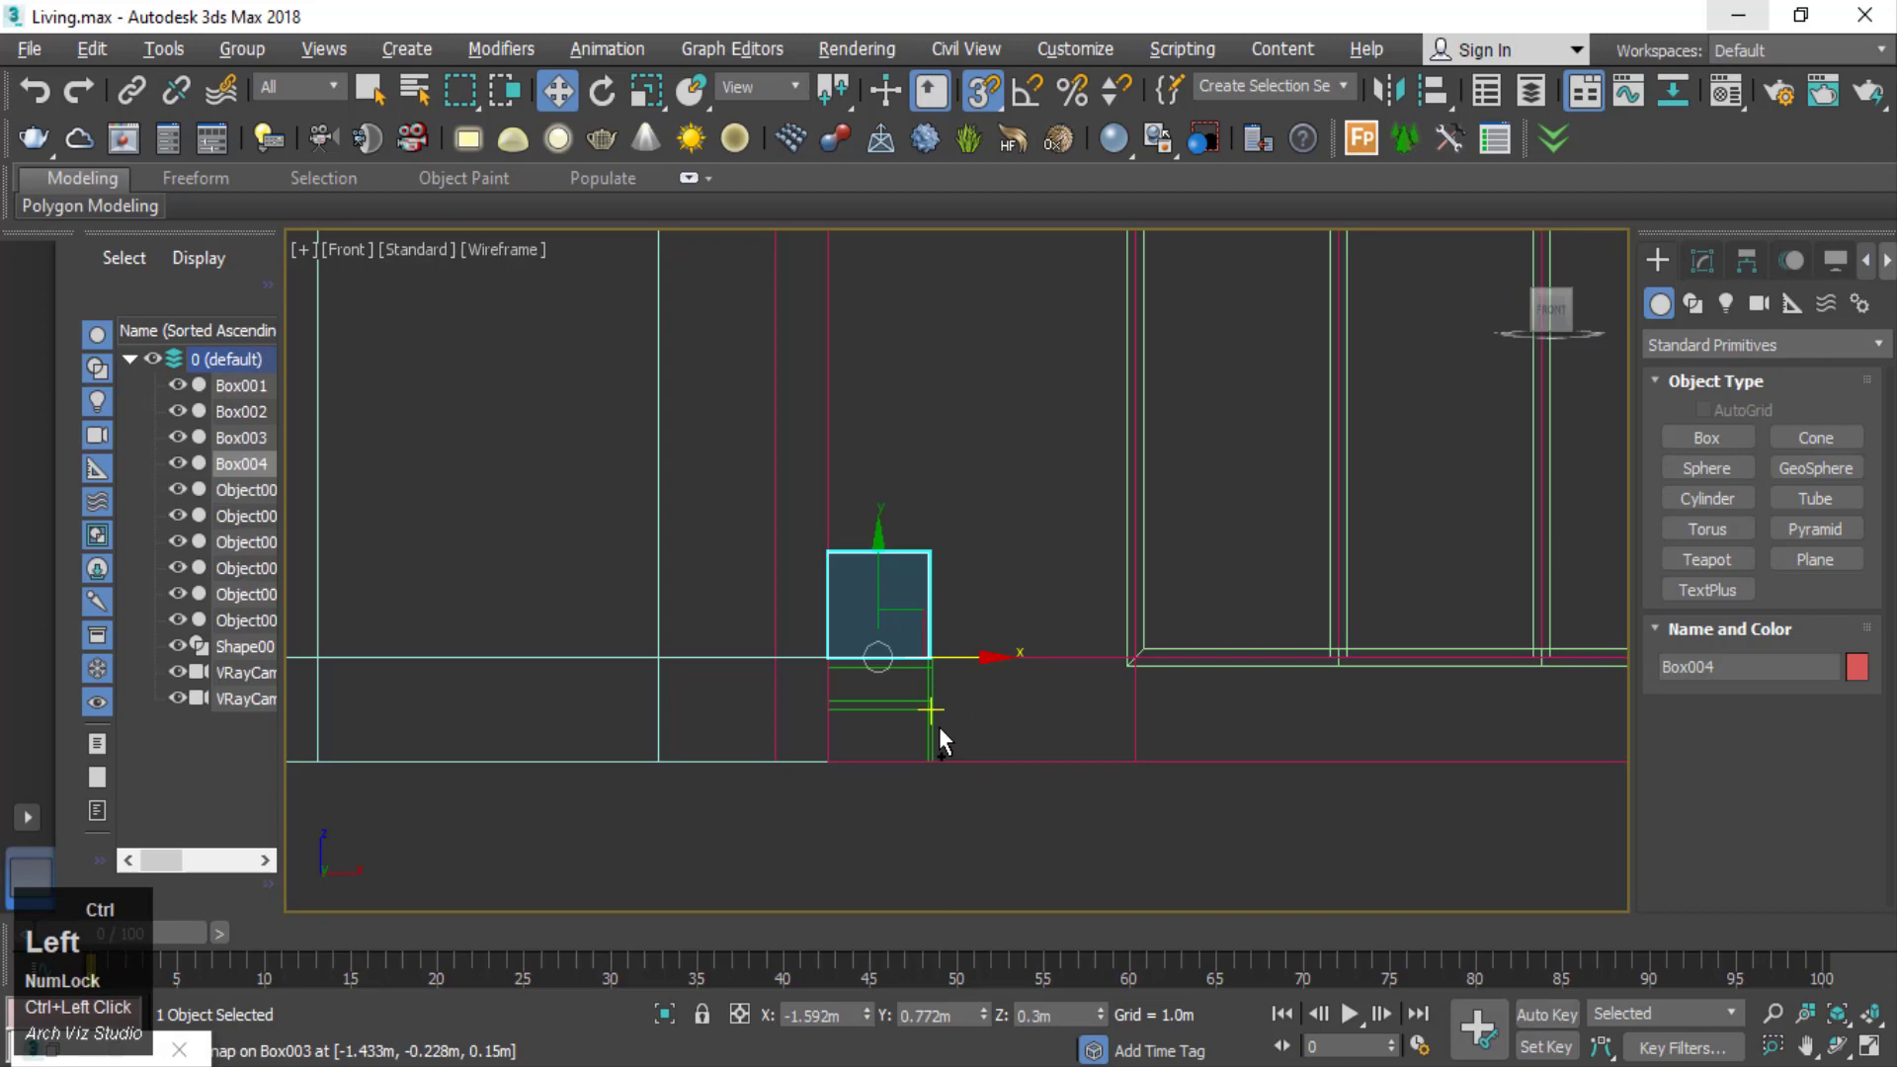
scroll(up, 3)
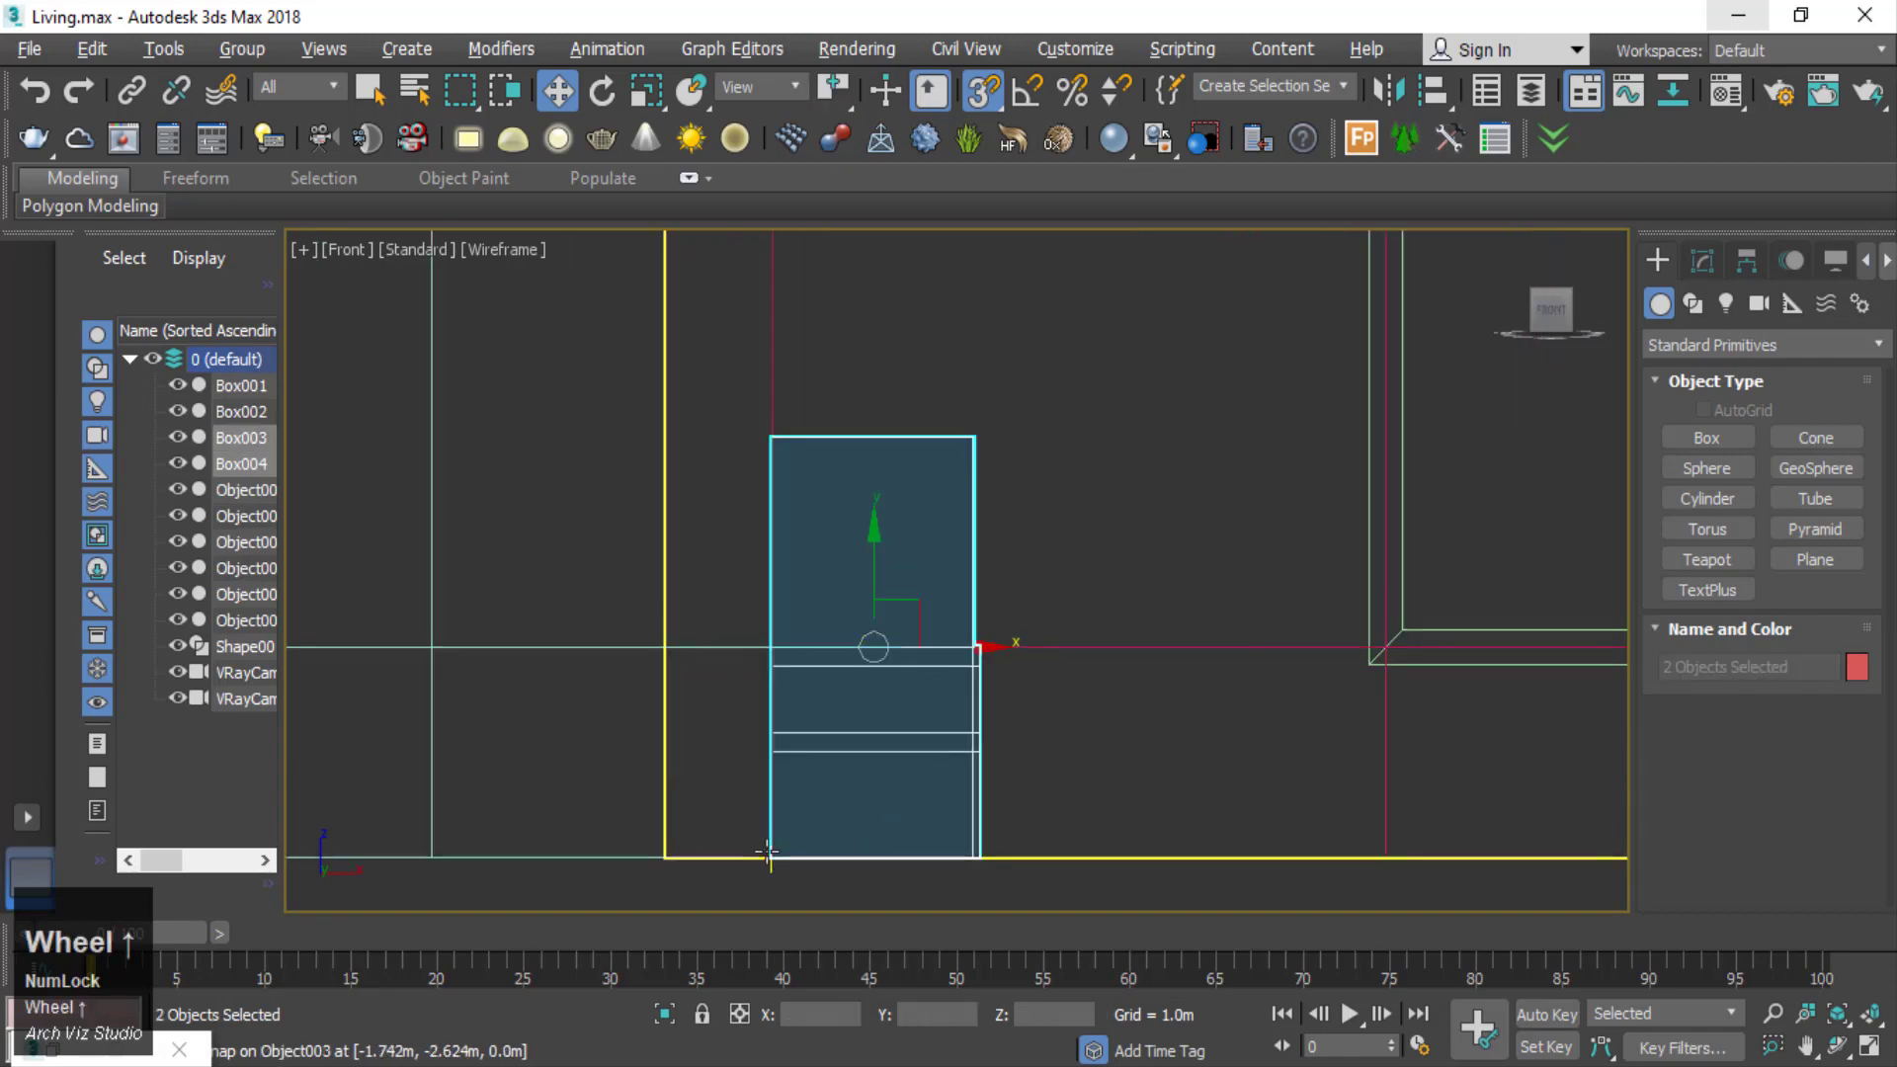
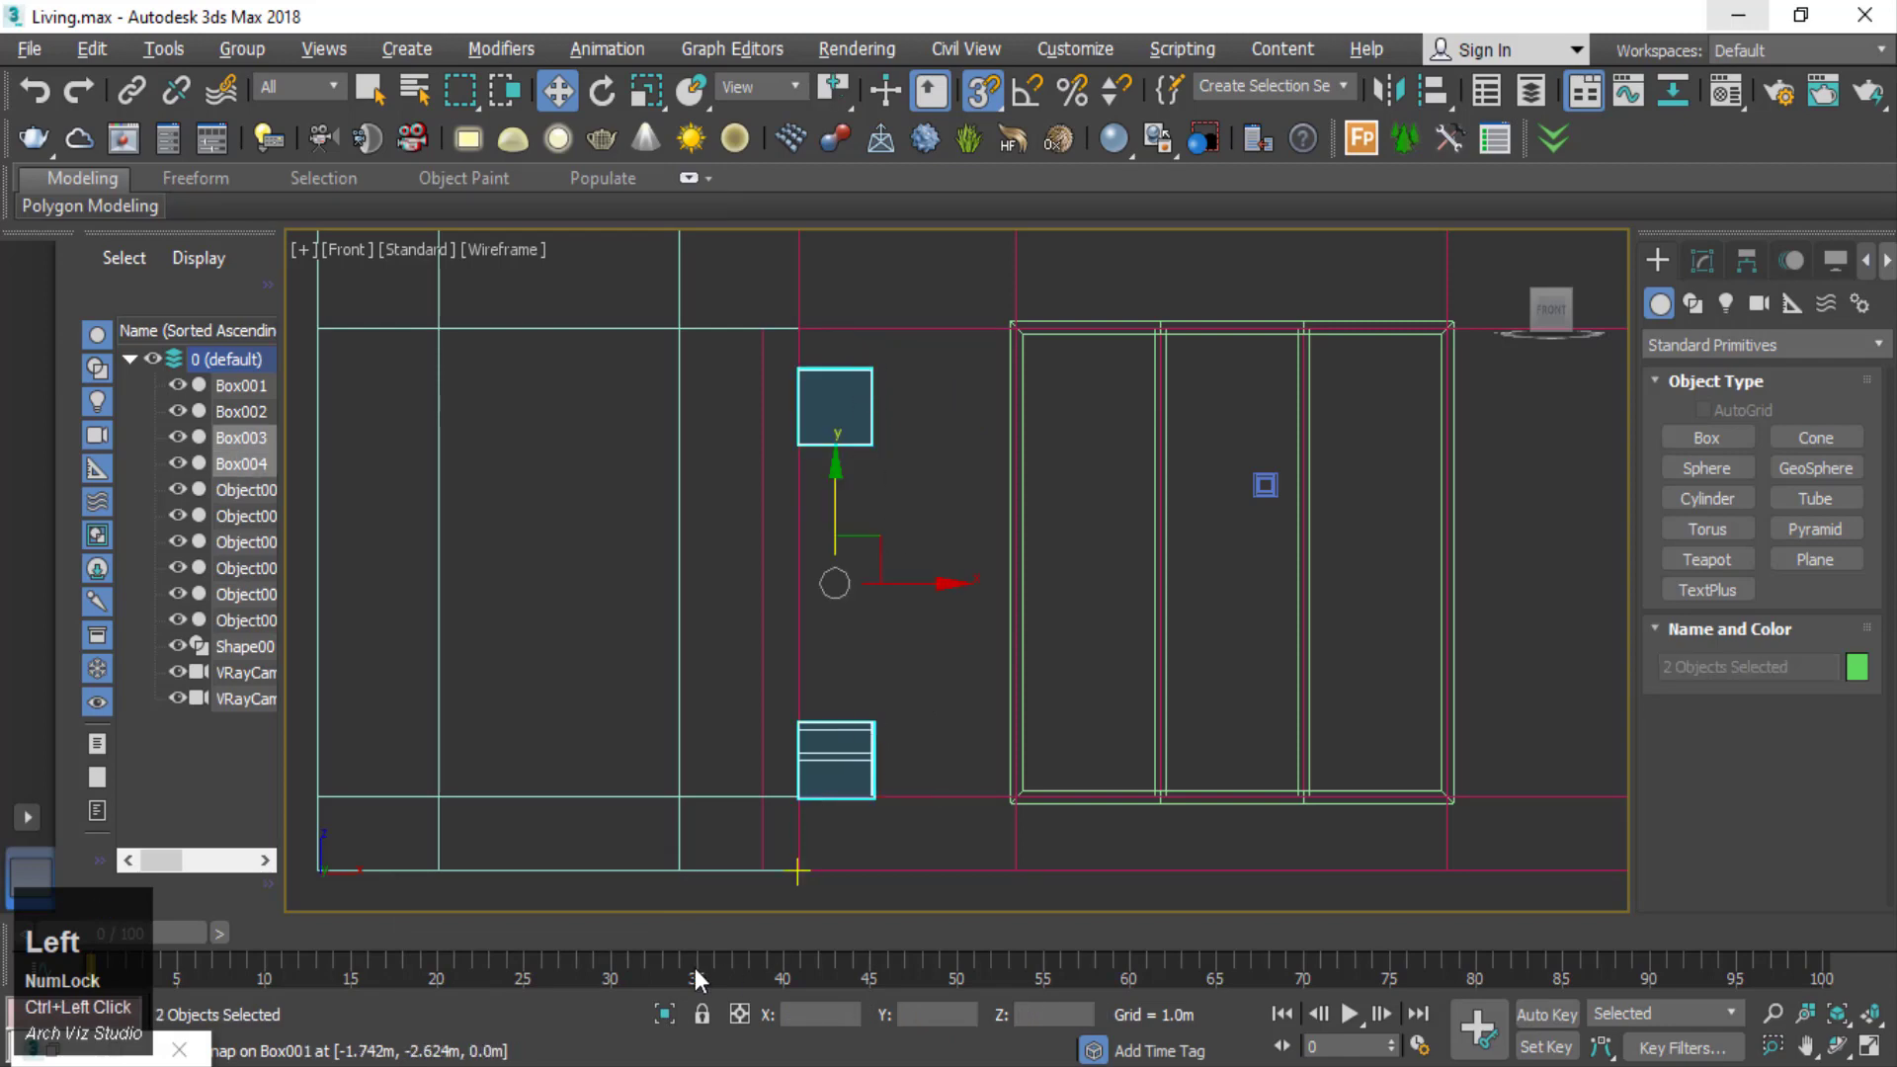
scroll(down, 3)
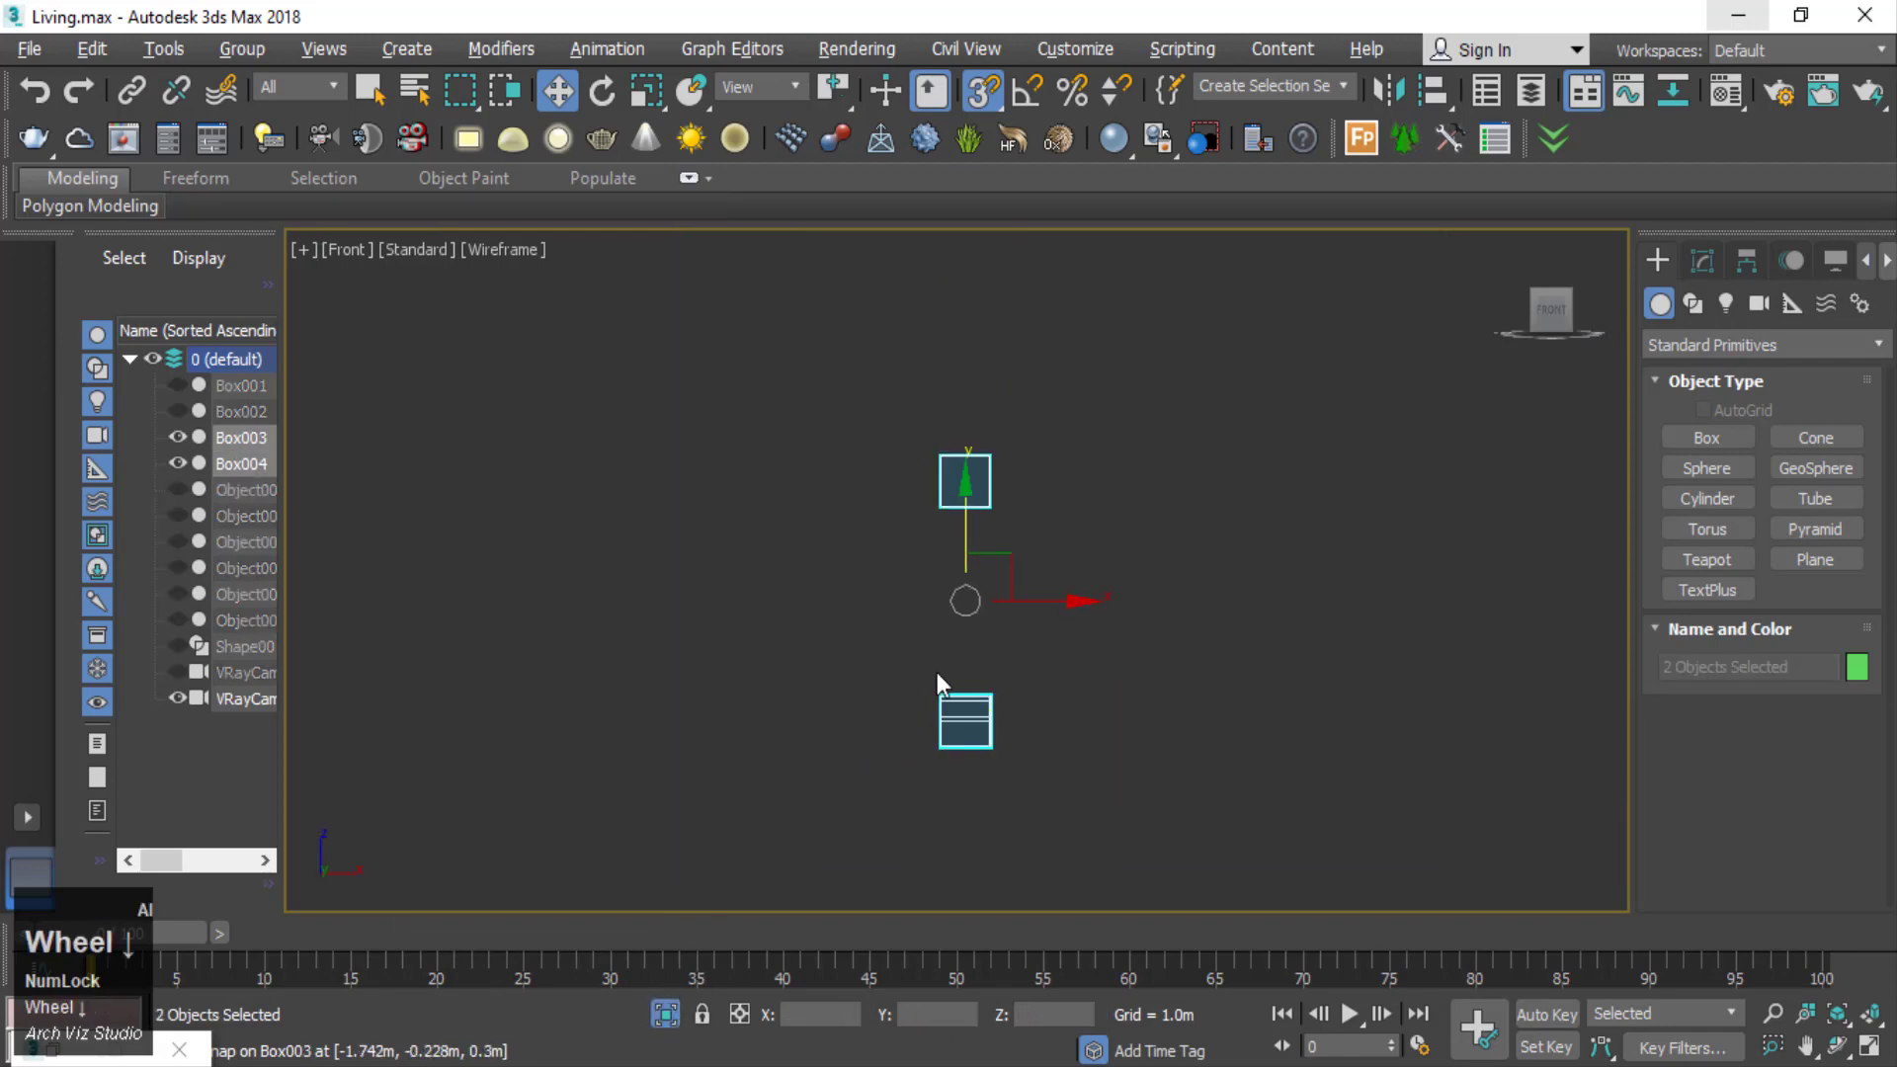
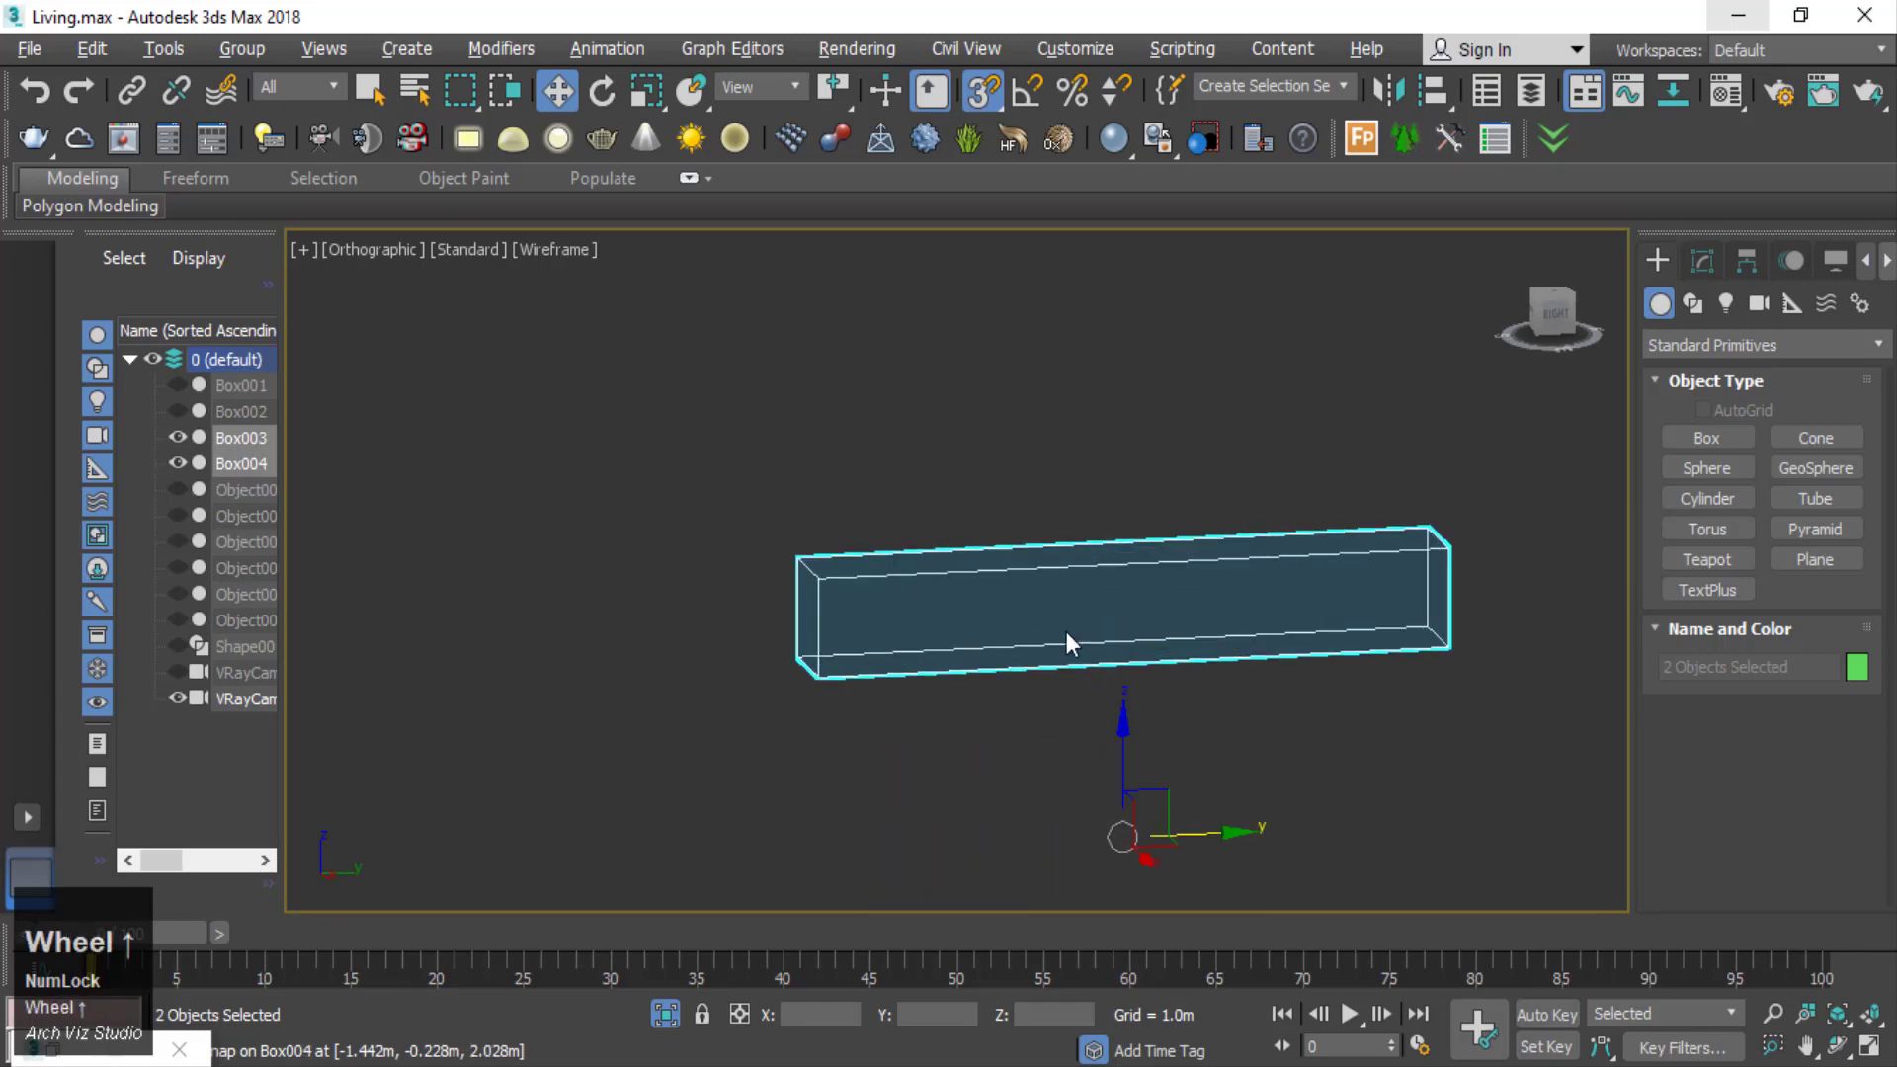
key(F4)
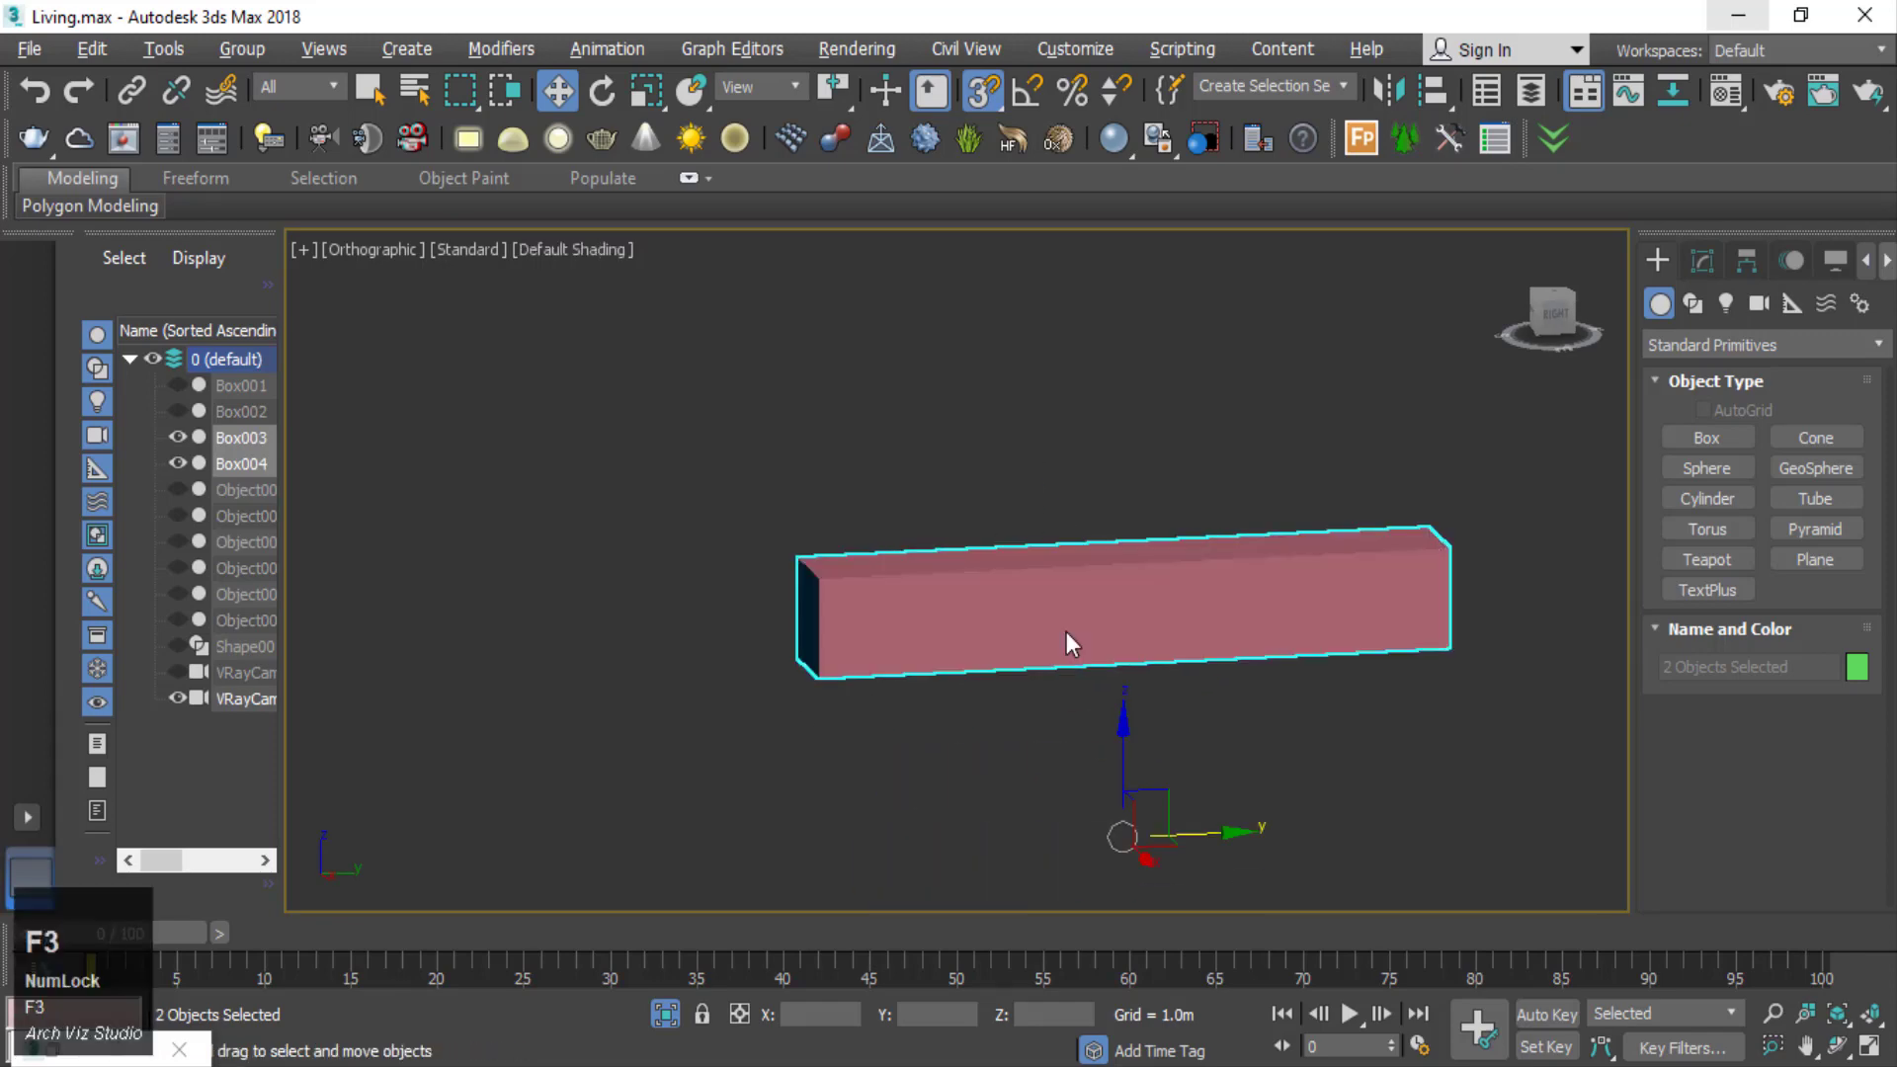
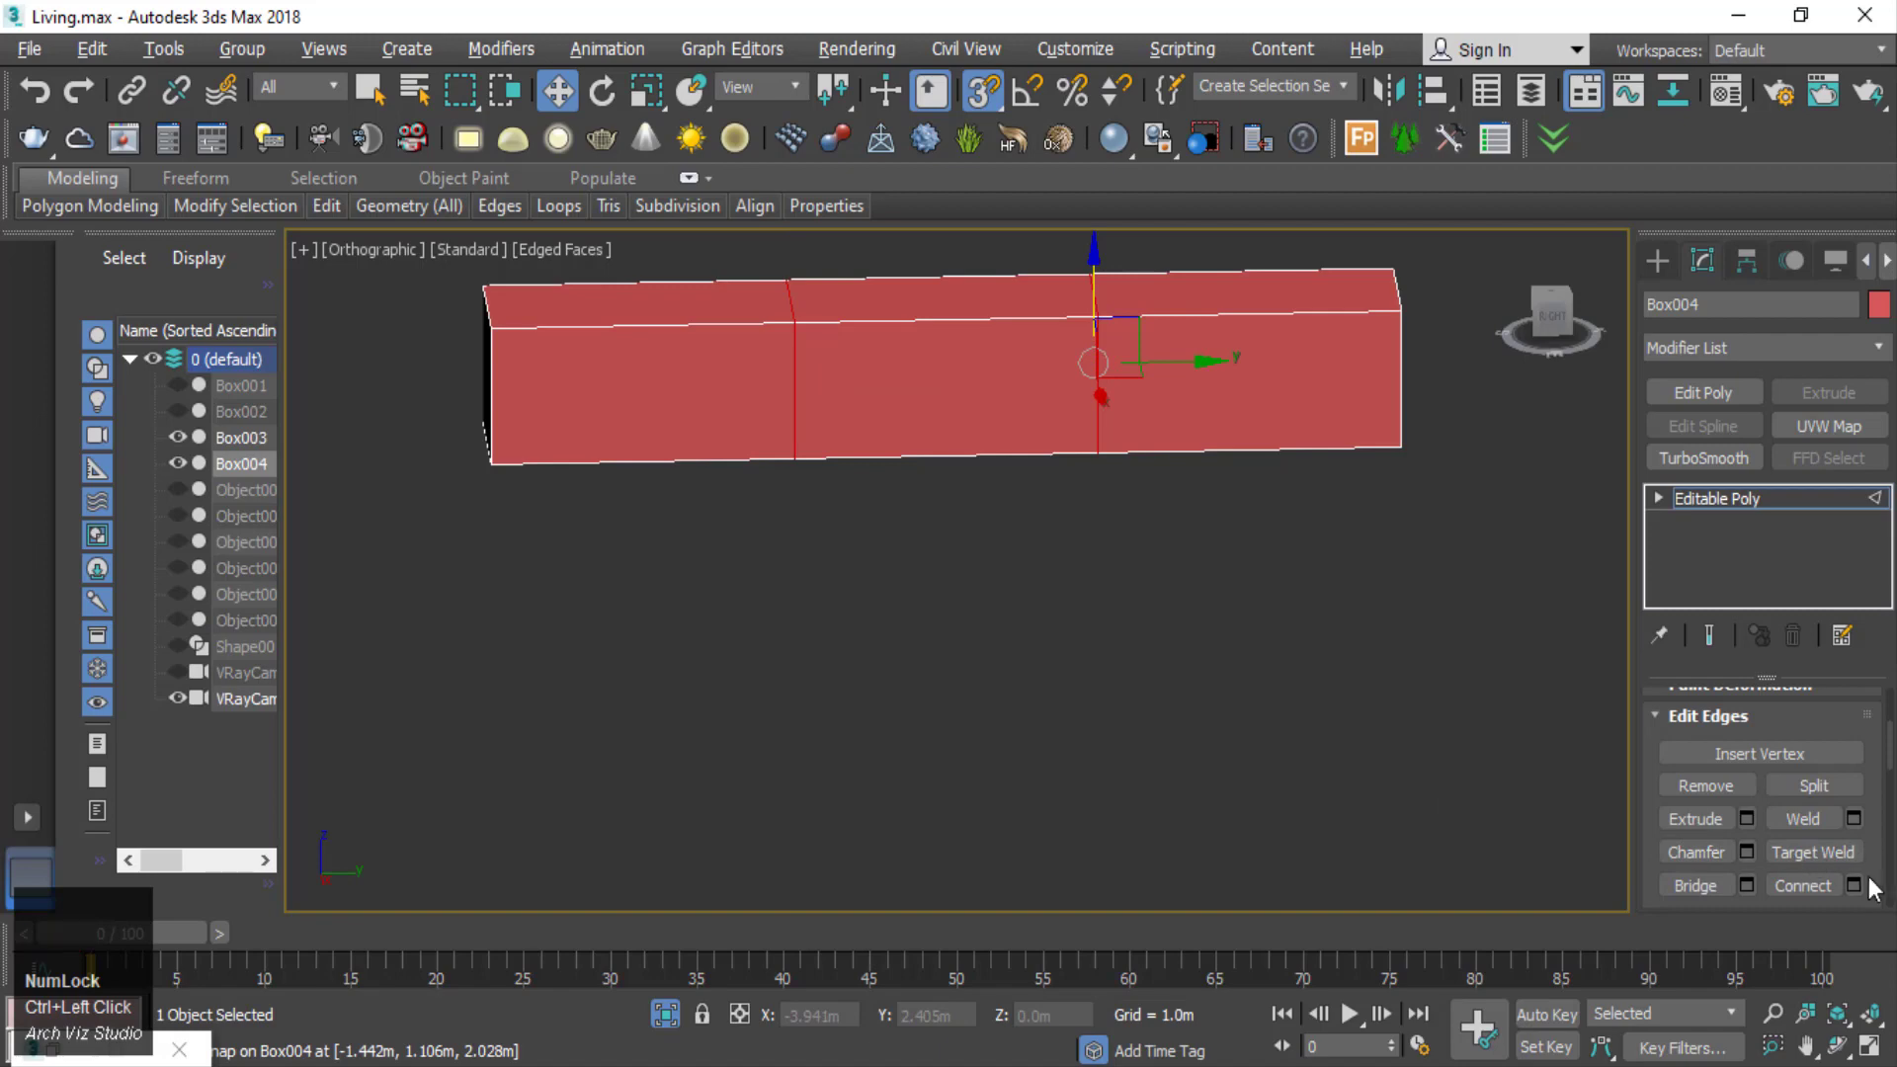
- Chamfer the two door-divider edges of Box004 by 0.005 m into thin grooves
click(1756, 868)
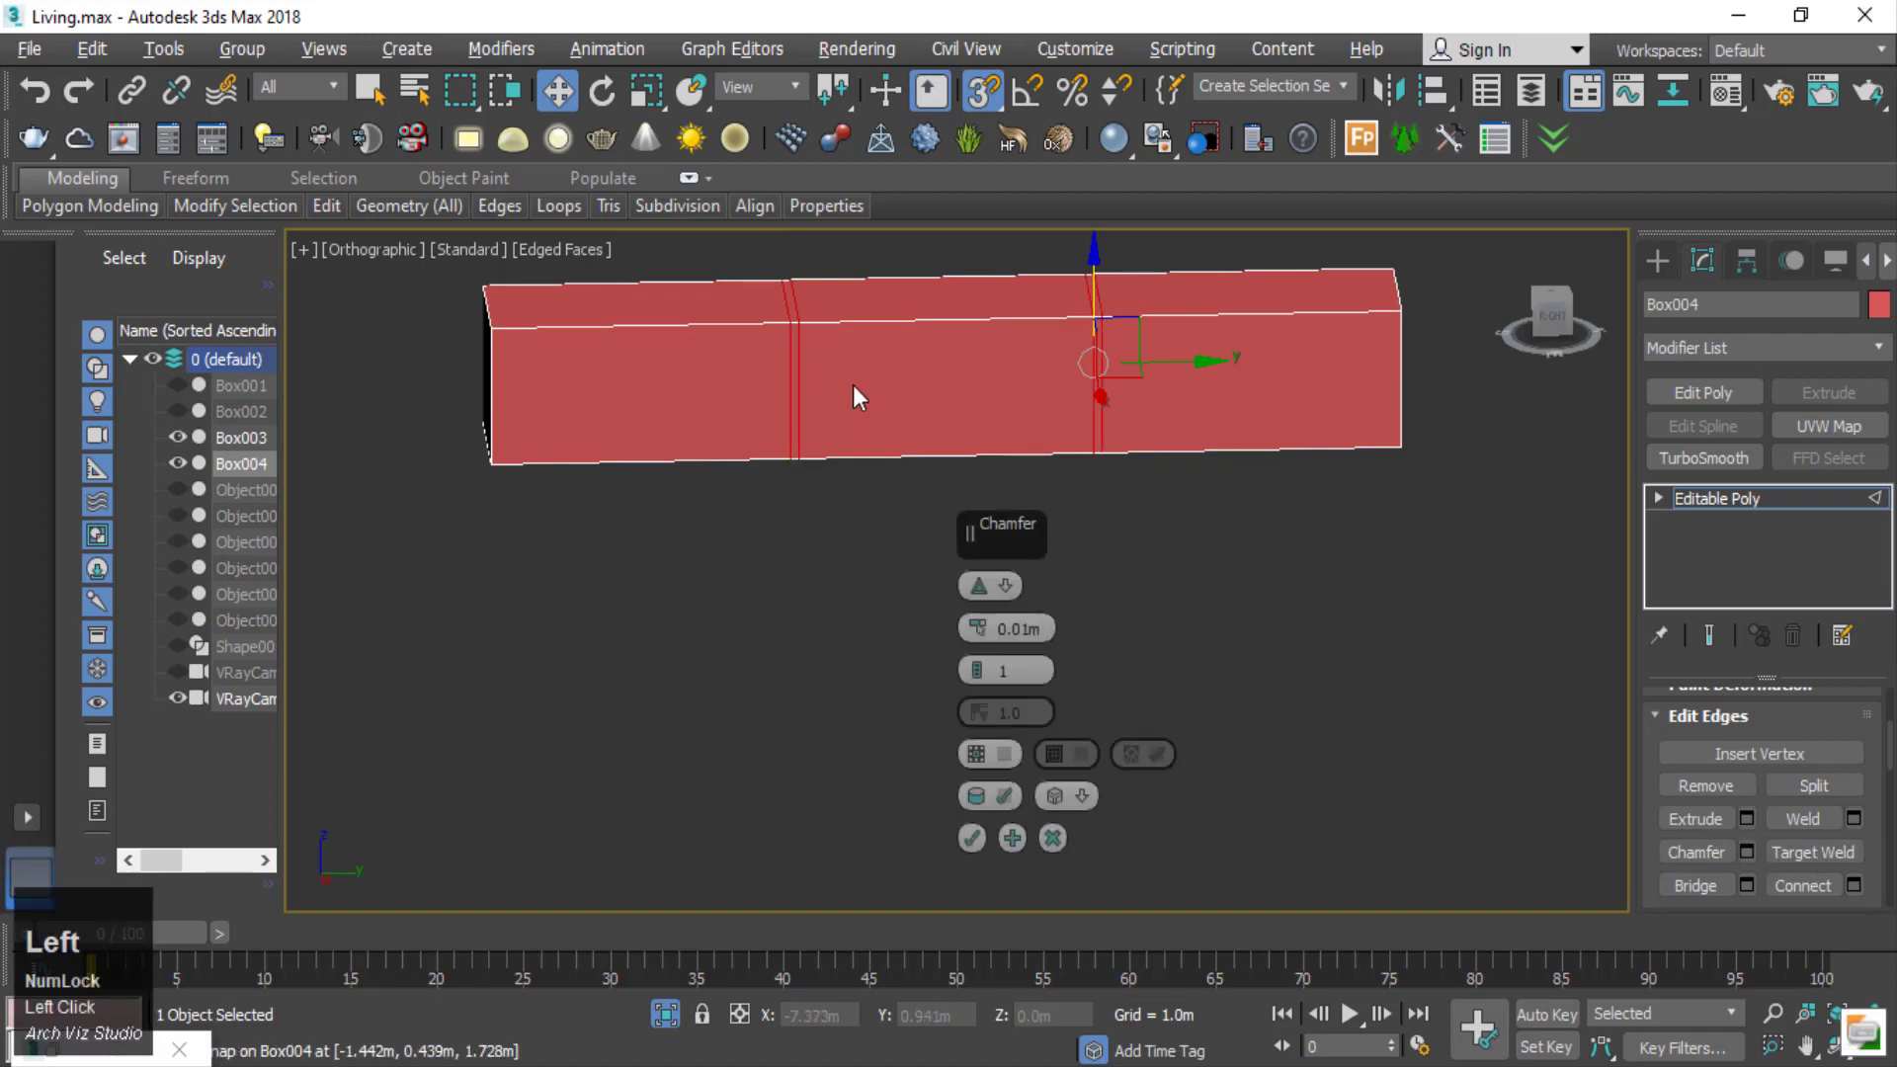
scroll(up, 3)
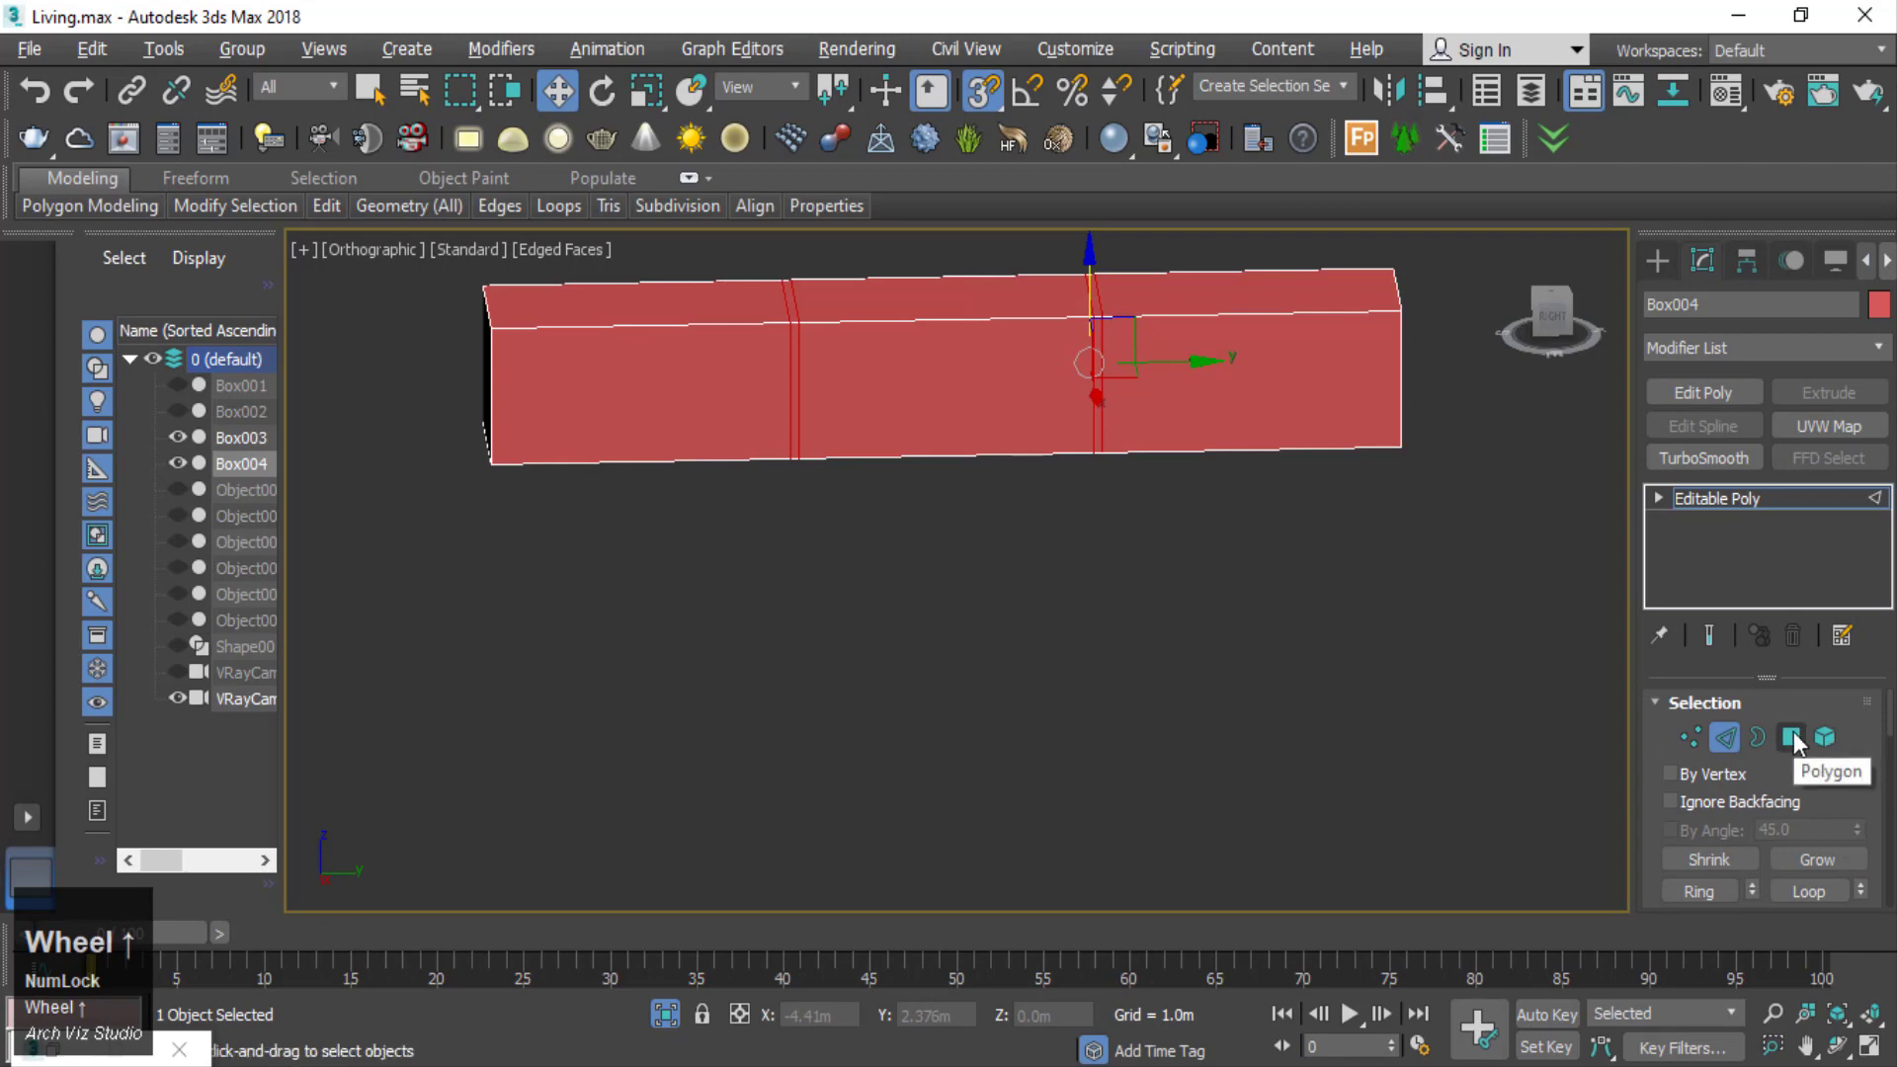
click(1803, 743)
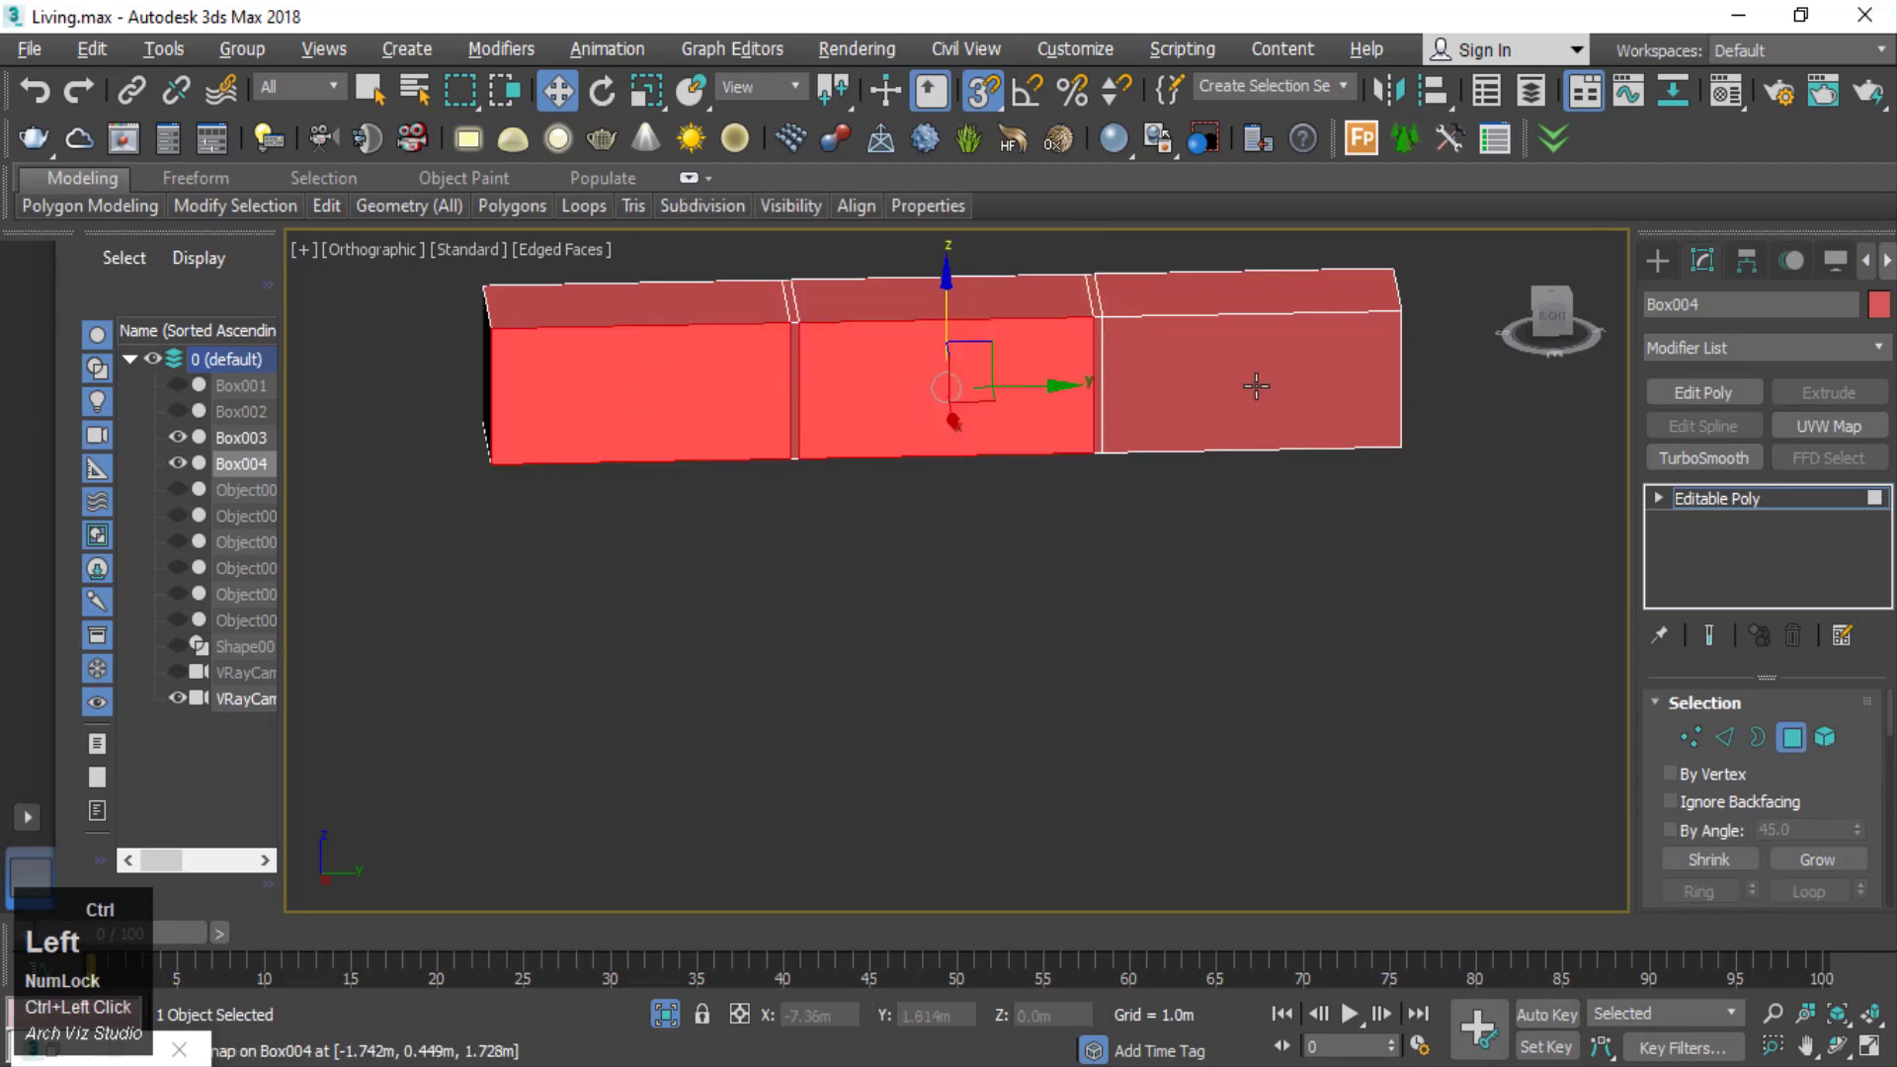
scroll(down, 3)
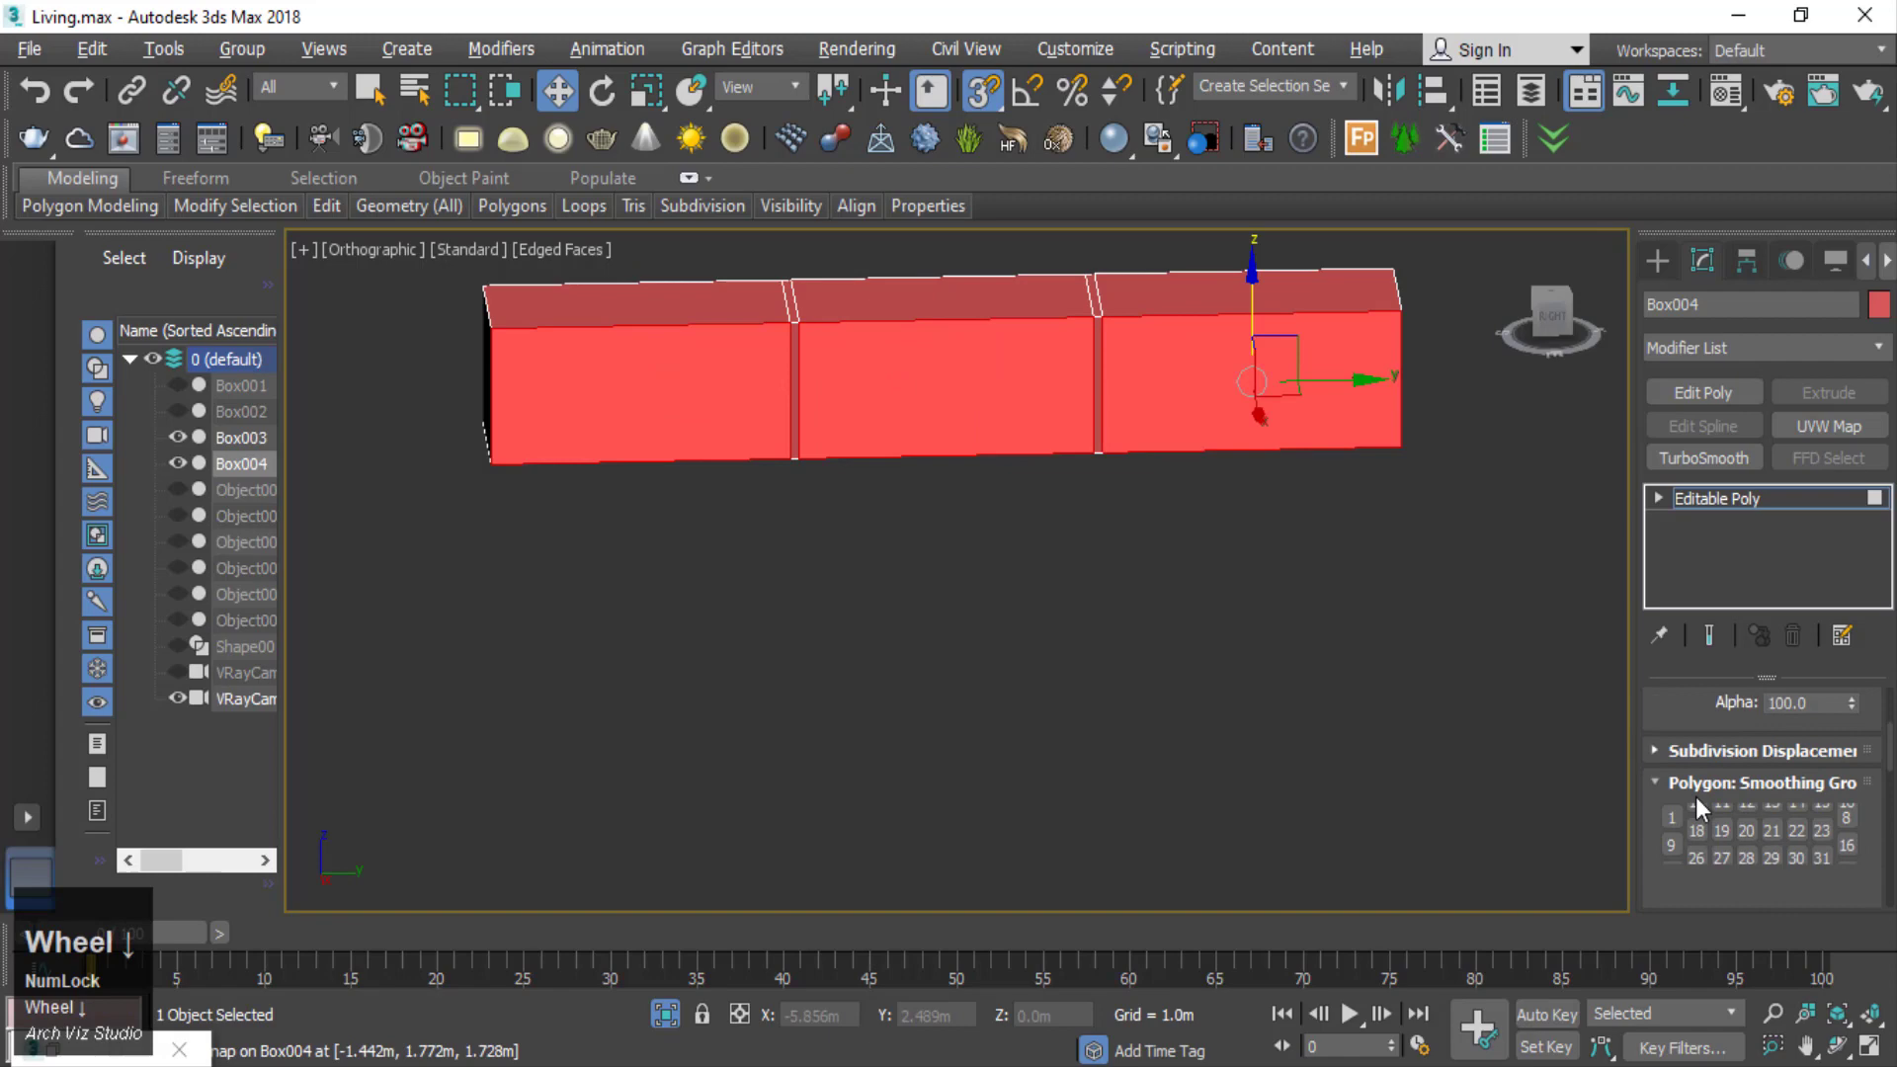
scroll(up, 3)
- Extrude the upper cabinet's front faces 0.1 m and return to top level
scroll(down, 3)
click(1754, 845)
click(1676, 827)
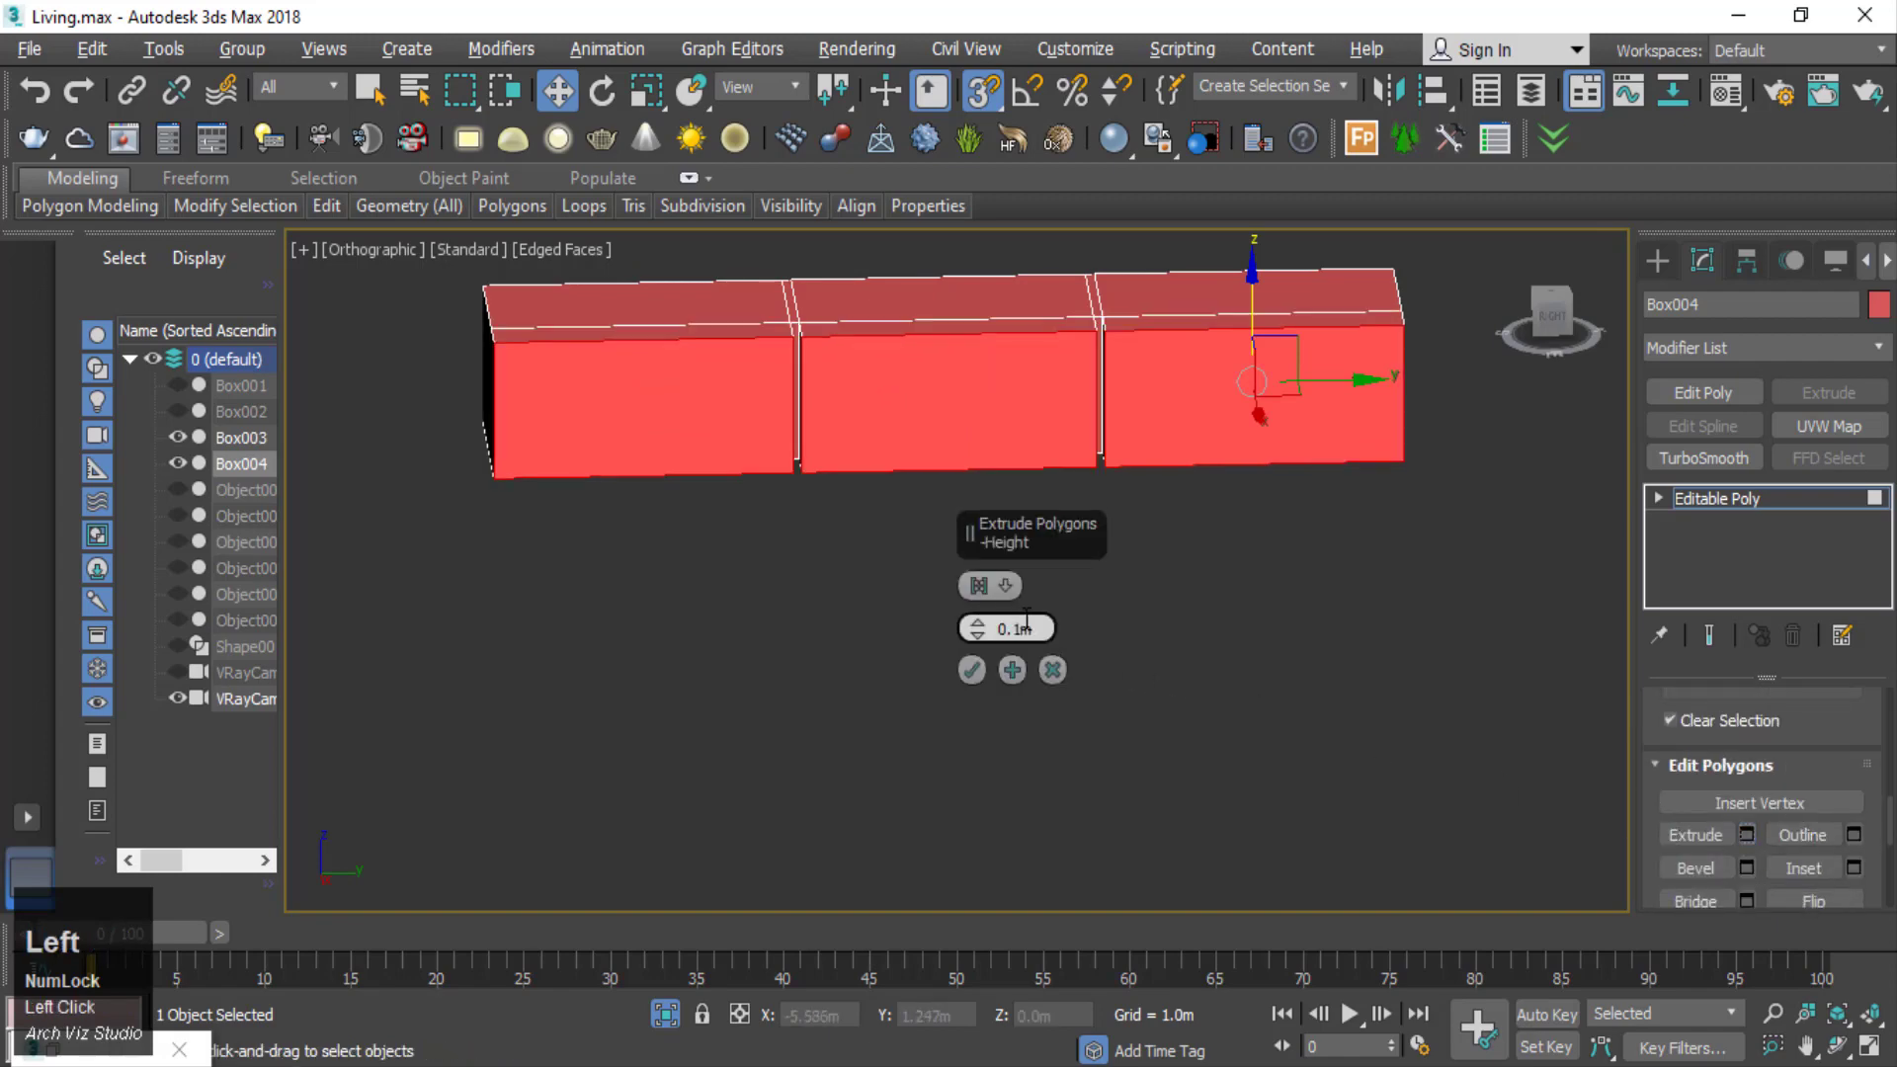
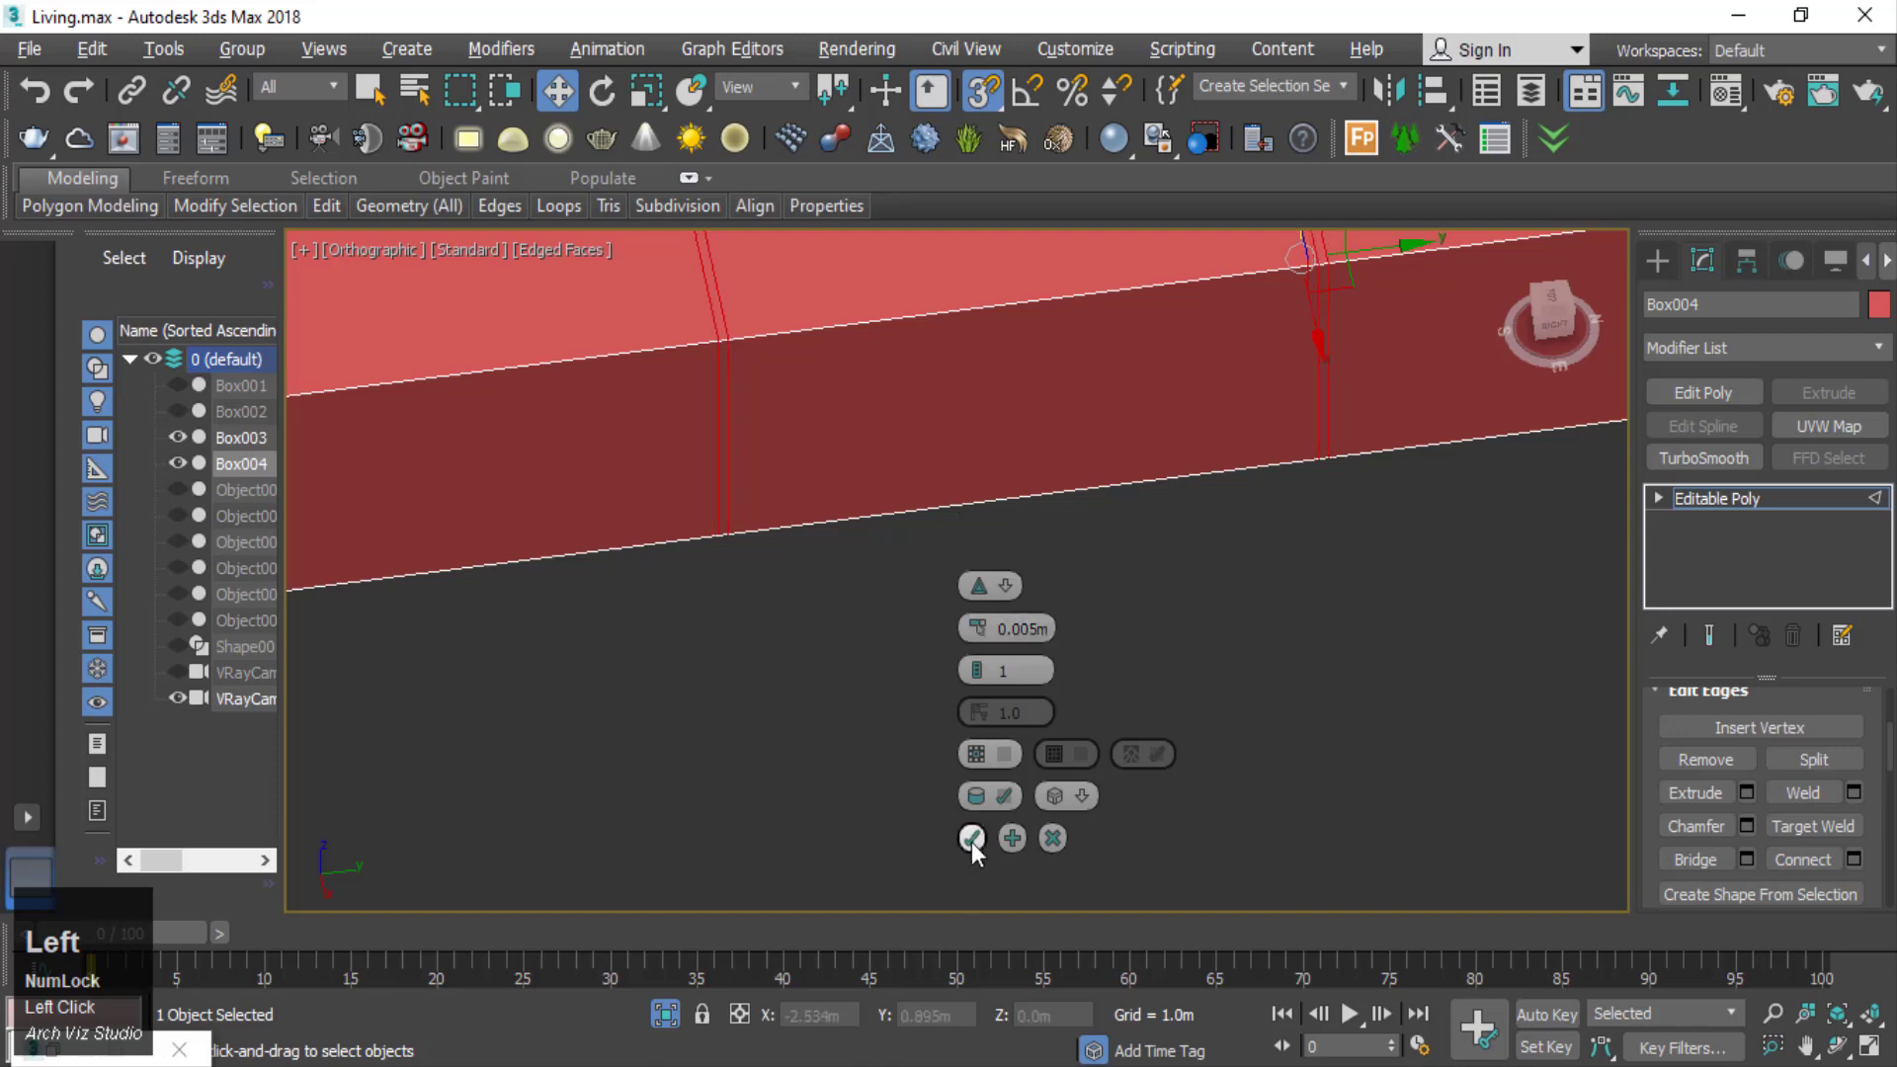
scroll(down, 3)
key(2)
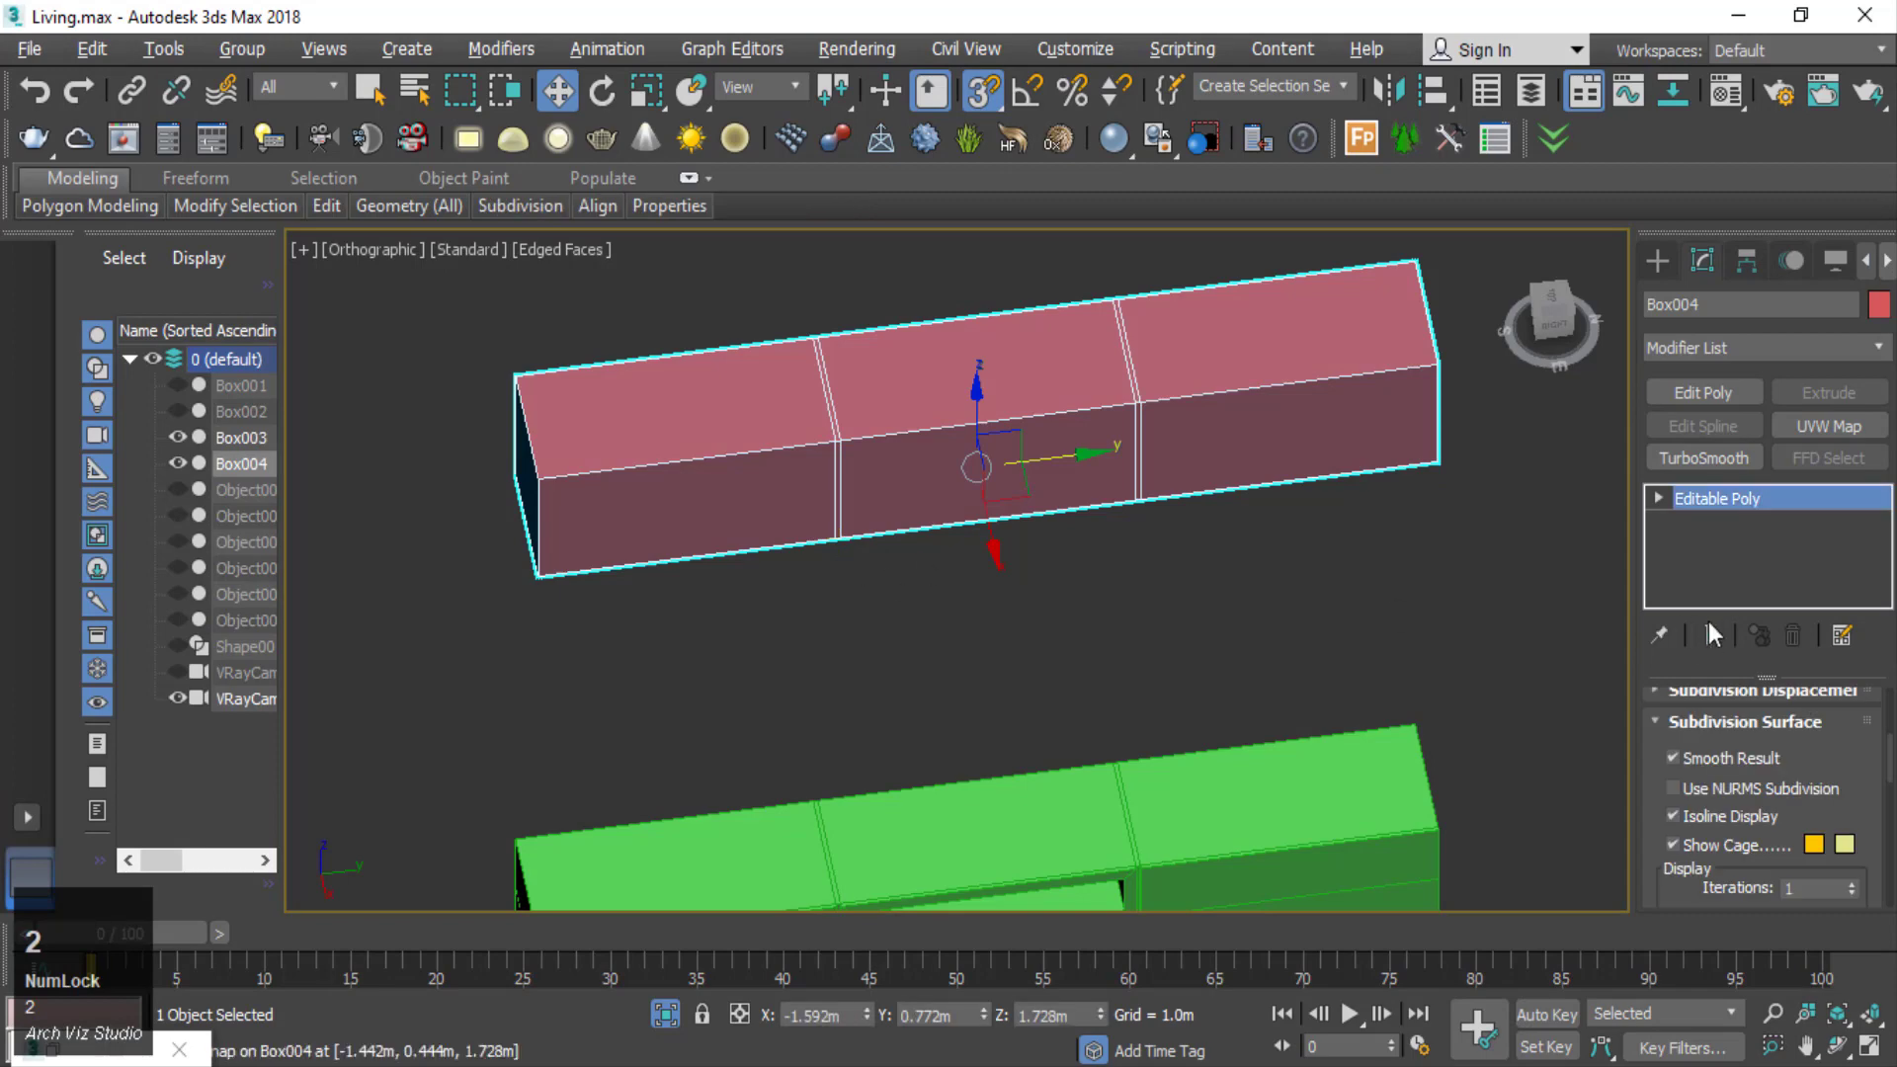
- Extrude Box004's three door faces outward by 0.005 m and leave face editing
click(795, 511)
scroll(up, 3)
click(1807, 737)
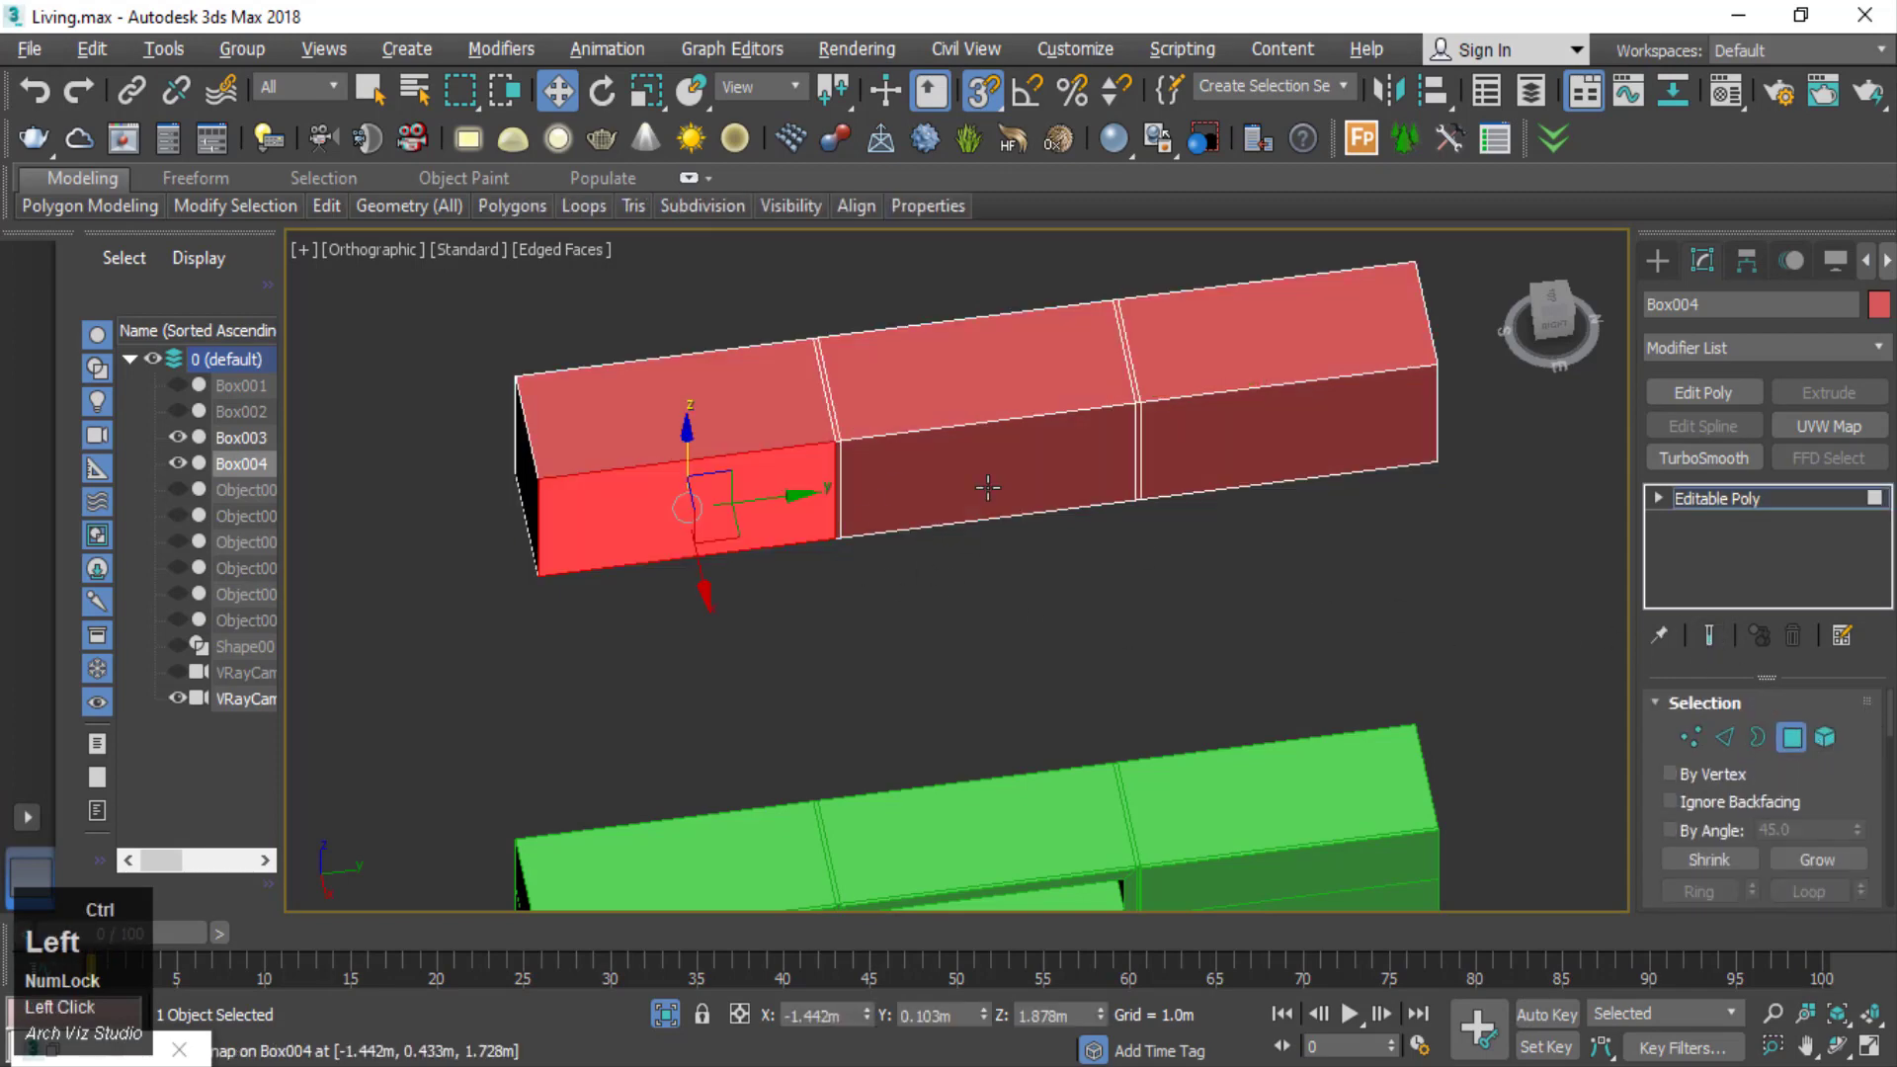
scroll(down, 3)
click(1855, 877)
click(1856, 816)
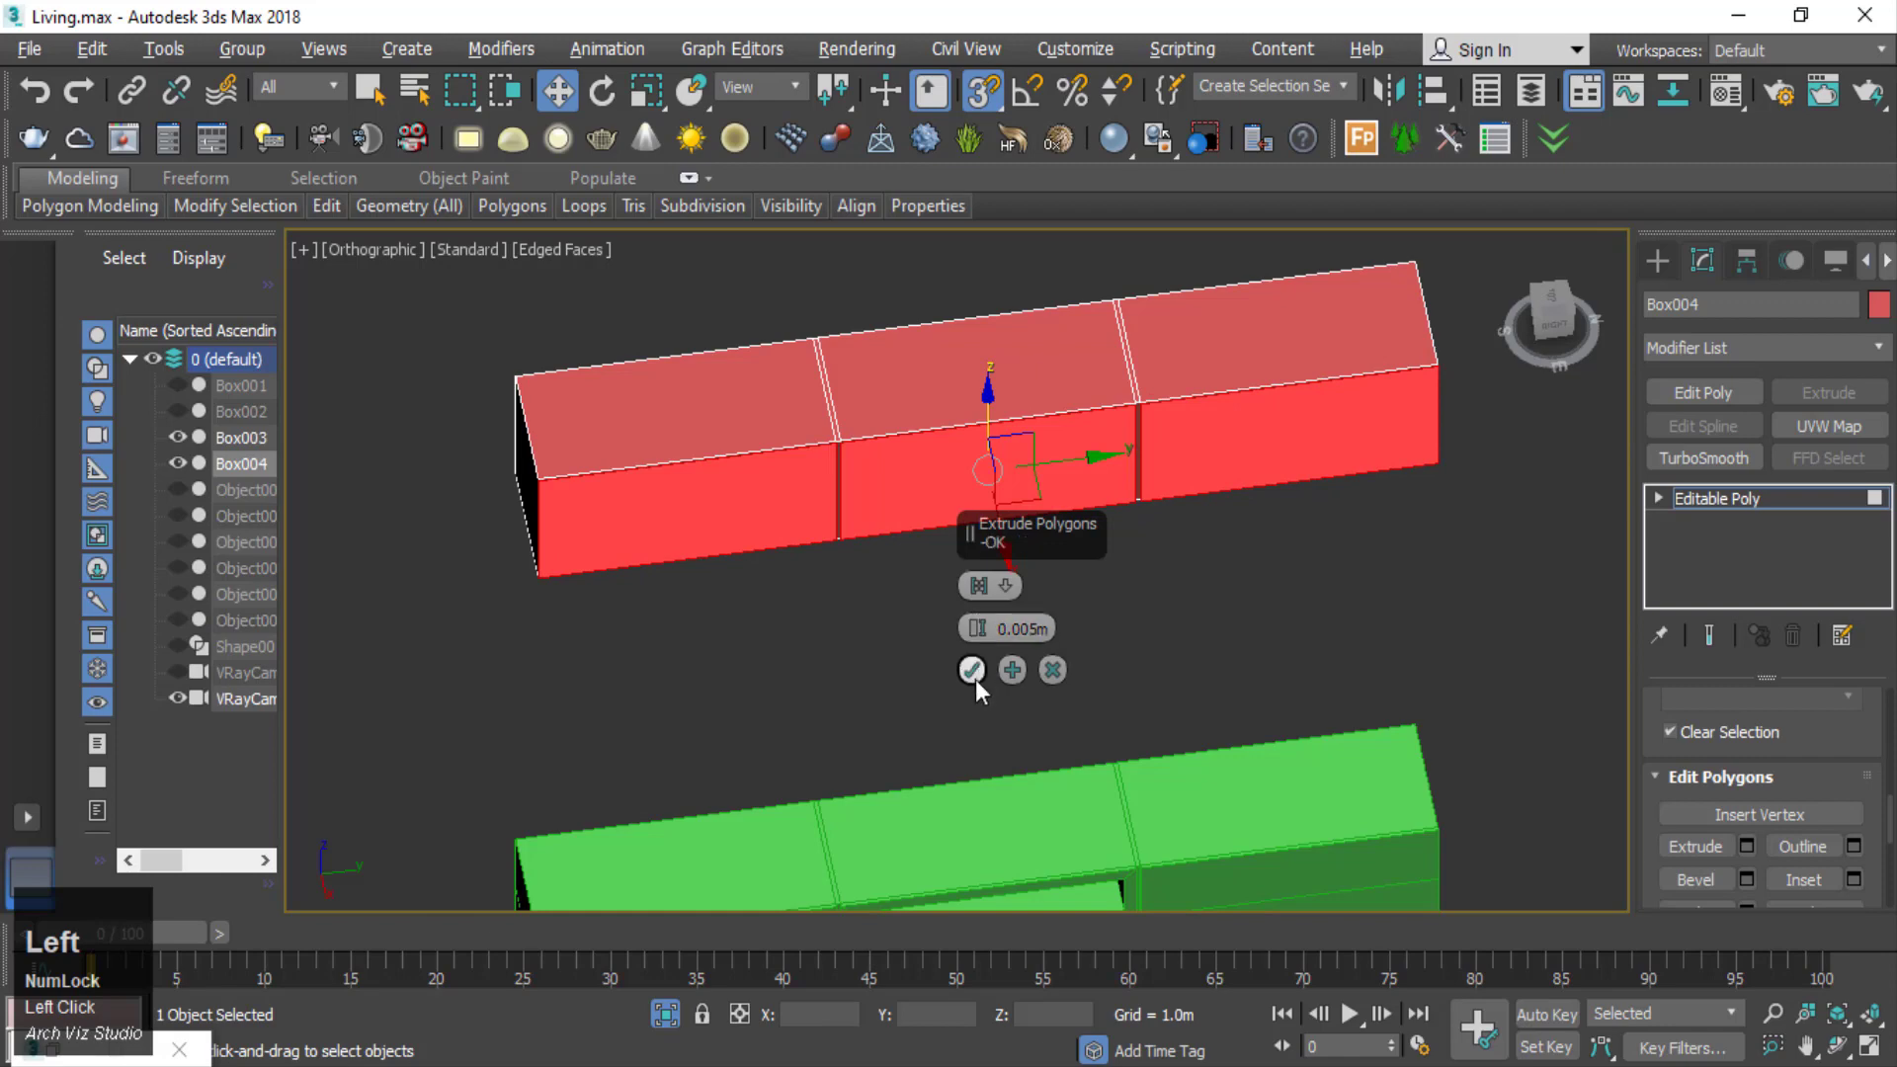
right_click(835, 657)
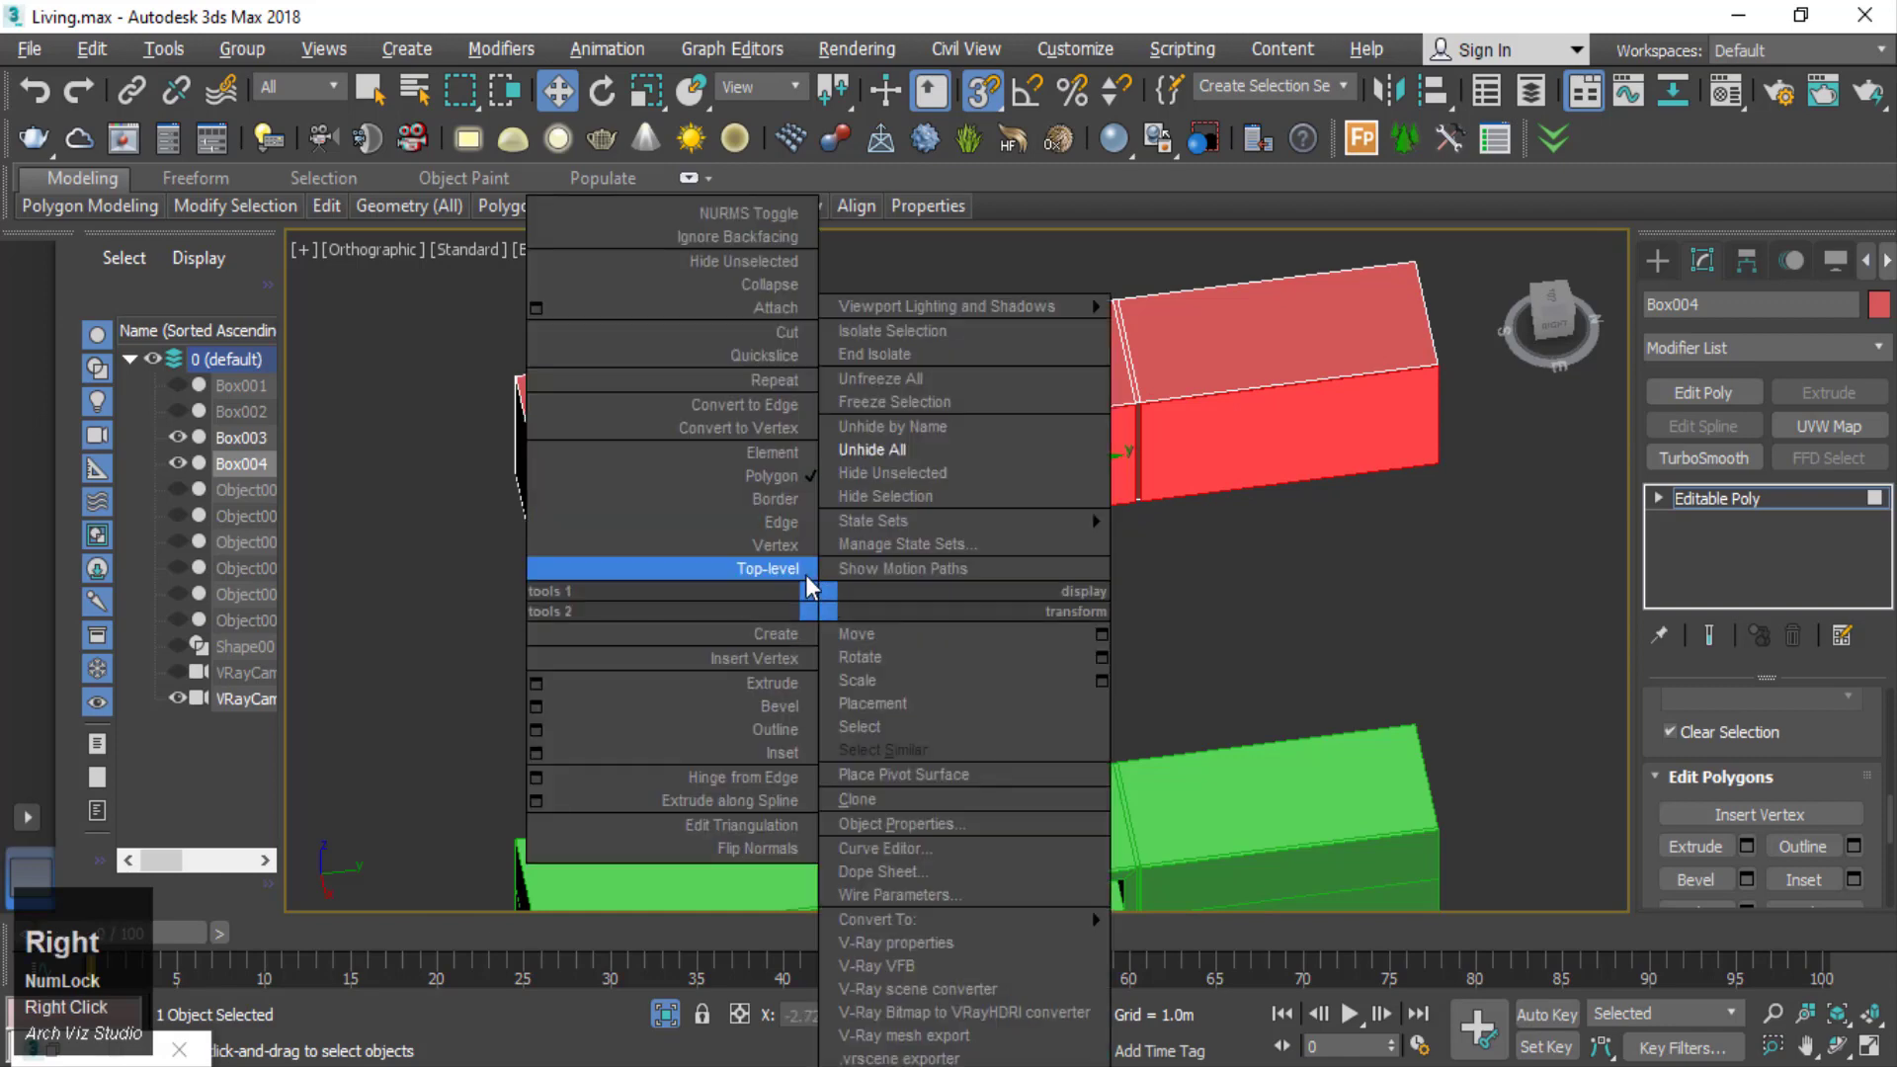
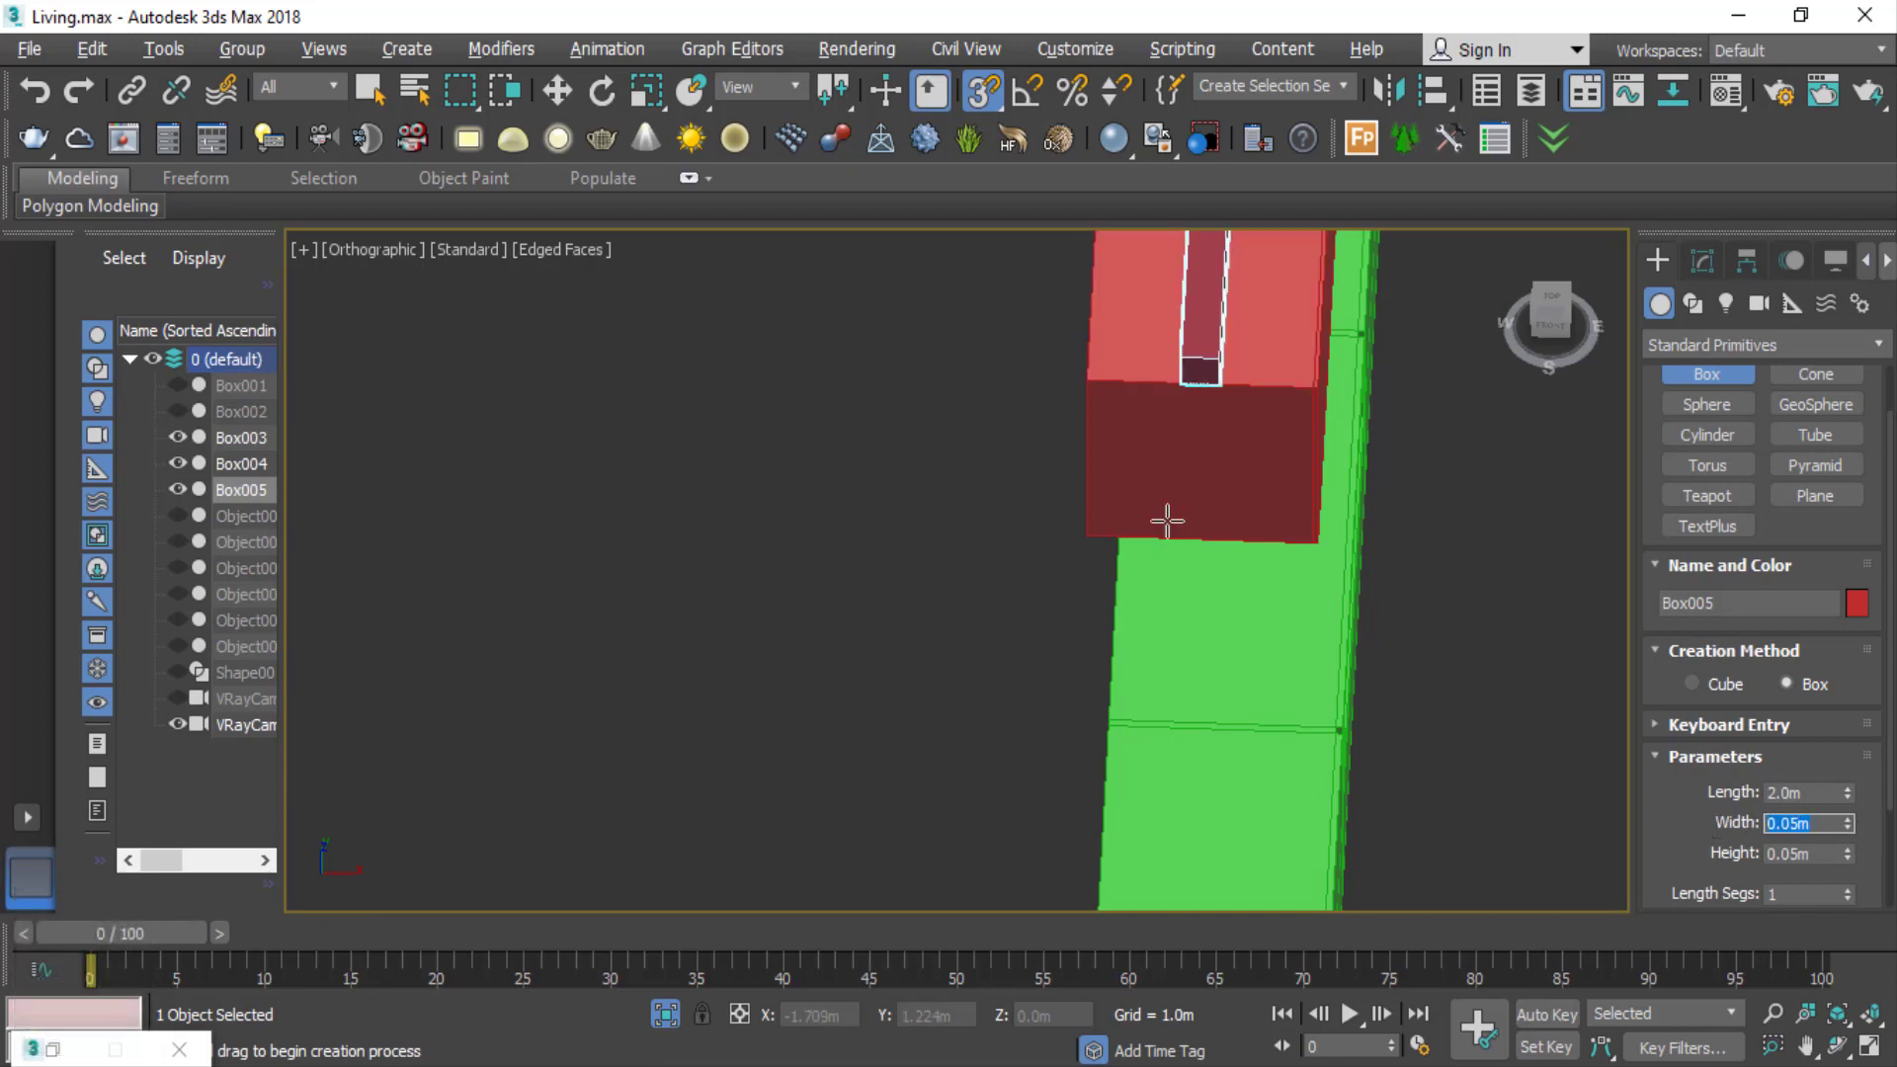
- Create the thin 0.05 m box Box005 along the lower cabinet's base
click(570, 110)
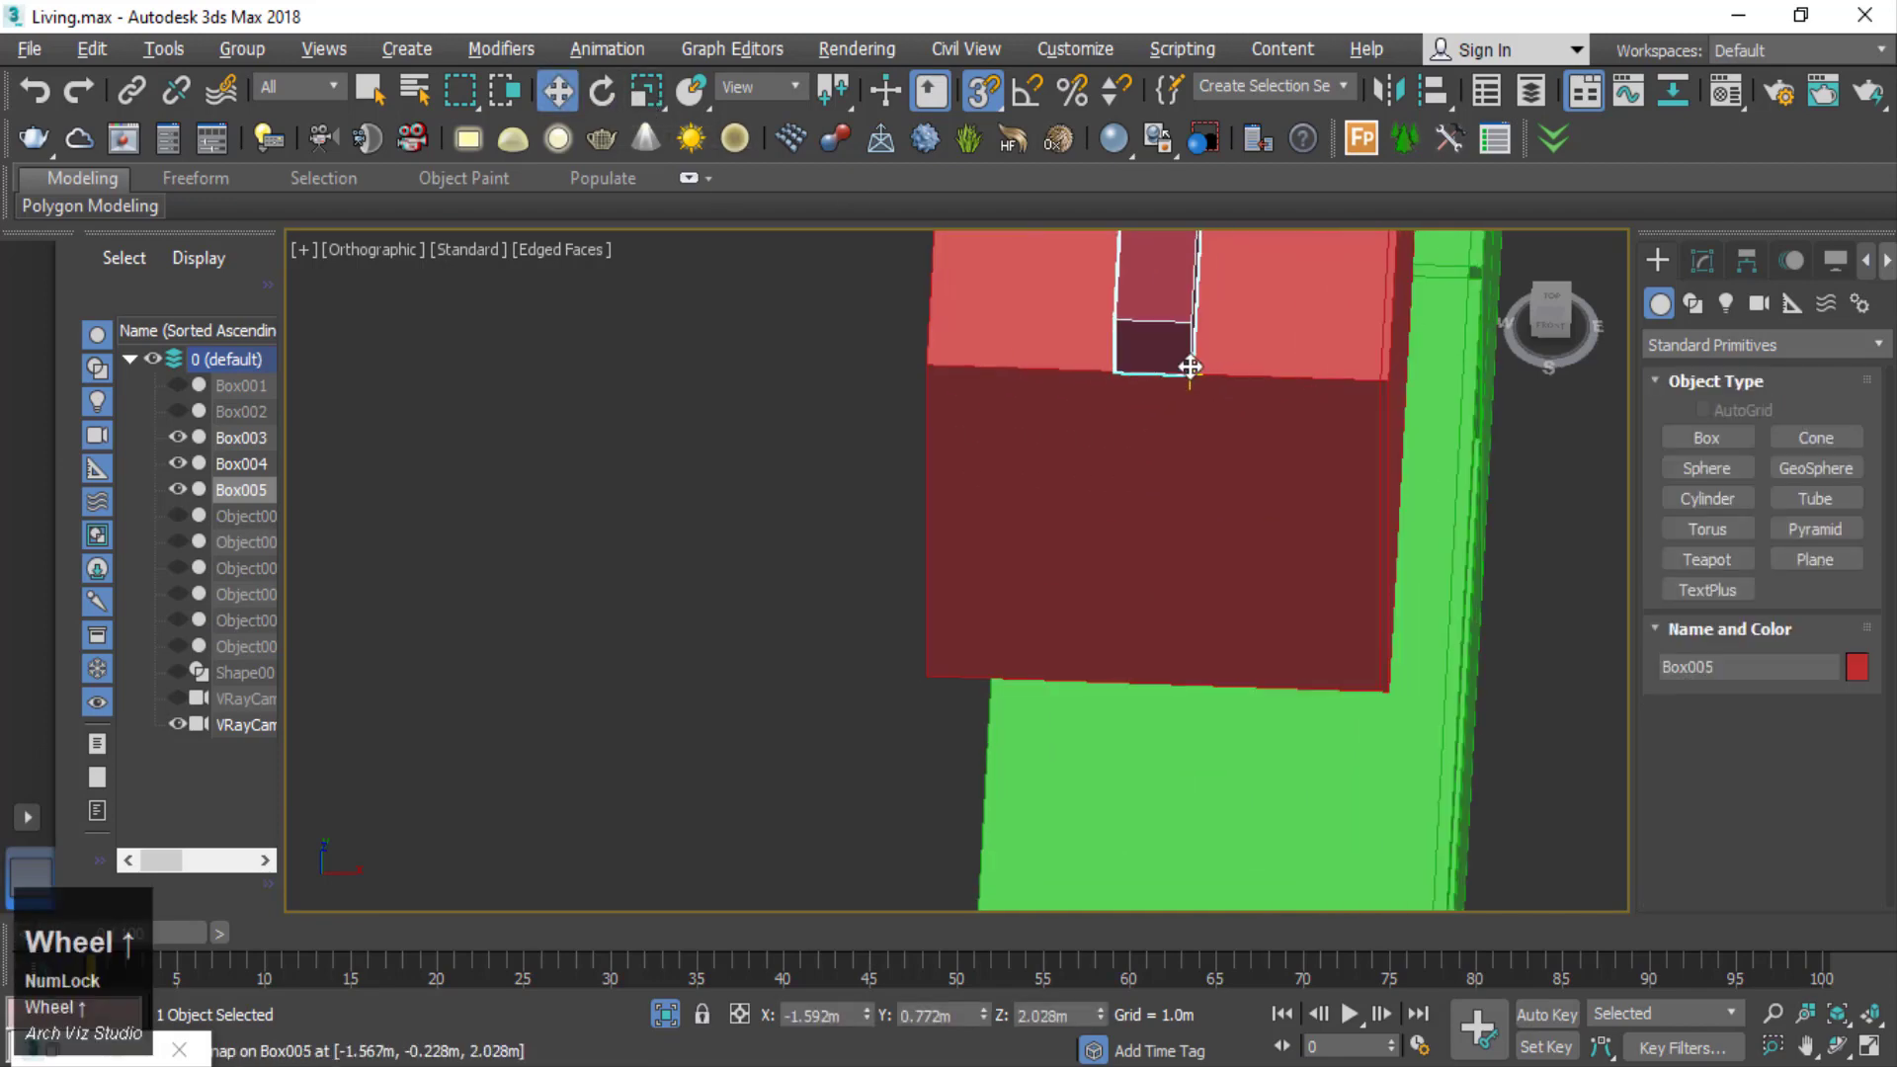
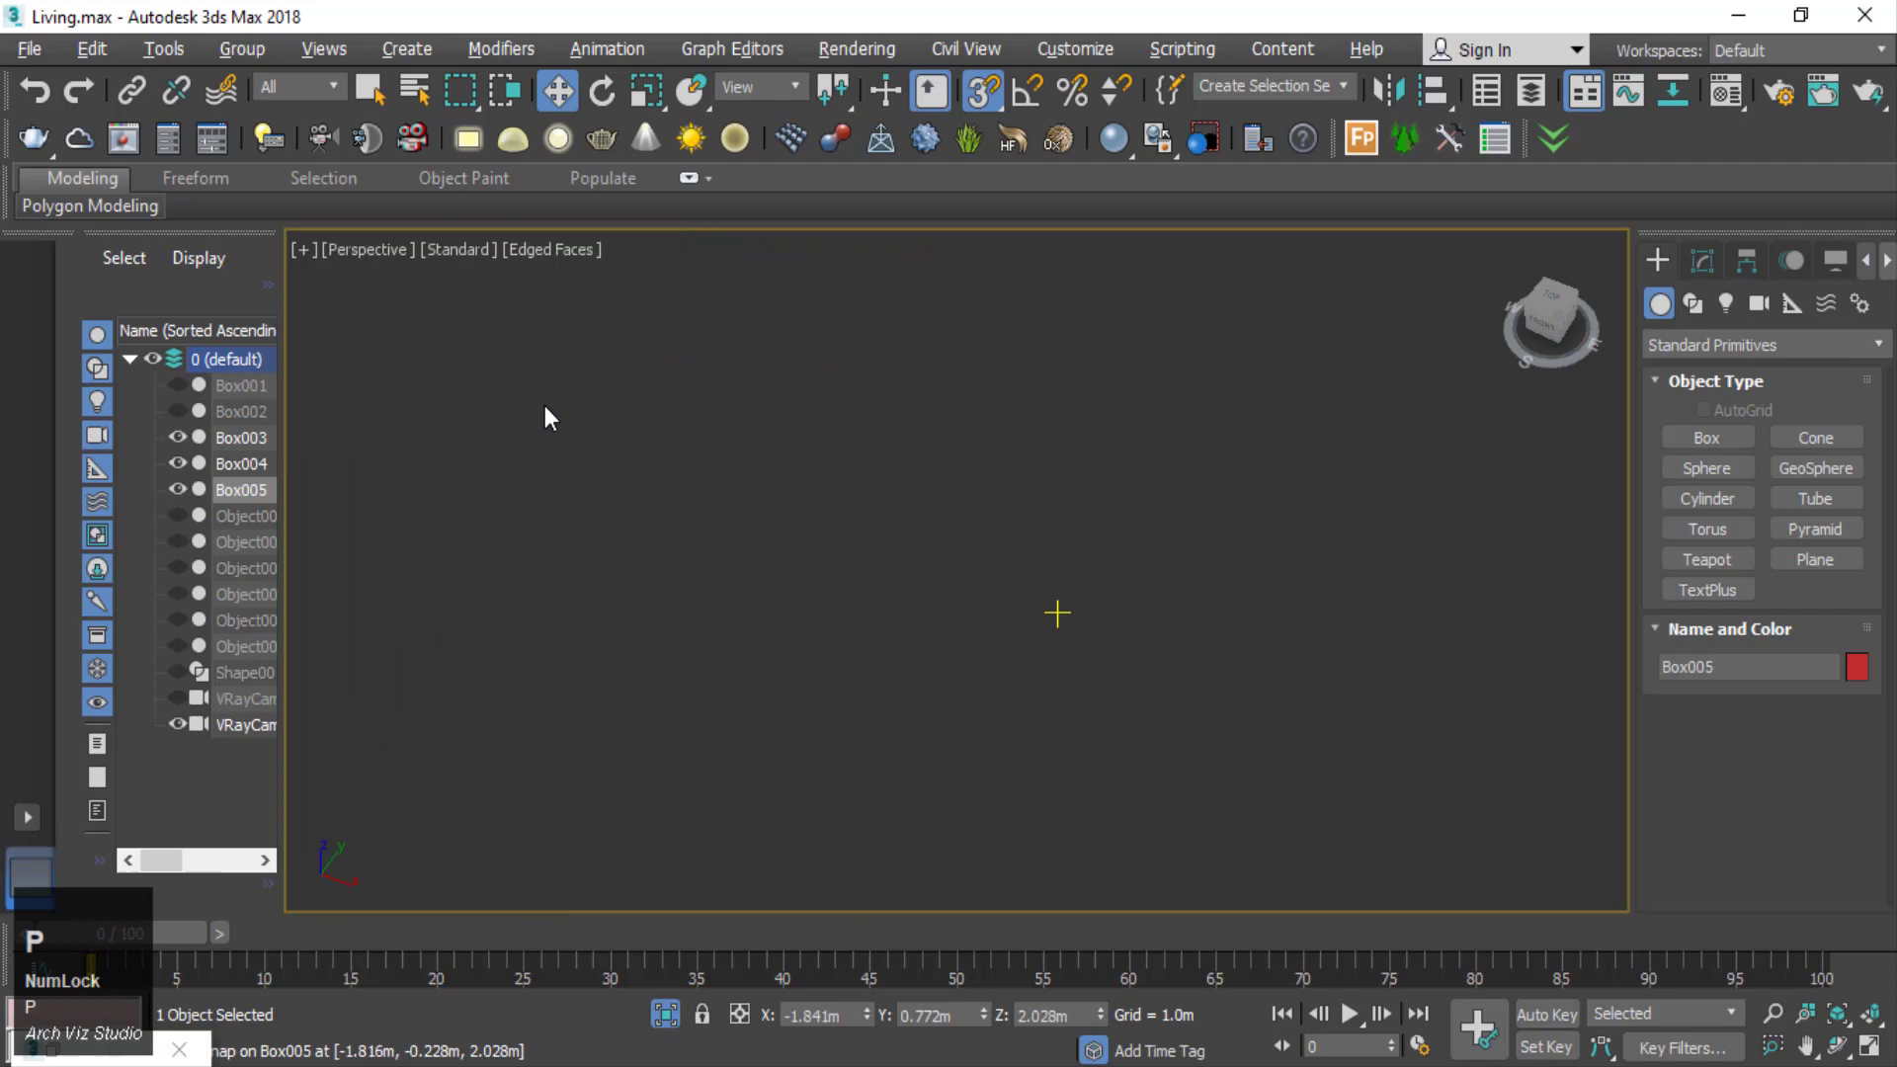
scroll(down, 3)
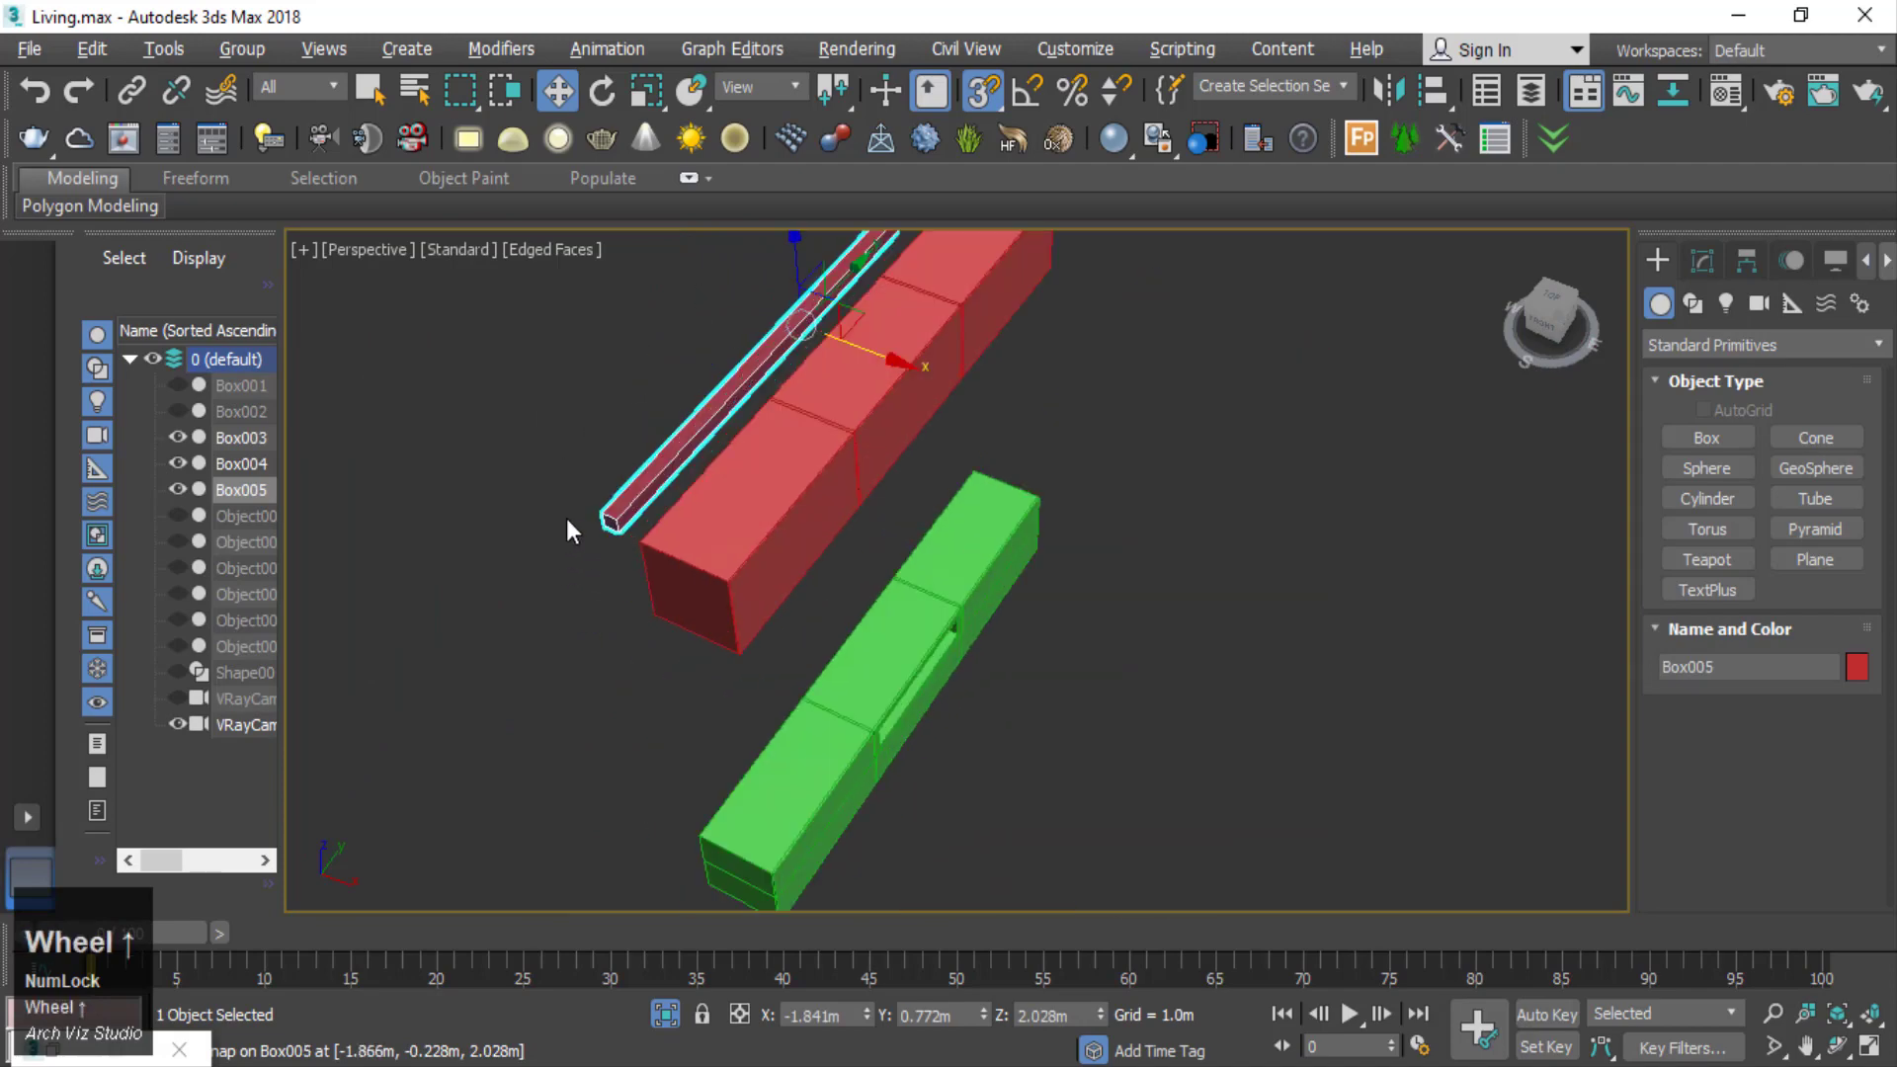
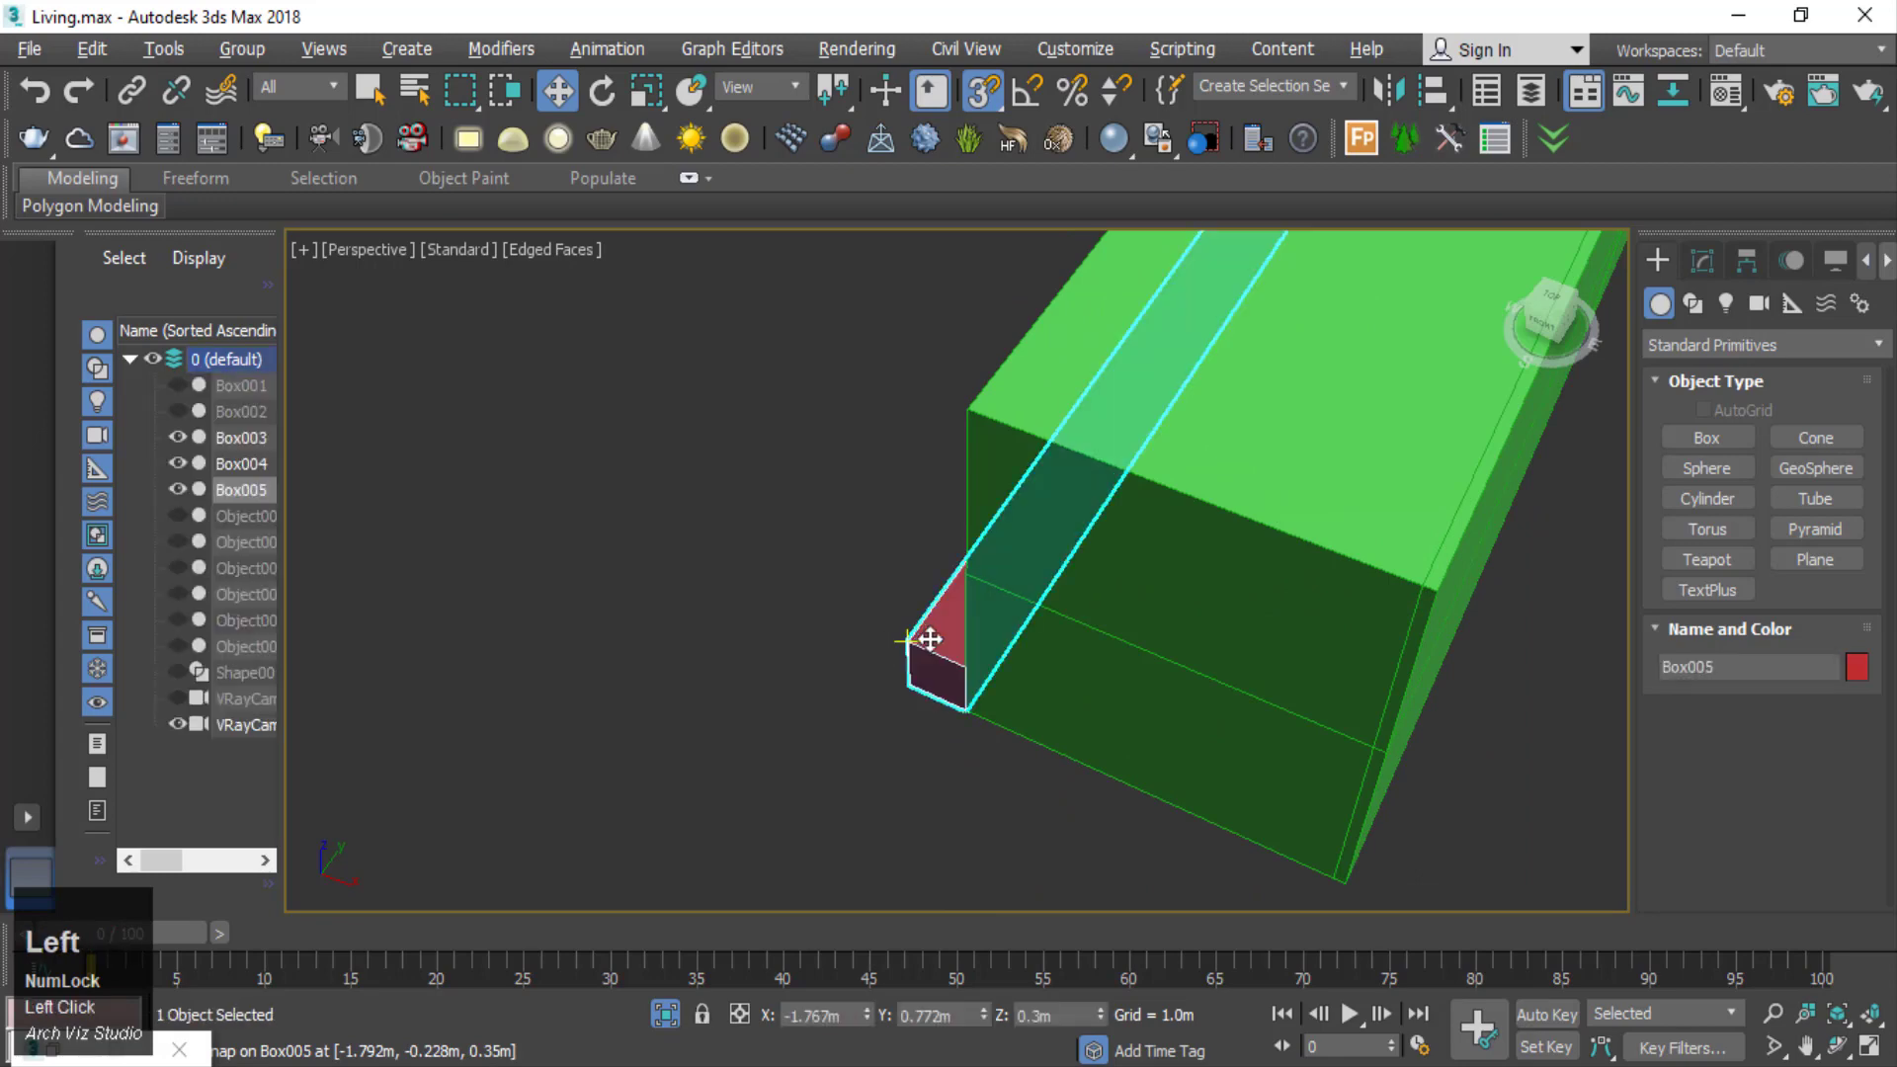
- Convert the thin base strip Box005 to an editable poly and check it around the cabinet
right_click(926, 672)
click(1322, 957)
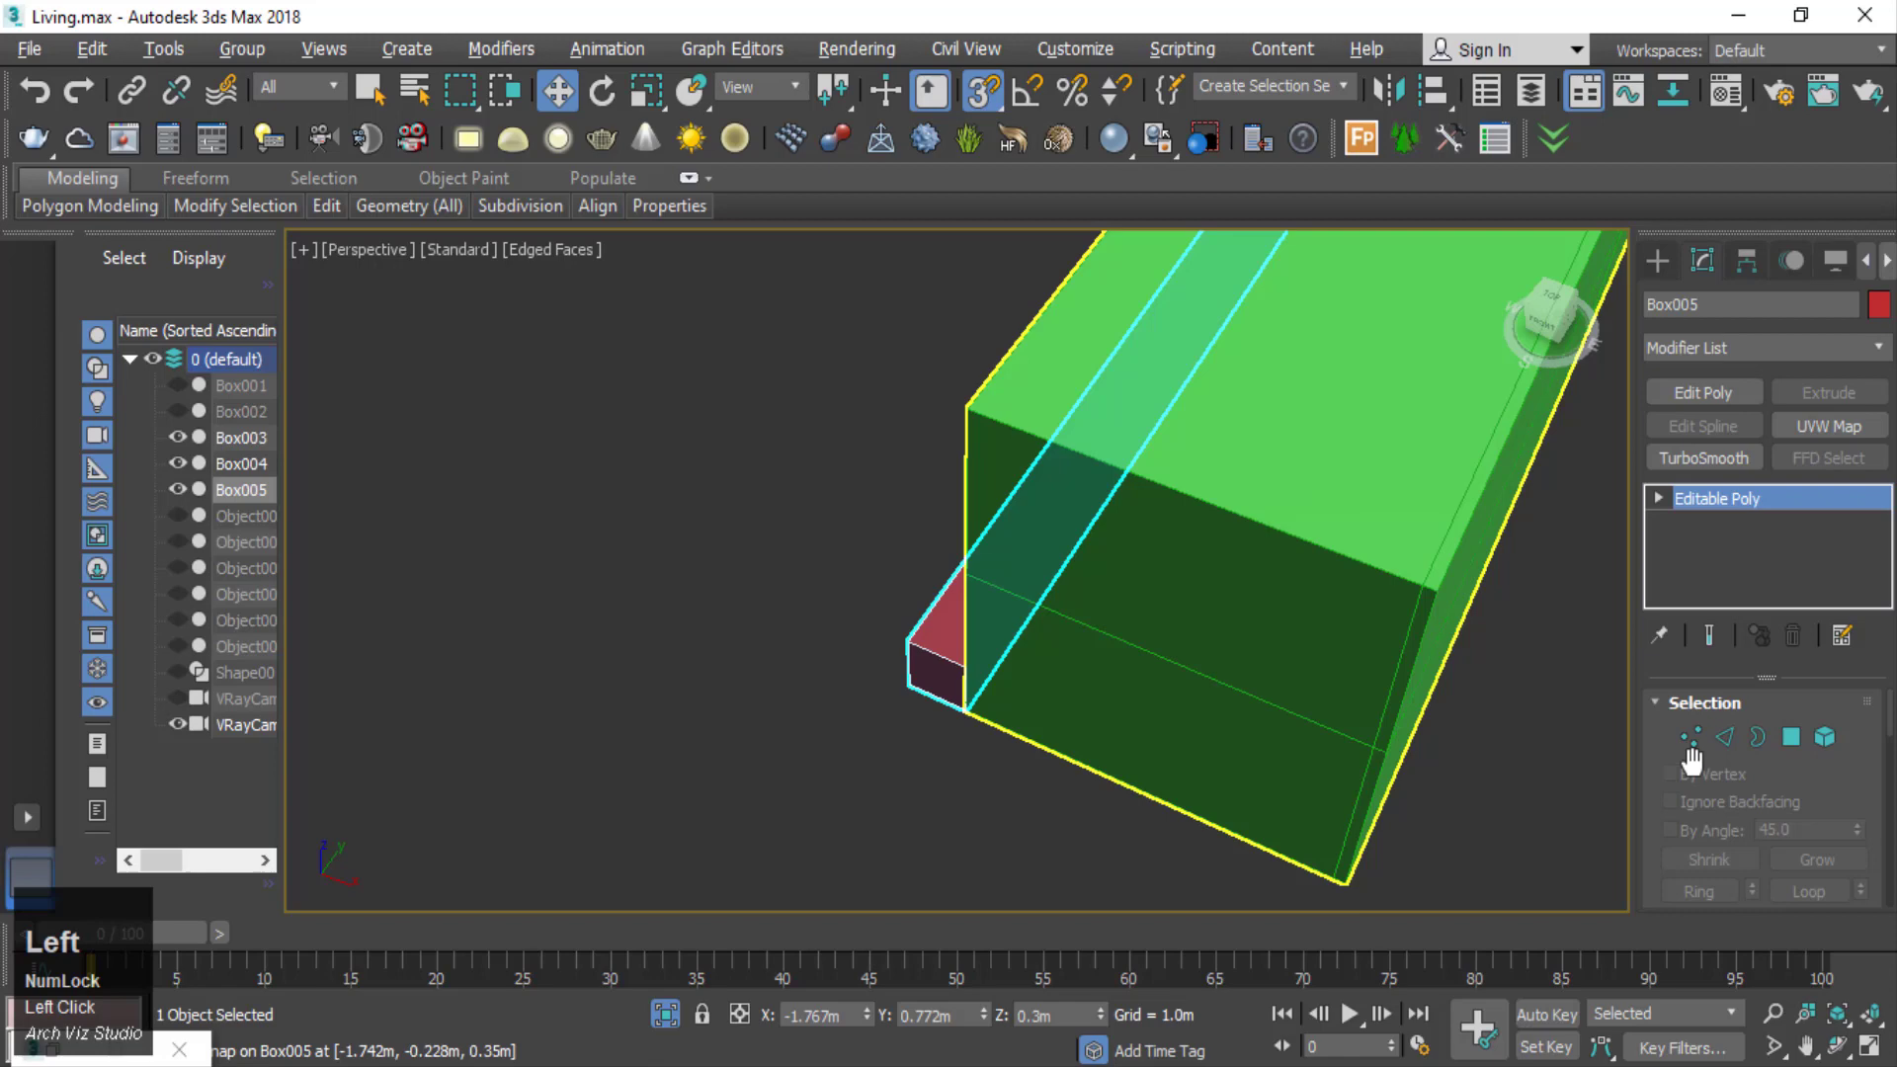
scroll(down, 3)
middle_click(950, 652)
scroll(down, 3)
middle_click(1023, 632)
scroll(up, 3)
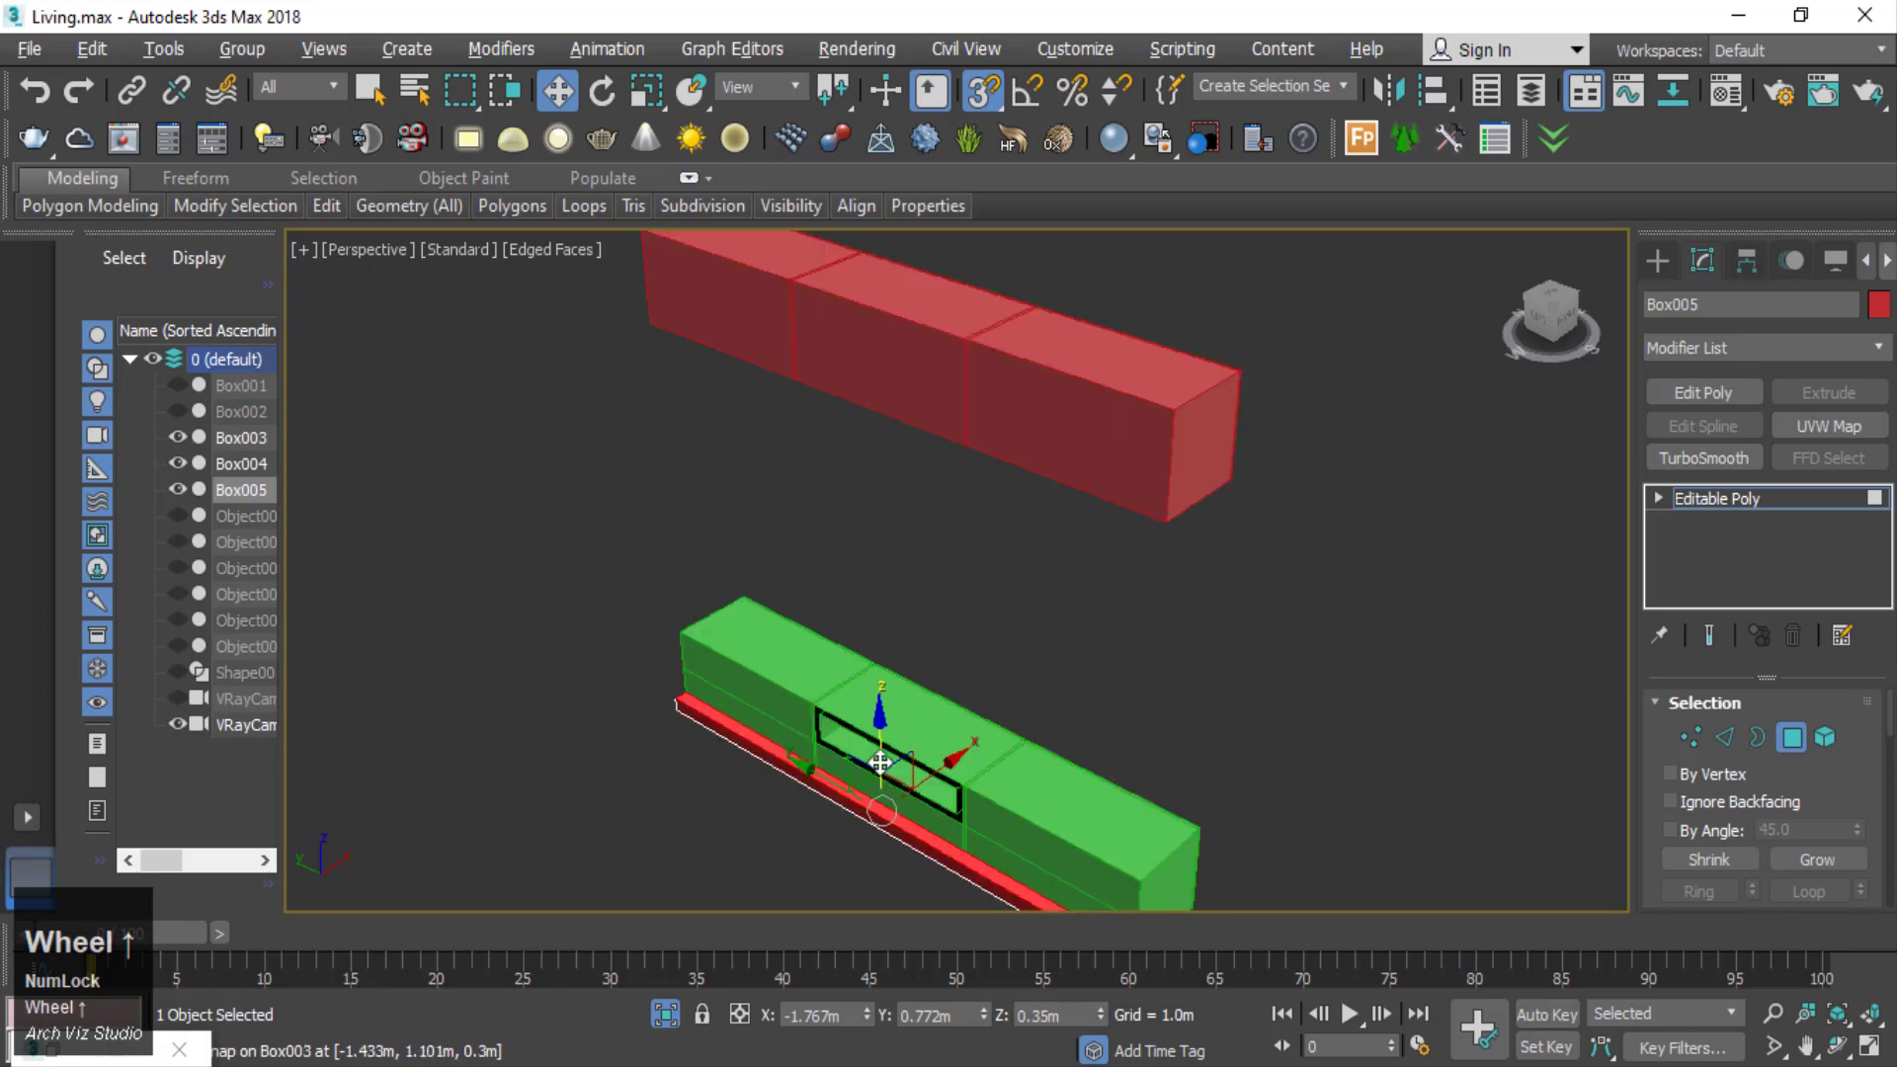
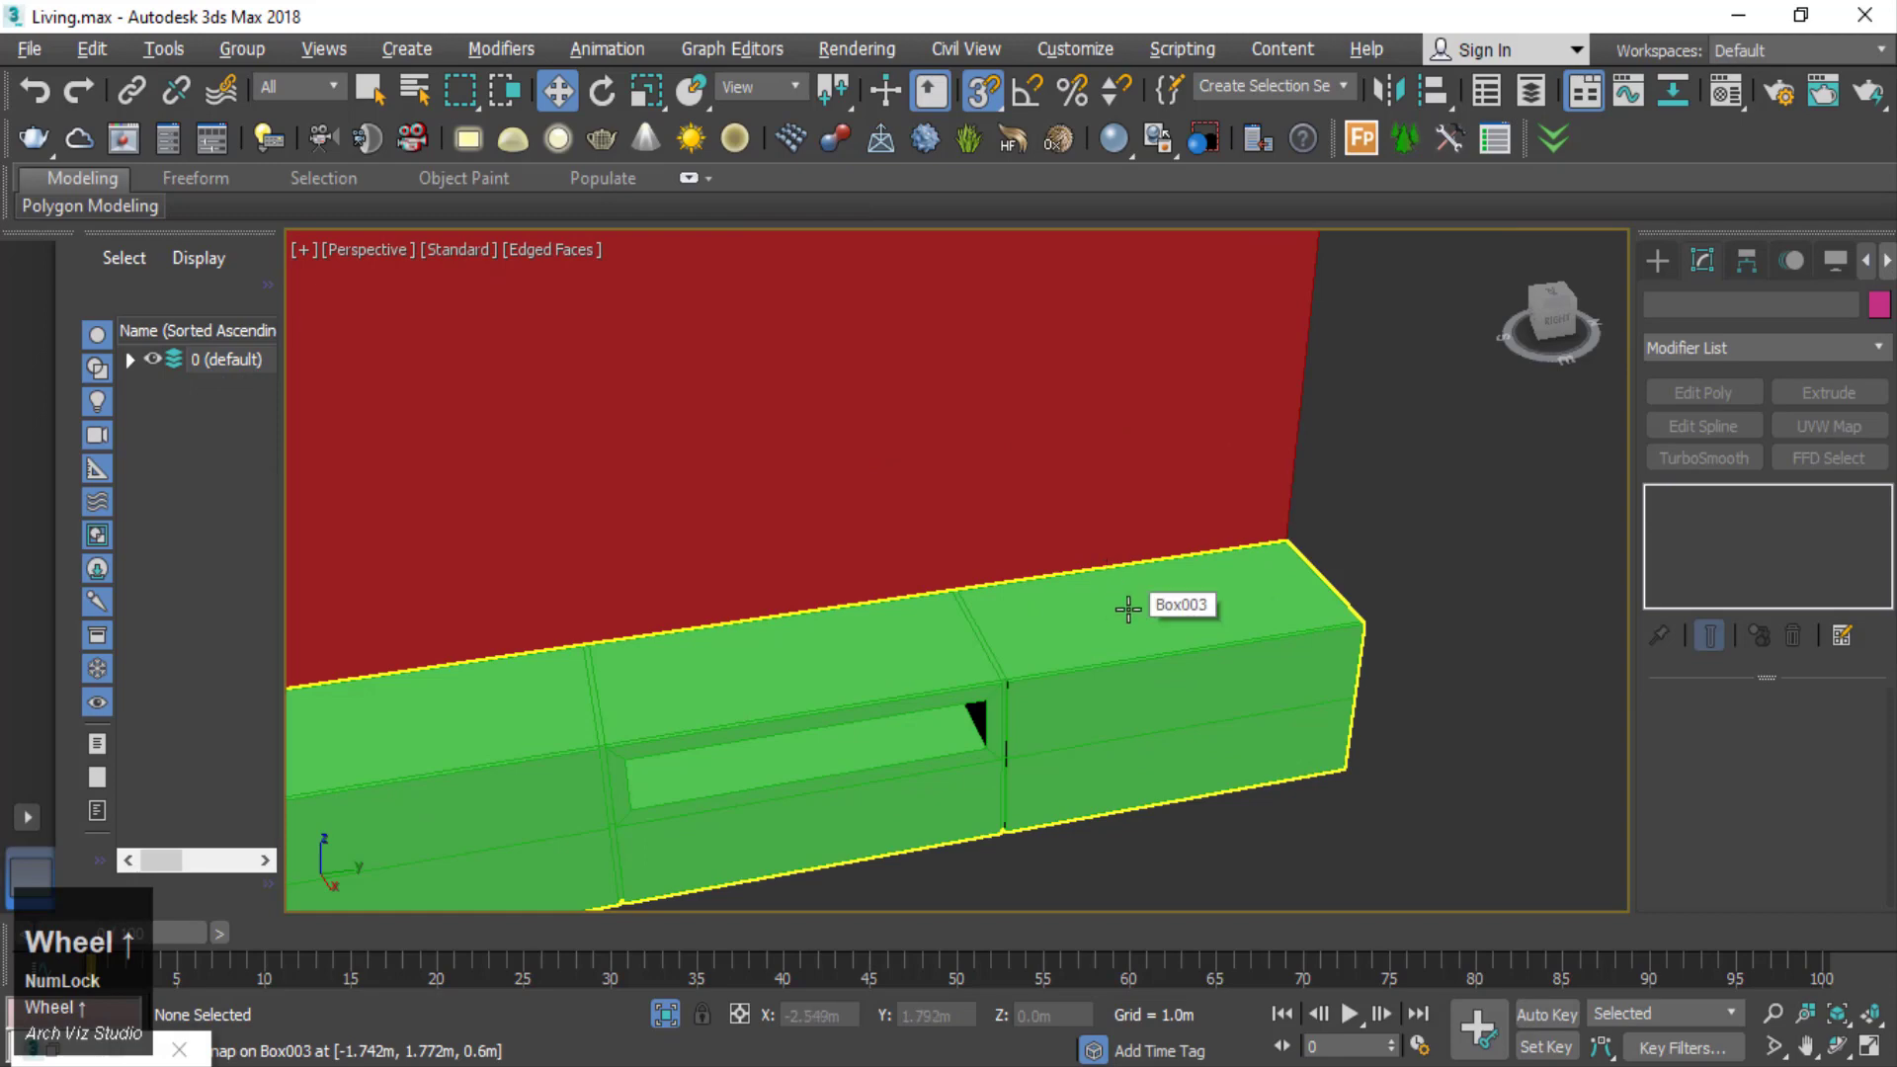
- Create Box006, a 2 m by 0.3 m by 0.025 m shelf slab over the upper cabinet in Top view
key(t)
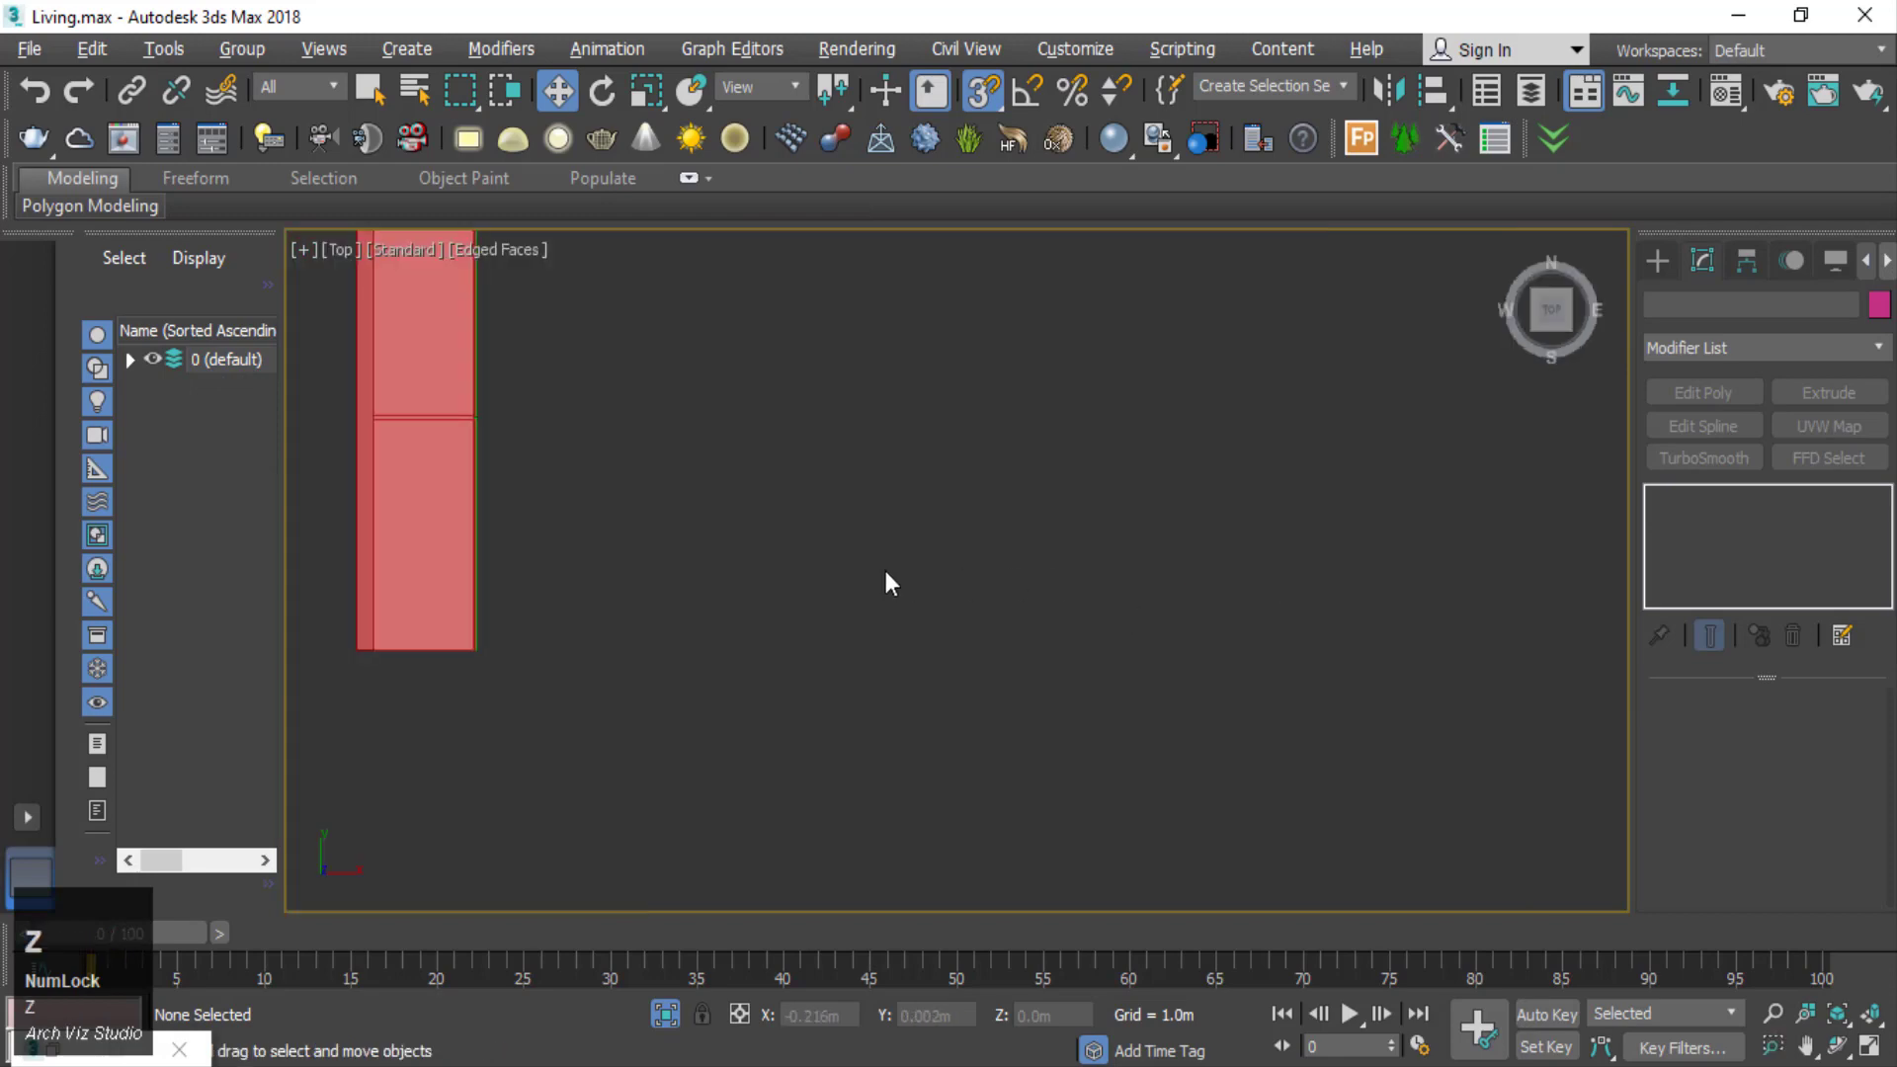
click(1668, 263)
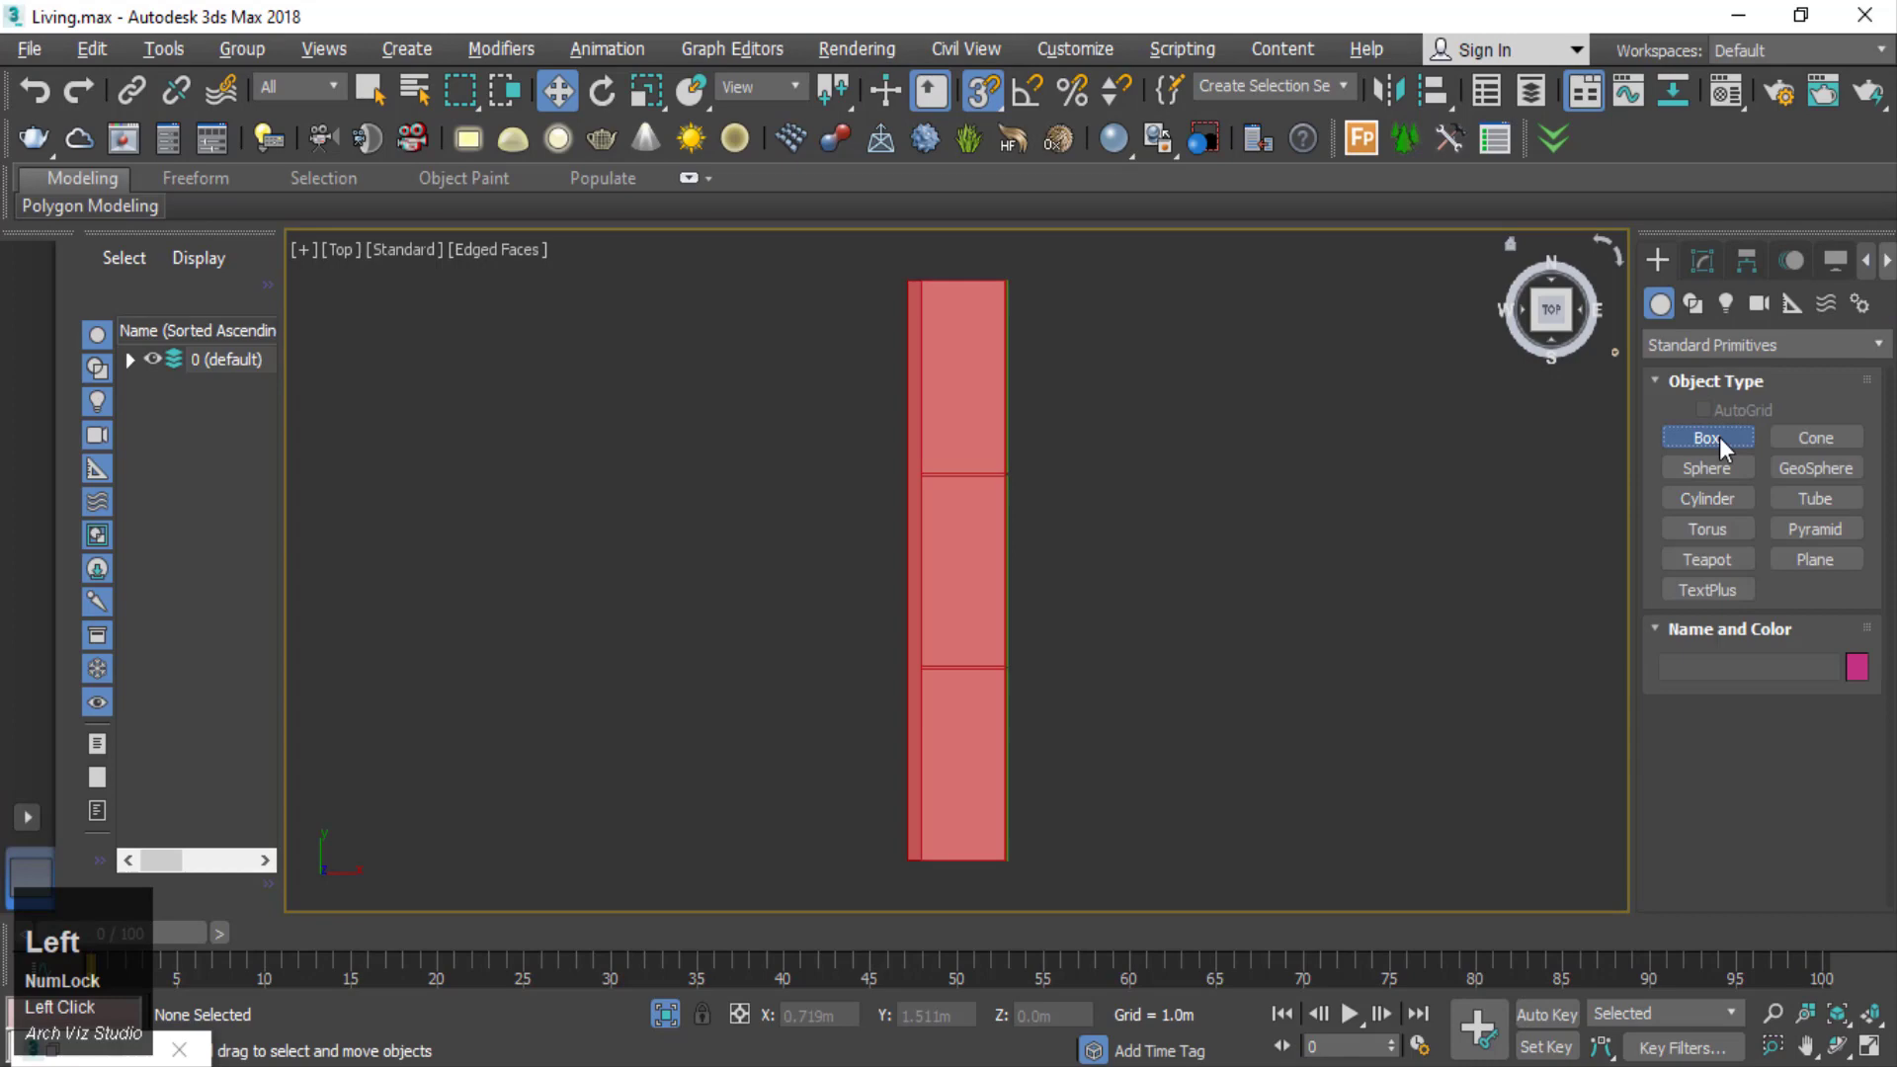
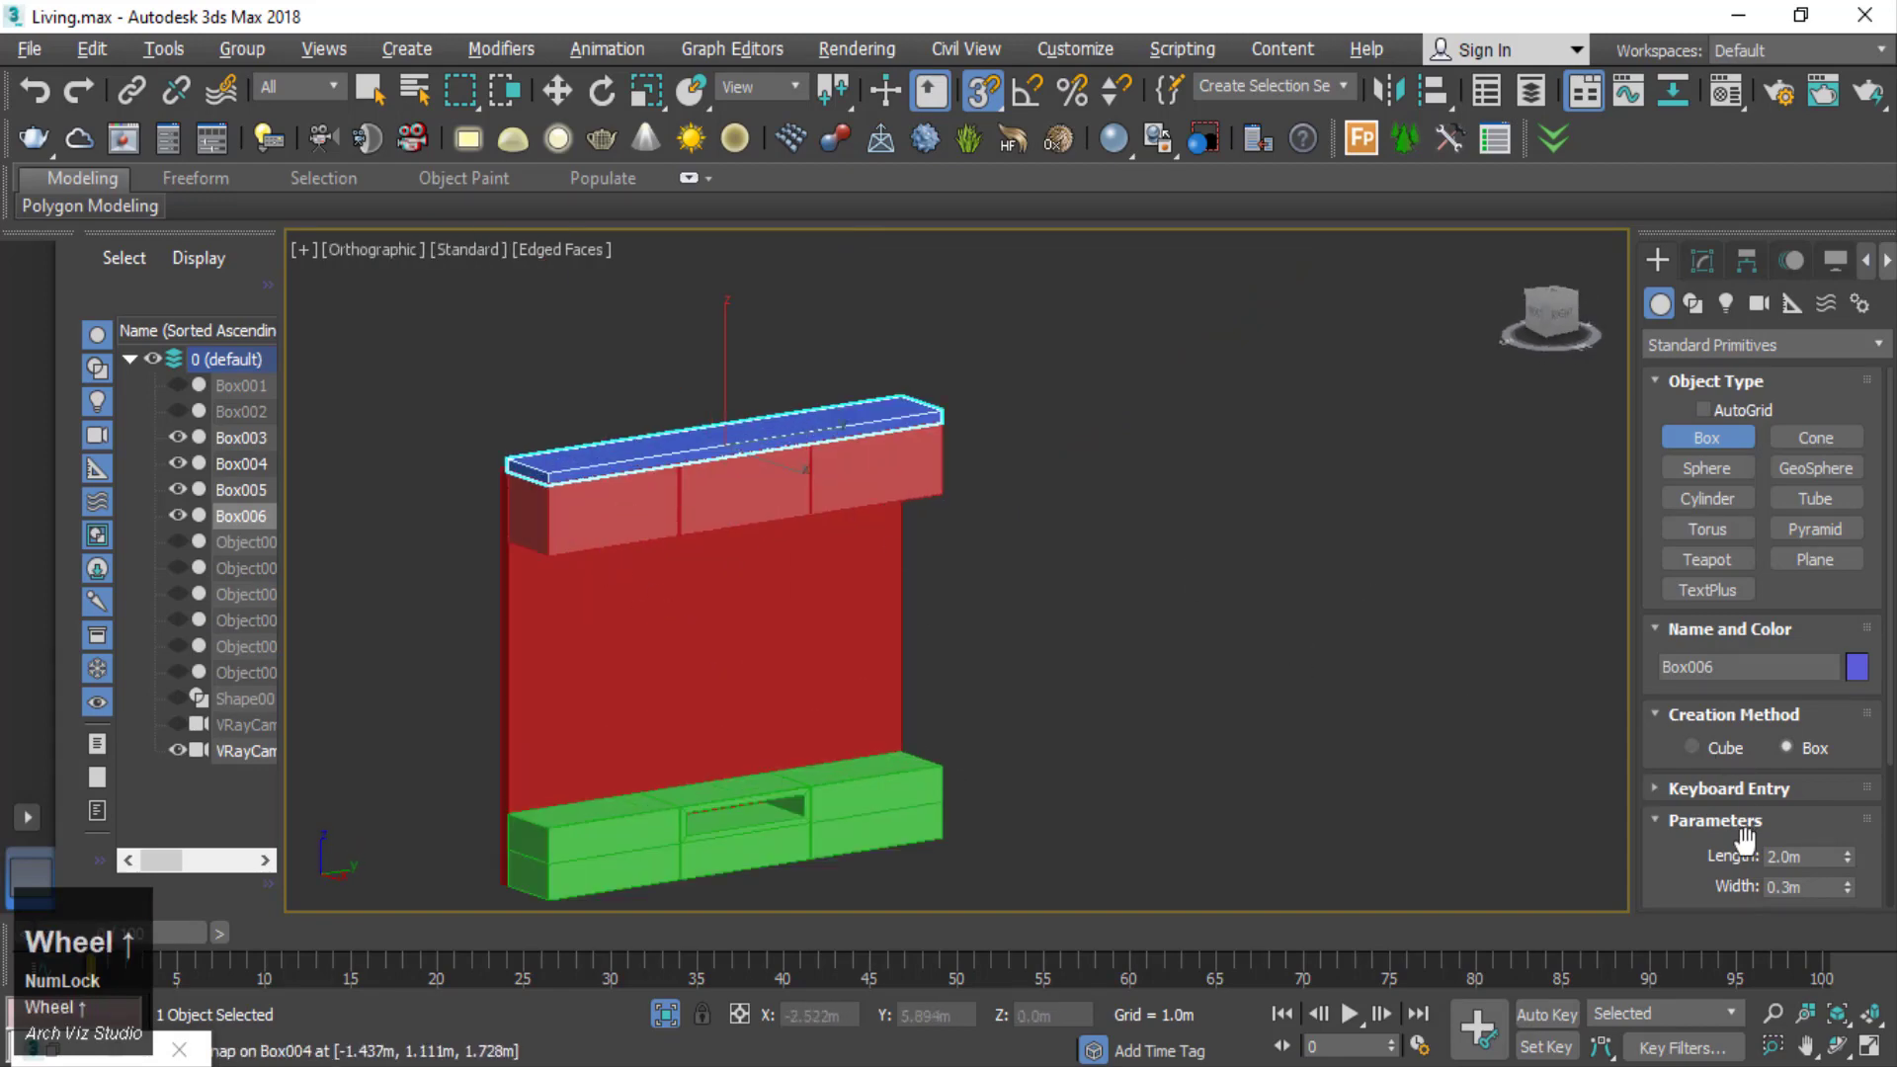
click(1704, 792)
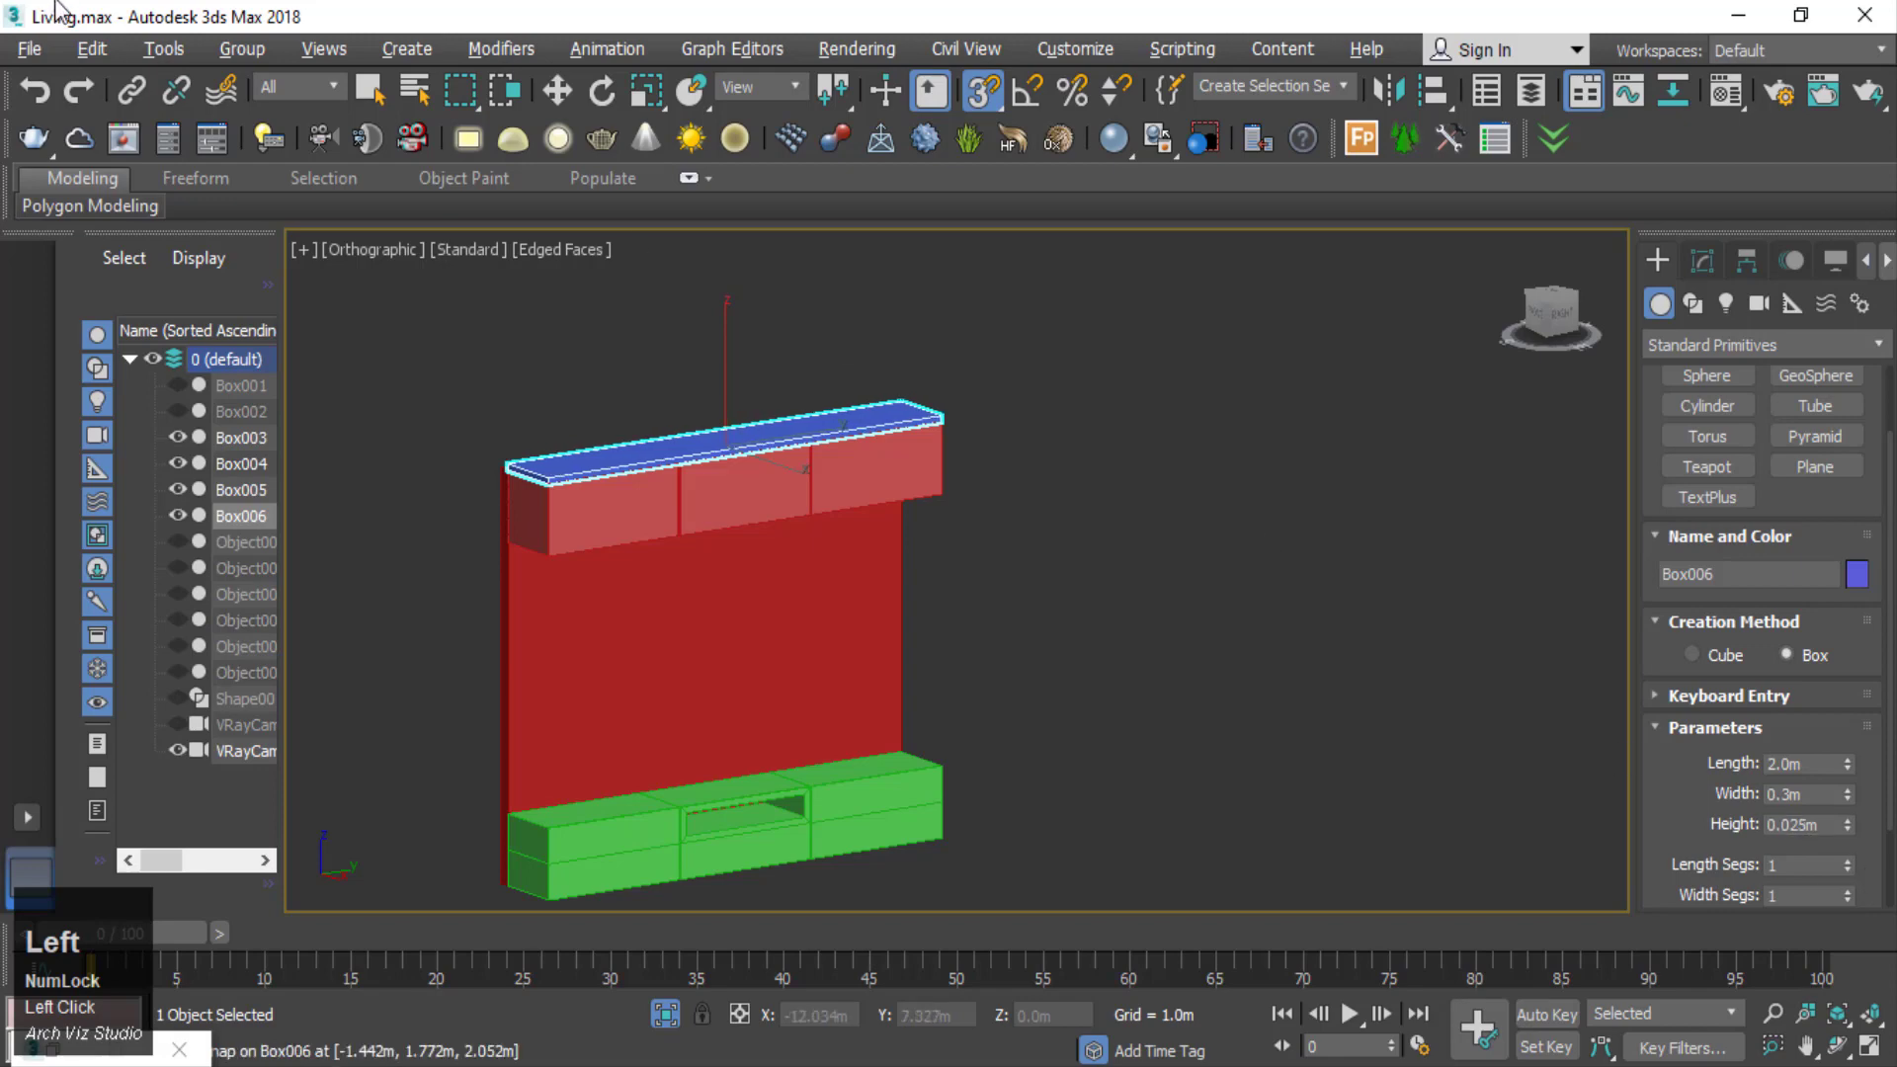
- In side wireframe view, drag the shelf slab down to about 1.31 m between the cabinets
key(f)
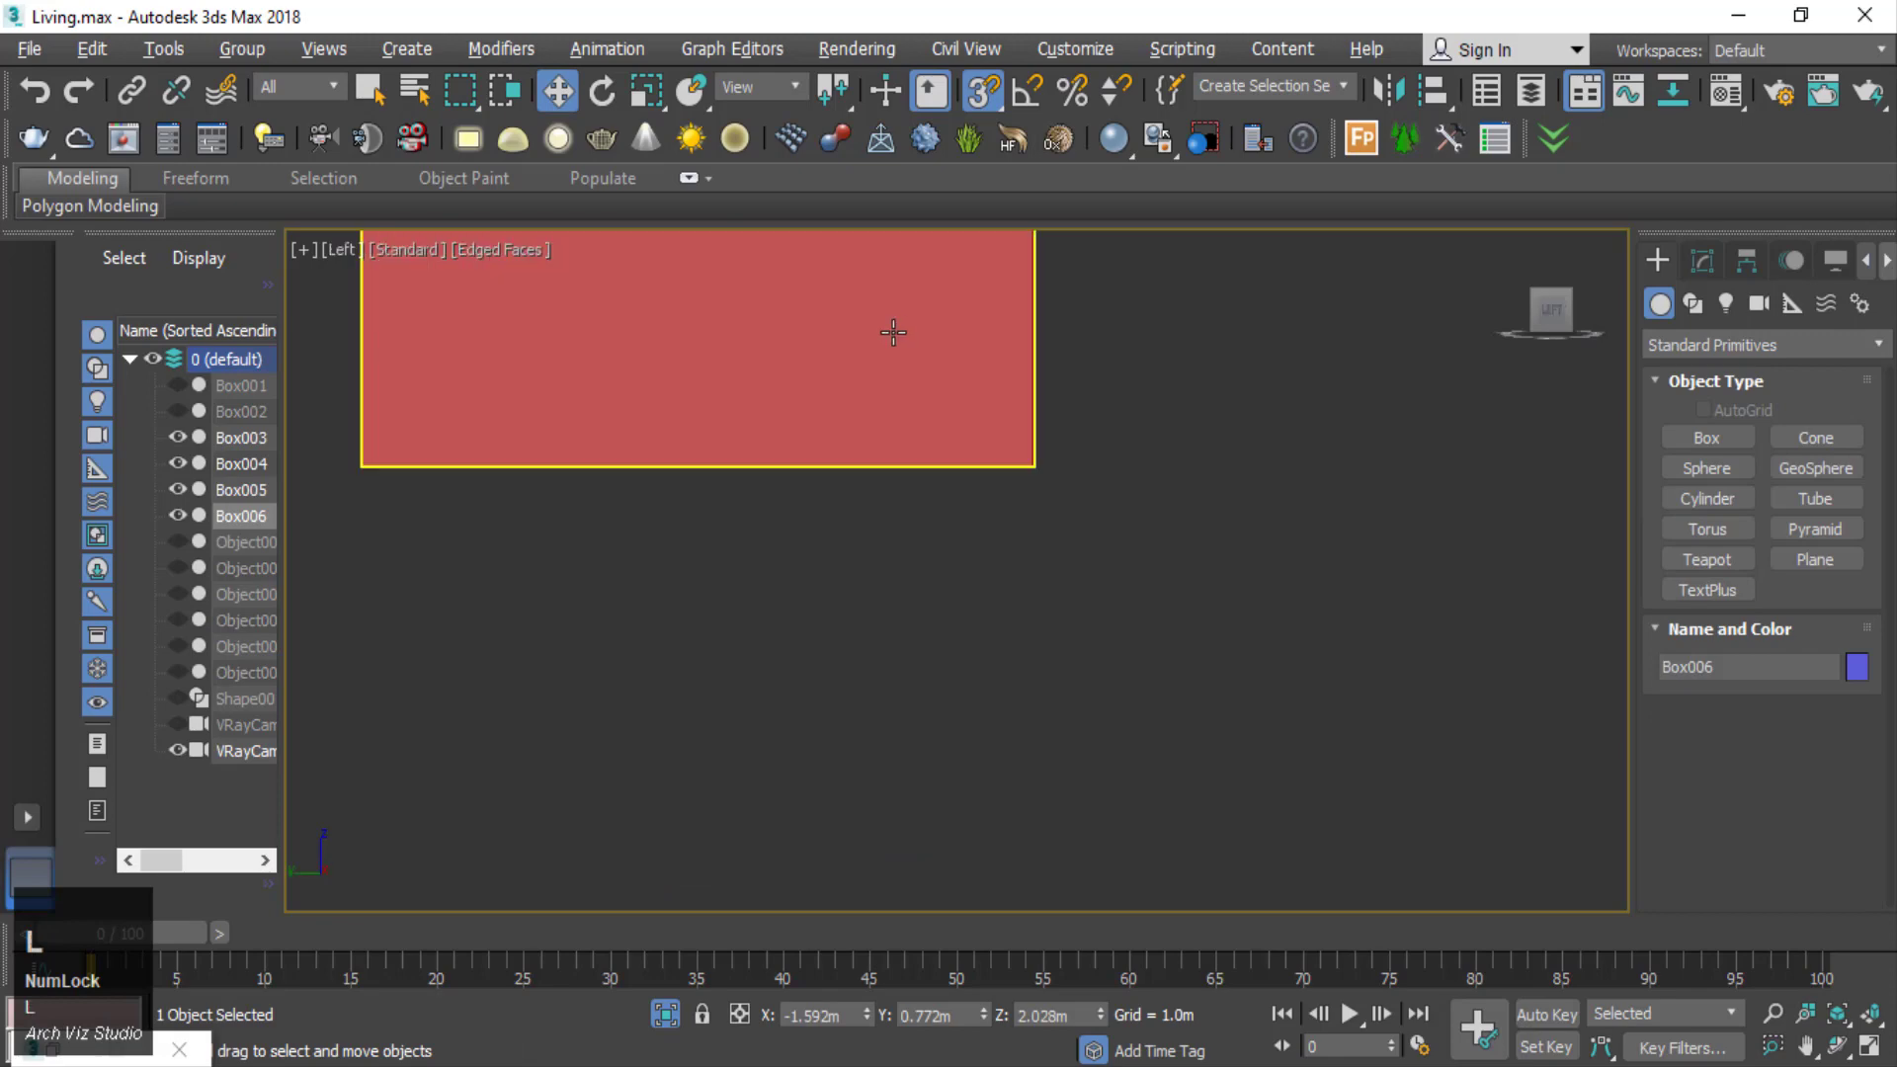
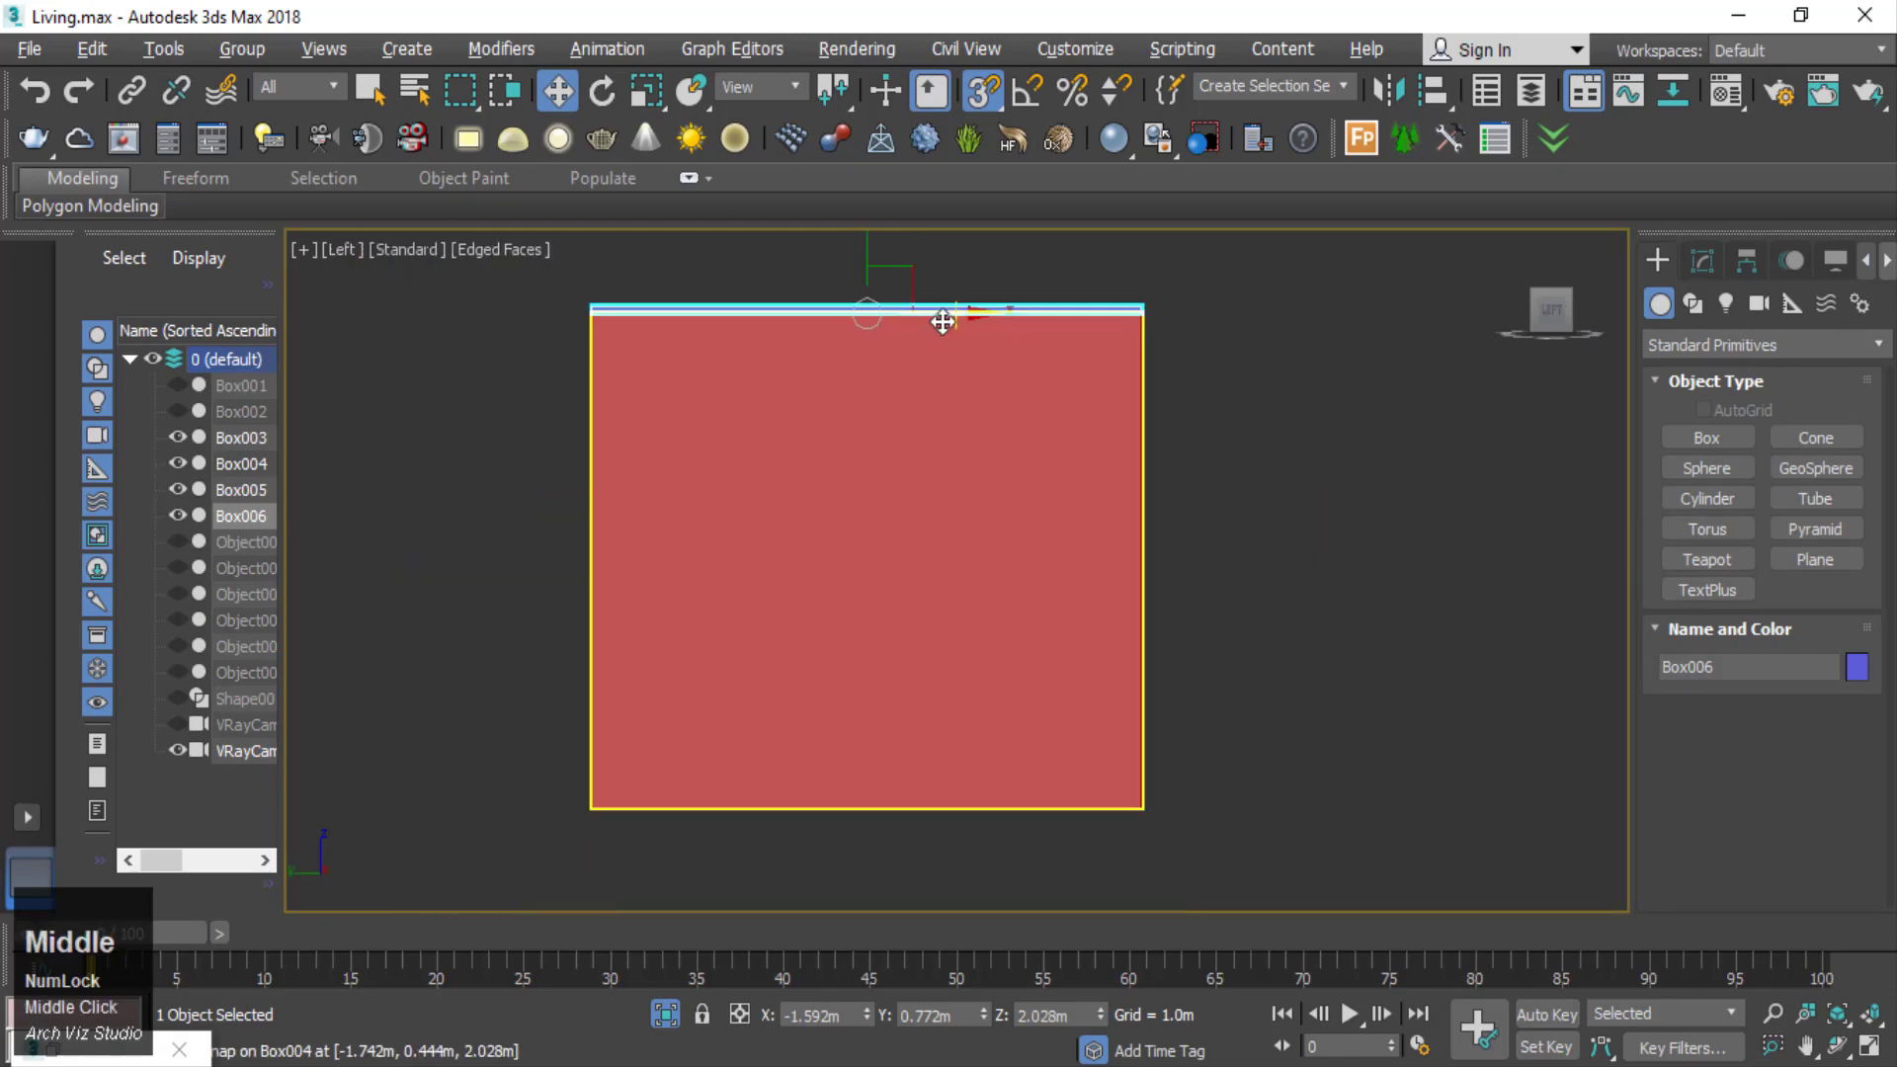
scroll(down, 3)
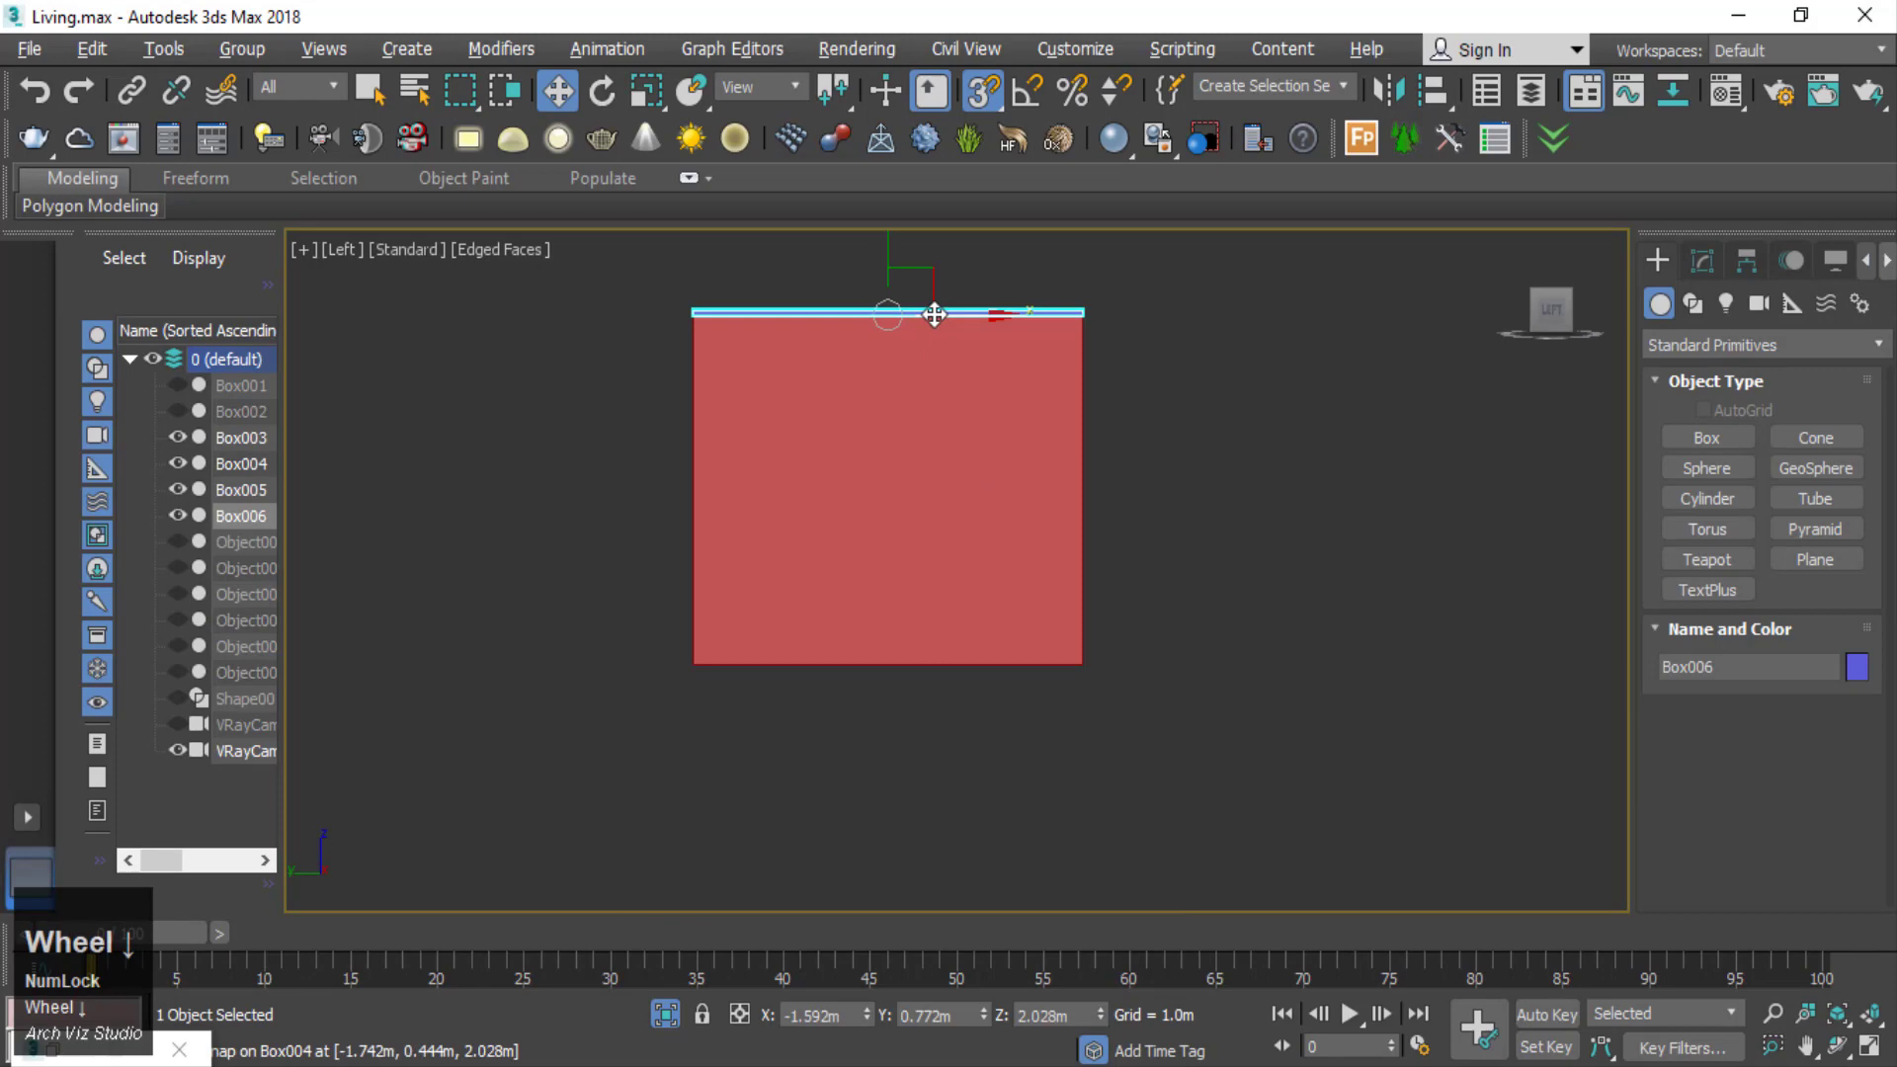
key(F3)
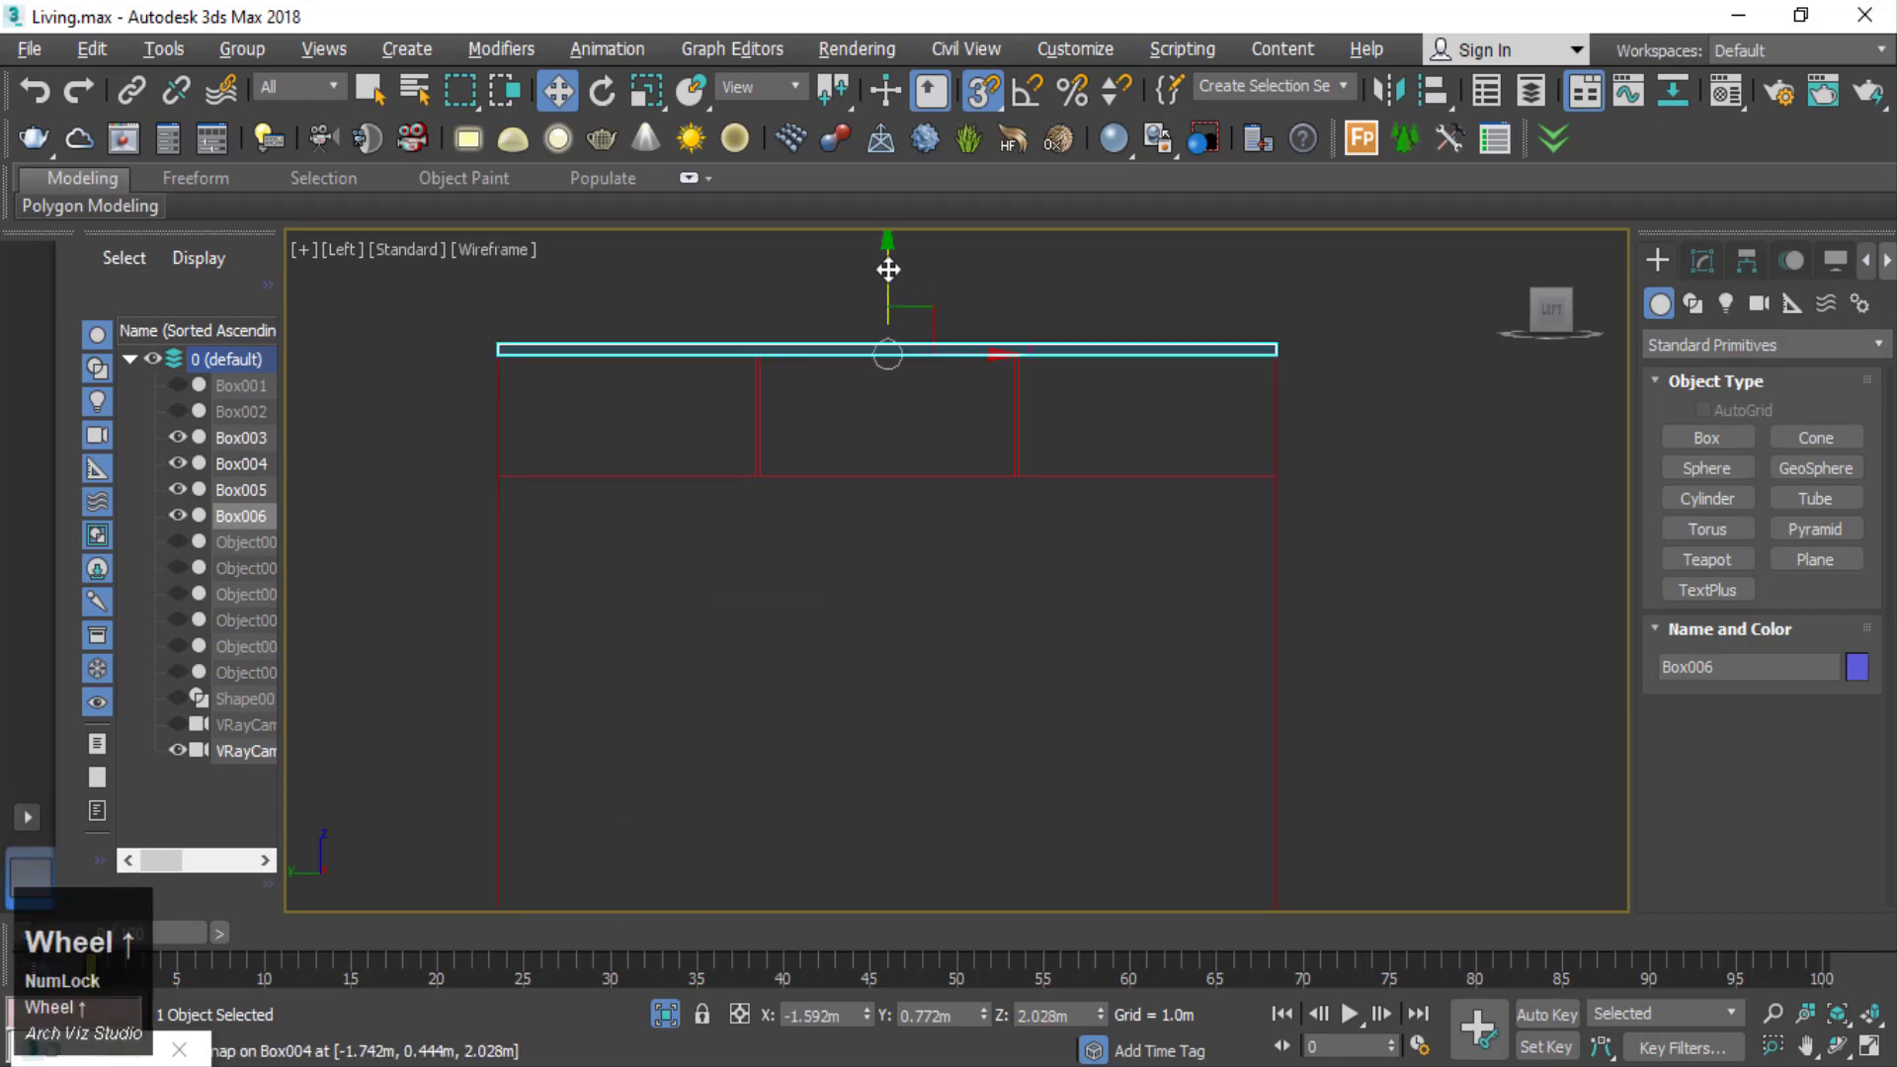
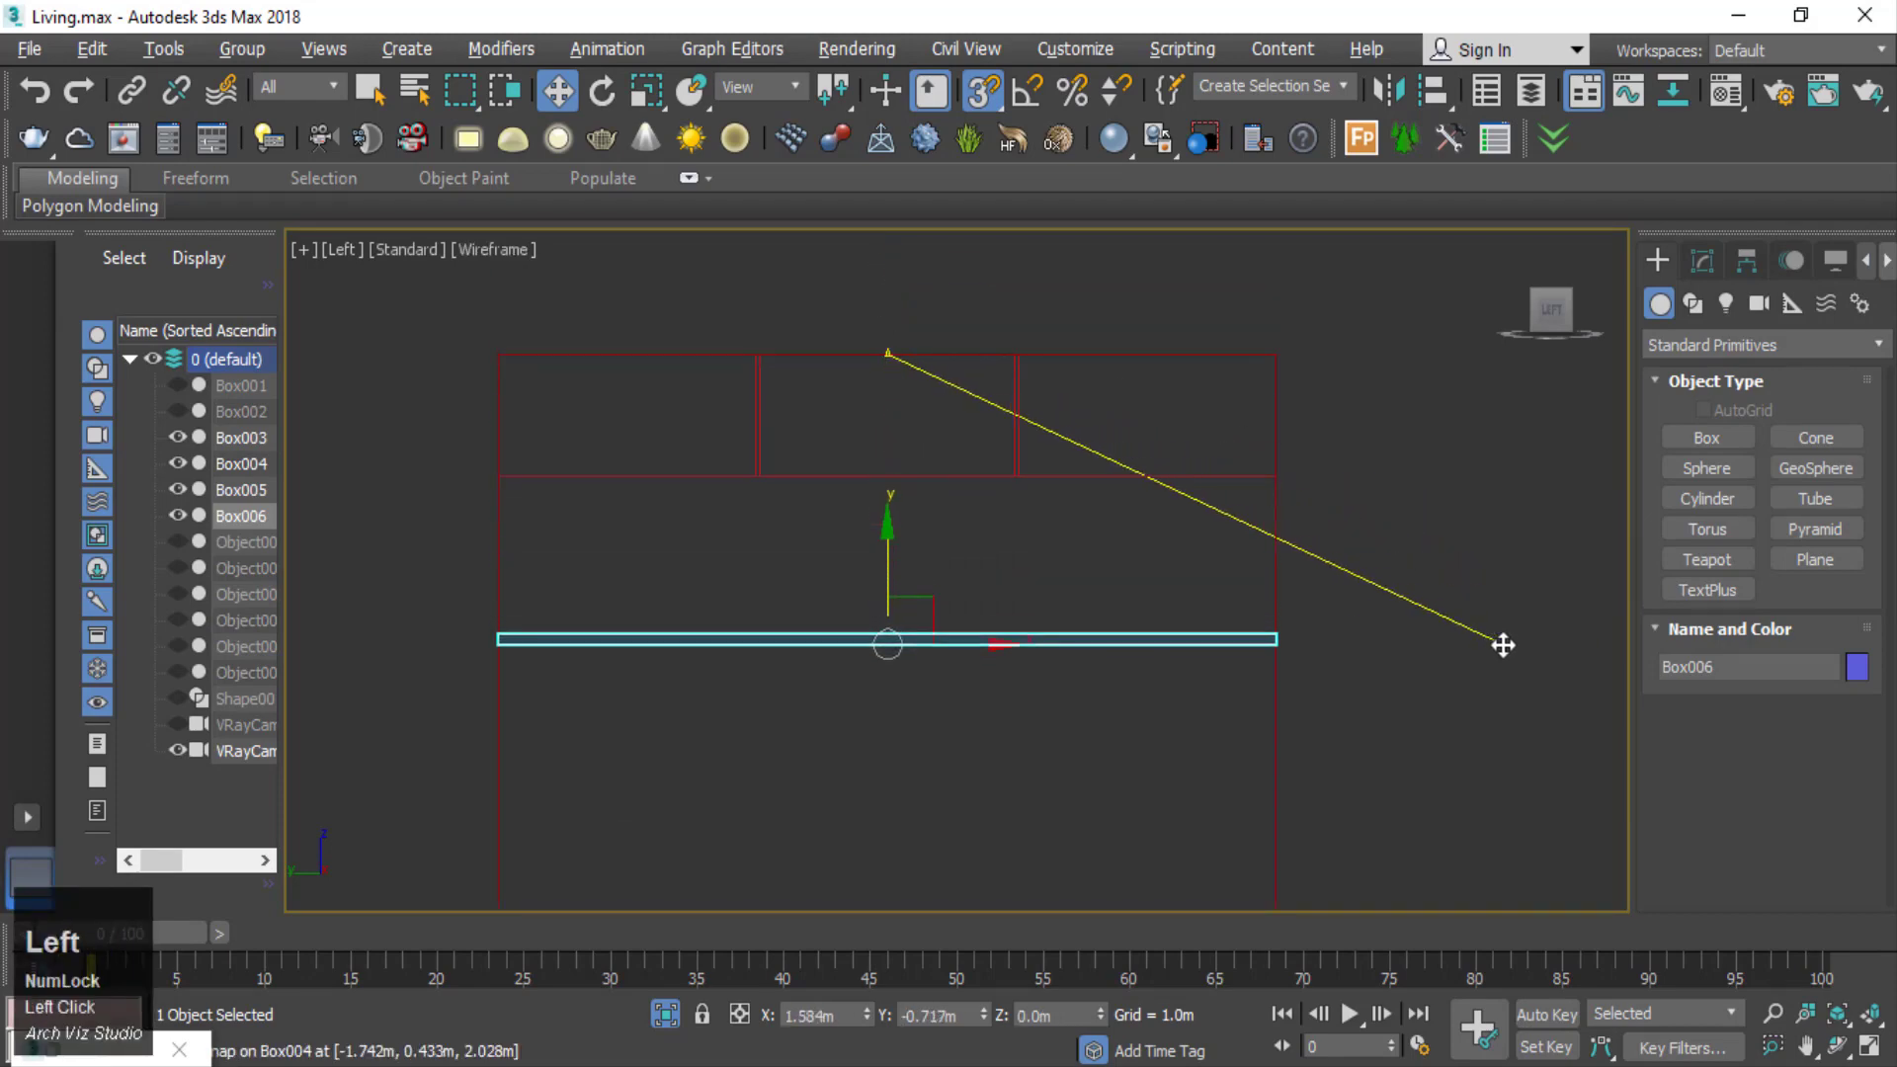
scroll(down, 3)
middle_click(1326, 600)
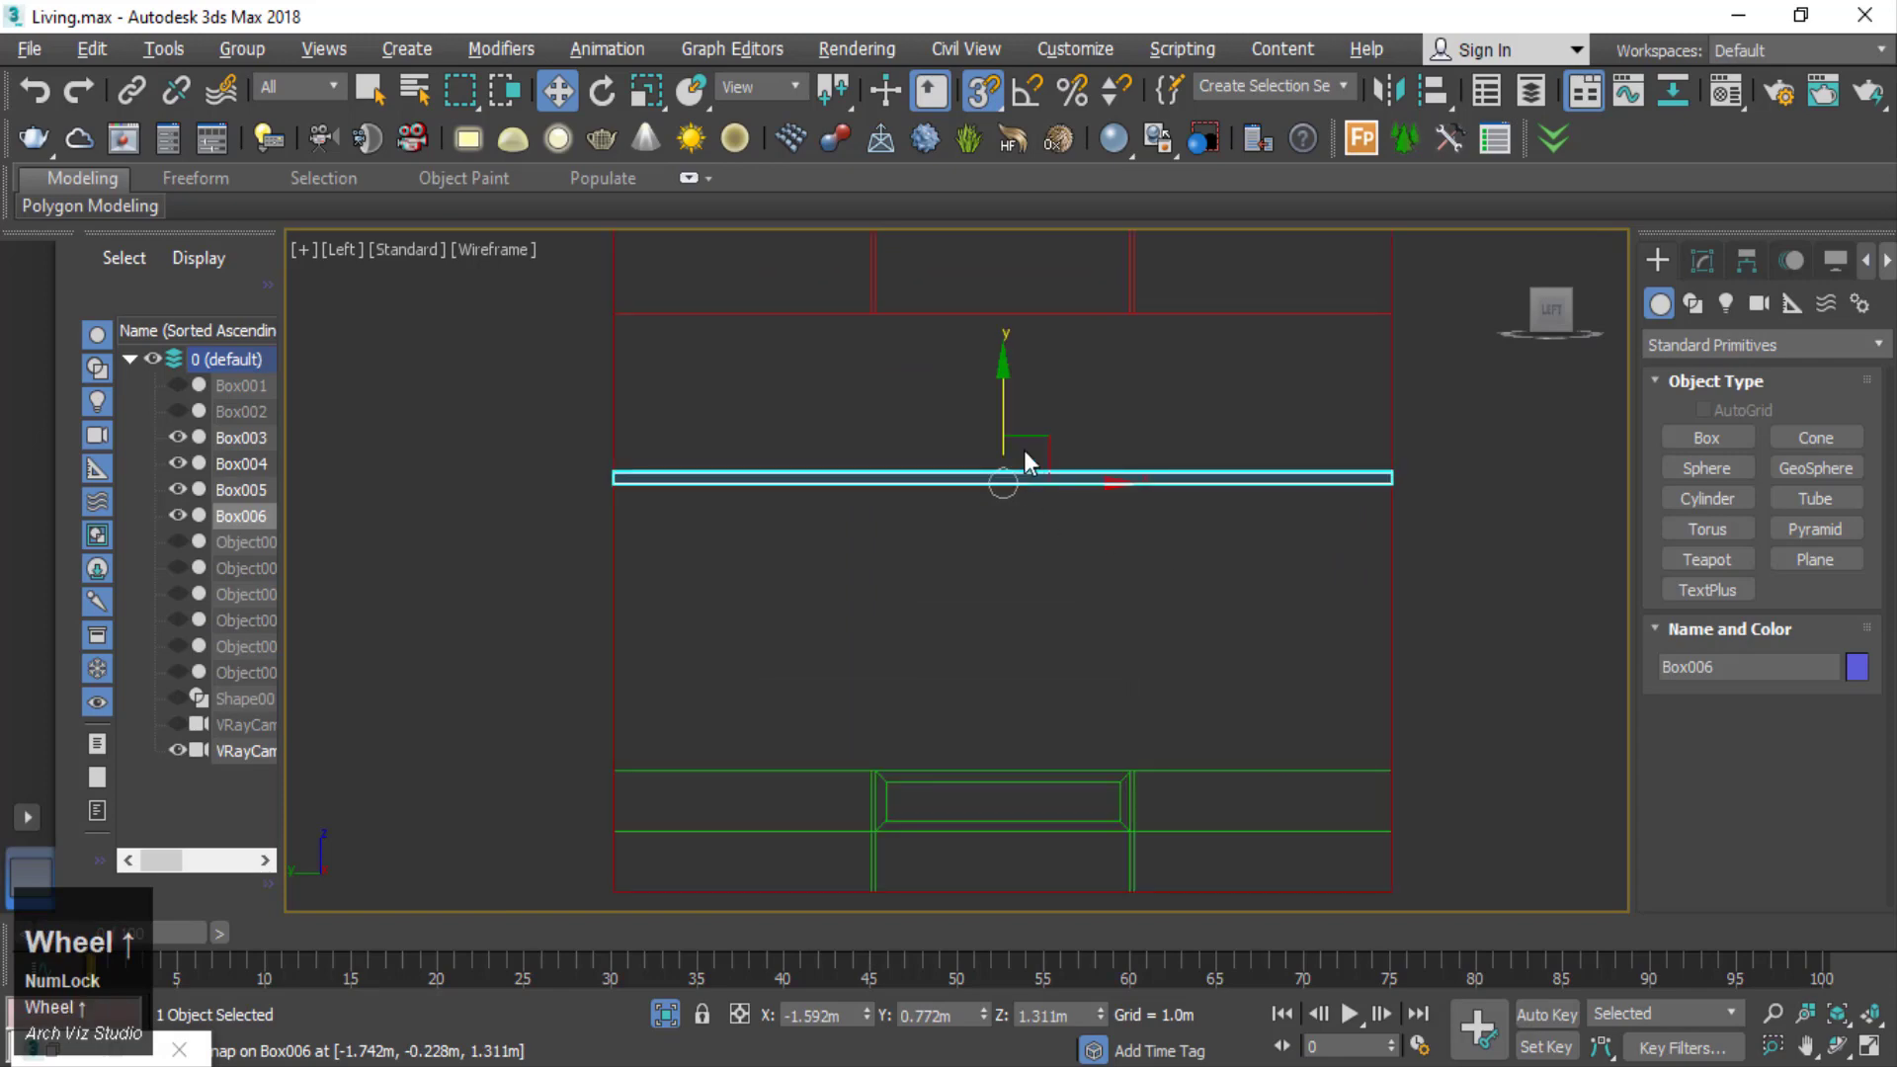
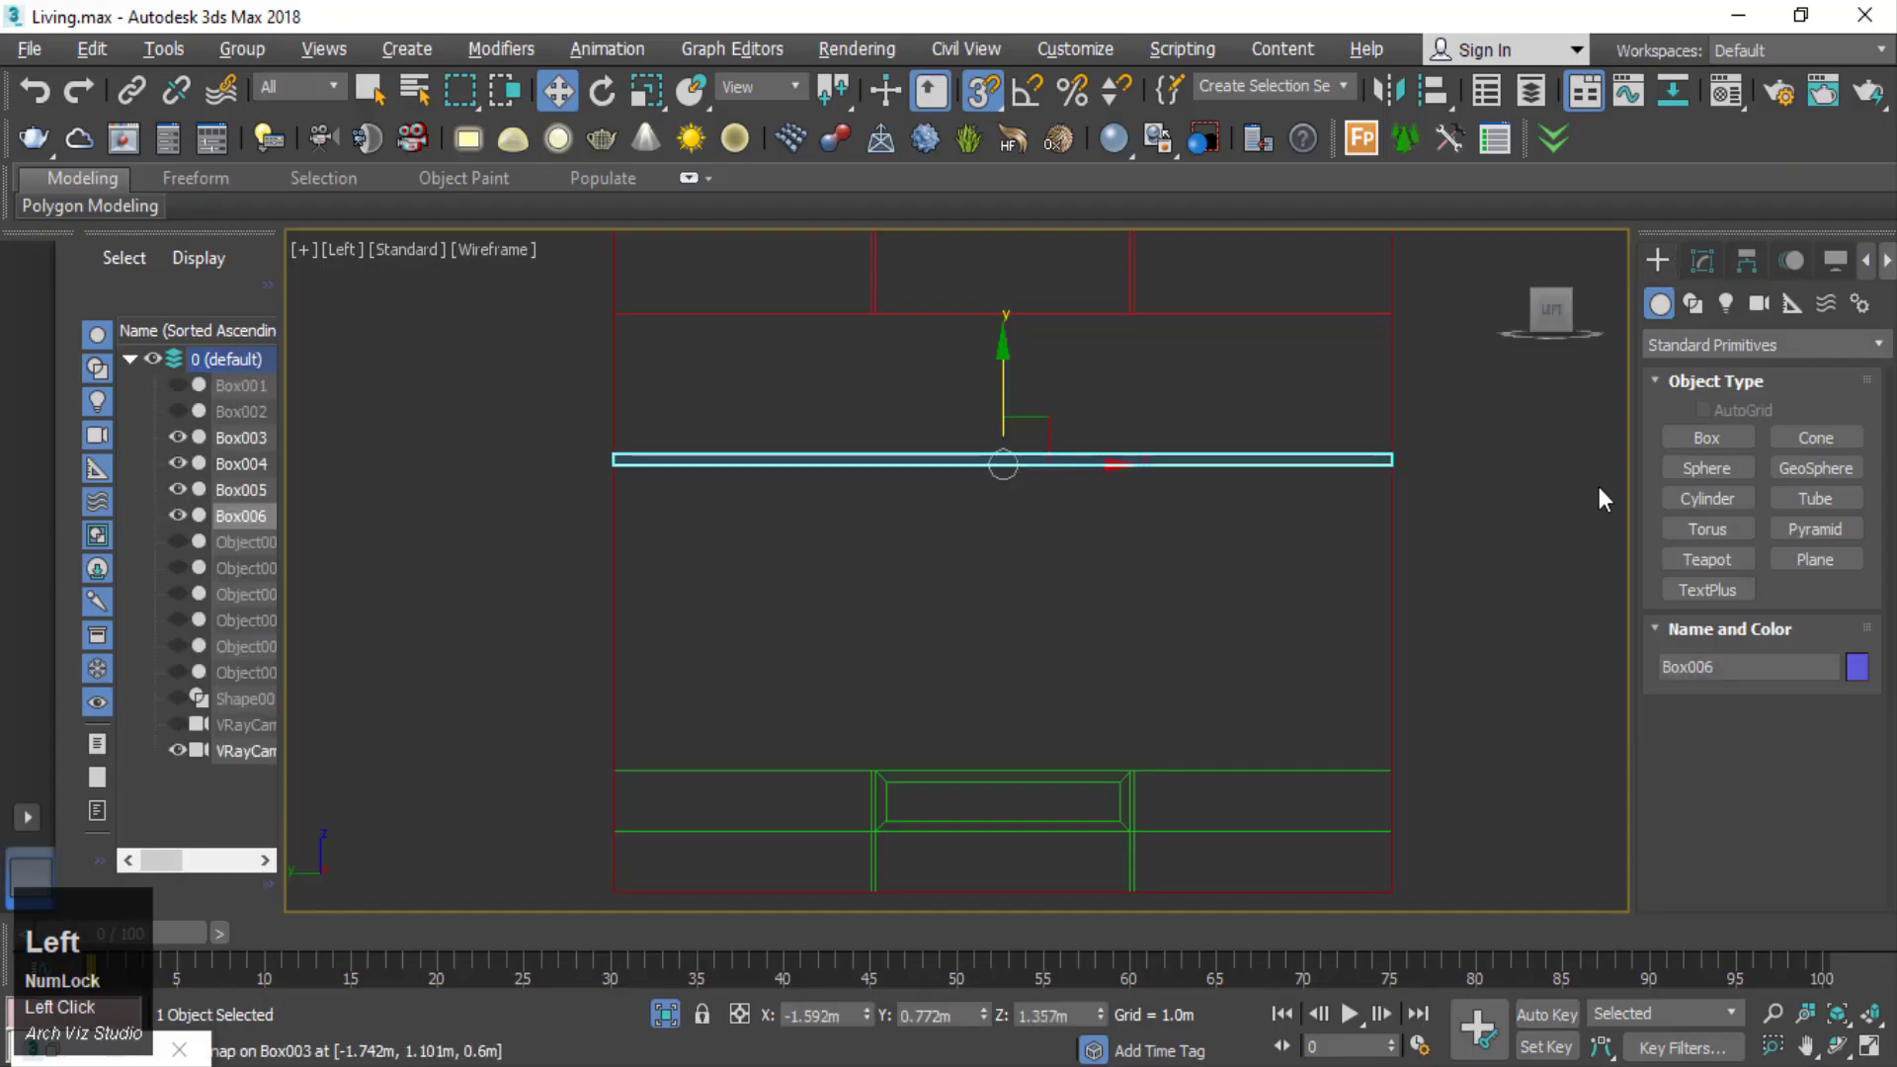
- Convert Box006 to an editable poly and chamfer its edges 0.01 m
right_click(1198, 464)
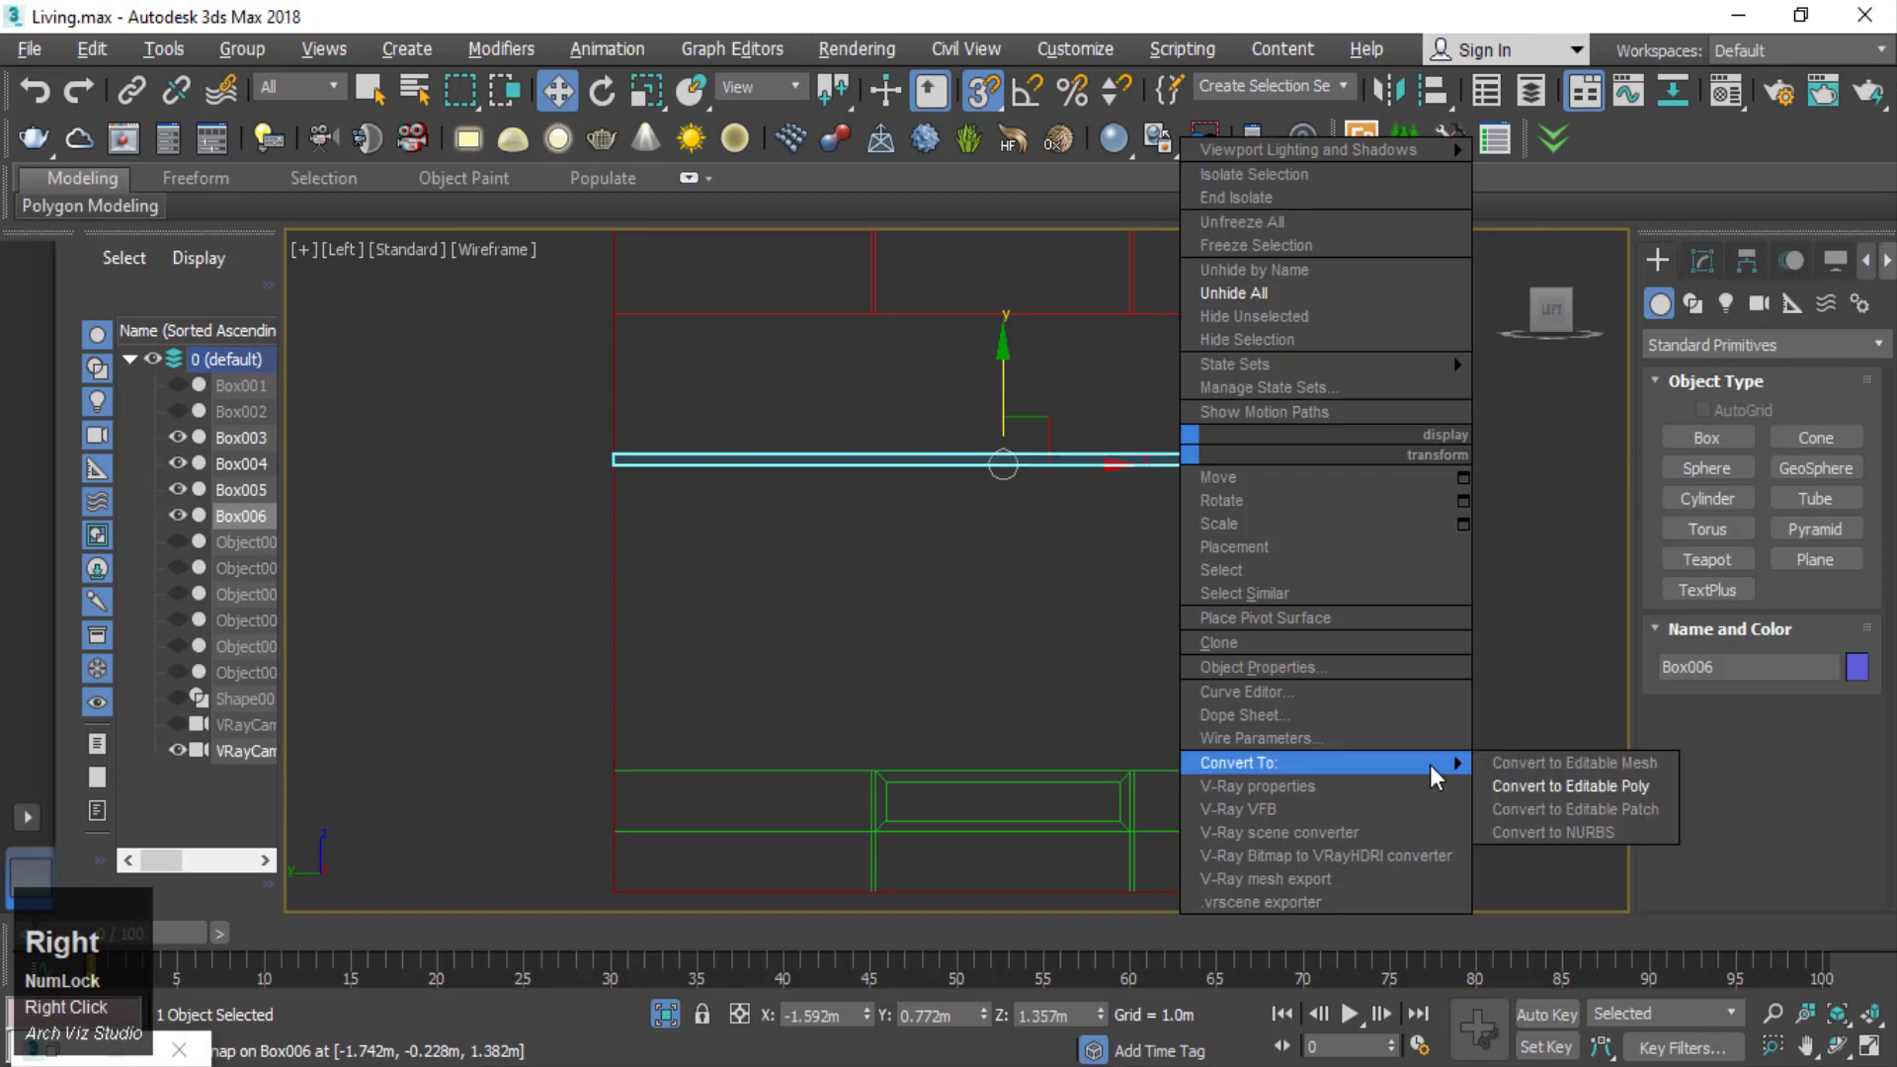
click(1541, 797)
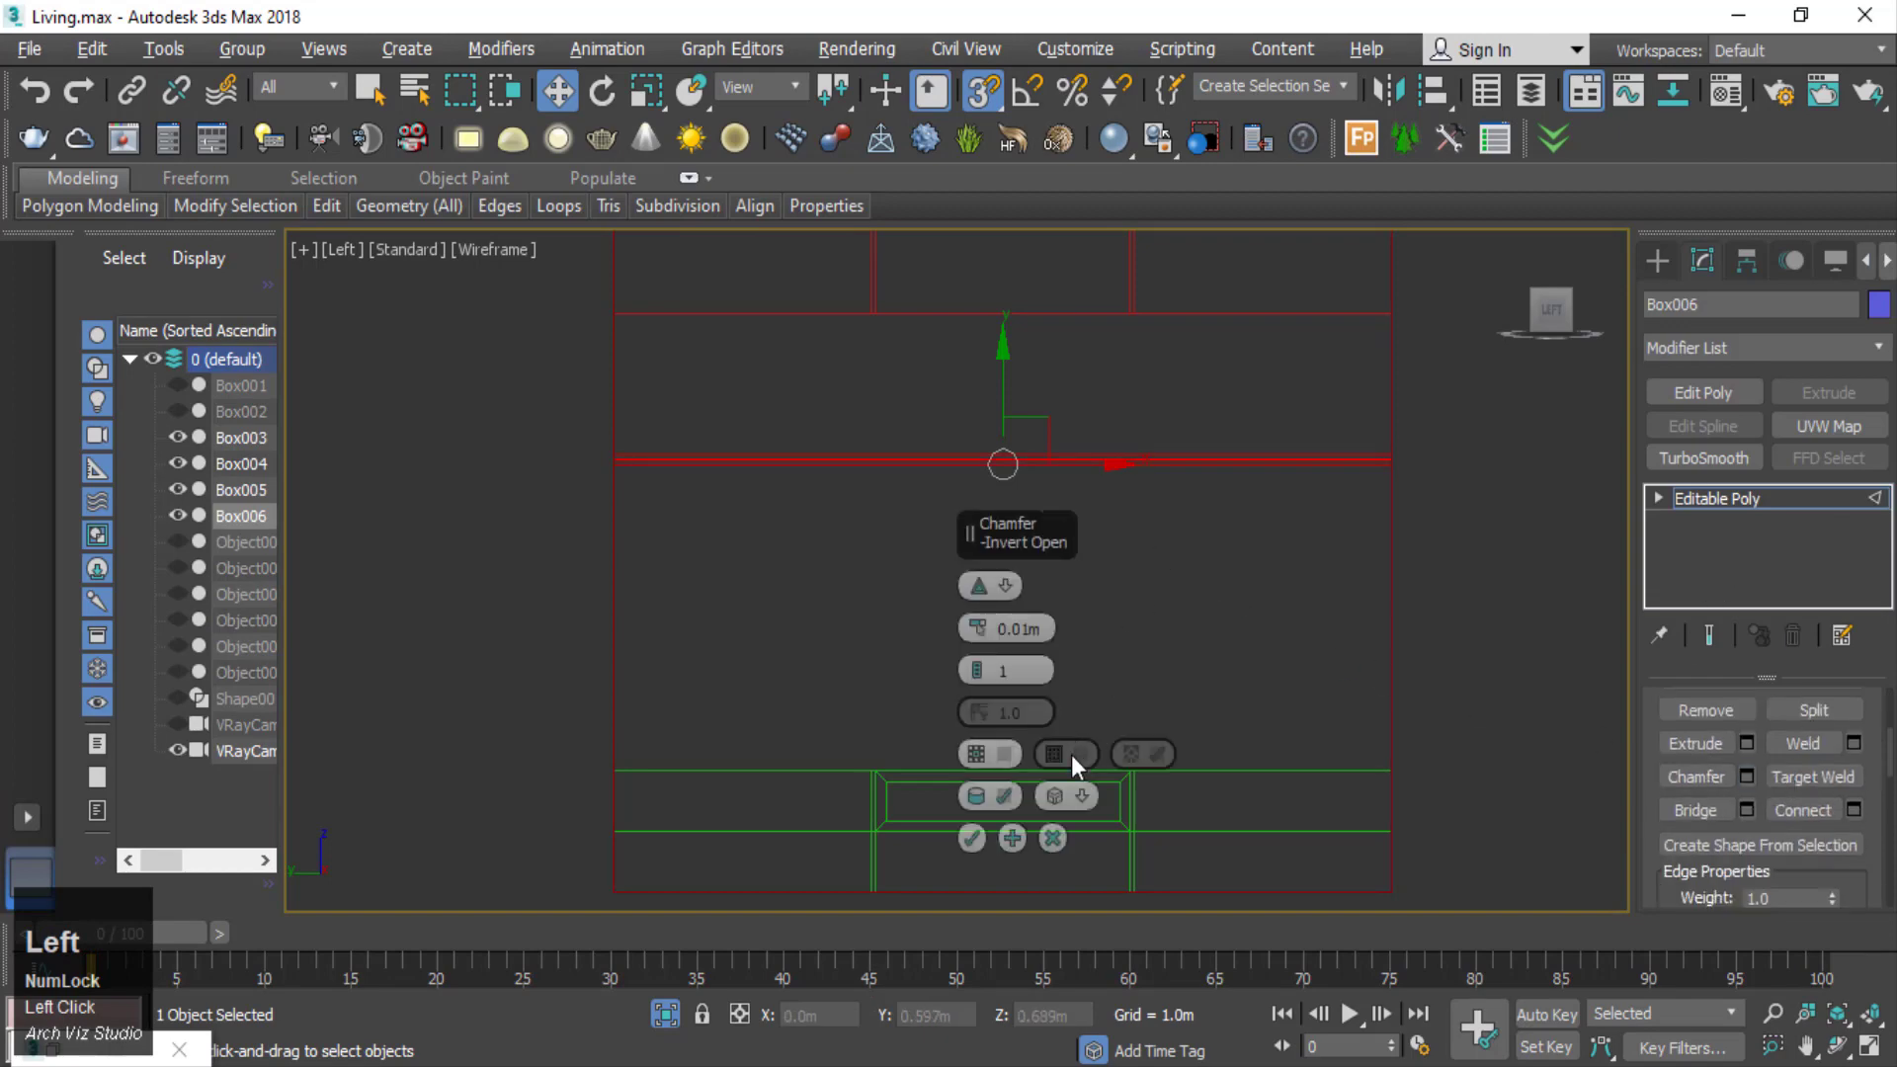
click(1147, 637)
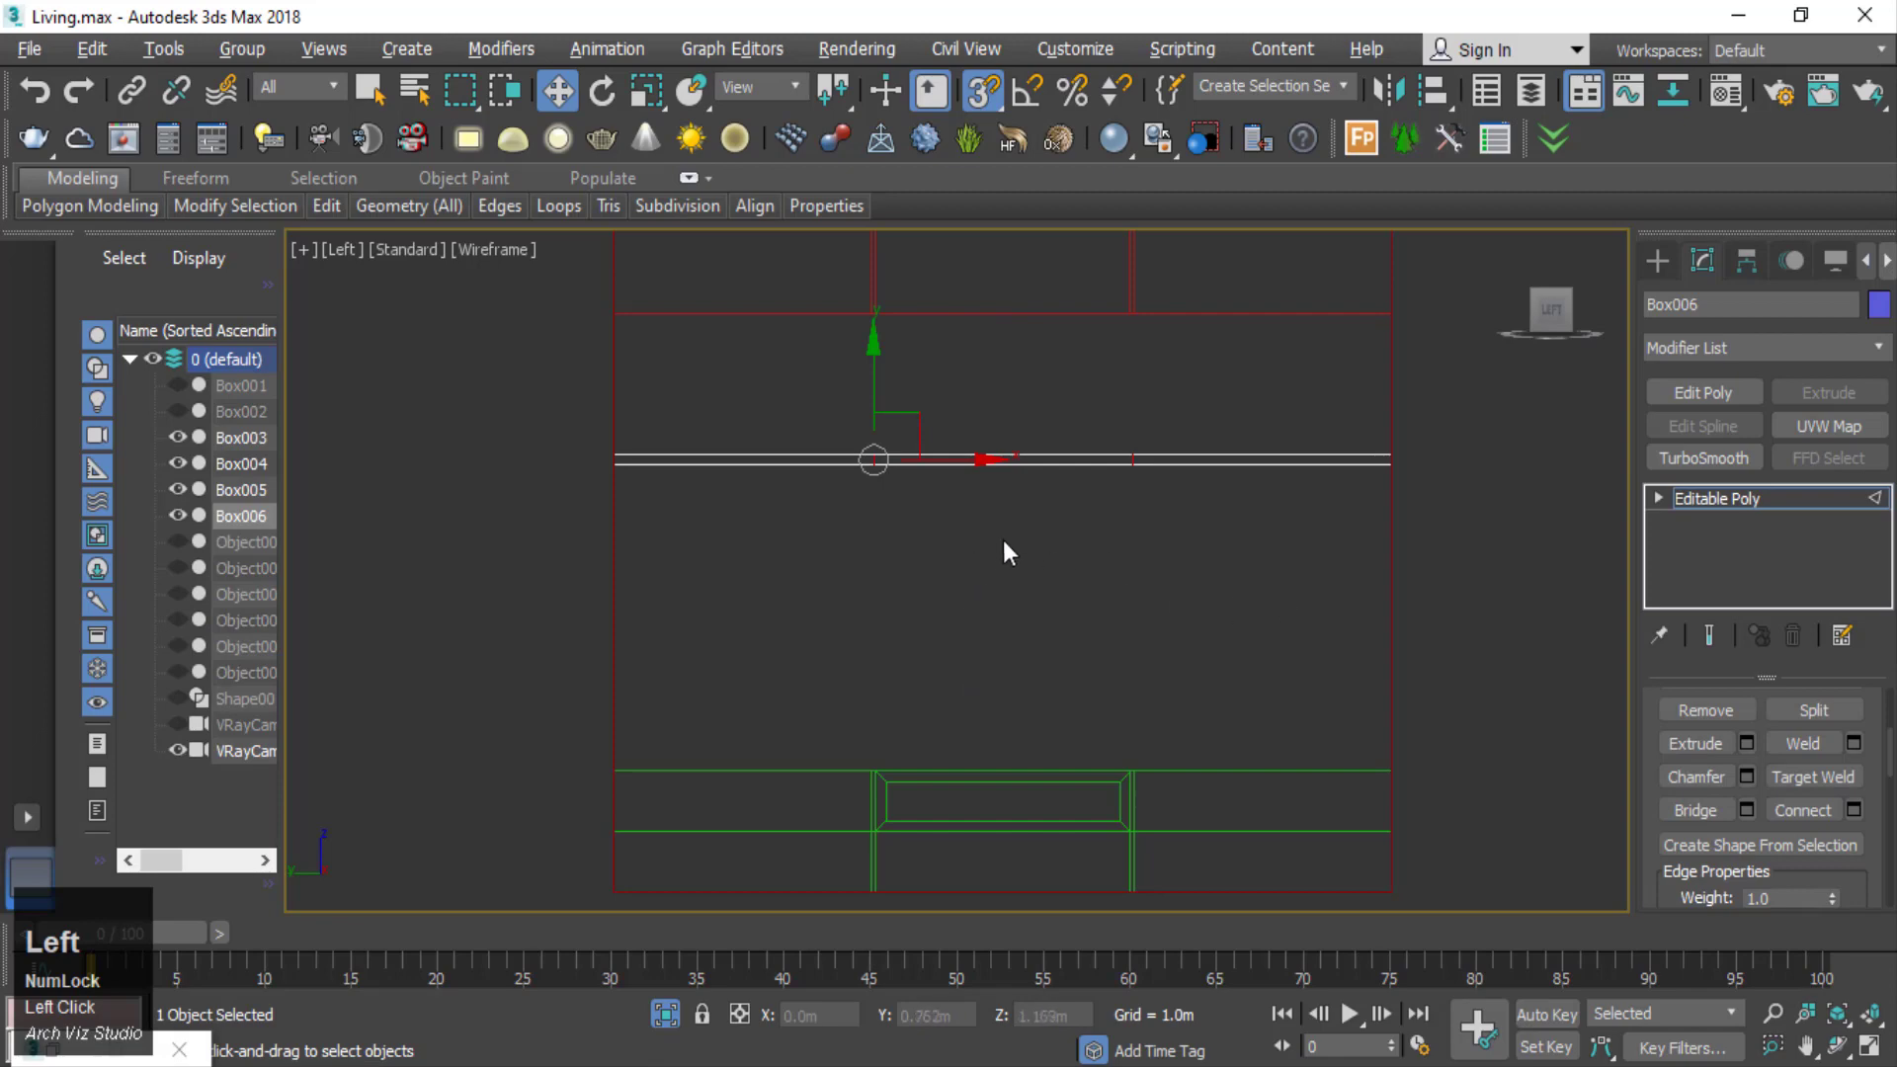
- Delete the shelf's middle section, leaving two floating shelf pieces with a gap
key(Delete)
middle_click(935, 508)
scroll(up, 3)
middle_click(978, 531)
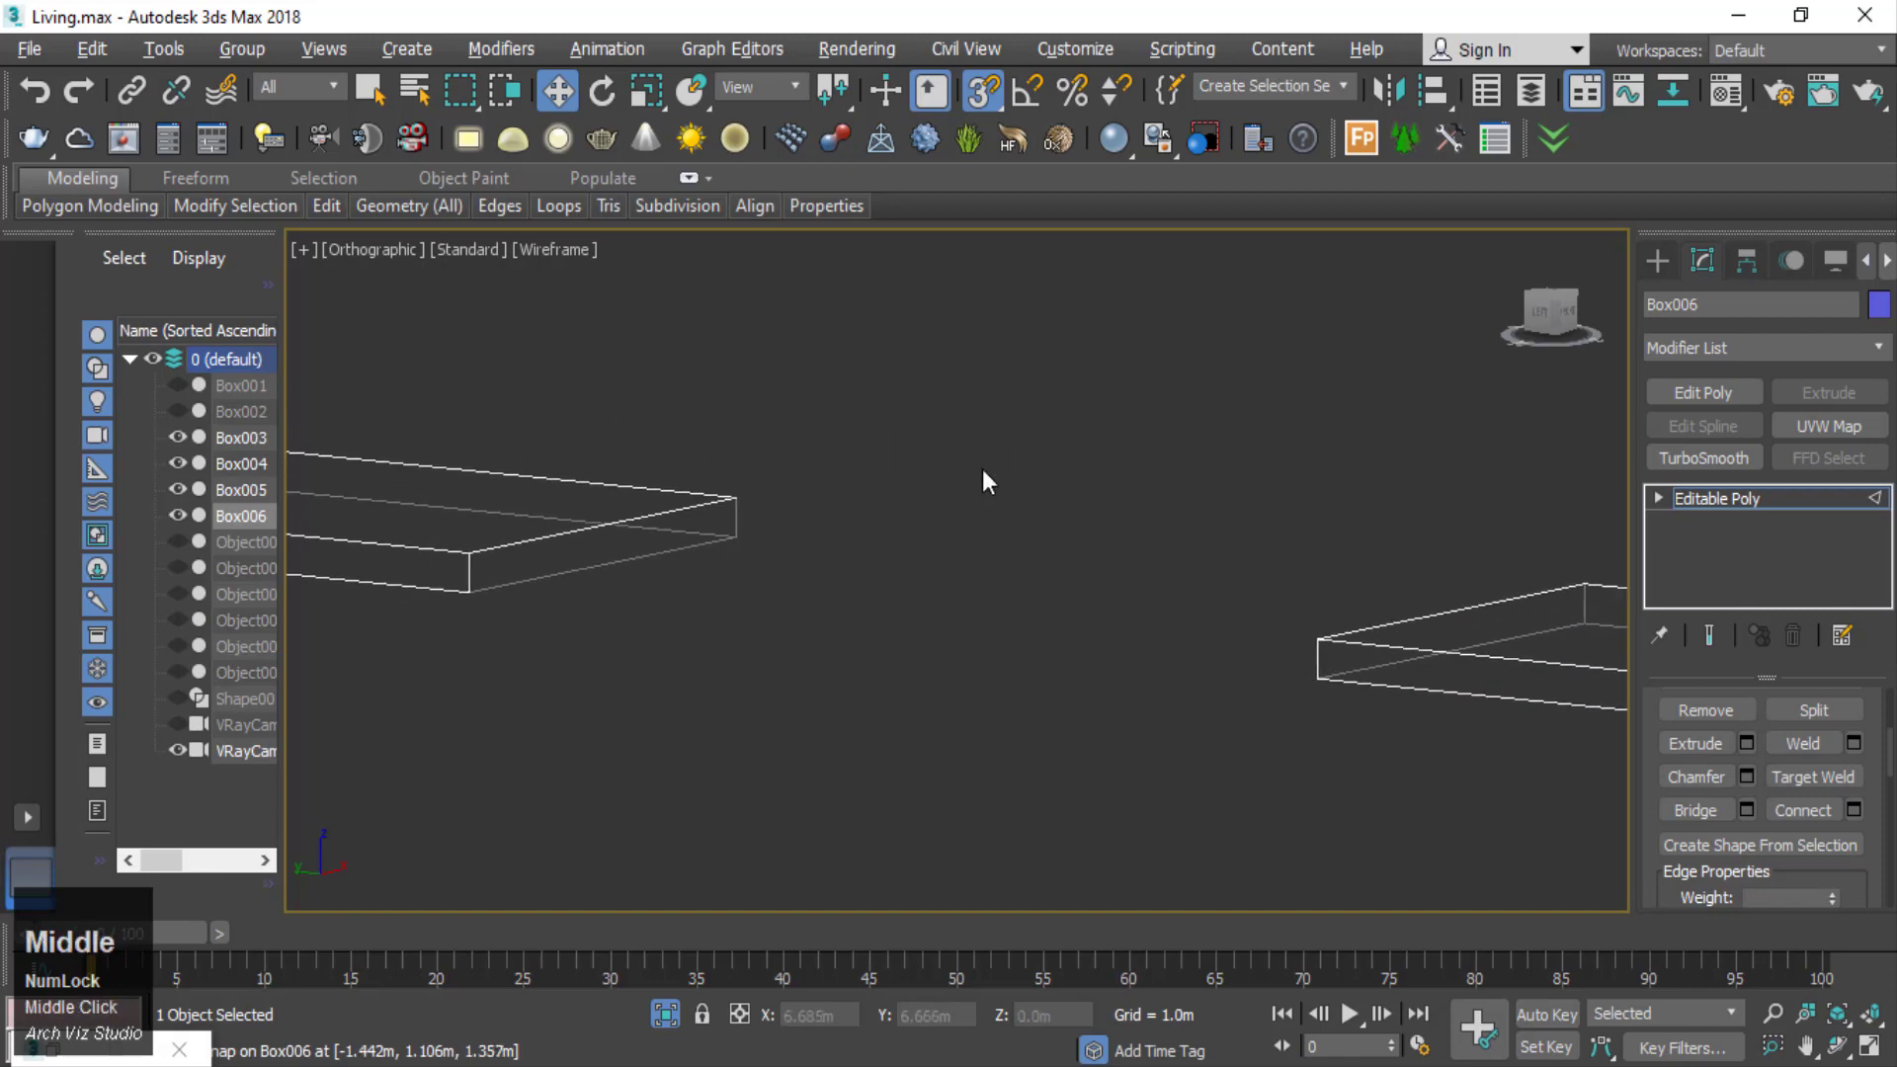
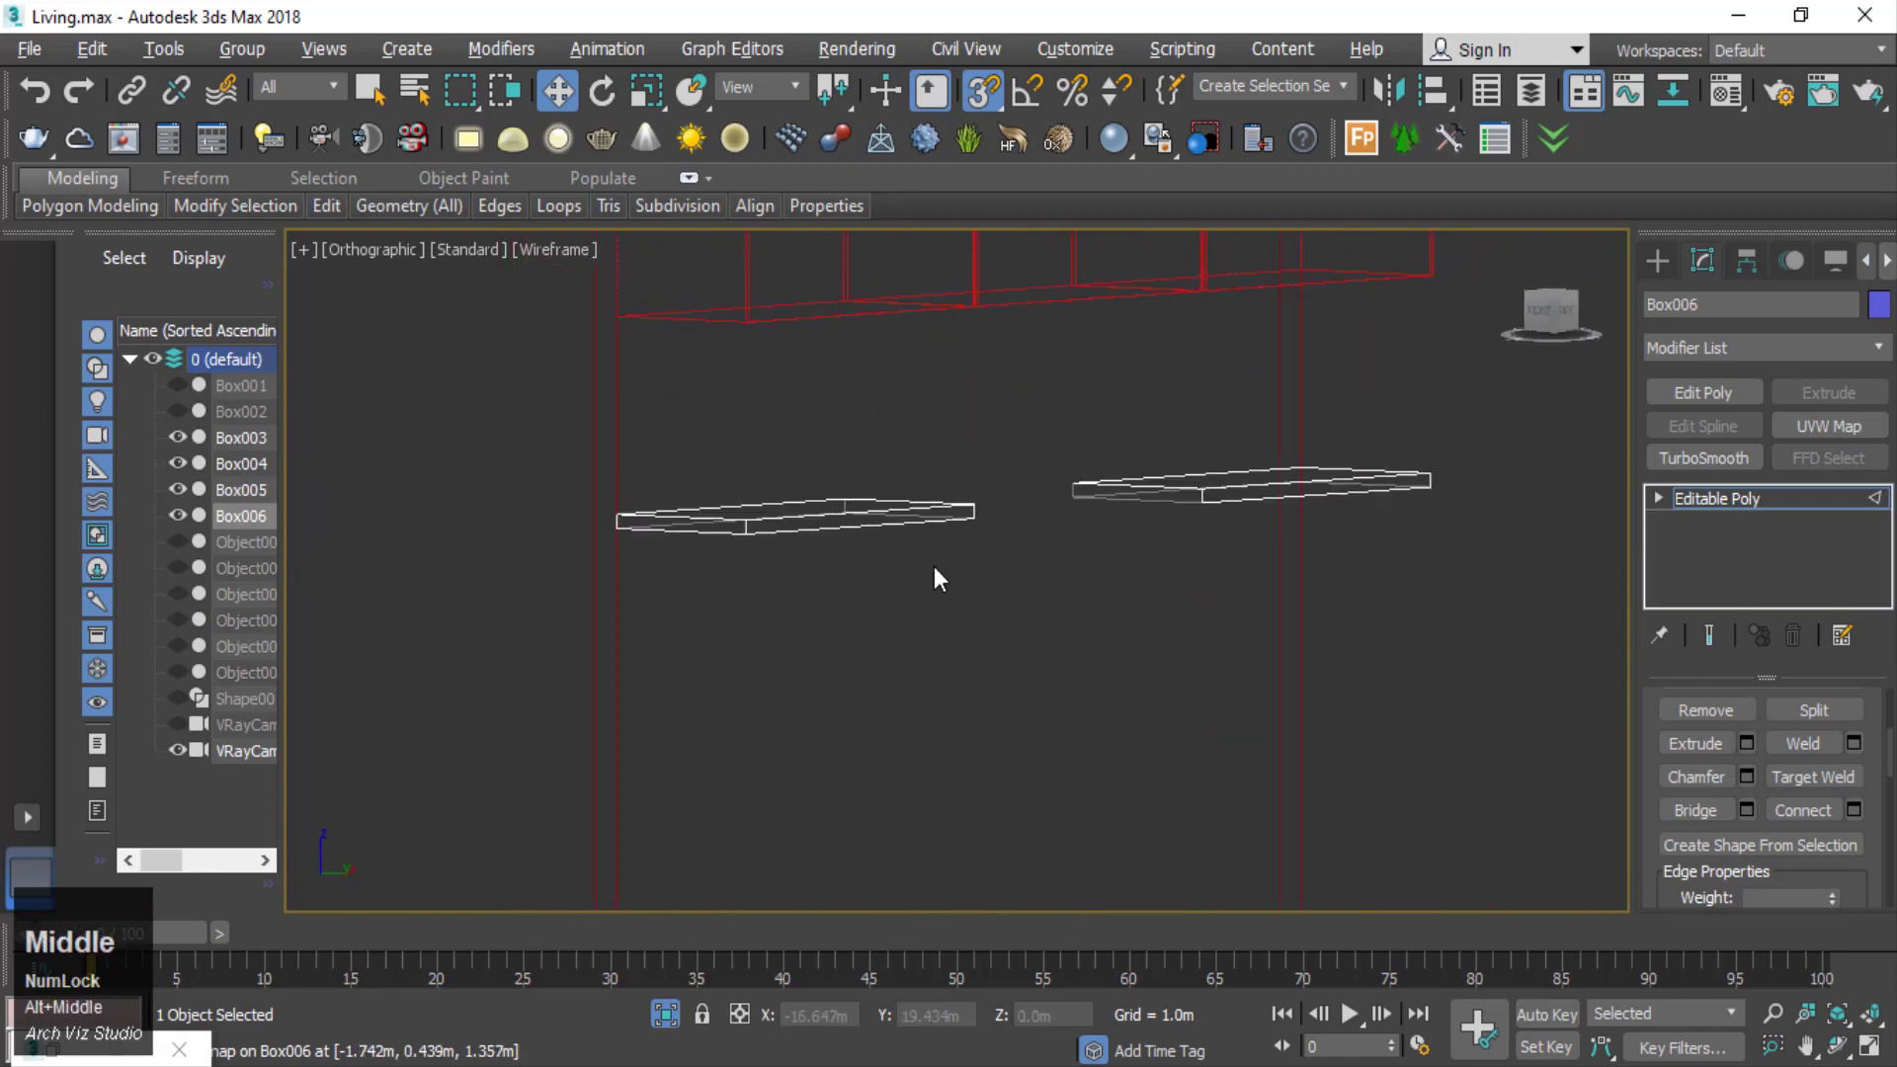
- Select an edge of the shelf slab in wireframe (F3) for editing in Editable Poly
key(F3)
scroll(up, 3)
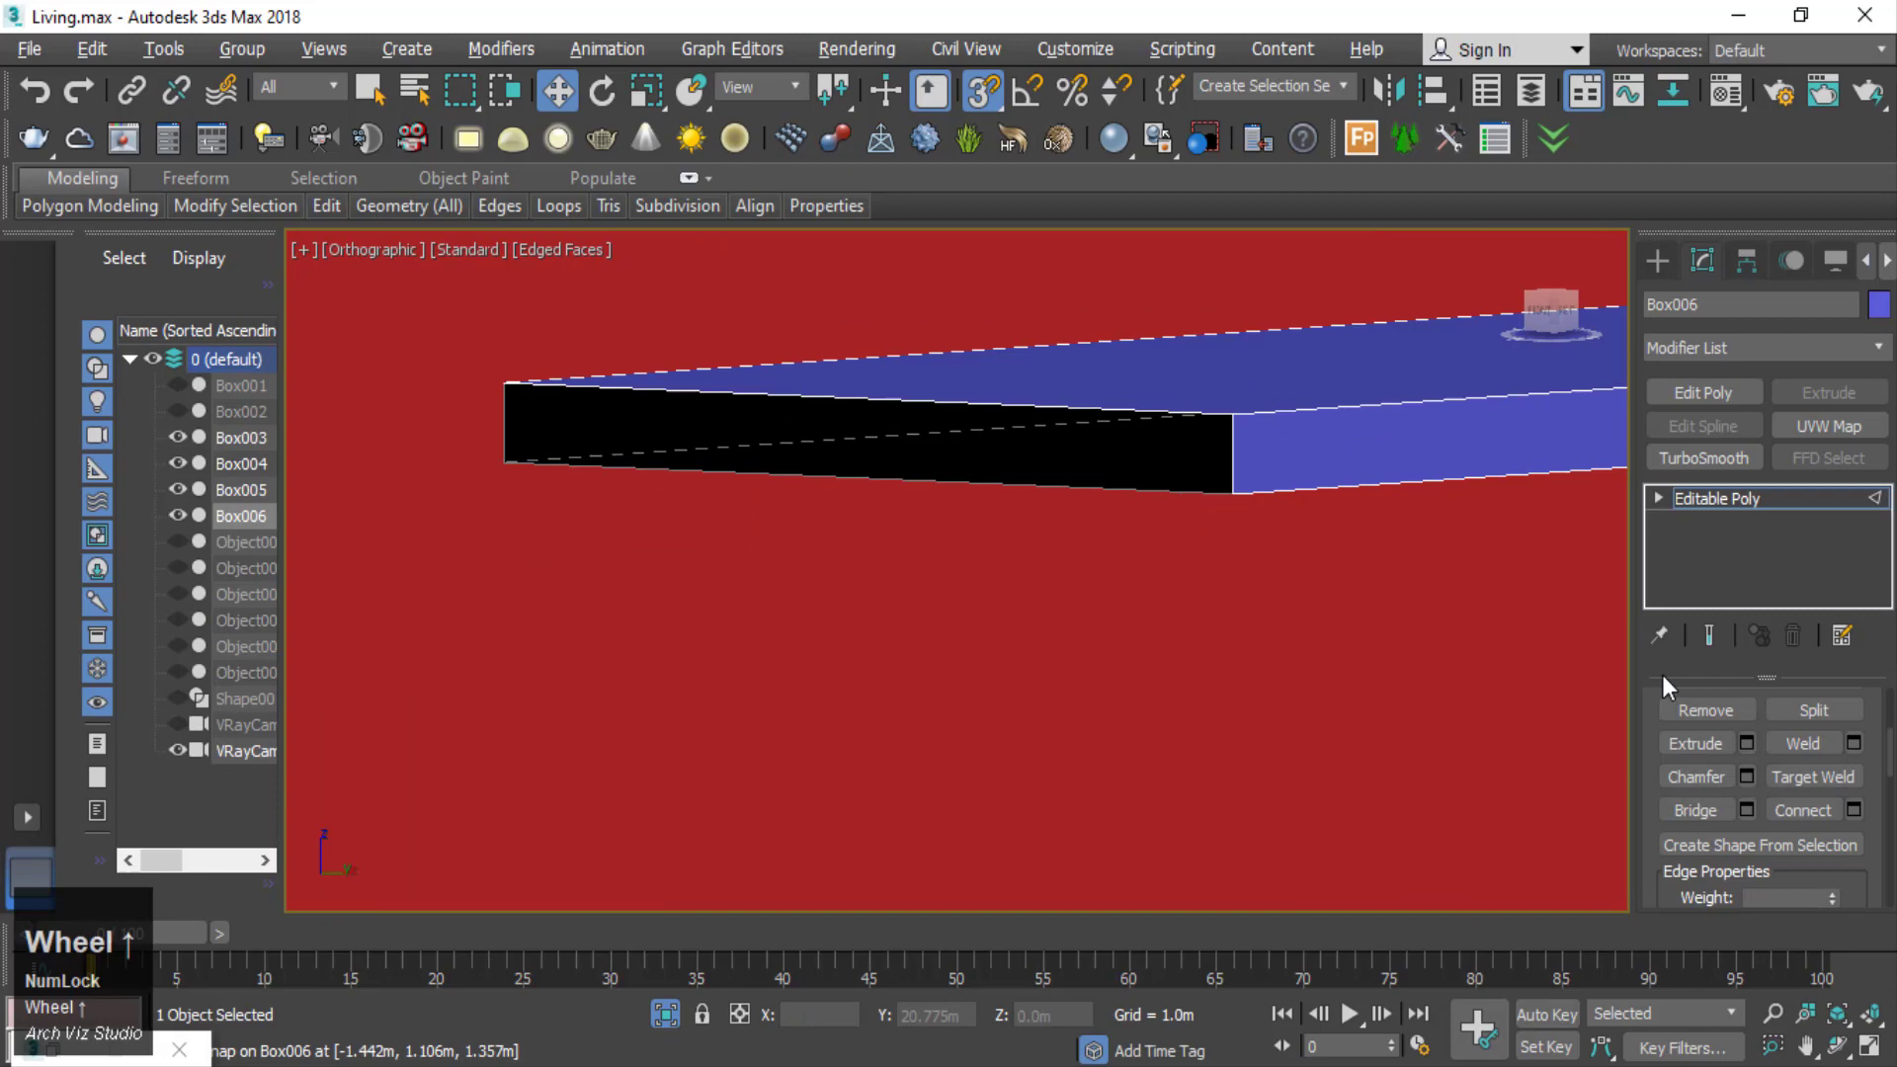
click(1766, 743)
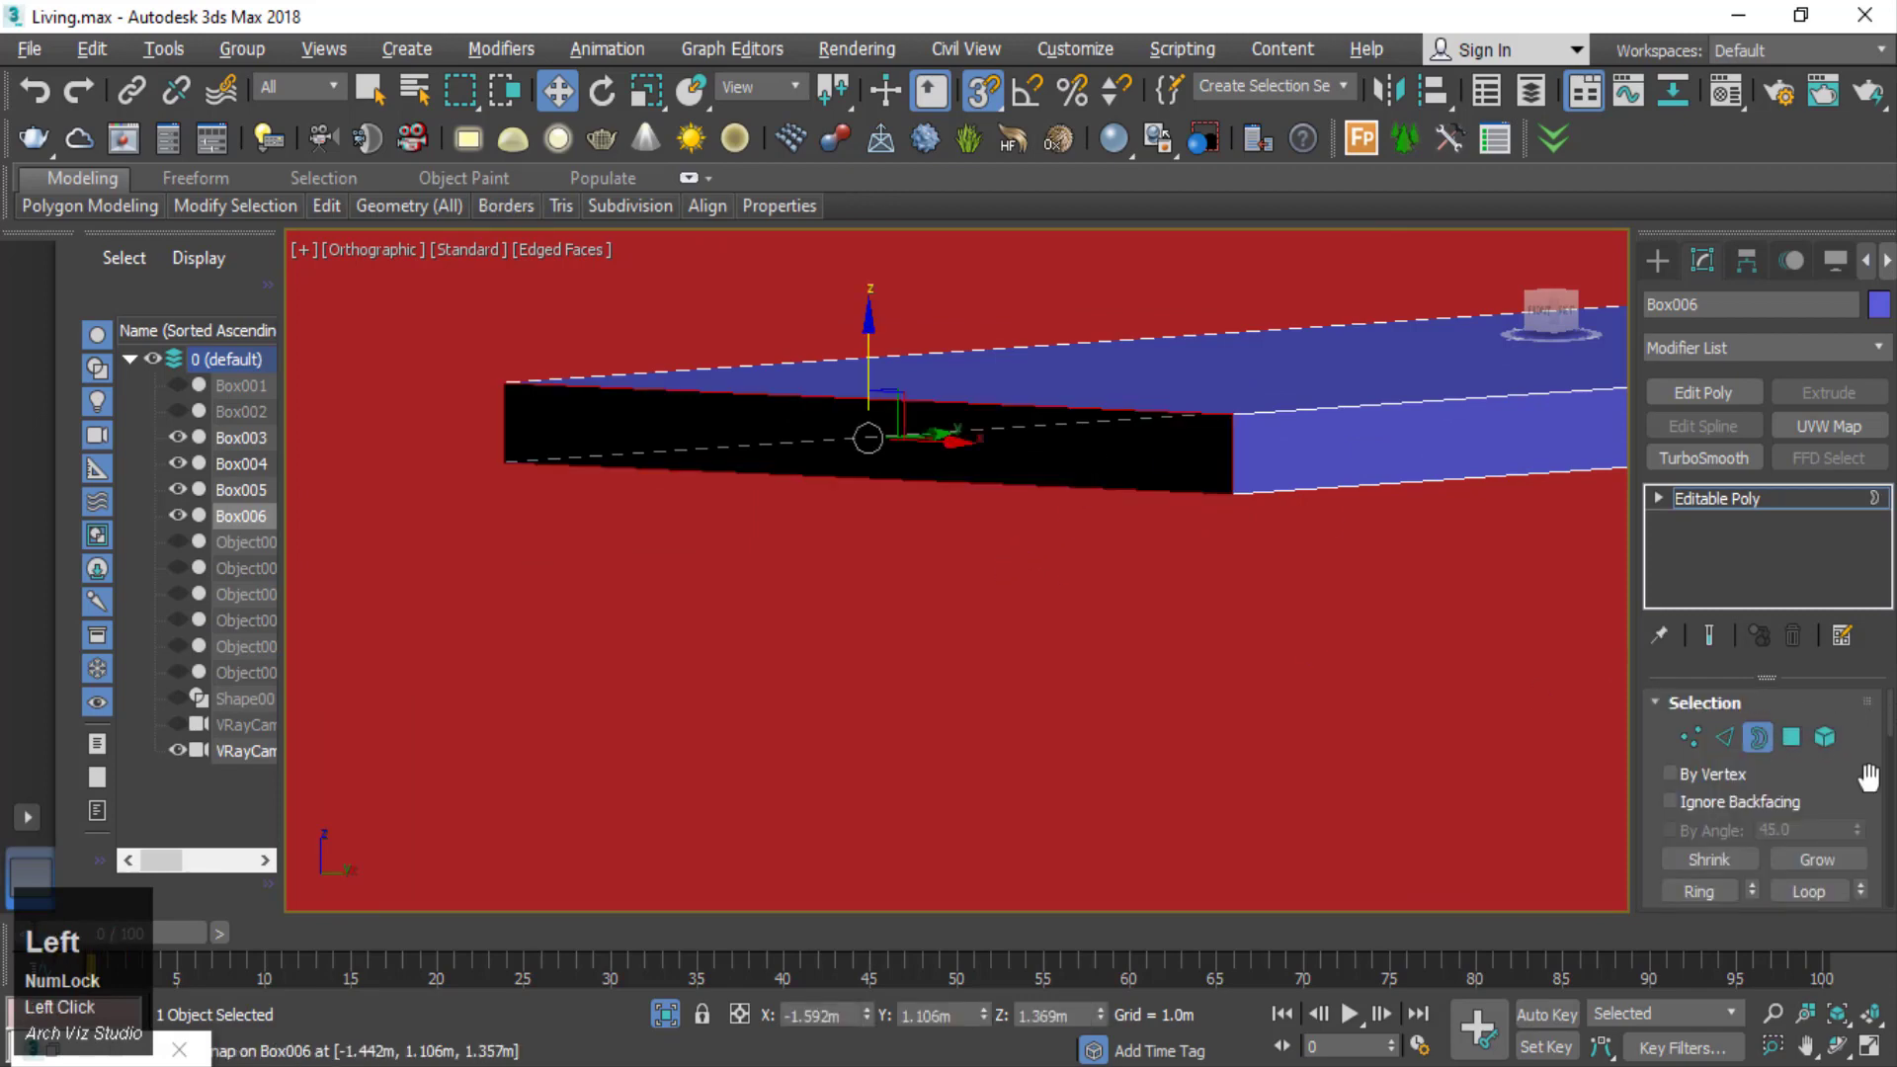
scroll(down, 3)
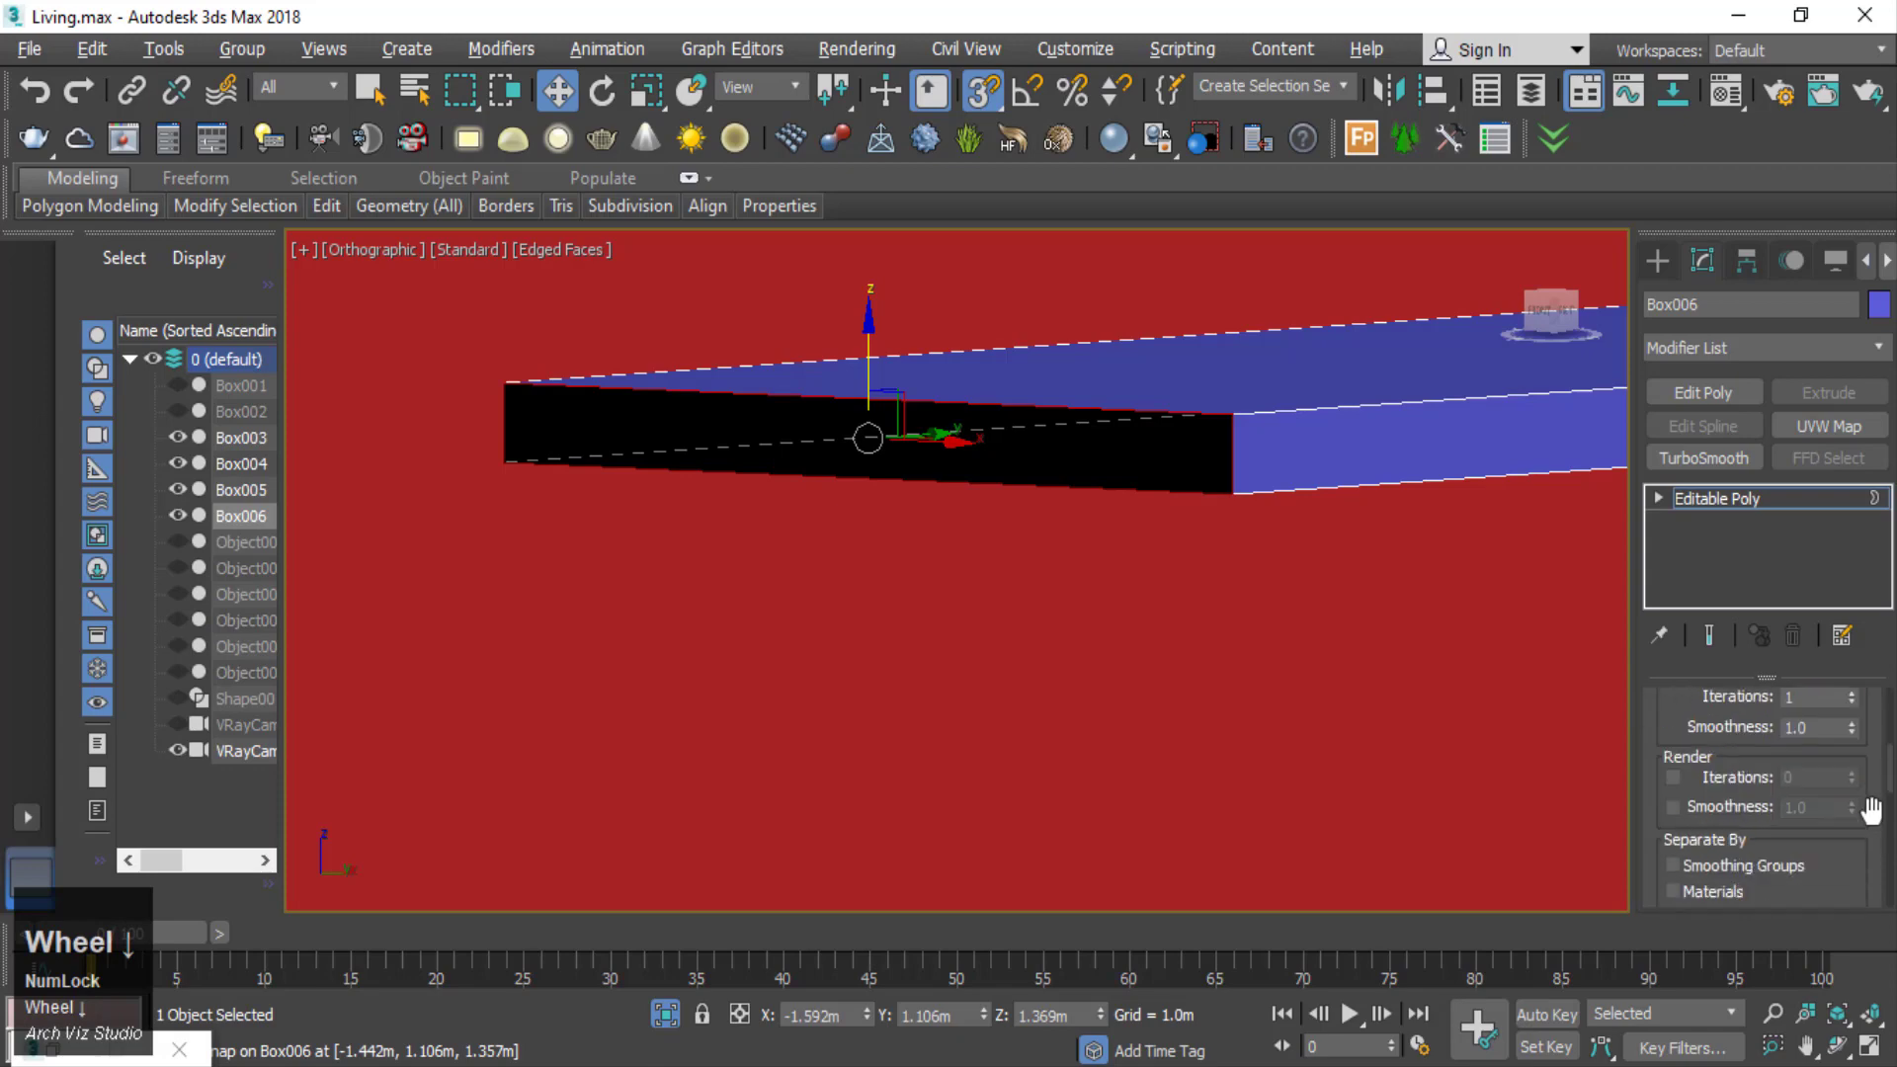
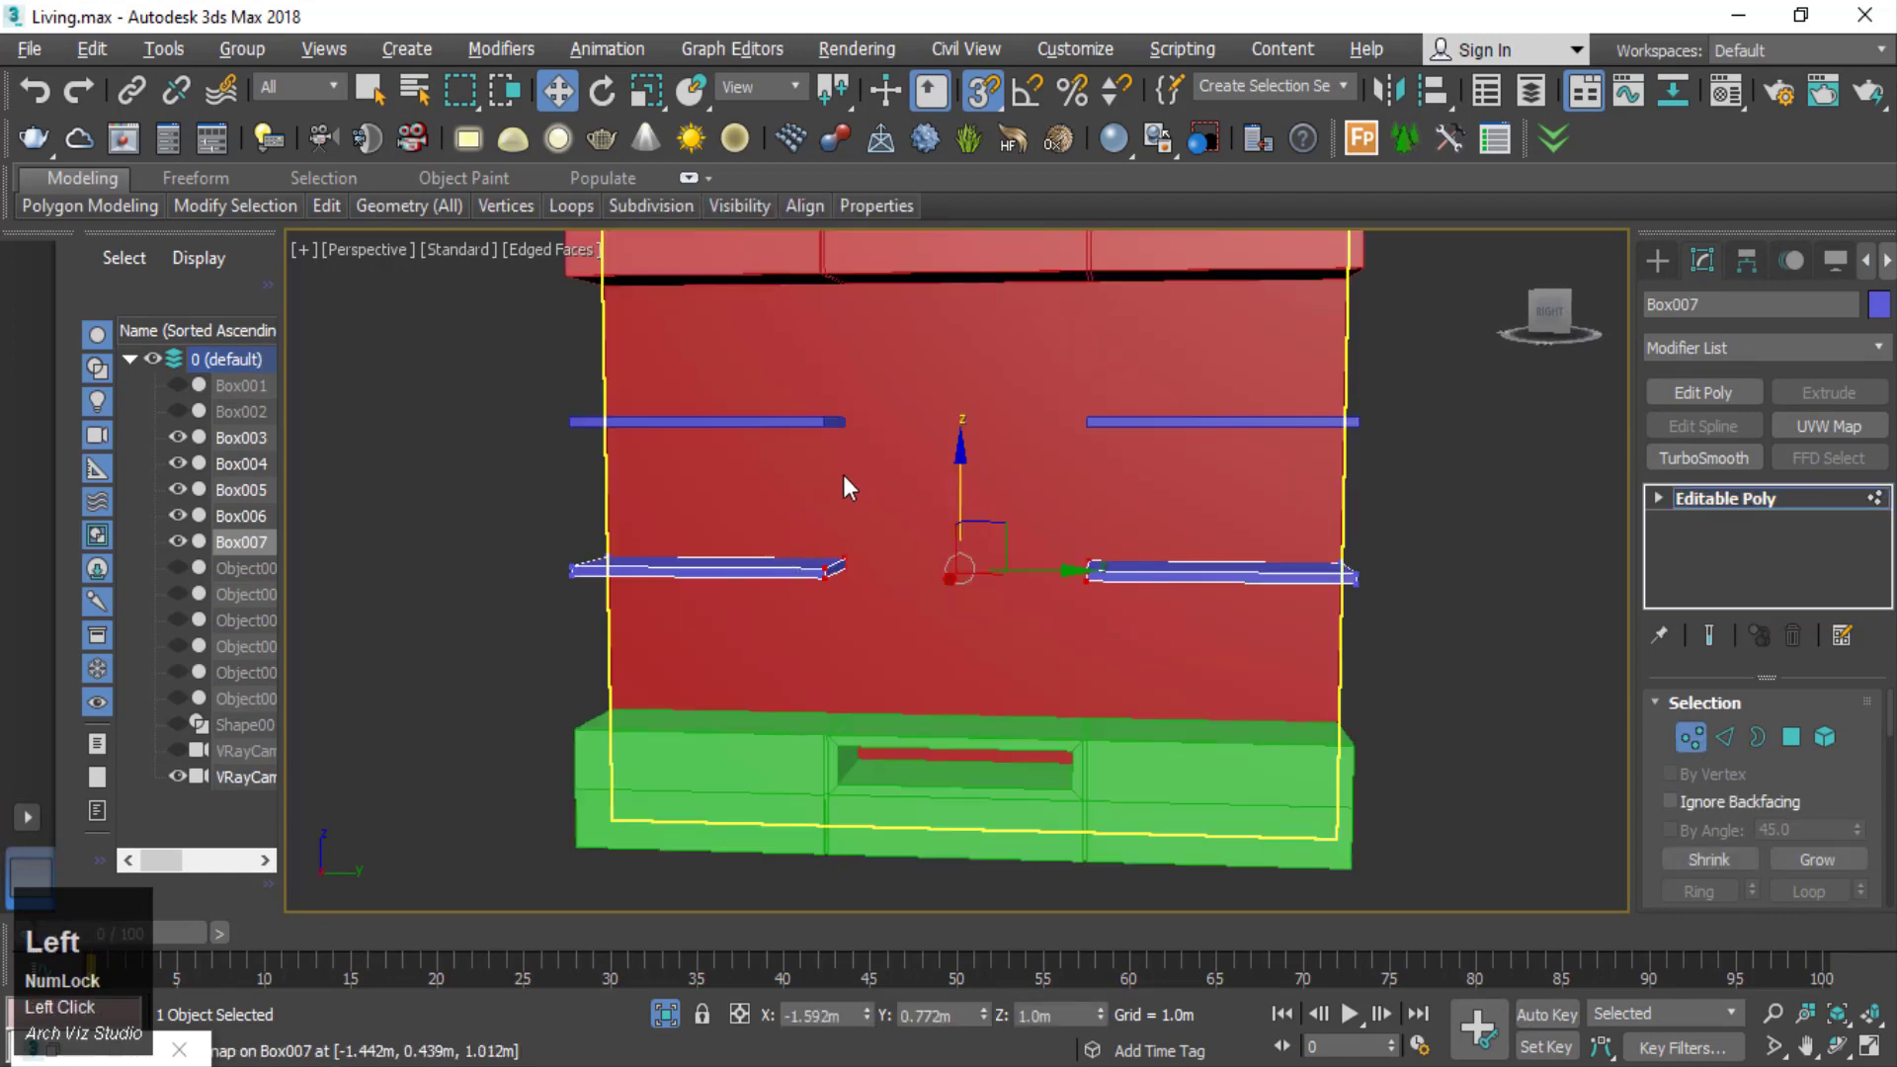
key(l)
text(xz)
scroll(down, 3)
double_click(1192, 611)
key(z)
scroll(down, 3)
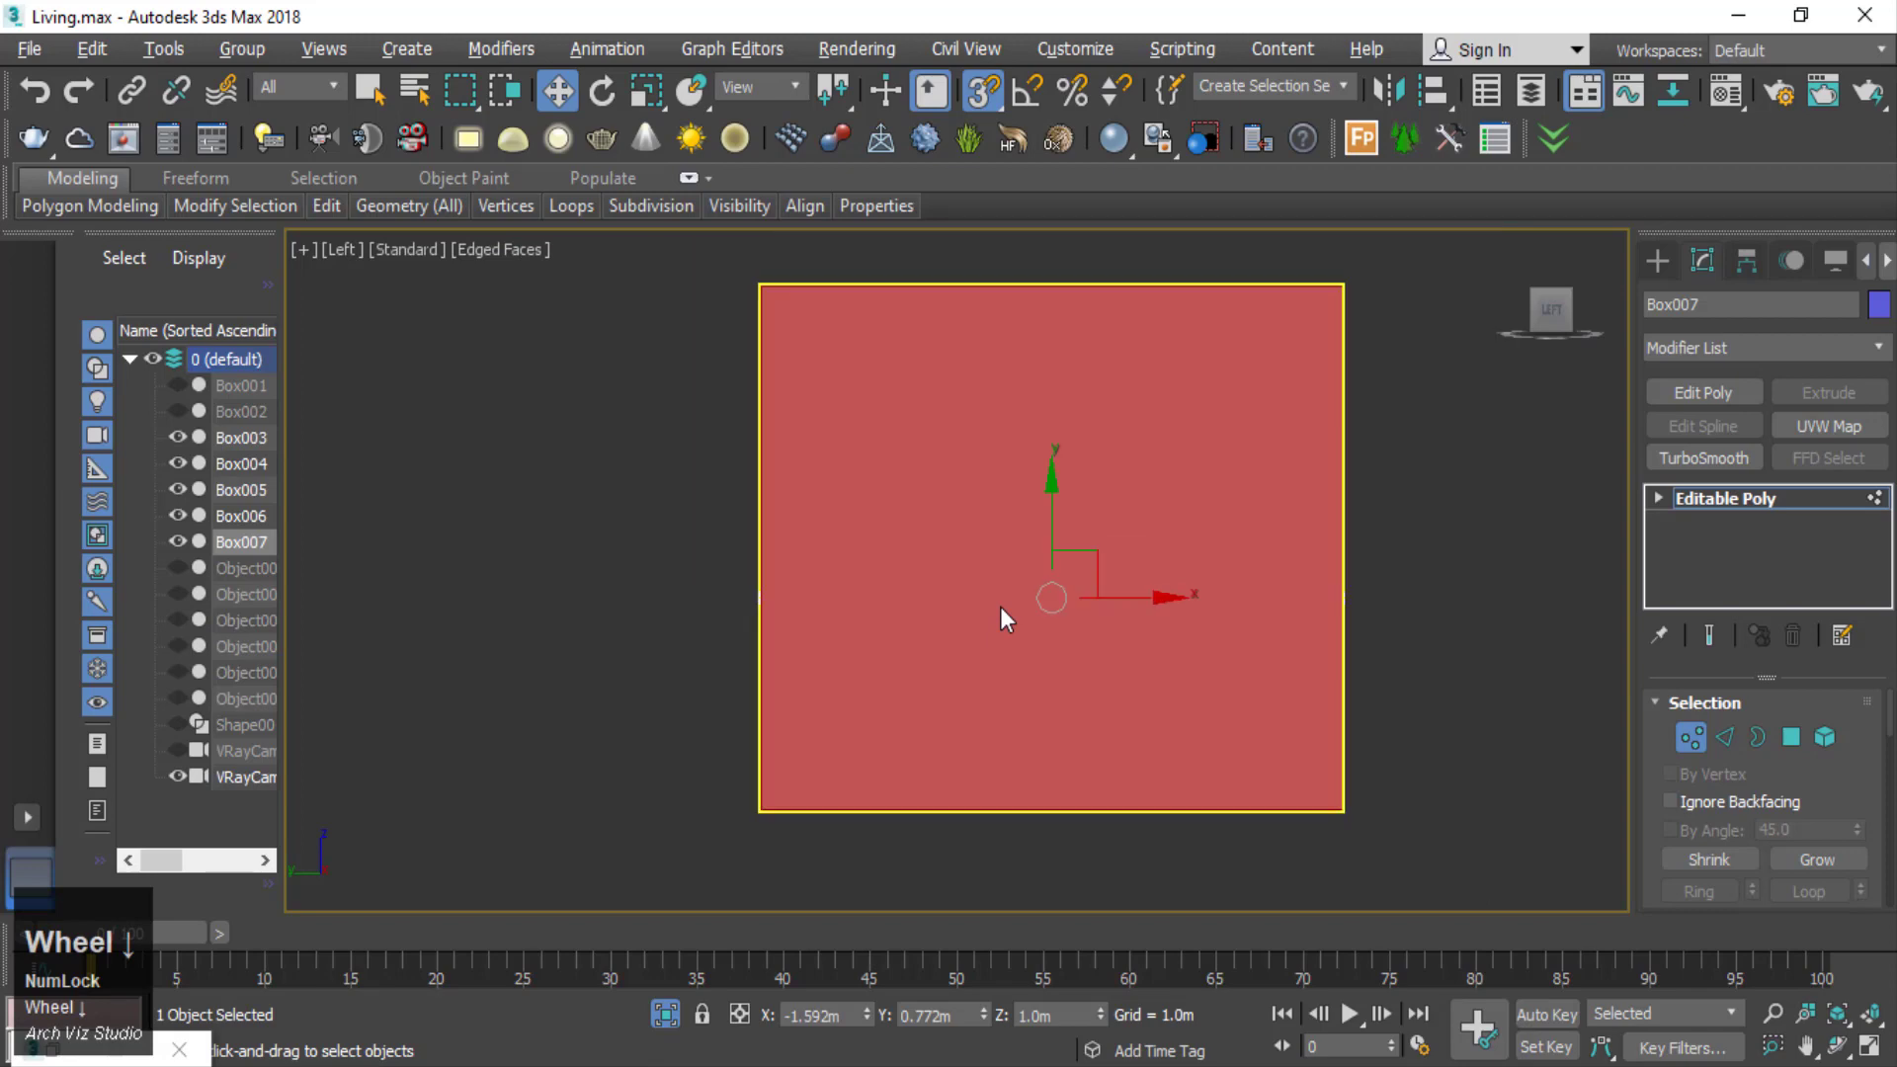
key(F3)
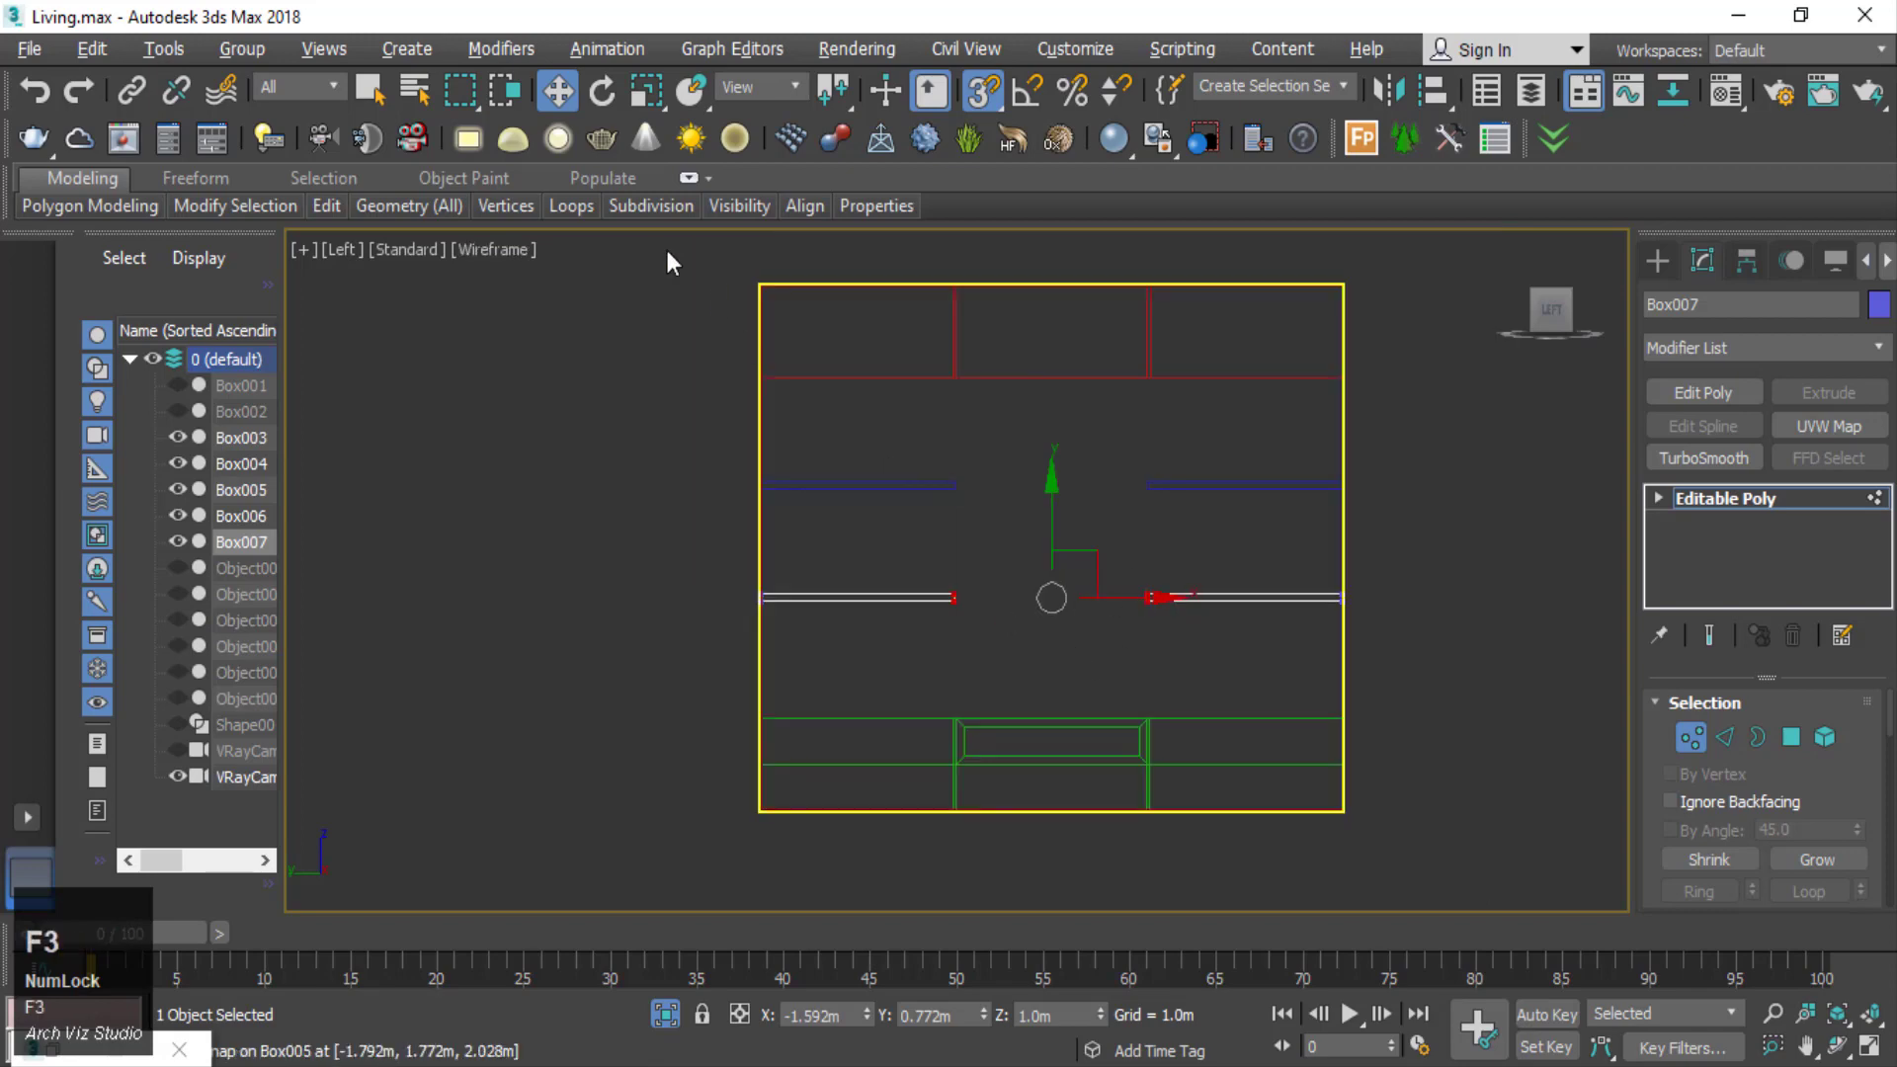
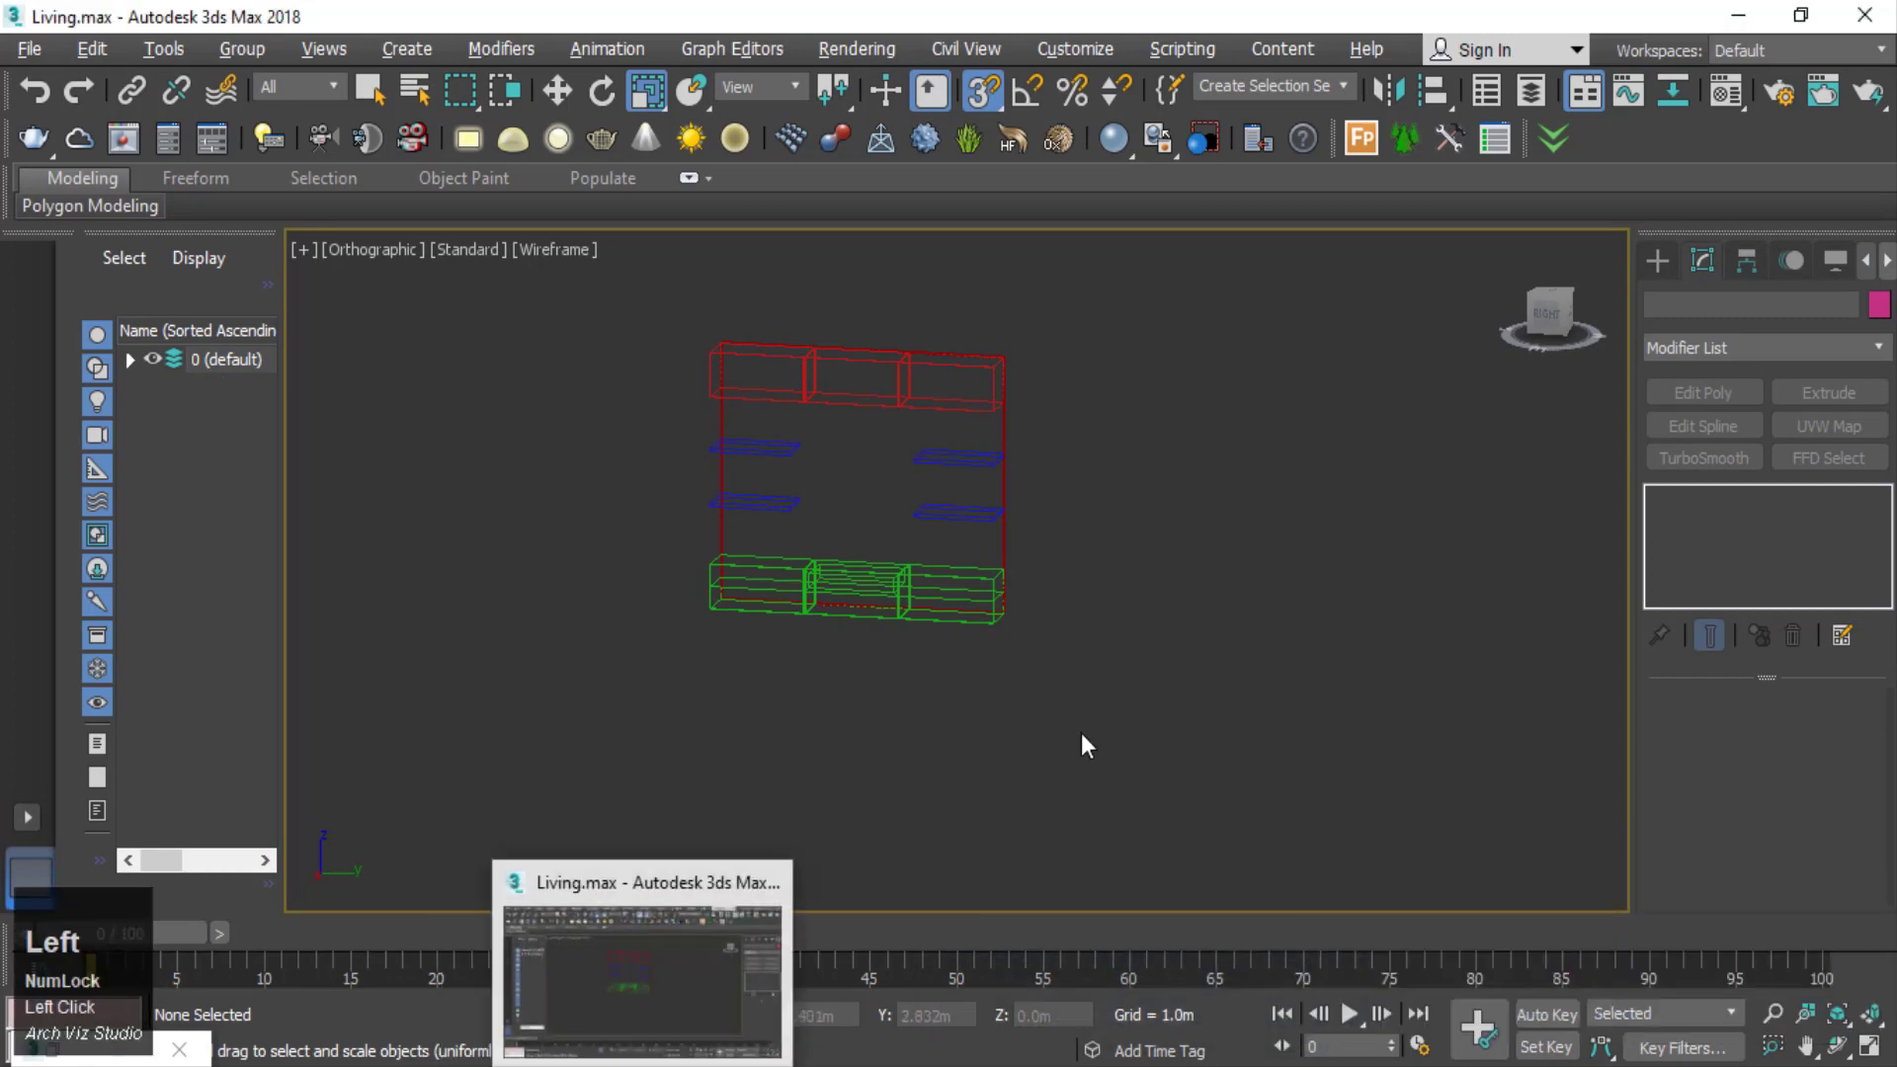
click(1127, 624)
key(p)
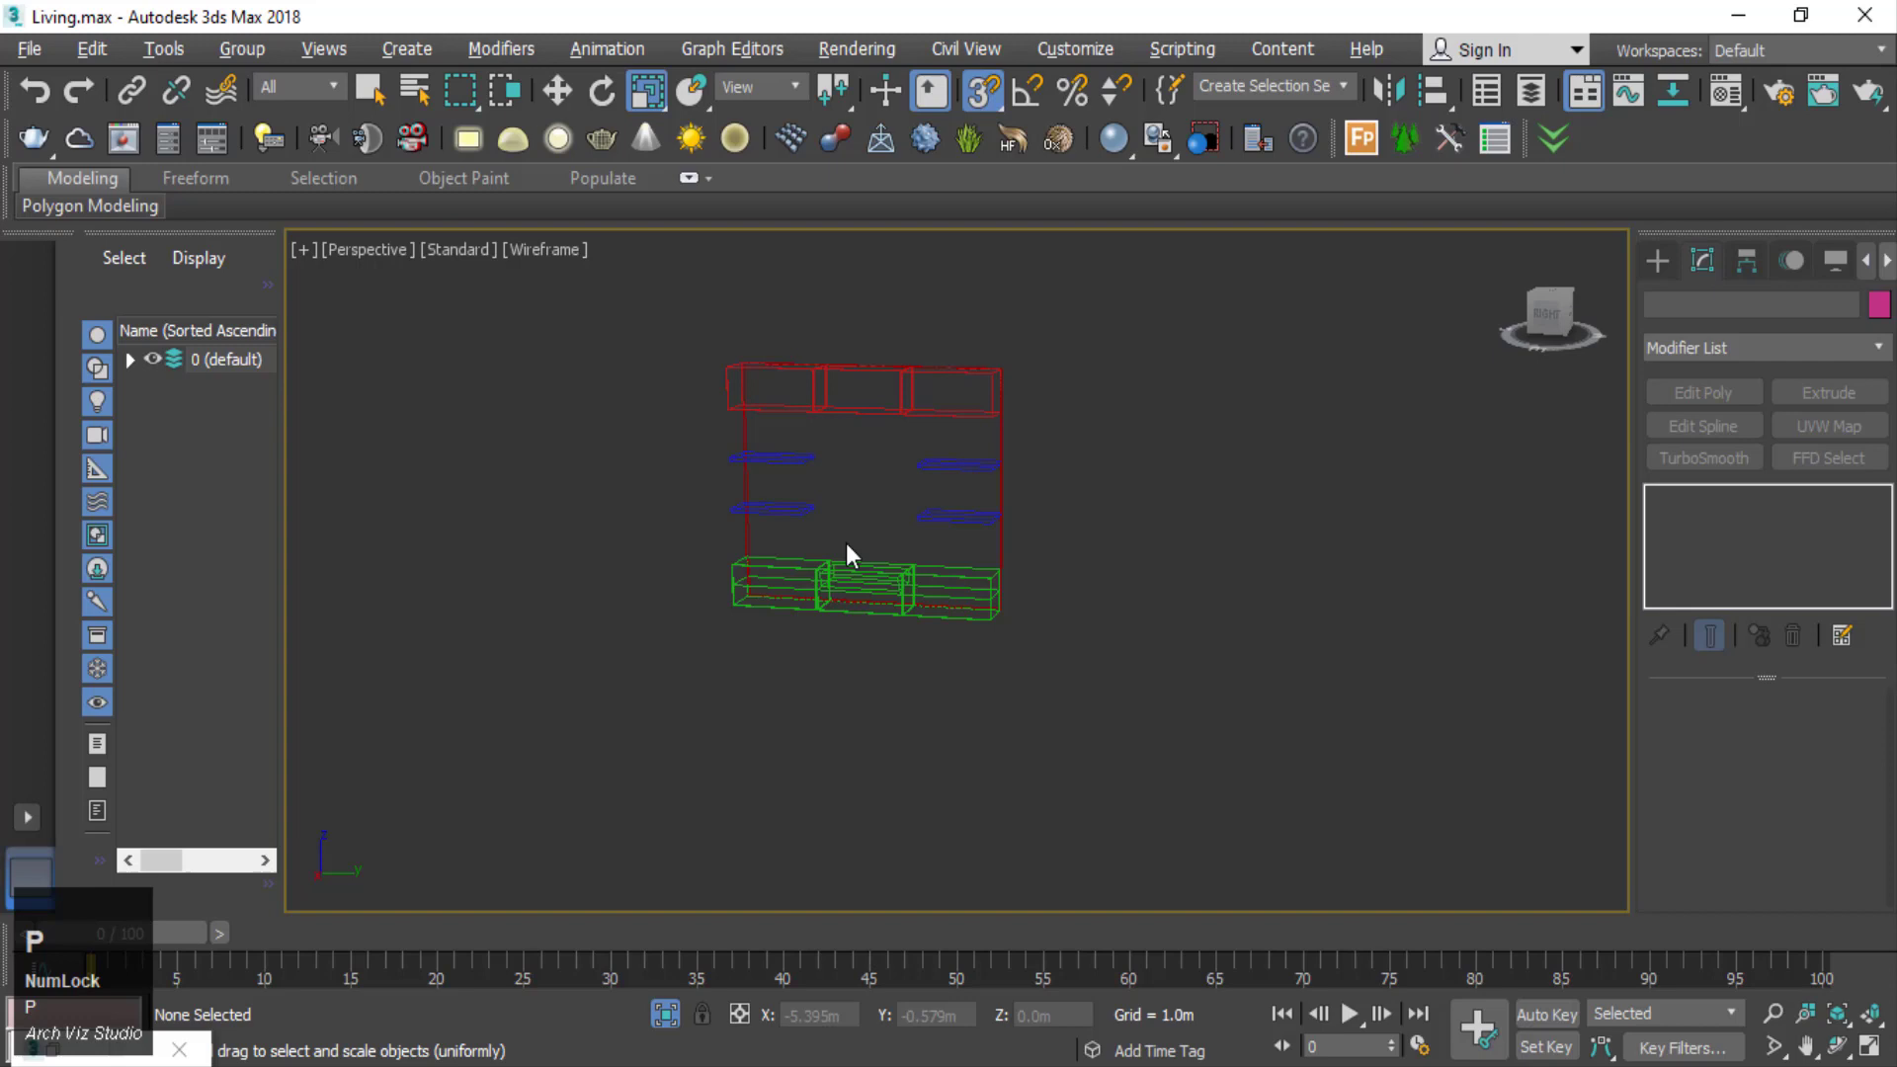
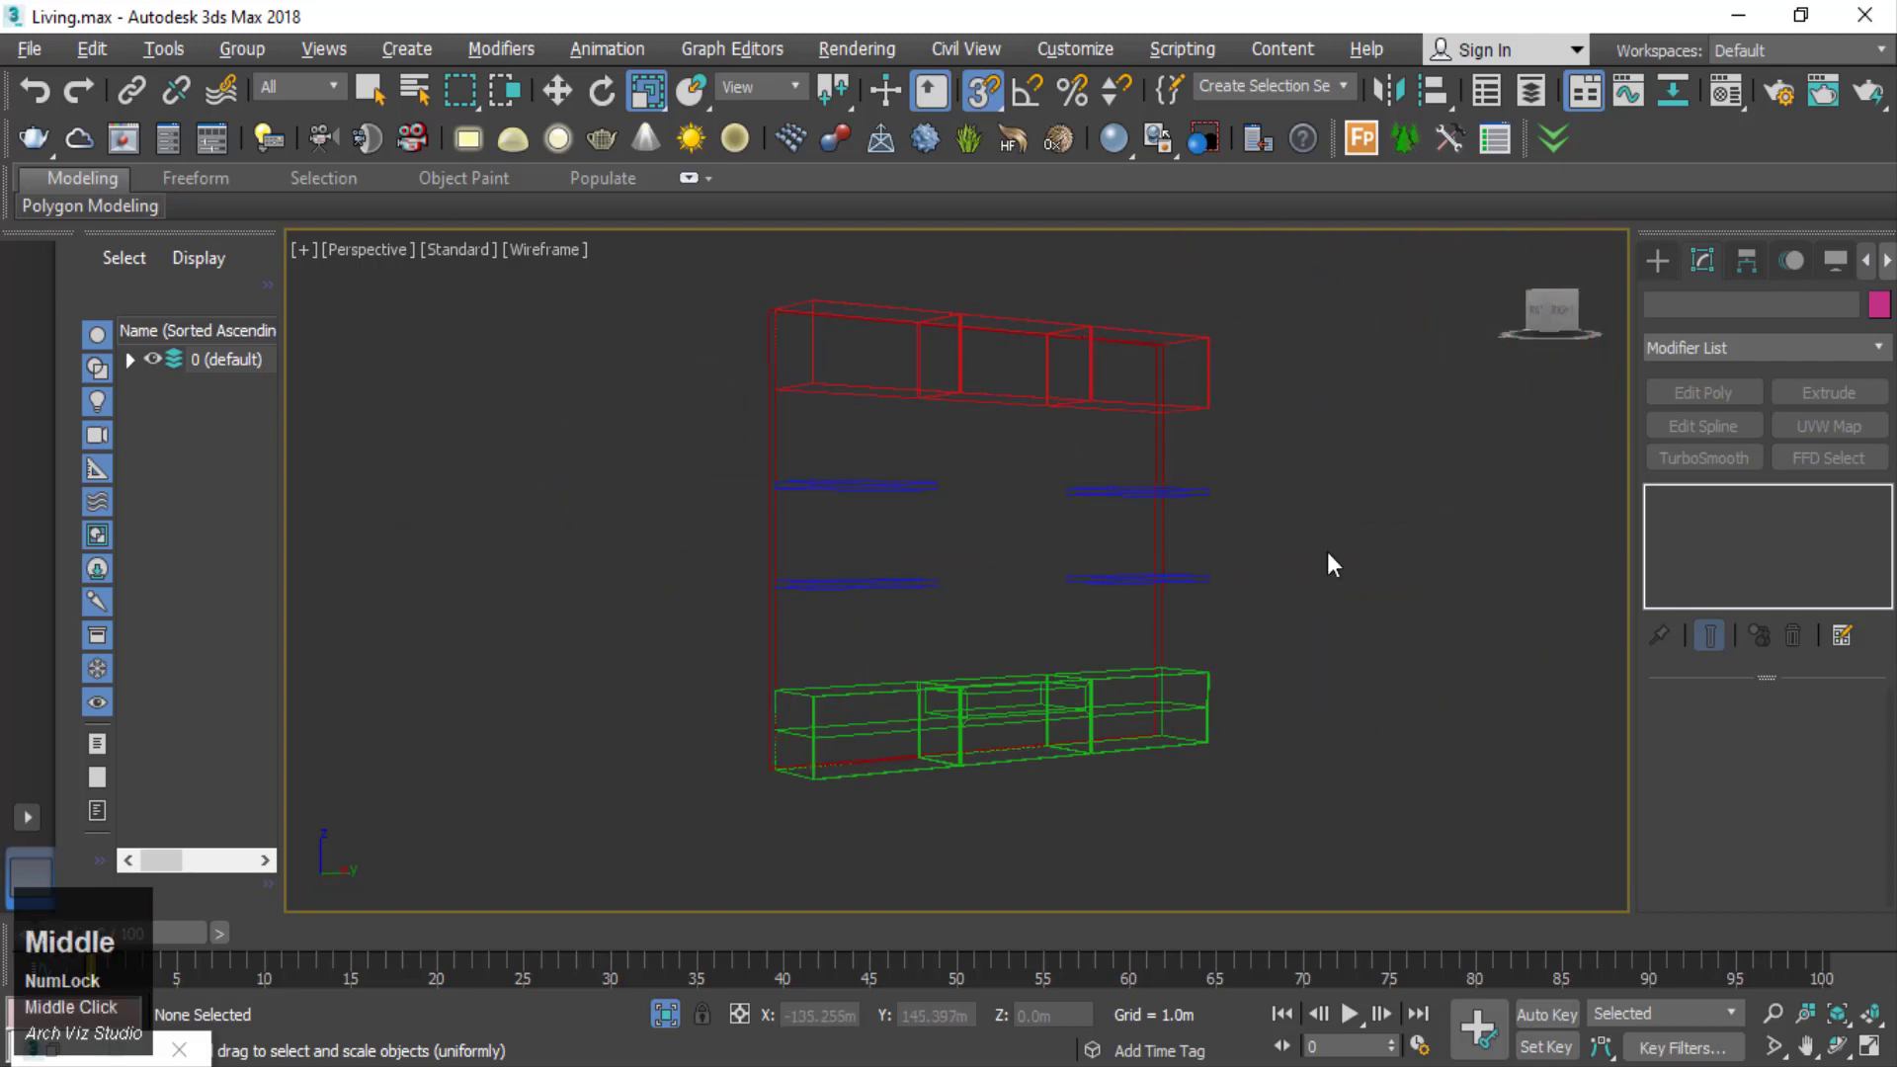
key(F3)
- Pick an unused VRayMtl slot in the Material Editor and rename it 'wood'
right_click(1323, 456)
click(1284, 427)
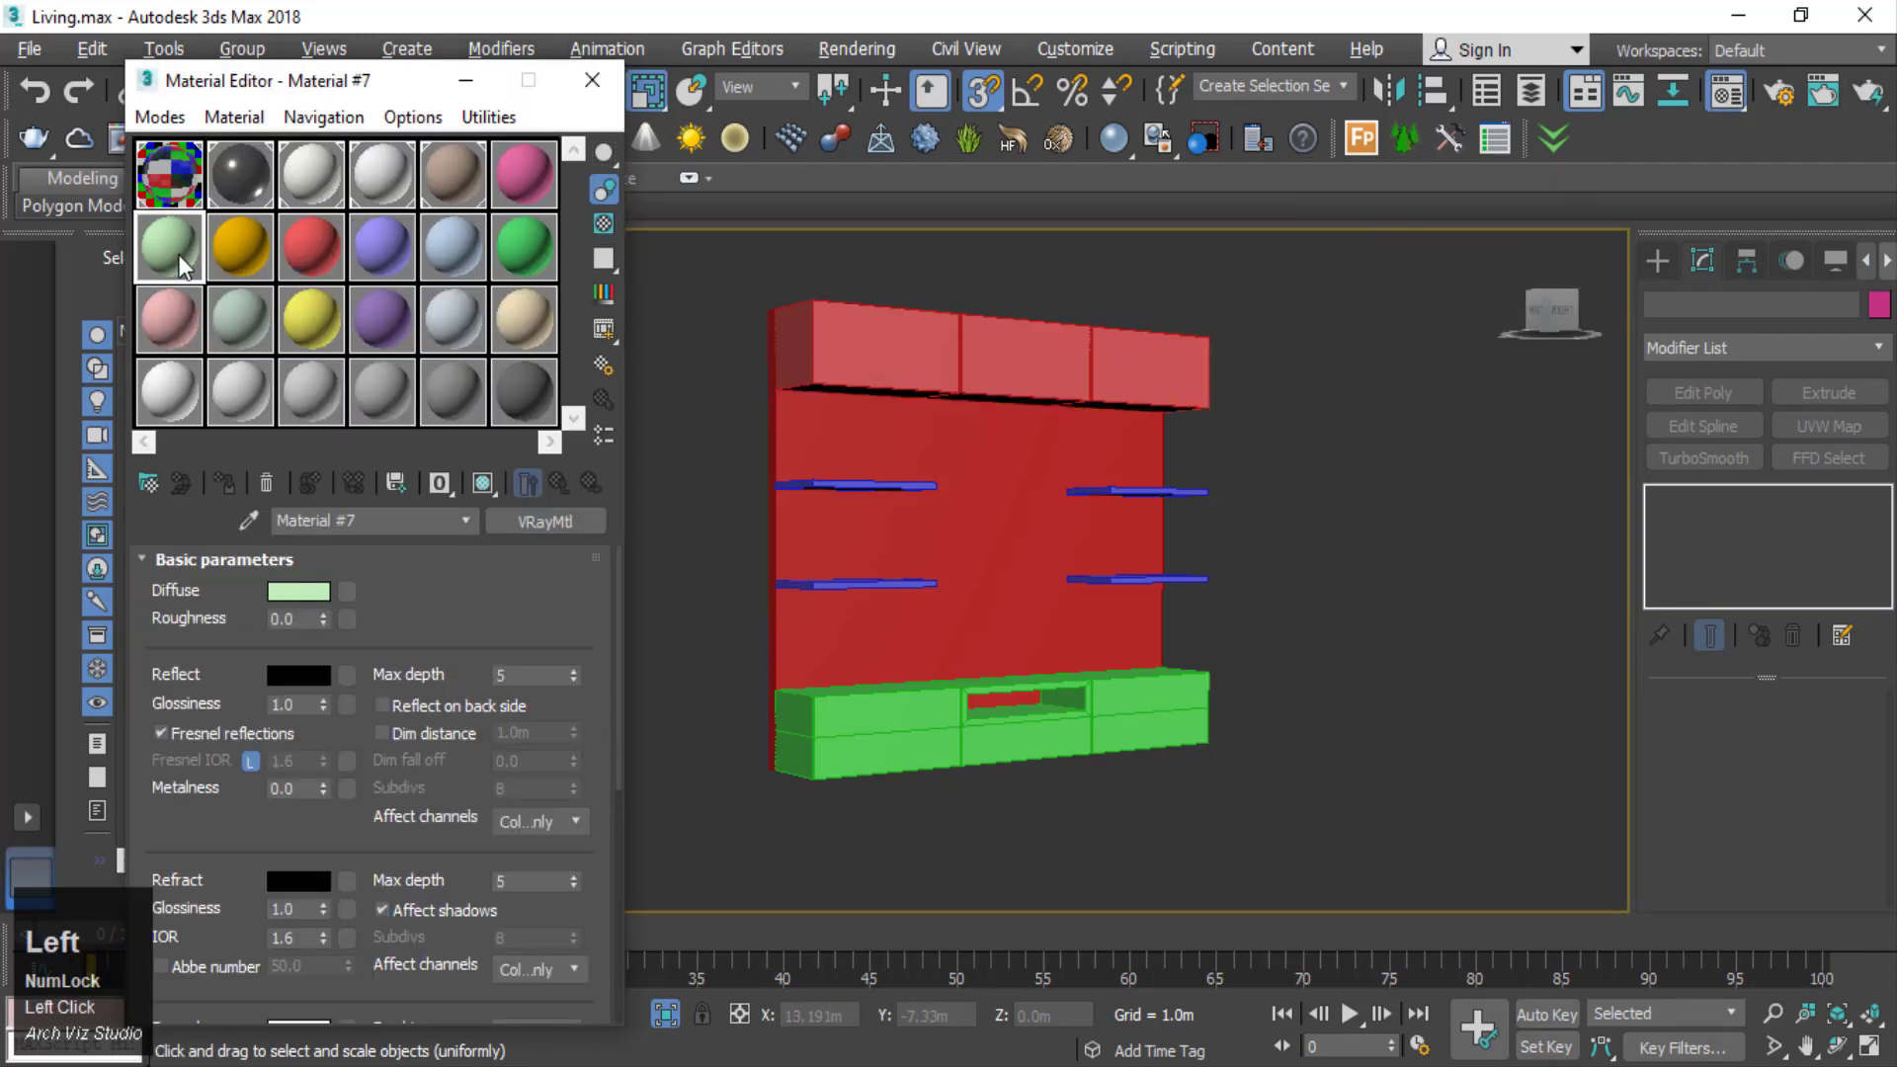
text(woood)
key(BackSpace)
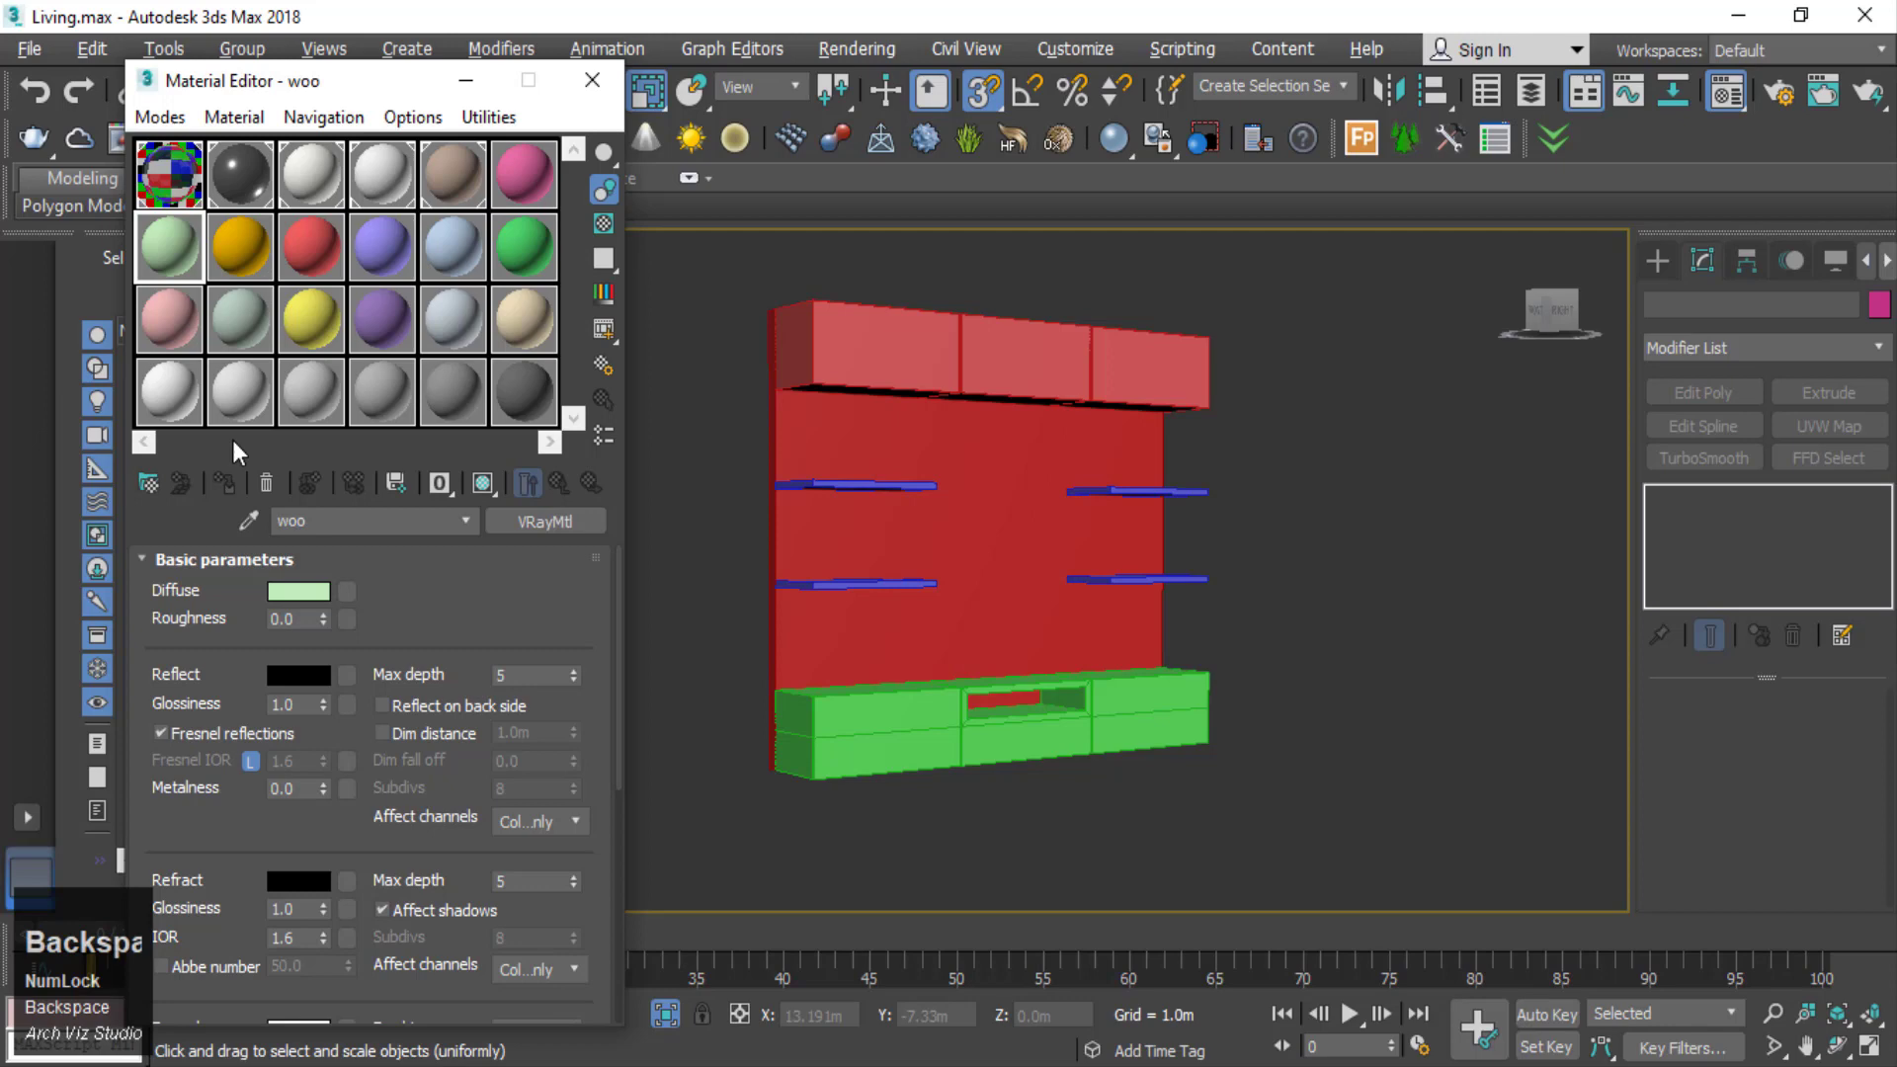
key(d)
click(401, 599)
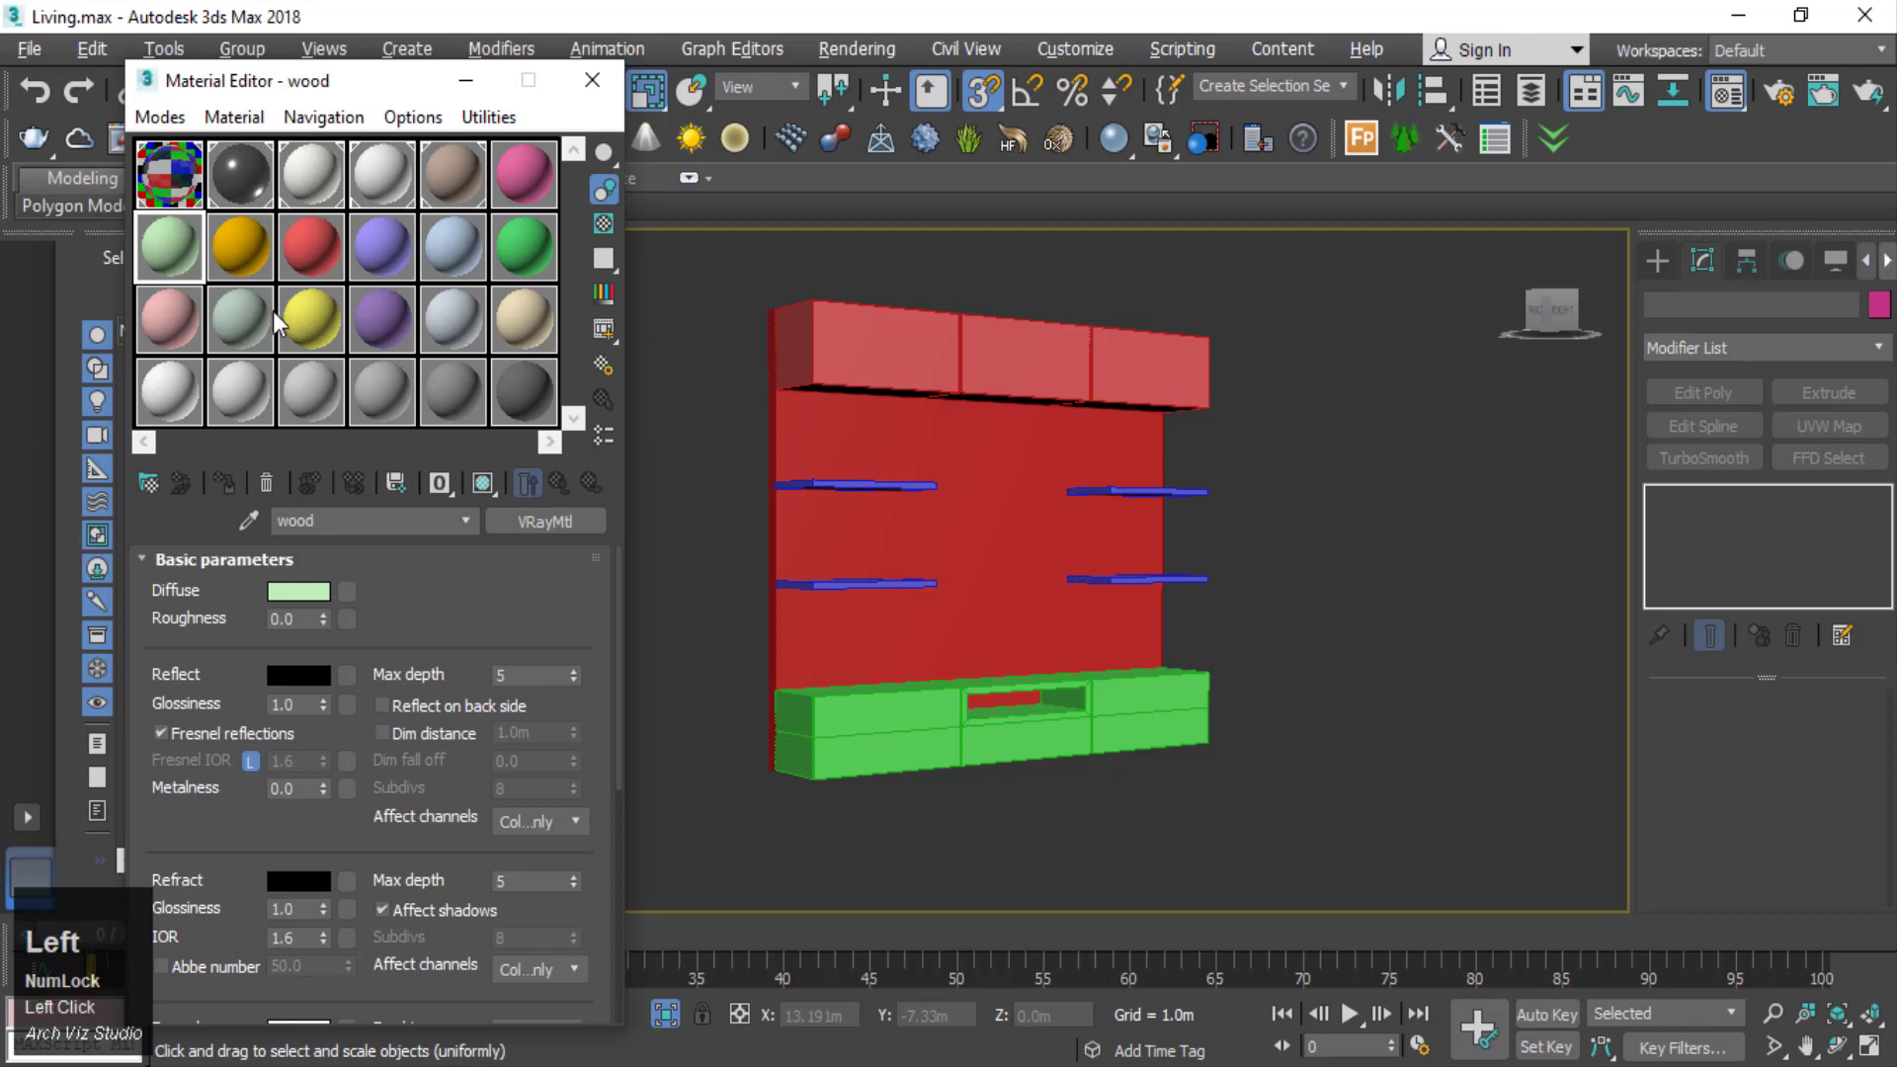
- Assign the wood material to all five TV unit parts, then return to the scene
scroll(down, 3)
click(1249, 440)
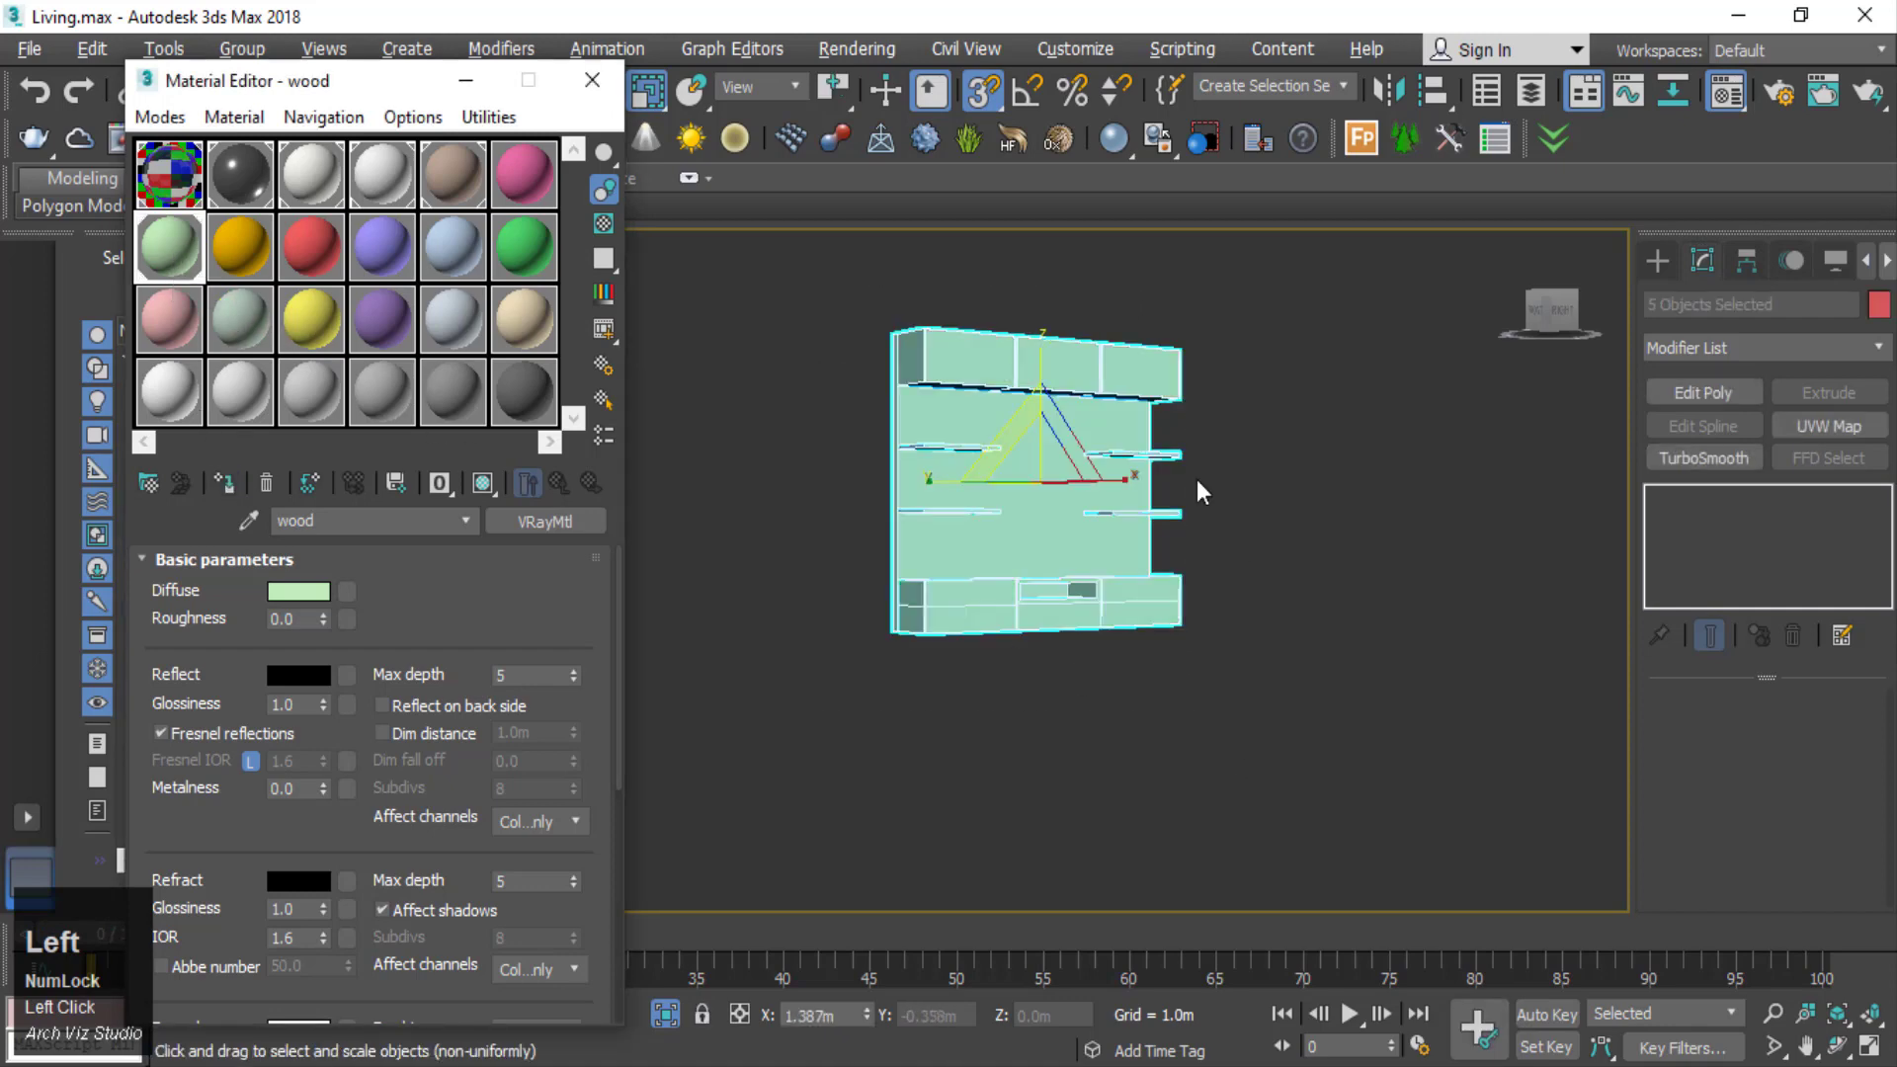
right_click(1259, 438)
double_click(1225, 404)
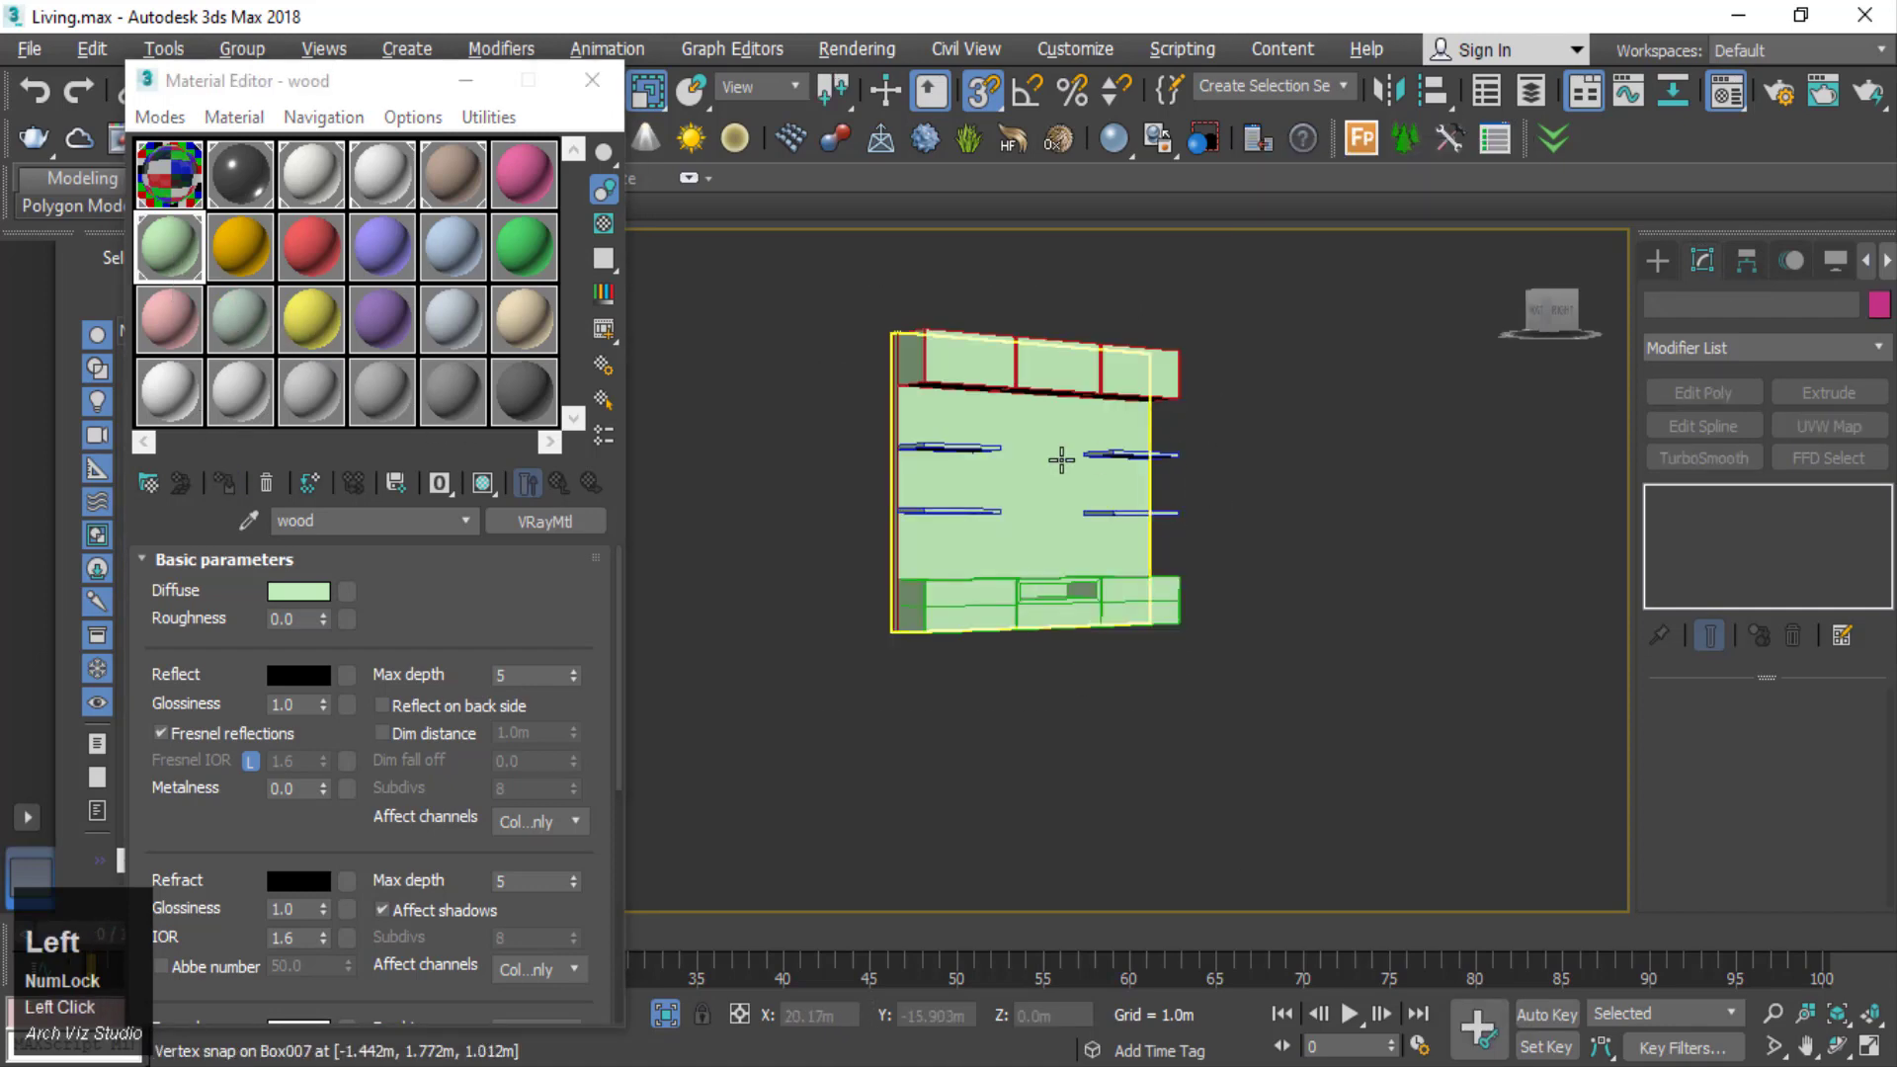
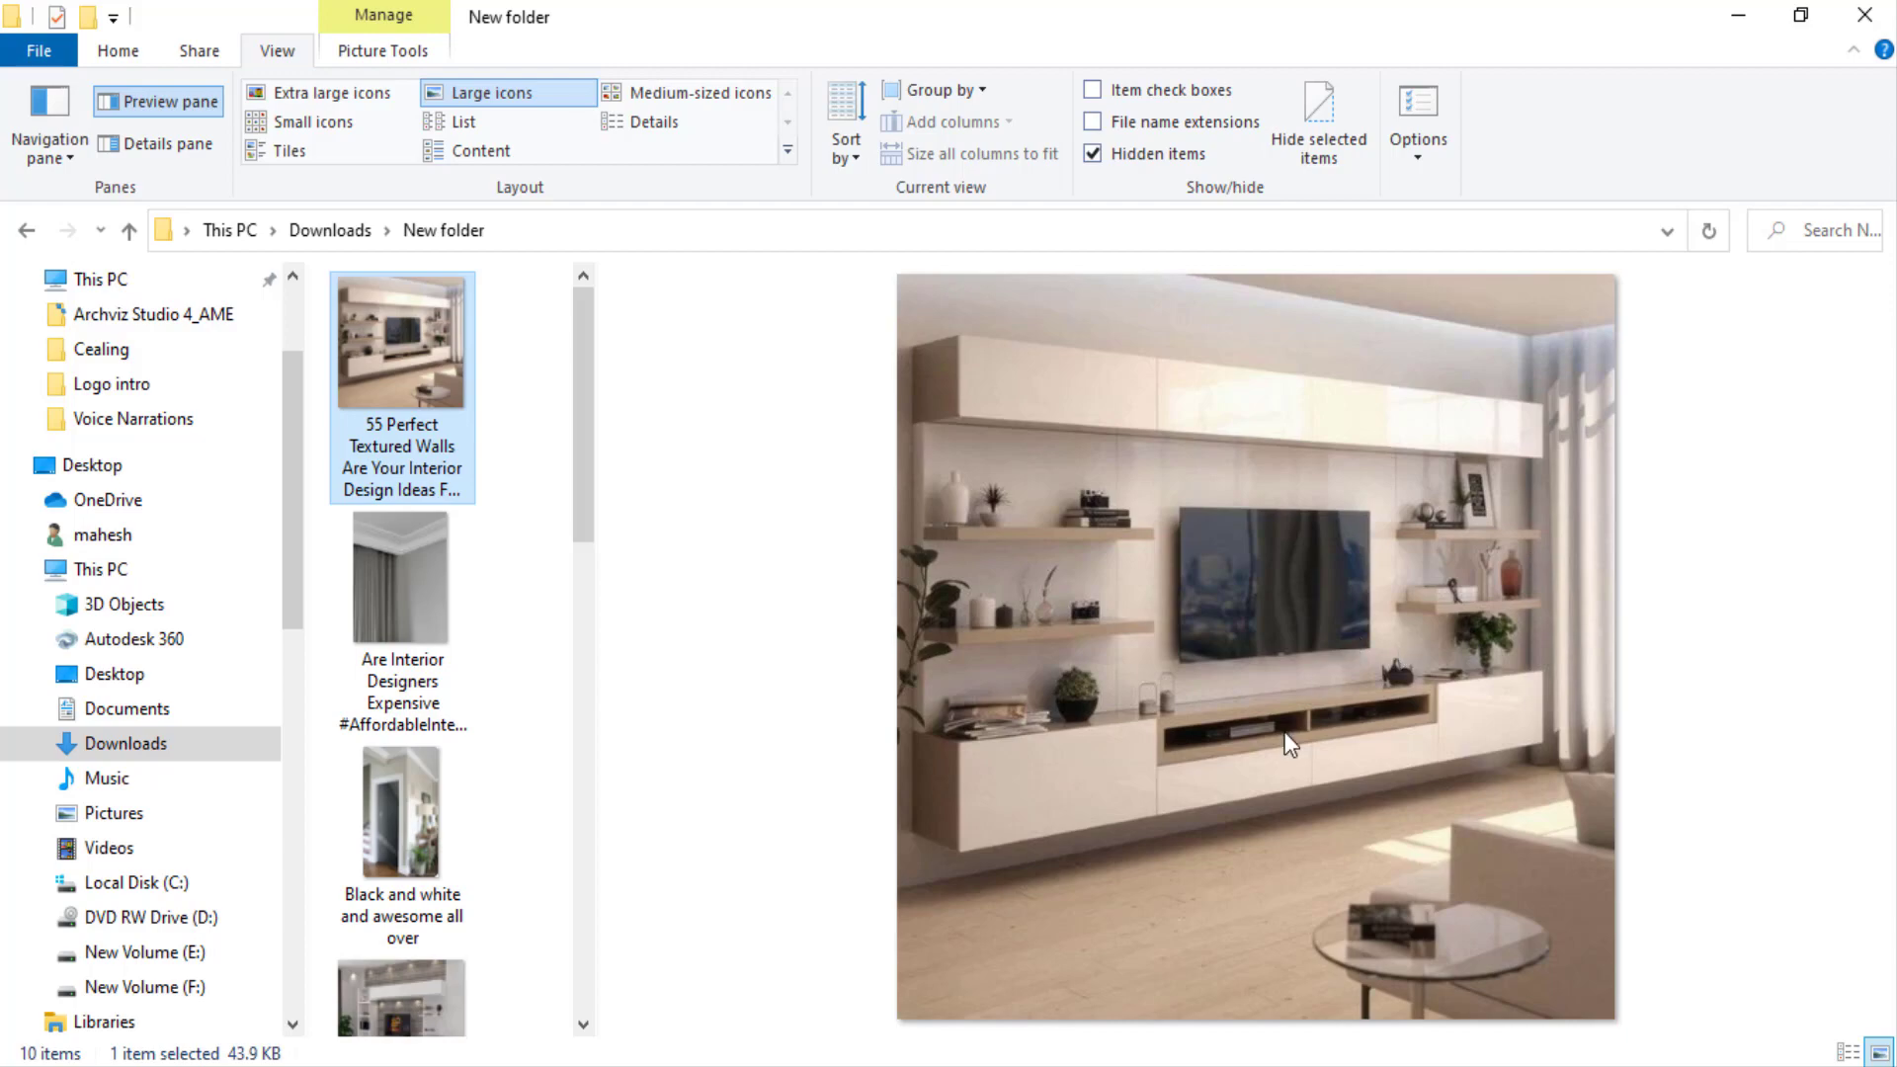
click(1754, 30)
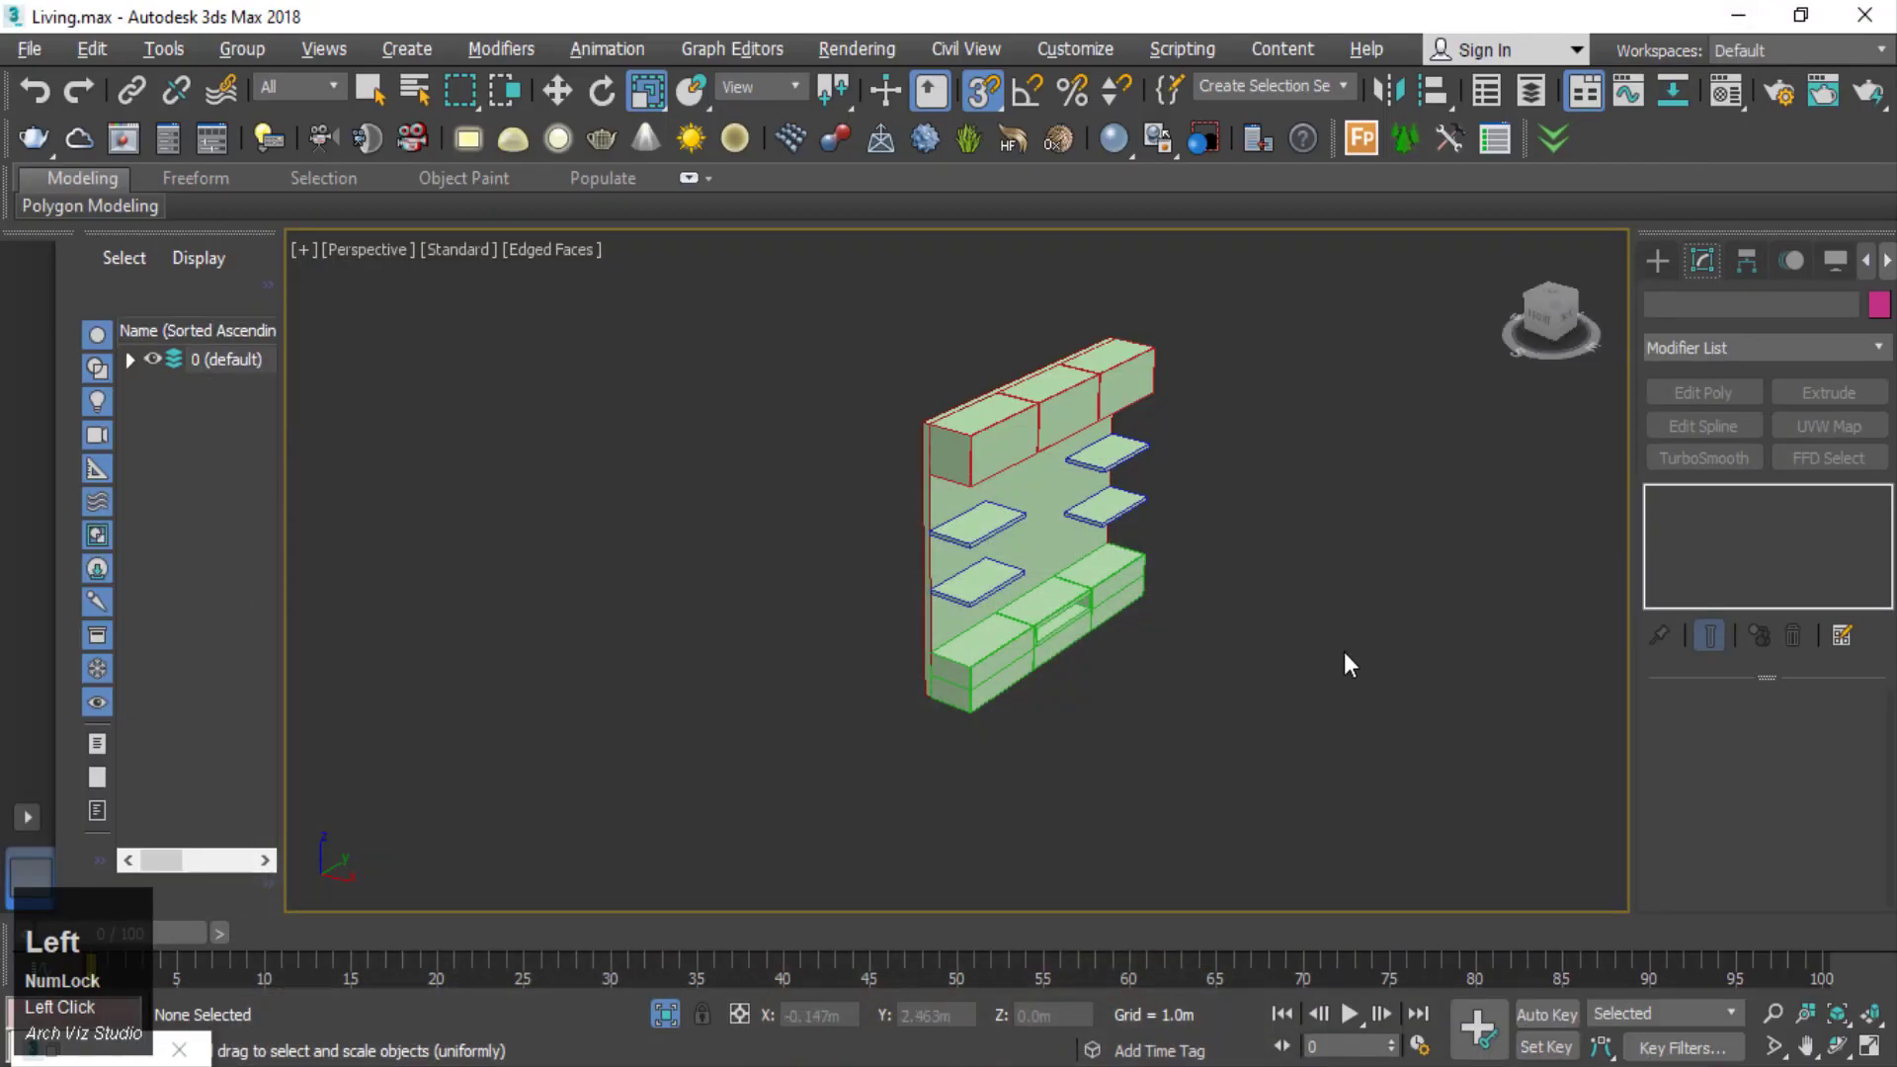
- Group the TV unit parts into Group001 and view the room through the camera
right_click(1283, 514)
click(1139, 681)
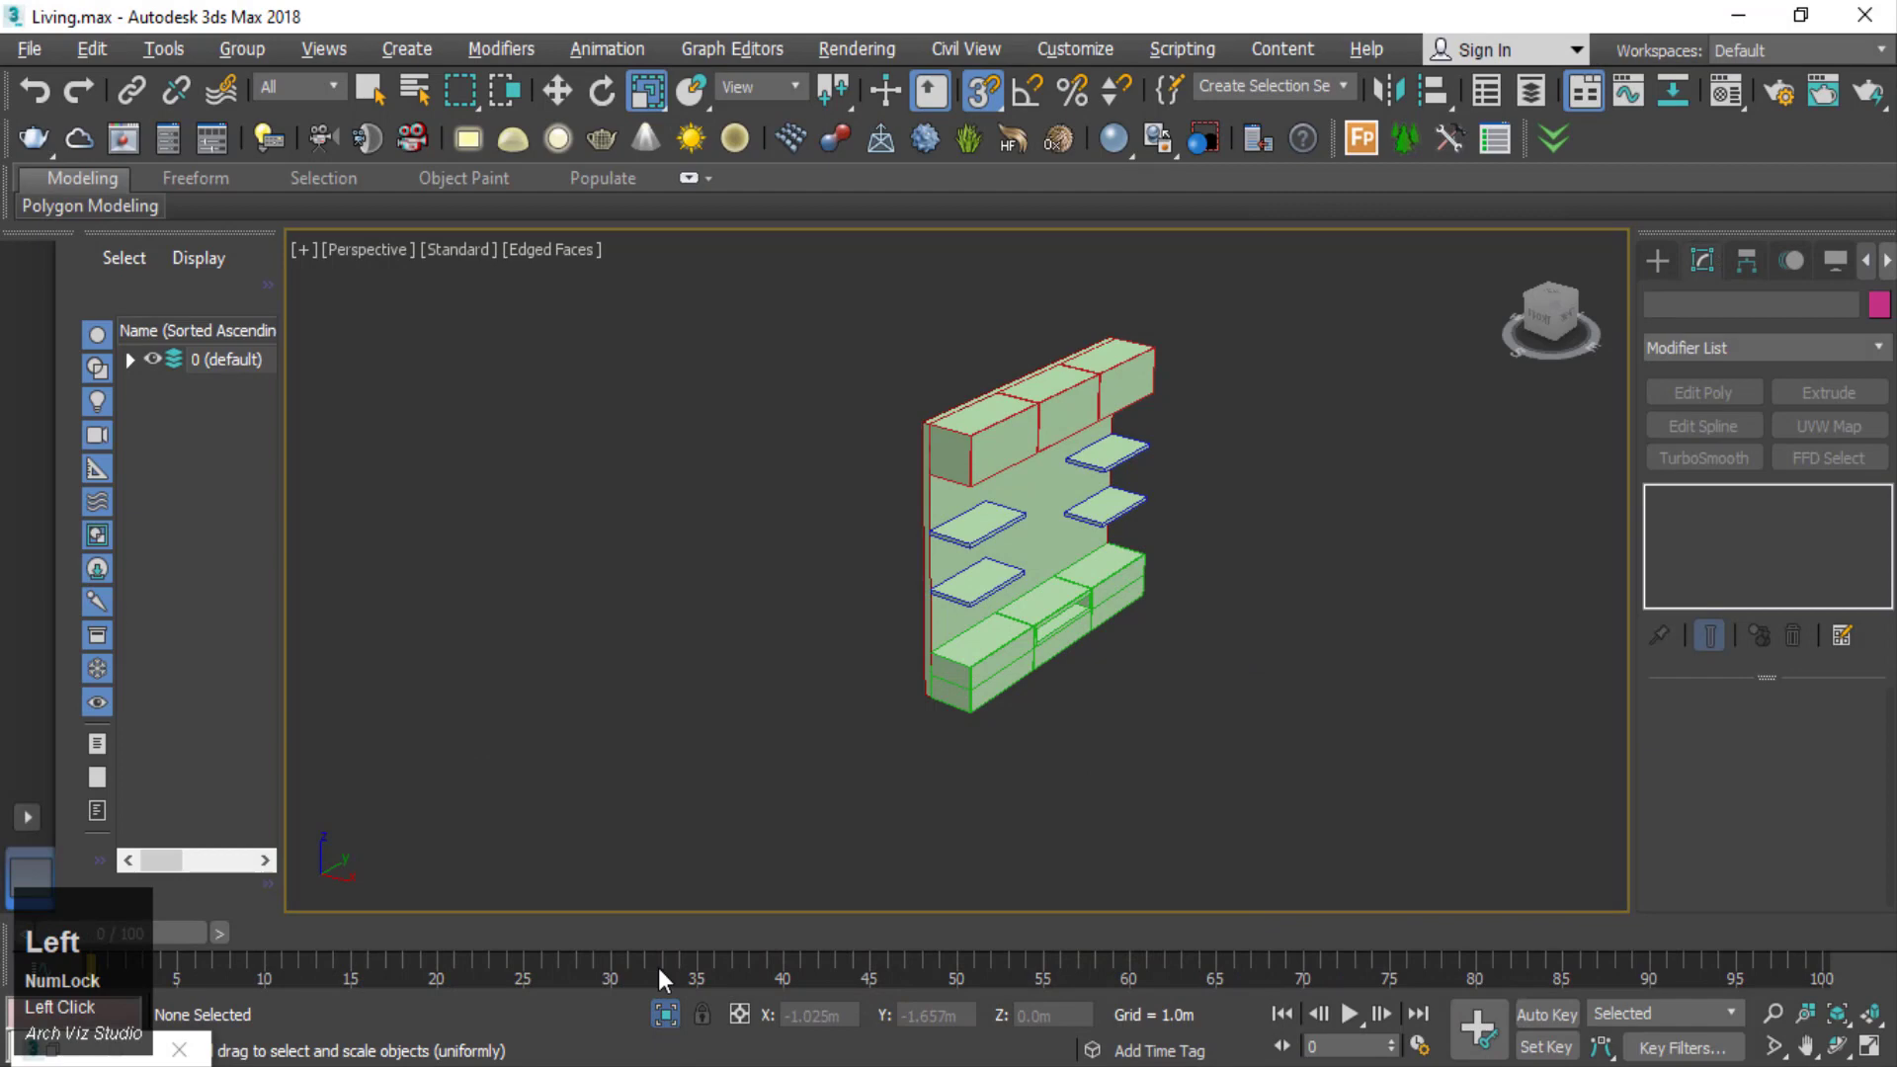
key(c)
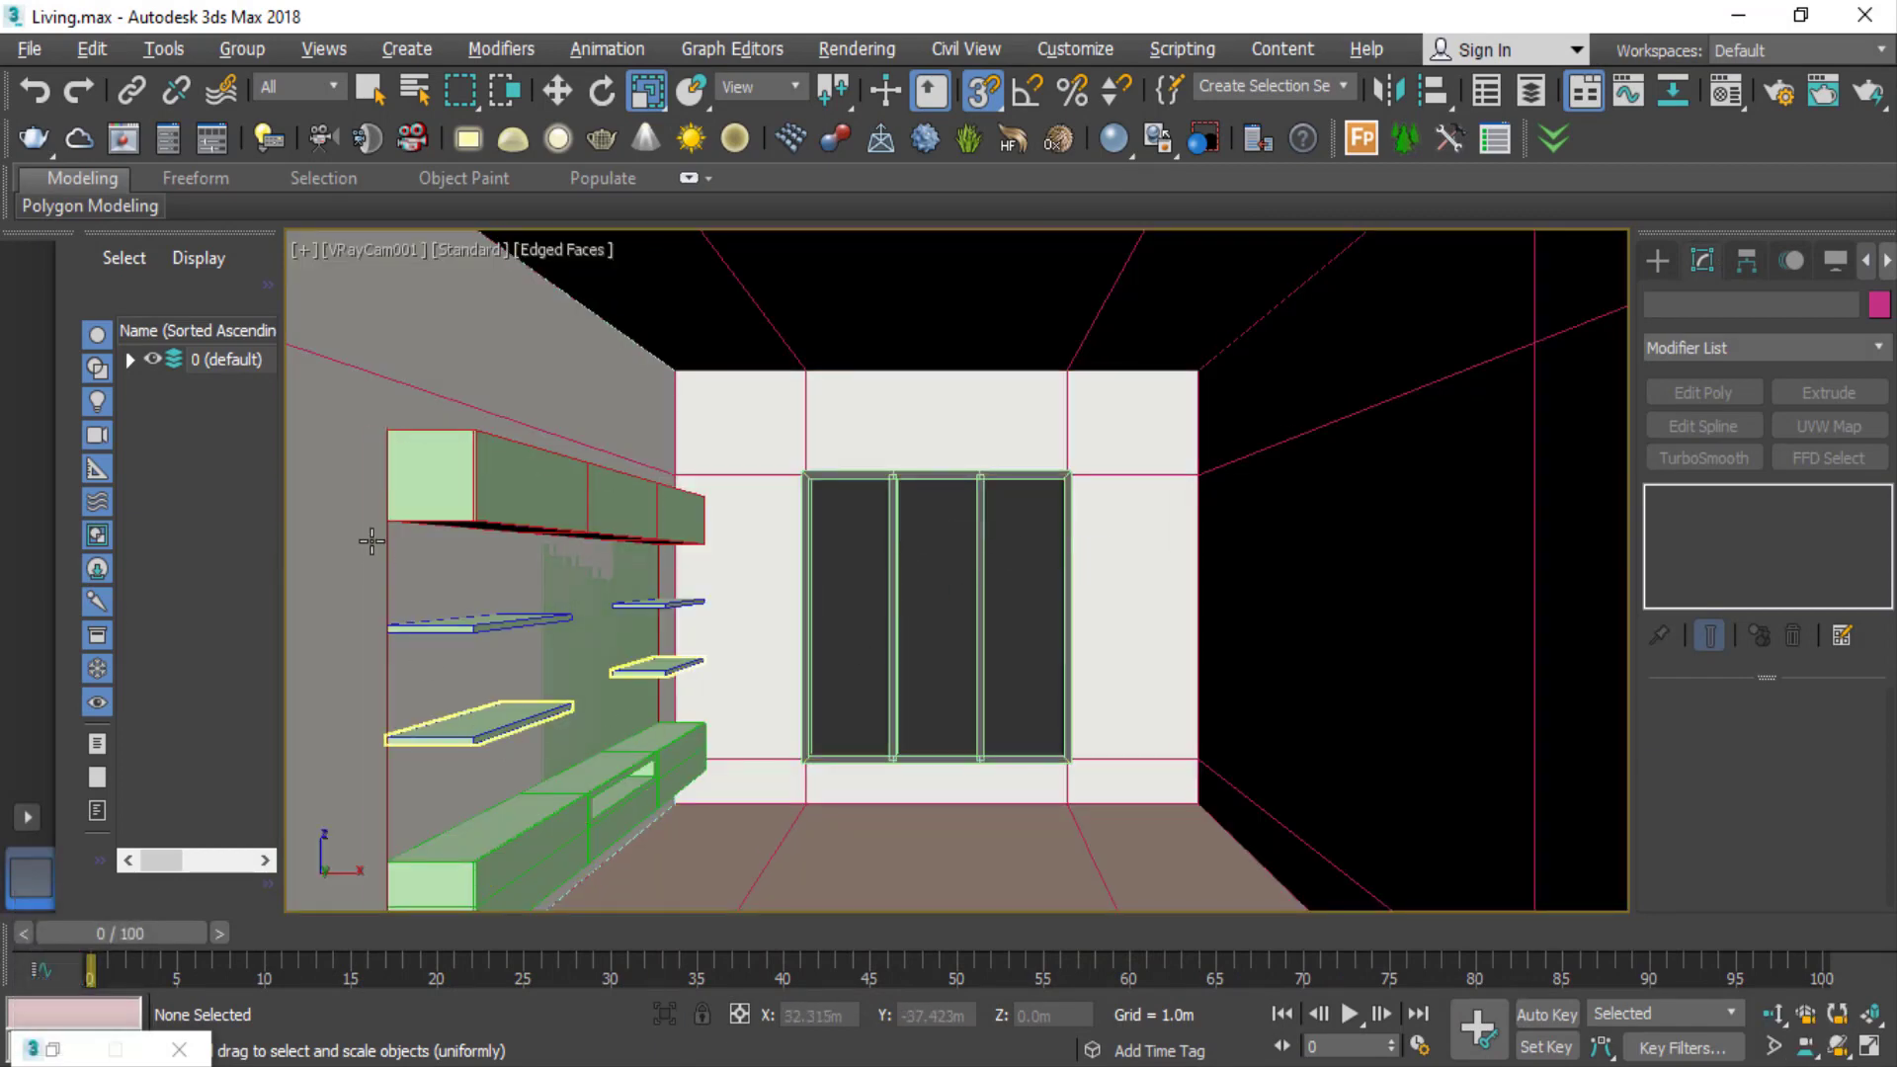
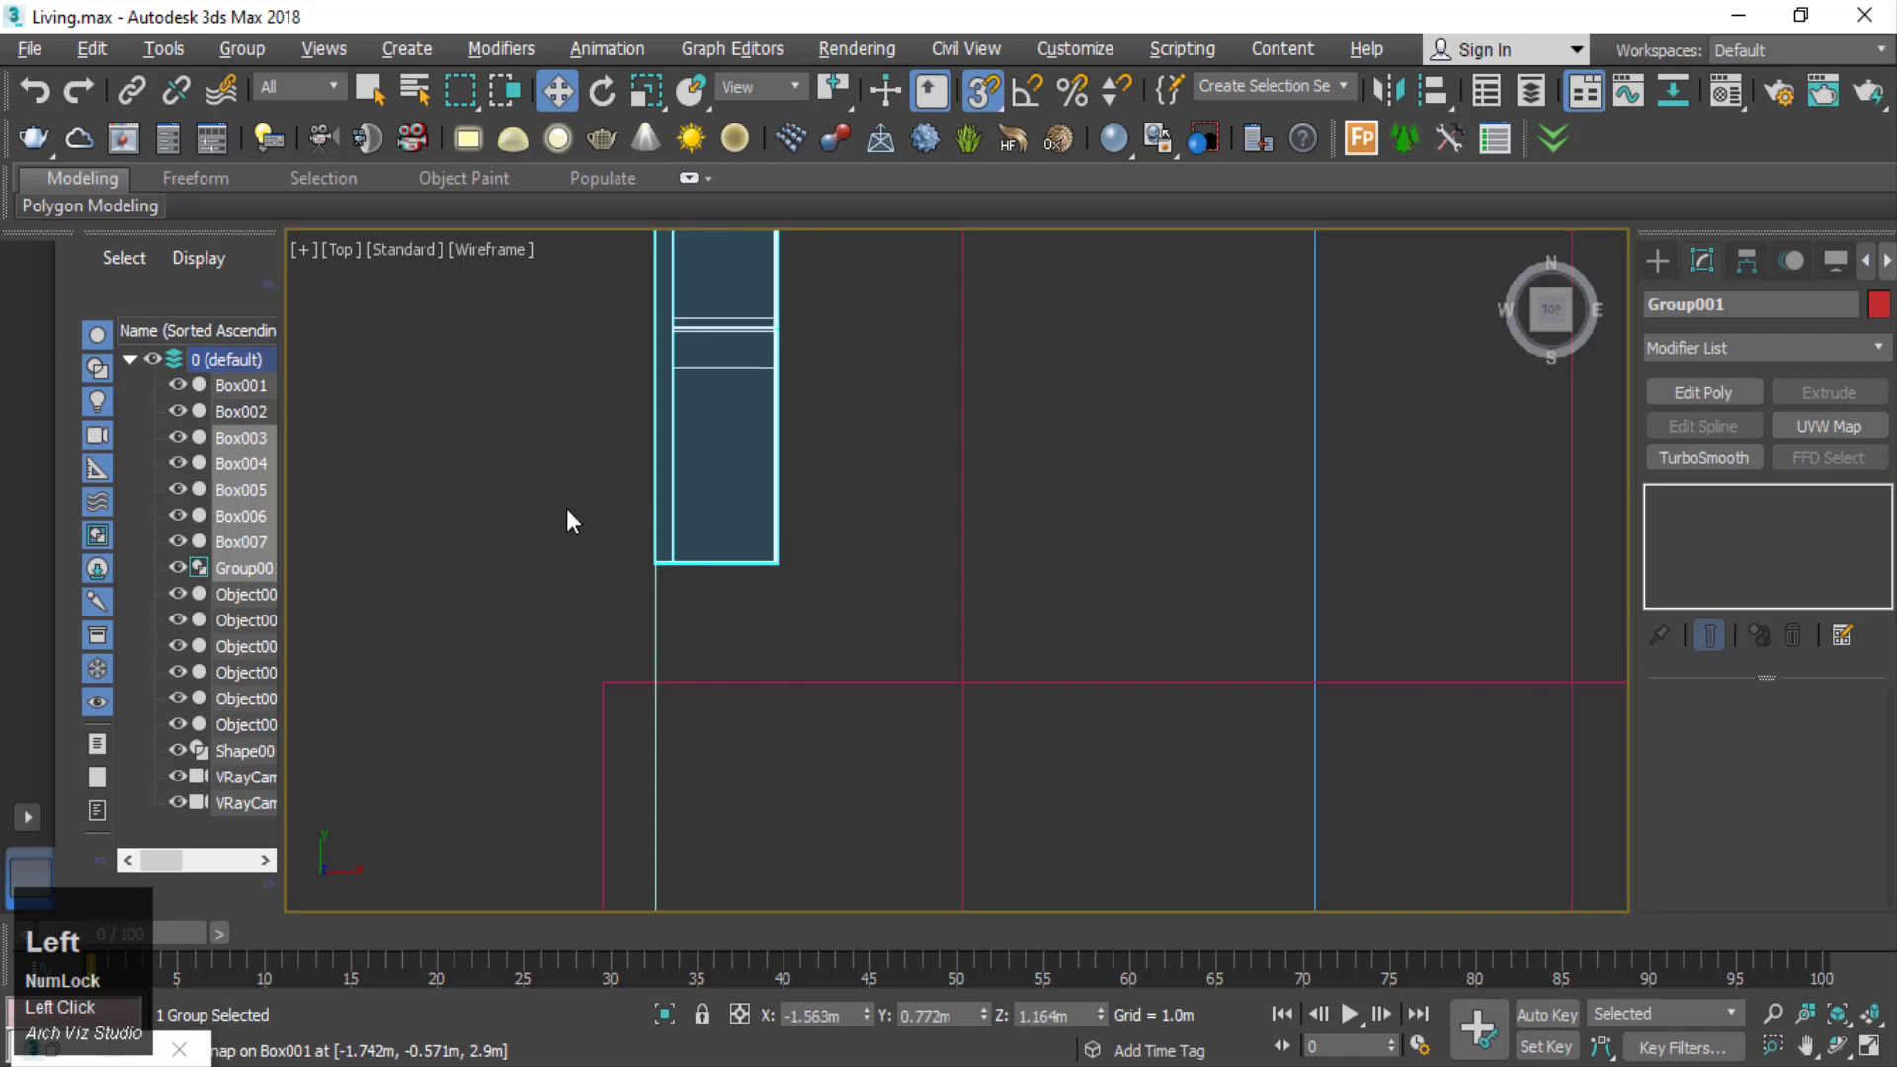
- View the room shaded through VRayCam001, adjust the camera, then check Group001 from Top view
key(c)
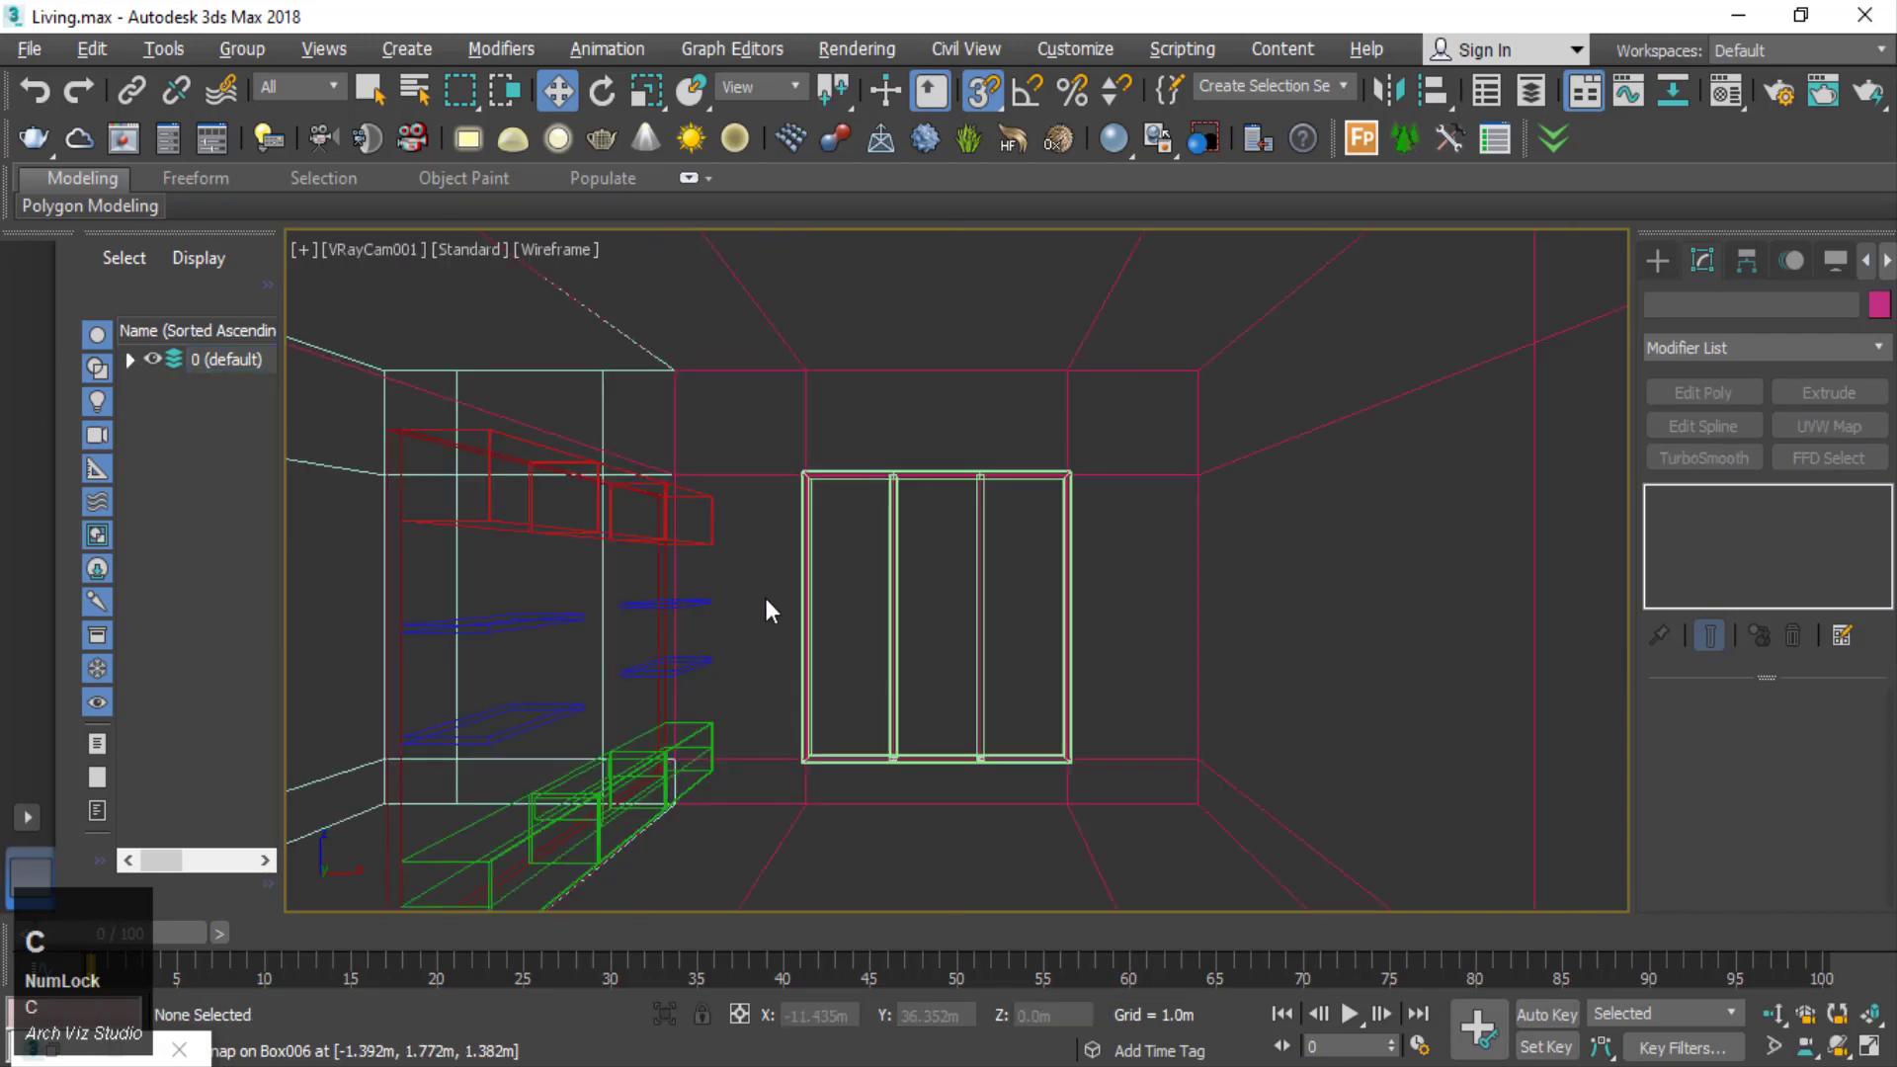
key(F3)
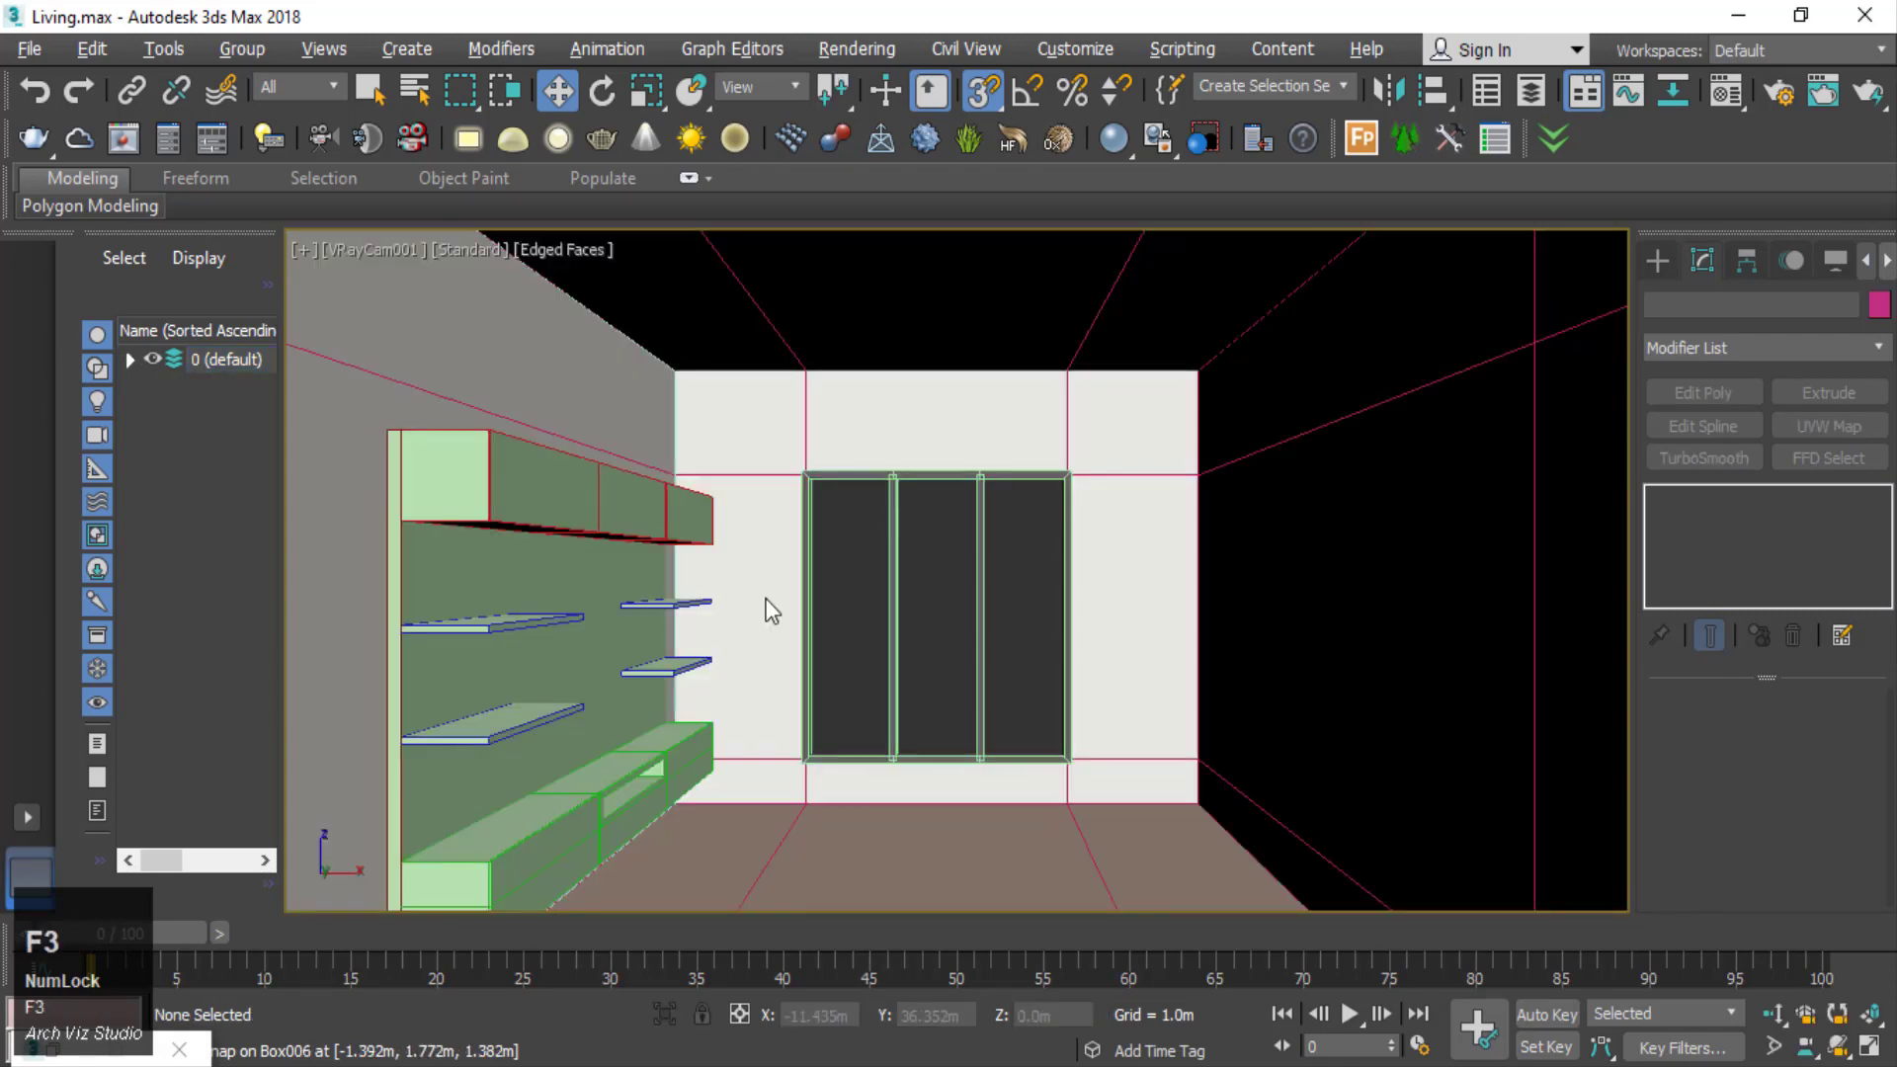
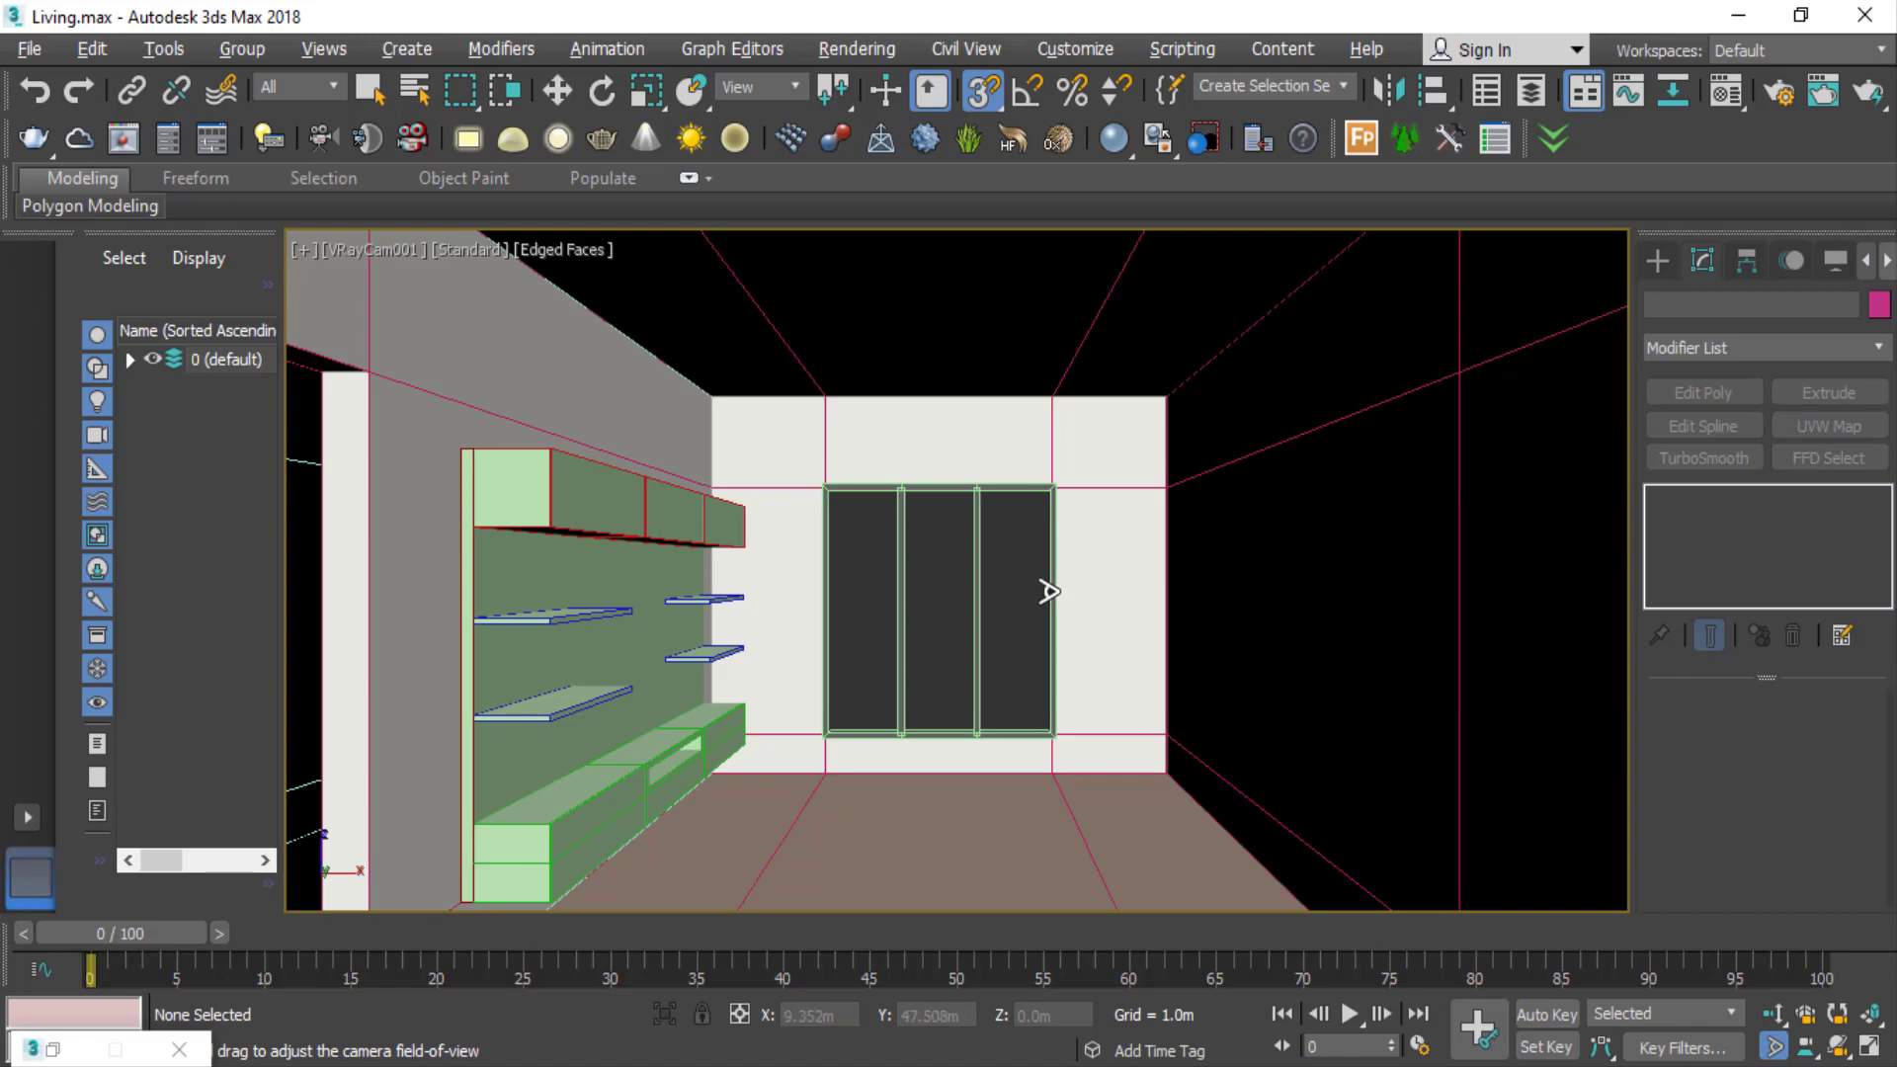
click(404, 260)
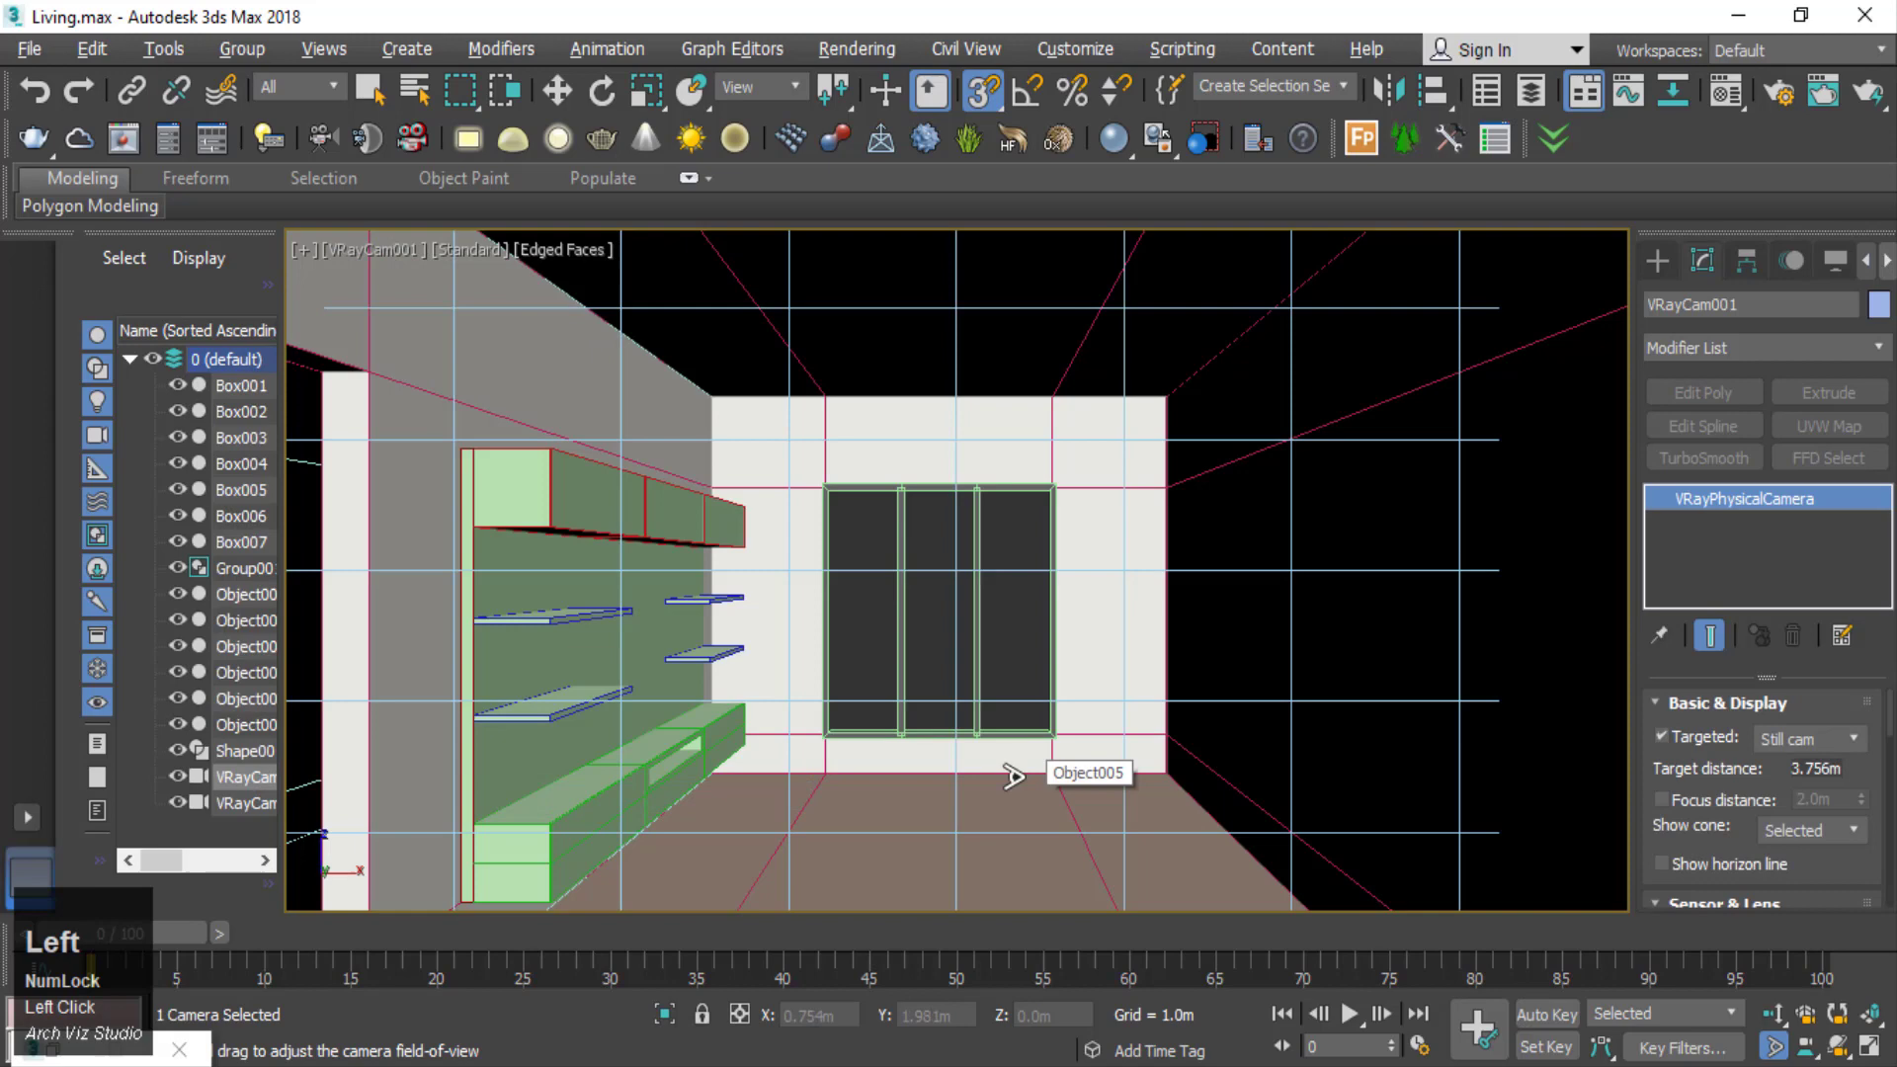
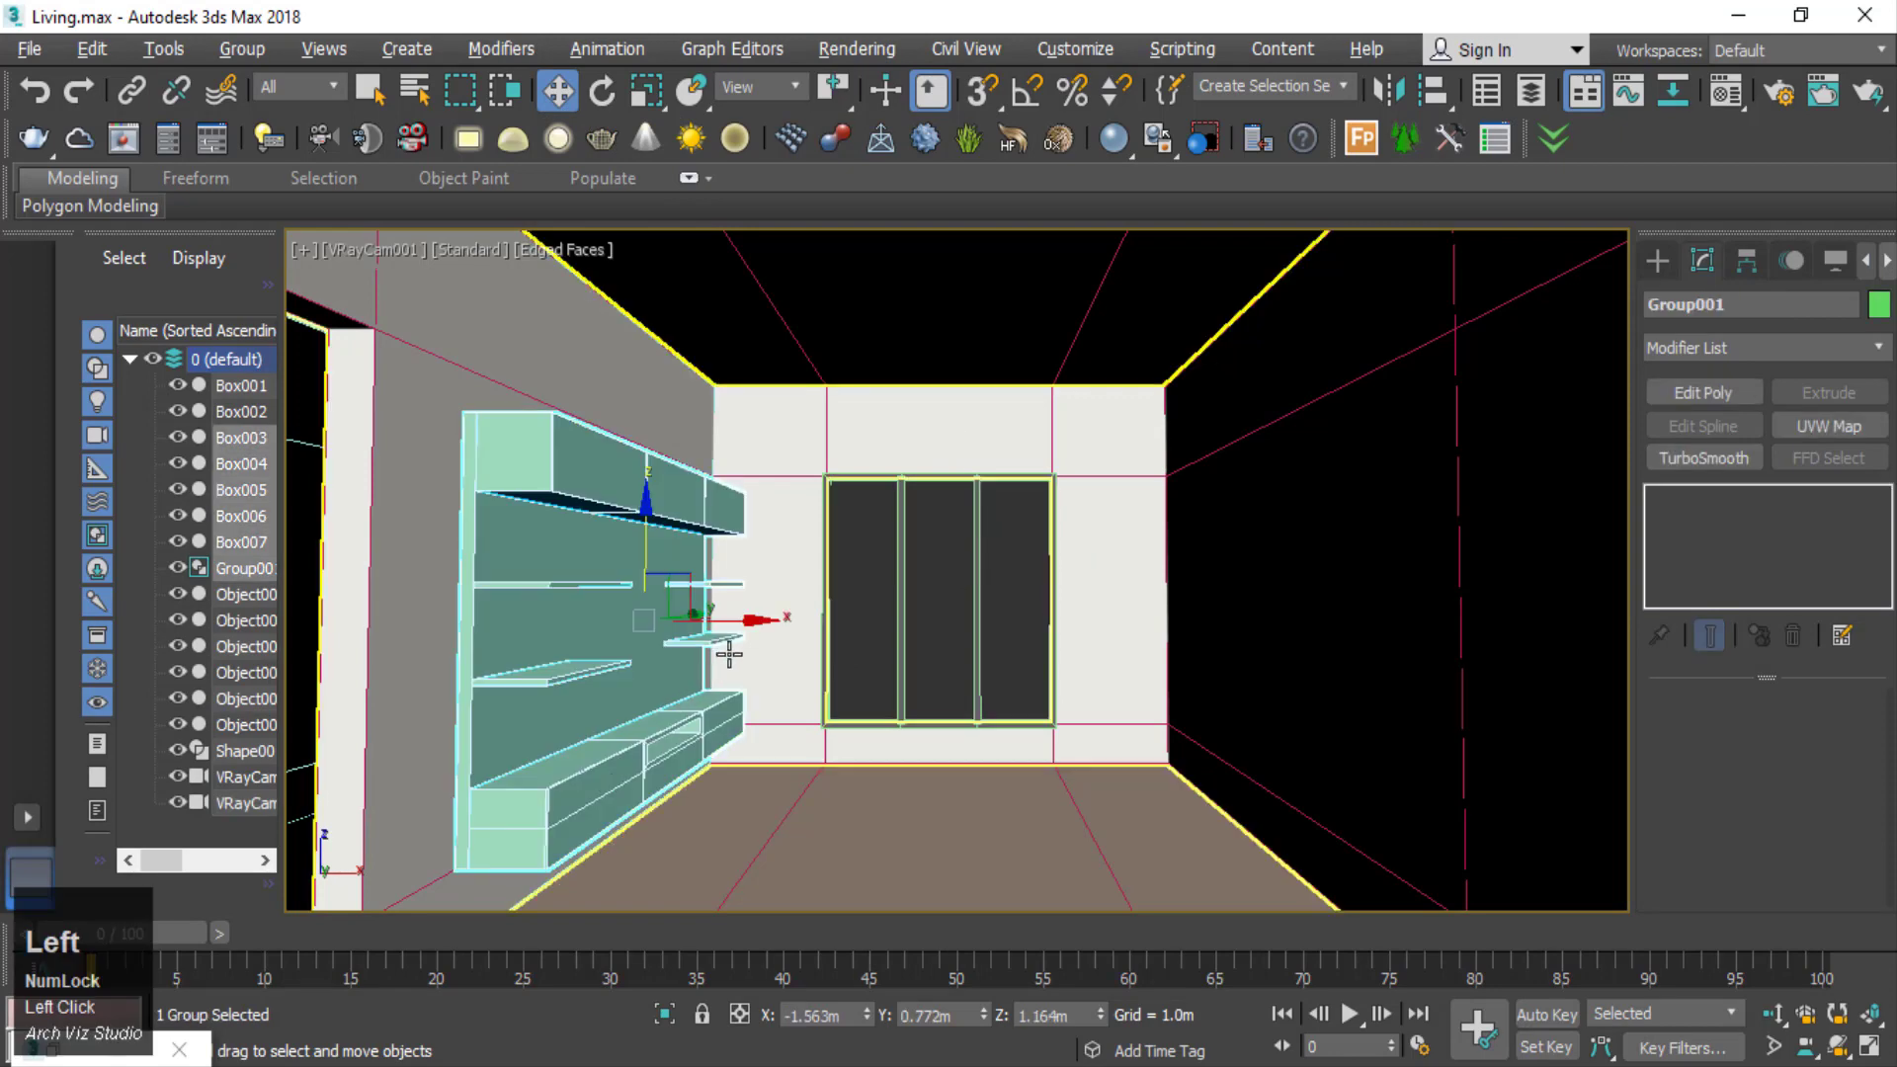
key(t)
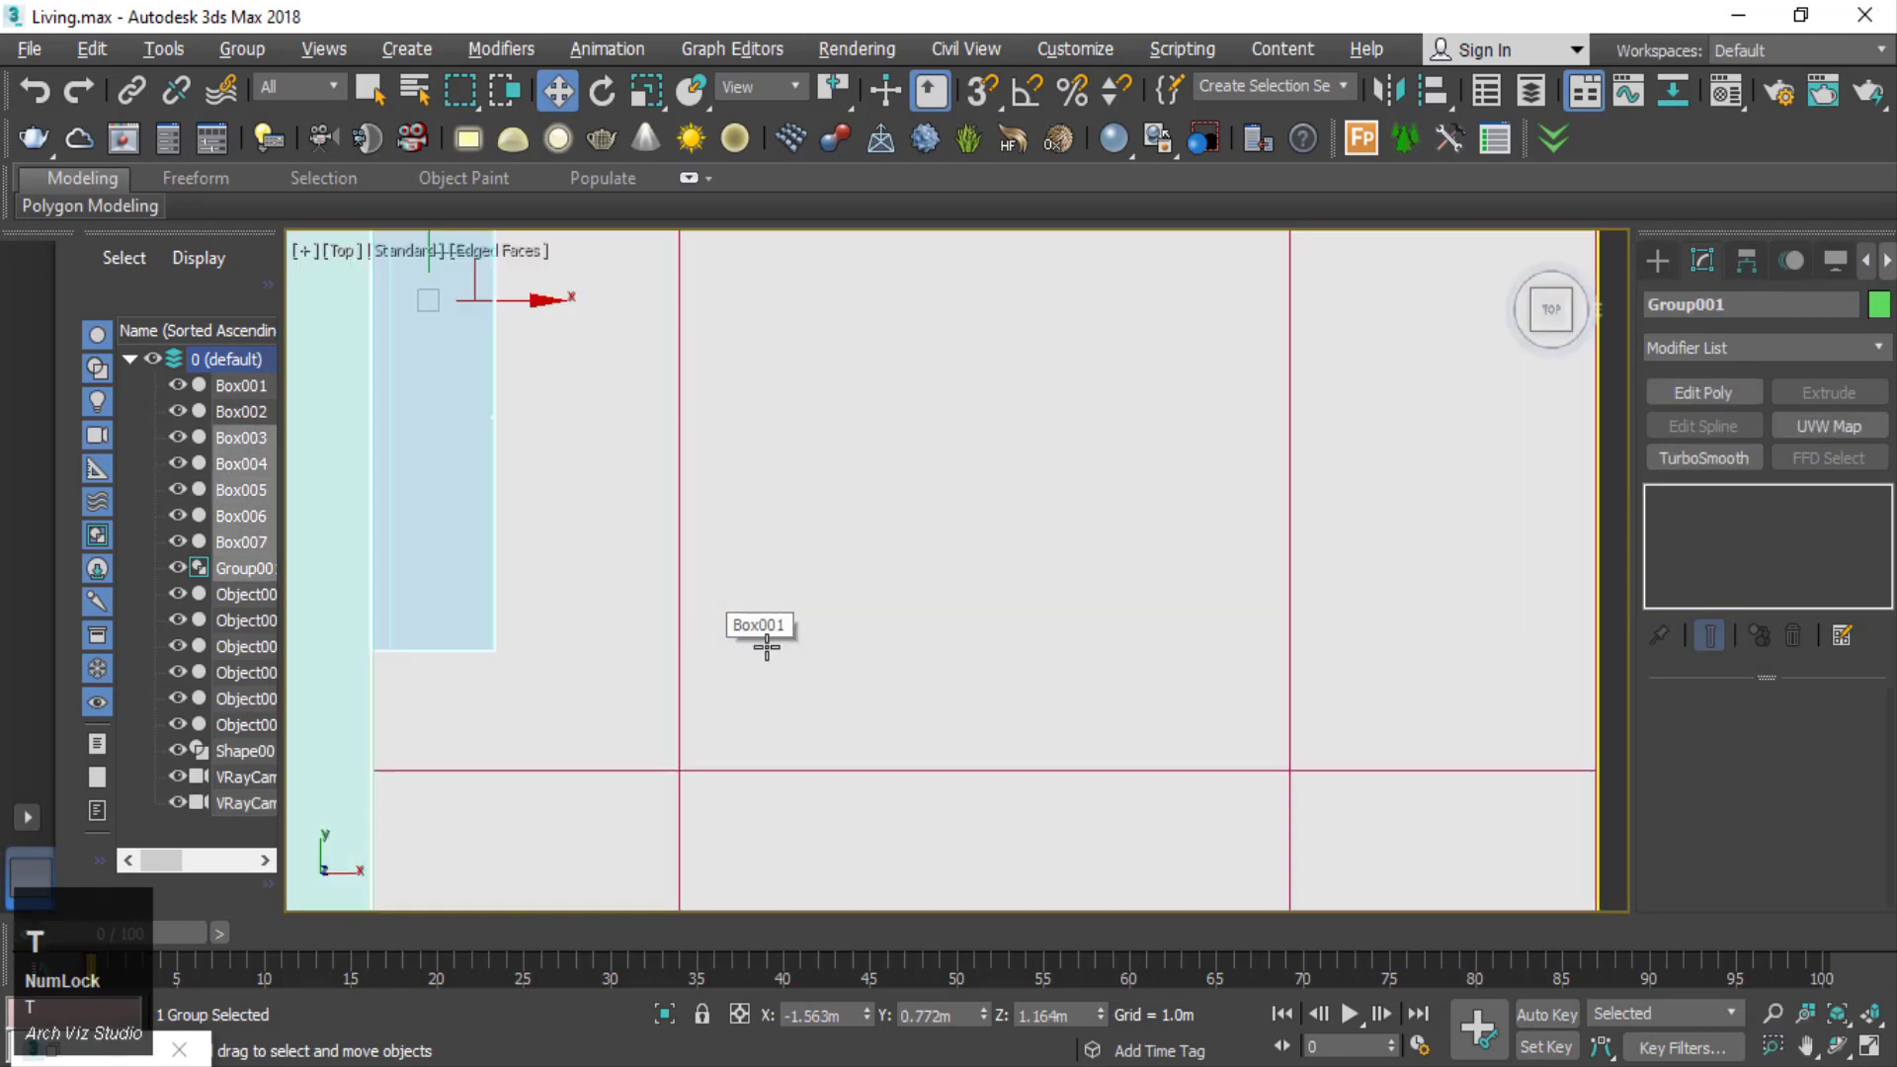